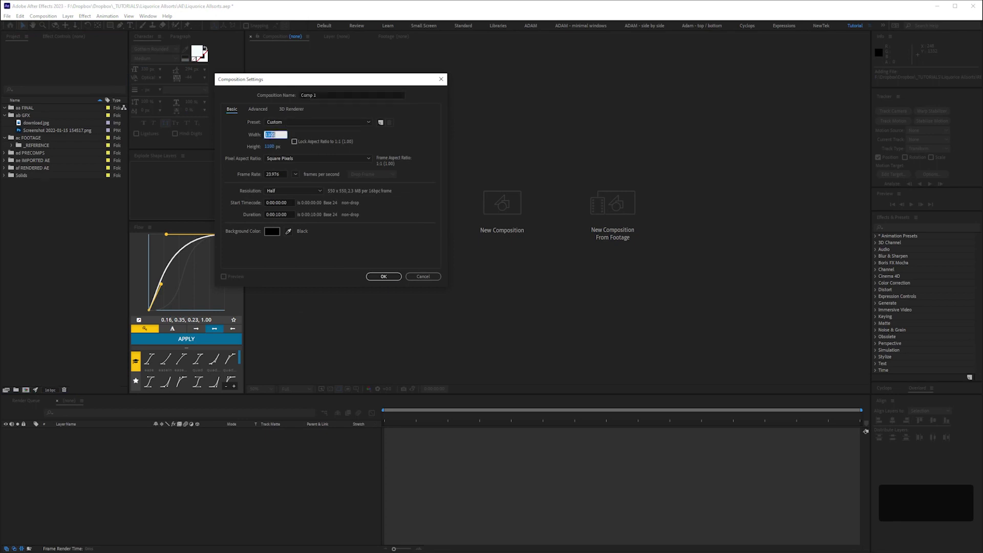
# Enter 1920 as the new composition's width and move on to the height.
pyautogui.press('KP_1')
pyautogui.press('KP_9')
pyautogui.press('KP_2')
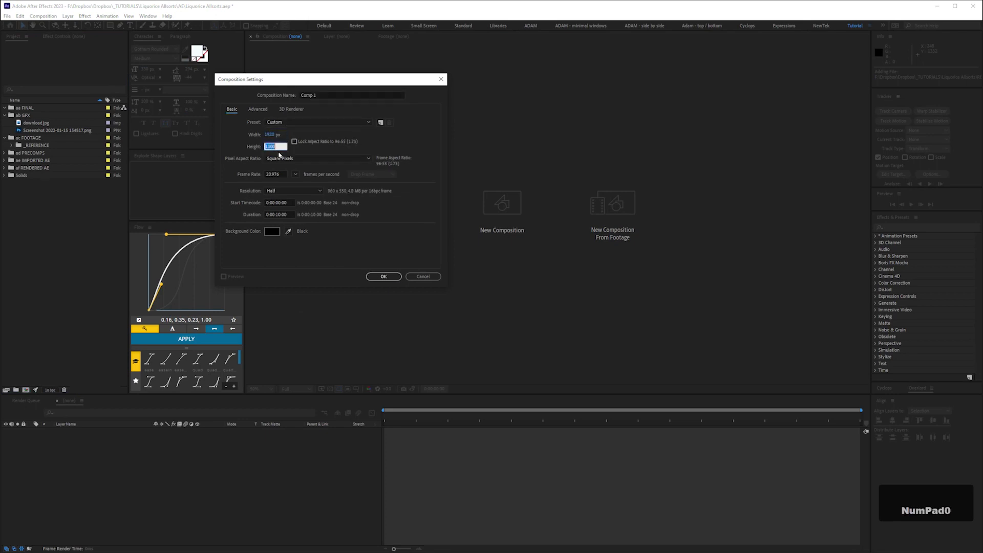
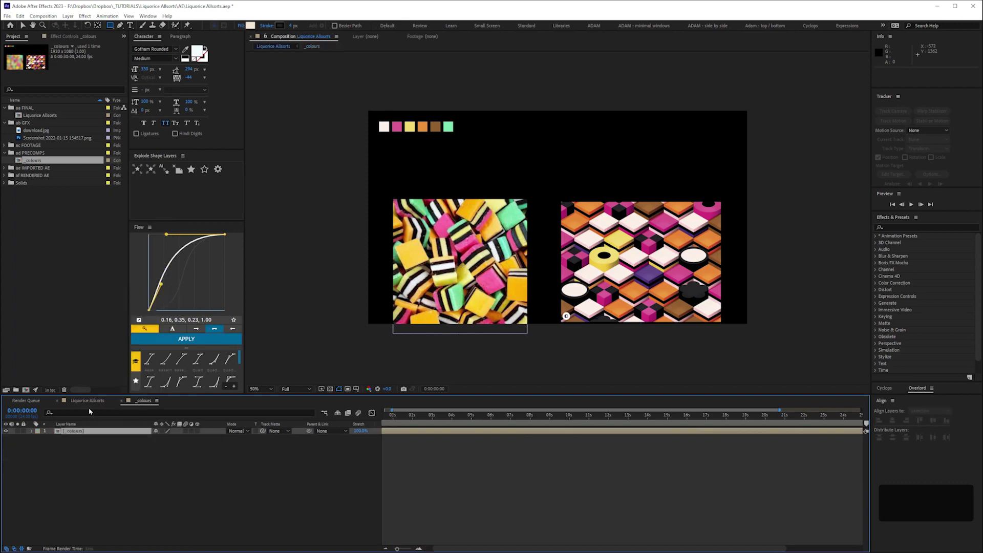
# Add a frame-sized cream rectangle shape layer and set its size to 500 by 500.
pyautogui.rightClick(76, 432)
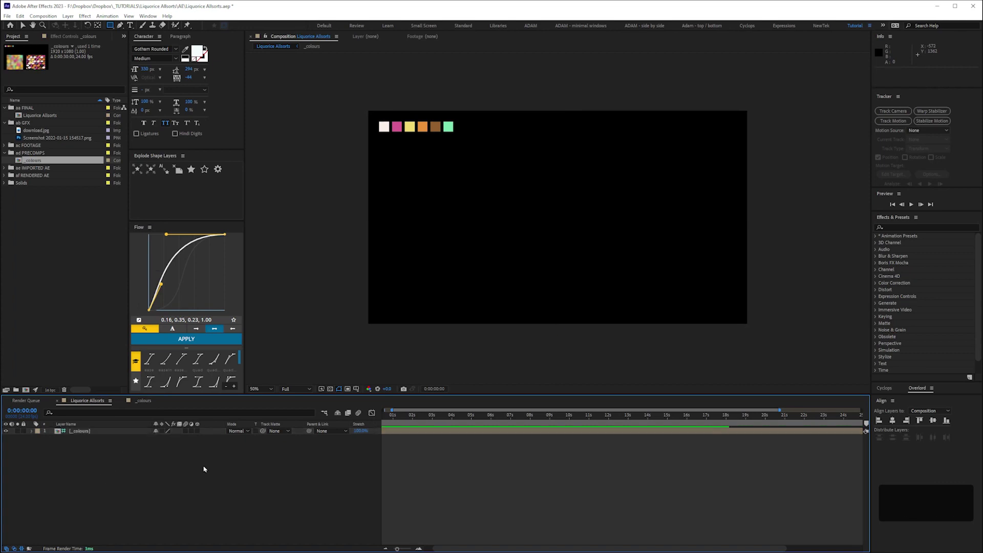
pyautogui.press('ctrl+s')
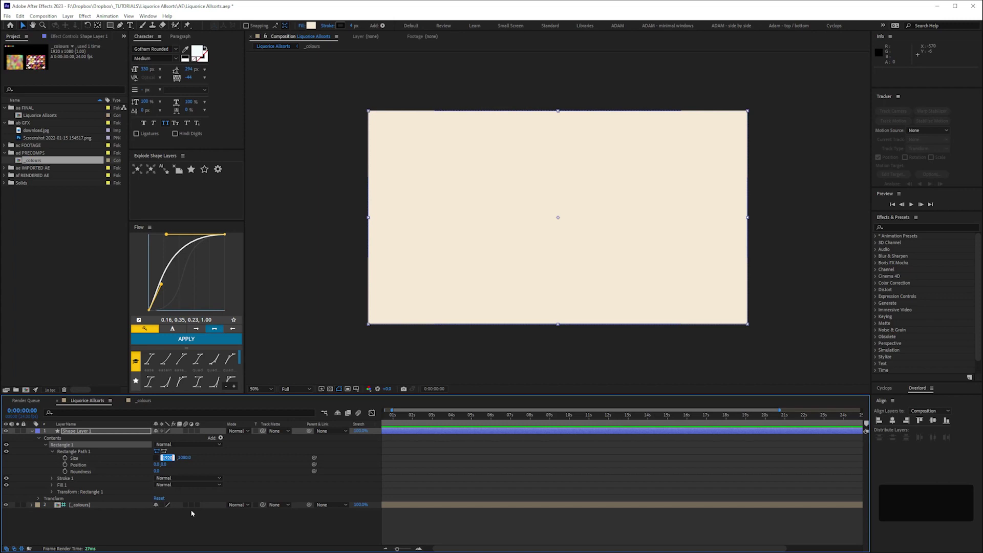
pyautogui.press('KP_1')
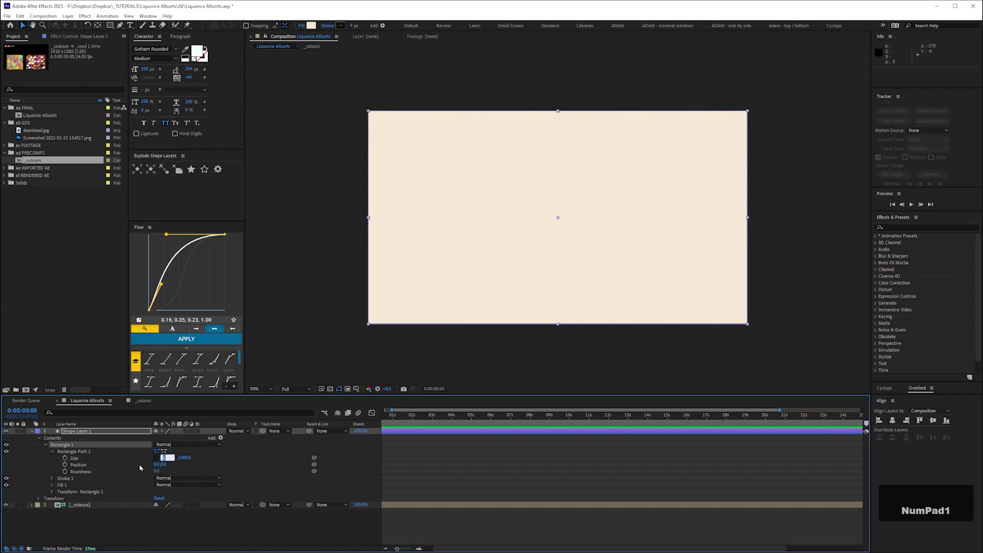
pyautogui.press('KP_5')
pyautogui.press('KP_0')
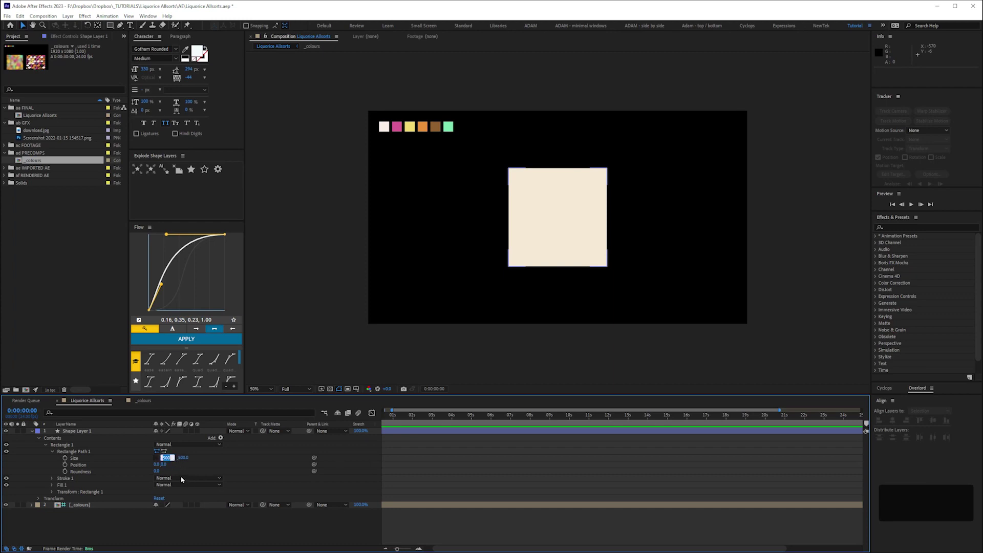
# Try shrinking the square to 300, then restore it to 500 by 500.
pyautogui.press('KP_3')
pyautogui.press('KP_0')
pyautogui.press('KP_3')
pyautogui.press('KP_0')
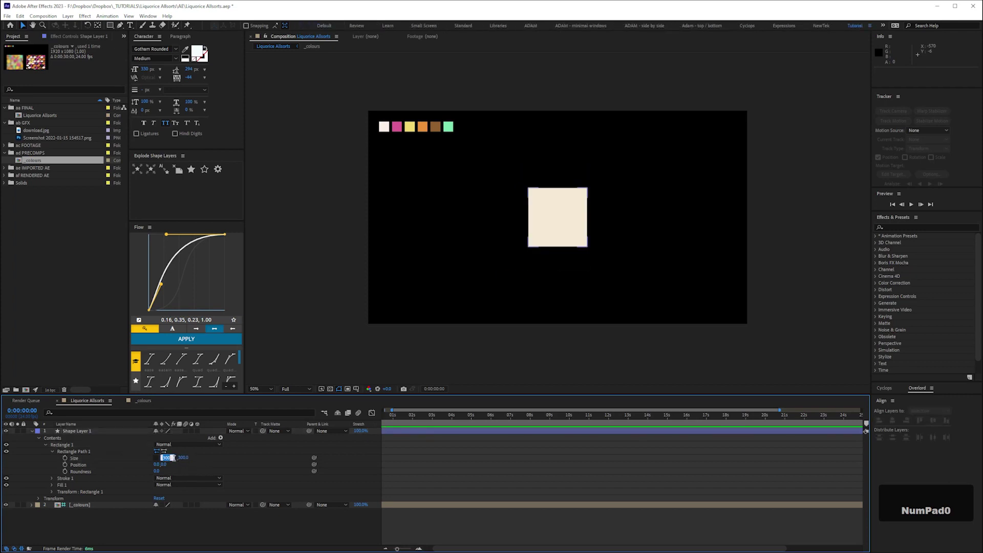
pyautogui.press('KP_5')
pyautogui.press('KP_0')
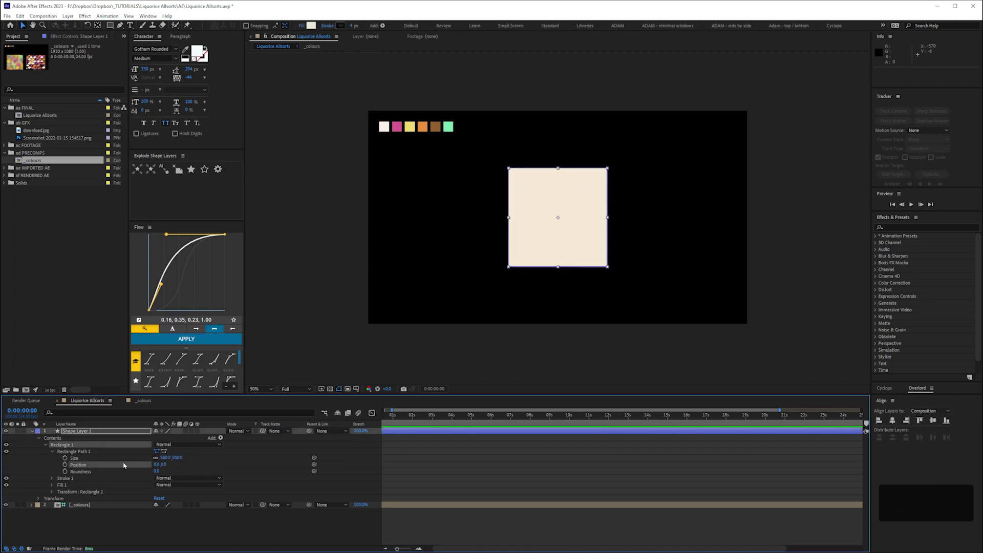
# Open the Liquorice Allsorts composition settings to reach the 3D renderer options.
pyautogui.press('ctrl+k')
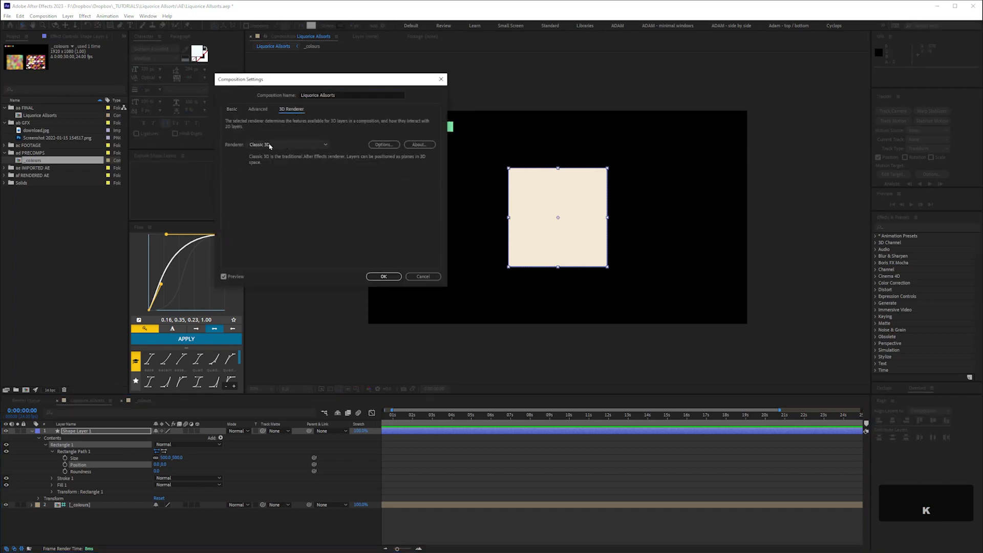
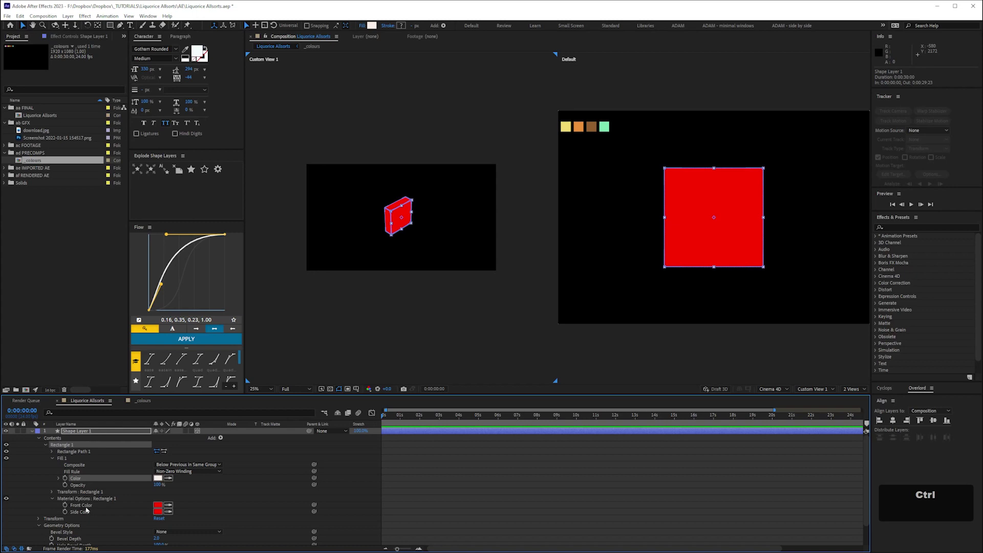
# Copy the cream fill colour onto the block's Front Color and Side Color.
pyautogui.press('ctrl+c')
pyautogui.press('ctrl+v')
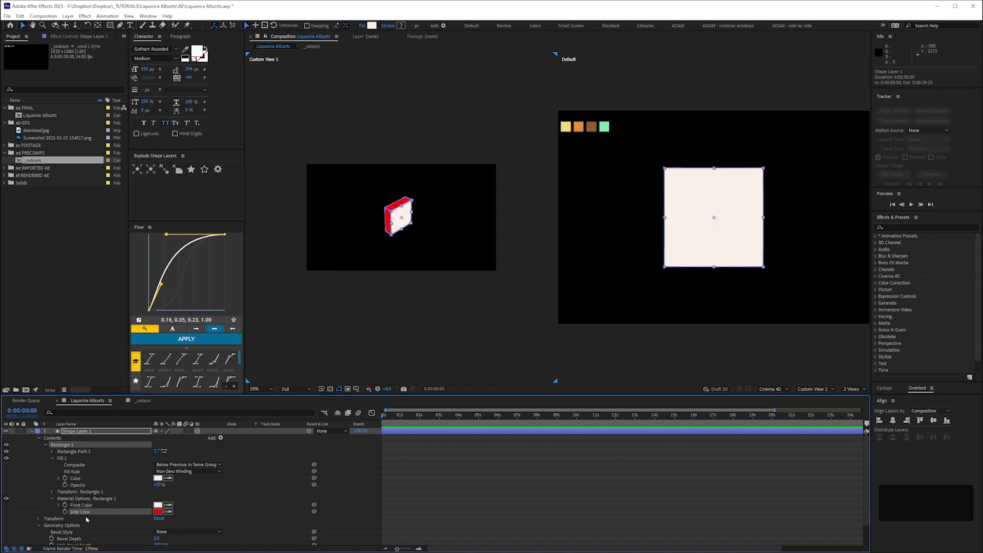
pyautogui.press('ctrl+v')
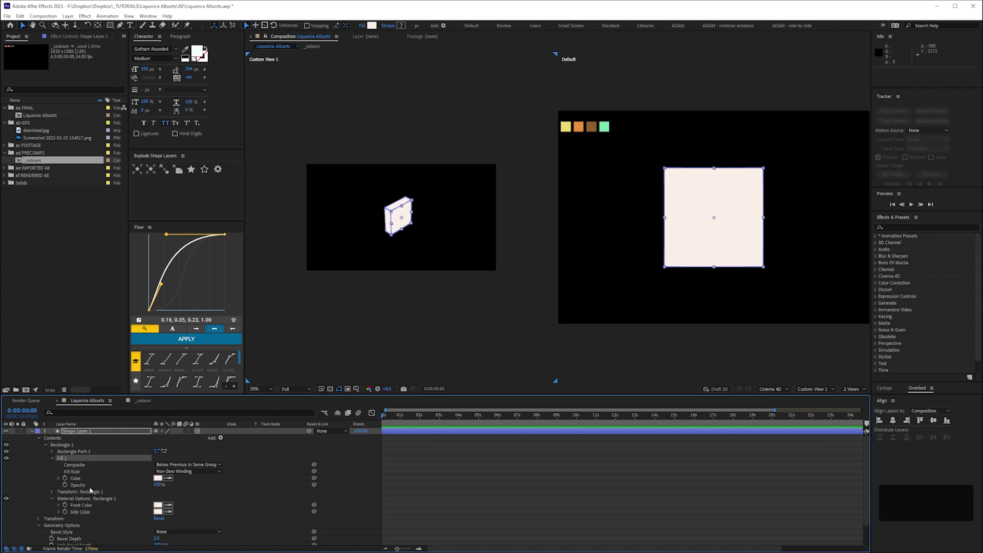
pyautogui.press('ctrl+z')
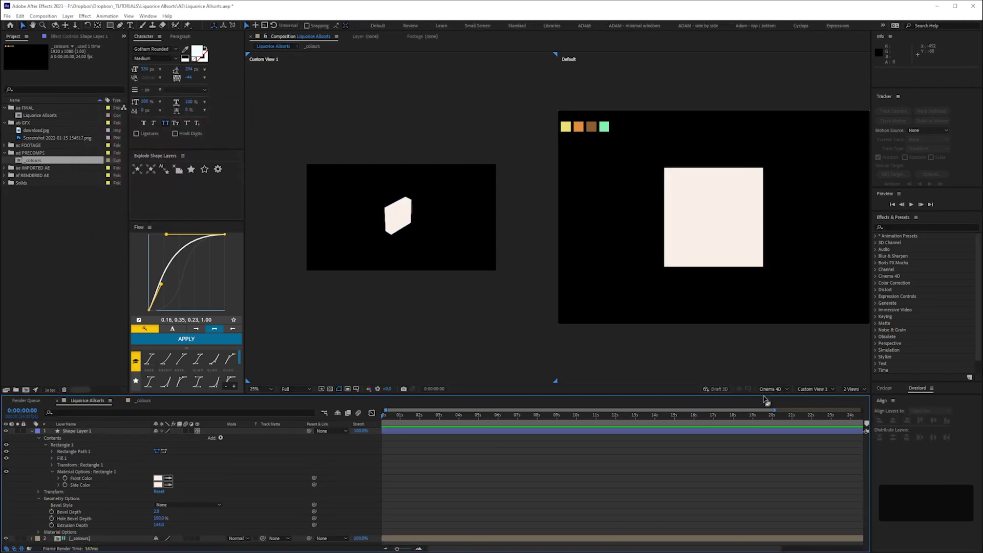
# Spin the block on its Y Rotation to check the faces, reset it and collapse the properties.
pyautogui.press('r')
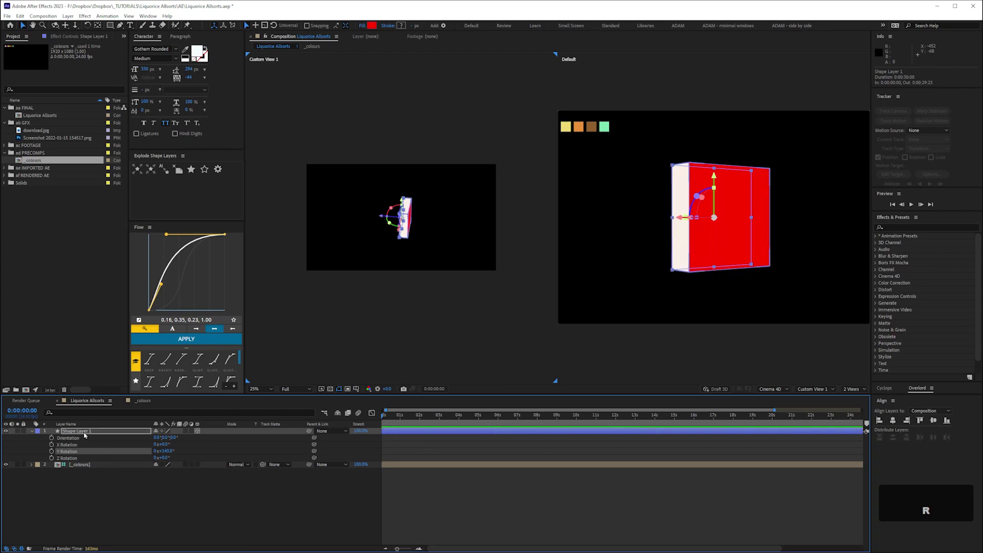
pyautogui.press('KP_0')
pyautogui.press('Return')
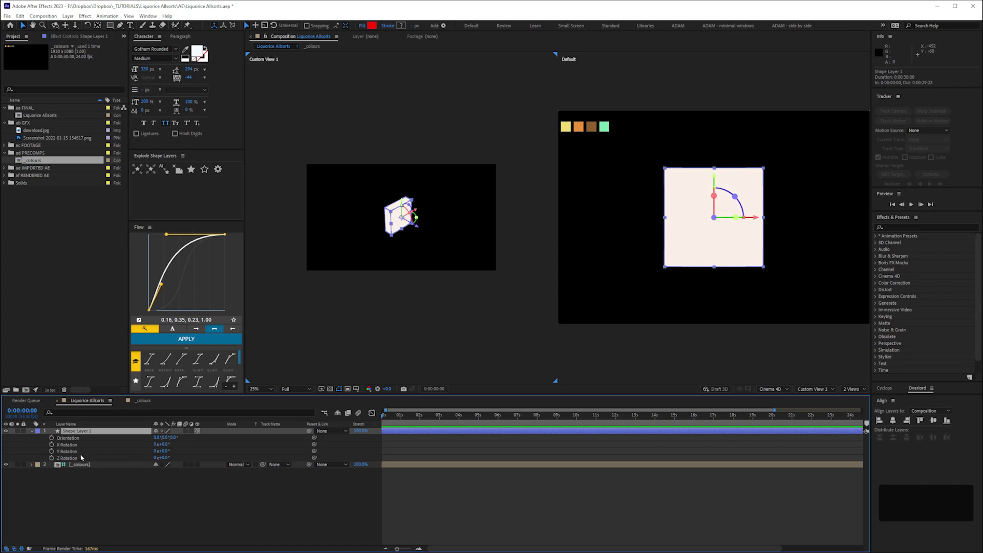
pyautogui.press('u')
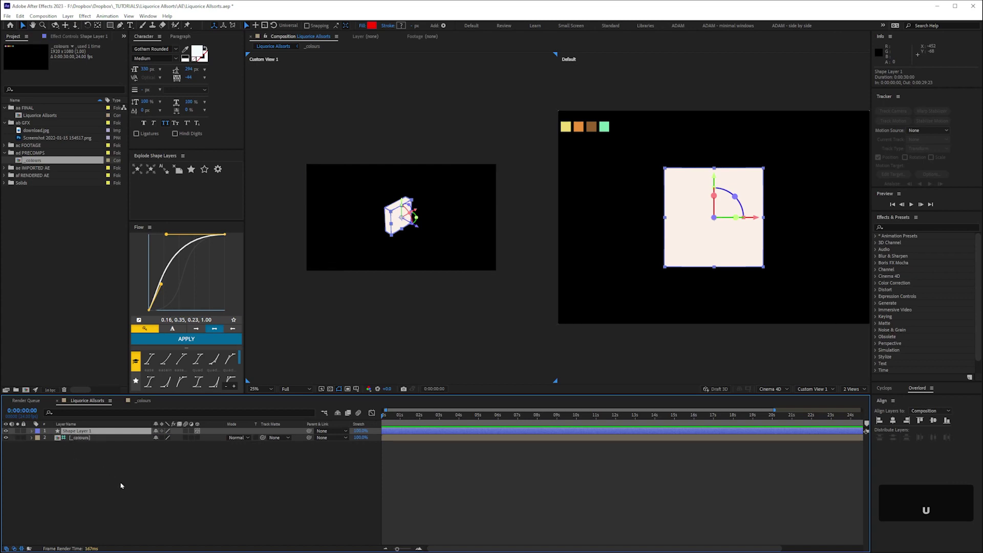
# Rename the shape layer to Allsort_01.
pyautogui.press('Return')
pyautogui.press('shift+a')
pyautogui.press('l')
pyautogui.write('llsoerert')
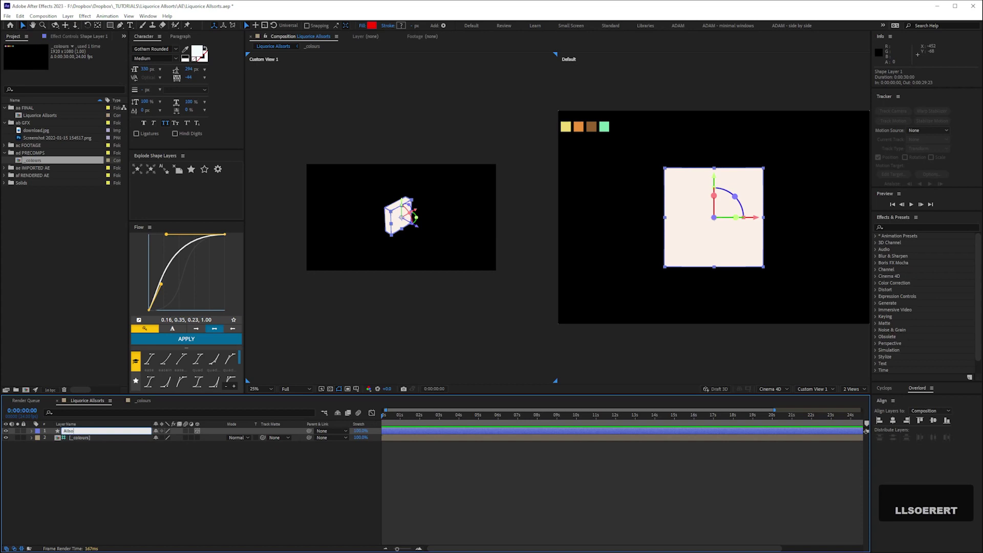
pyautogui.press('r')
pyautogui.write('rt,')
pyautogui.press('space')
pyautogui.press('0')
pyautogui.write('01')
pyautogui.press('Return')
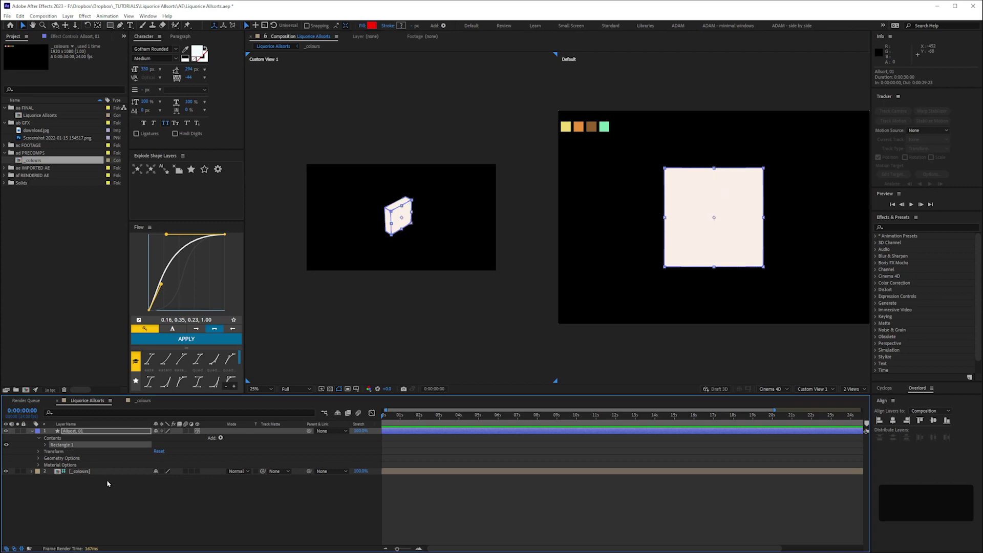
# Rename its rectangle group to 'layer 01' and add a new null layer above it.
pyautogui.press('Return')
pyautogui.write('layer')
pyautogui.press('space')
pyautogui.write('01')
pyautogui.press('Return')
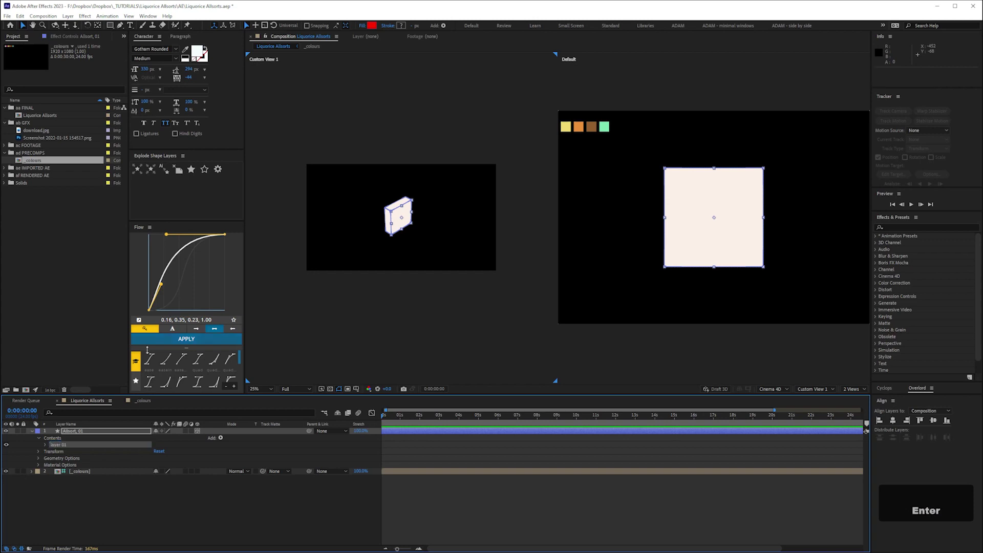
pyautogui.press('ctrl+shift+alt+y')
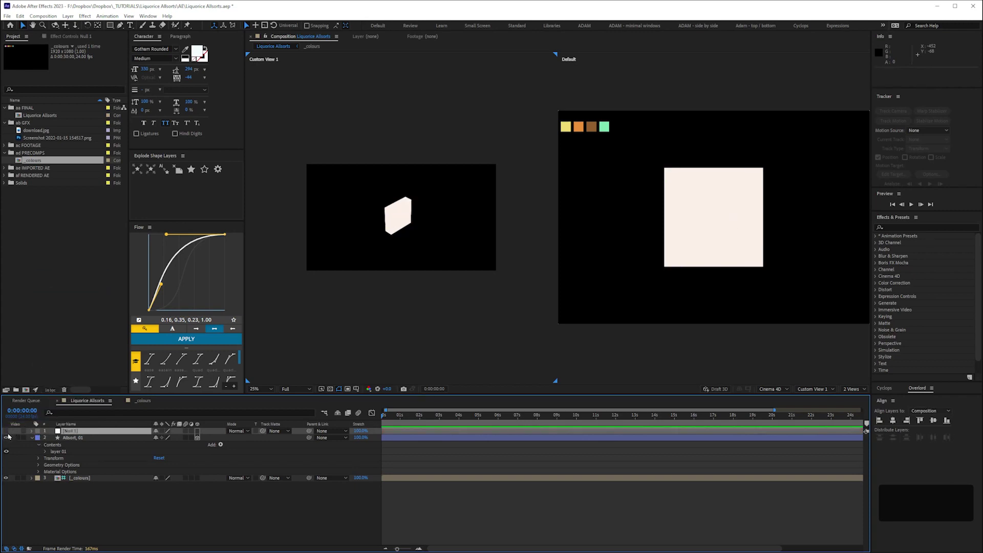
# Rename the null layer to 'control'.
pyautogui.press('Return')
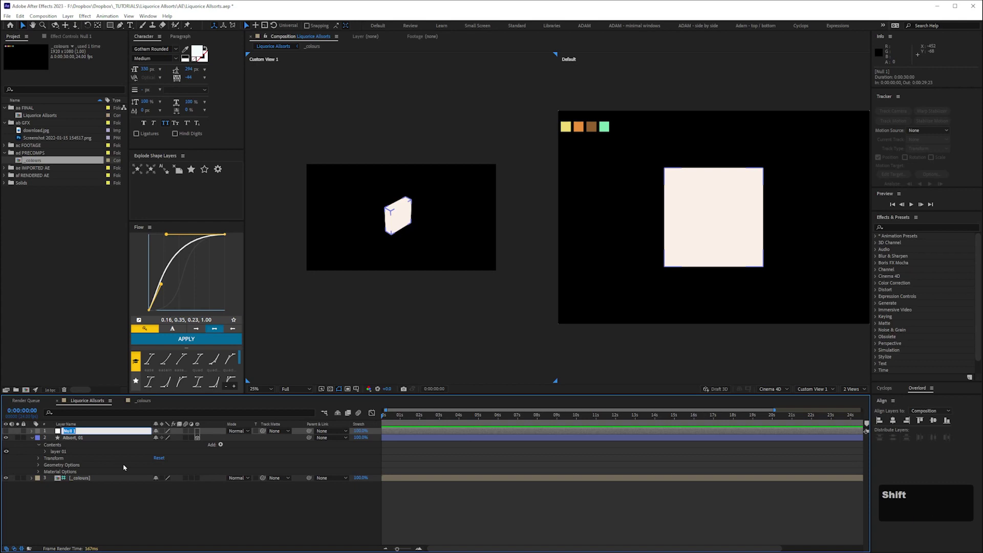
pyautogui.press('shift+:')
pyautogui.press('shift+space')
pyautogui.press('c')
pyautogui.write('com')
pyautogui.write('ontrol')
pyautogui.press('space')
pyautogui.press('shift+;')
pyautogui.press('Return')
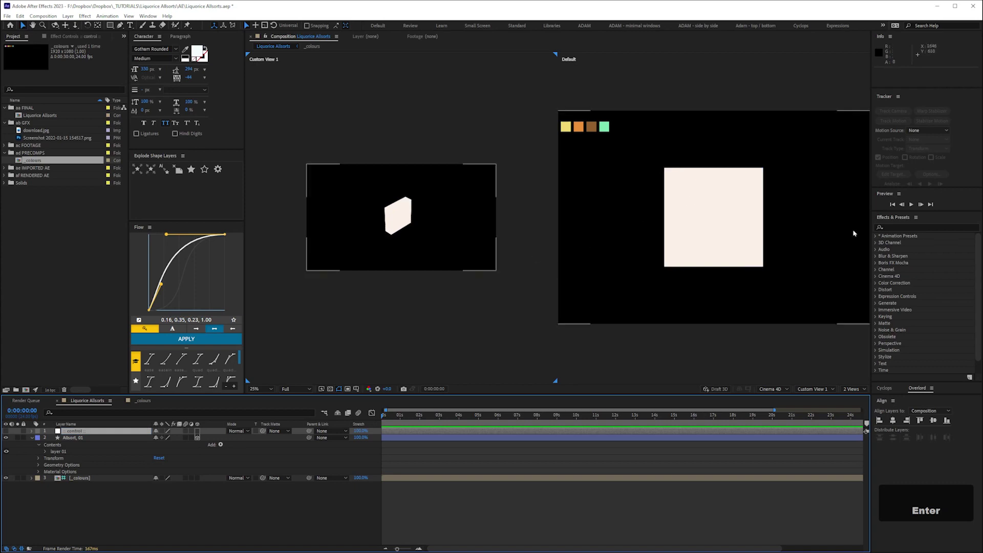
# Apply a Slider Control to it, rename the effect Segment Thickness and set it to 50.
pyautogui.write('slider')
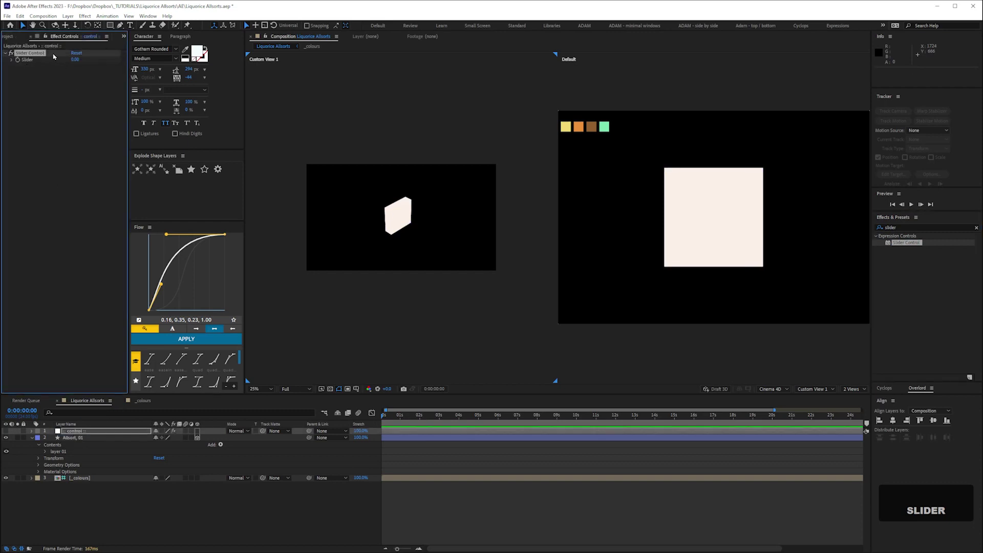
pyautogui.press('Return')
pyautogui.press('shift+s')
pyautogui.write('ement')
pyautogui.press('space')
pyautogui.press('shift+w')
pyautogui.write('idth')
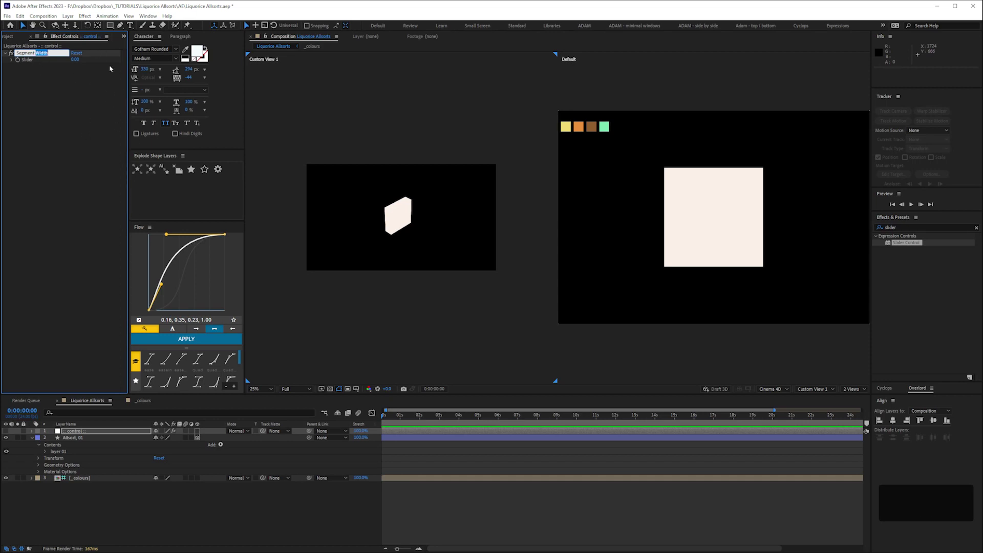
pyautogui.press('shift+t')
pyautogui.press('h')
pyautogui.write('hickness')
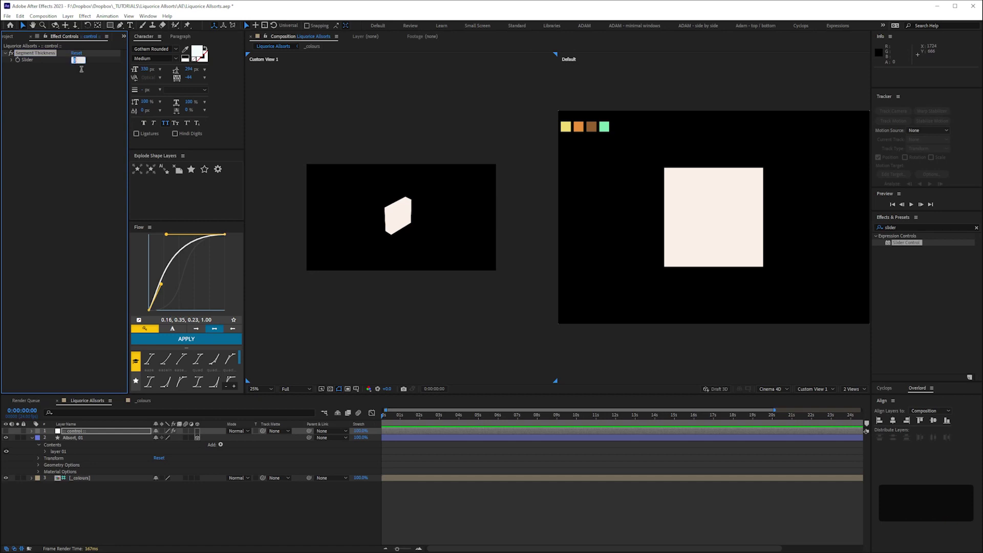
pyautogui.press('KP_5')
pyautogui.press('KP_0')
pyautogui.press('Return')
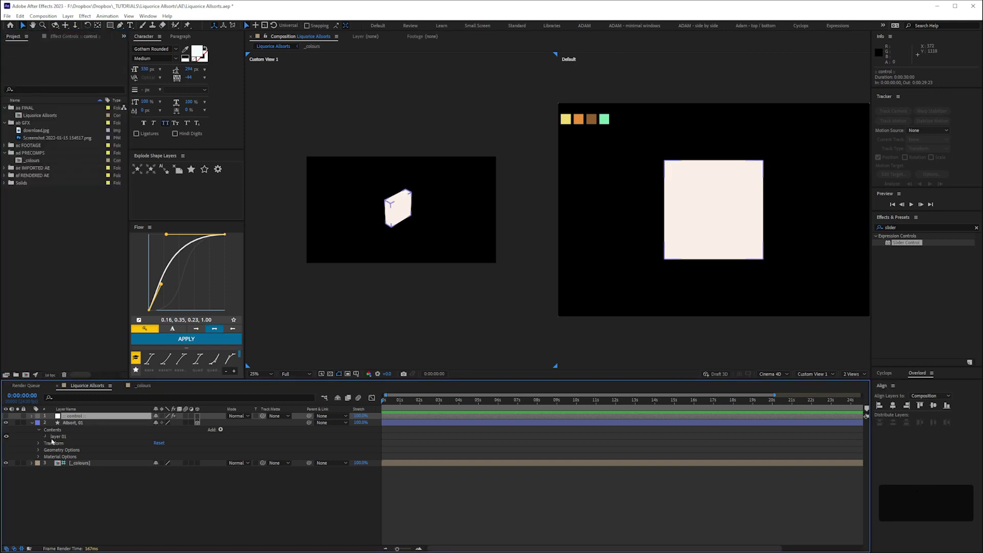
# Reveal the edited properties and rename the Allsort_01 shape layer to 'Orange'.
pyautogui.press('e')
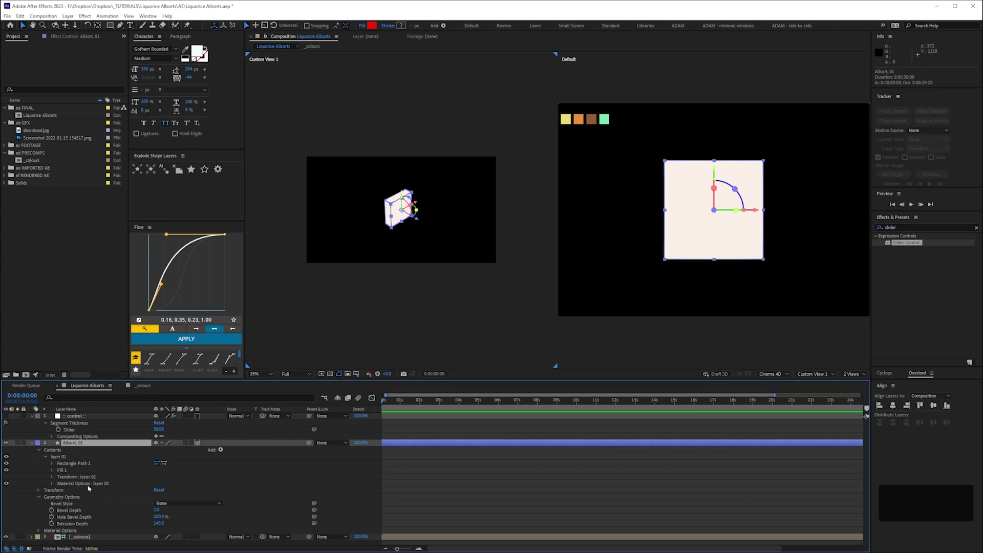
pyautogui.press('Return')
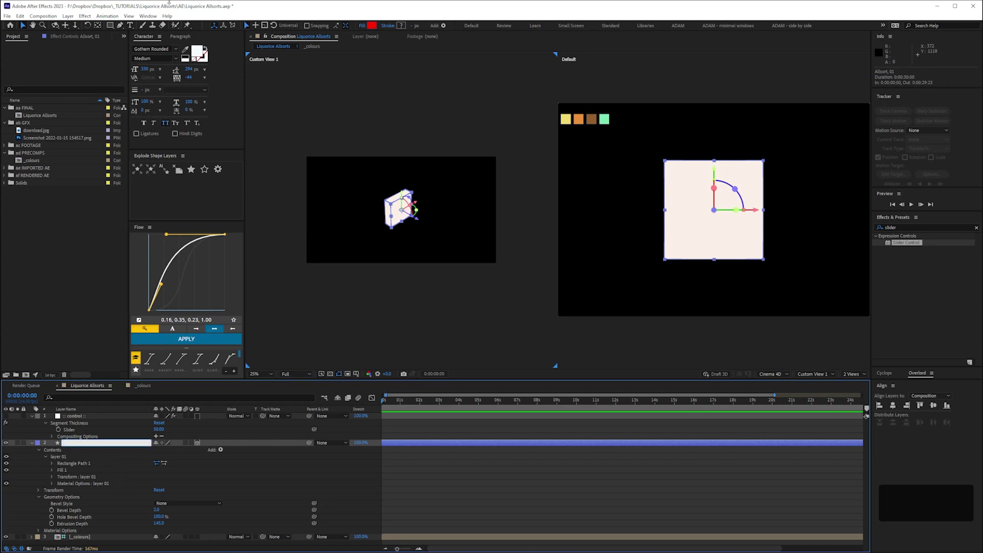
pyautogui.press('shift+o')
pyautogui.write('range')
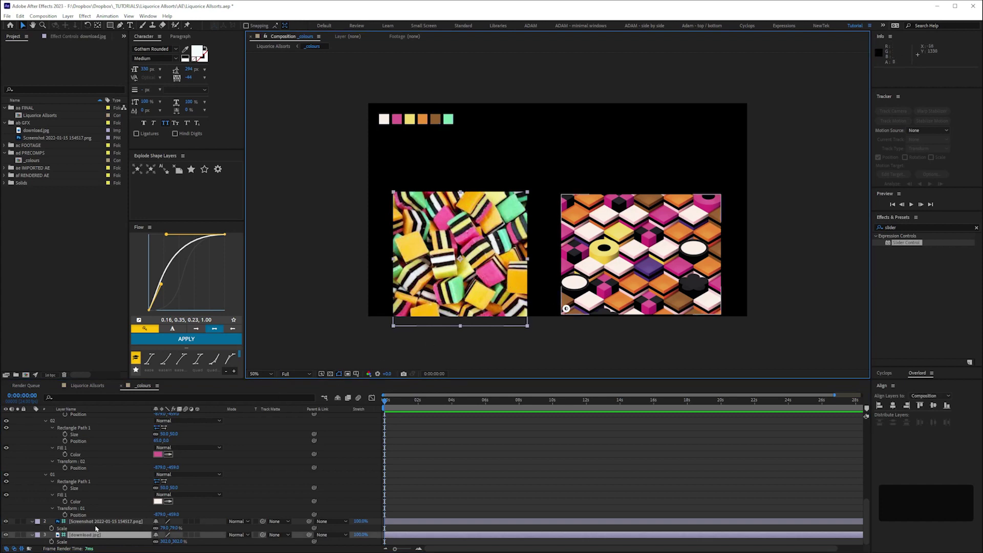
# Copy both reference photos into Liquorice Allsorts and reveal Scale to shrink them.
pyautogui.press('ctrl+c')
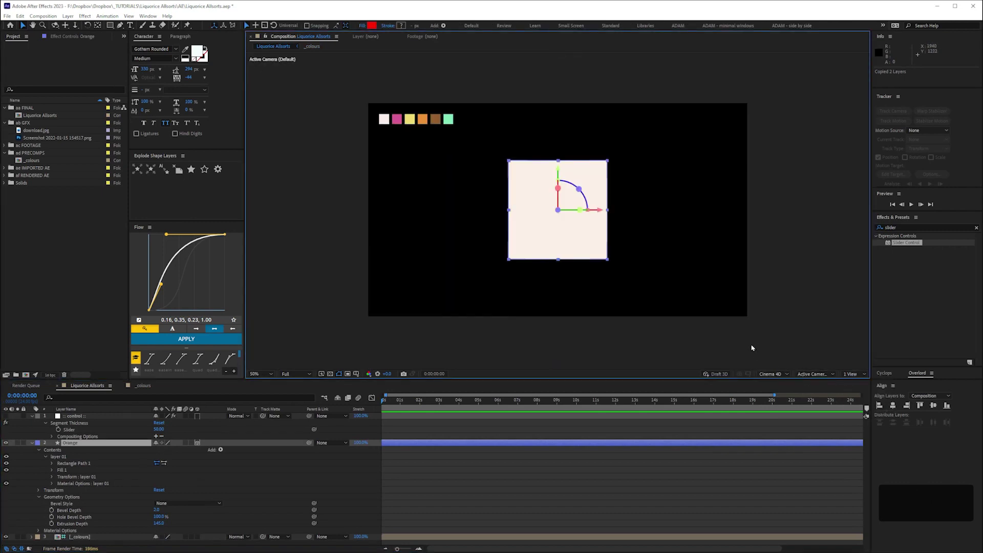
pyautogui.press('ctrl+v')
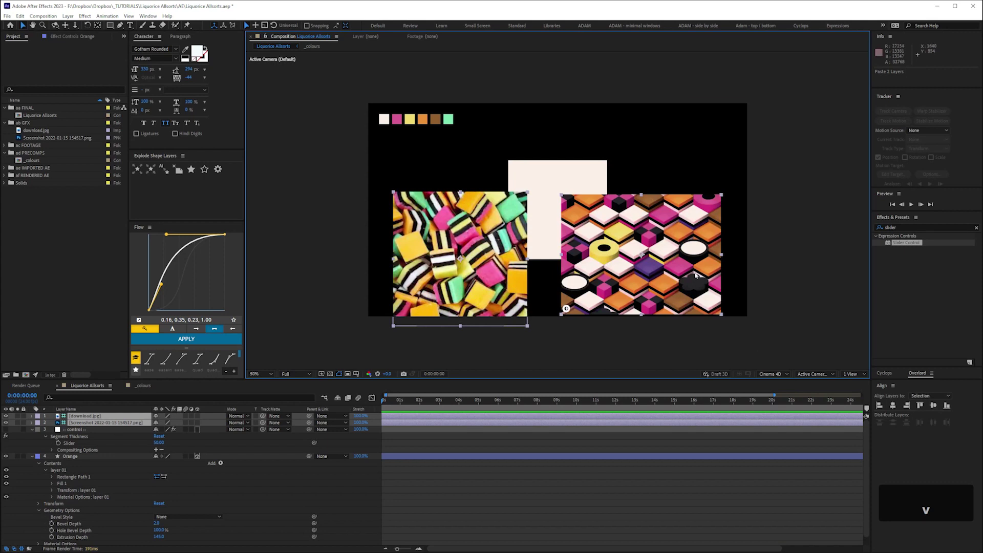
pyautogui.write('s')
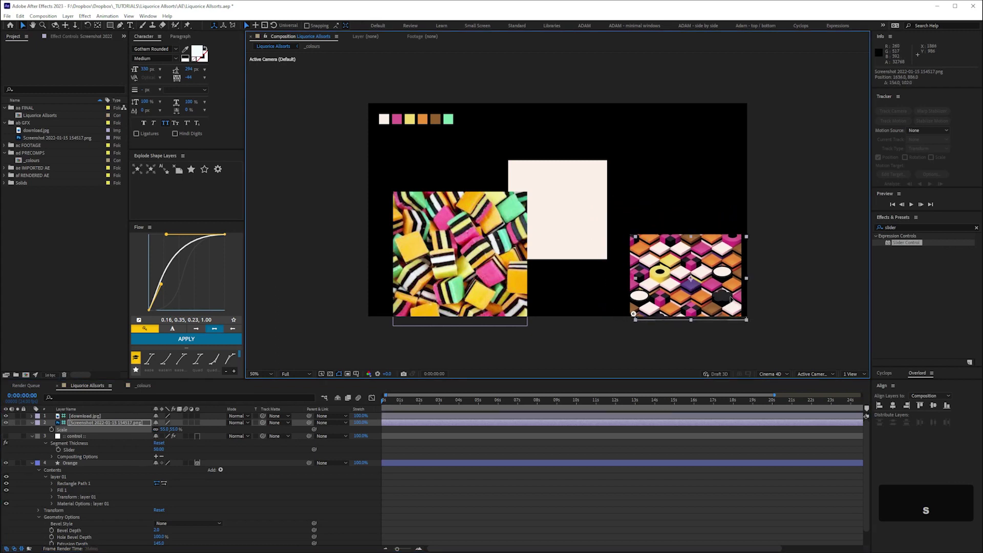
pyautogui.write('s')
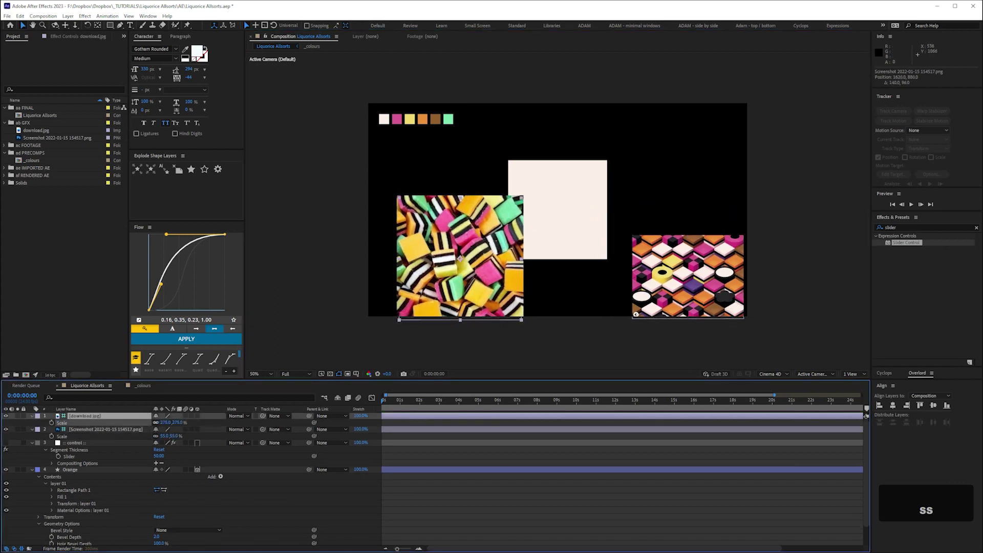
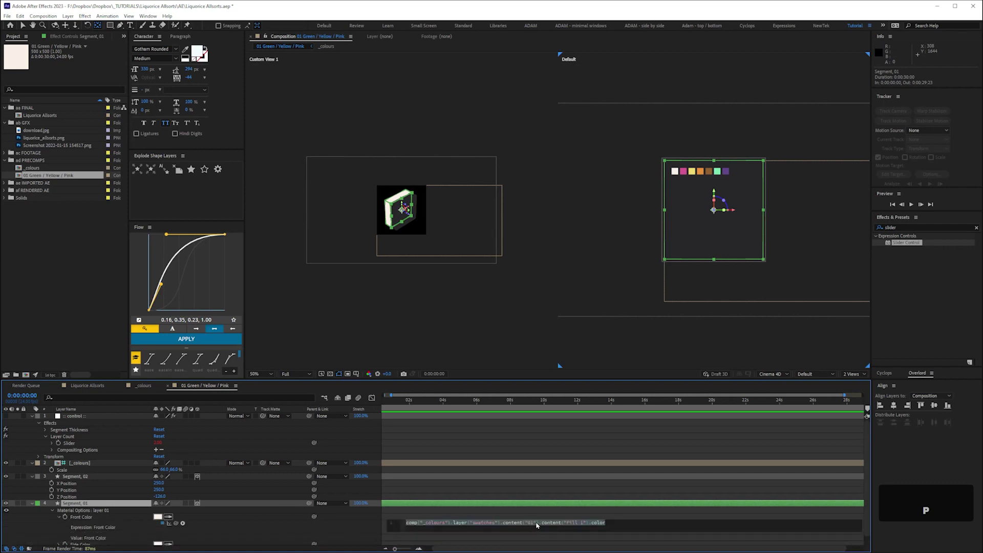
# Commit the front colour expression, then show expressions and modified properties on both segment layers.
pyautogui.press('KP_6')
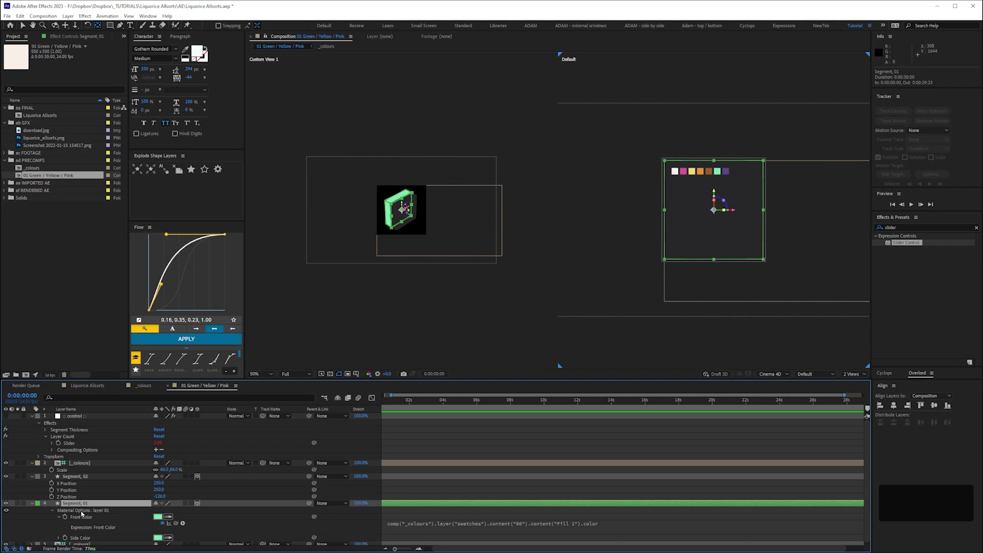
pyautogui.press('u')
pyautogui.write('uu')
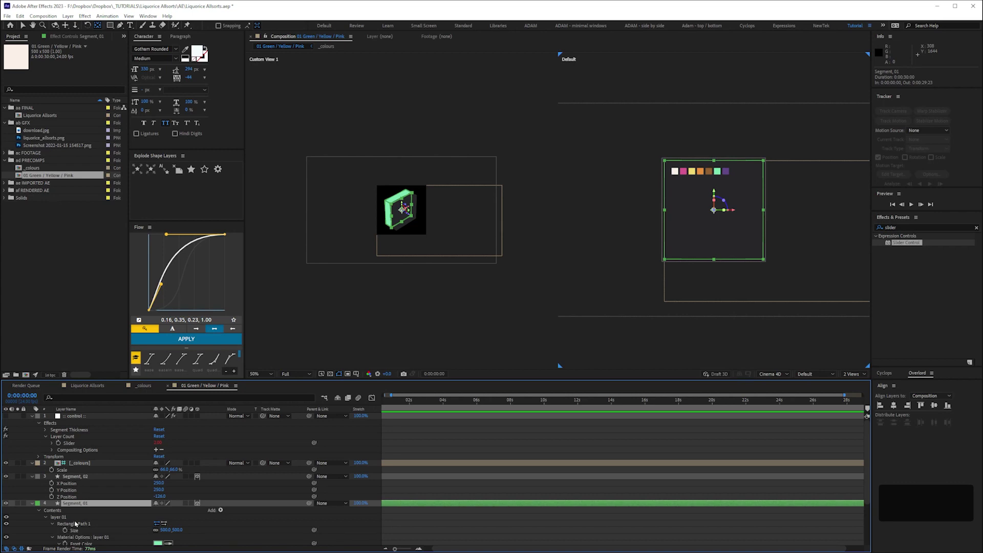
pyautogui.press('e')
pyautogui.write('ee')
pyautogui.press('space')
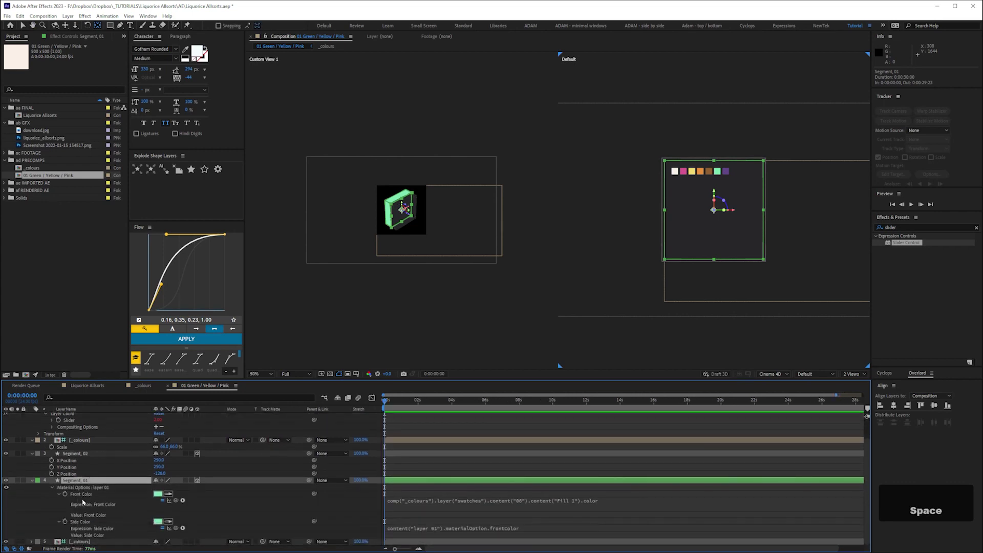
pyautogui.write('uu')
# Copy the thisLayer.name.split(",")[1] expression from the 'This Layer Name Split' notes in Expressions.rtf.
pyautogui.write('uuu')
pyautogui.press('space')
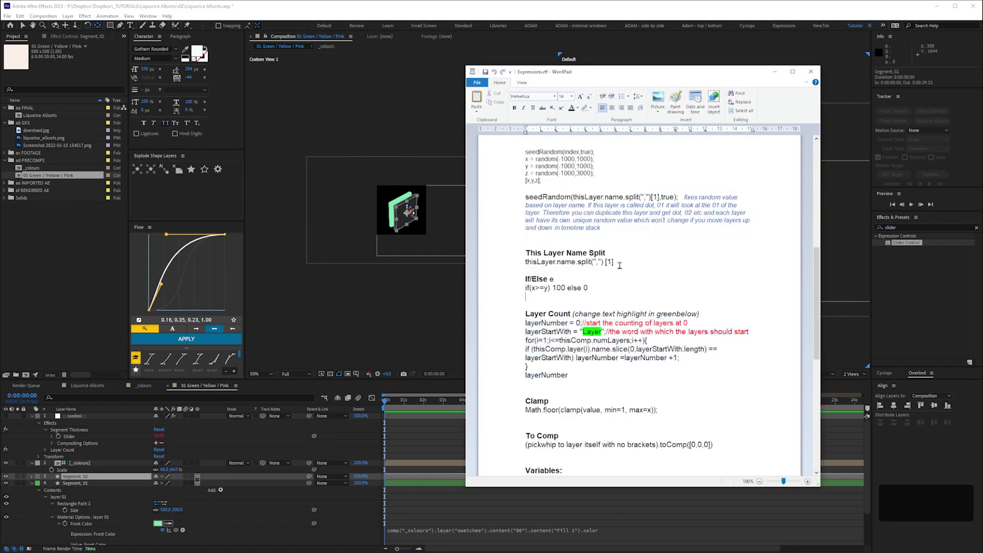
pyautogui.press('ctrl+c')
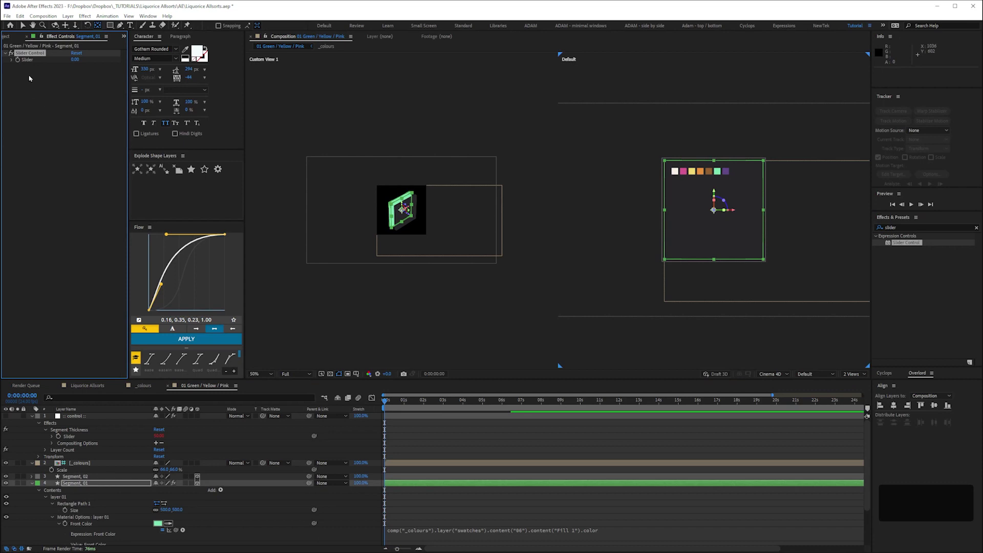
# Rename Segment_01's Slider Control to X and drive its value with the layer-name split expression.
pyautogui.press('e')
pyautogui.press('Return')
pyautogui.press('shift+x')
pyautogui.press('Return')
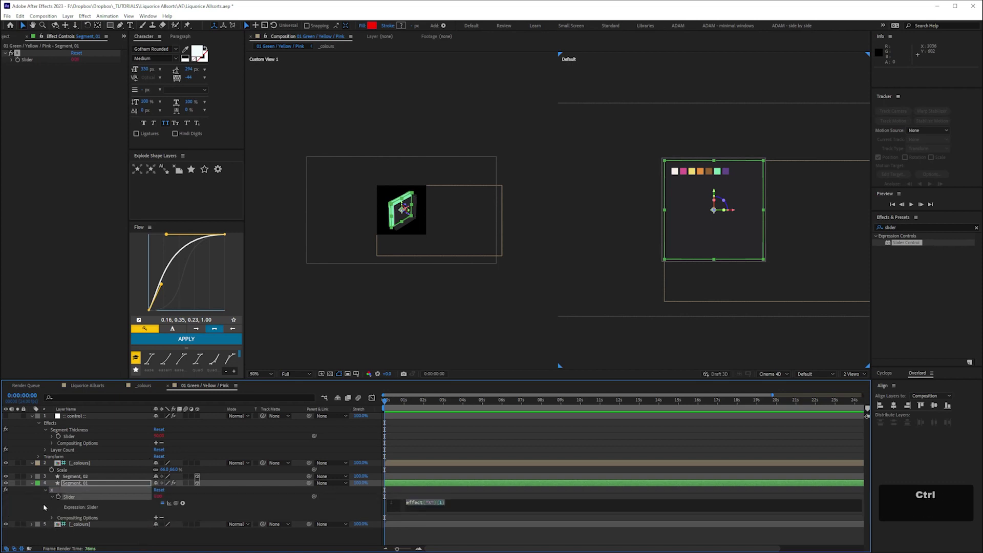
pyautogui.press('ctrl+v')
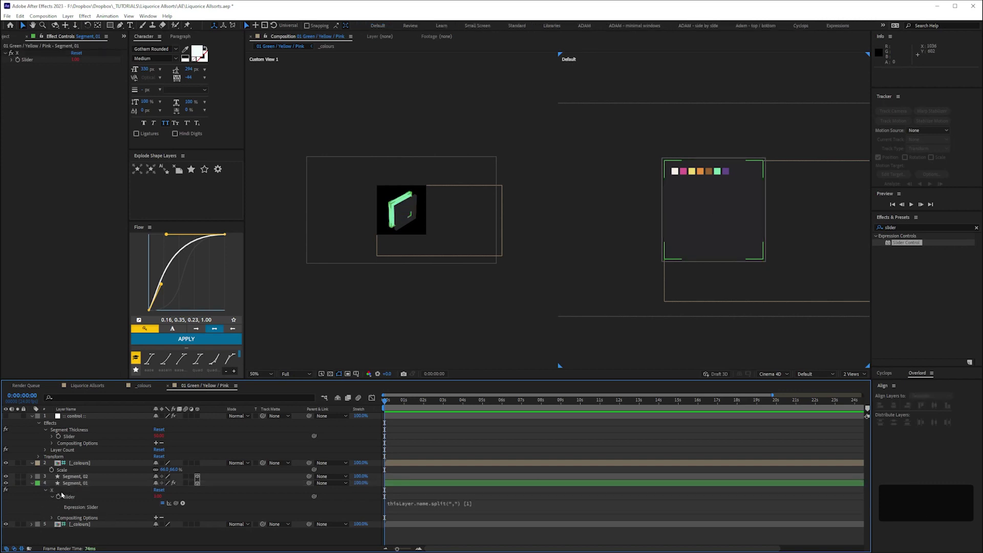
# Copy the X slider effect onto Segment_02 so it reads its own layer number.
pyautogui.press('ctrl+c')
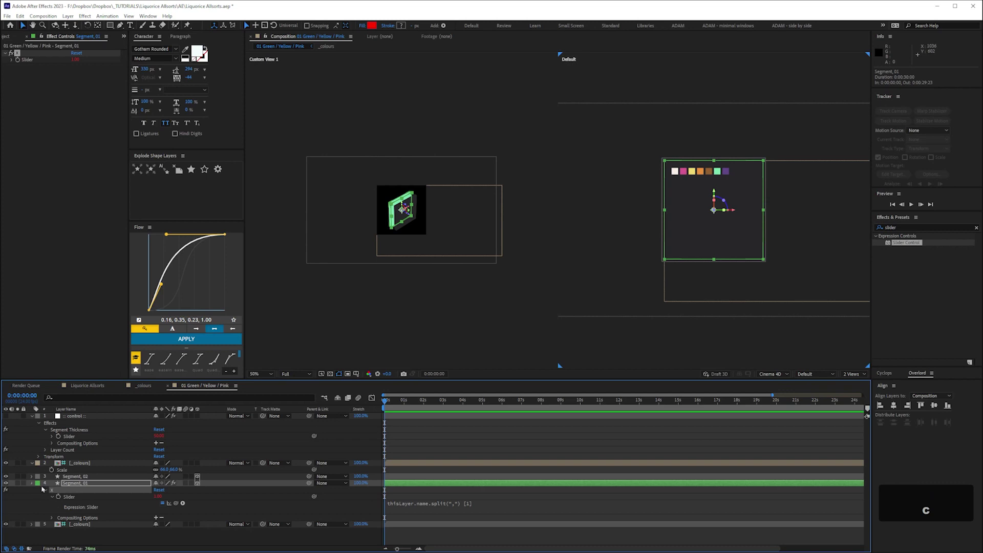
pyautogui.press('ctrl+v')
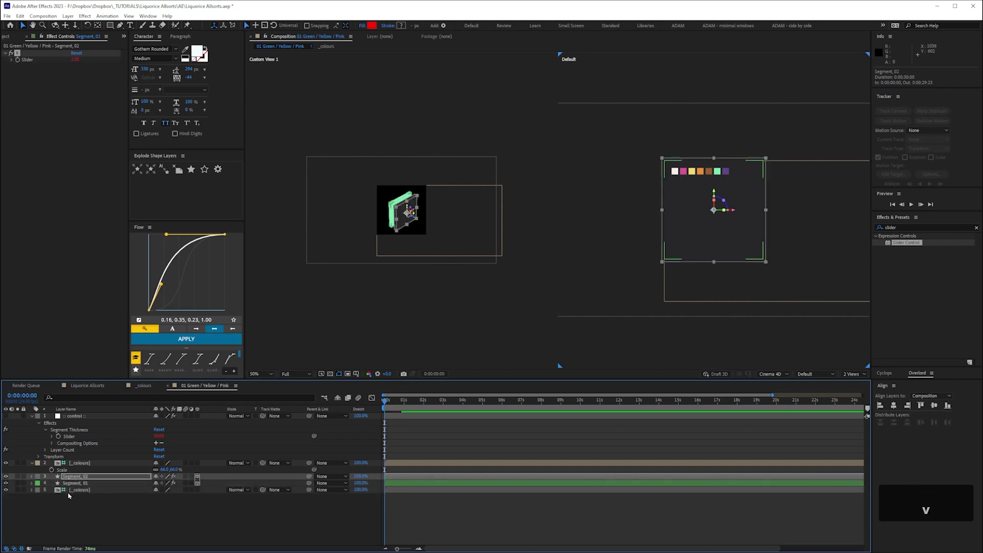
pyautogui.press('e')
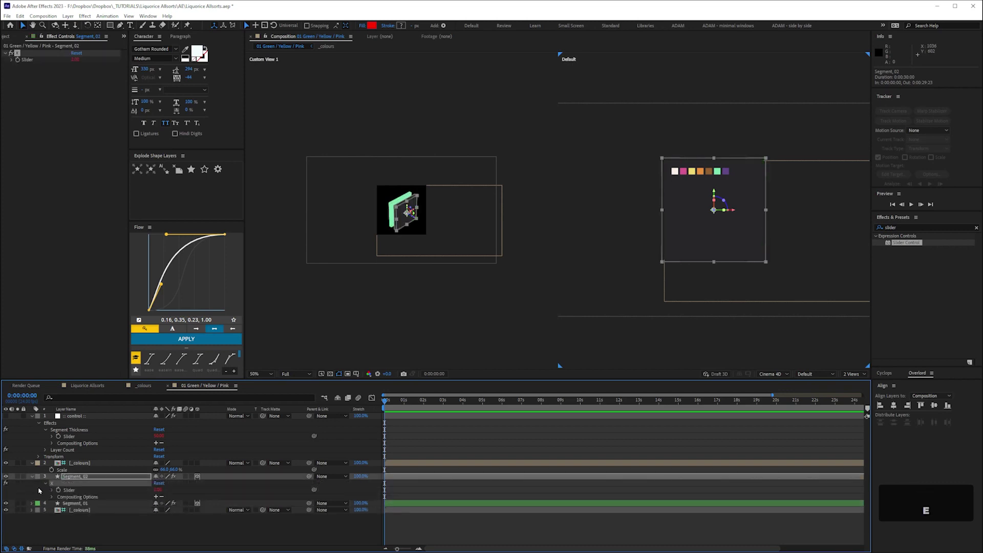
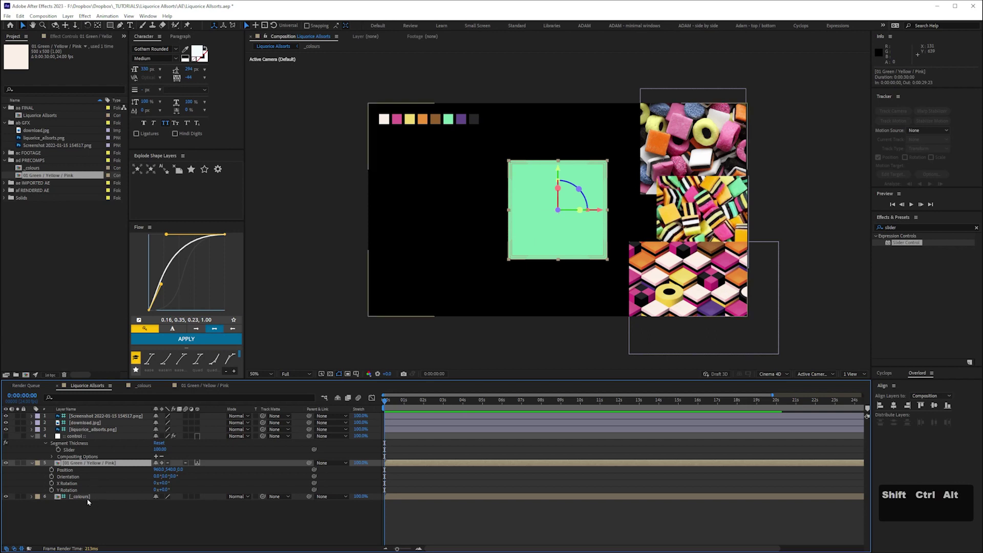
# Add Camera 1 and a new null object to the Liquorice Allsorts comp.
pyautogui.press('ctrl+shift+alt+c')
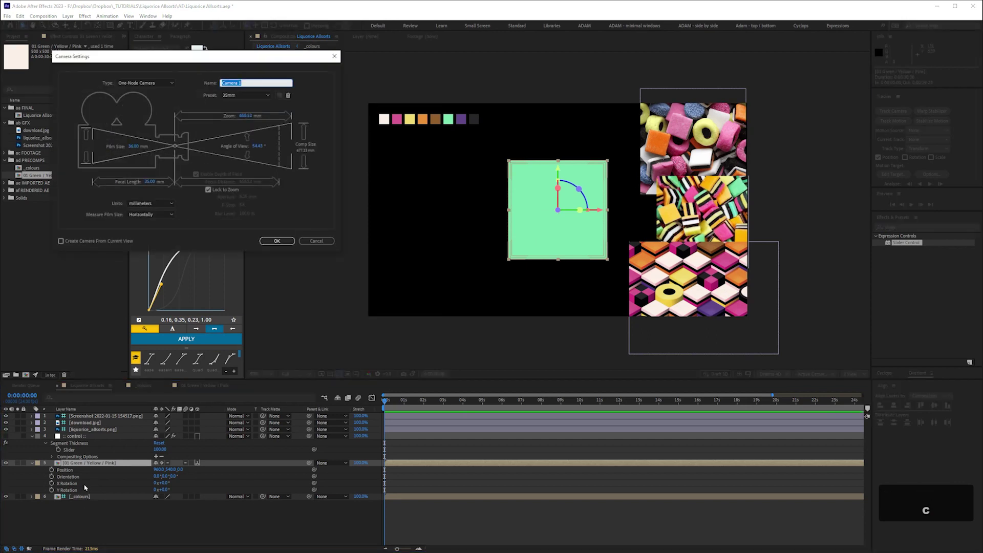
pyautogui.press('Return')
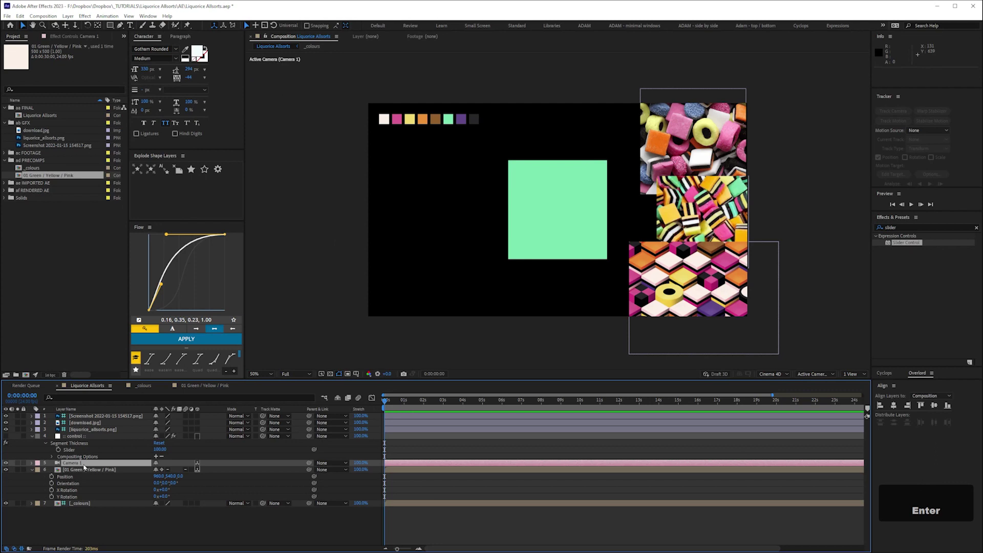
pyautogui.press('ctrl+shift+alt+y')
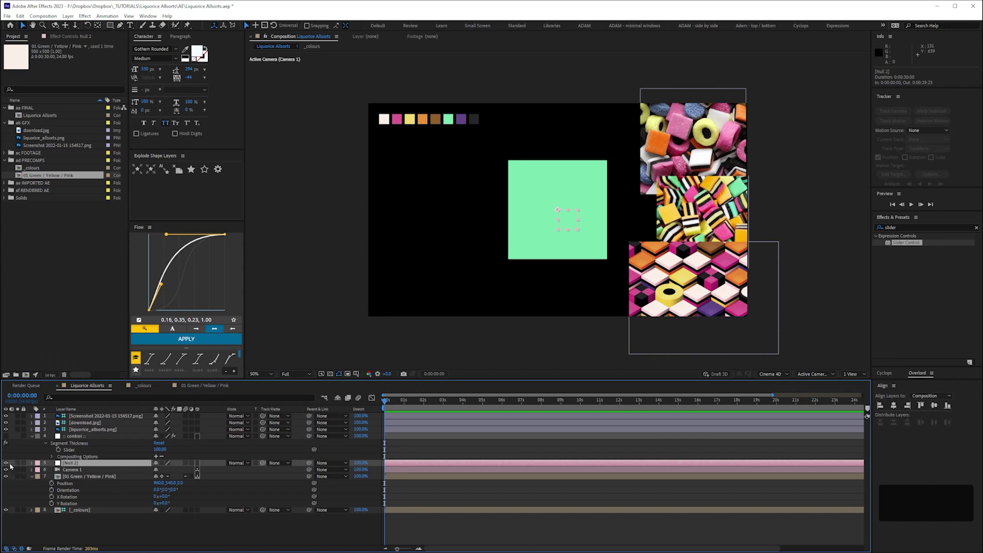
# Rename the new null to 'cam null' as the camera's parent.
pyautogui.press('Return')
pyautogui.press('c')
pyautogui.write('cam')
pyautogui.press('space')
pyautogui.press('n')
pyautogui.write('null')
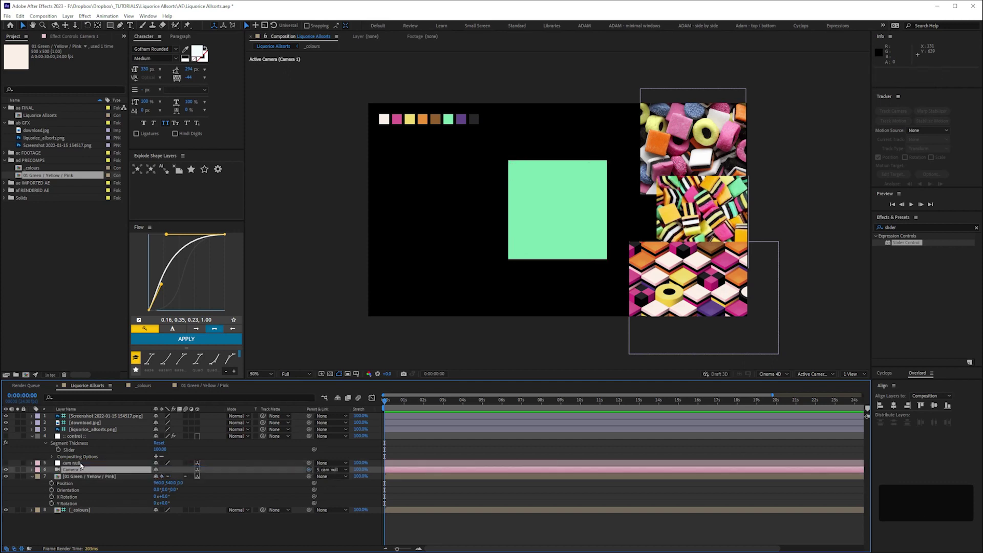
# Set cam null's rotation to X 45° and Y 35° for an isometric view of the block.
pyautogui.press('r')
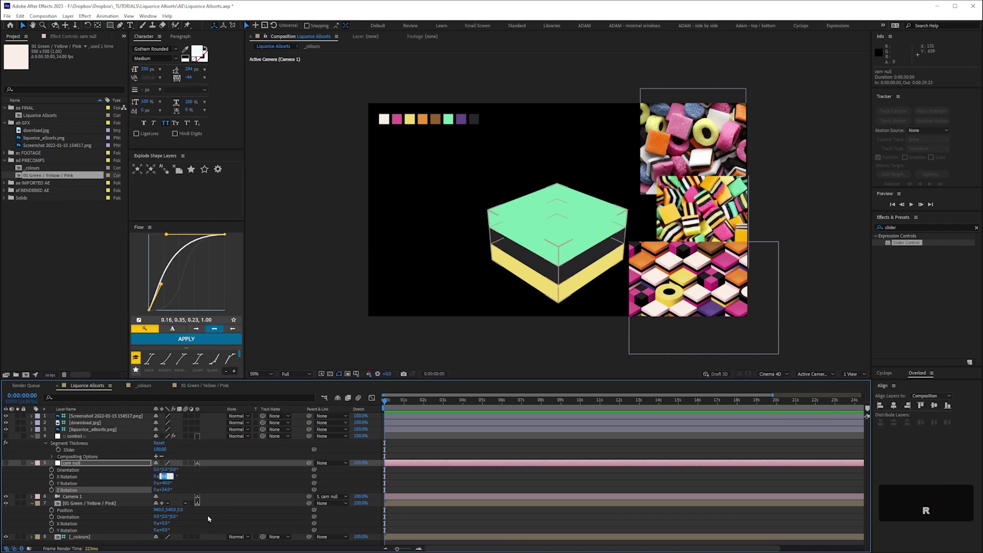
pyautogui.press('KP_4')
pyautogui.press('KP_5')
pyautogui.press('KP_4')
pyautogui.press('KP_5')
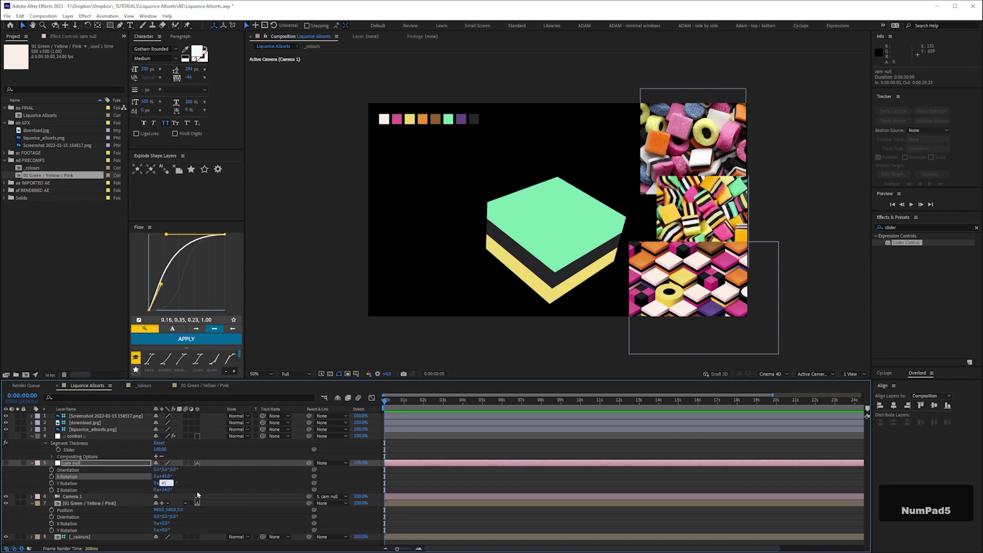
pyautogui.press('Return')
pyautogui.press('KP_4')
pyautogui.press('KP_5')
pyautogui.press('Return')
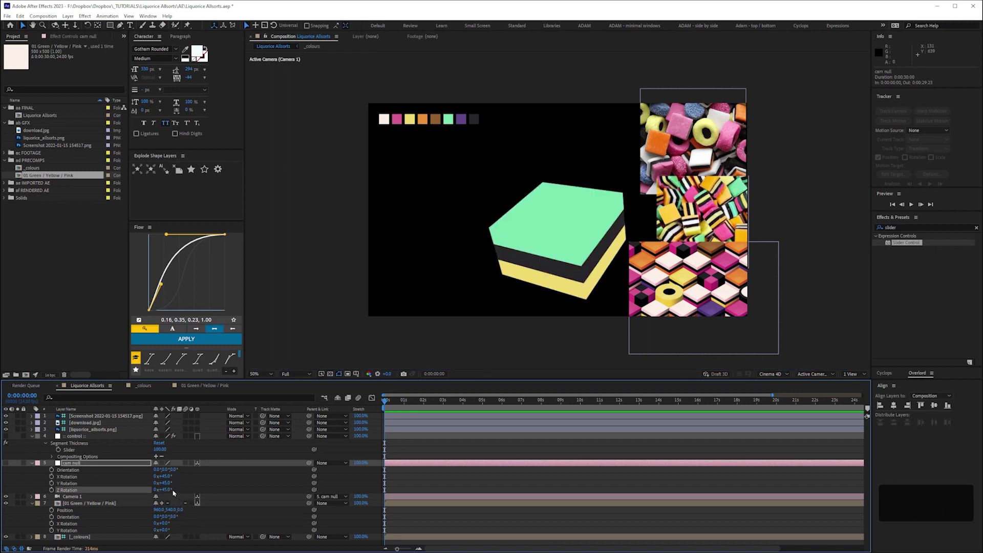
# Nudge the camera rig's tilt with the arrow keys to settle the isometric angle.
pyautogui.press('shift+Down')
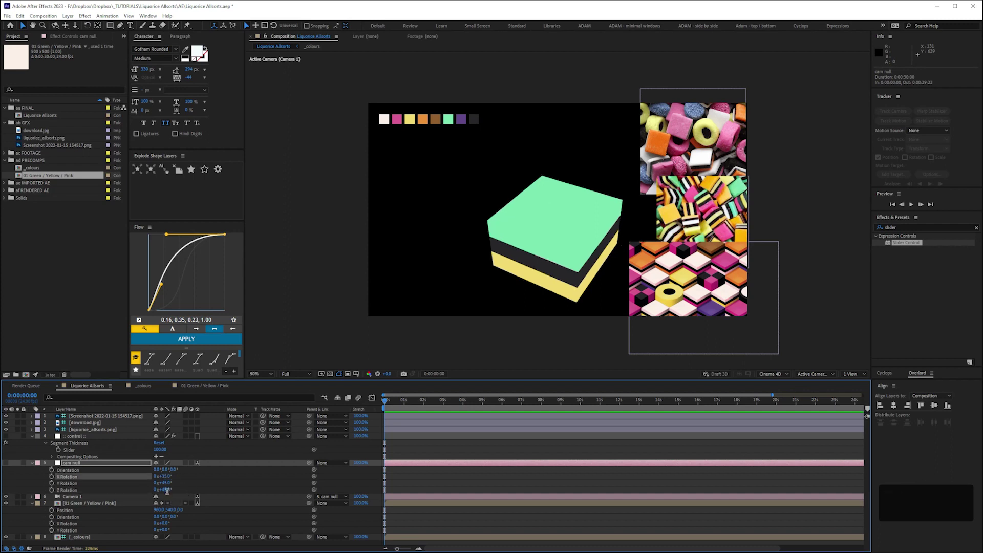
pyautogui.press('shift+Down')
pyautogui.press('Down')
pyautogui.press('shift+Down')
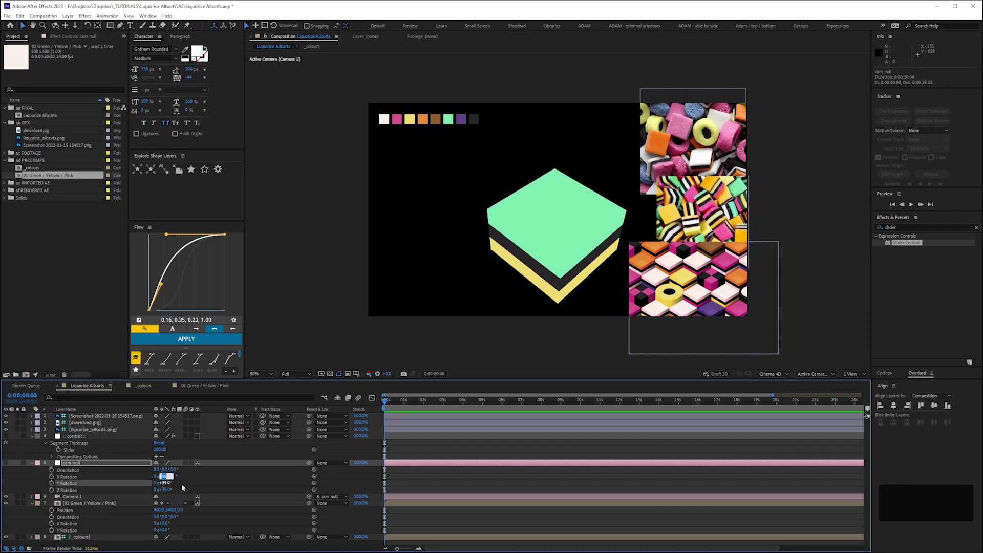
pyautogui.press('shift+Up')
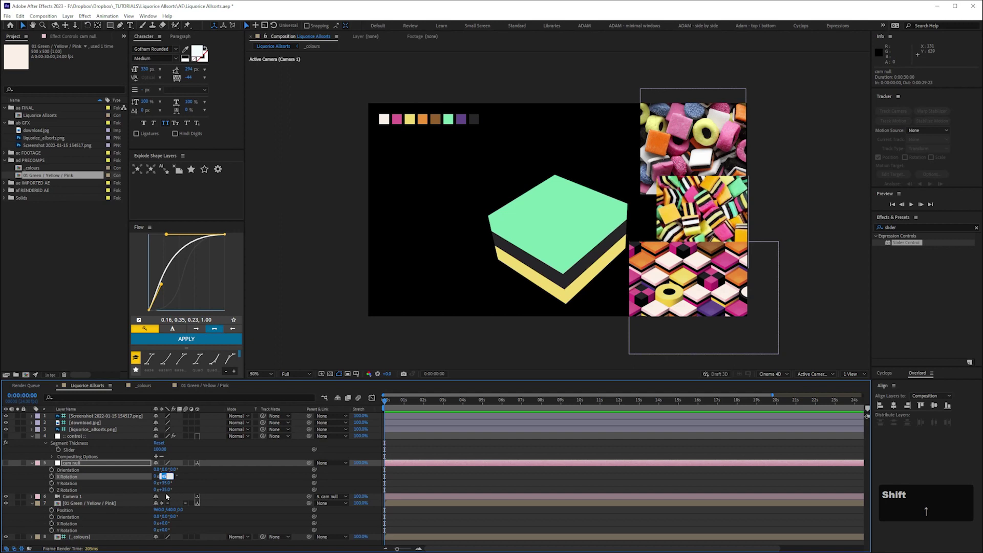
pyautogui.press('shift+Down')
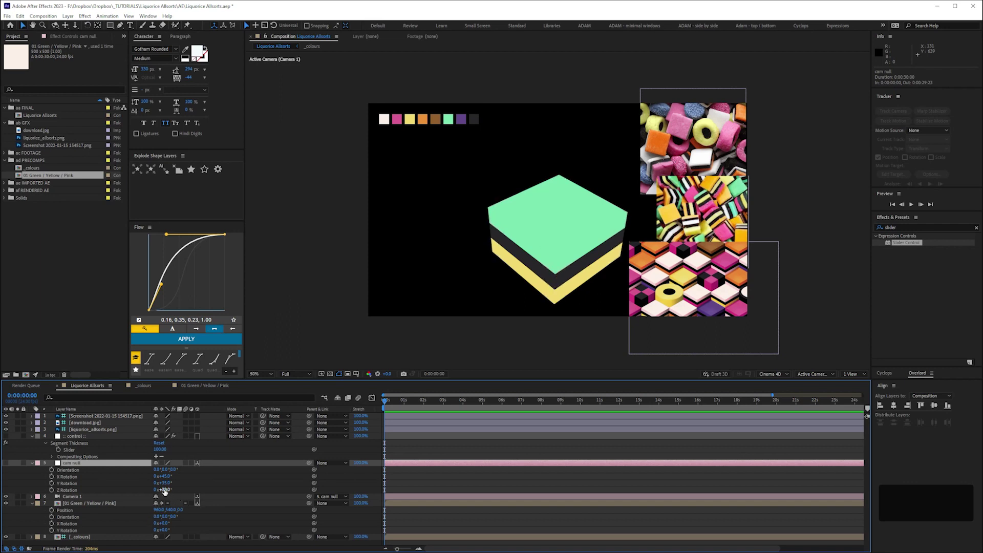
# Return cam null's Z rotation to 0°, keeping X 45° and Y 35°.
pyautogui.press('Up')
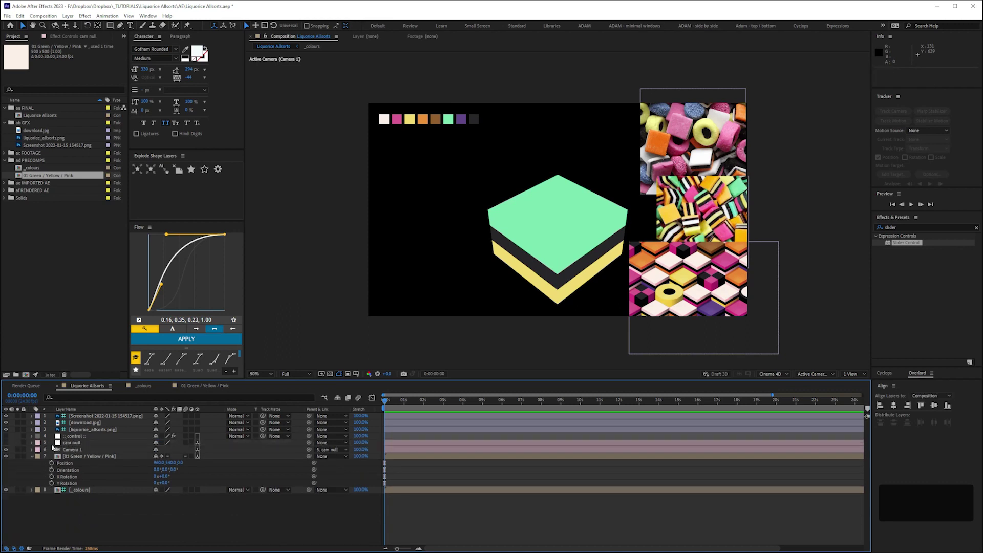
# Save the project and duplicate the Segment layers to build the striped green, black, yellow and pink stack.
pyautogui.press('ctrl+s')
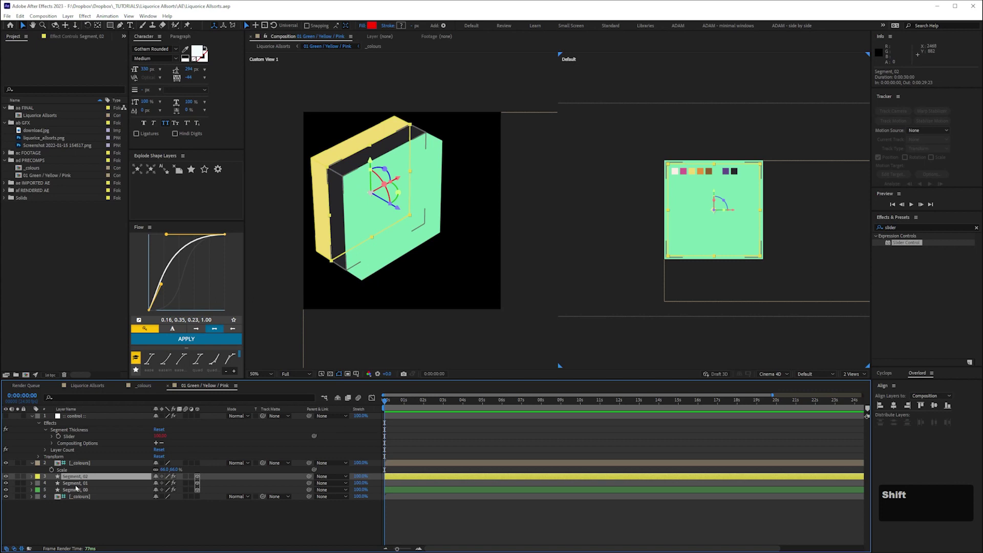
pyautogui.press('ctrl+d')
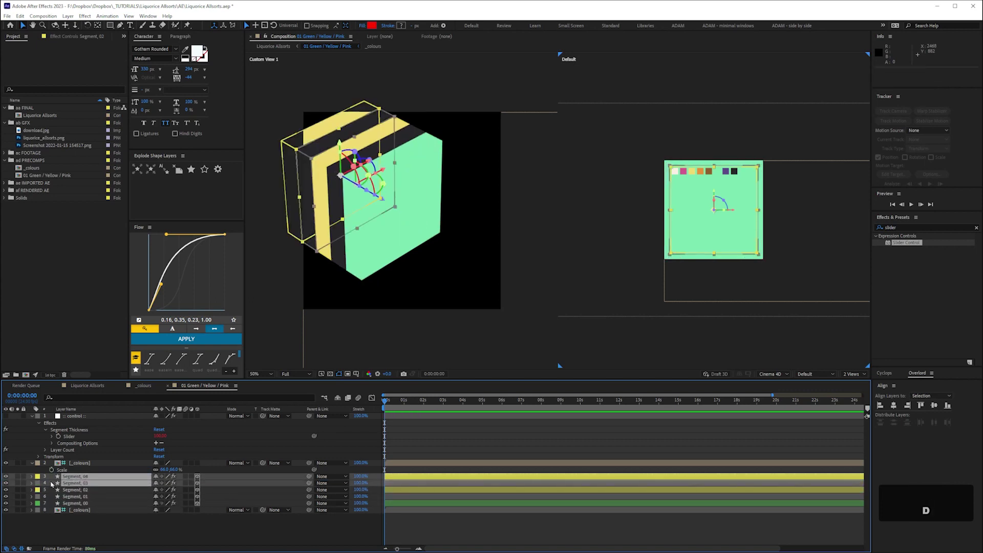
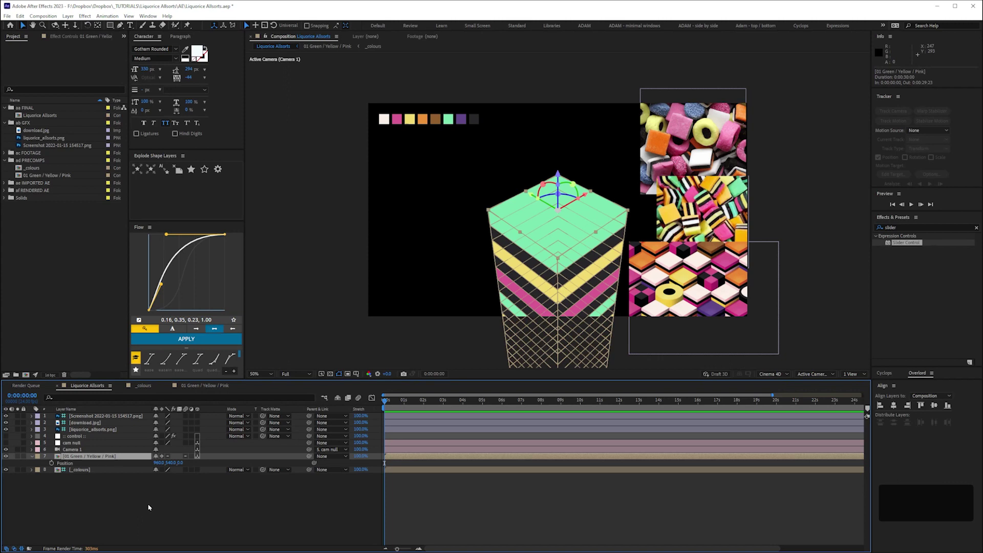
# Save, then duplicate the 01 Green / Yellow / Pink precomp in the Project panel.
pyautogui.rightClick(72, 468)
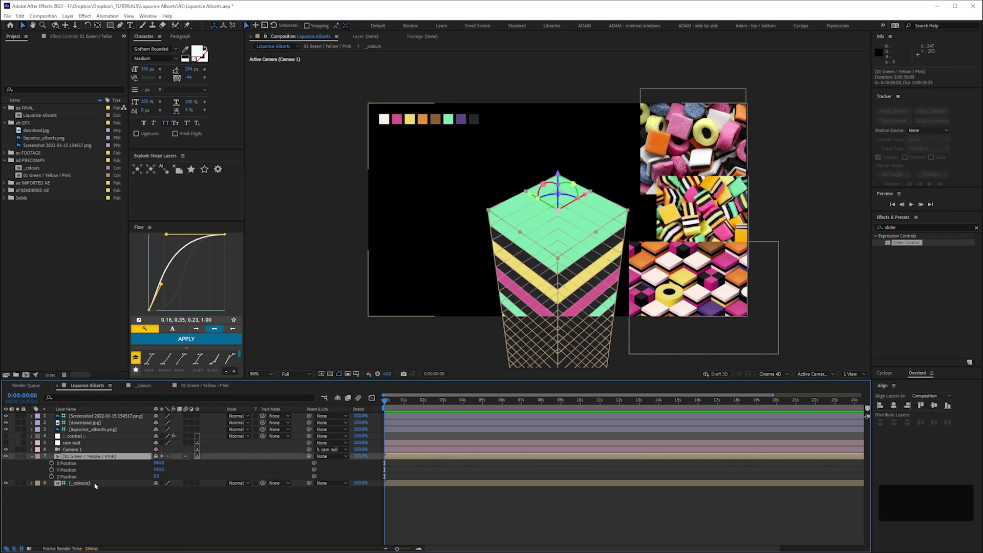
pyautogui.press('ctrl+s')
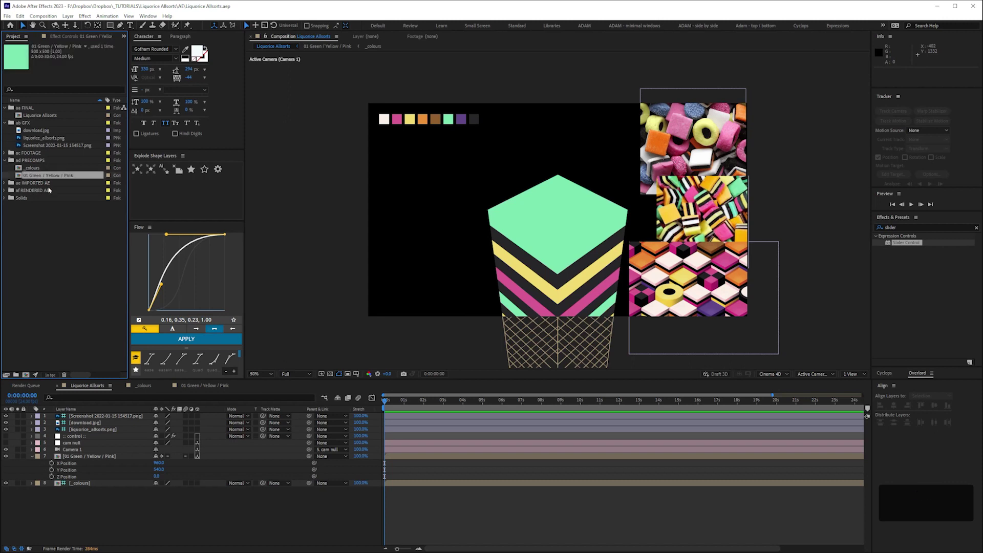
pyautogui.press('ctrl+d')
# Rename the copy to '02 Orange / Yellow / Pink' and open it.
pyautogui.press('Return')
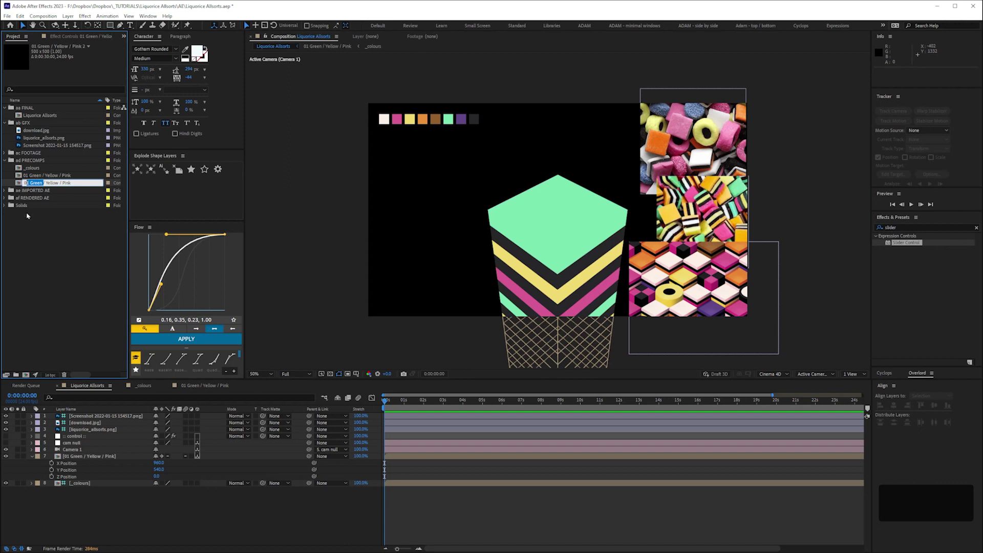
pyautogui.press('2')
pyautogui.press('space')
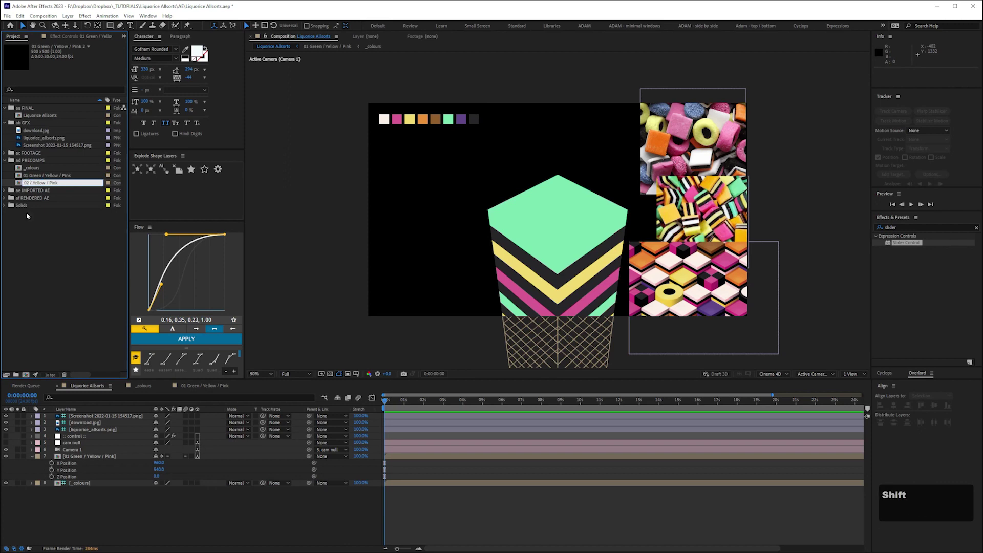
pyautogui.press('shift+o')
pyautogui.write('r')
pyautogui.press('a')
pyautogui.write('ange')
pyautogui.press('space')
pyautogui.press('Return')
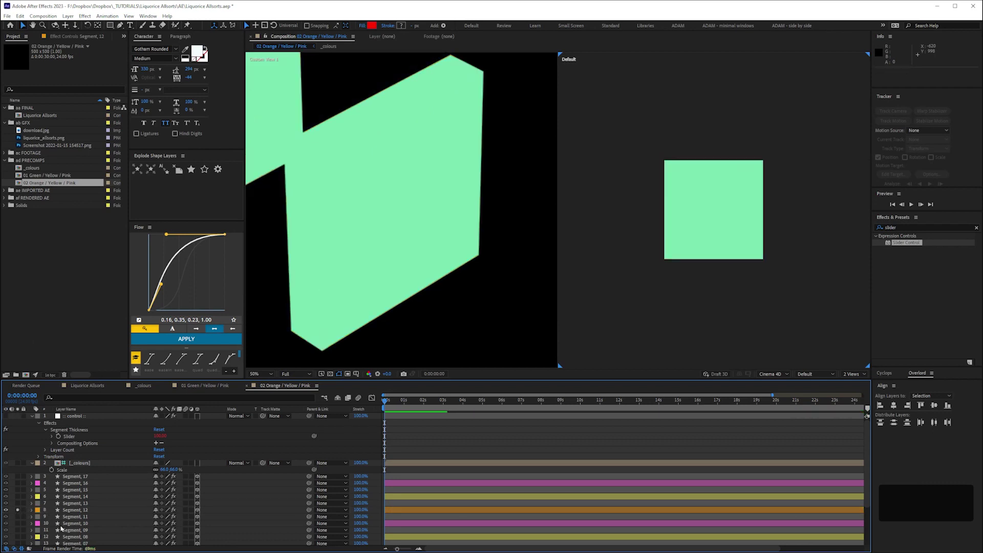
# Reveal the _colours swatch layer beside the segment blocks in the Orange / Yellow / Pink comp.
pyautogui.press('space')
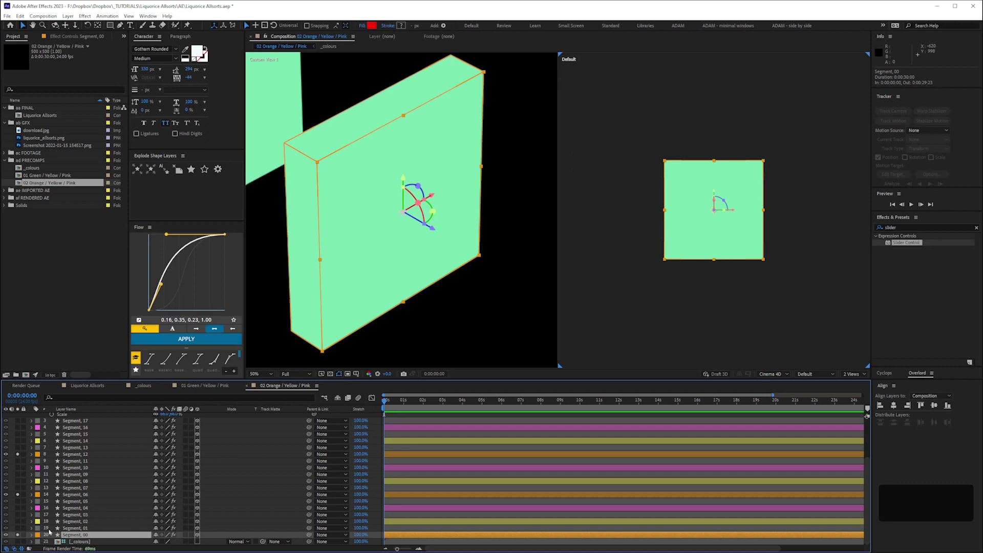
# Change Segment_12's Front Color expression from content("06") to content("04").
pyautogui.press('space')
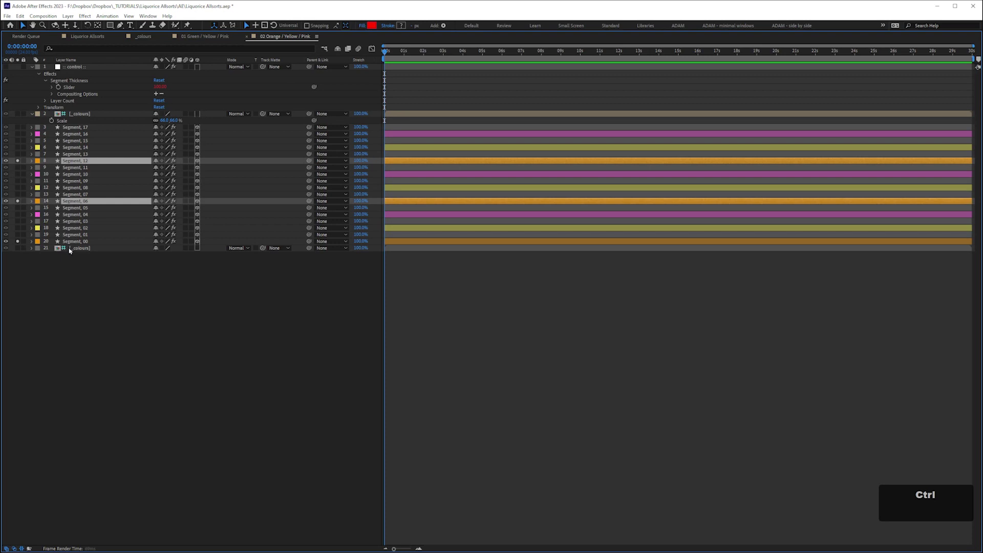
pyautogui.write('ee')
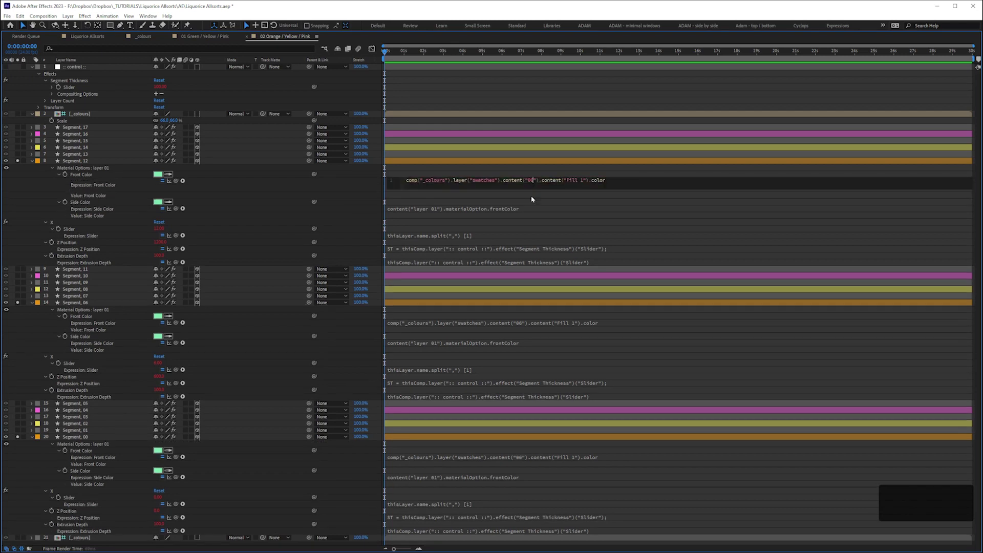
pyautogui.press('KP_0')
pyautogui.press('KP_4')
# Copy the swatch 04 expression onto Segment_06 so both green segments turn orange.
pyautogui.press('ctrl+c')
pyautogui.press('ctrl+v')
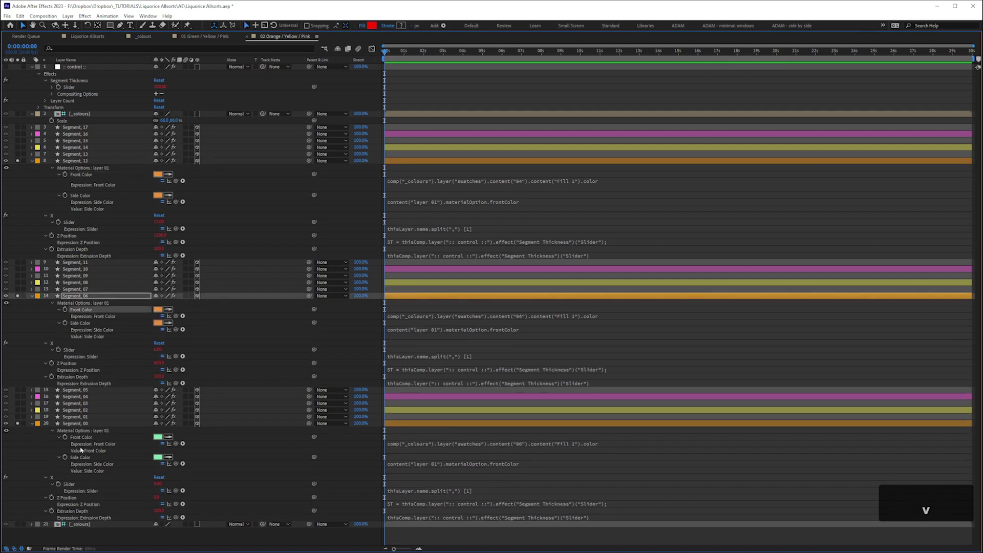
pyautogui.press('ctrl+v')
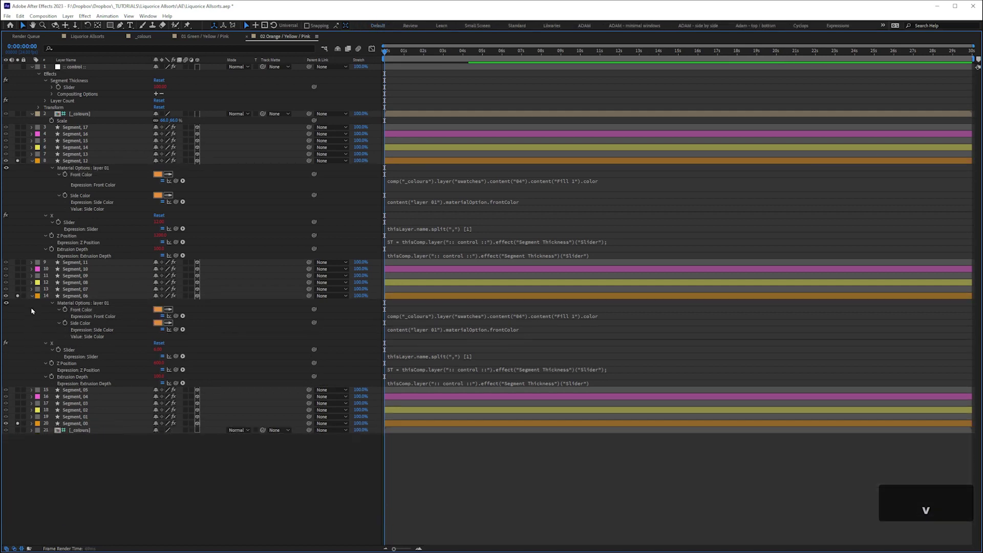
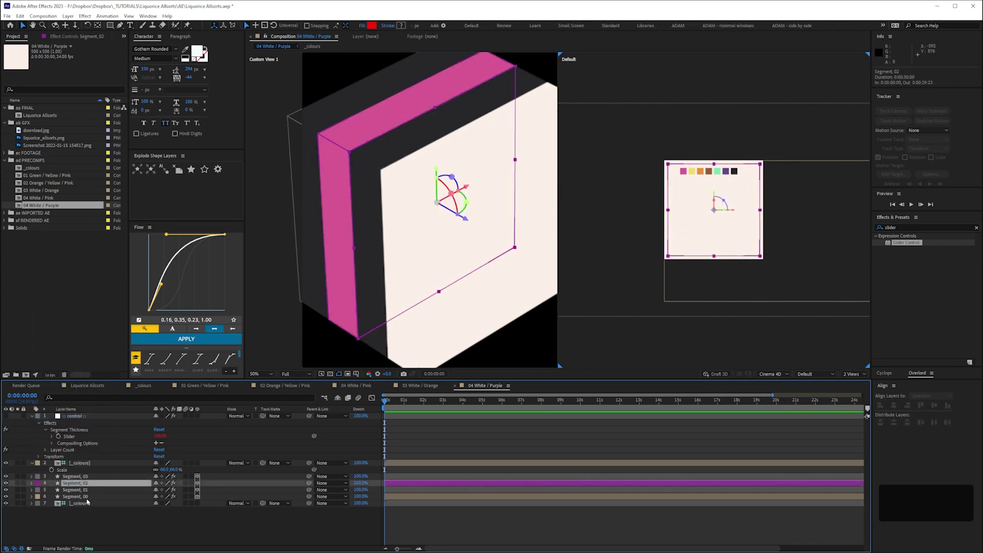
# Edit Segment_02's Front Color expression to swatch 07 so the stripe turns purple.
pyautogui.press('e')
pyautogui.write('ee')
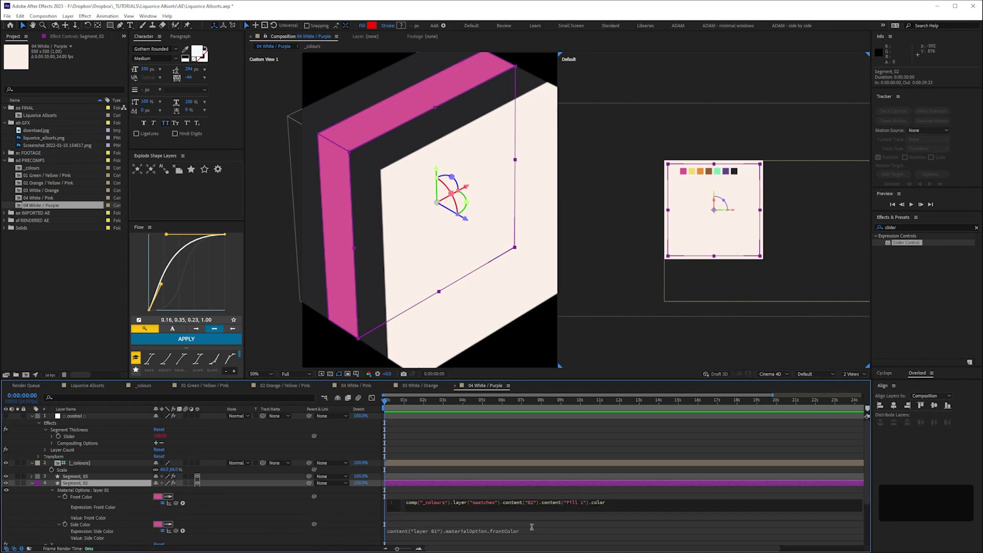
pyautogui.press('Left')
pyautogui.press('KP_7')
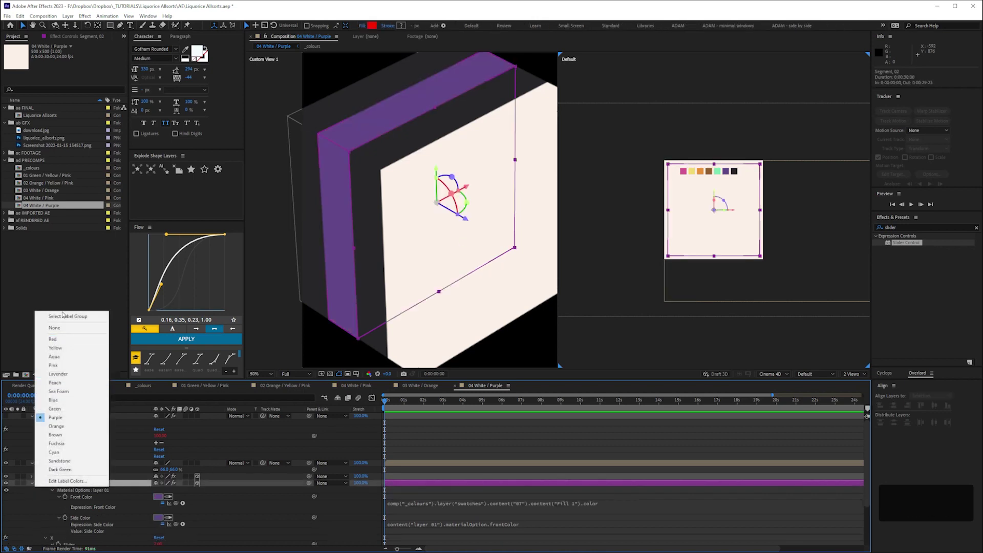
# Save the project, then begin renaming 04 White / Purple to 05 White / Purple.
pyautogui.press('ctrl+s')
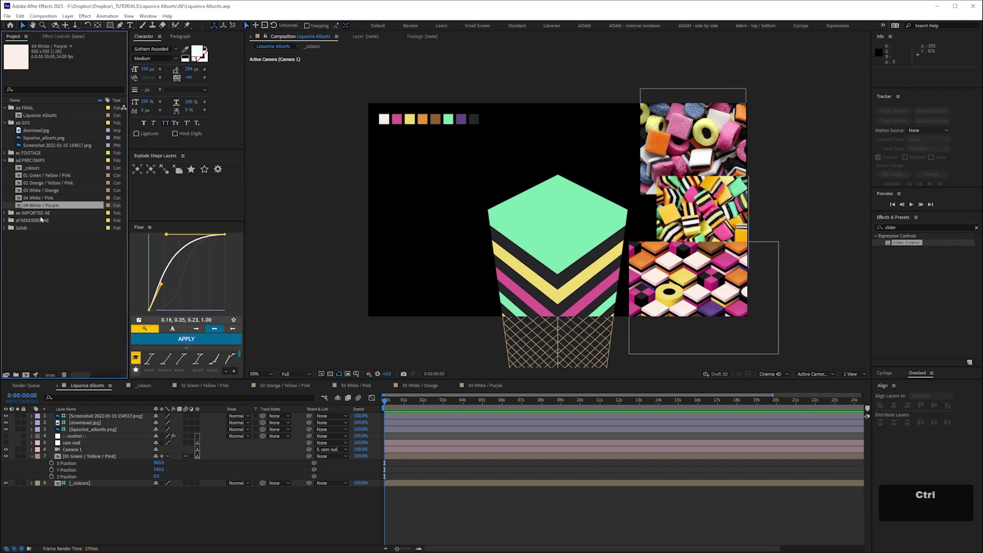
pyautogui.press('Return')
pyautogui.press('Left')
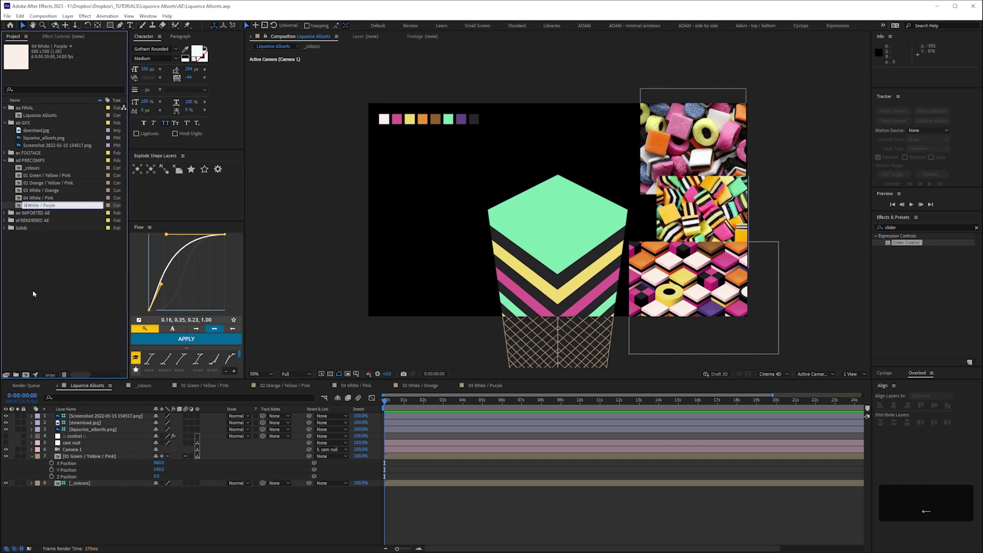
# Switch to Chrome and search Google Images for liquorice allsorts reference.
pyautogui.press('KP_5')
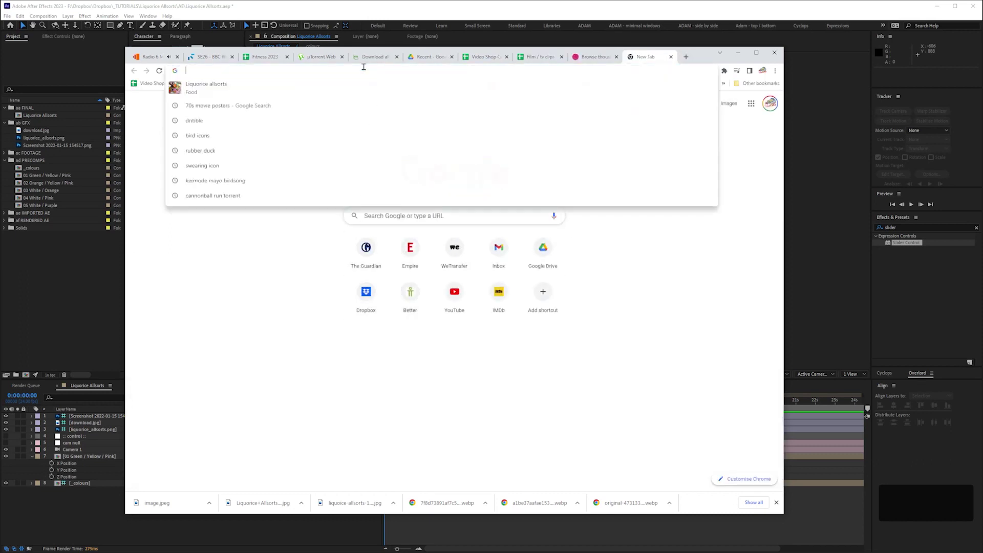
pyautogui.write('bro')
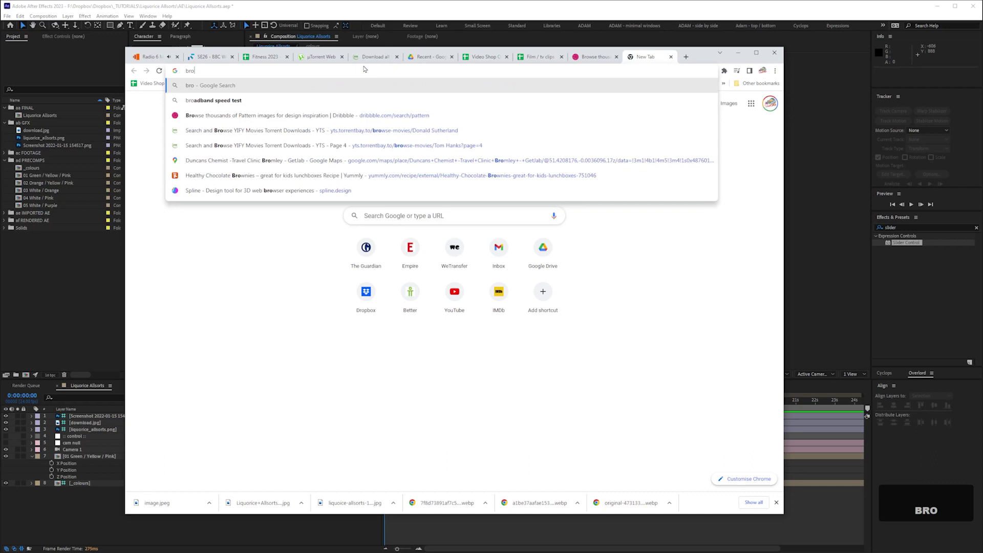
pyautogui.write('l')
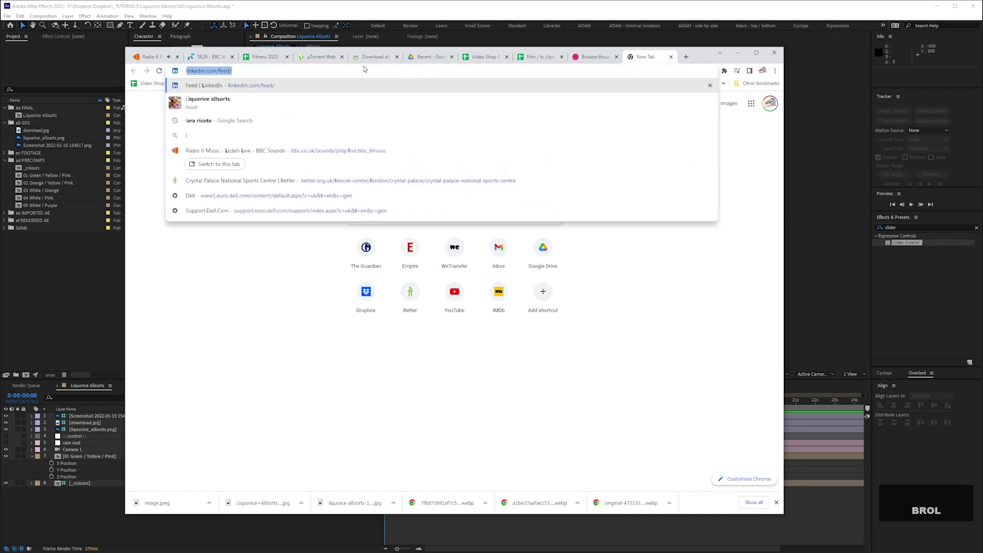
pyautogui.write('q')
# Duplicate 01 Green / Yellow / Pink and start renaming the copy 06 White / Yellow.
pyautogui.press('Return')
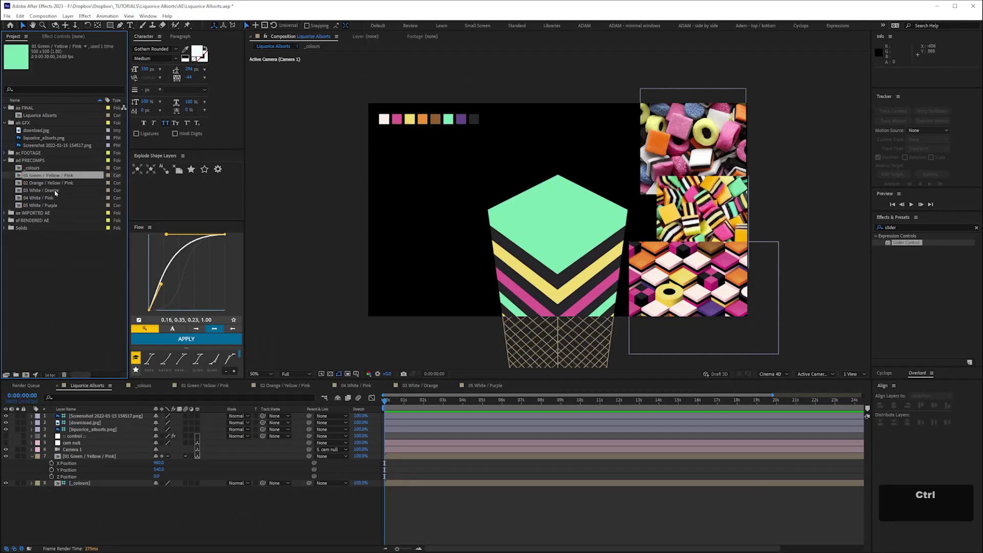
pyautogui.press('ctrl+d')
pyautogui.press('Return')
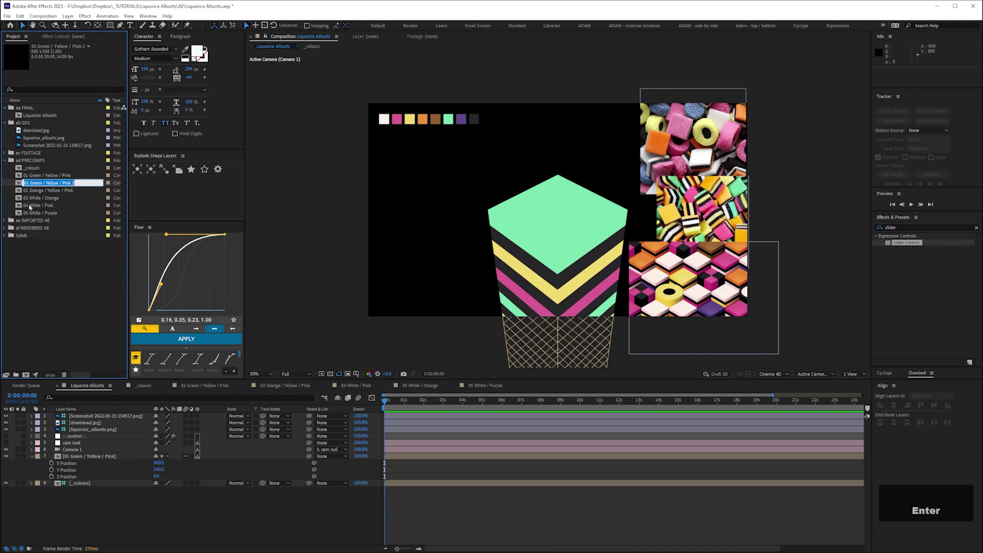
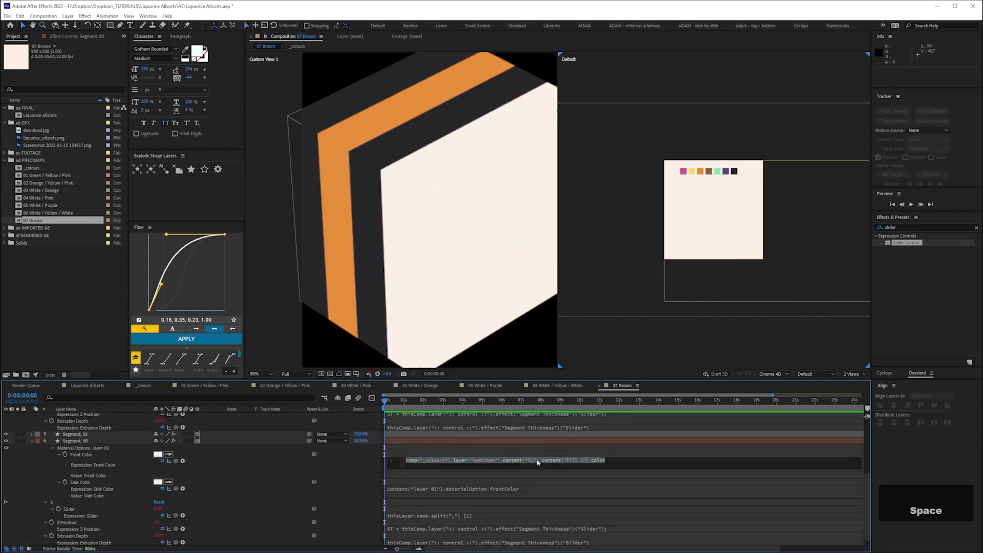
# Commit the brown swatch expression onto the segments and collapse the layer properties.
pyautogui.press('KP_5')
pyautogui.press('ctrl+c')
pyautogui.press('space')
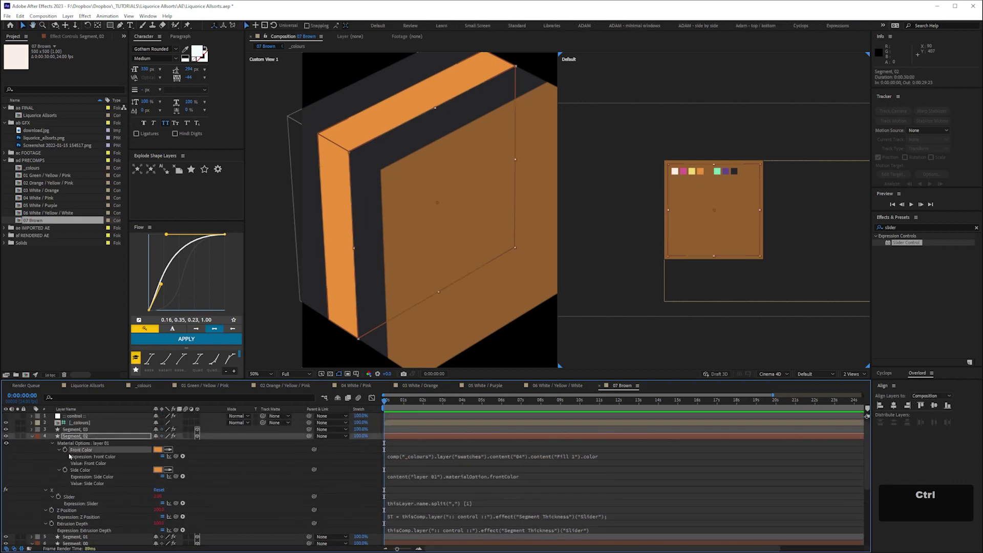
pyautogui.press('ctrl+v')
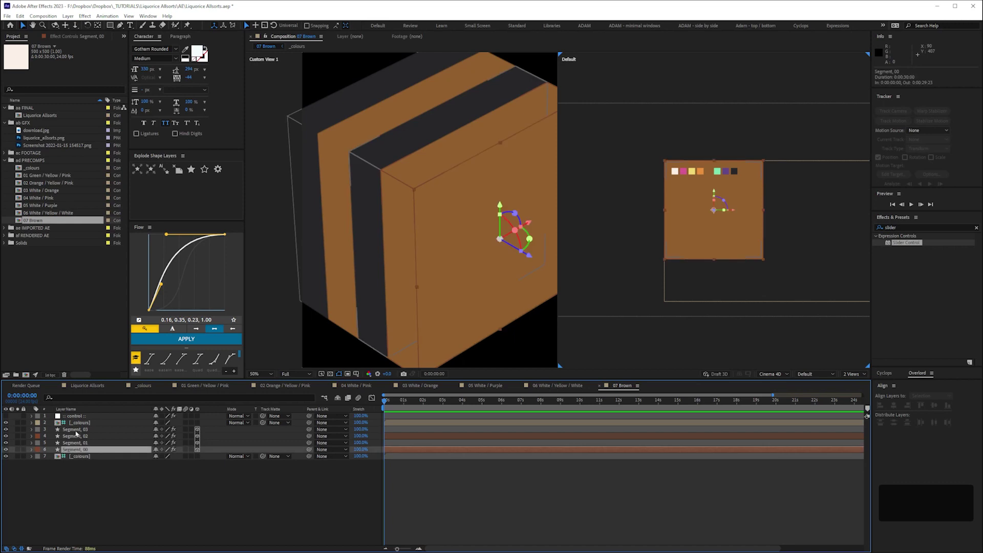
# Duplicate the brown segment layers twice to grow the striped stack.
pyautogui.press('ctrl+d')
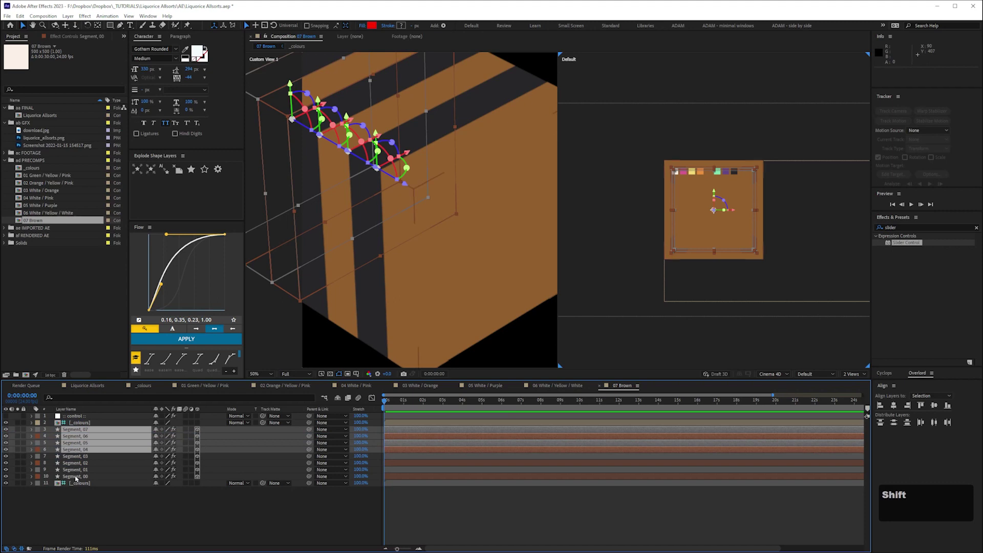
pyautogui.press('ctrl+d')
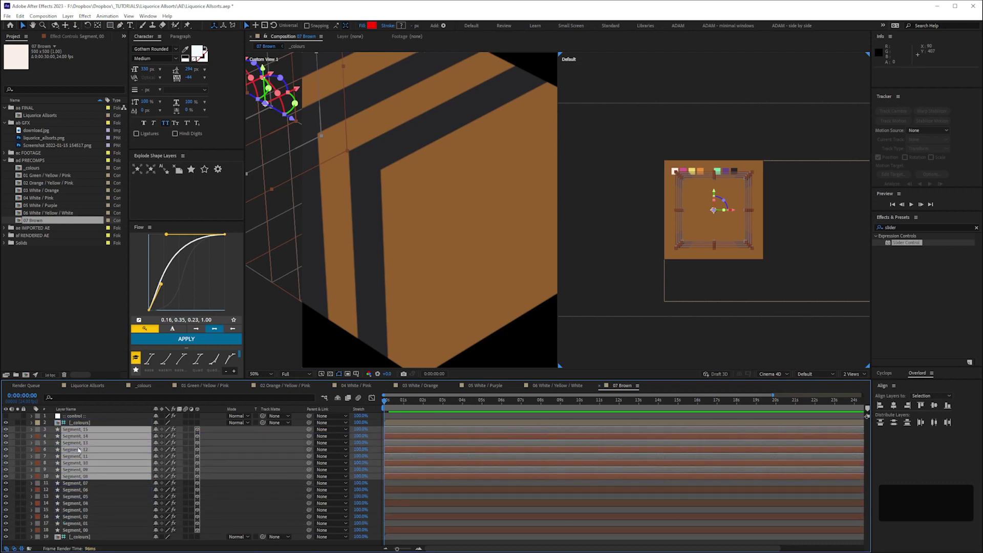
# Duplicate the segment layers once more and save the project.
pyautogui.press('ctrl+d')
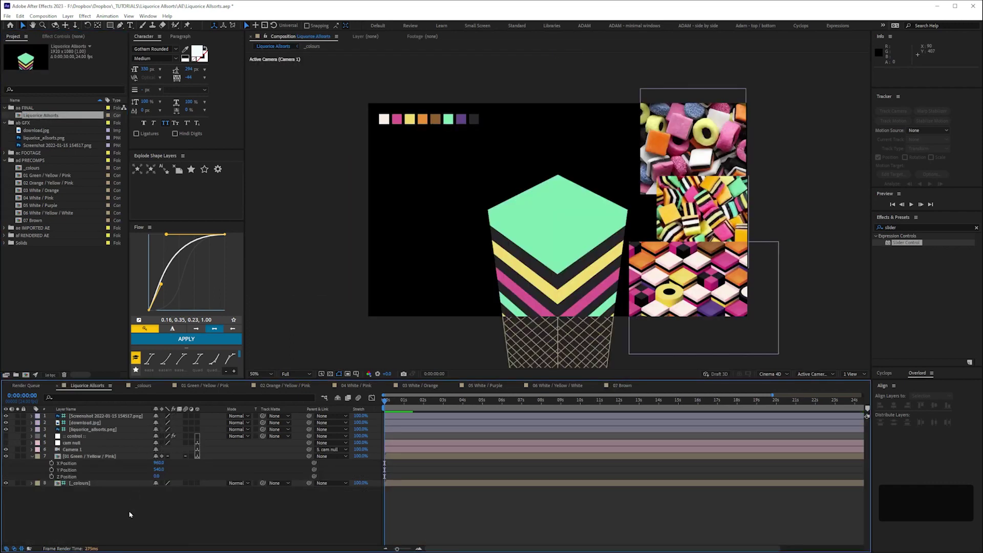
pyautogui.press('ctrl+s')
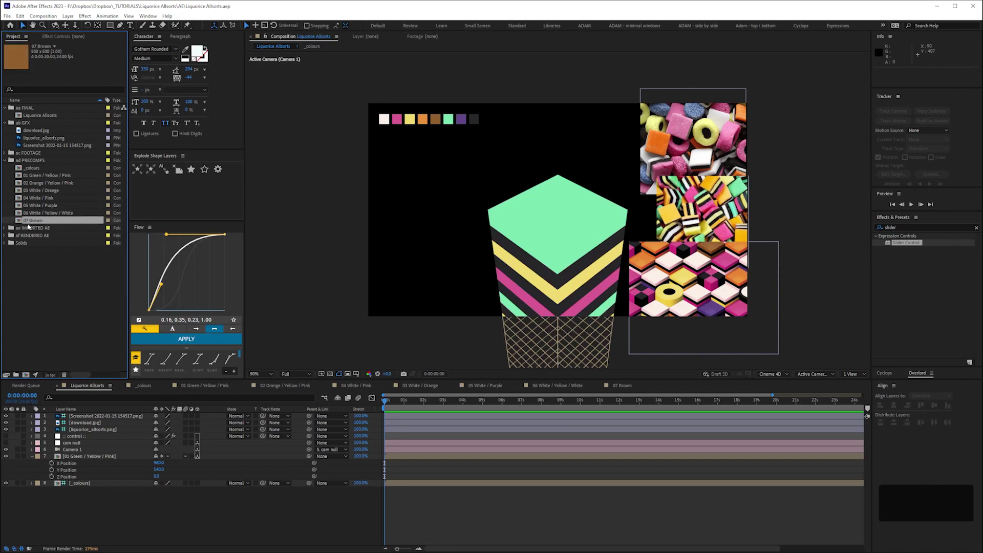
# Renumber Brown to 08, duplicate a precomp and rename the copy 07 White.
pyautogui.press('Return')
pyautogui.press('Left')
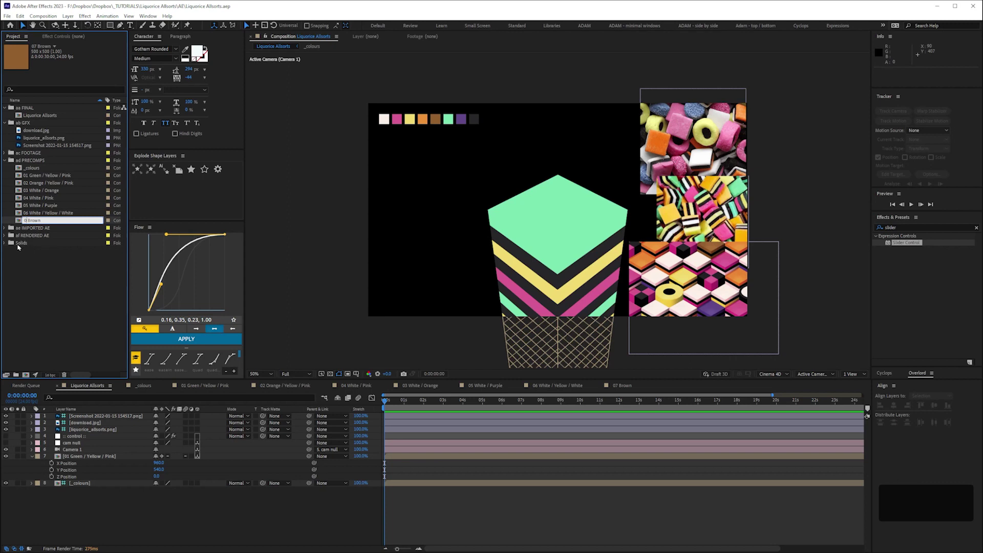
pyautogui.press('KP_8')
pyautogui.press('Return')
pyautogui.press('ctrl+d')
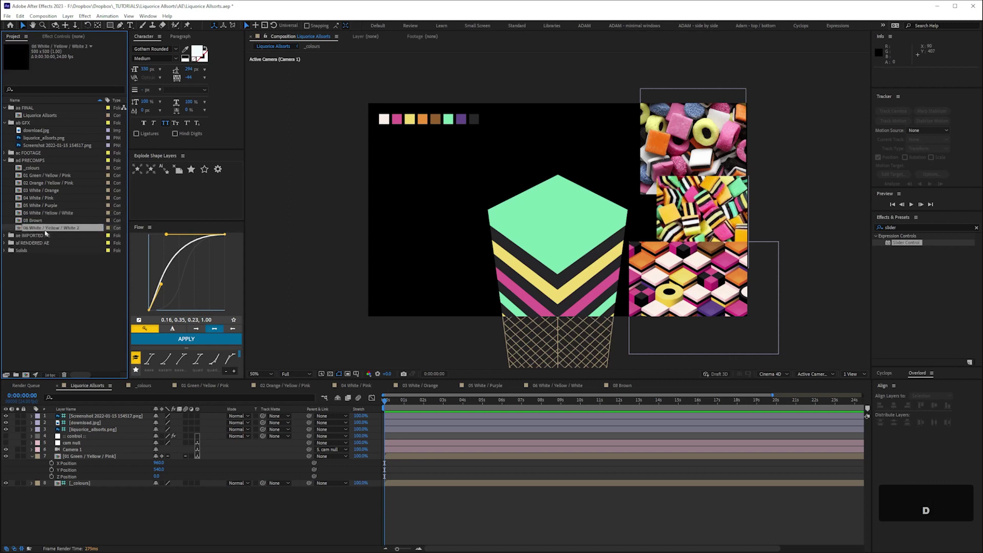
pyautogui.press('Return')
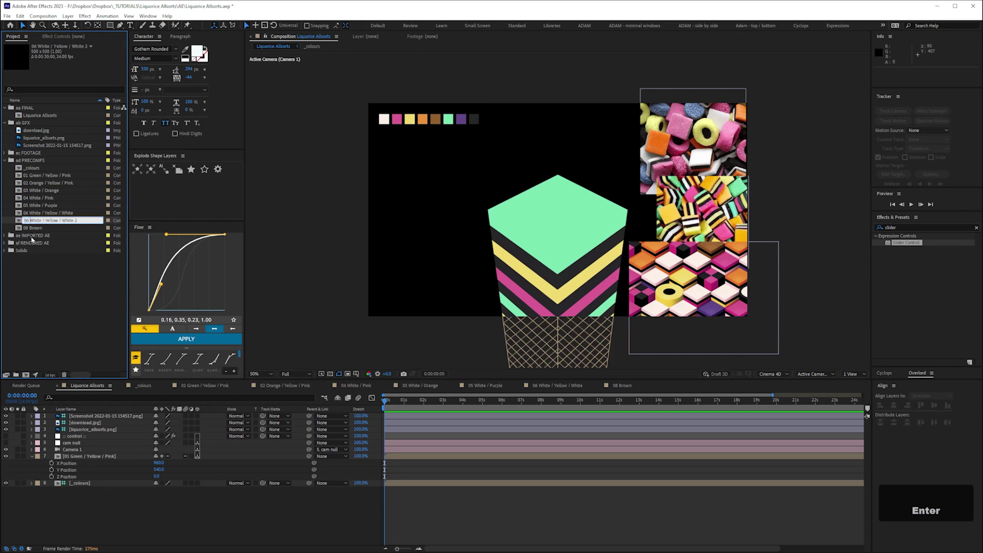
pyautogui.press('KP_7')
# Duplicate 07 White's segments up to ten layers, Segment_00 to Segment_09.
pyautogui.press('space')
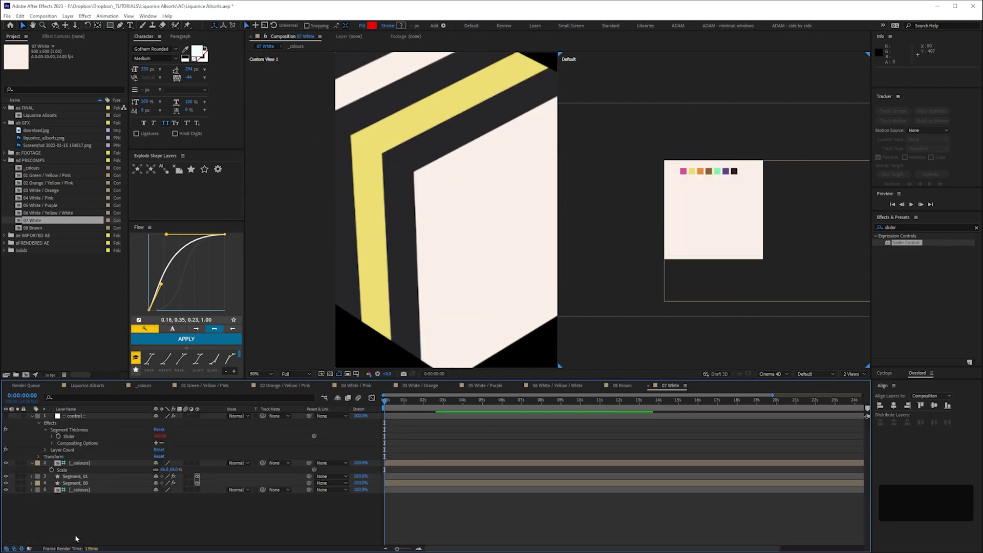
pyautogui.press('ctrl+d')
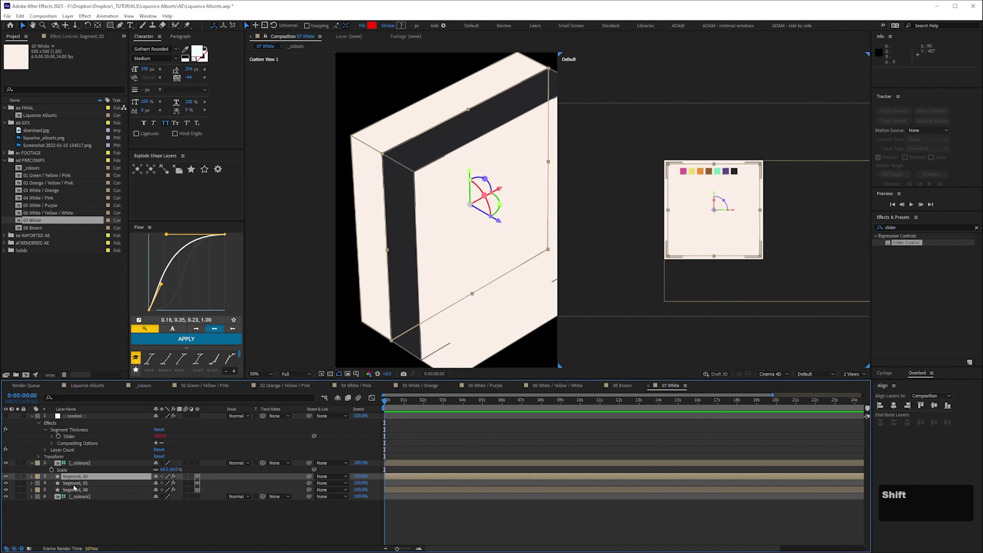
pyautogui.press('ctrl+d')
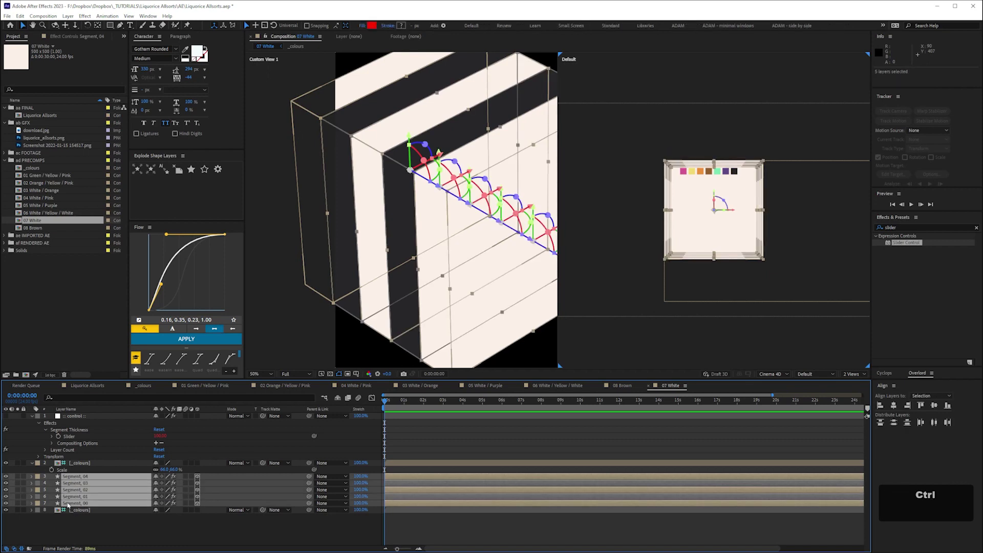
pyautogui.press('ctrl+d')
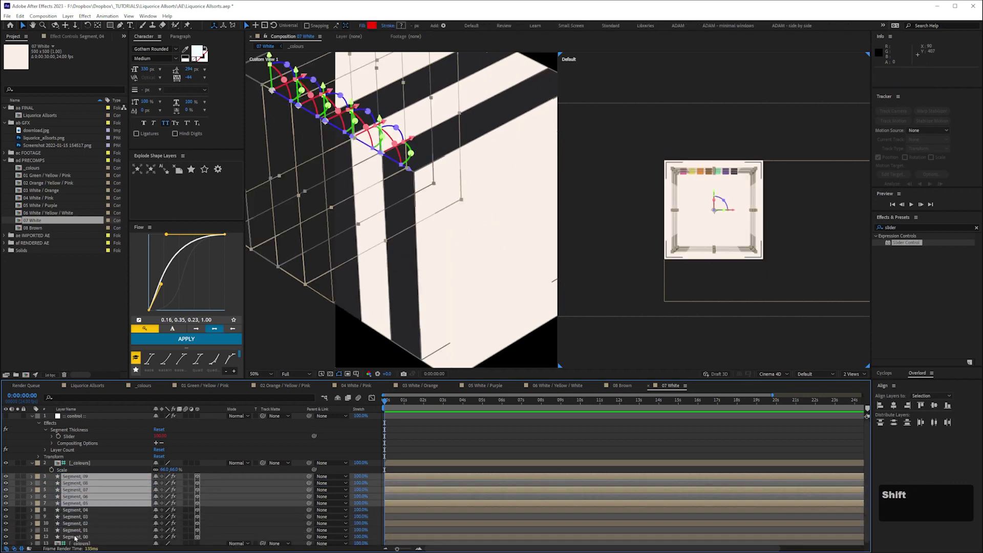
pyautogui.press('ctrl+d')
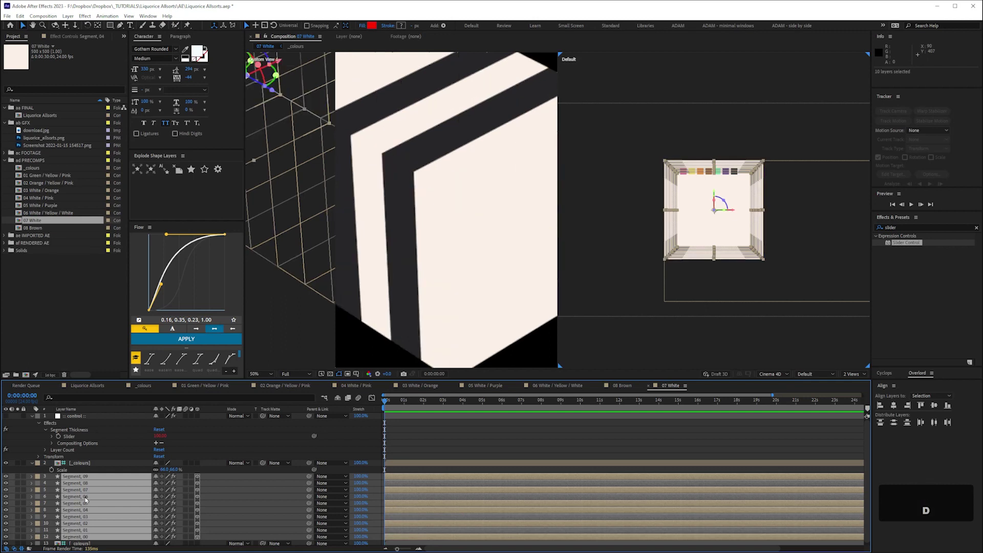
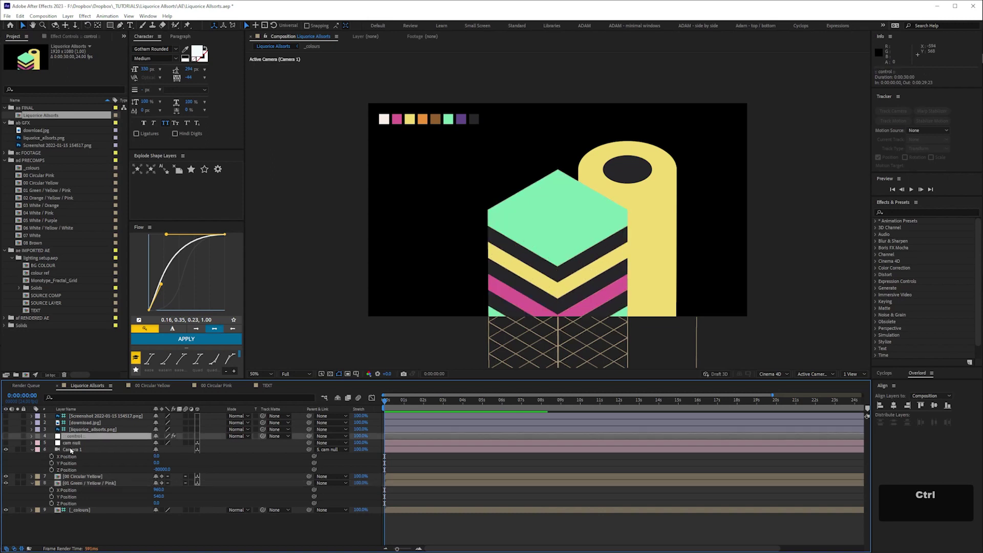
# Paste the layer, reveal Ambient Light 1's Intensity and nudge its value up.
pyautogui.press('ctrl+v')
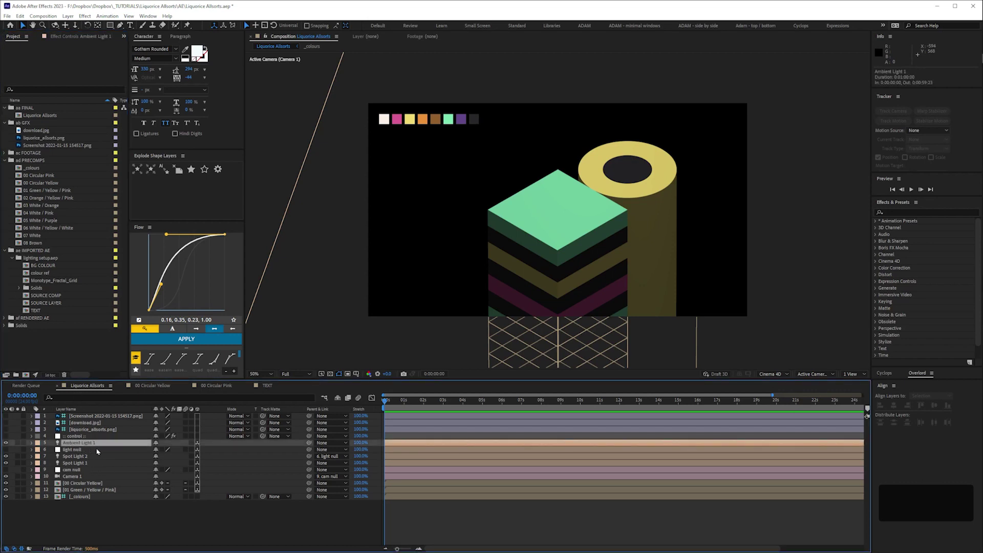
pyautogui.press('t')
pyautogui.press('shift+Up')
# Copy the circular yellow setup into a 00 Circular Pink precomp and save the project.
pyautogui.press('shift+Up')
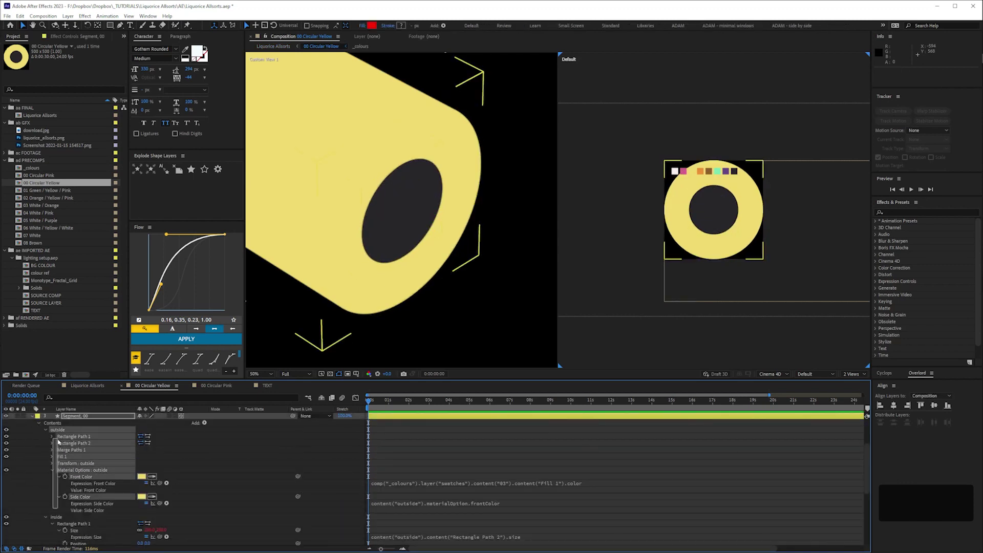
pyautogui.press('space')
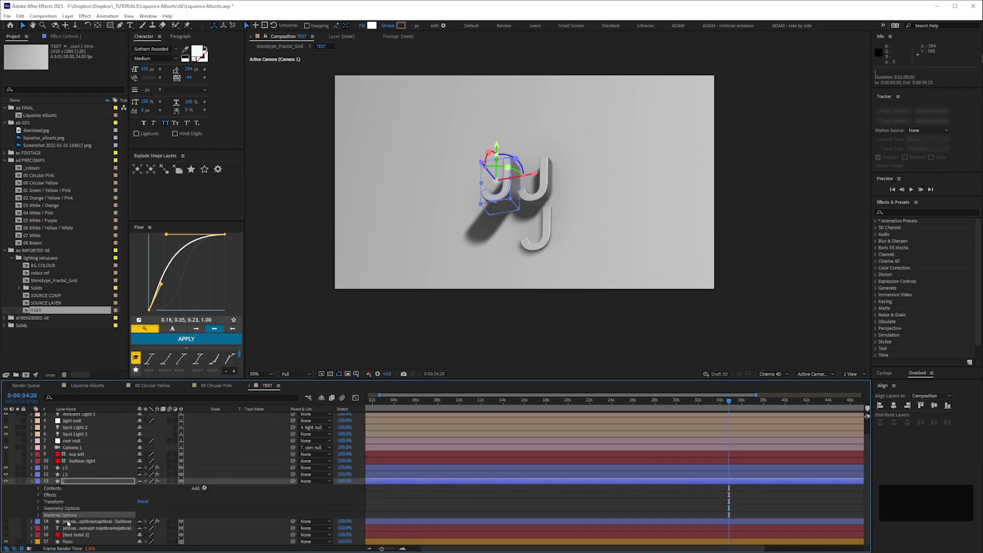
pyautogui.press('ctrl+c')
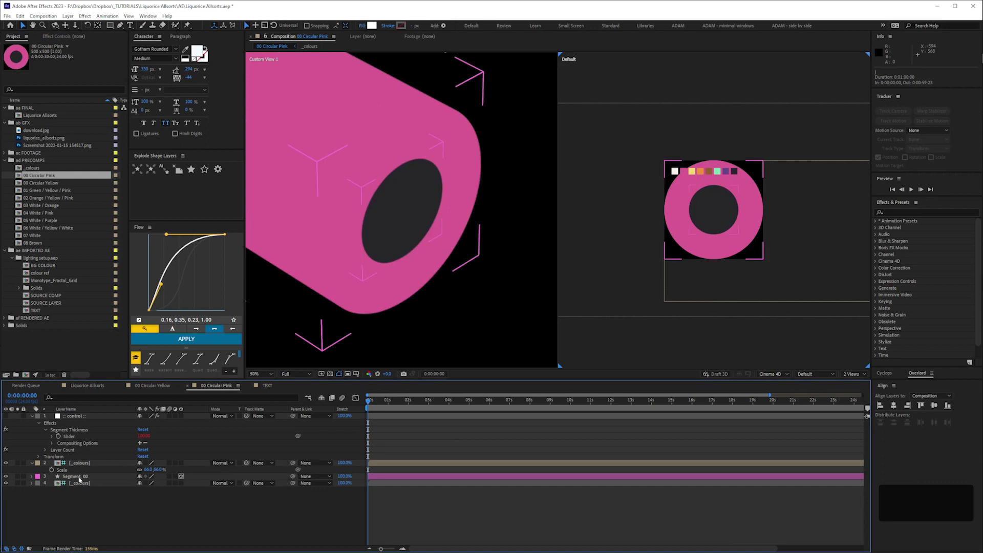
pyautogui.press('ctrl+v')
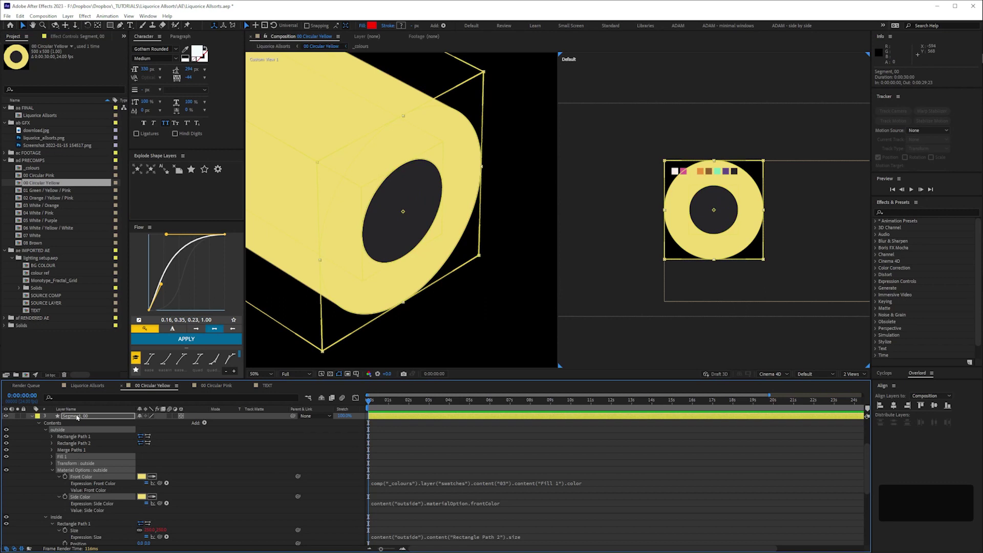
pyautogui.press('ctrl+v')
pyautogui.press('ctrl+s')
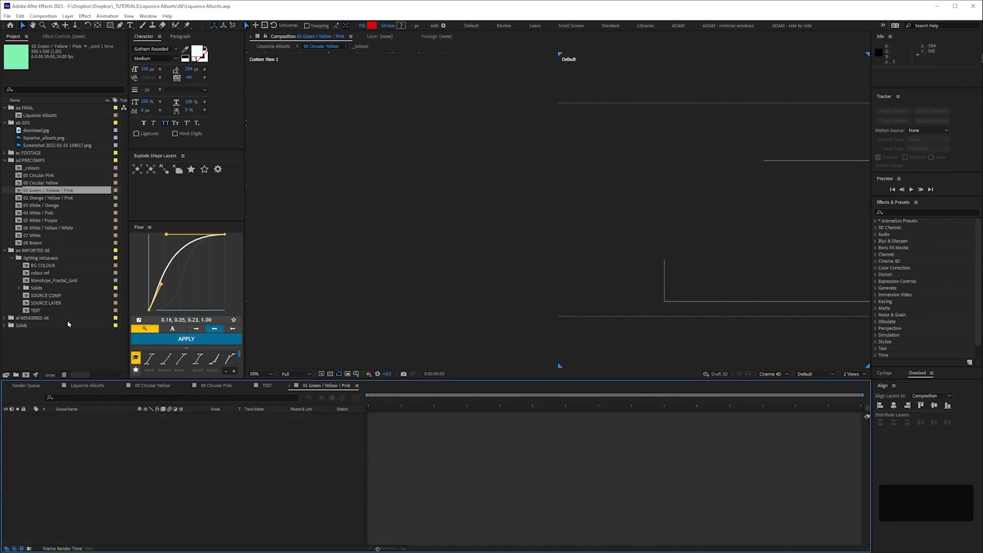
# Review the 05 White / Purple and 06 striped precomps with their segment layers selected.
pyautogui.press('space')
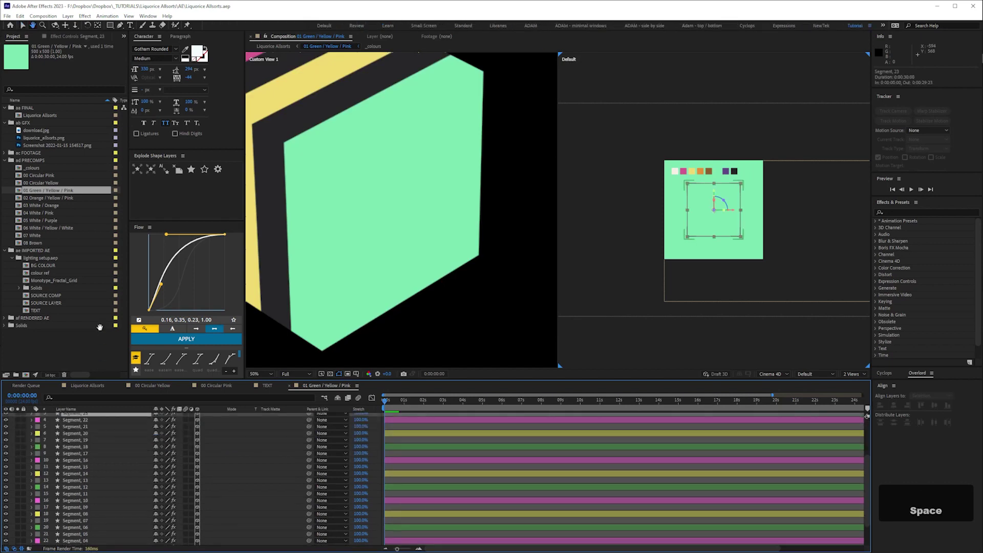
pyautogui.press('ctrl+v')
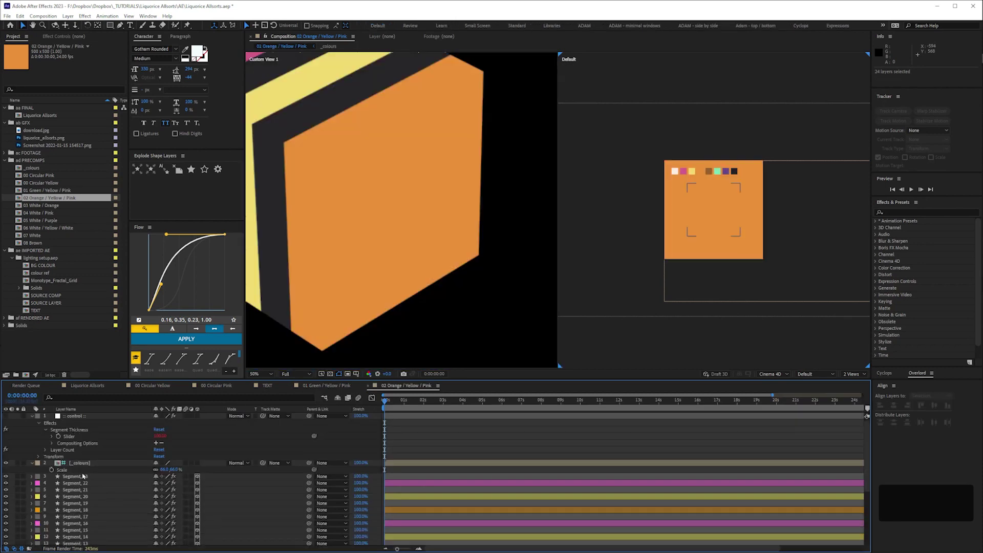
pyautogui.press('space')
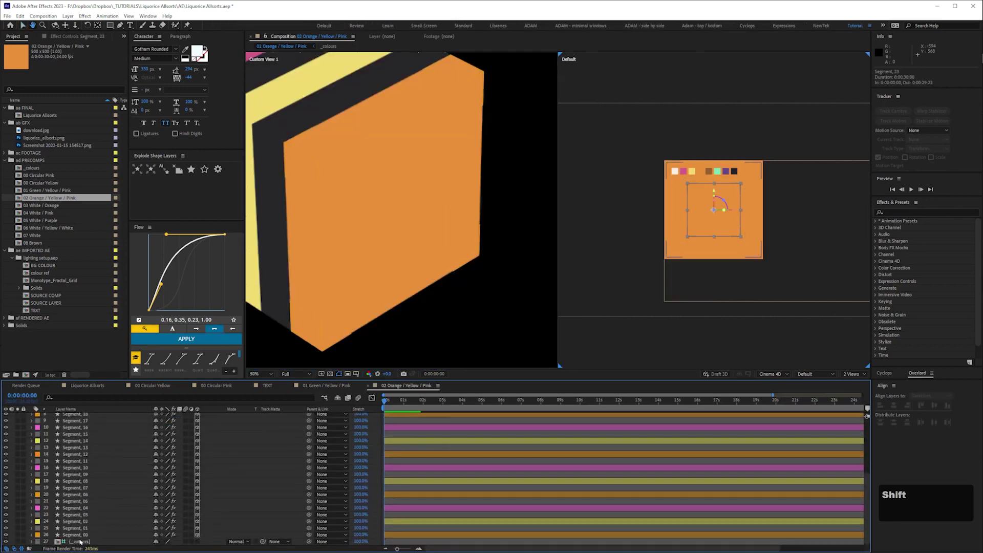
pyautogui.press('ctrl+v')
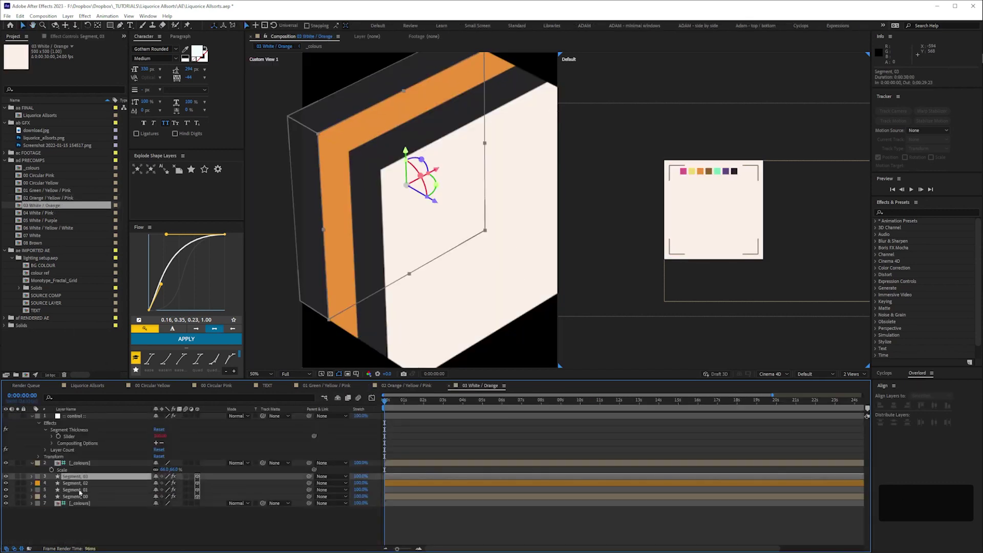
pyautogui.press('ctrl+v')
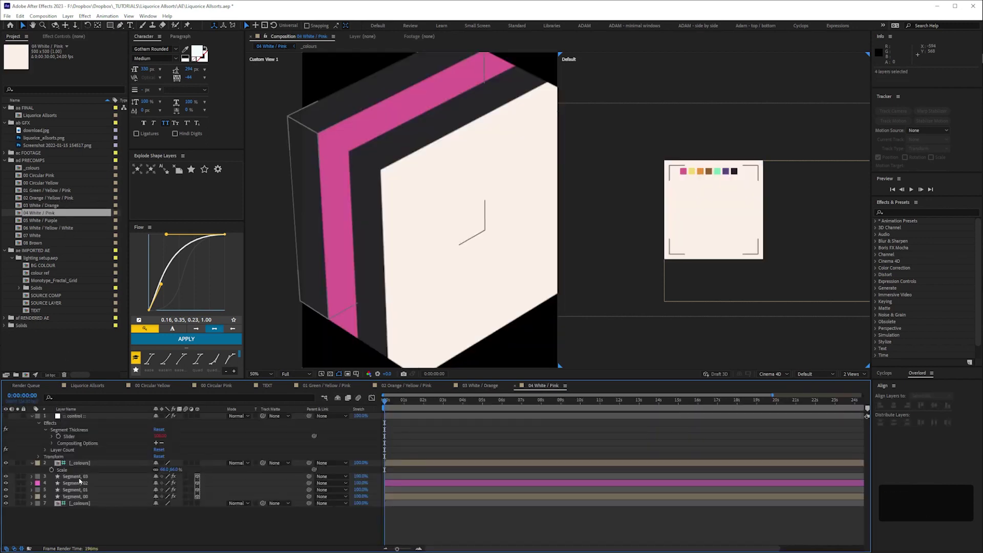
pyautogui.press('ctrl+v')
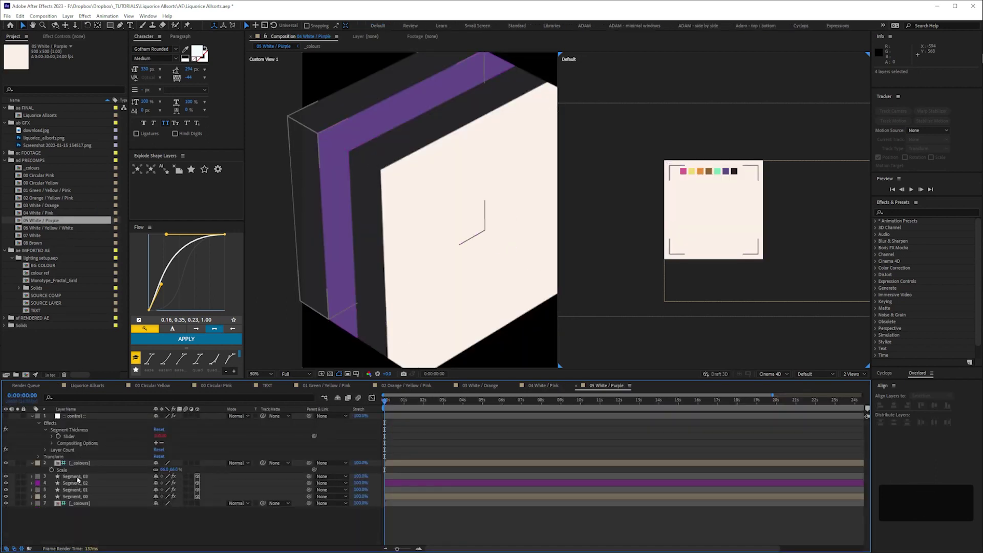
pyautogui.press('ctrl+v')
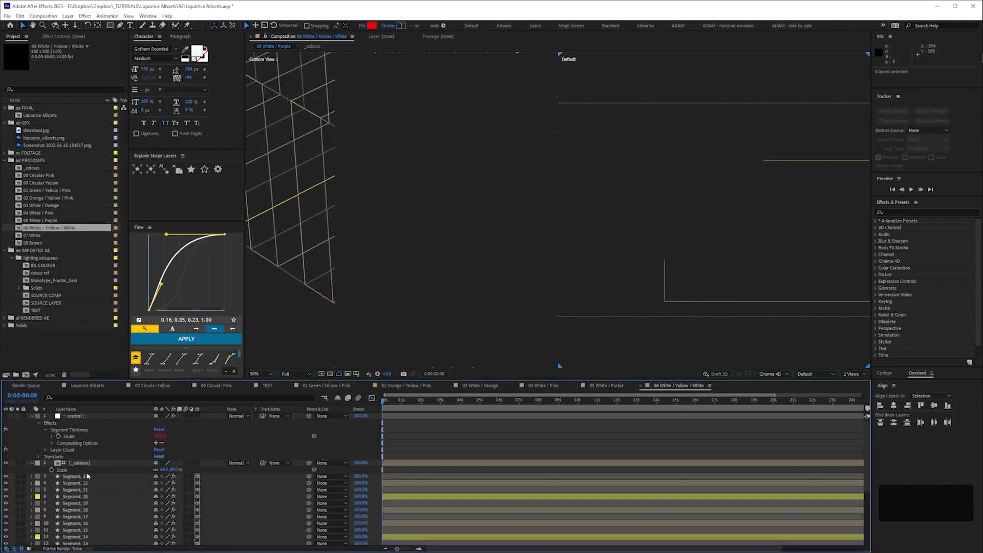
# Review the 07 White and 08 Brown precomps, then return to the Liquorice Allsorts comp.
pyautogui.press('space')
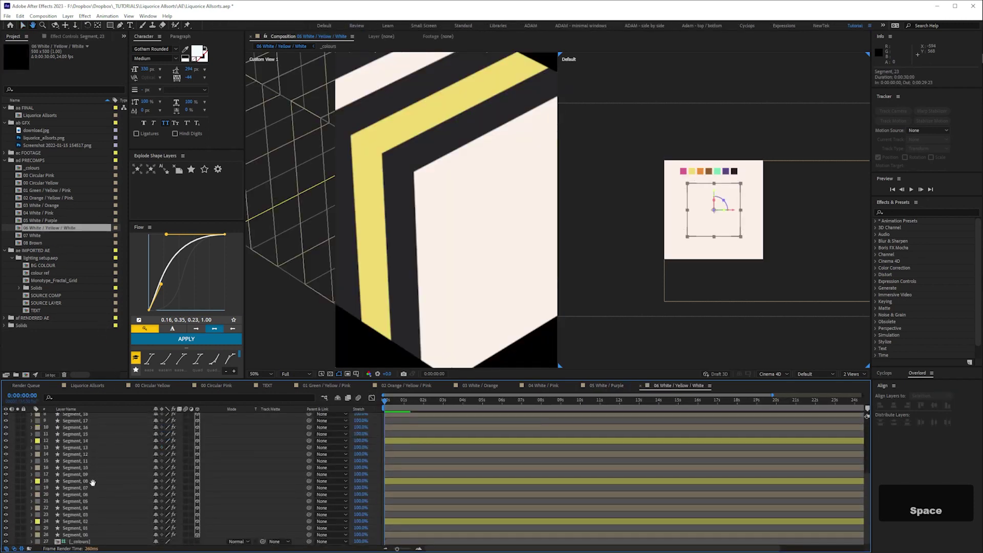
pyautogui.press('ctrl+v')
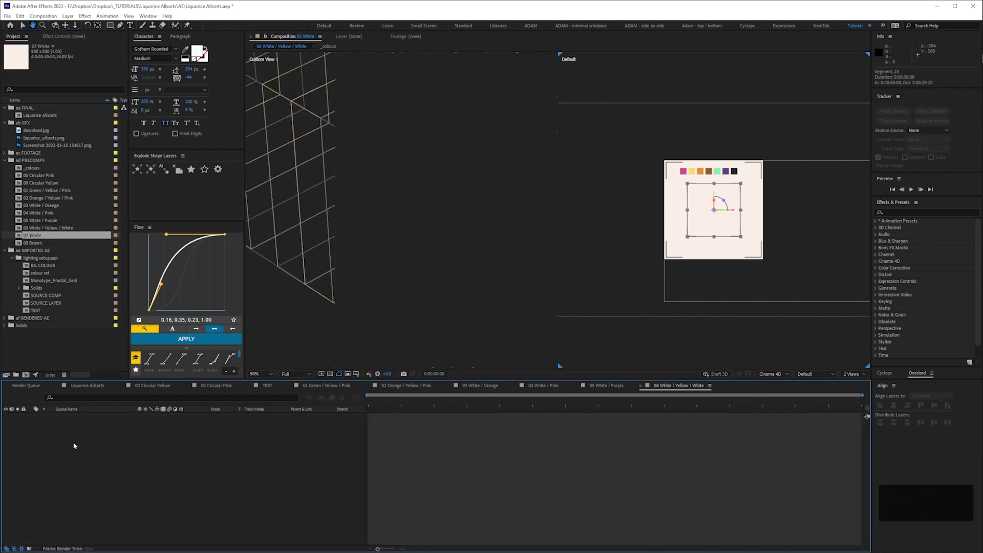
pyautogui.press('space')
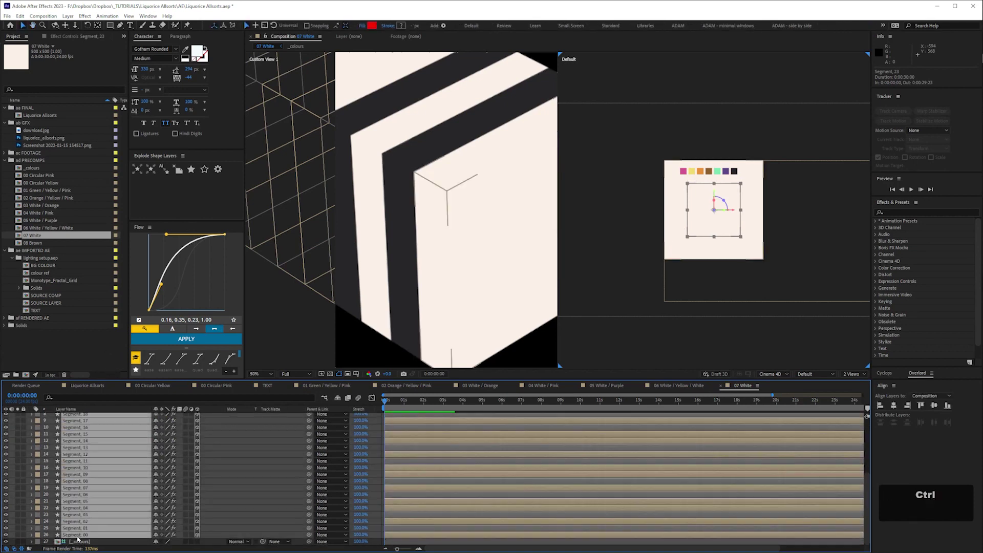
pyautogui.press('ctrl+v')
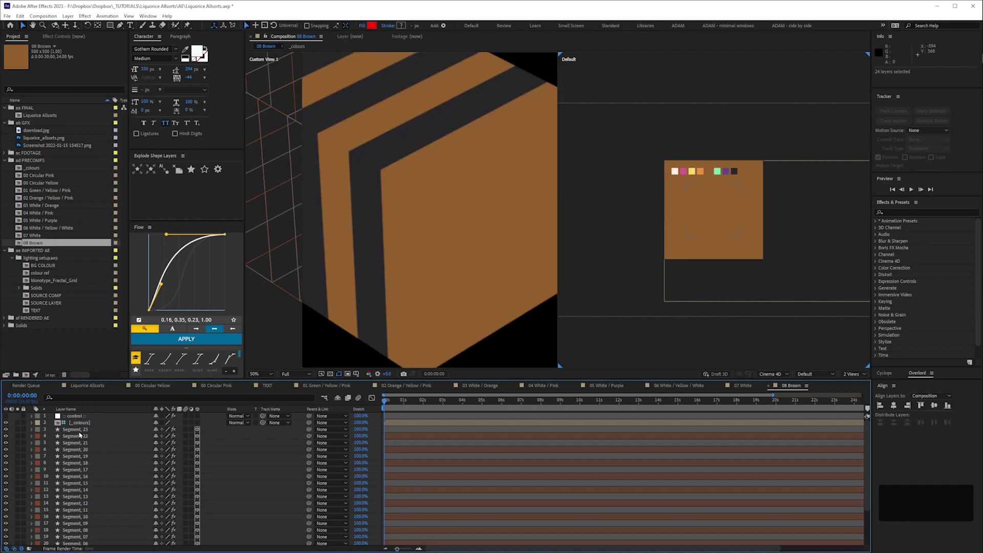
pyautogui.press('space')
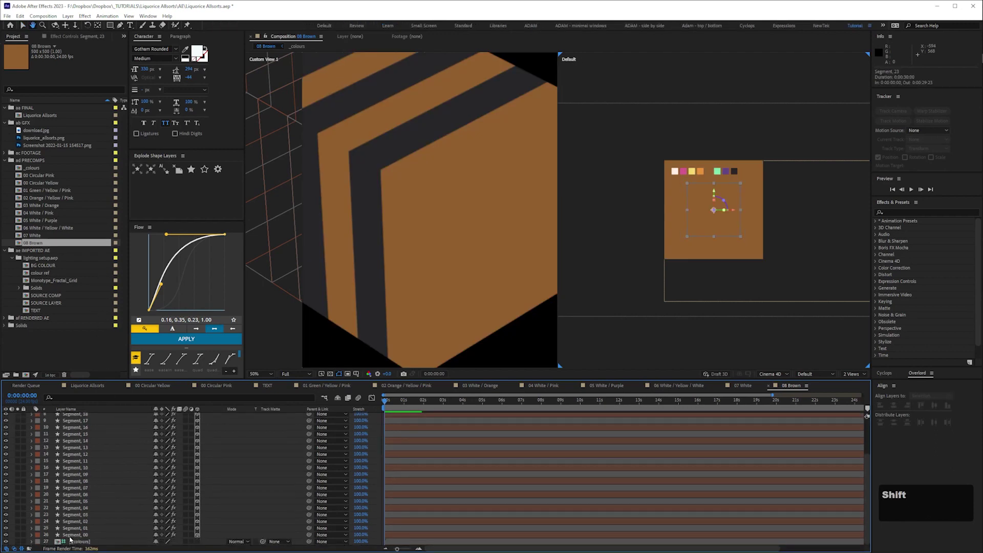
pyautogui.press('ctrl+v')
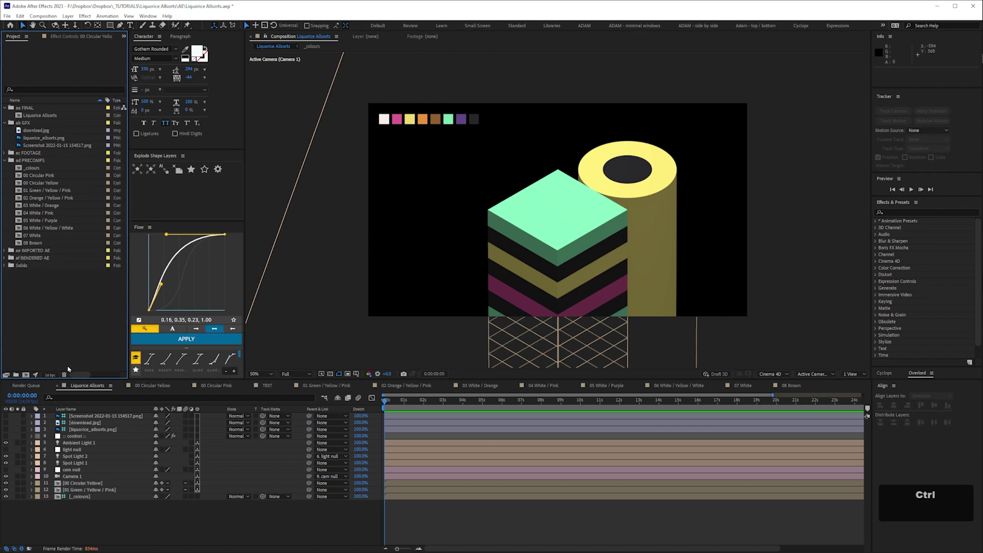
# Save the project, then re-aim the light null's Y Rotation, undoing unwanted rotation tries.
pyautogui.press('ctrl+s')
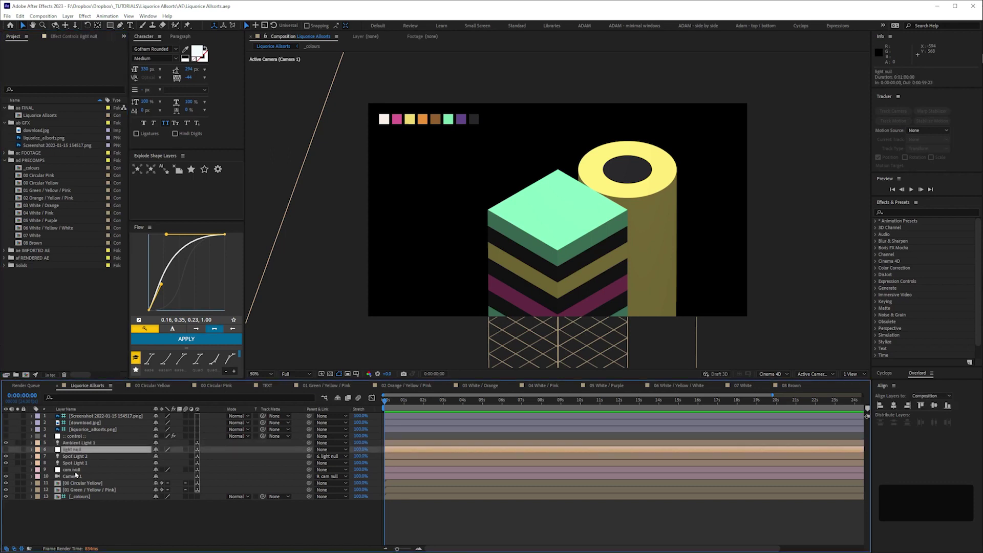
pyautogui.press('r')
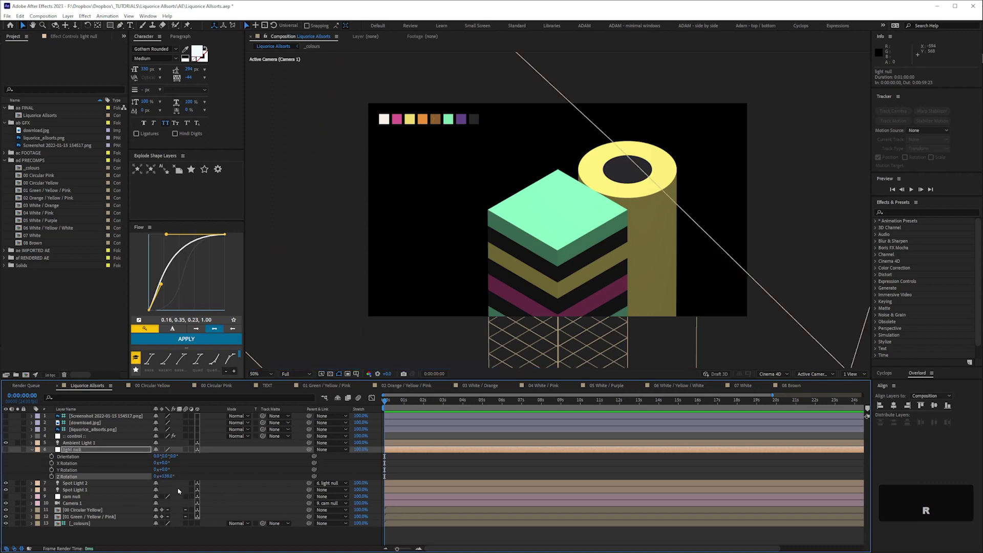
pyautogui.press('ctrl+z')
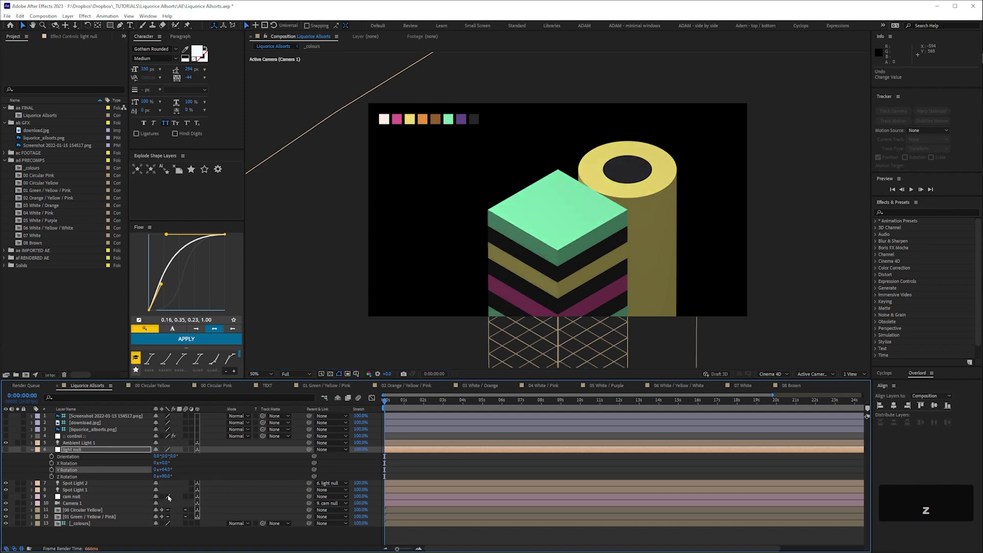
pyautogui.press('ctrl+z')
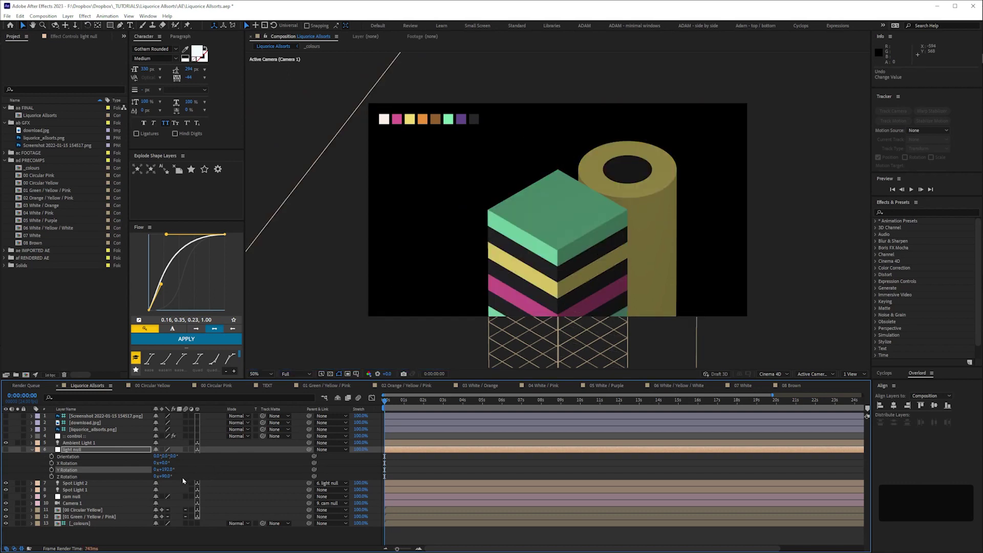
pyautogui.press('ctrl+z')
pyautogui.press('KP_0')
pyautogui.press('Return')
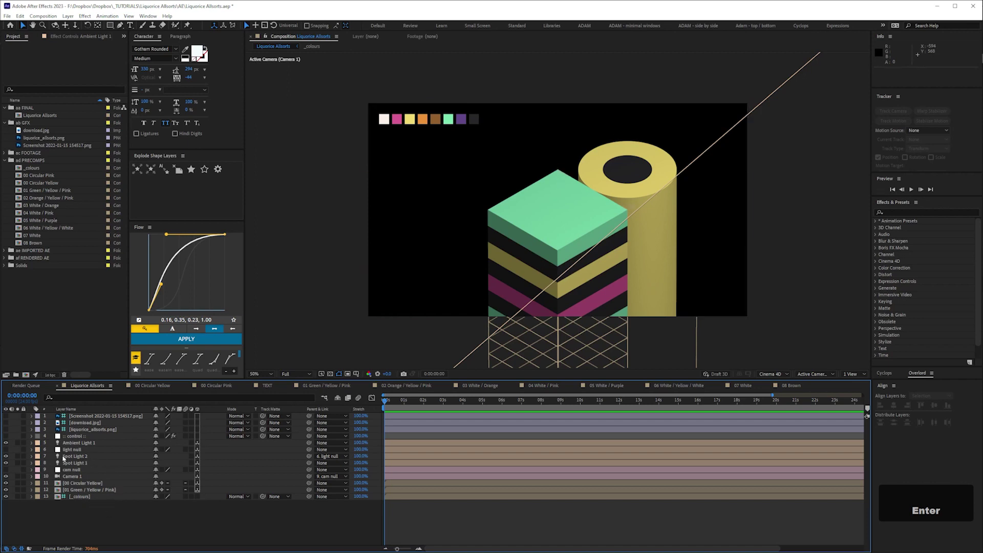
pyautogui.press('ctrl+s')
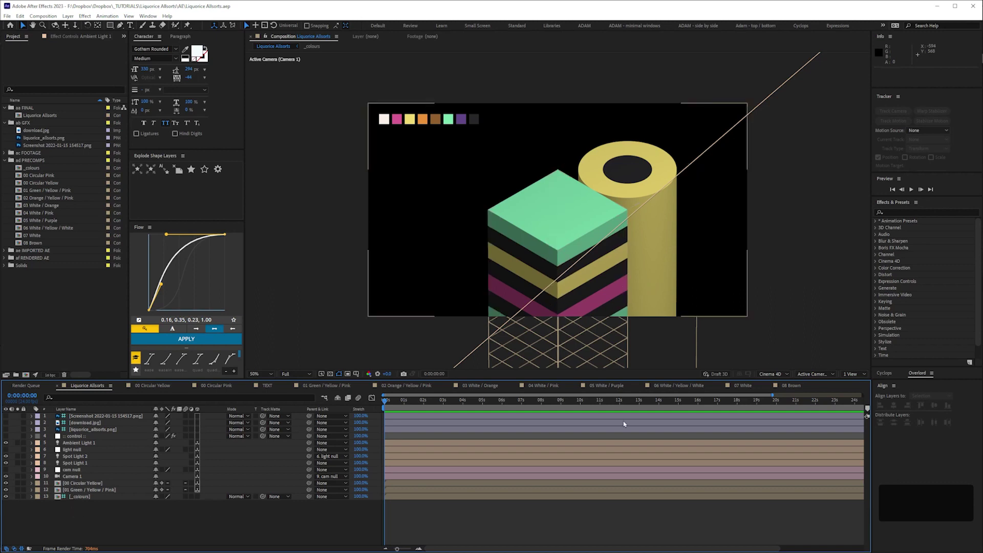
pyautogui.press('Right')
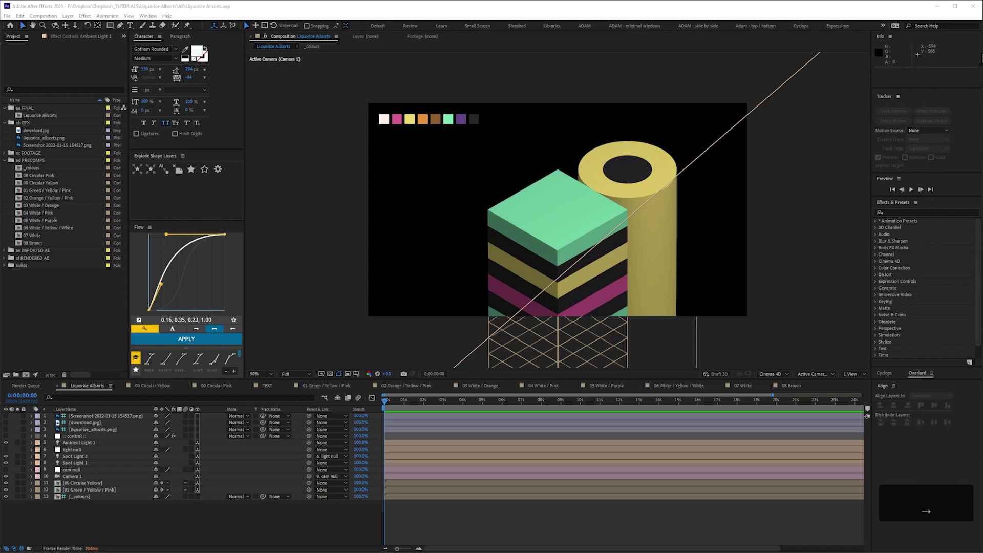
pyautogui.press('Left')
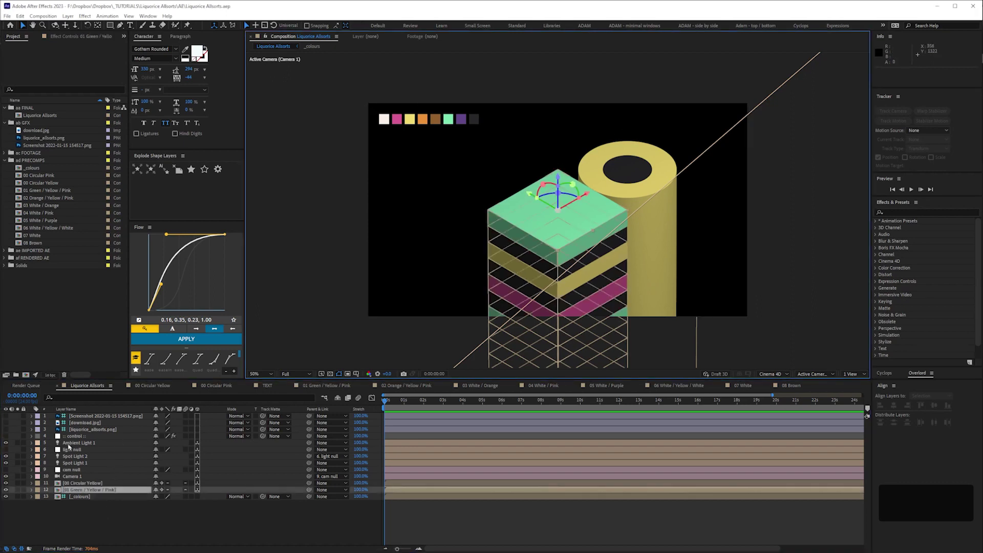
# Duplicate the Green / Yellow / Pink precomp layer and offset its position by +50.
pyautogui.press('ctrl+d')
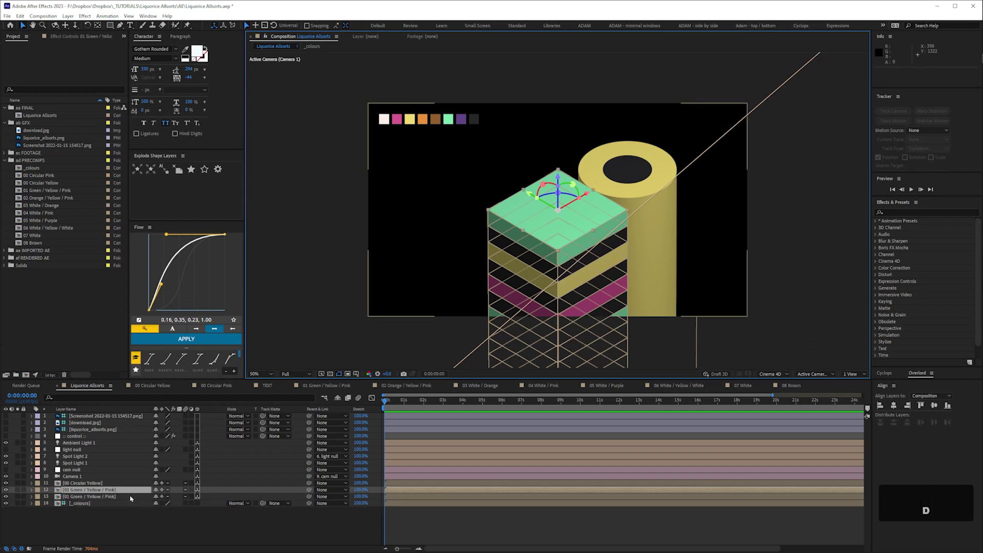
pyautogui.press('p')
pyautogui.press('Right')
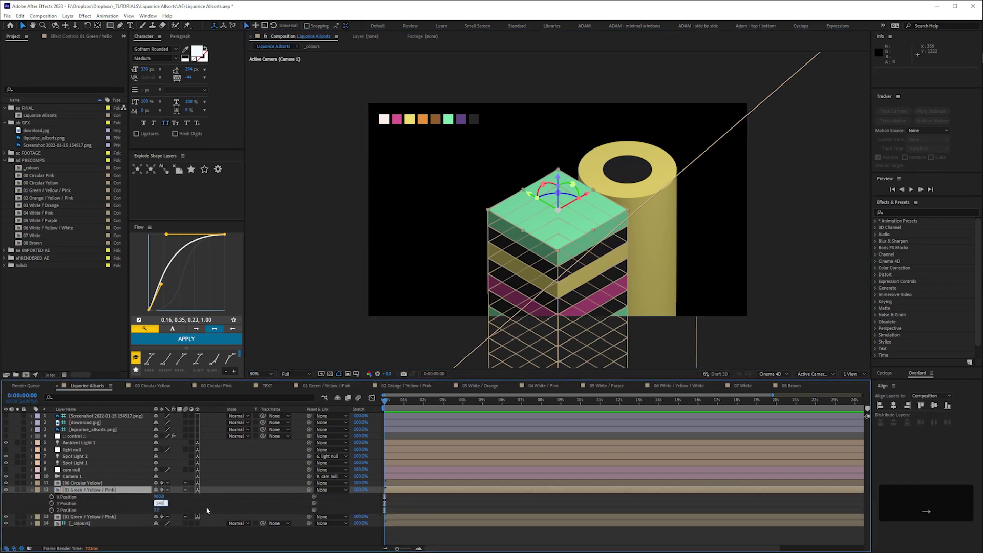
pyautogui.press('KP_Add')
pyautogui.press('KP_5')
pyautogui.press('KP_0')
pyautogui.press('Return')
# Collapse the duplicate's position and reveal the light null's rotation properties.
pyautogui.press('p')
pyautogui.write('p')
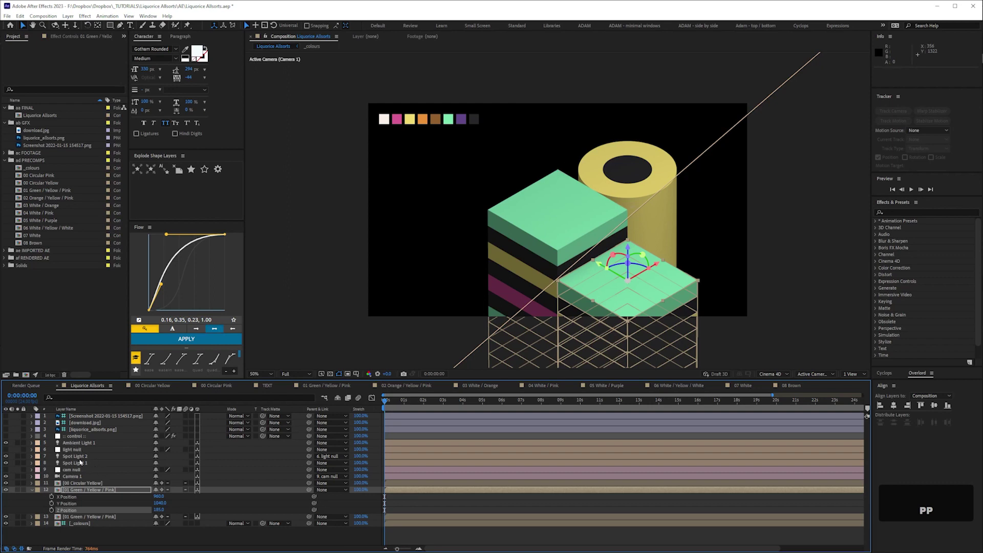
pyautogui.write('r')
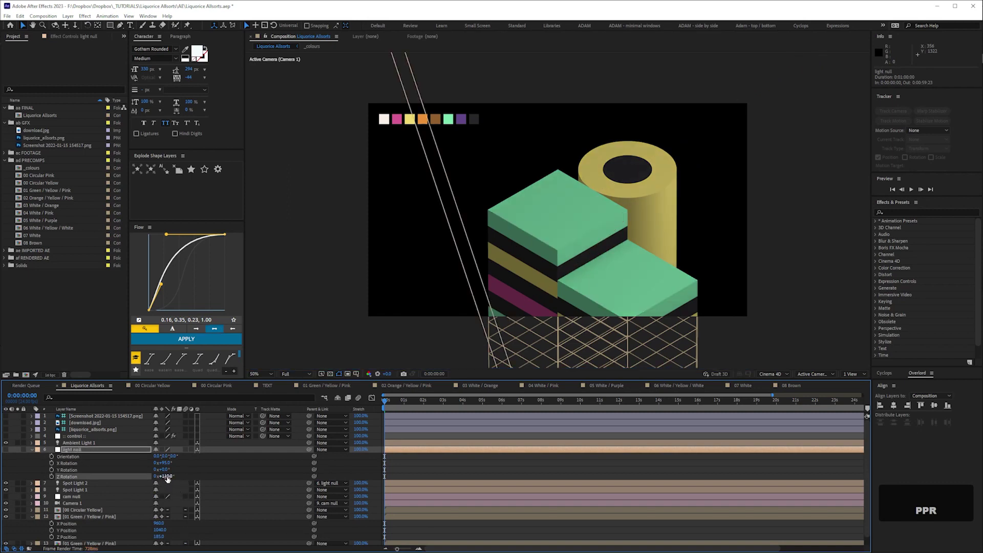
# Re-aim the light null's rotation values so the scene is lit from a new angle.
pyautogui.press('ctrl+z')
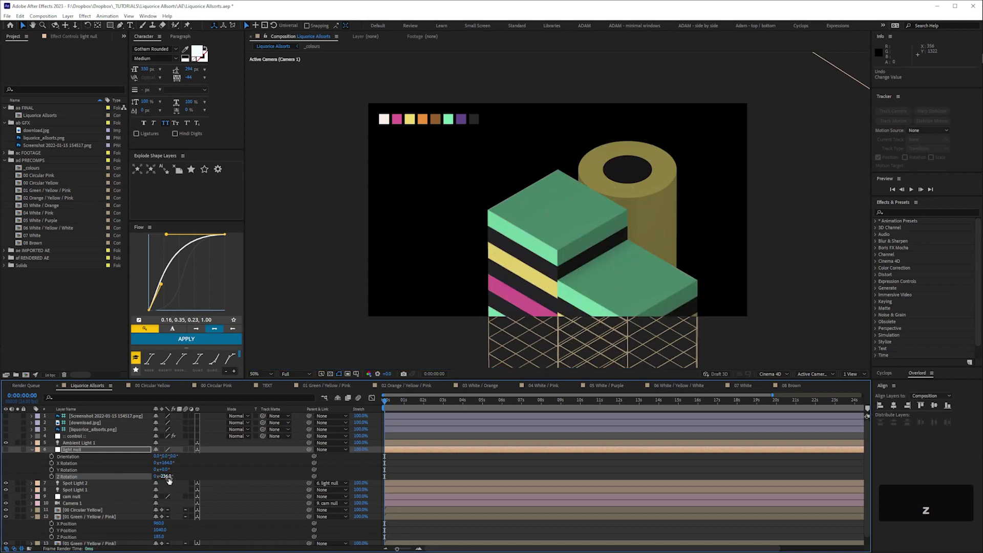
pyautogui.press('KP_0')
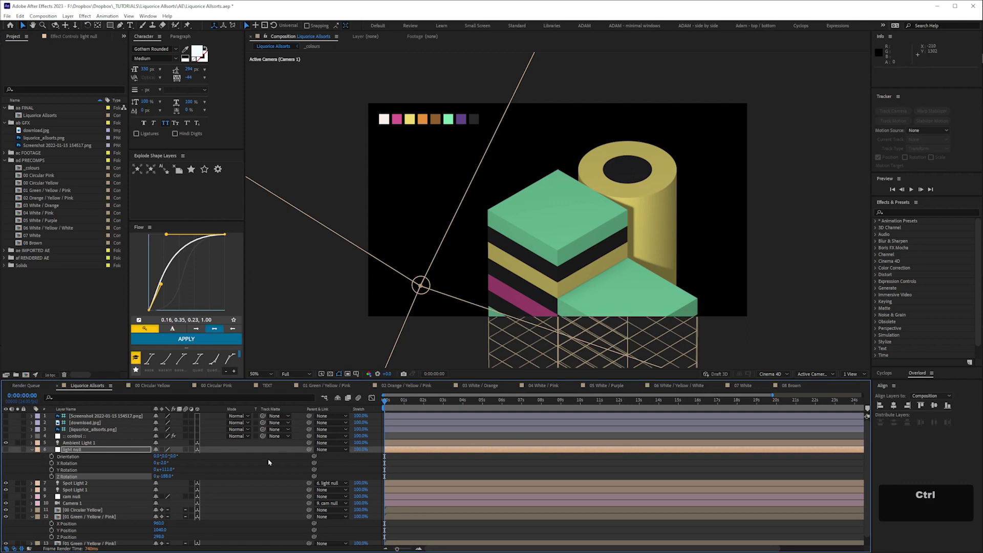
# Lower Ambient Light 1's Intensity for deeper shading on the allsorts.
pyautogui.press('ctrl+z')
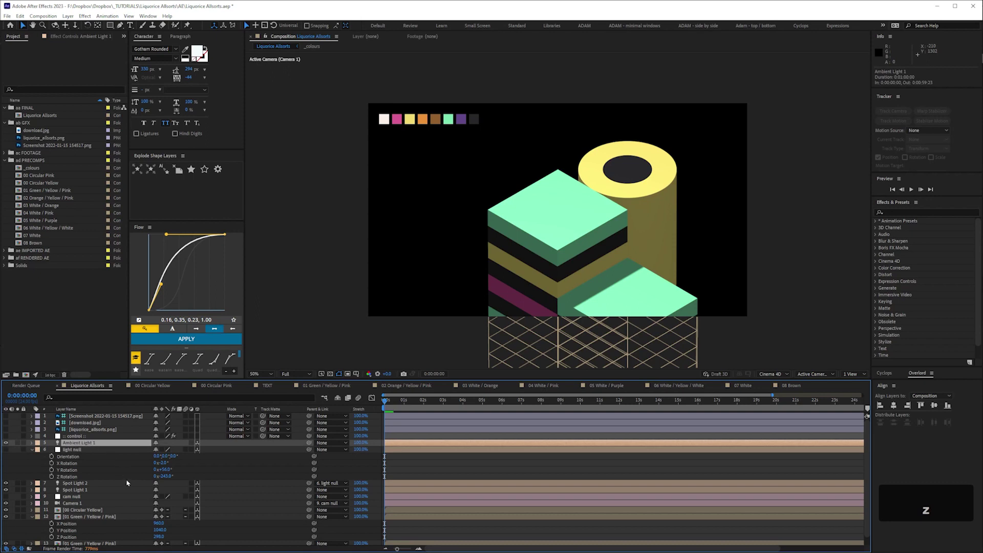
pyautogui.press('t')
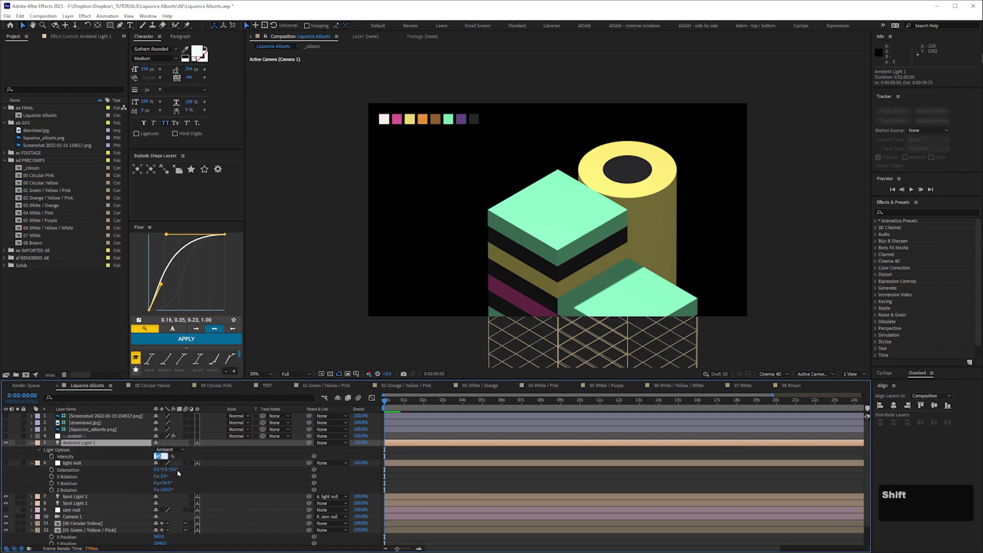
pyautogui.press('shift+Down')
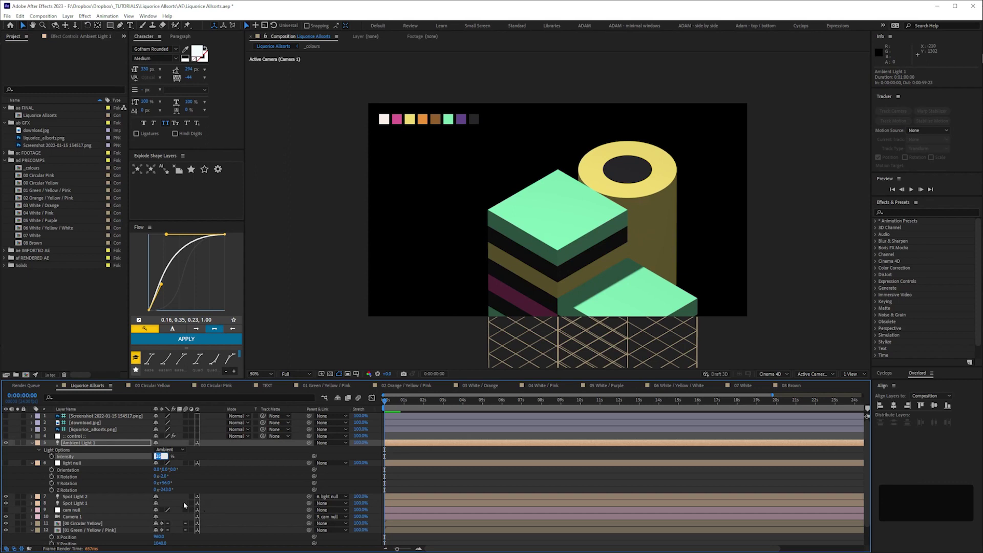
pyautogui.press('shift+Down')
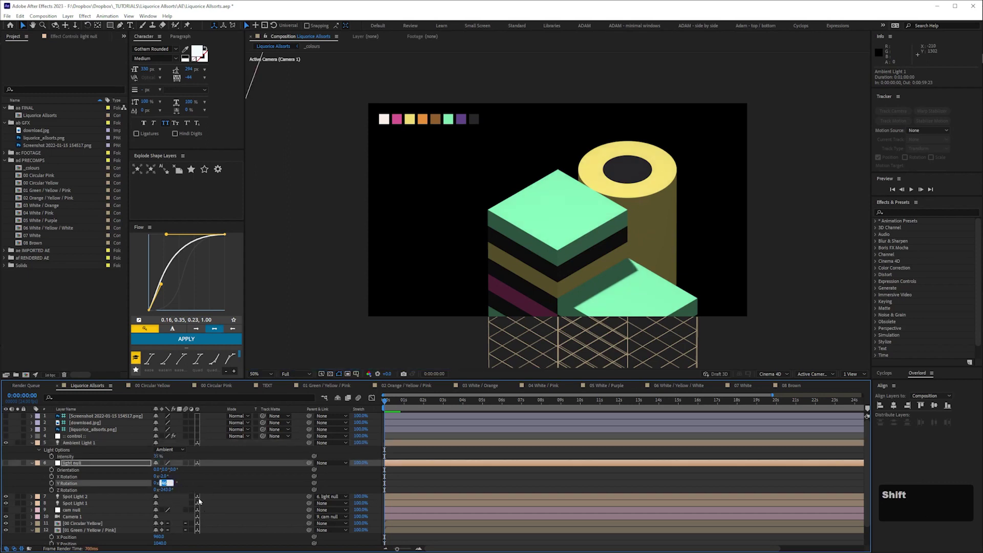
# Re-angle the light null's Y, Z and X Rotation to shift the shadows across the lower allsort.
pyautogui.press('shift+Down')
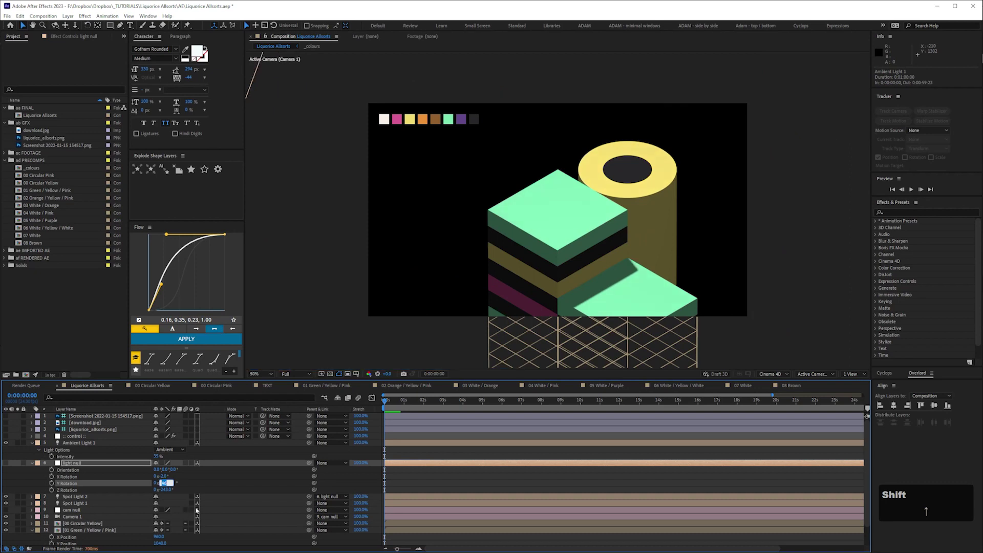
pyautogui.press('Up')
pyautogui.press('shift+Down')
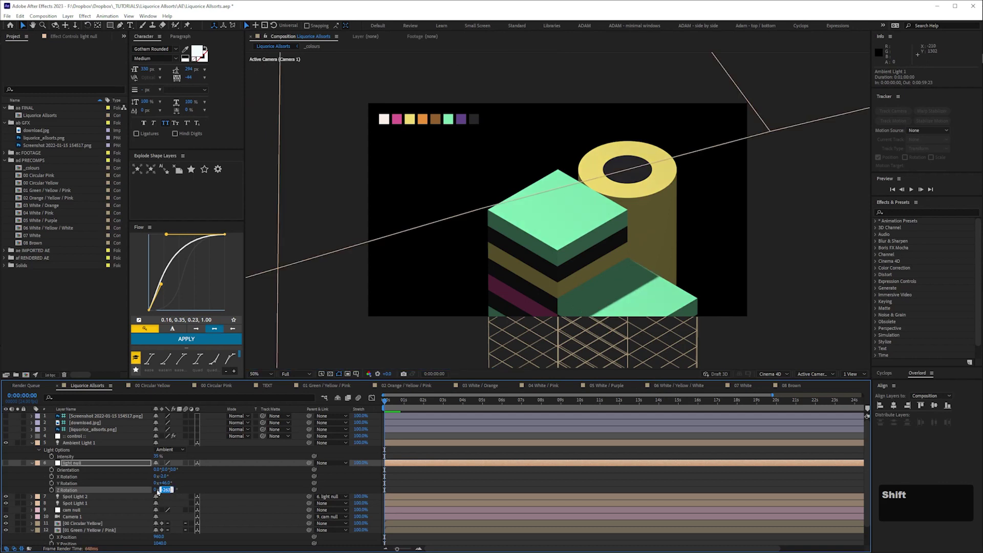
pyautogui.press('shift+Down')
pyautogui.press('shift+Up')
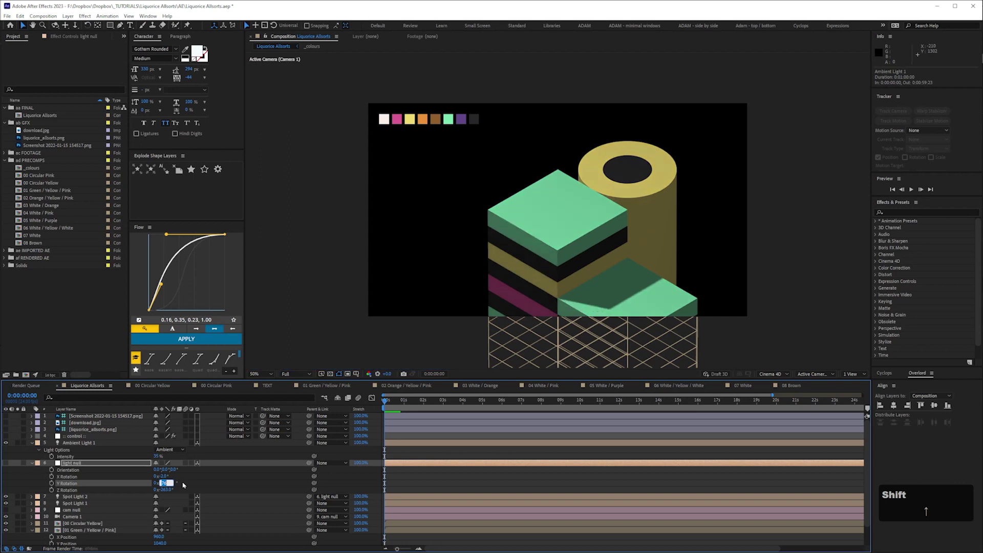
pyautogui.press('shift+Up')
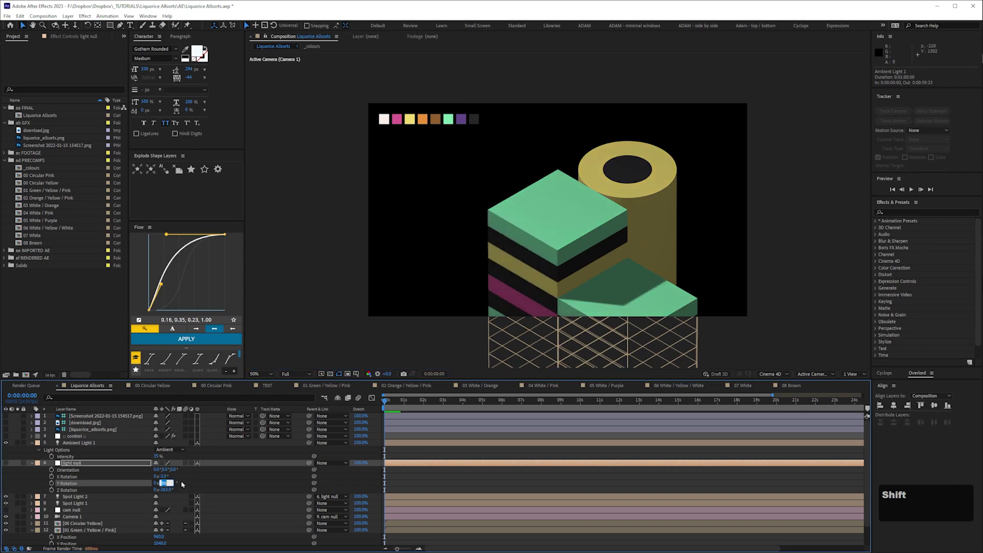
pyautogui.press('shift+Down')
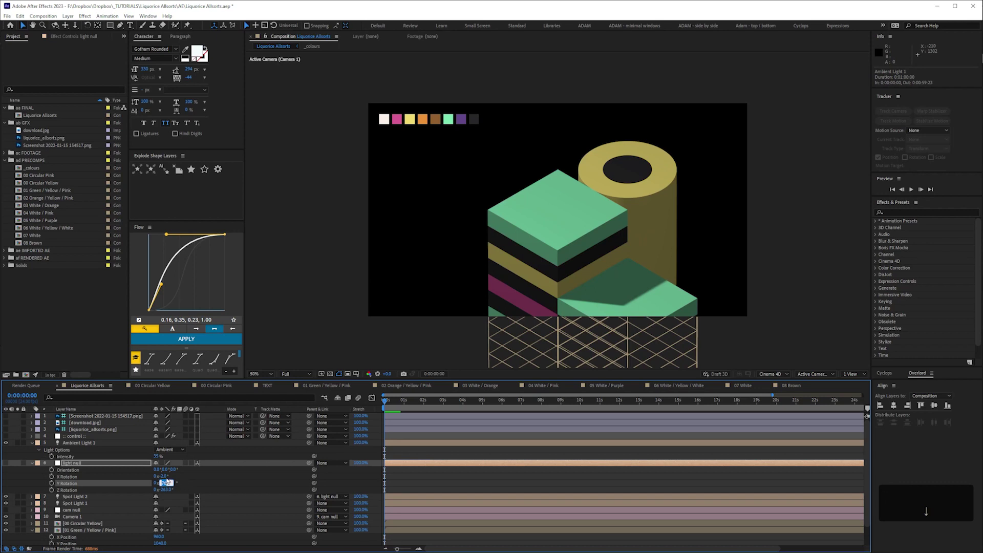
pyautogui.press('shift+Up')
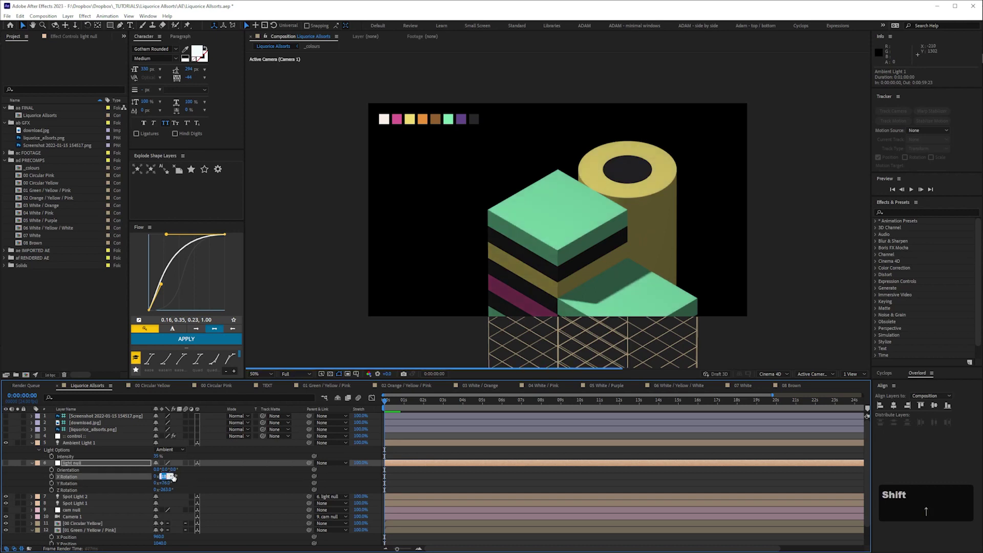
pyautogui.press('shift+Down')
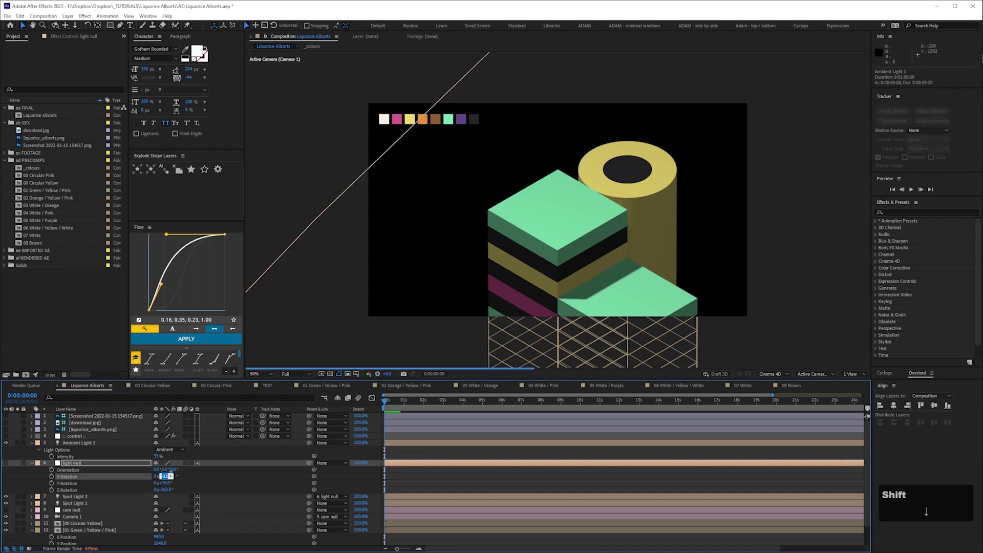
pyautogui.press('shift+Up')
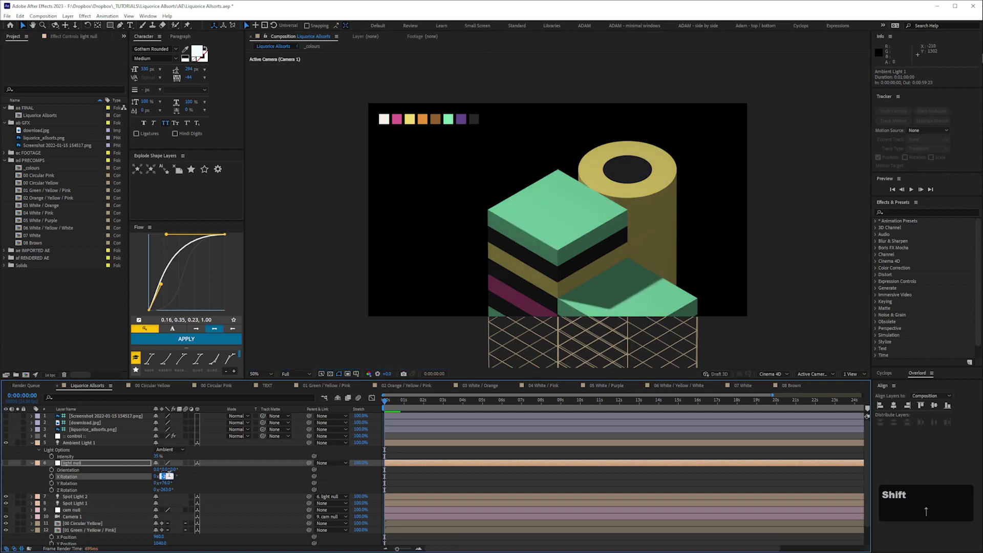
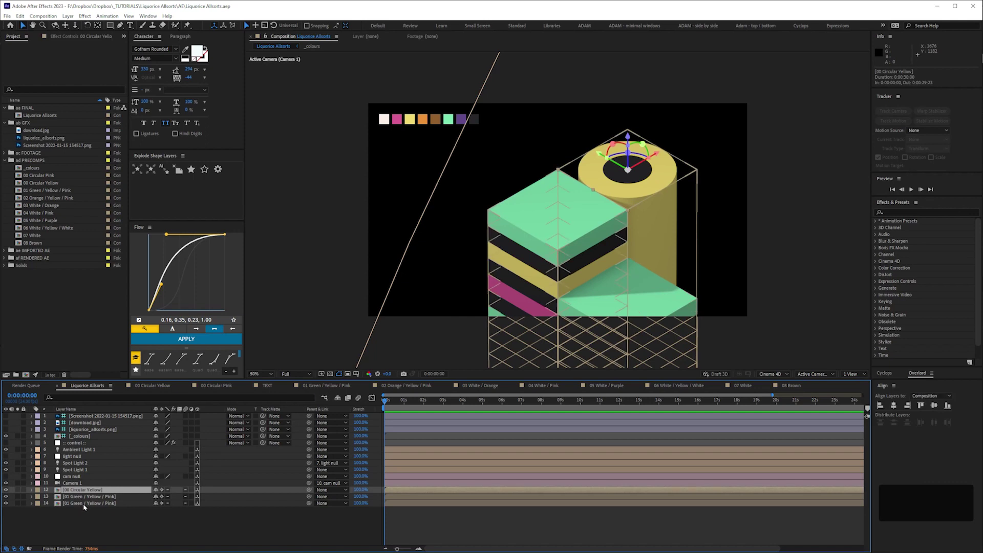
# Reveal the position values of the Circular Yellow and second Green / Yellow / Pink layers.
pyautogui.press('p')
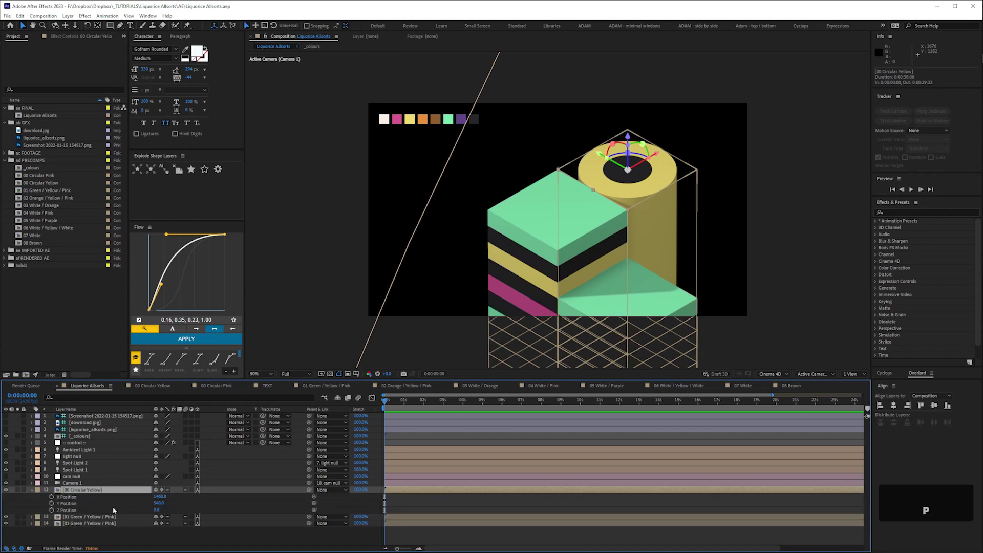
pyautogui.press('p')
pyautogui.write('pp')
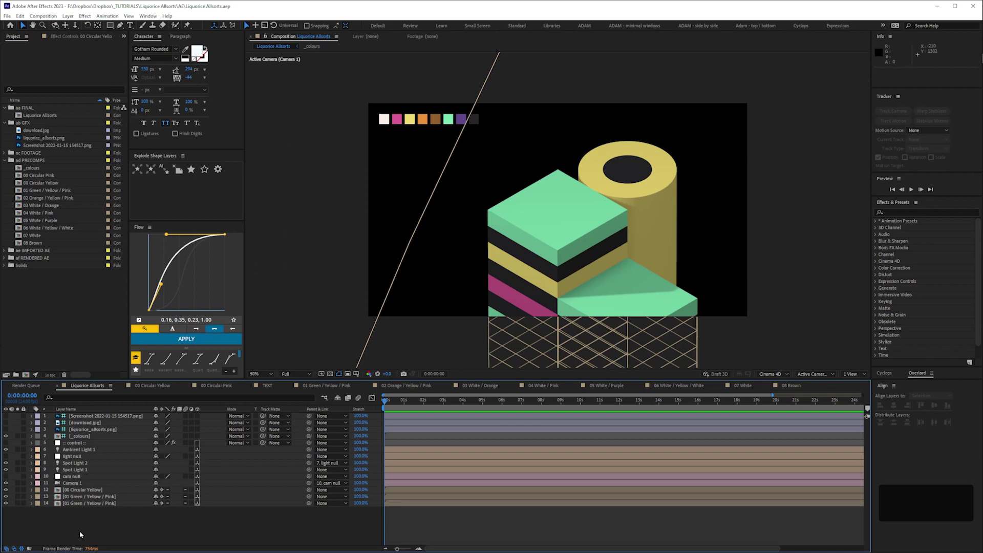
# Add a 5000 by 5000 px White Solid 2 layer behind the allsorts.
pyautogui.press('ctrl+y')
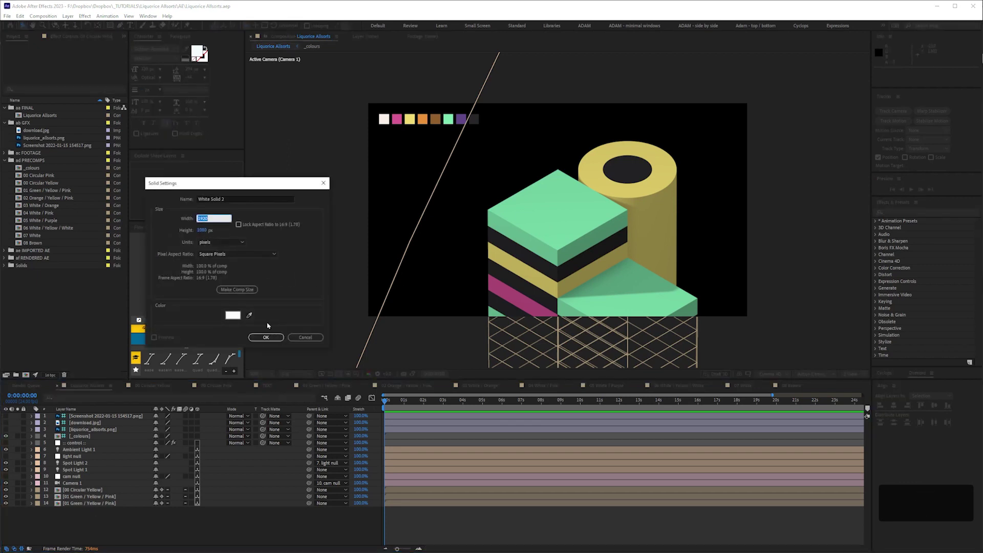
pyautogui.press('KP_5')
pyautogui.press('KP_0')
pyautogui.press('KP_5')
pyautogui.press('KP_0')
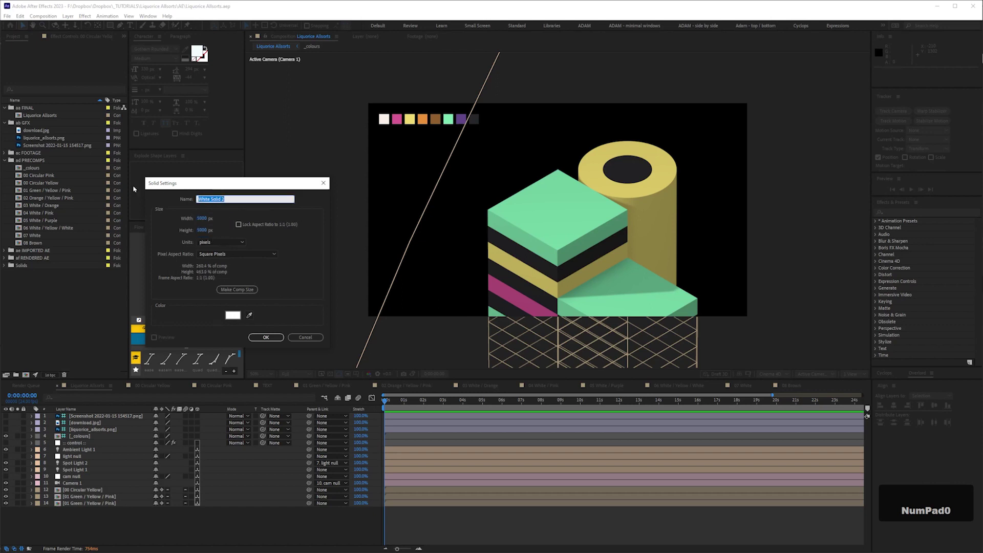
pyautogui.write('fra')
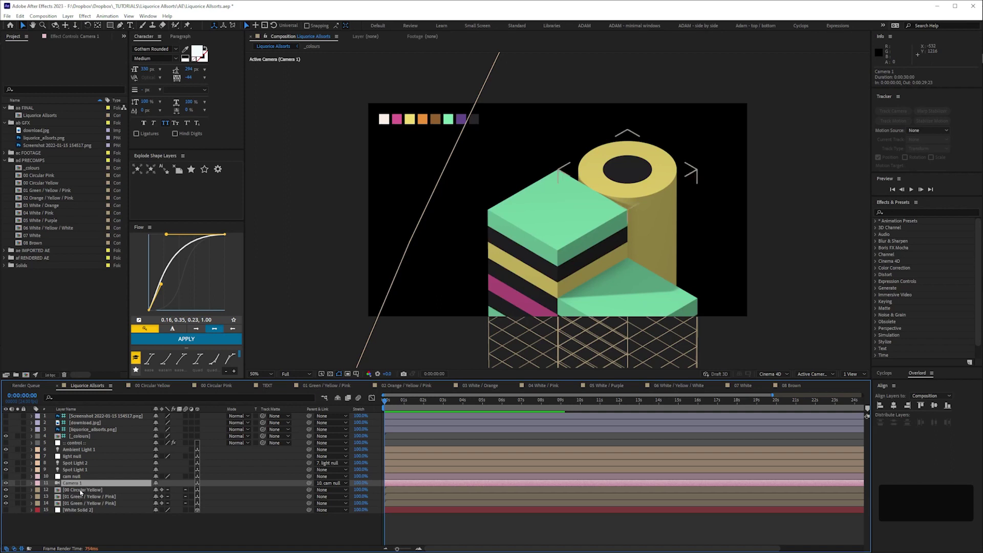
# Append a fixed numeric offset to Camera 1's Zoom expression after transform.zPosition and fix the error.
pyautogui.press('p')
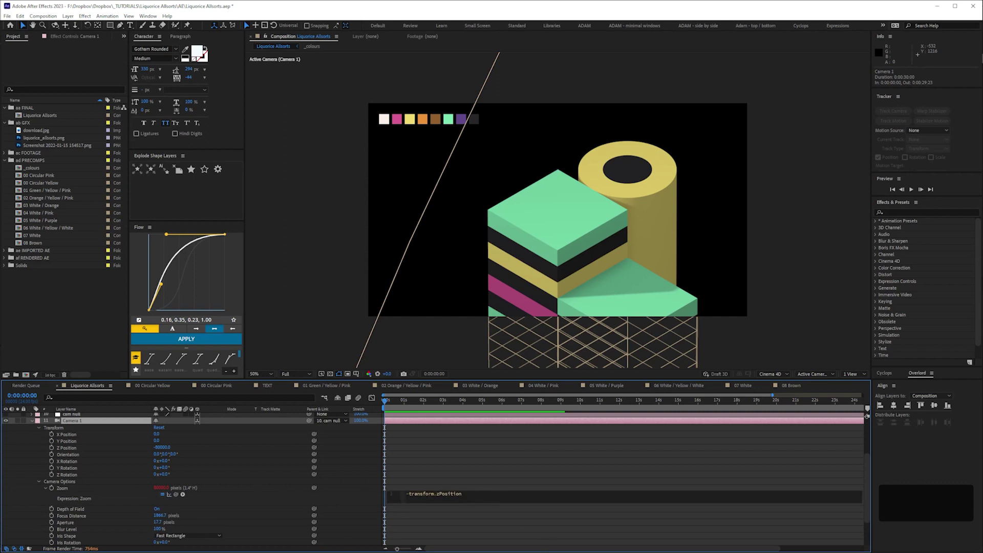
pyautogui.press('KP_Add')
pyautogui.press('KP_2')
pyautogui.press('KP_0')
pyautogui.press('KP_Enter')
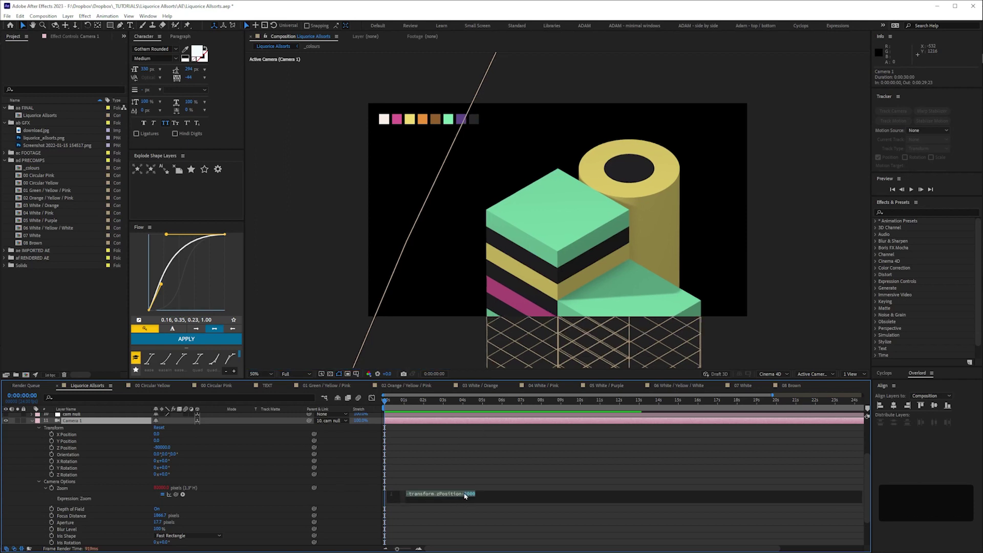
pyautogui.press('Right')
pyautogui.press('KP_0')
pyautogui.press('Return')
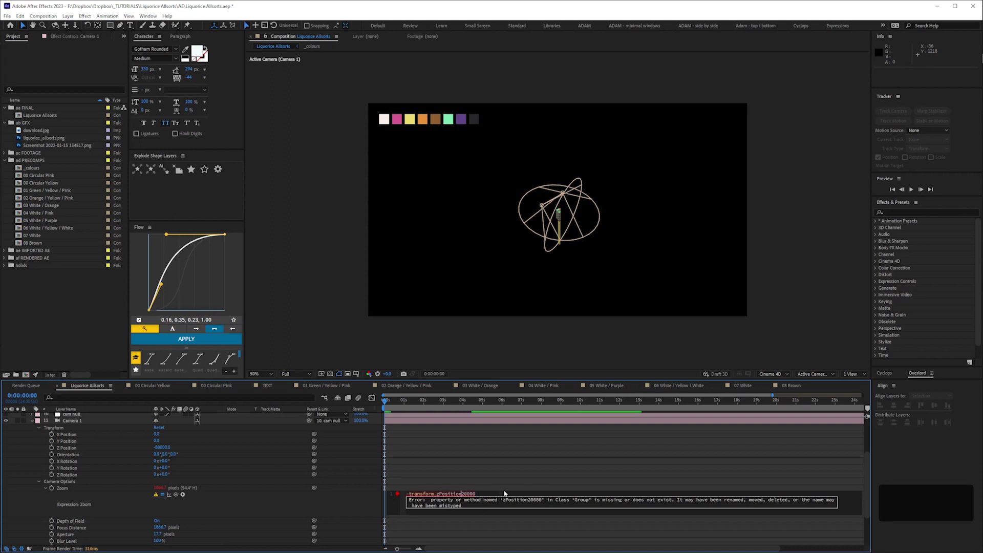
pyautogui.press('KP_Subtract')
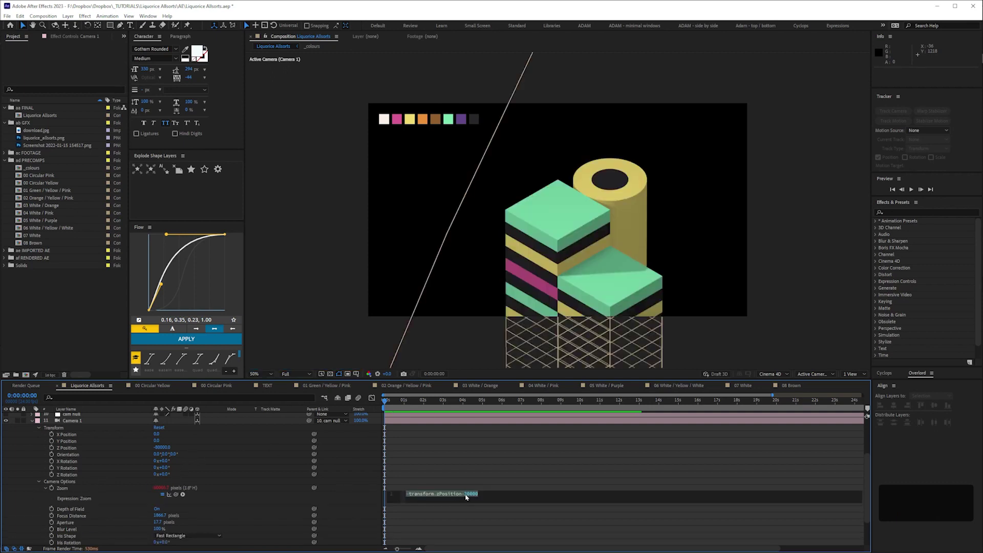
# Commit the zoom expression, then duplicate the control layer's Slider Control and rename it Cam Distance.
pyautogui.press('KP_3')
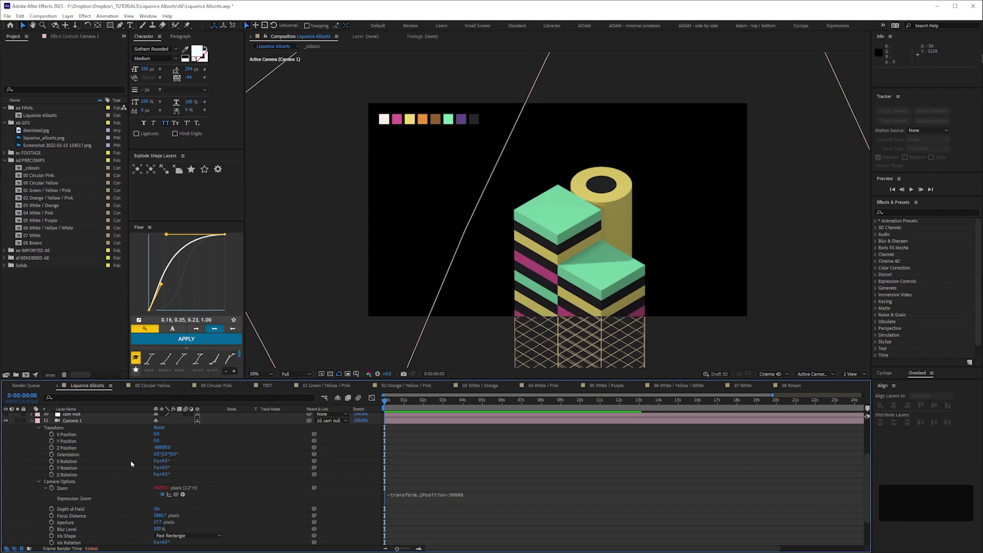
pyautogui.press('space')
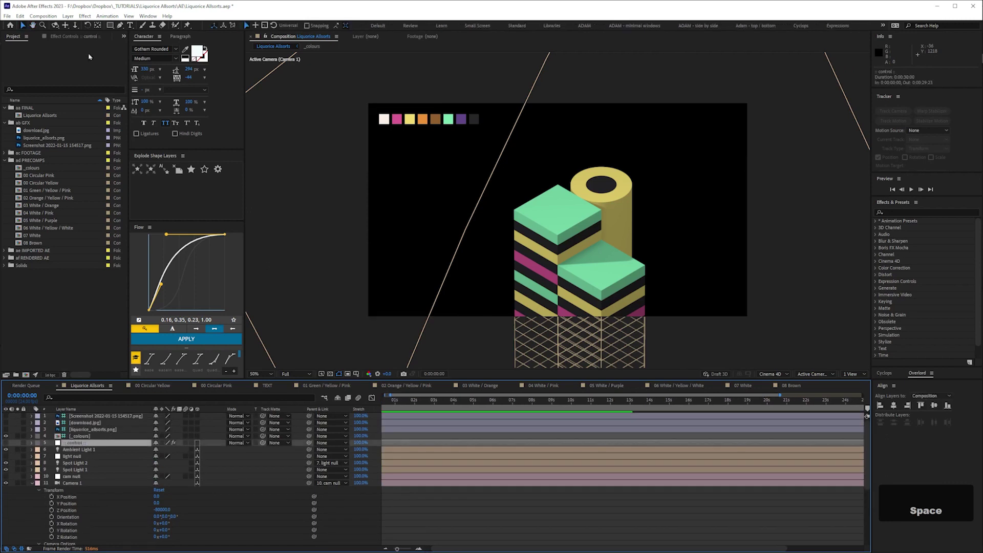
pyautogui.press('ctrl+d')
pyautogui.press('Return')
pyautogui.press('shift+c')
pyautogui.write('am')
pyautogui.press('shift+p')
pyautogui.press('shift+d')
pyautogui.write('istance')
pyautogui.press('Return')
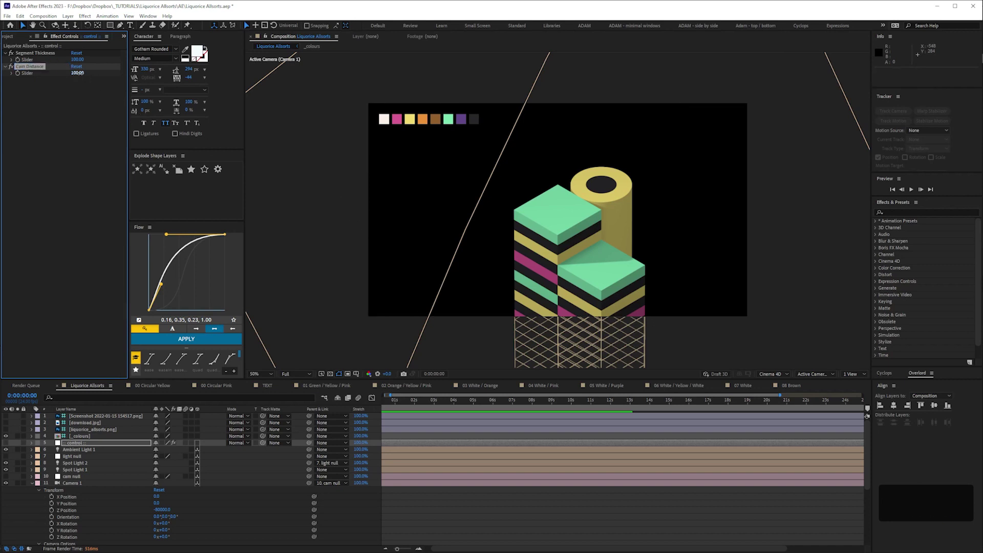
# Set the Cam Distance slider to 30000 and reveal the control layer's effects in the timeline.
pyautogui.press('KP_2')
pyautogui.press('KP_0')
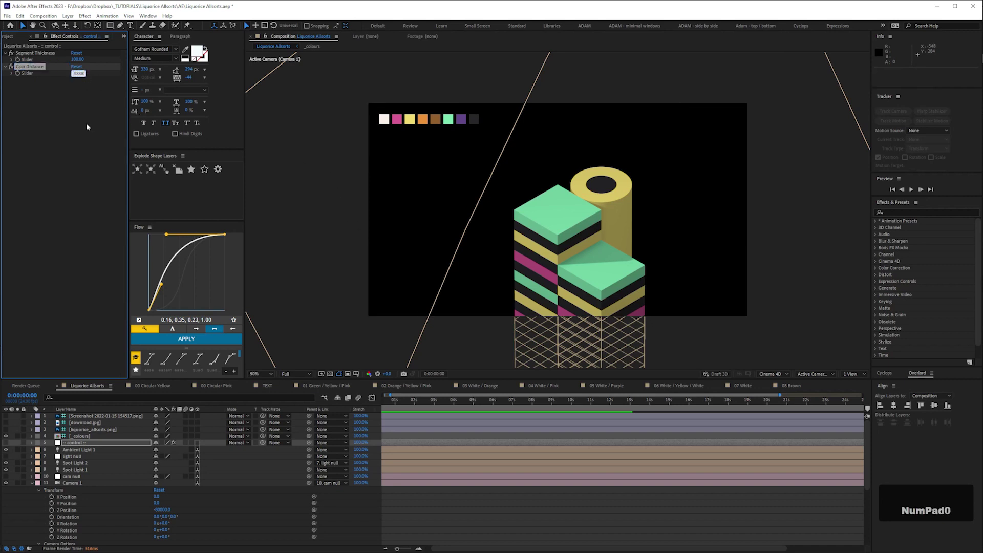
pyautogui.press('Return')
pyautogui.press('Right')
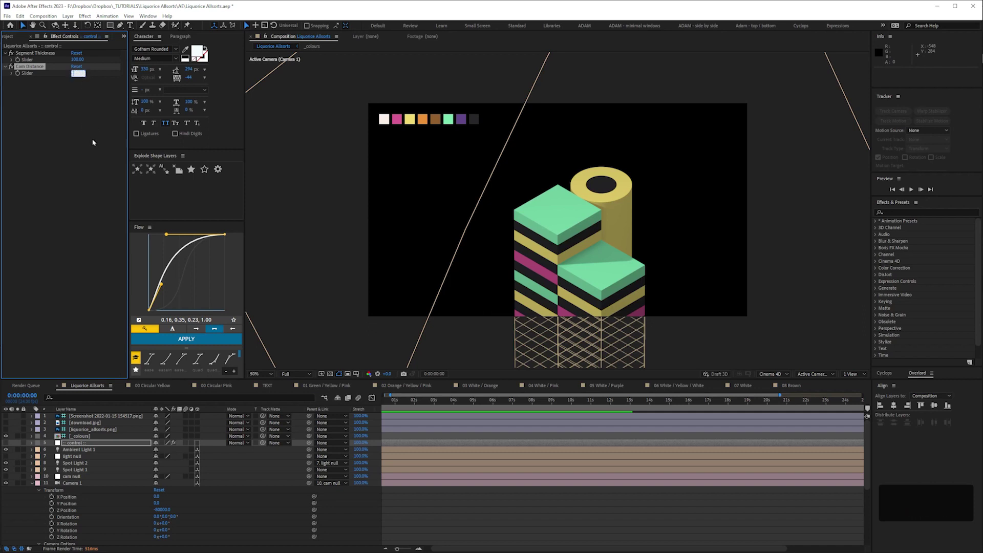
pyautogui.press('KP_3')
pyautogui.press('KP_0')
pyautogui.press('Return')
pyautogui.press('e')
pyautogui.press("'")
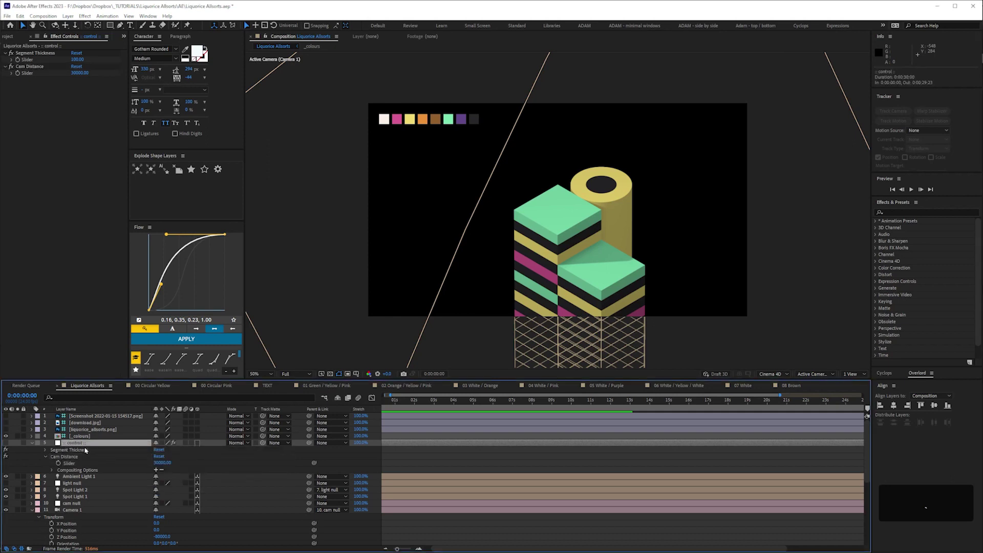
# Pick-whip the Cam Distance slider into Camera 1's Zoom expression in the maximized timeline.
pyautogui.press("shift+'")
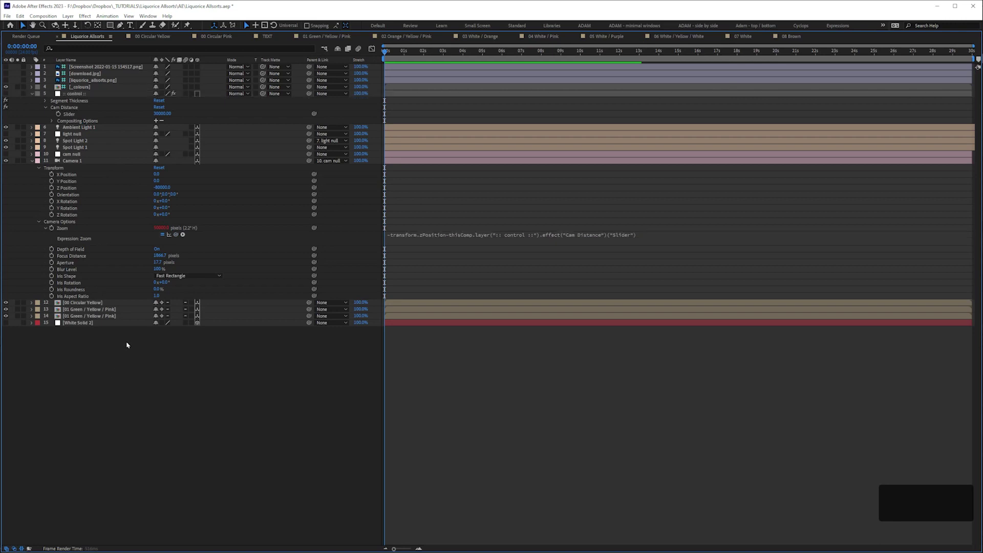
pyautogui.press("'")
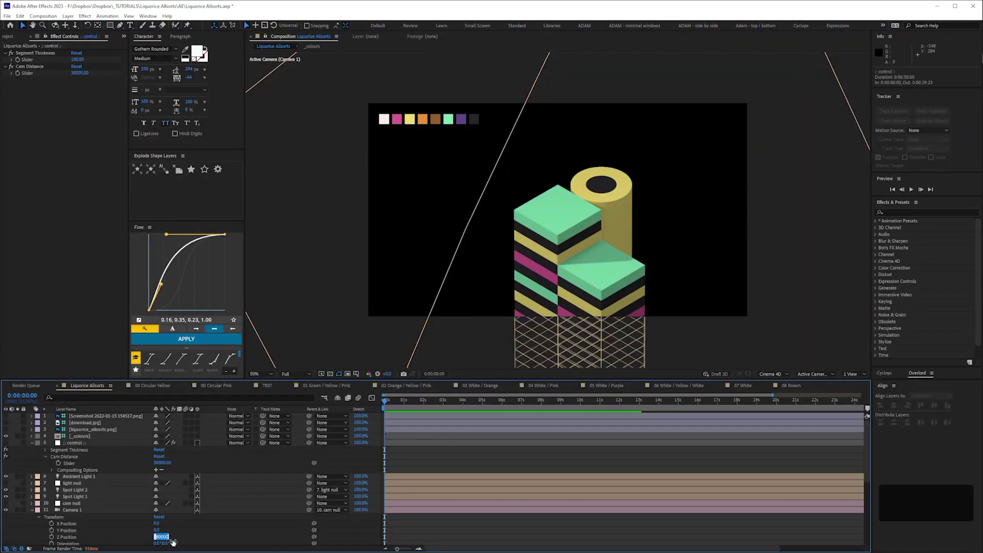
# Enter -150000 as Camera 1's Z Position in the timeline Transform group.
pyautogui.press('Right')
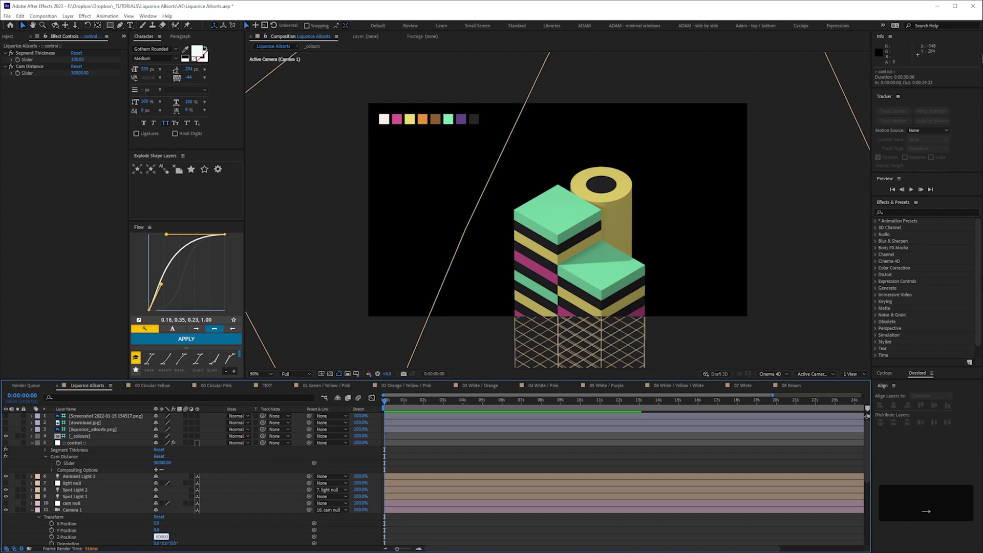
pyautogui.press('KP_1')
pyautogui.press('KP_0')
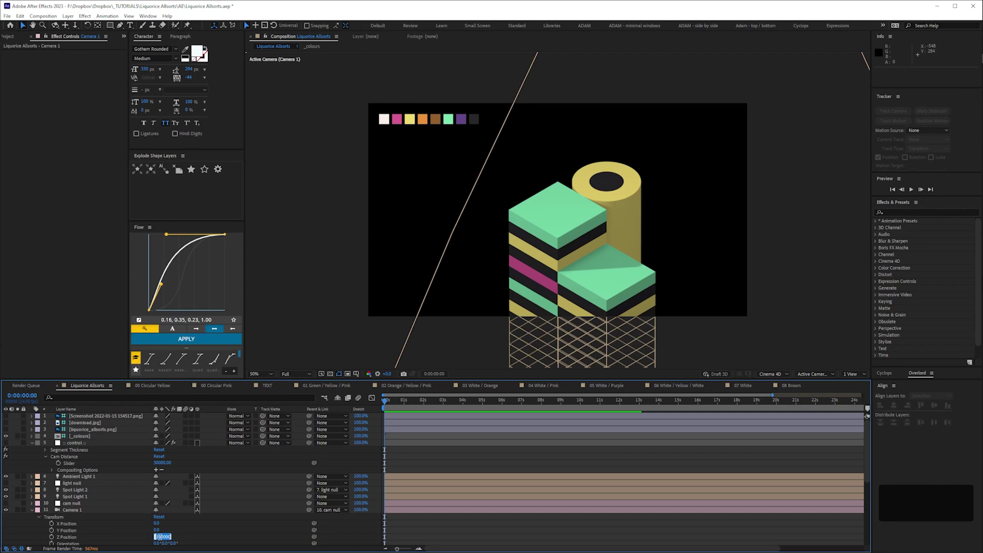
pyautogui.press('Right')
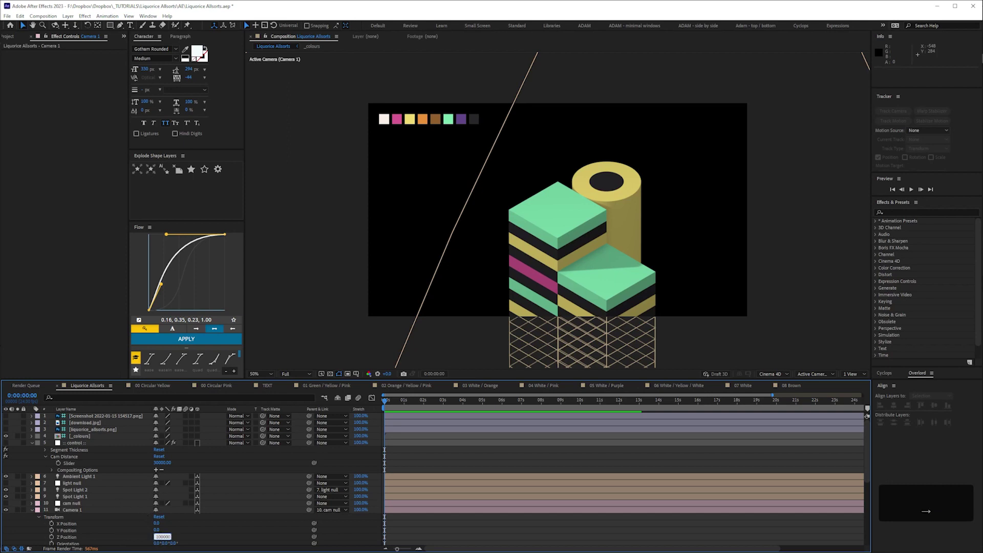
pyautogui.press('KP_5')
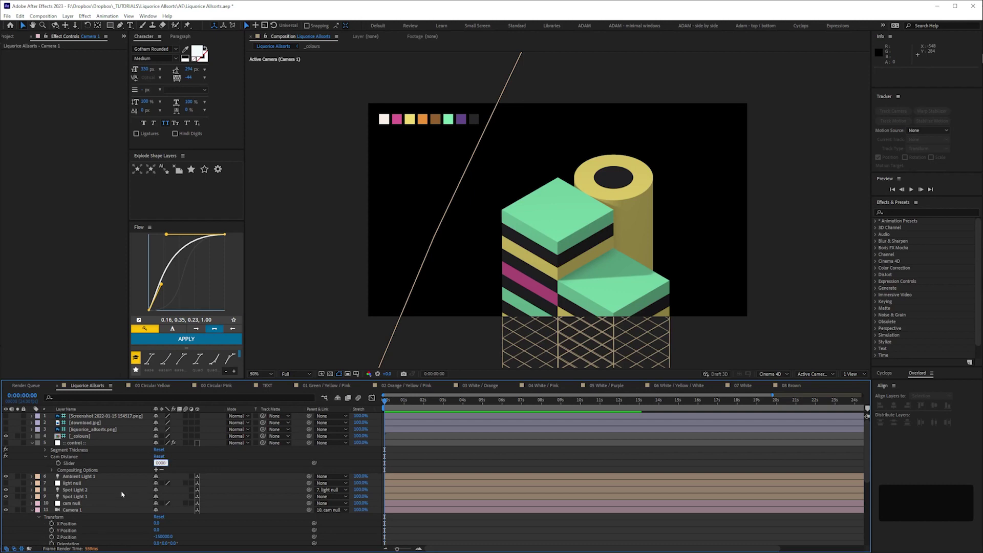
# Settle the control layer's Cam Distance slider on 70000 after trying a few values, then preview.
pyautogui.press('KP_9')
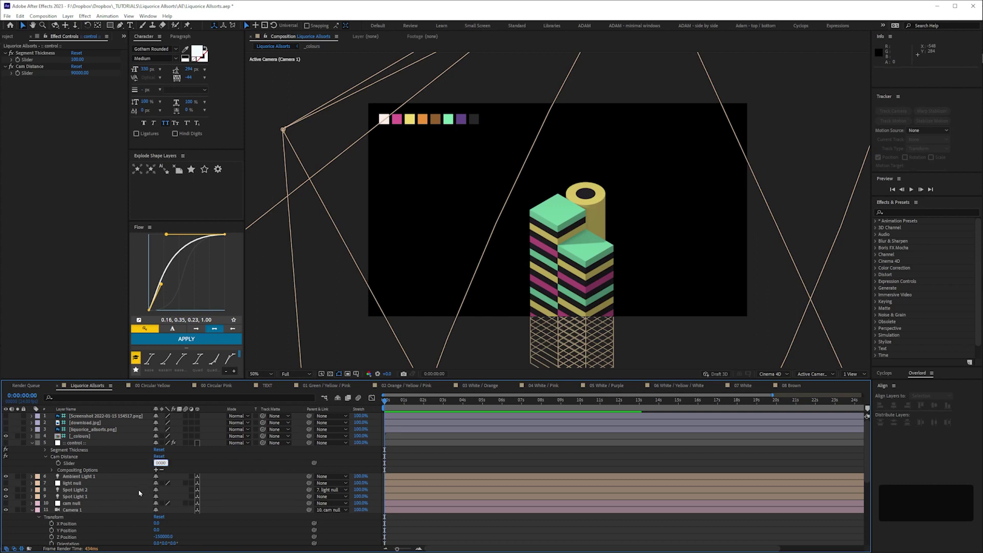
pyautogui.press('KP_5')
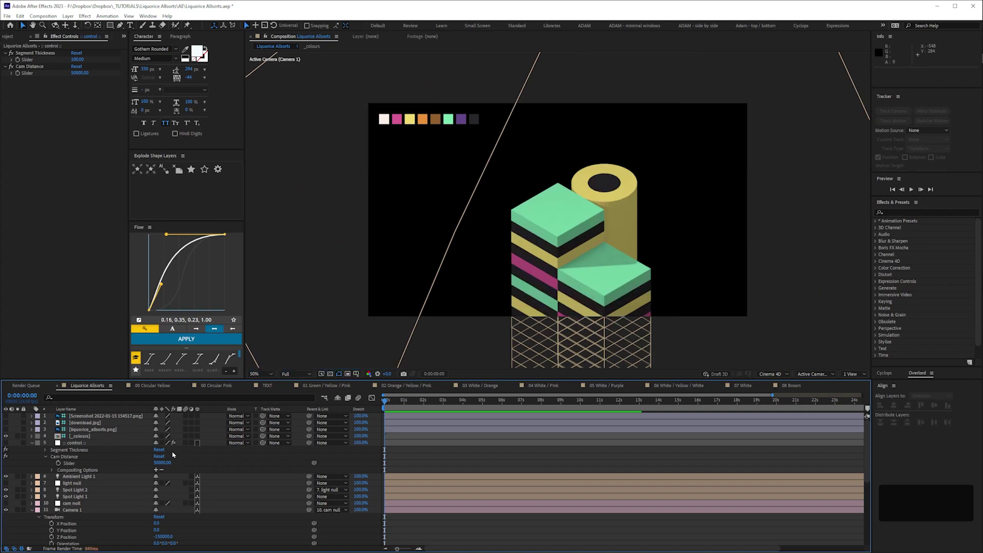
pyautogui.press('Left')
pyautogui.press('Right')
pyautogui.press('KP_7')
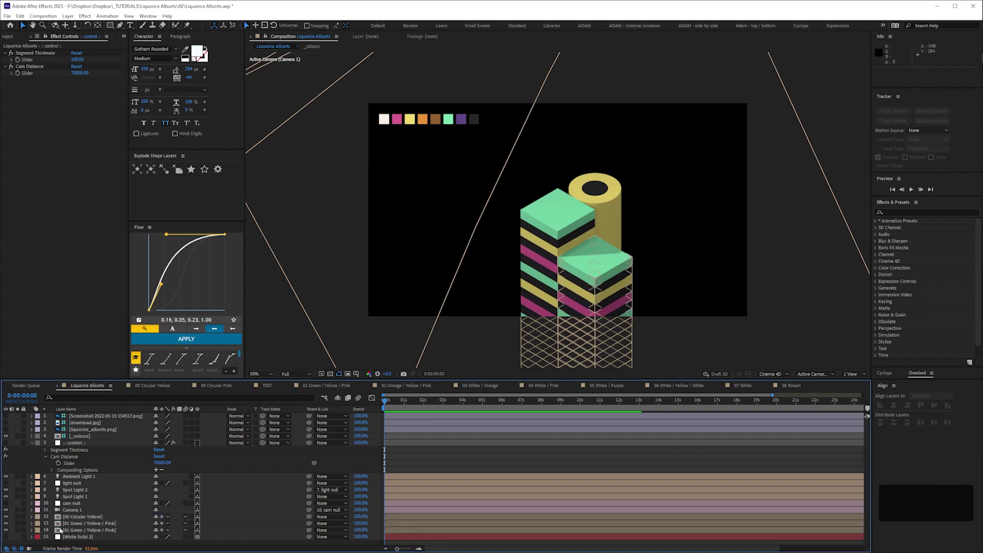
pyautogui.press('space')
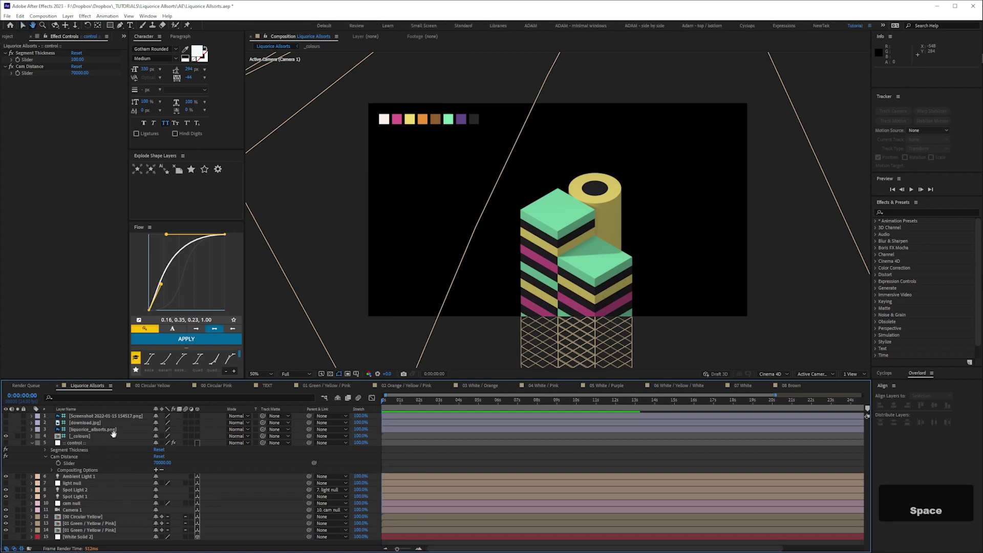
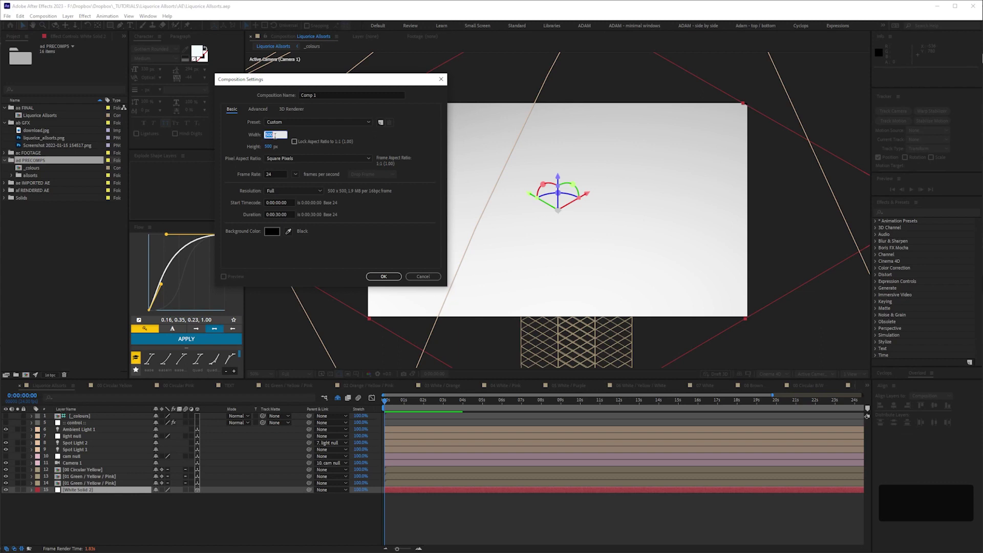
# Create the 5000x5000 composition named 'fractal grid' from Composition Settings.
pyautogui.press('KP_0')
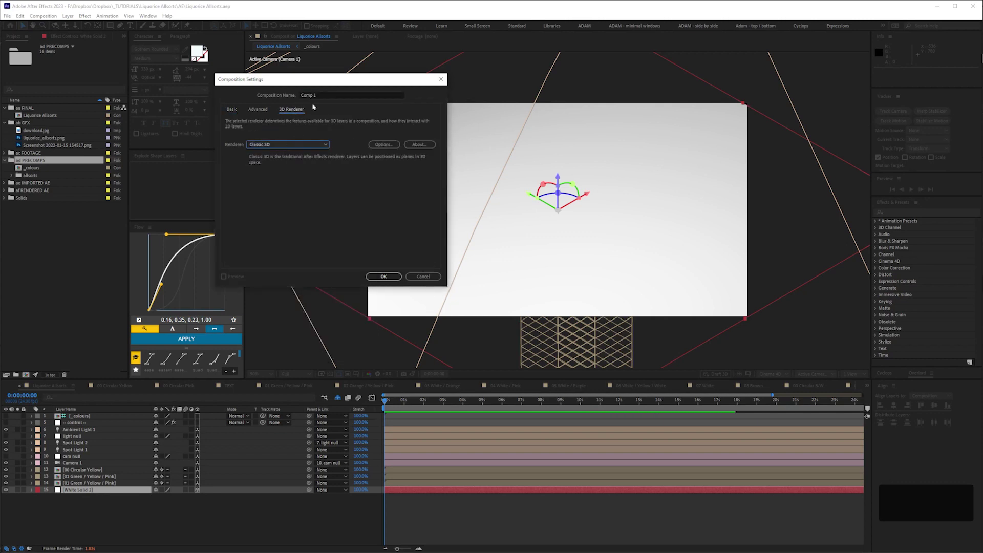
pyautogui.write('fractal')
pyautogui.press('space')
pyautogui.write('grid')
pyautogui.press('Return')
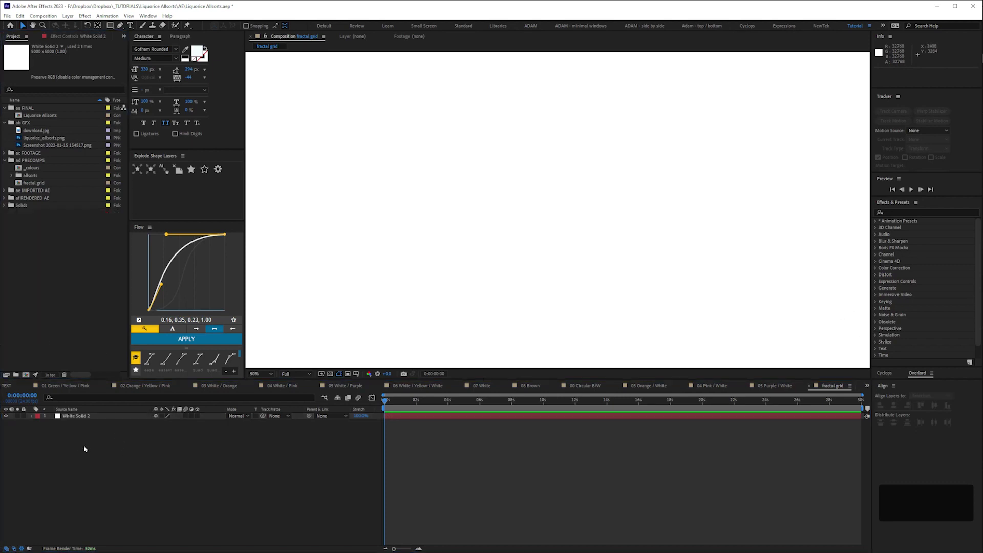
# Rename the comp to 'luma grid' in the Project panel and fit it in the viewer.
pyautogui.press('Return')
pyautogui.write('luma')
pyautogui.press('Return')
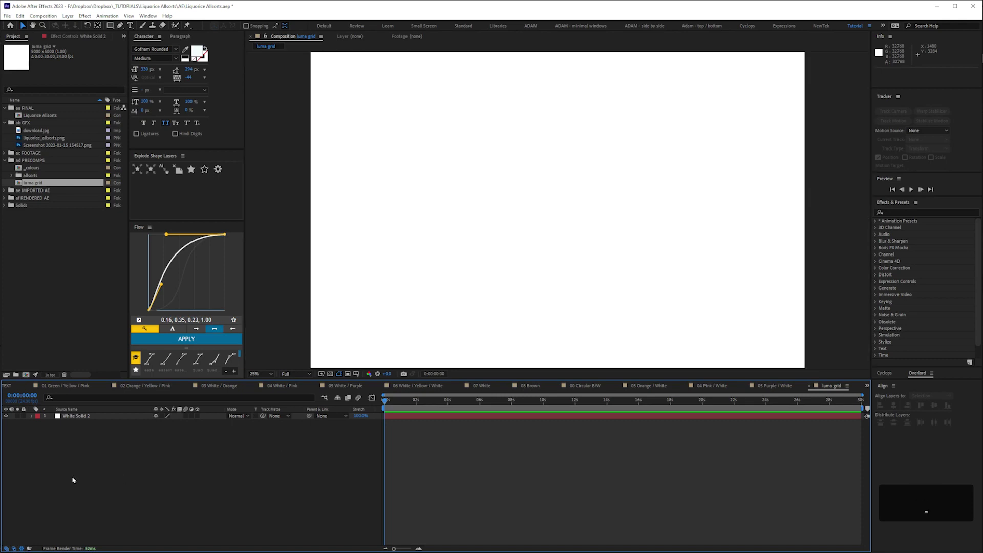
pyautogui.press('-')
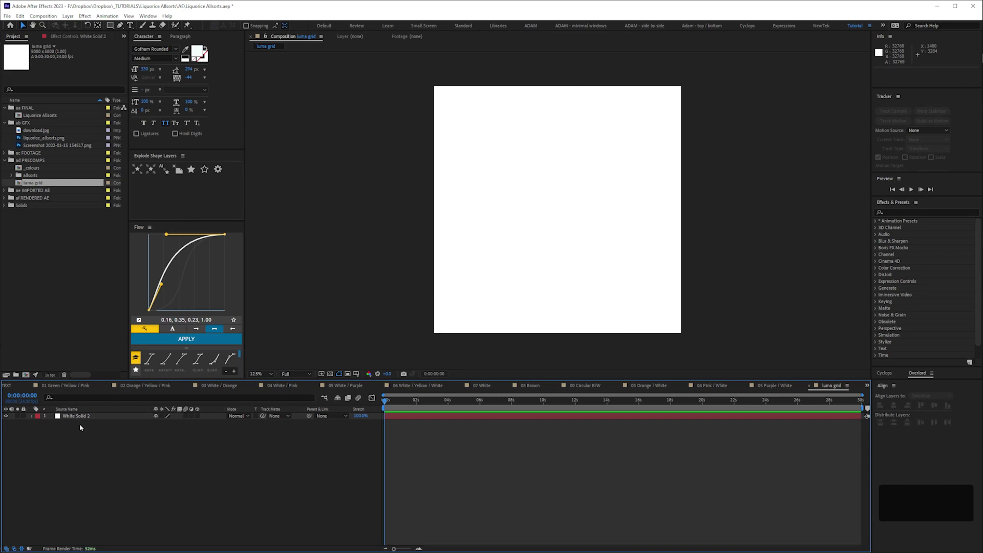
# Duplicate the white solid and recolour the copy black in Solid Settings.
pyautogui.press('ctrl+d')
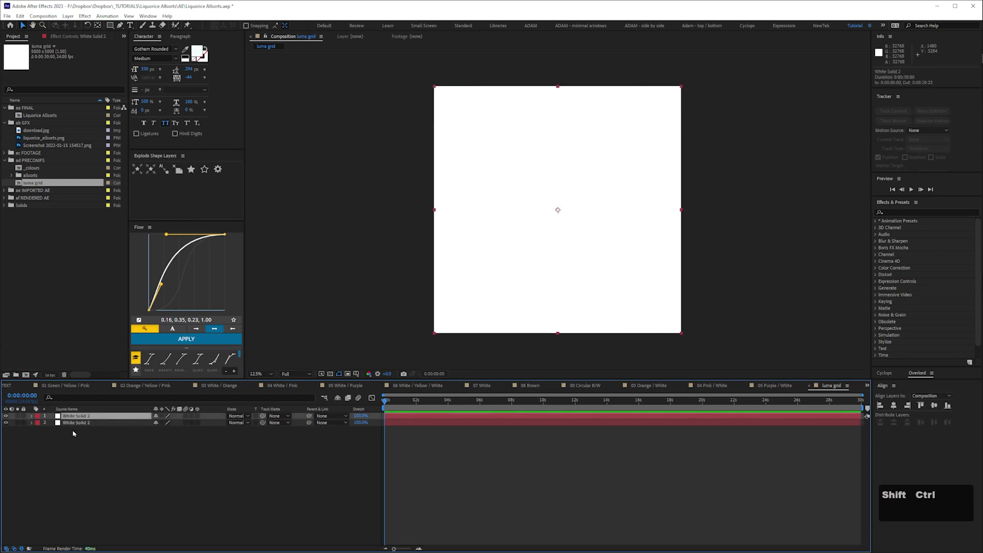
pyautogui.press('ctrl+shift+y')
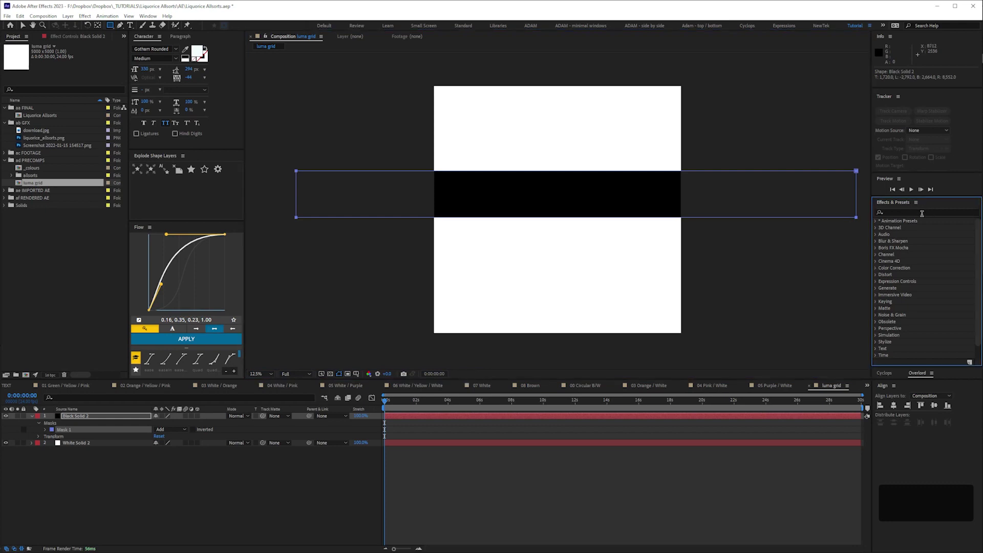
# Apply Turbulent Displace to Black Solid 2, raising Amount to 86, and inspect the wavy edges.
pyautogui.write('turb')
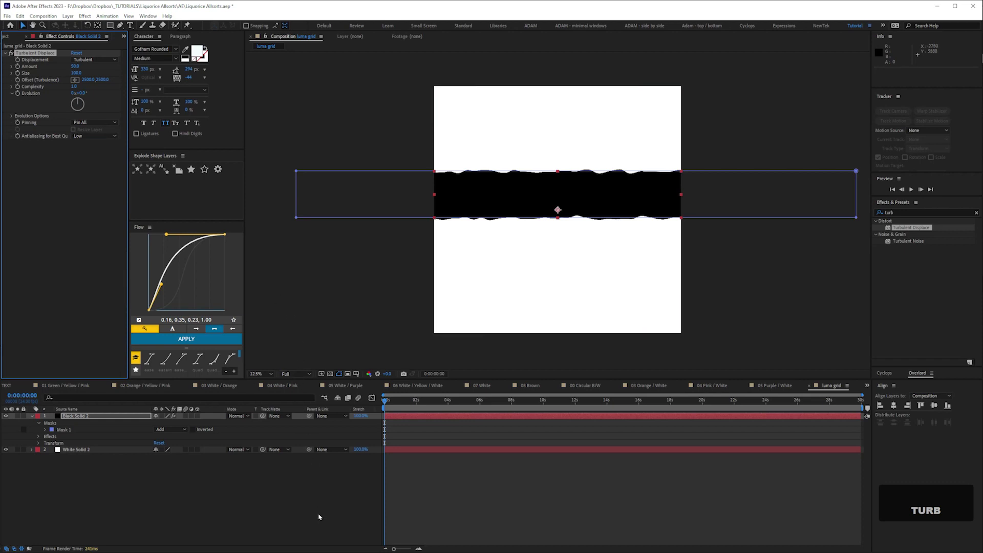
pyautogui.press('ctrl+=')
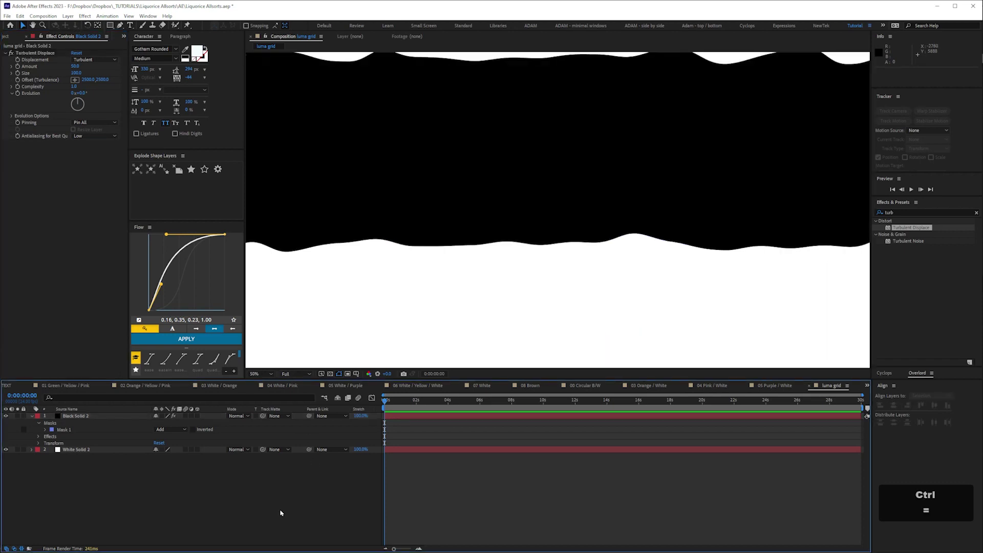
pyautogui.press('ctrl+-')
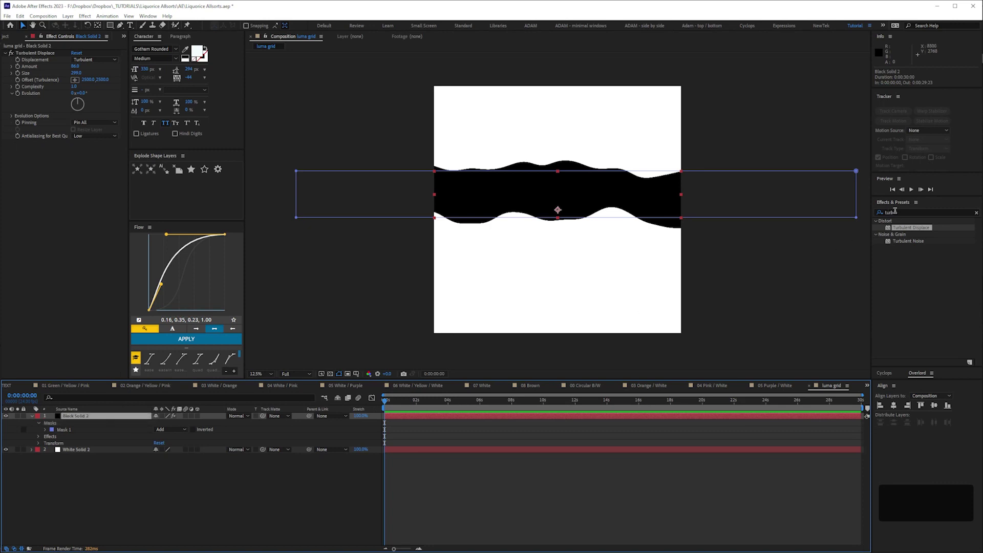
# Apply Gaussian Blur to Black Solid 2 and raise Blurriness through 800 to 1500.
pyautogui.write('gaus')
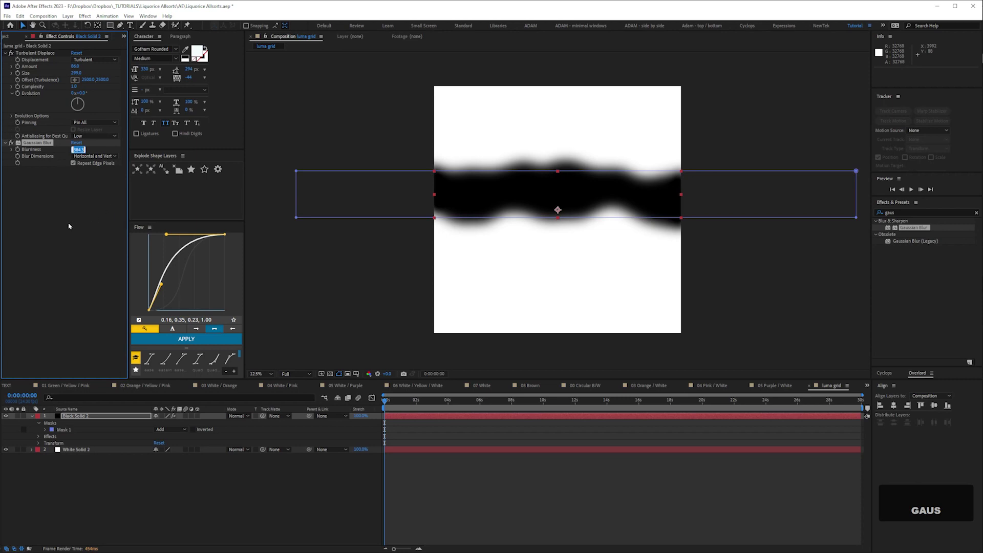
pyautogui.press('KP_8')
pyautogui.press('KP_0')
pyautogui.press('Return')
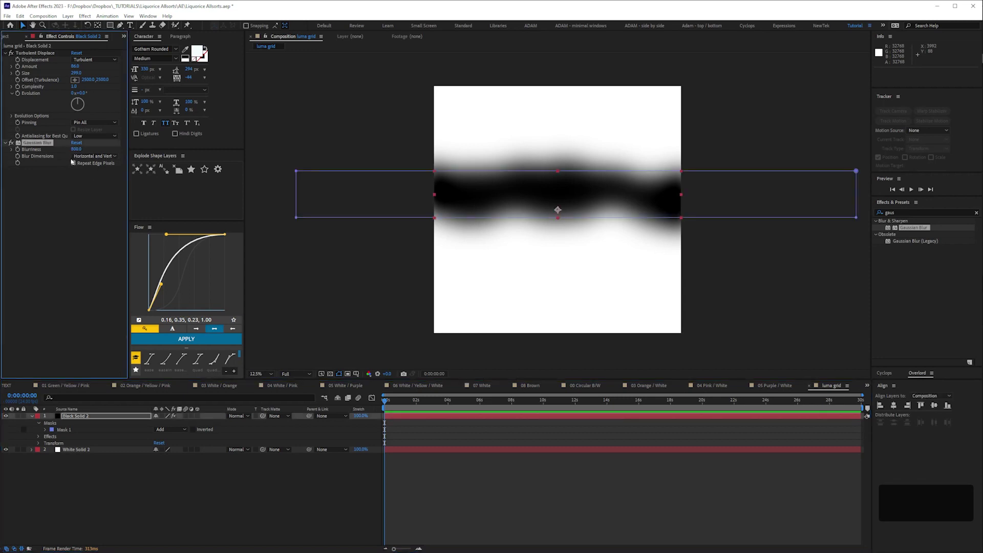
pyautogui.press('KP_1')
pyautogui.press('KP_5')
pyautogui.press('KP_0')
pyautogui.press('Return')
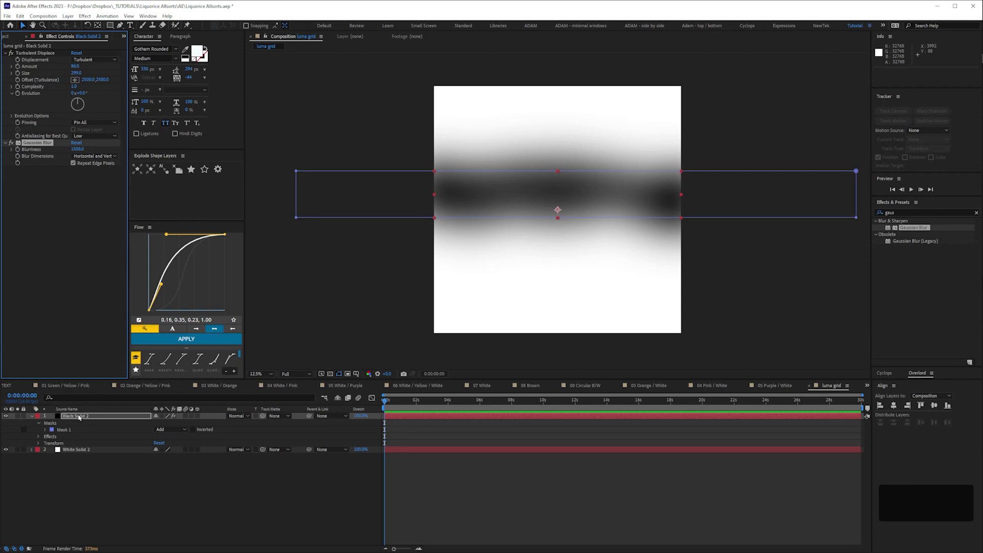
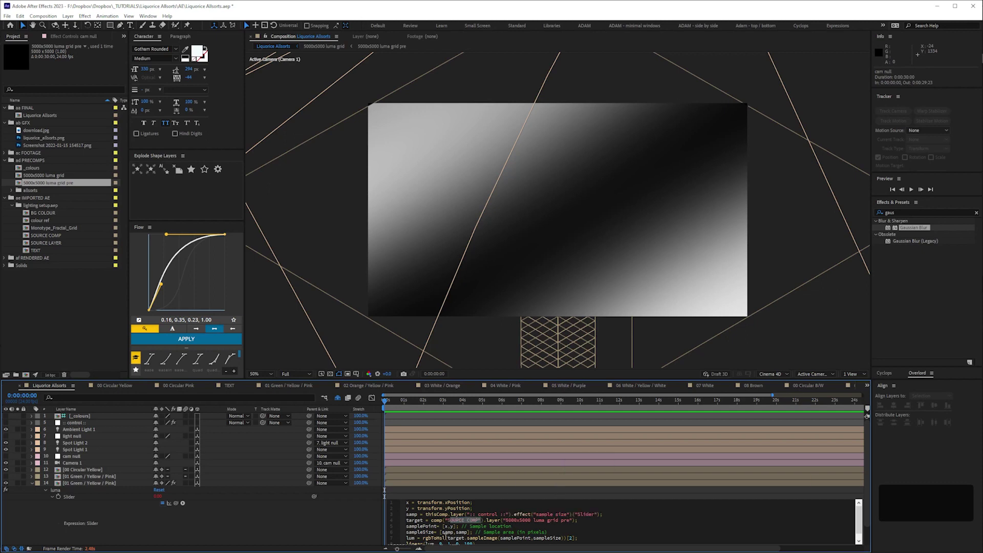
# Rename the 5000x5000 luma grid precomp to 'LUMA GRID' in the Project panel.
pyautogui.press('ctrl+v')
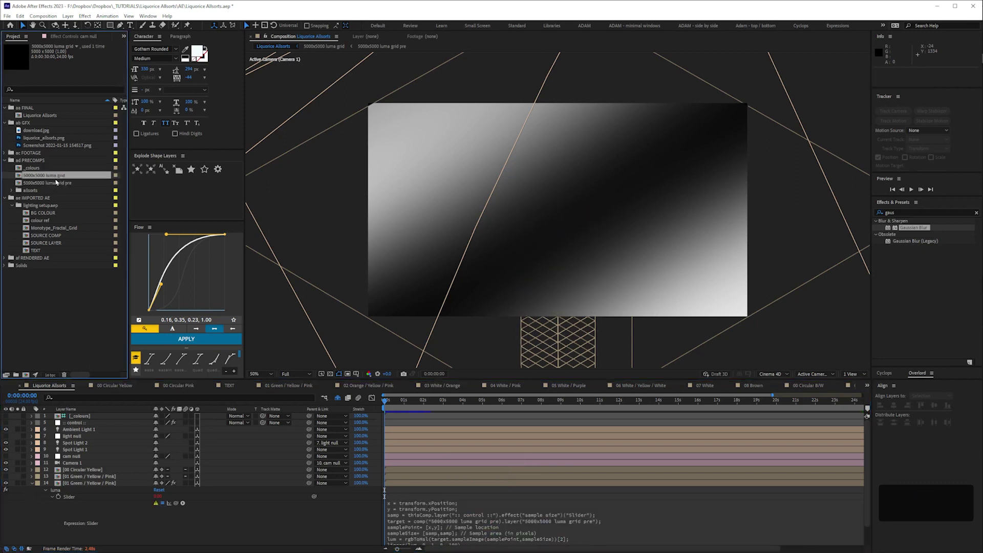
pyautogui.press('Return')
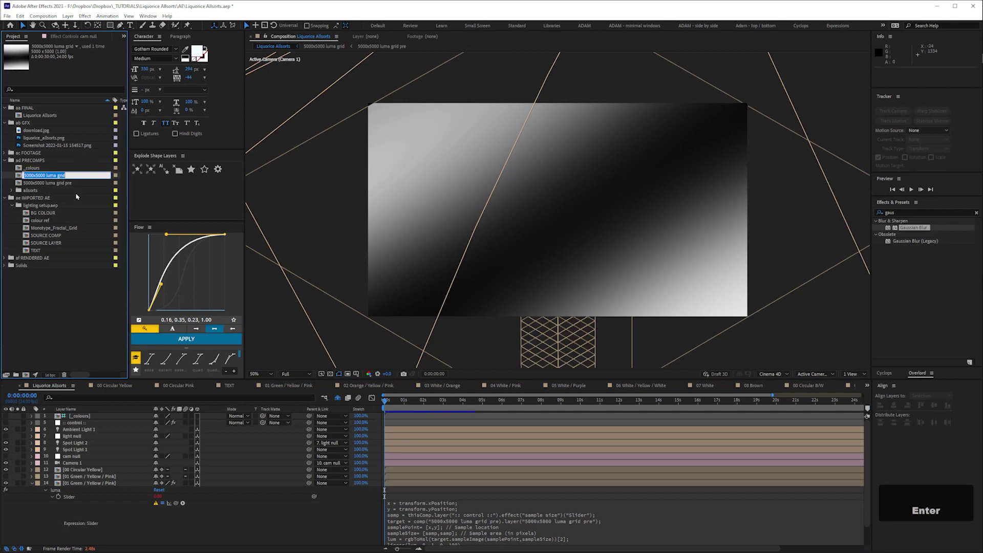
pyautogui.press('shift+l')
pyautogui.press('shift+u')
pyautogui.press('shift+m')
pyautogui.press('shift+space')
pyautogui.press('shift+a')
pyautogui.press('shift+space')
pyautogui.press('shift+g')
pyautogui.press('shift+r')
pyautogui.press('shift+i')
pyautogui.press('shift+d')
pyautogui.press('Return')
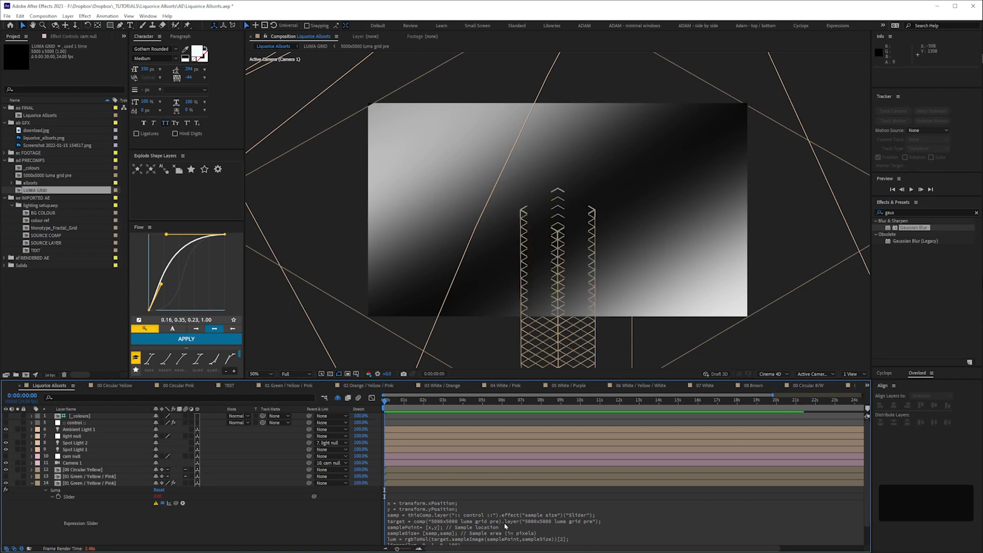
# Replace the comp name inside the luma expression's comp("…") with 'LUMA GRID'.
pyautogui.press('Right')
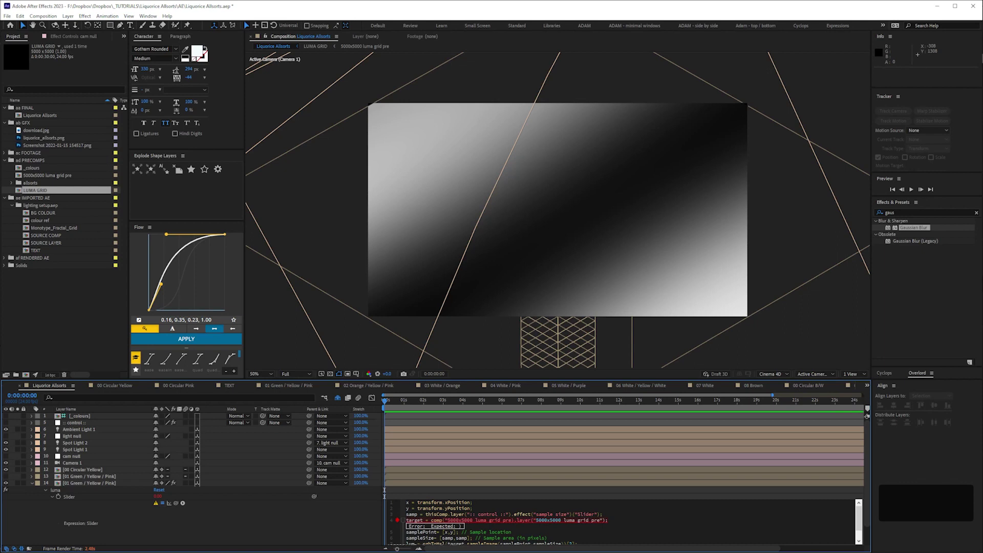
pyautogui.press('Left')
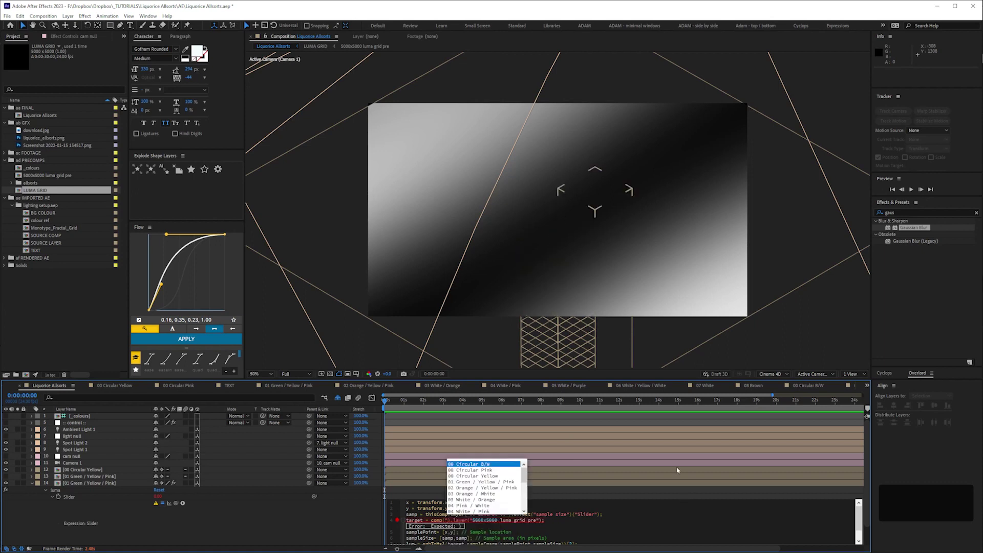
pyautogui.press('shift+l')
pyautogui.press('shift+u')
pyautogui.press('shift+m')
pyautogui.press('shift+a')
pyautogui.press('shift+space')
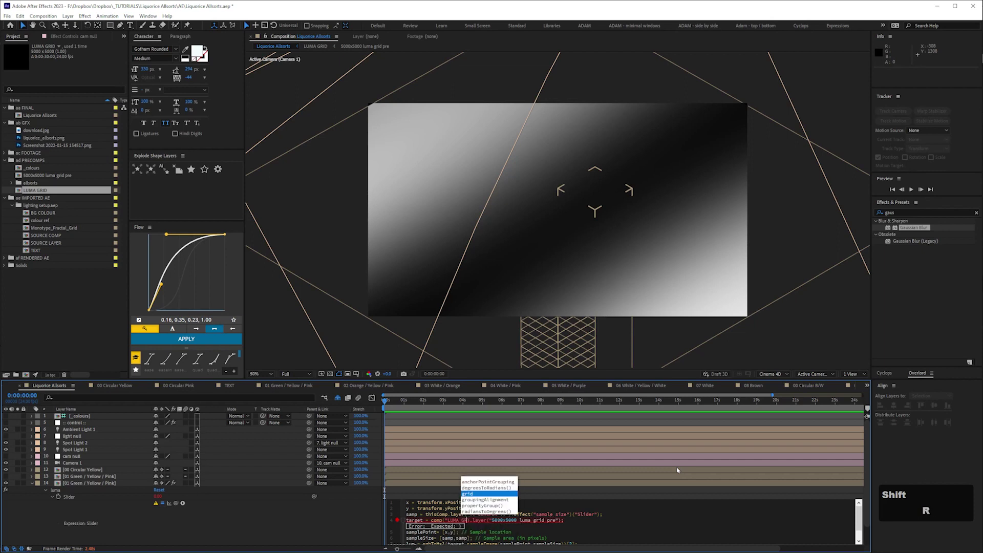
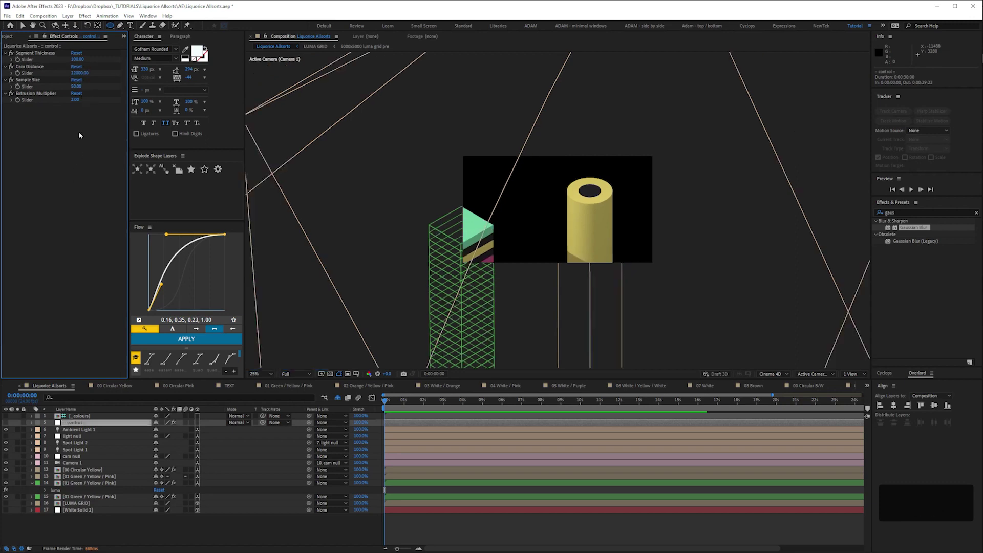
# Reveal Camera 1's Zoom expression and Position, and set its Z Position to -20000.
pyautogui.press('KP_0')
pyautogui.press('Return')
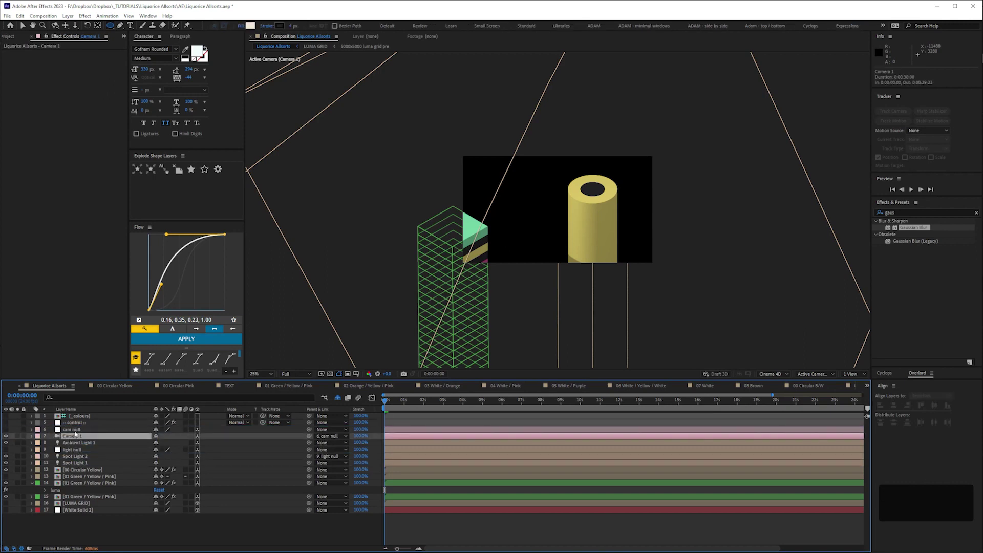
pyautogui.write('ee')
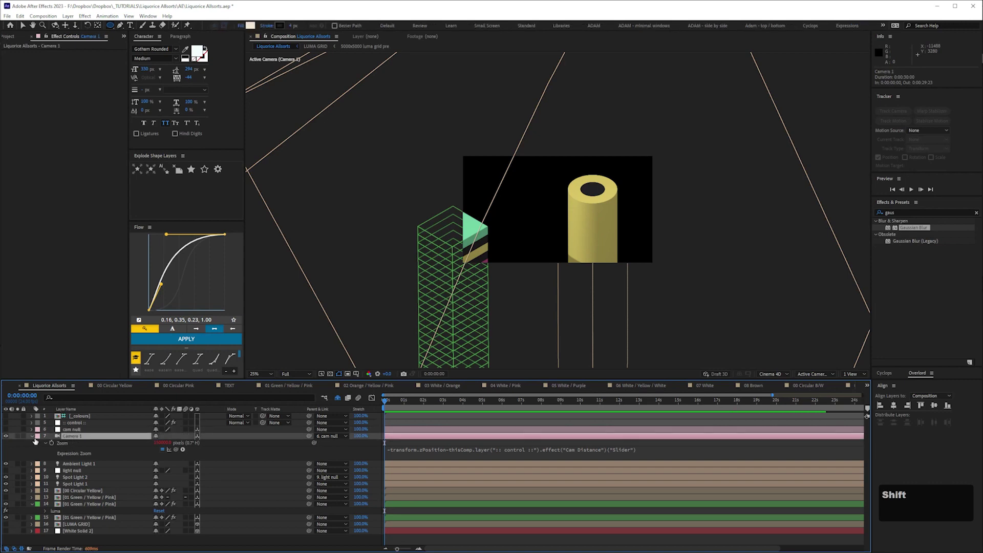
pyautogui.press('shift+p')
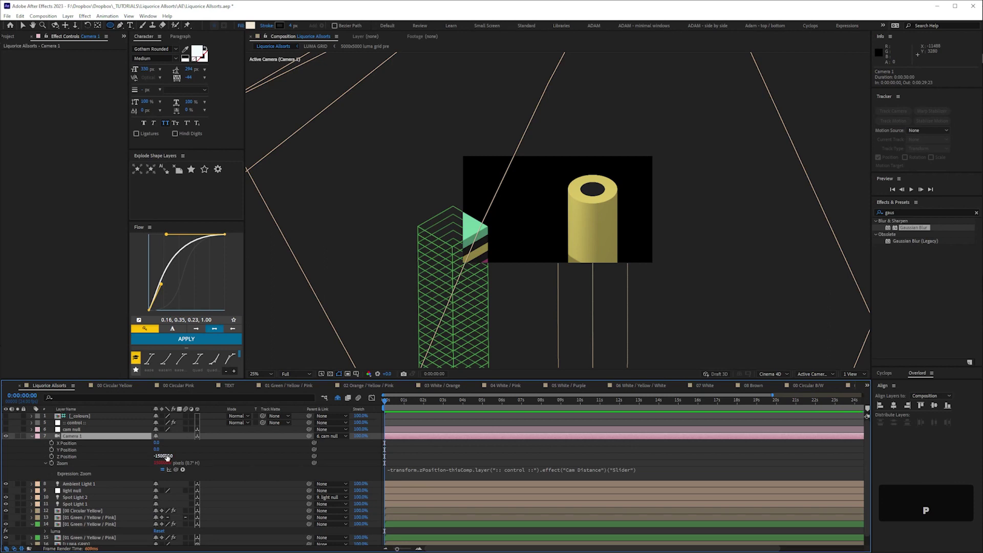
pyautogui.press('Left')
pyautogui.press('KP_2')
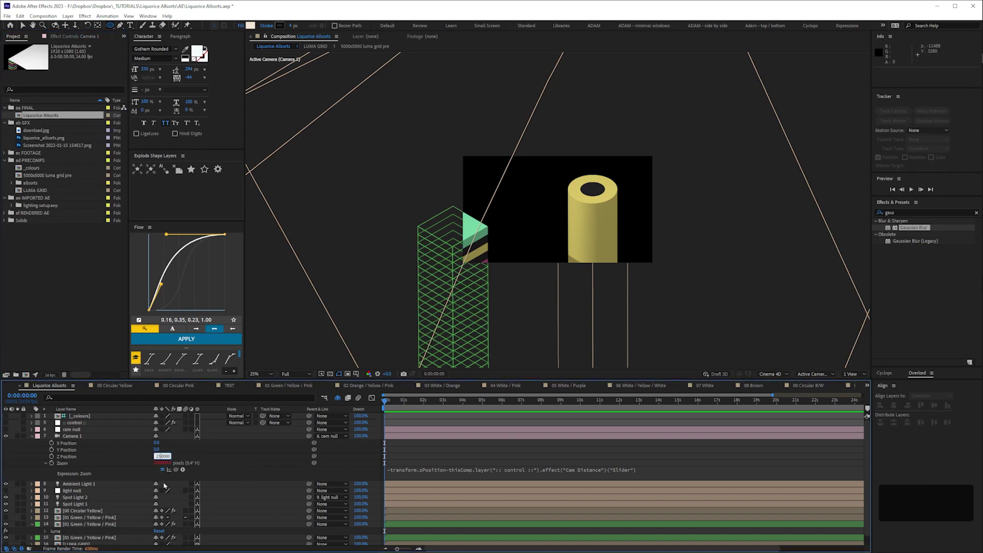
# Scrub the control layer's Cam Distance slider to a much larger value so the whole stack shows.
pyautogui.press('KP_0')
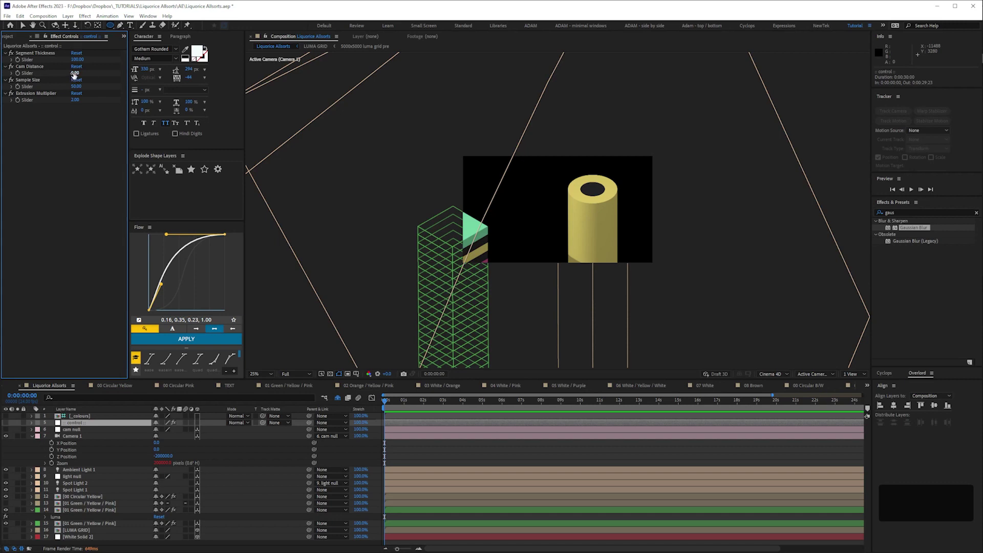
pyautogui.press('KP_5')
pyautogui.press('KP_0')
pyautogui.press('Return')
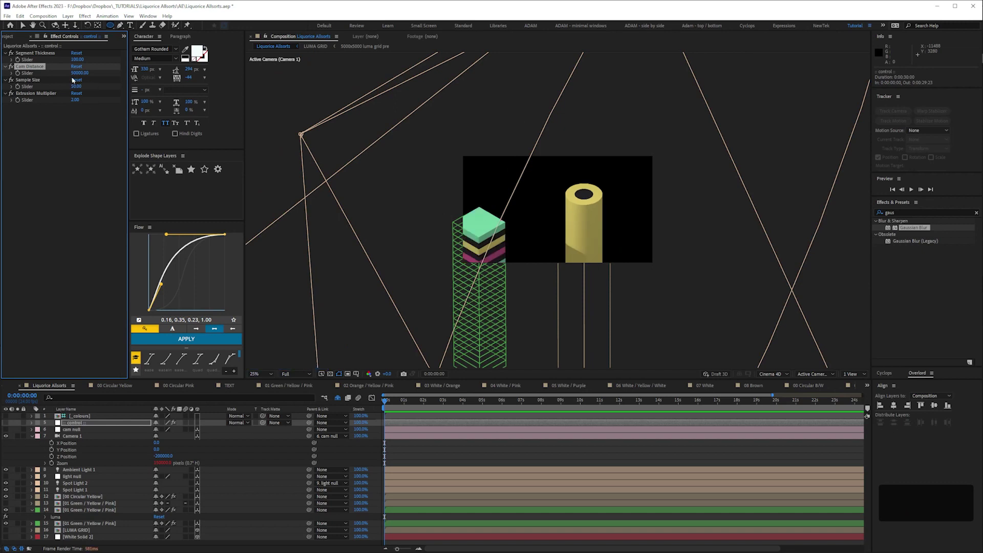
pyautogui.press('Left')
pyautogui.press('Right')
pyautogui.press('KP_1')
pyautogui.press('KP_0')
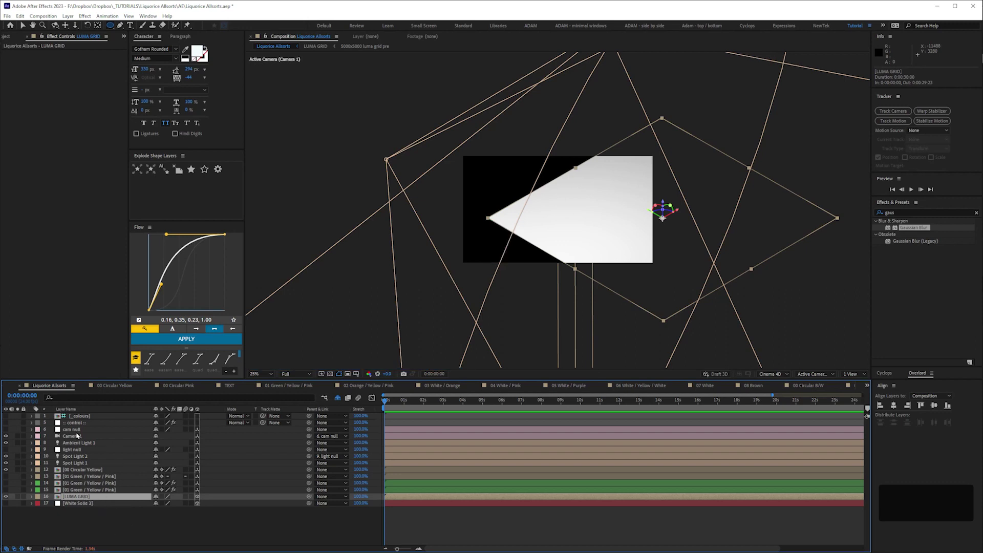
# Reveal the cam null's Position and enter a new value to shift the camera view.
pyautogui.press('p')
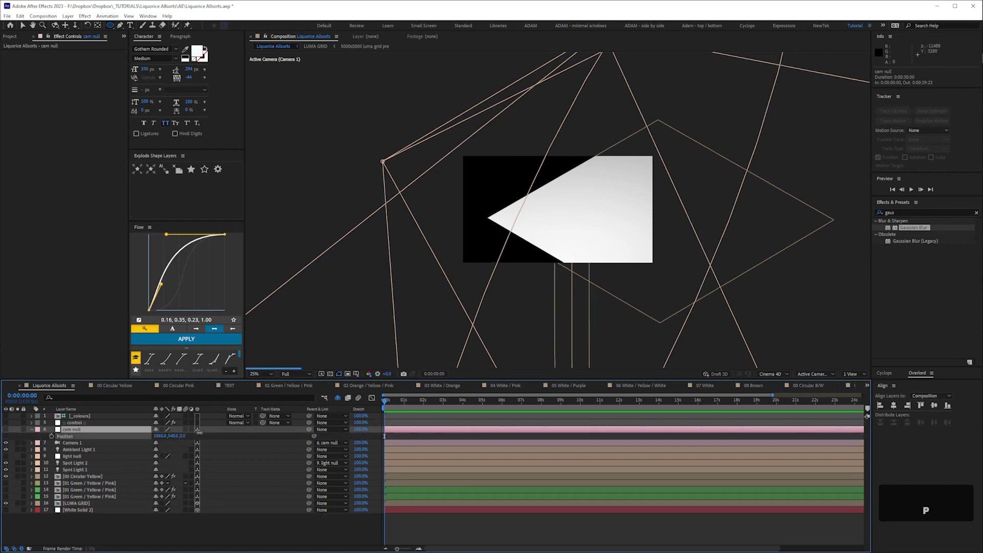
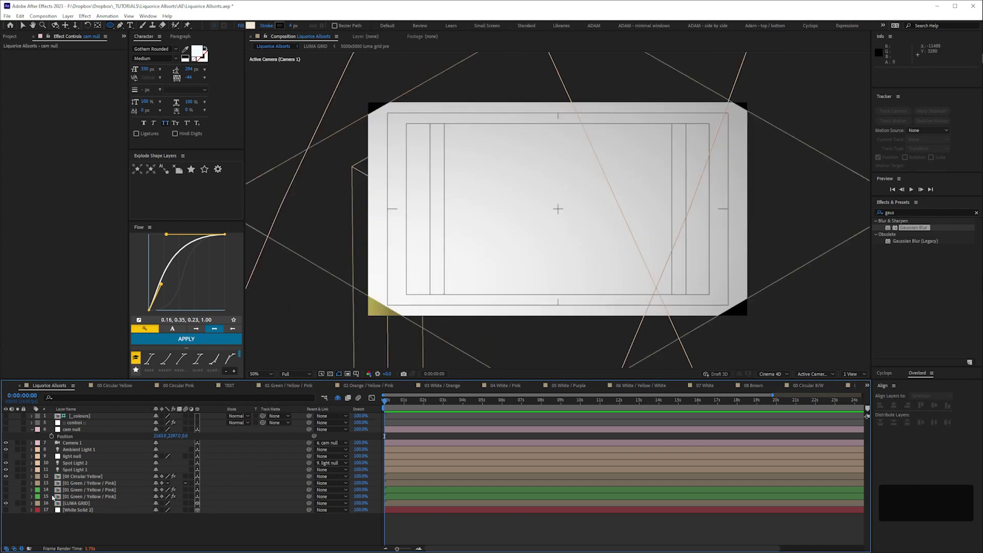
pyautogui.press('shift+Down')
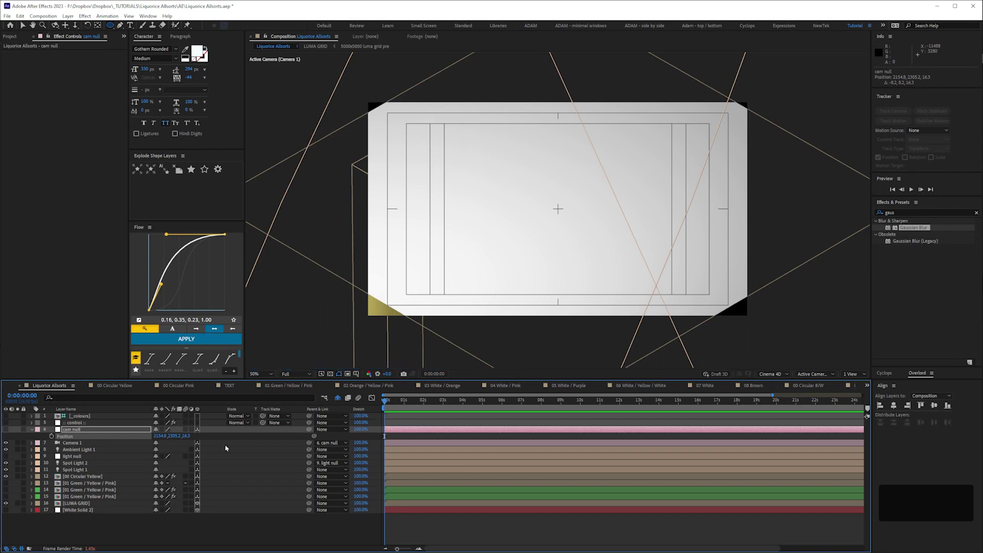
pyautogui.press('KP_0')
# Rotate Black Solid 2 to 45° so the soft wipe runs diagonally, then leave the precomp.
pyautogui.press('Return')
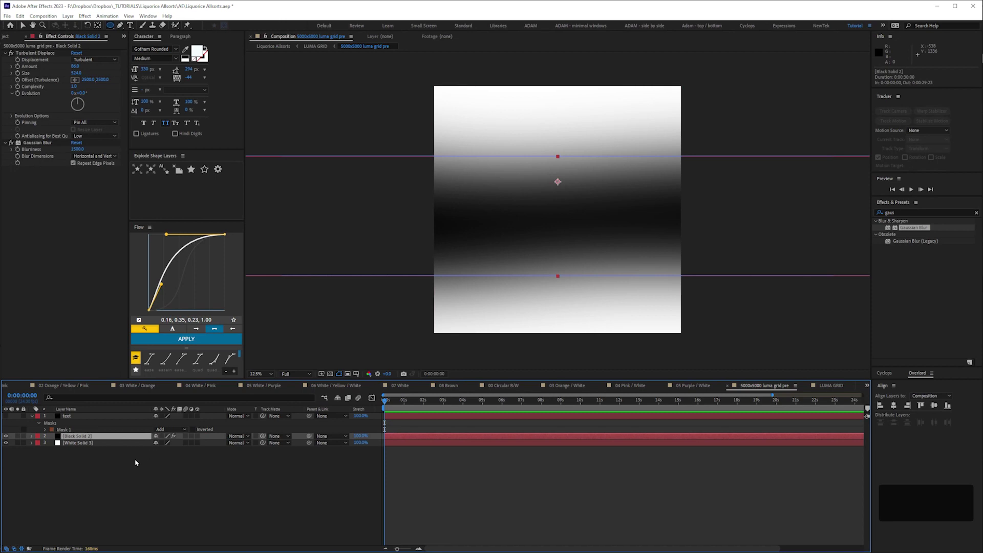
pyautogui.press('r')
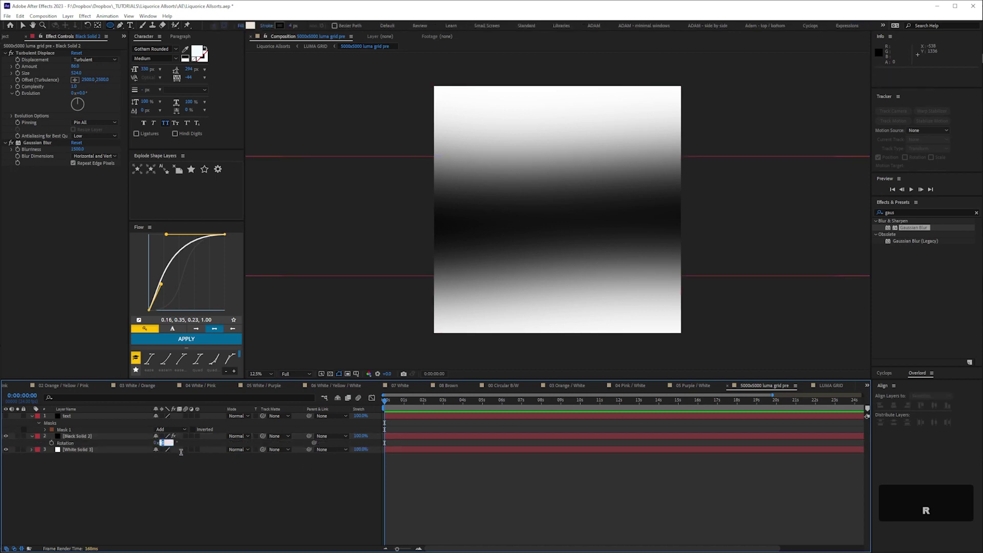
pyautogui.press('KP_4')
pyautogui.press('Return')
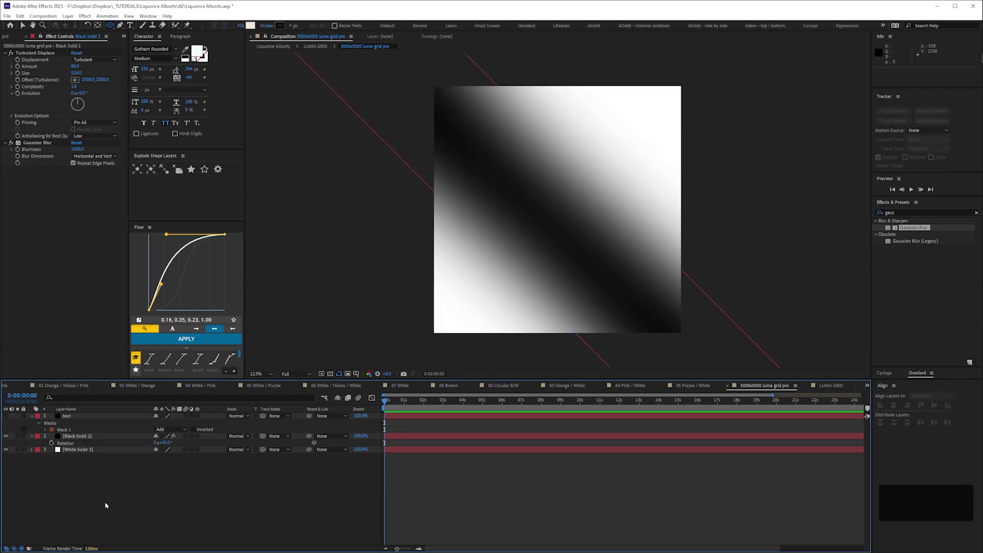
pyautogui.press('ctrl+alt+w')
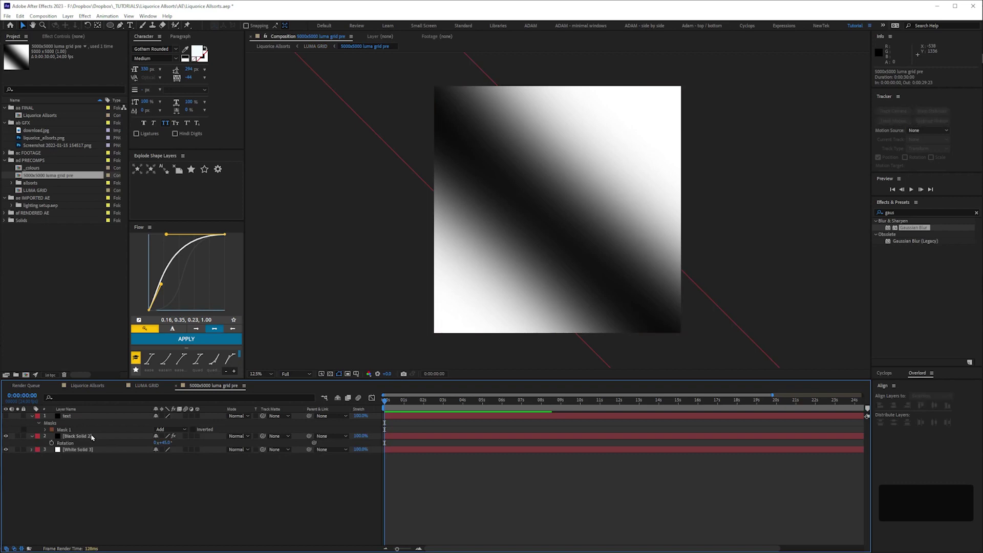
# Select the Green / Yellow / Pink allsort layers, reveal their luma sliders and duplicate one.
pyautogui.press('s')
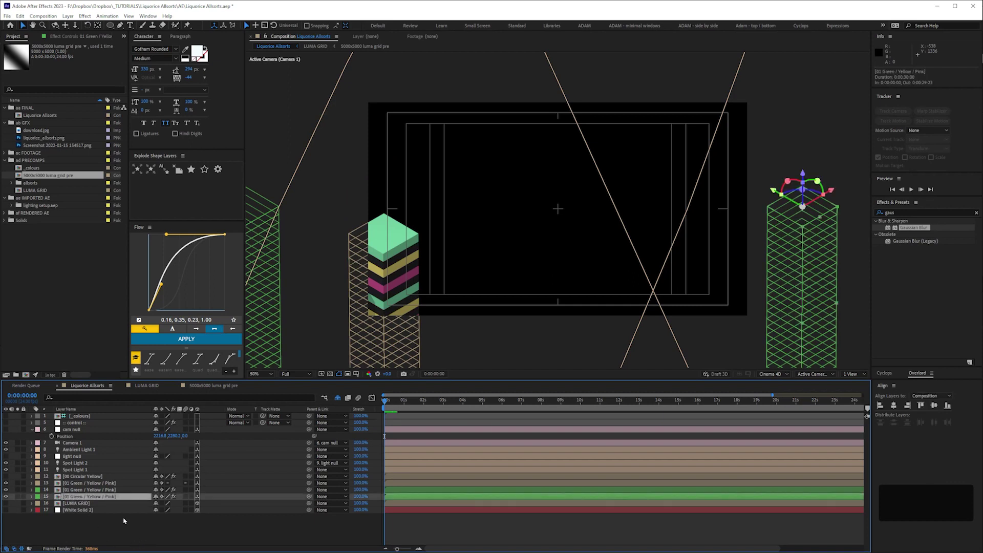
pyautogui.press('e')
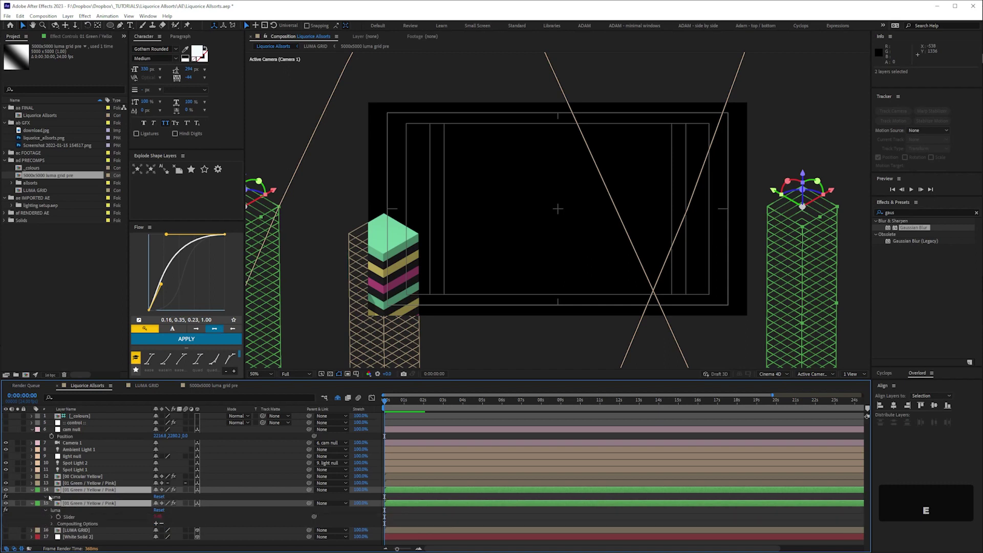
pyautogui.press('space')
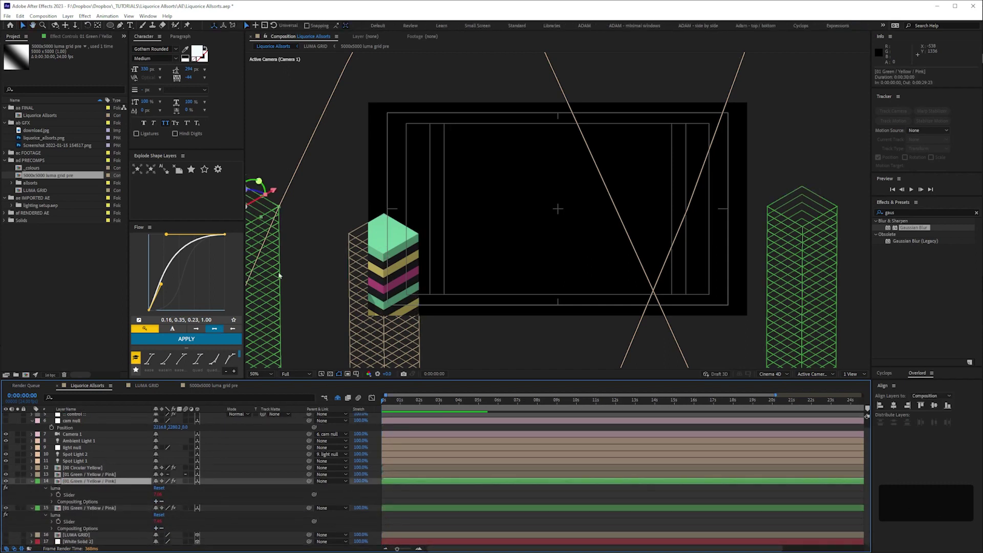
pyautogui.press('ctrl+d')
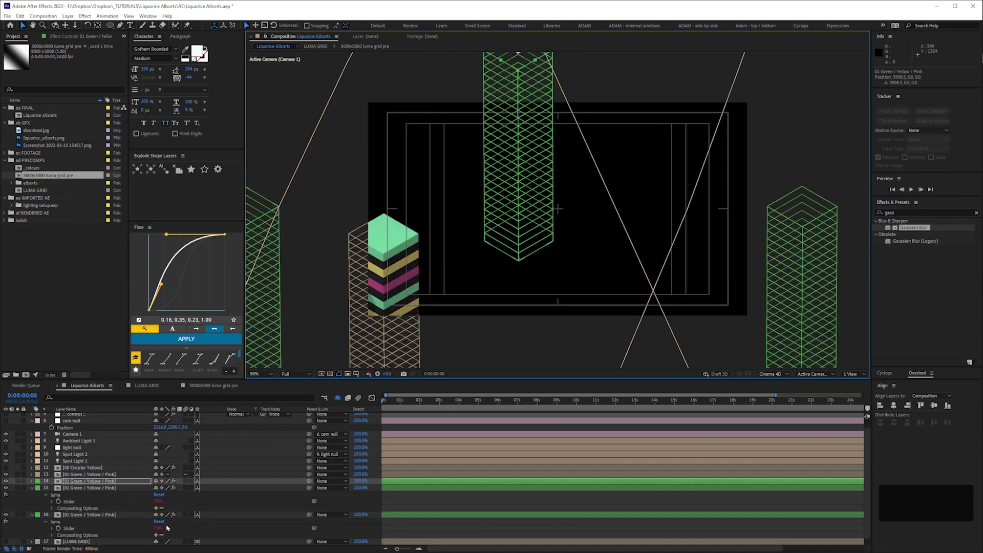
pyautogui.press('e')
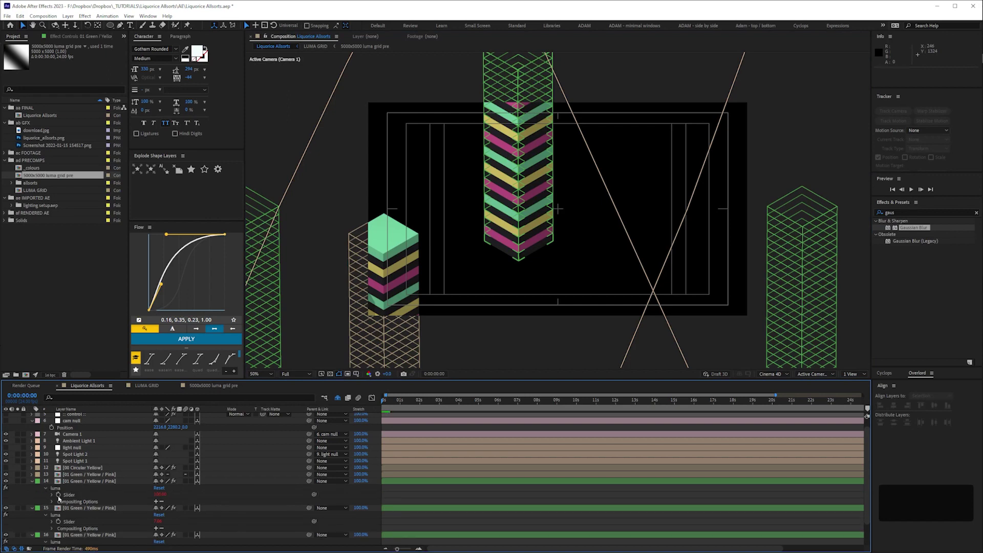
pyautogui.press('space')
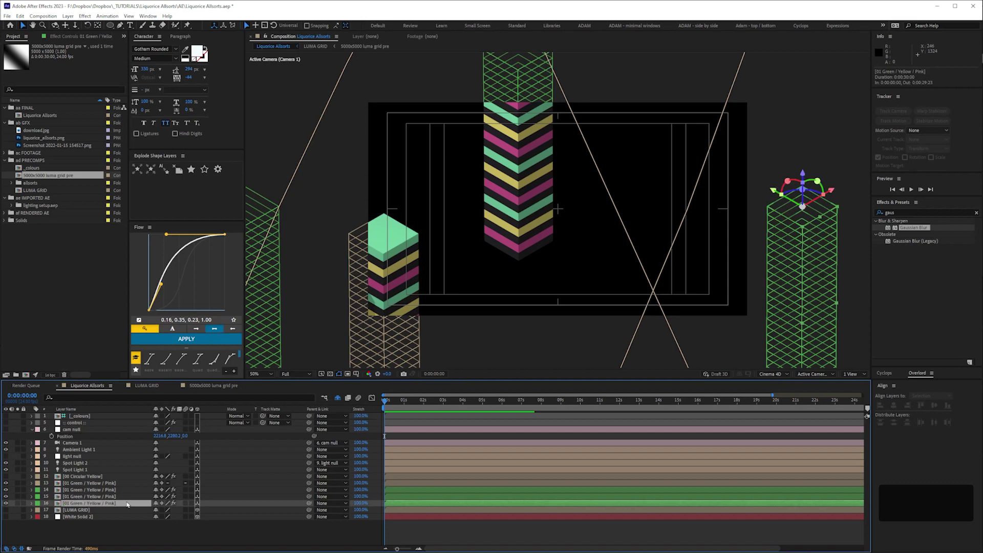
# Show the new allsort's Position alongside its luma slider for repositioning at 4000, 4000.
pyautogui.press('p')
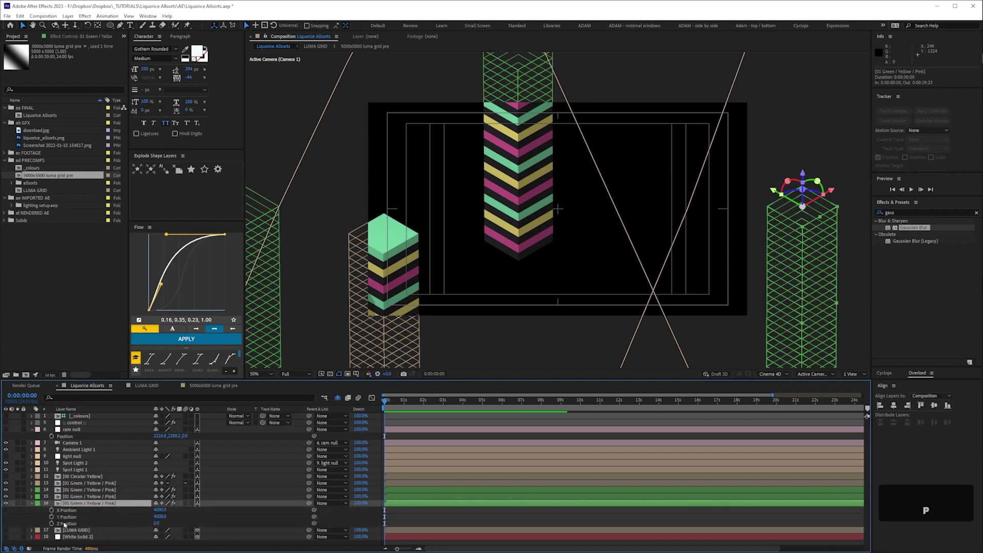
pyautogui.press('shift+e')
pyautogui.press('space')
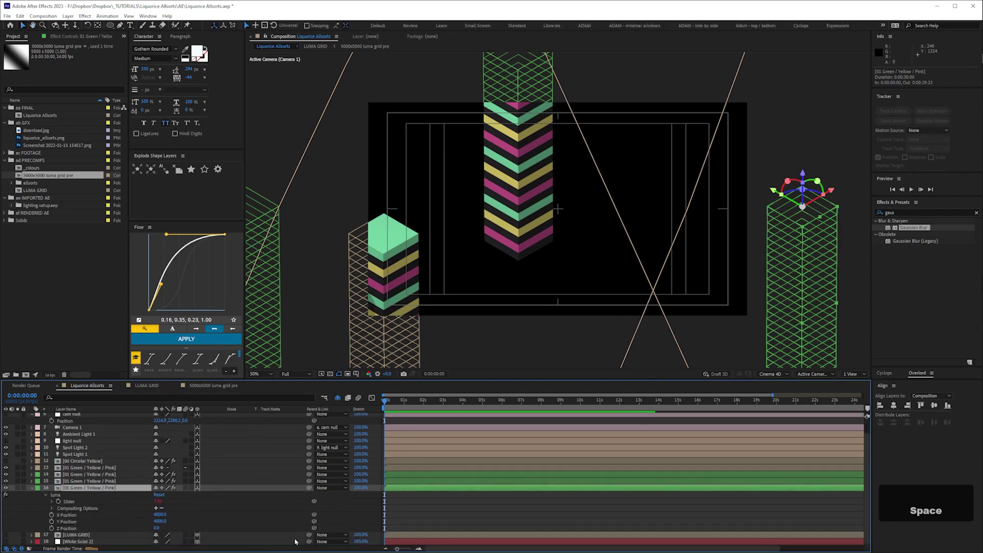
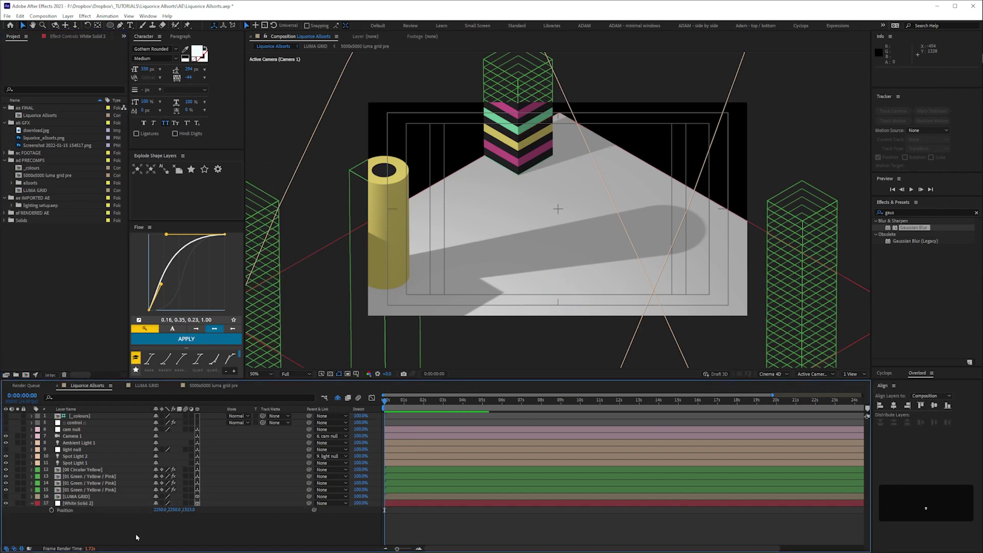
# Deselect the layers, save the project, and reveal the other allsorts' effects and positions.
pyautogui.press("shift+'")
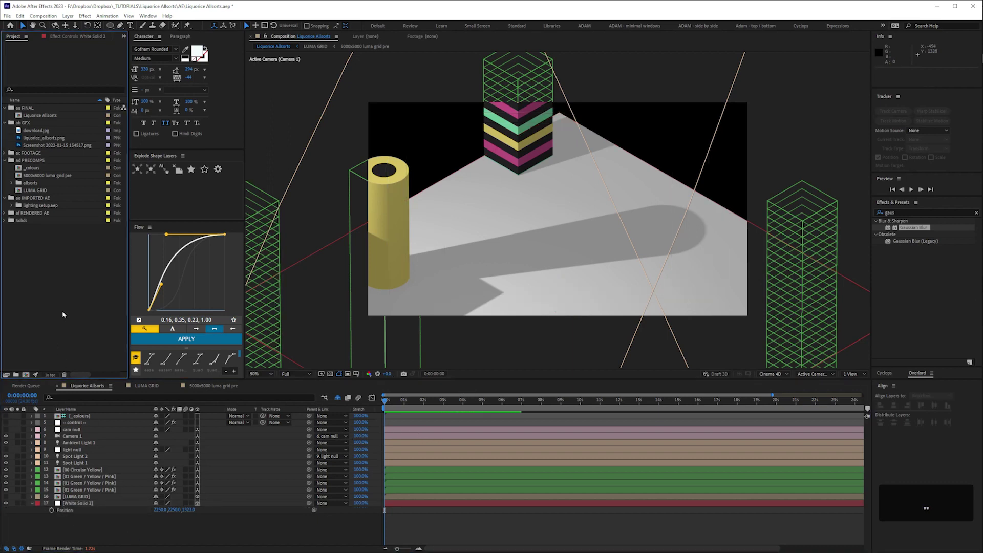
pyautogui.press('ctrl+s')
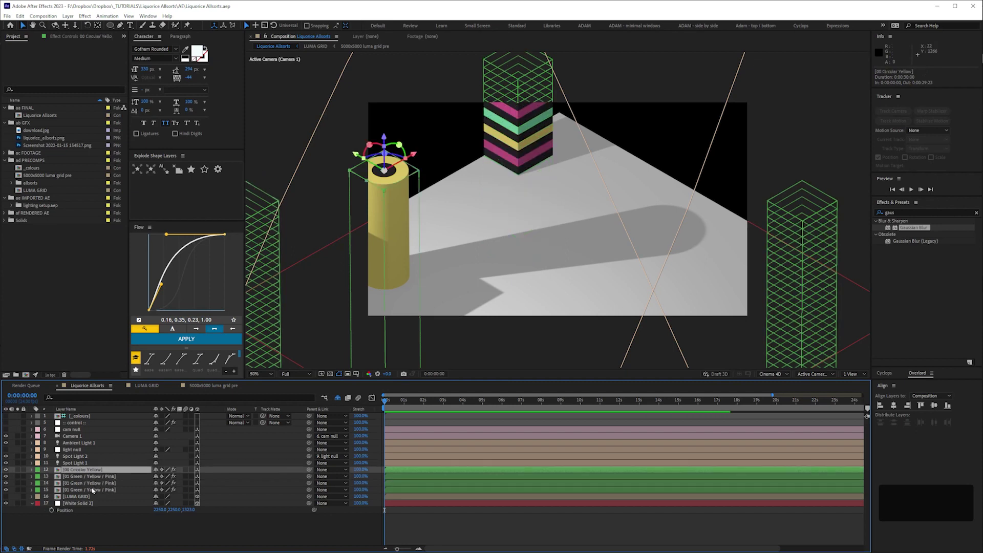
pyautogui.press('e')
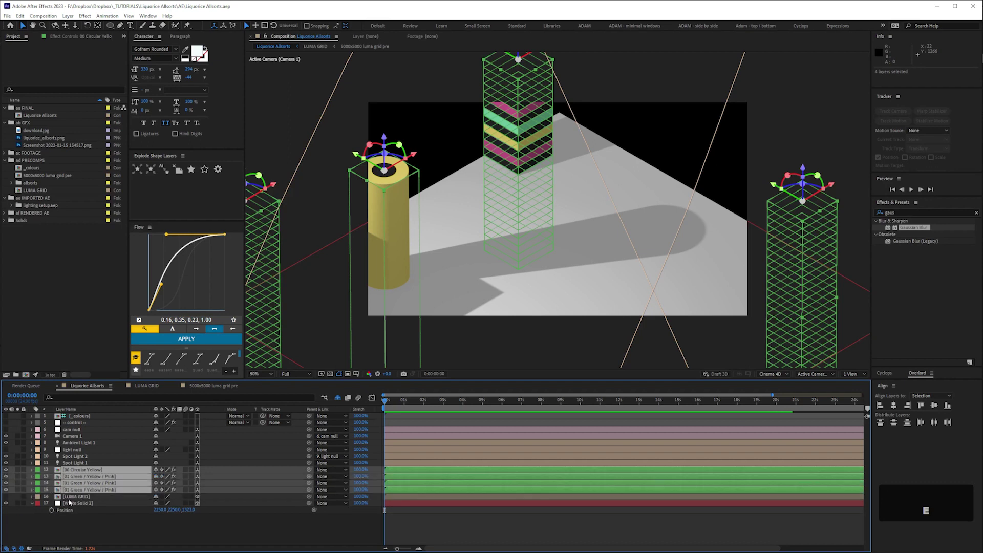
pyautogui.press('p')
# Enter a new Extrusion Multiplier value to rebuild the striped block, then collapse the layer list.
pyautogui.press('space')
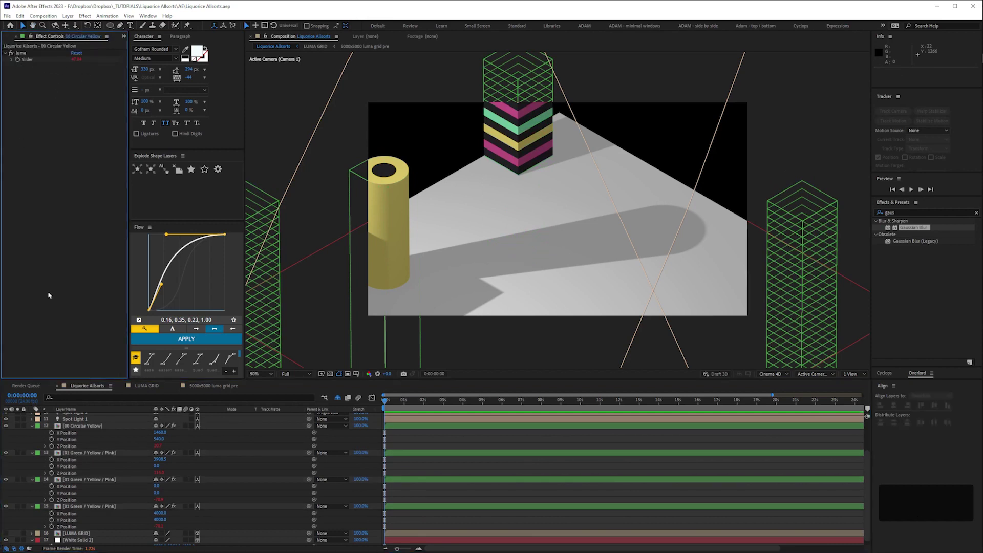
pyautogui.press('space')
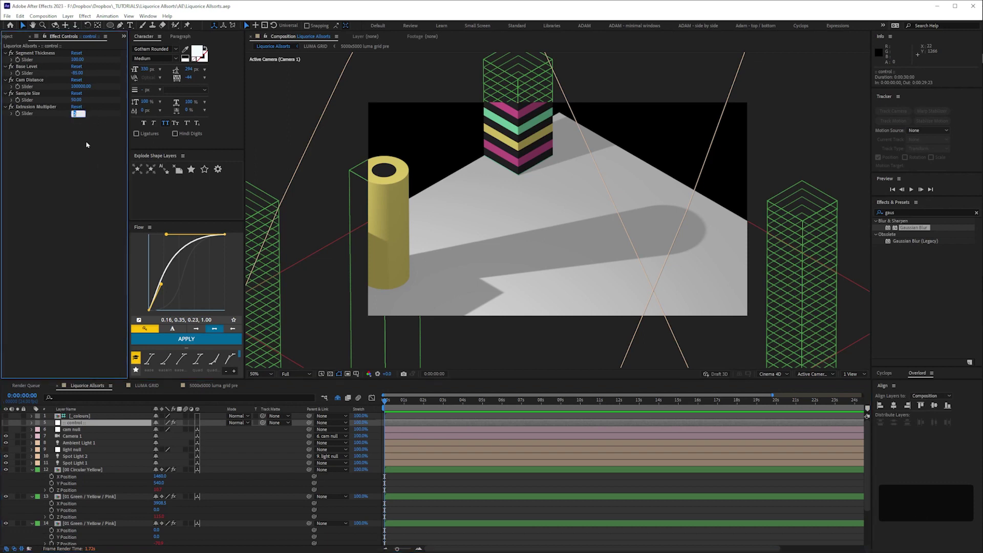
pyautogui.press('KP_3')
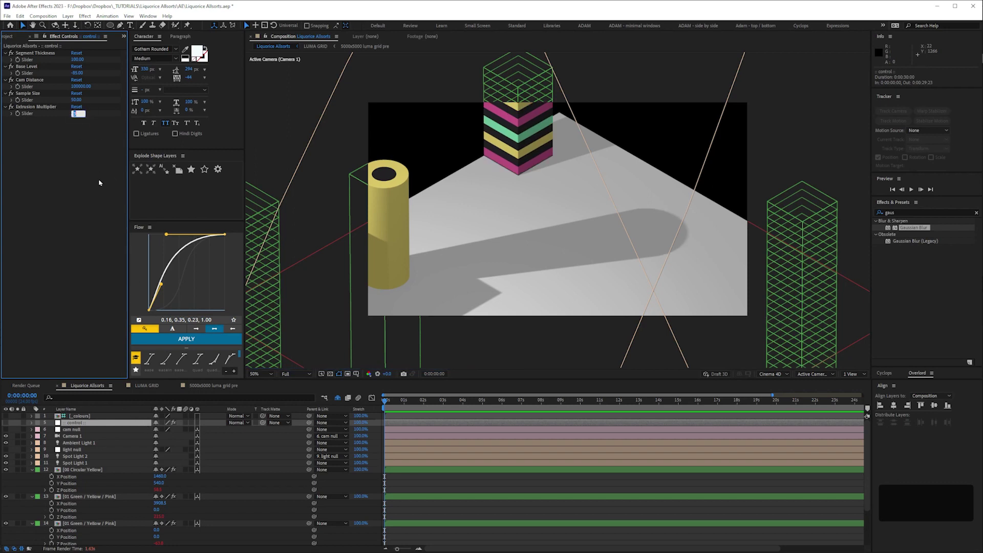
pyautogui.press('KP_4')
# Check the solid layer's position and scale, duplicate it, and open the Green / Yellow / Pink precomp.
pyautogui.press('Return')
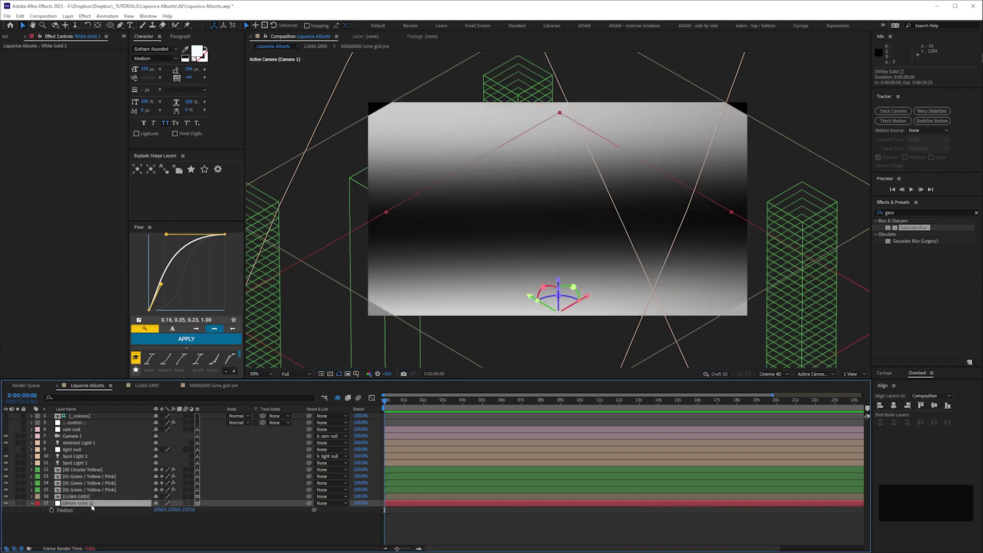
pyautogui.press('s')
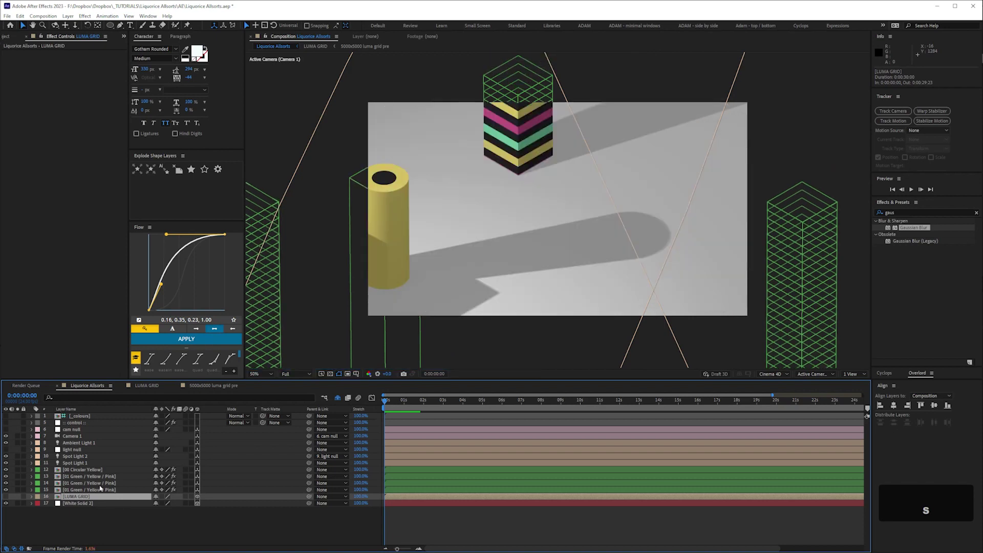
pyautogui.press('ctrl+d')
pyautogui.press('p')
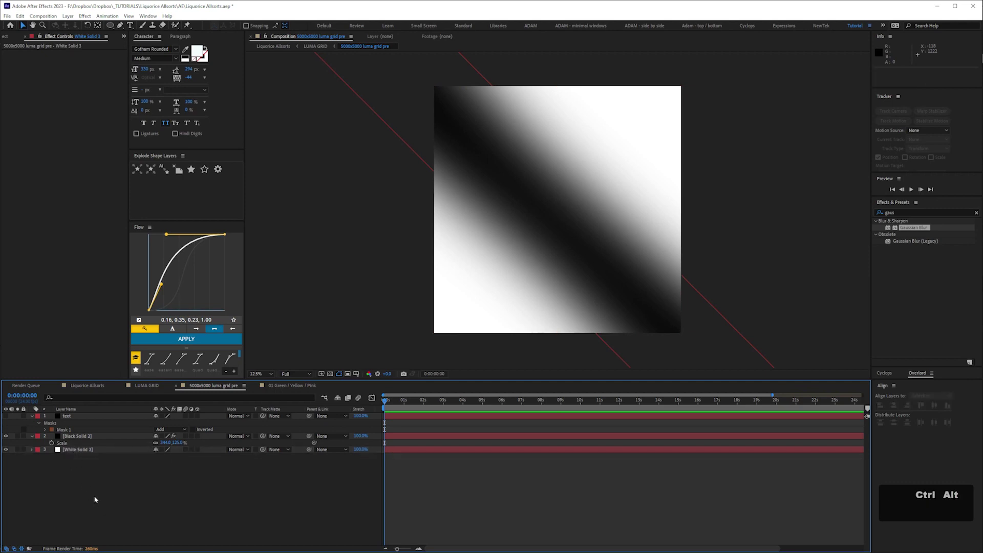
# Add an adjustment layer above the luma gradient ready for an Invert effect.
pyautogui.press('ctrl+alt+y')
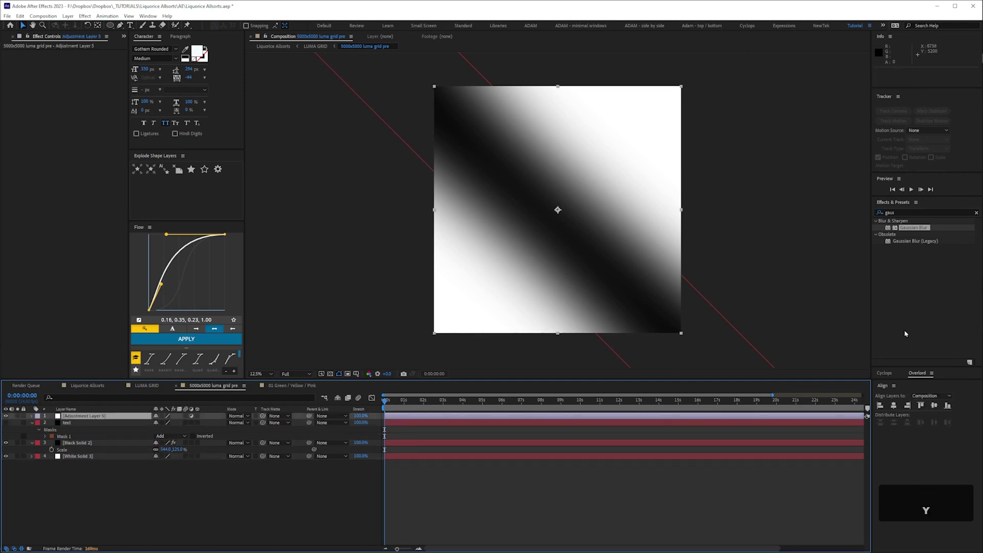
pyautogui.press('i')
# Apply the Invert effect, then set the control layer's Extrusion Multiplier to 1.50.
pyautogui.write('invert')
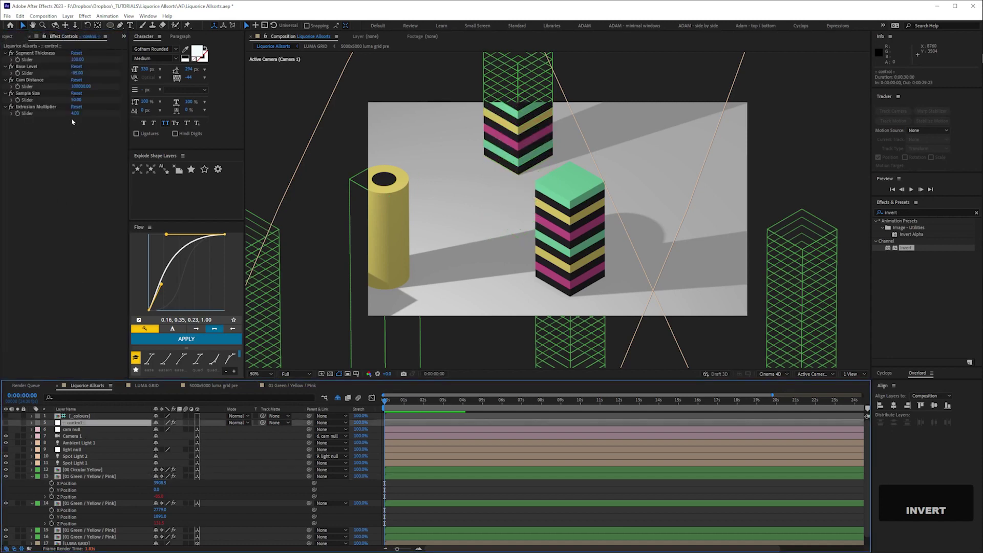
pyautogui.press('KP_1')
pyautogui.press('KP_Decimal')
pyautogui.press('KP_5')
pyautogui.press('Return')
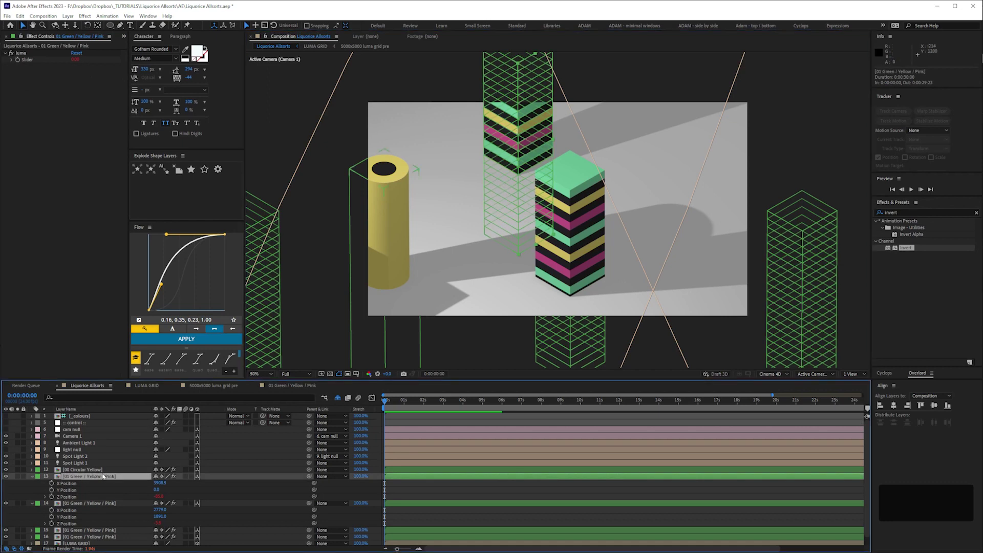
# Zoom the viewer out to 25% and reveal the Green / Yellow / Pink block's effects for repositioning.
pyautogui.press('-')
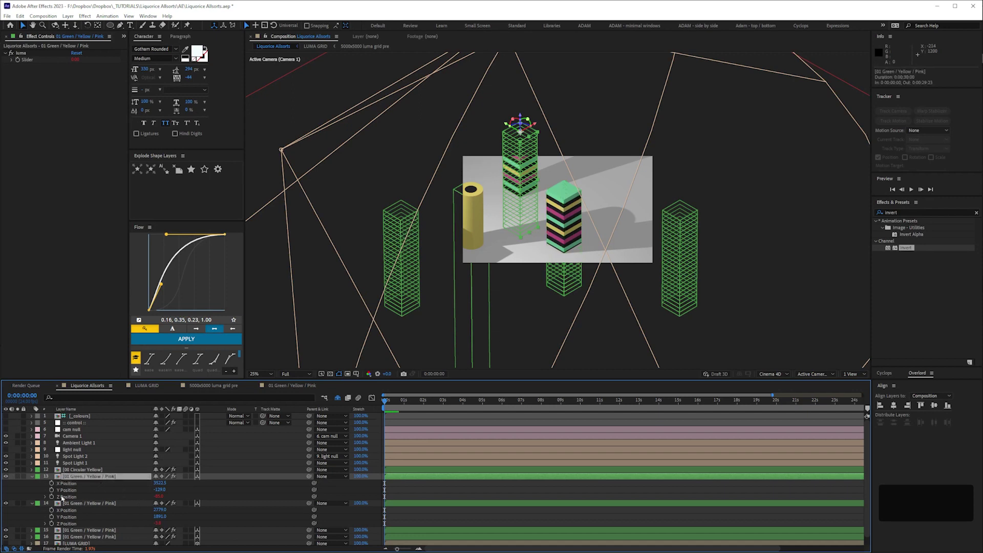
pyautogui.press('shift+e')
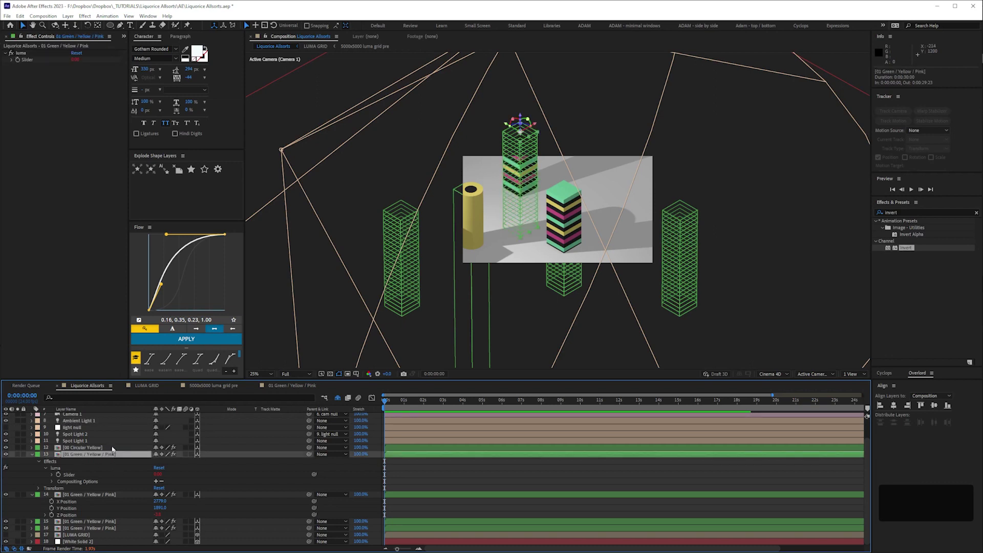
# Enter a new Extrusion Multiplier value of 3 on the control layer.
pyautogui.press('space')
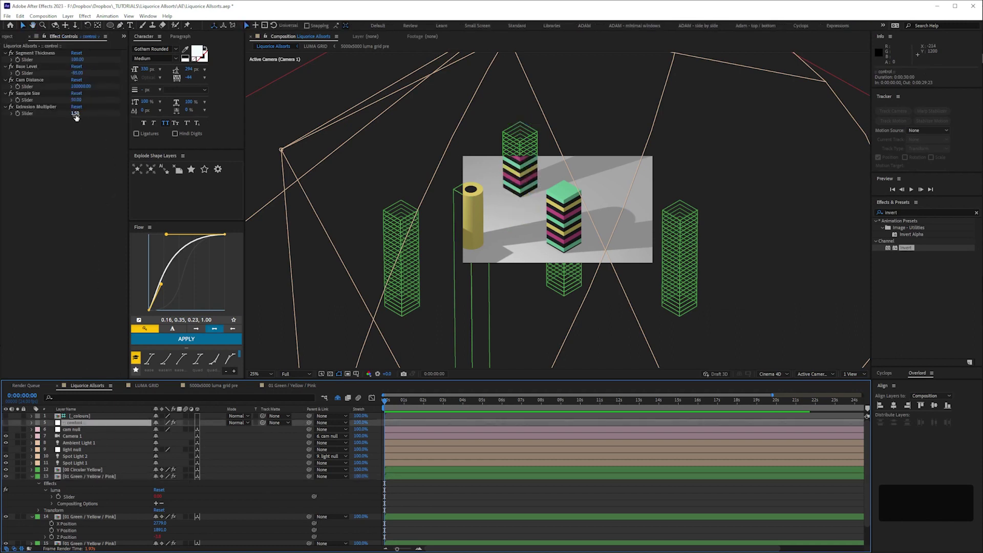
pyautogui.press('KP_3')
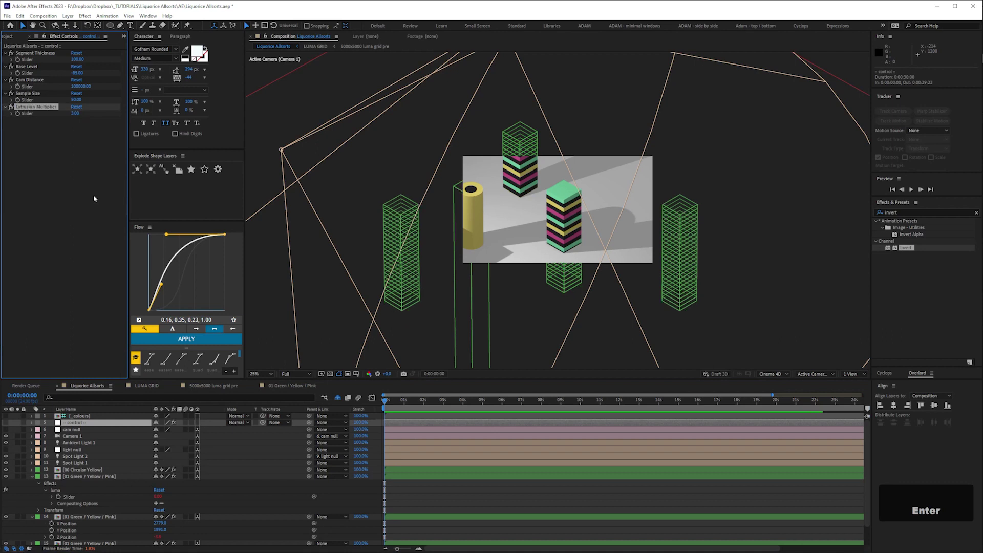
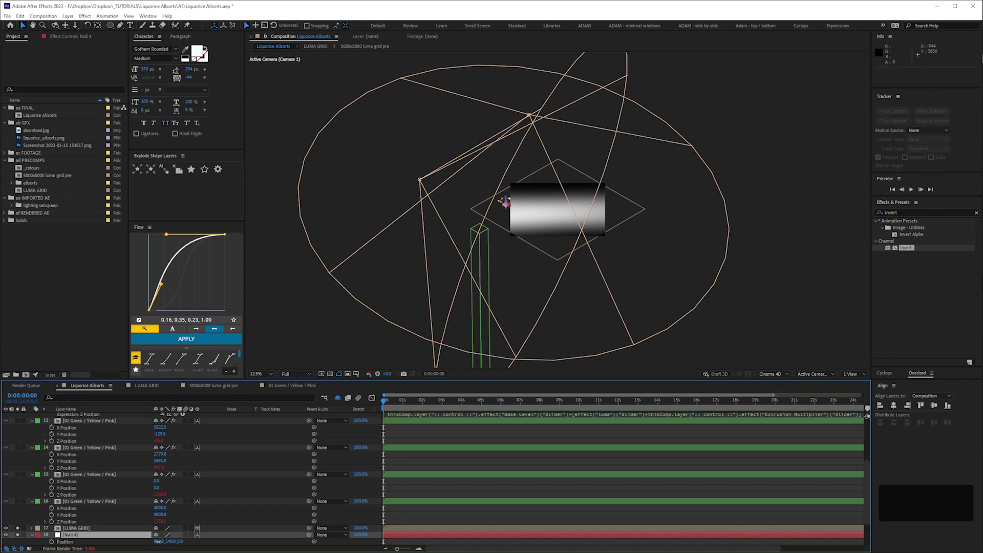
# Set Null 4's Position to 0, 0, 0 at the scene origin.
pyautogui.press('Right')
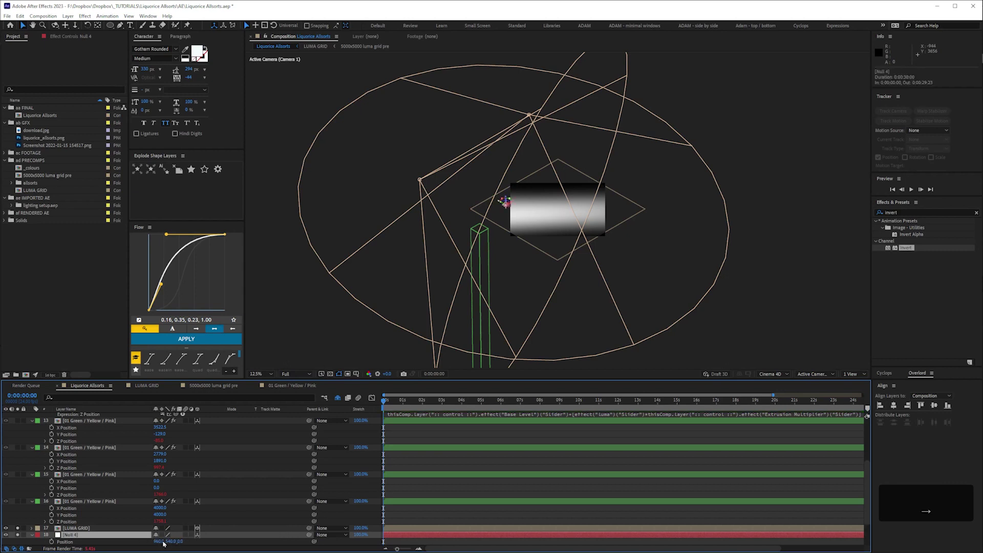
pyautogui.press('KP_0')
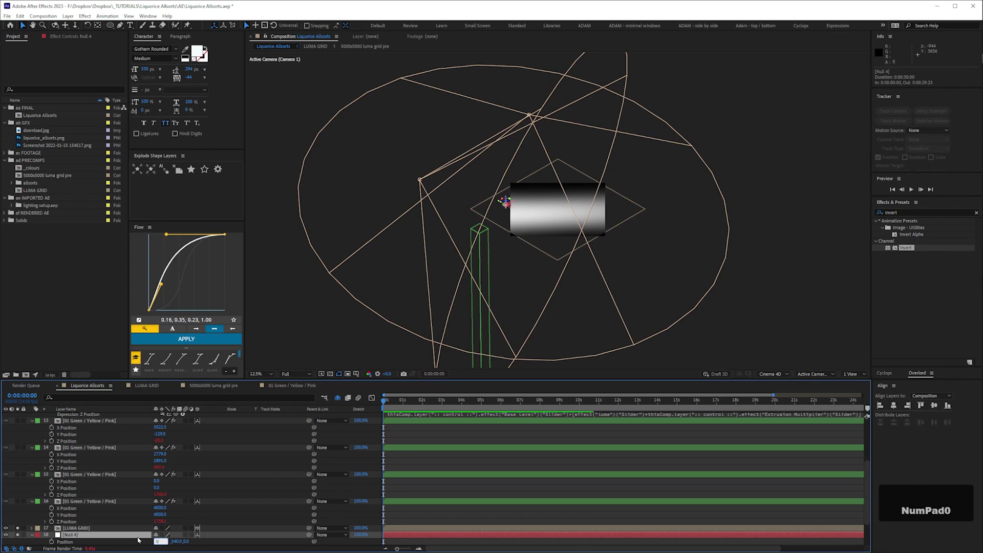
pyautogui.press('KP_0')
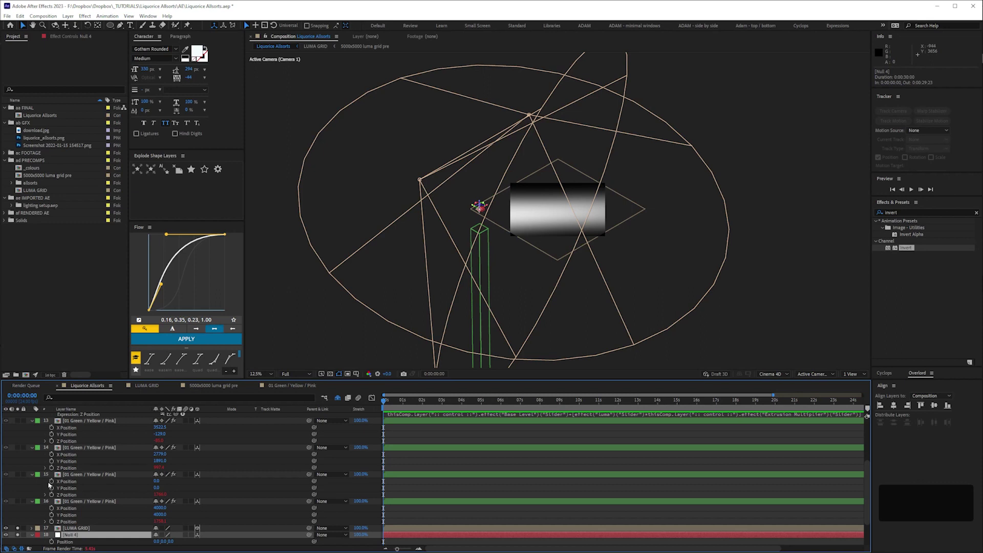
# Reveal the Circular Yellow layer's luma Slider and X/Y/Z Position values in the timeline.
pyautogui.press('ctrl+a')
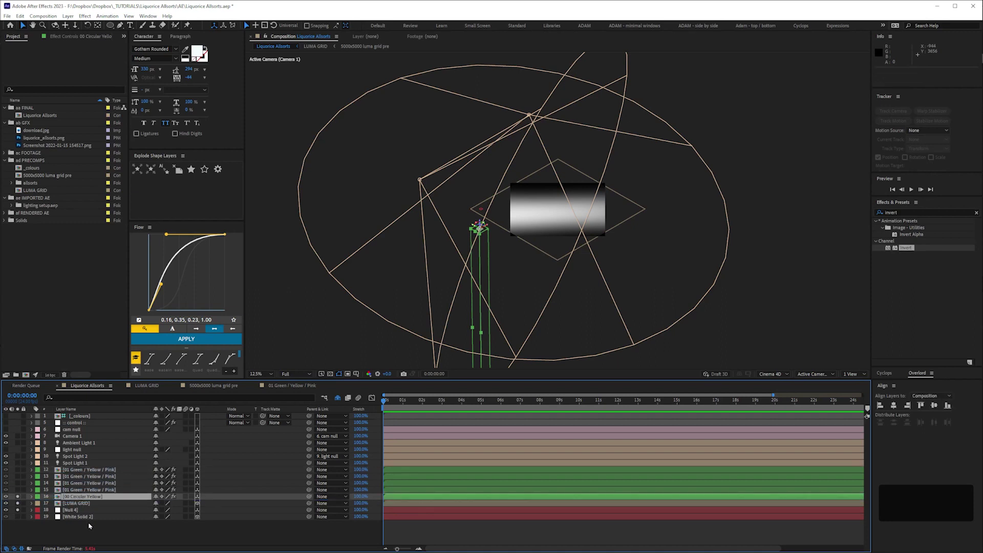
pyautogui.press('p')
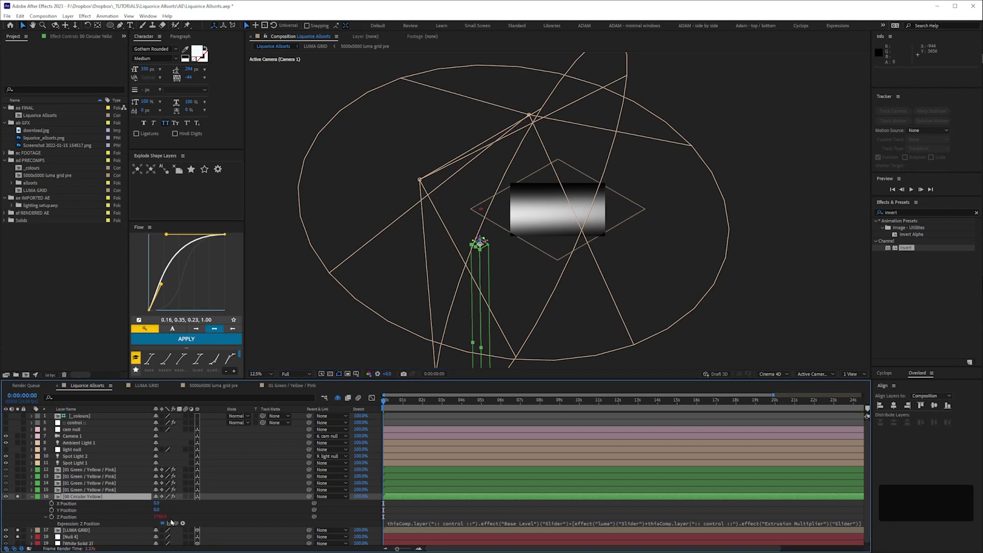
pyautogui.press('shift+e')
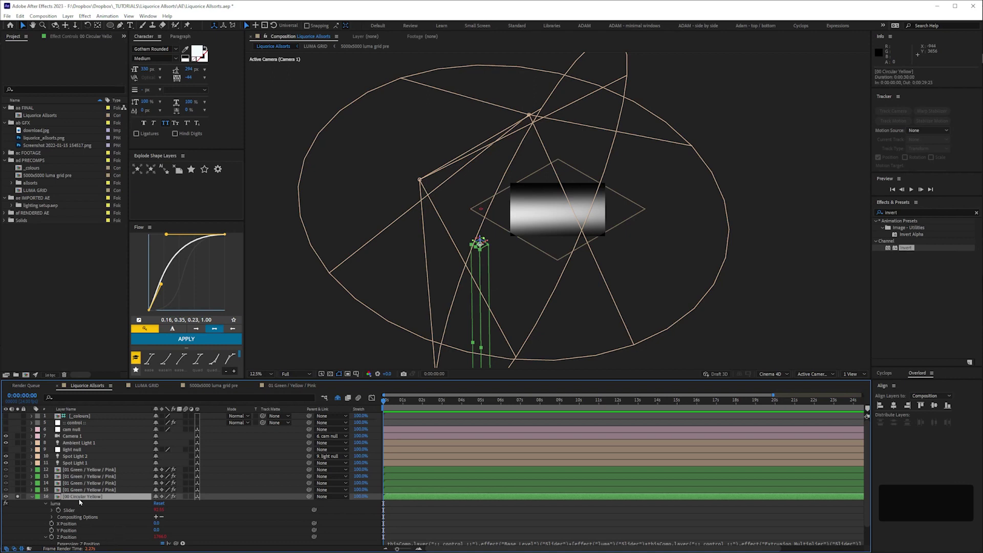
# Duplicate the 00 Circular Yellow layer and show the copy's position values.
pyautogui.press('ctrl+d')
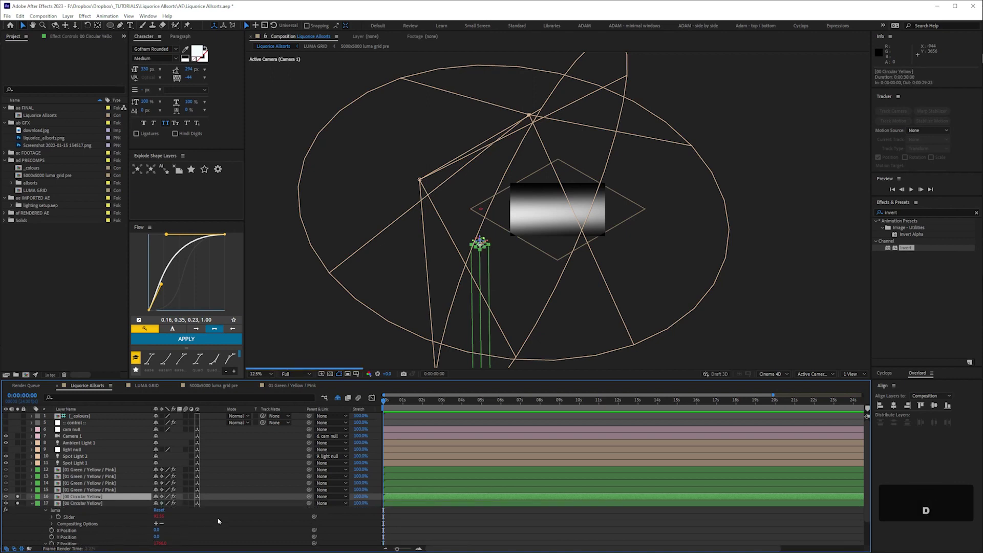
pyautogui.press('p')
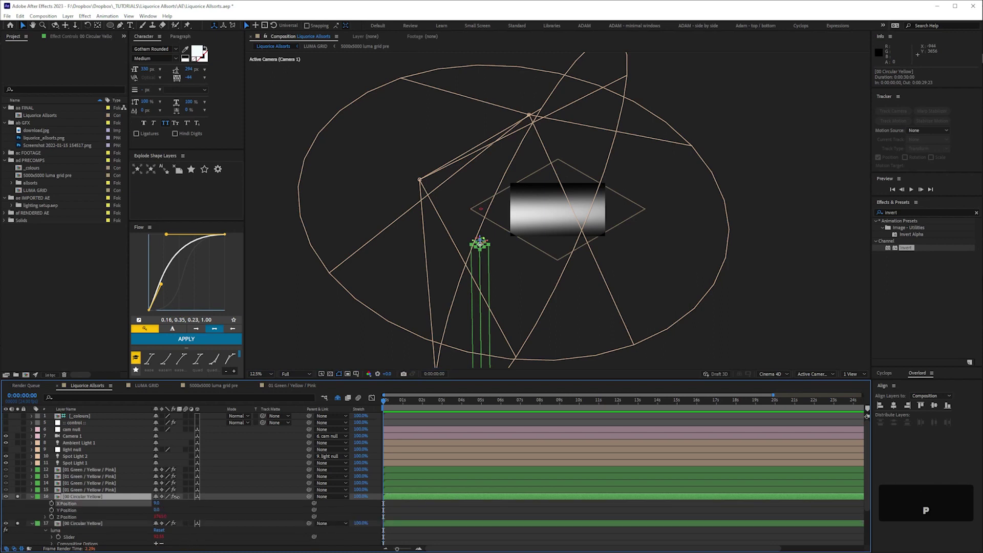
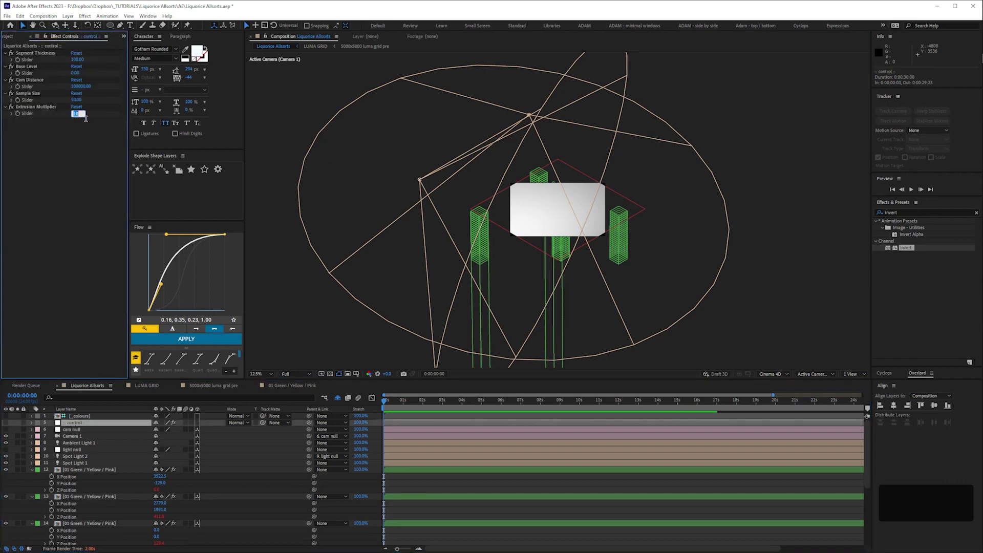
# Enter a position value of 50 to move a green allsort block apart from the others.
pyautogui.press('KP_5')
pyautogui.press('KP_0')
pyautogui.press('Return')
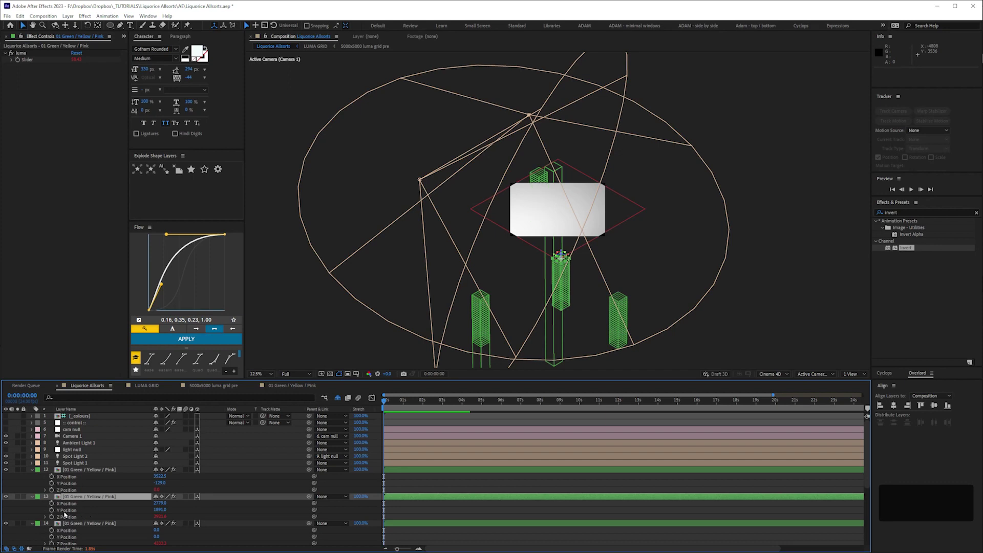
# Select every layer and show White Solid 2's position values.
pyautogui.press('ctrl+a')
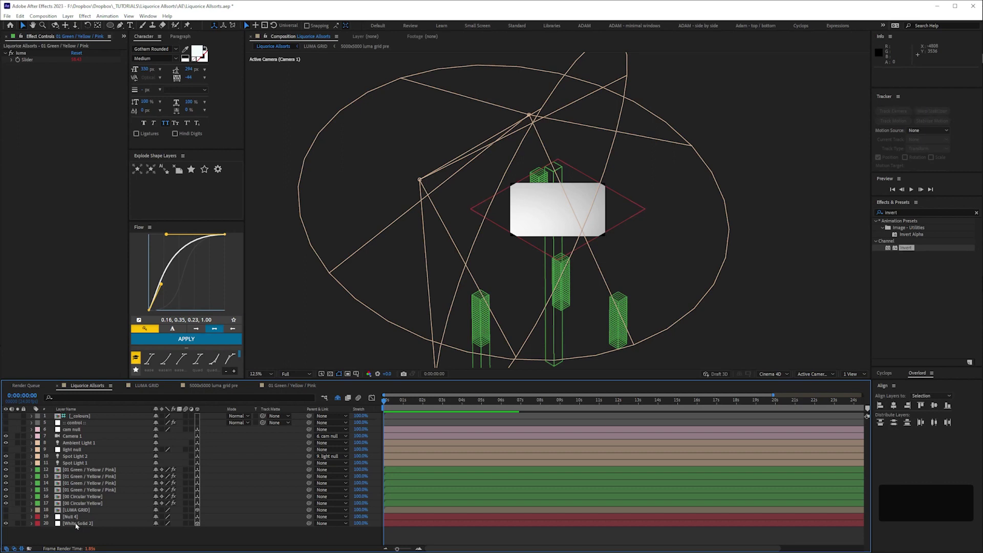
pyautogui.press('p')
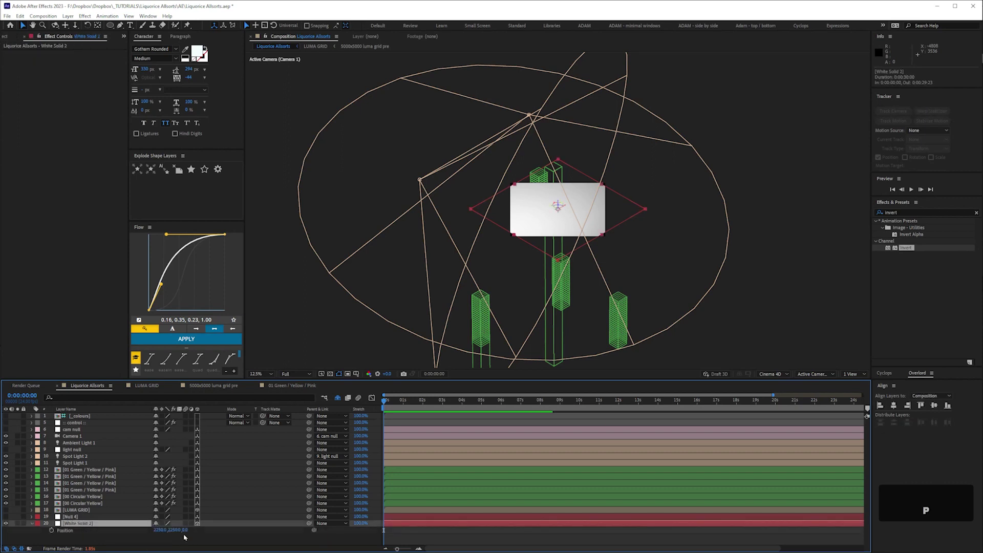
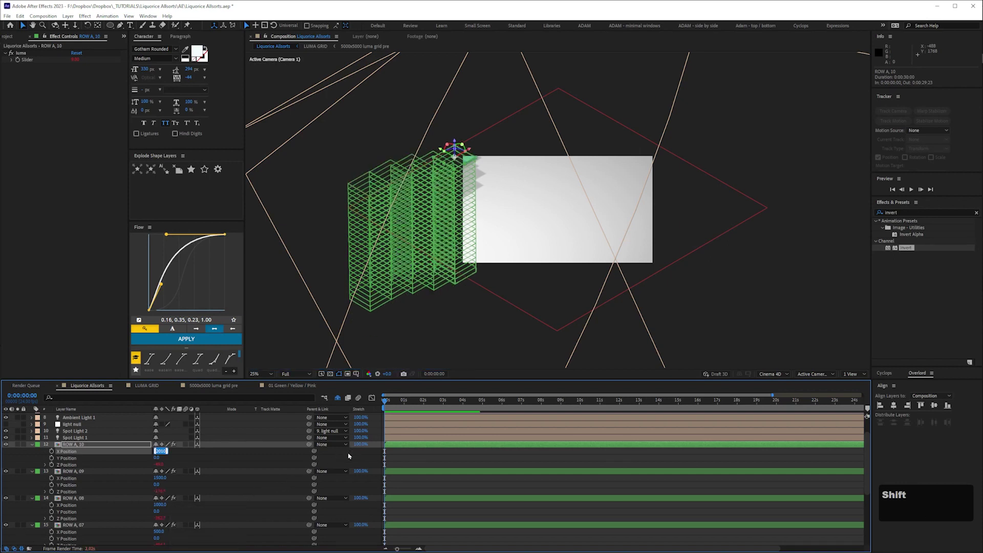
# Nudge ROW A_10's X position up in large steps until the box stands over the white plane.
pyautogui.press('shift+Up')
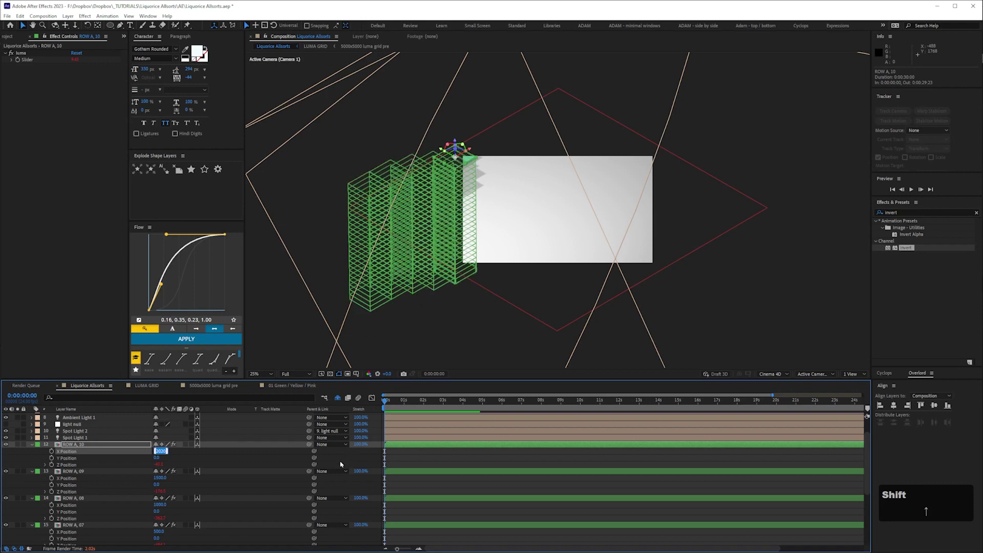
pyautogui.press('shift+Up')
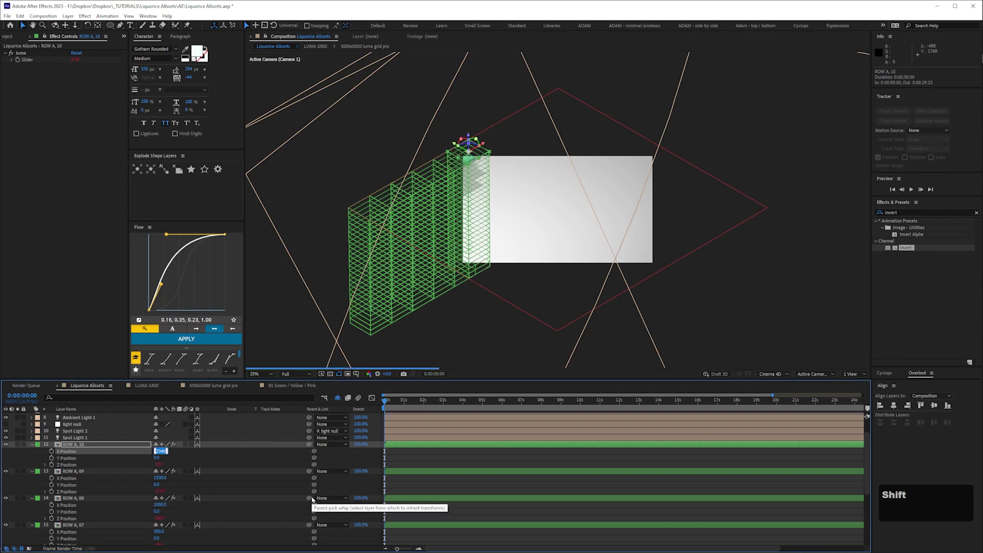
pyautogui.press('shift+Up')
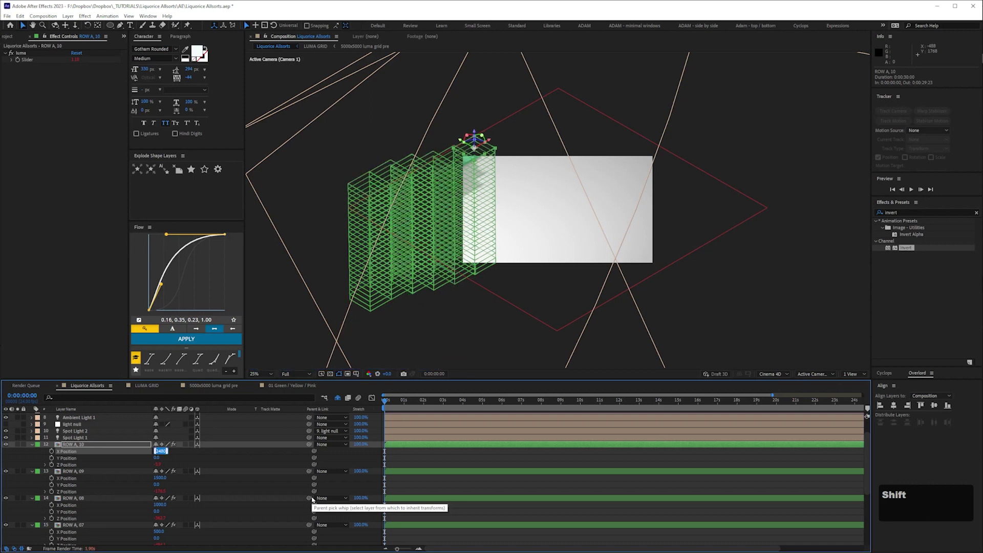
pyautogui.press('shift+Up')
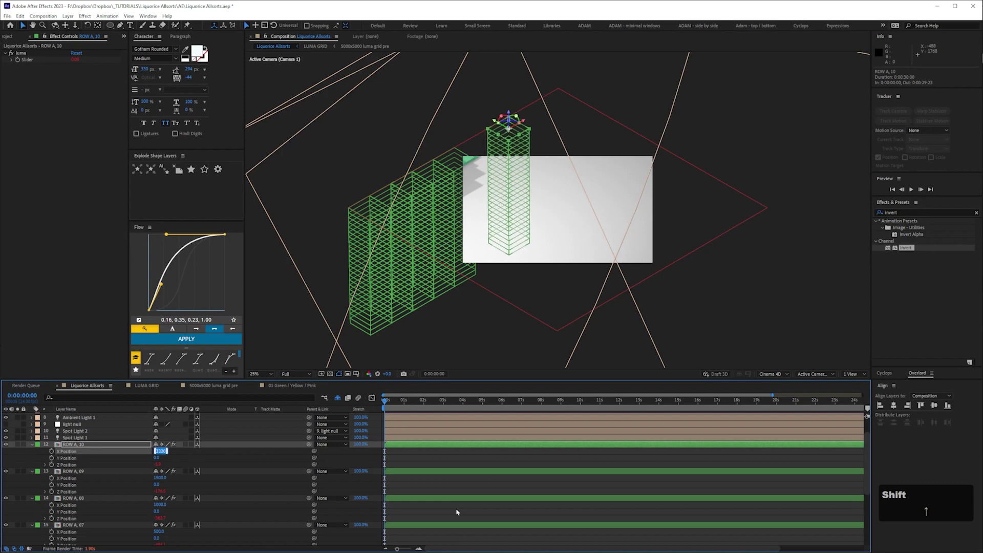
pyautogui.press('shift+Up')
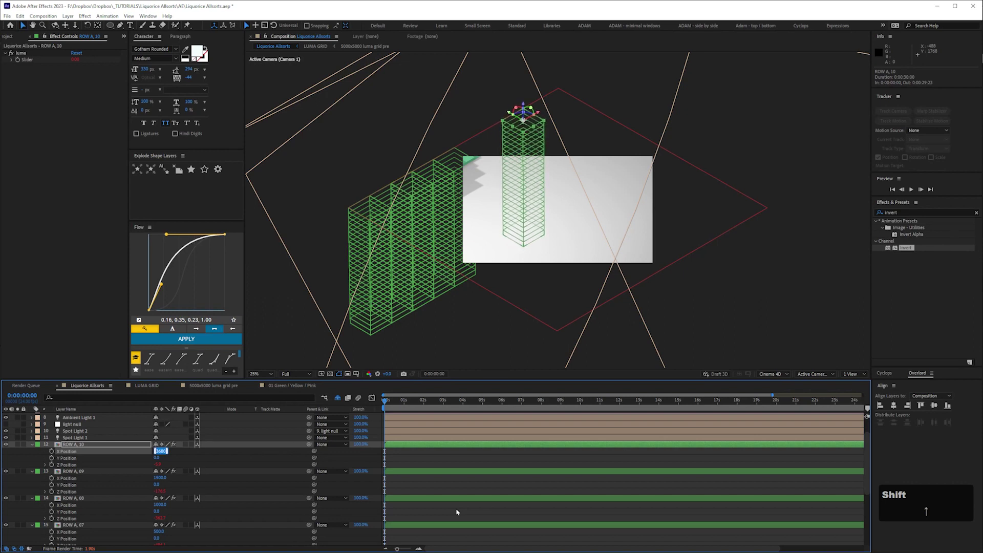
pyautogui.press('shift+Up')
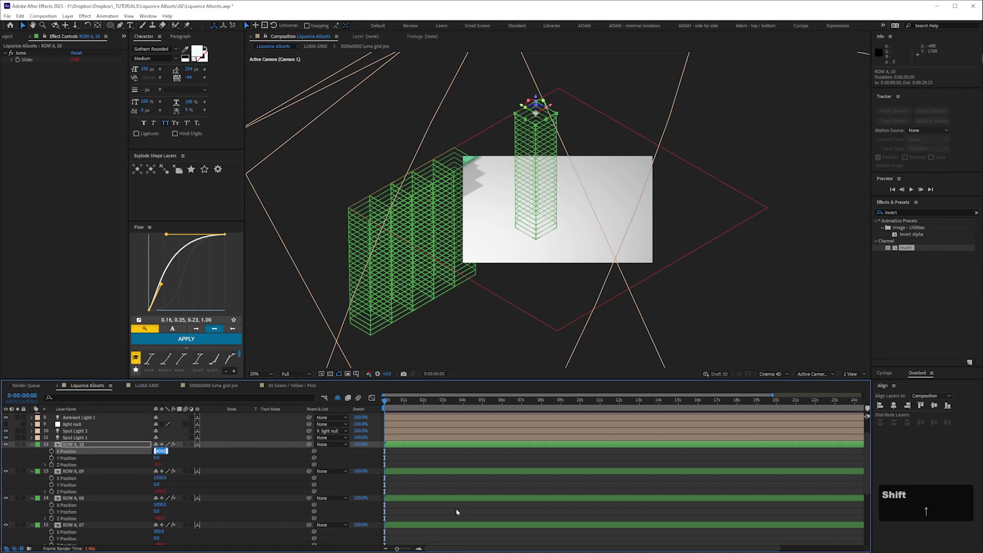
pyautogui.press('shift+Up')
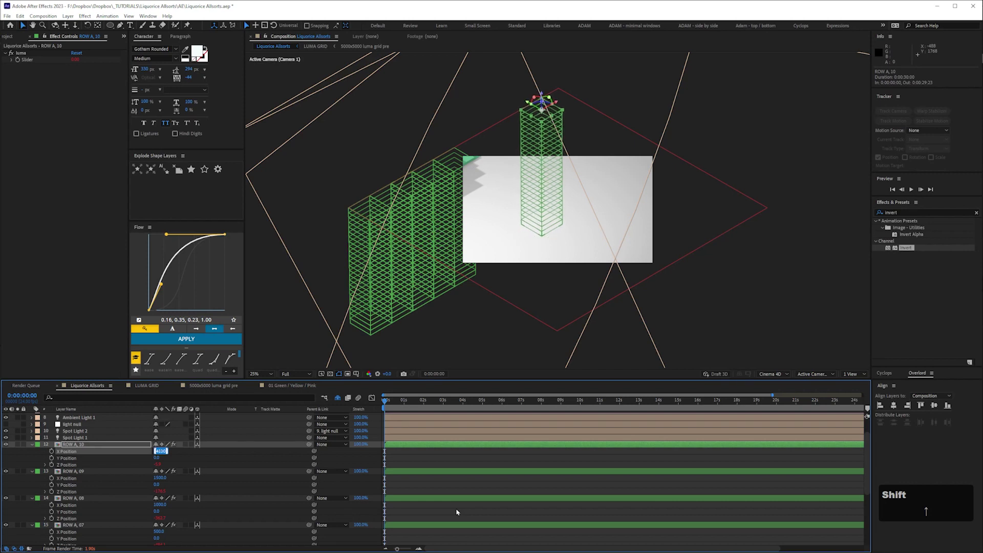
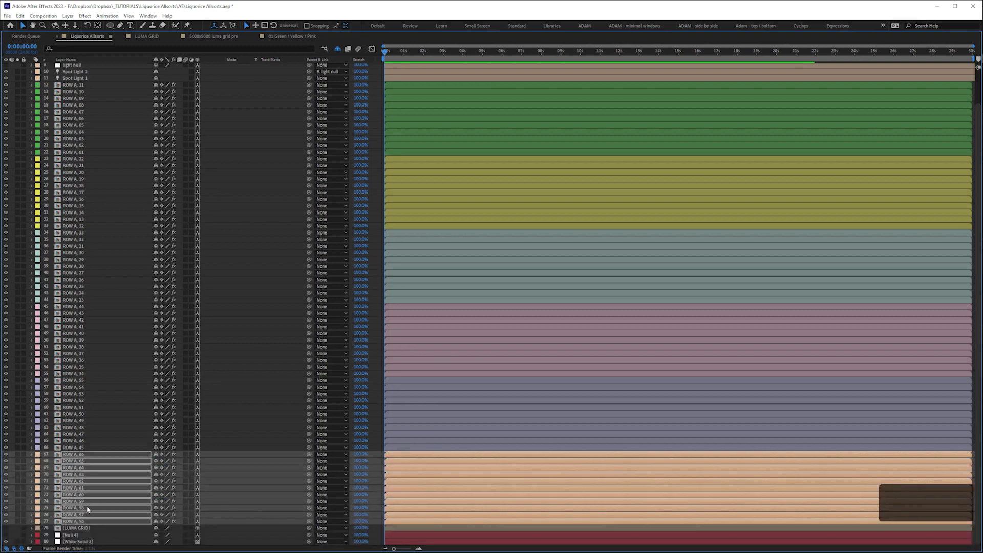
# Save, set the new row's Y position to 30, then duplicate the row of layers for the next row.
pyautogui.press('ctrl+s')
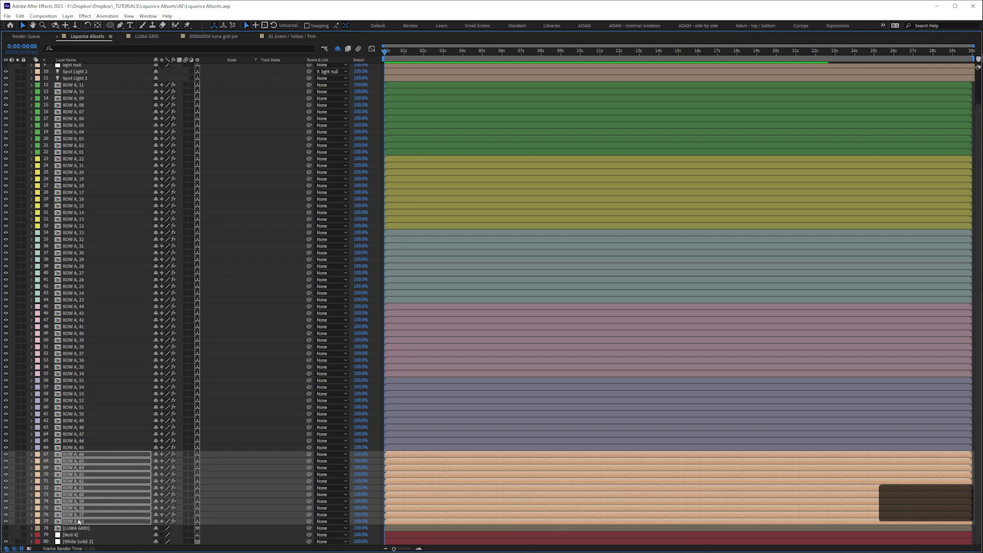
pyautogui.press('ctrl+d')
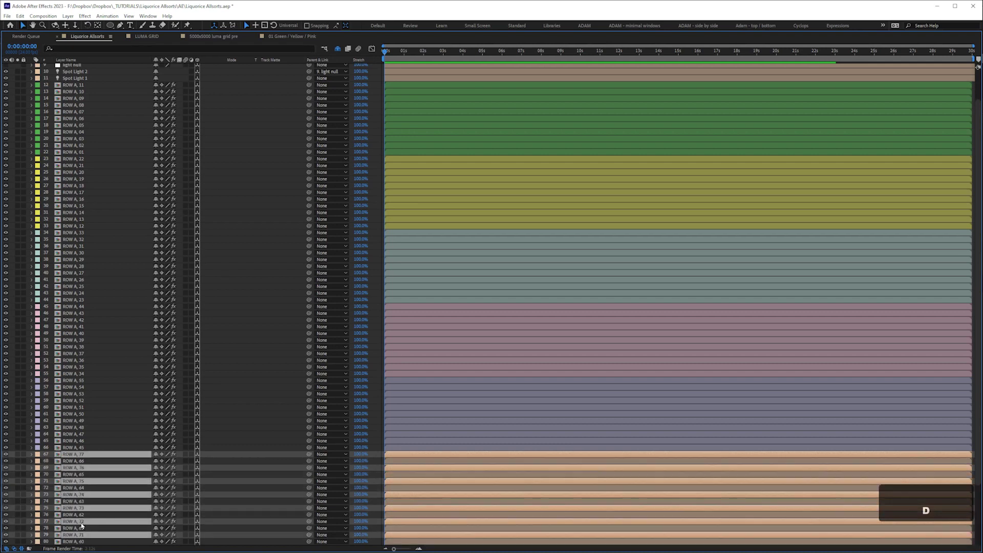
pyautogui.press('space')
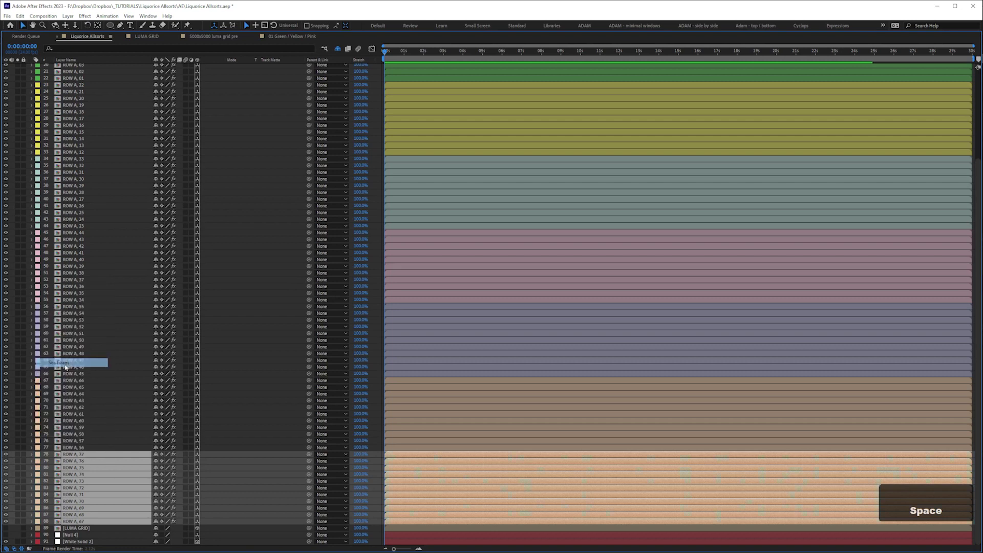
pyautogui.press('p')
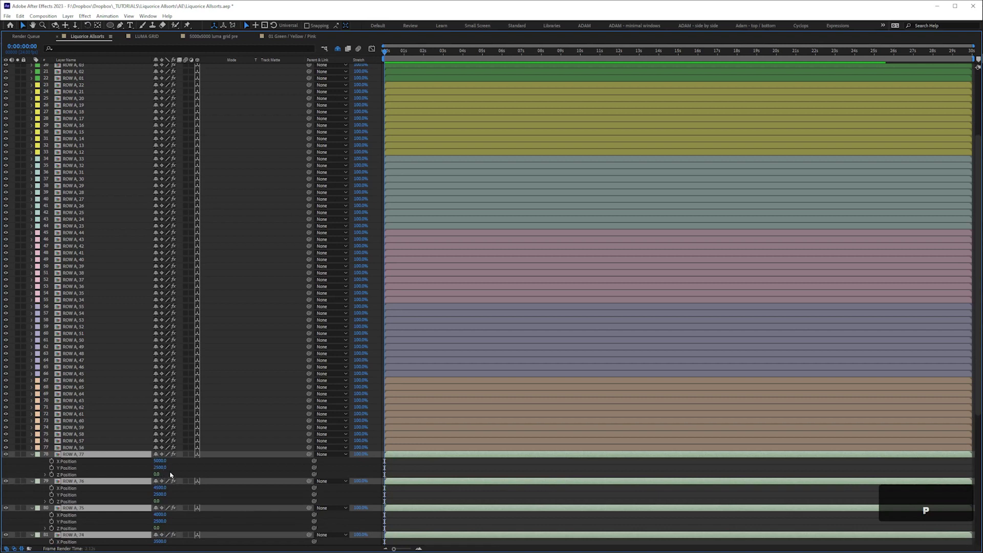
pyautogui.press('KP_3')
pyautogui.press('KP_0')
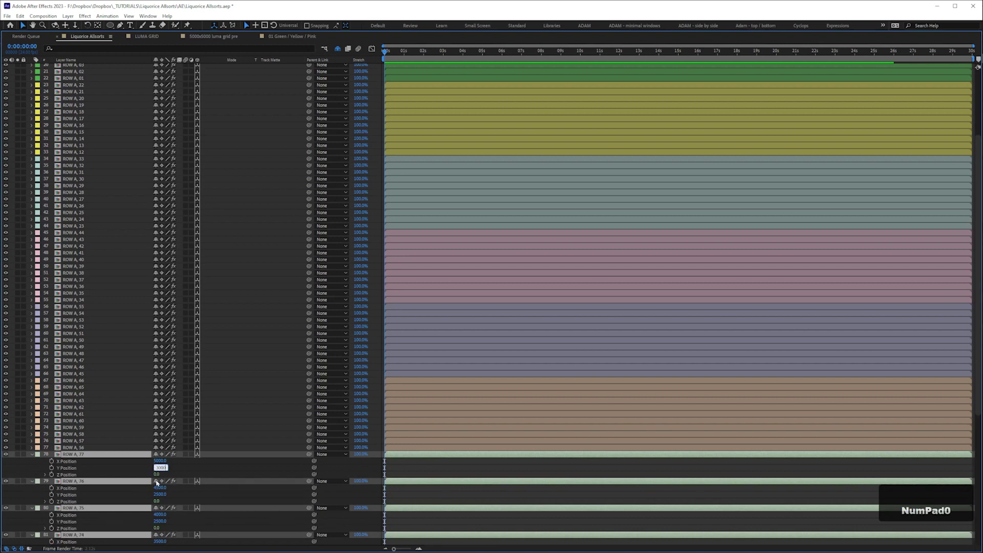
pyautogui.press('Return')
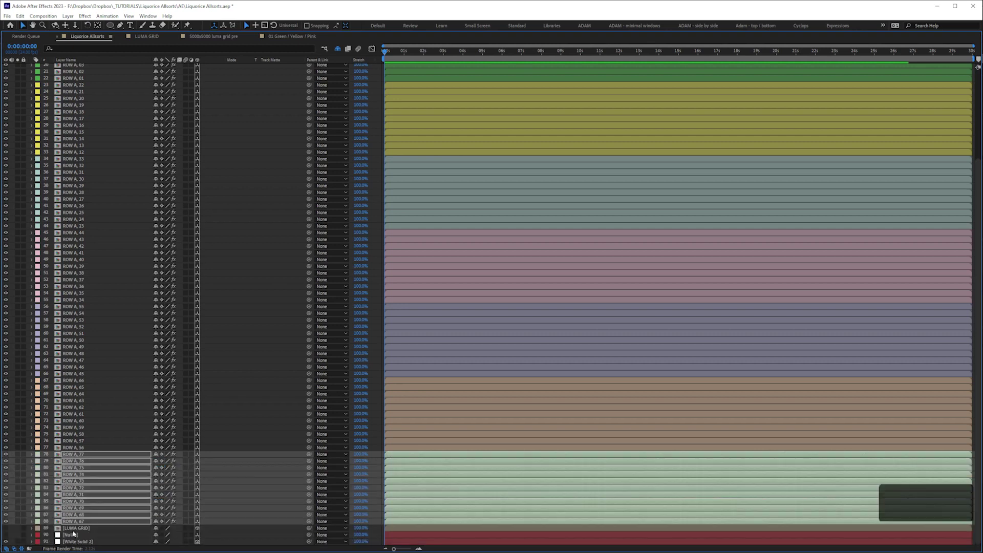
pyautogui.press('ctrl+d')
# Set the blue row's Y position to 3500 and duplicate it again as layers 100–110.
pyautogui.press('space')
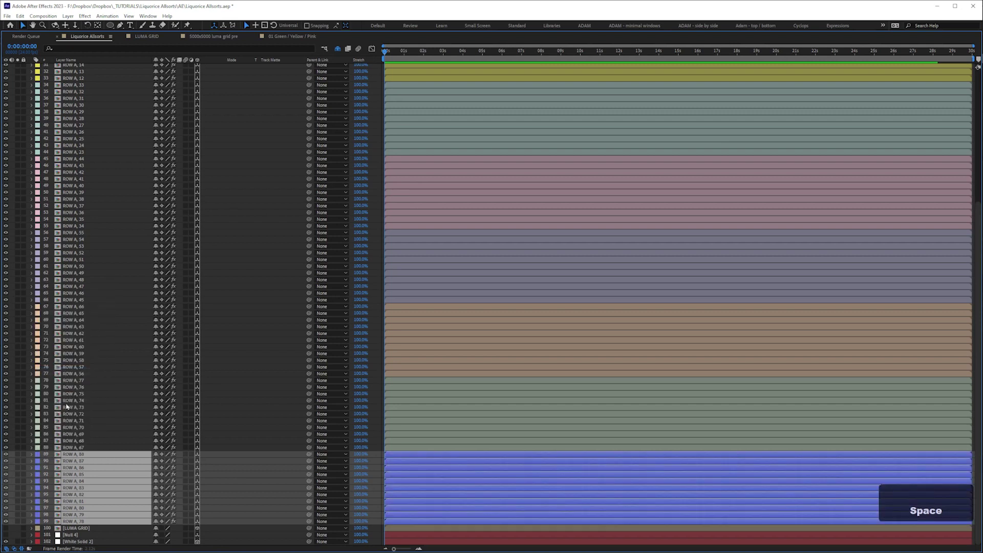
pyautogui.press('p')
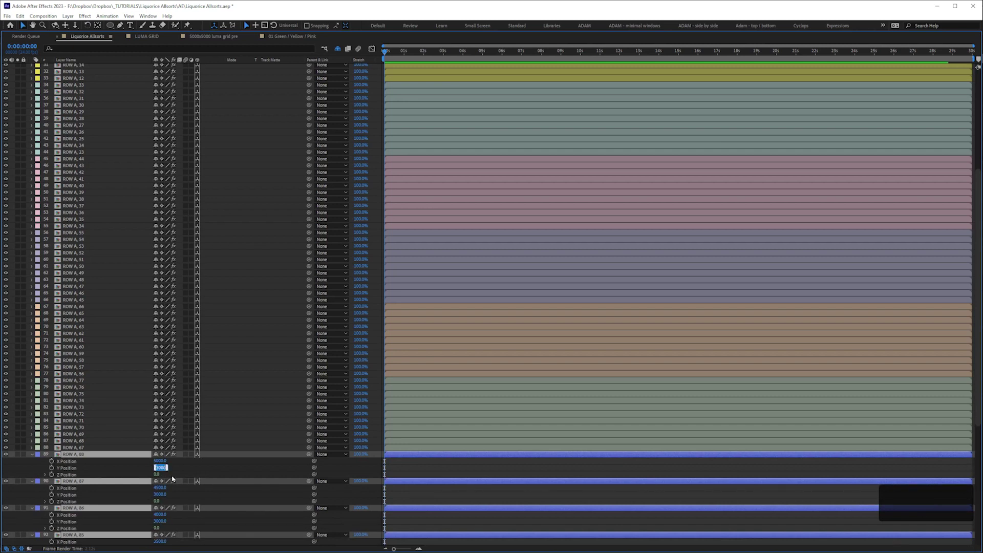
pyautogui.press('KP_3')
pyautogui.press('KP_5')
pyautogui.press('KP_0')
pyautogui.press('Return')
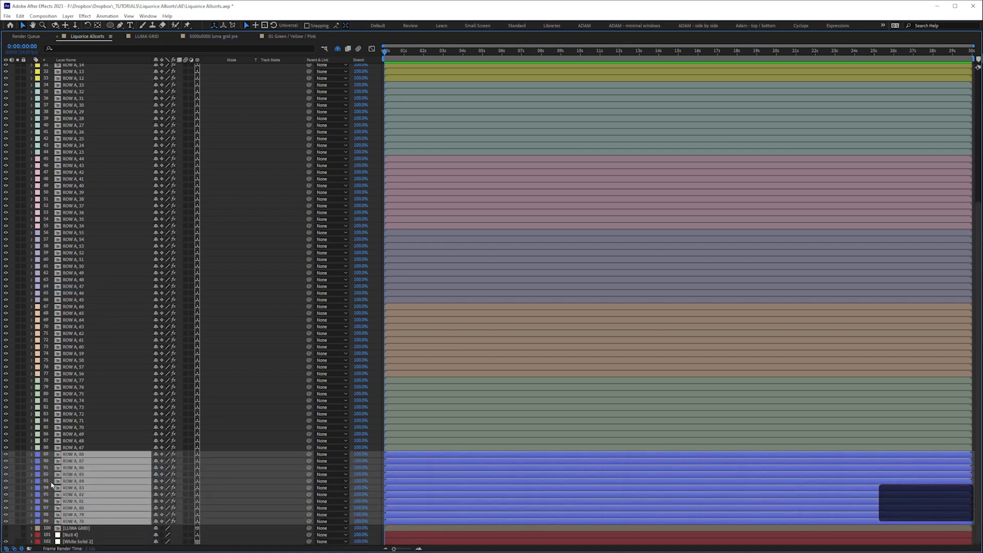
pyautogui.press('ctrl+d')
pyautogui.press('space')
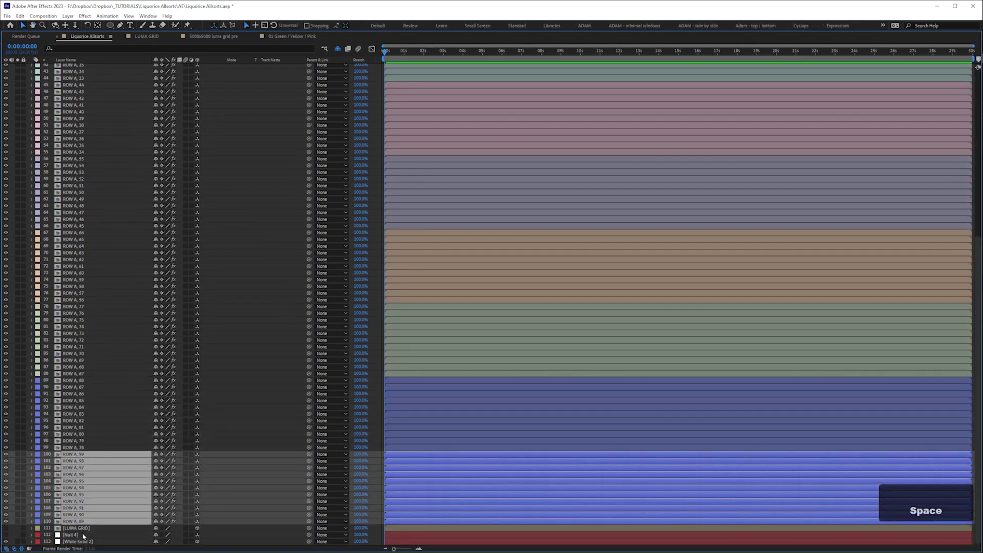
# Set the green row's Y position to 4000, duplicate it as the magenta row and show its position.
pyautogui.press('p')
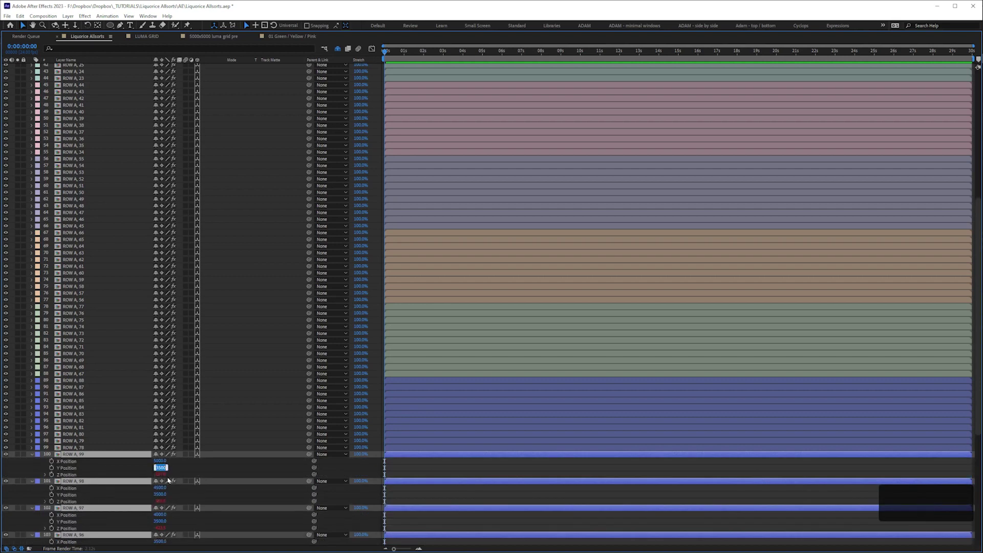
pyautogui.press('KP_4')
pyautogui.press('KP_0')
pyautogui.press('Return')
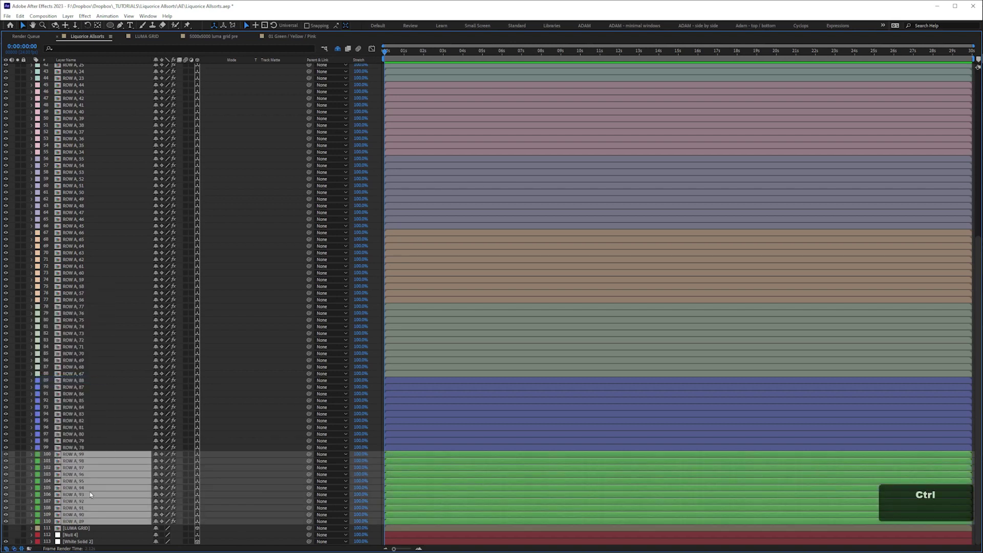
pyautogui.press('ctrl+d')
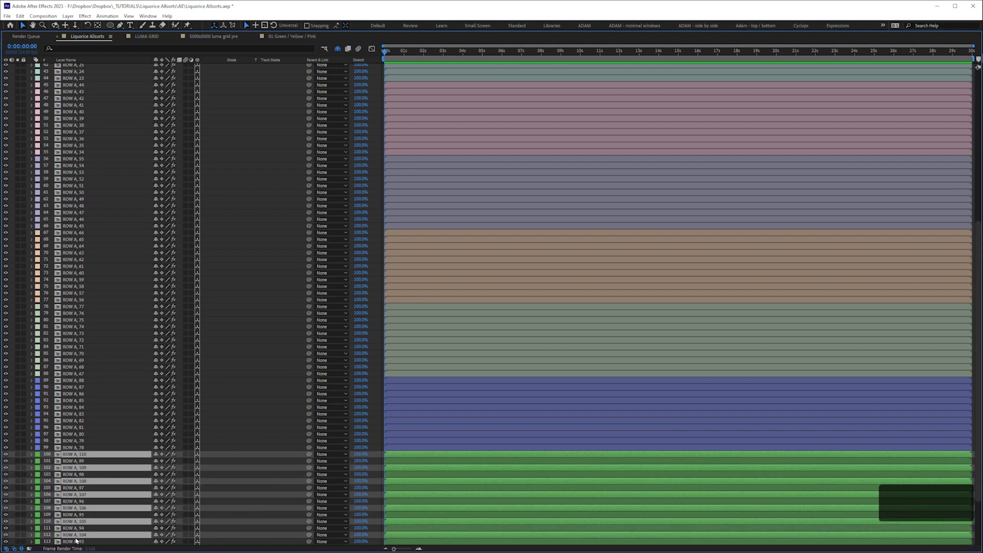
pyautogui.press('space')
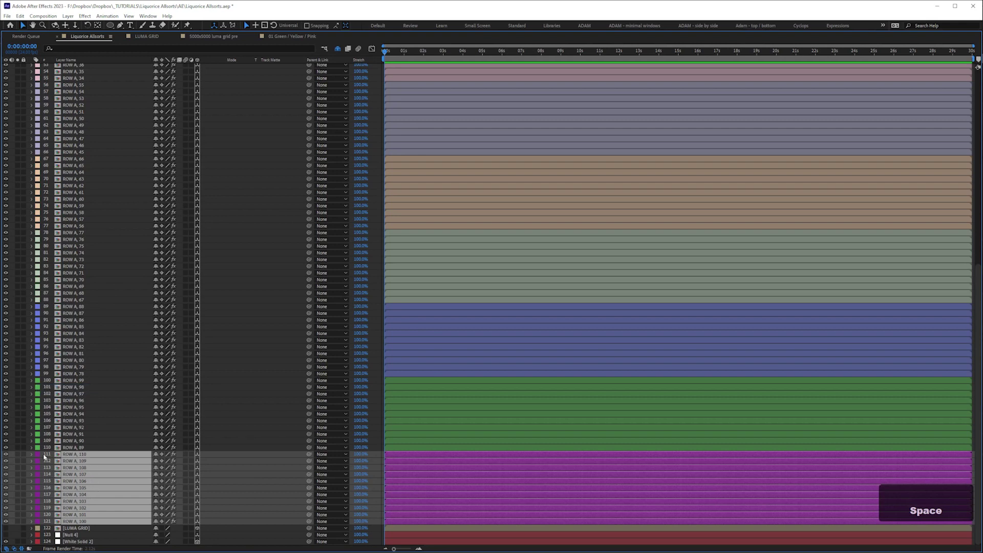
pyautogui.press('p')
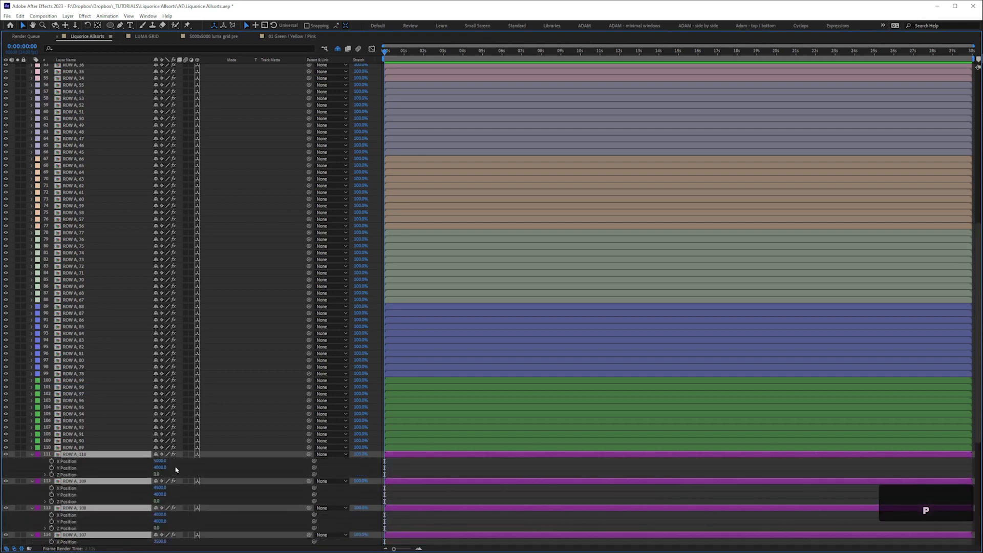
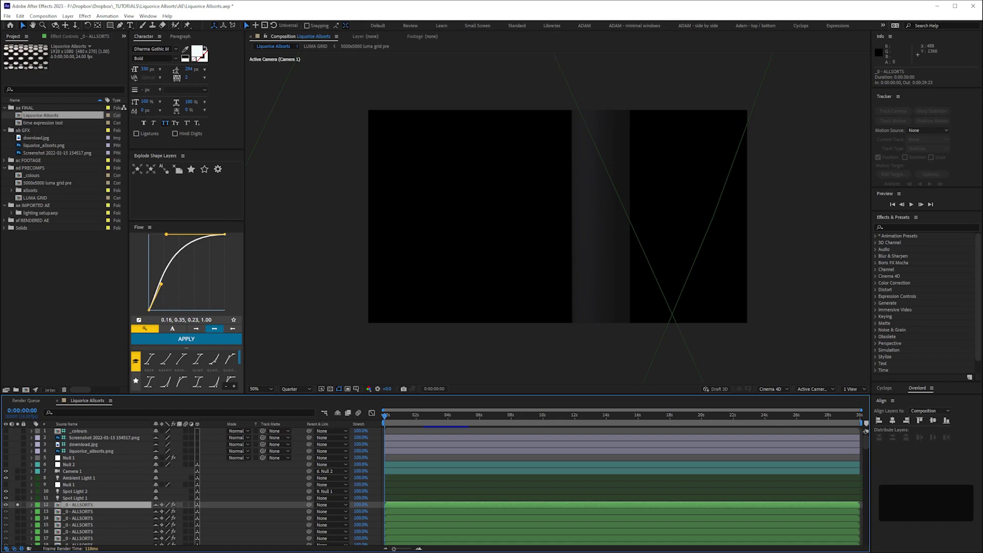
# Enable time remapping on the ALLSORTS layers, paste the random Time Remap expression across them, and save.
pyautogui.press('ctrl+alt+t')
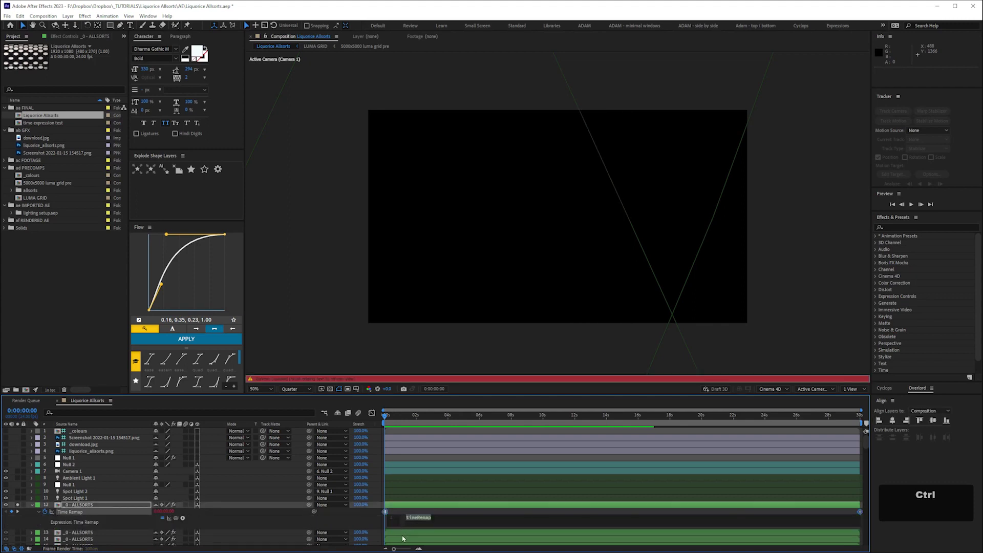
pyautogui.press('ctrl+v')
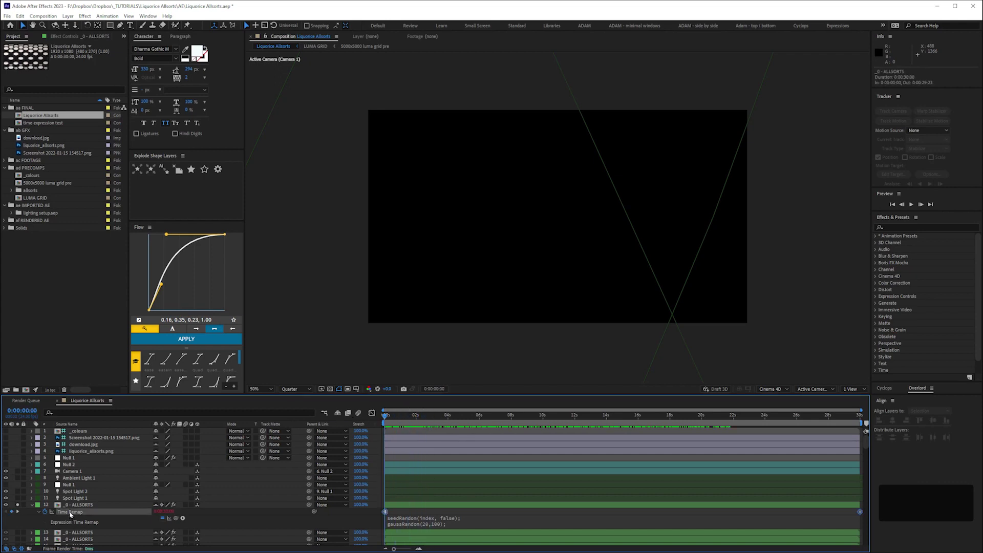
pyautogui.press('ctrl+c')
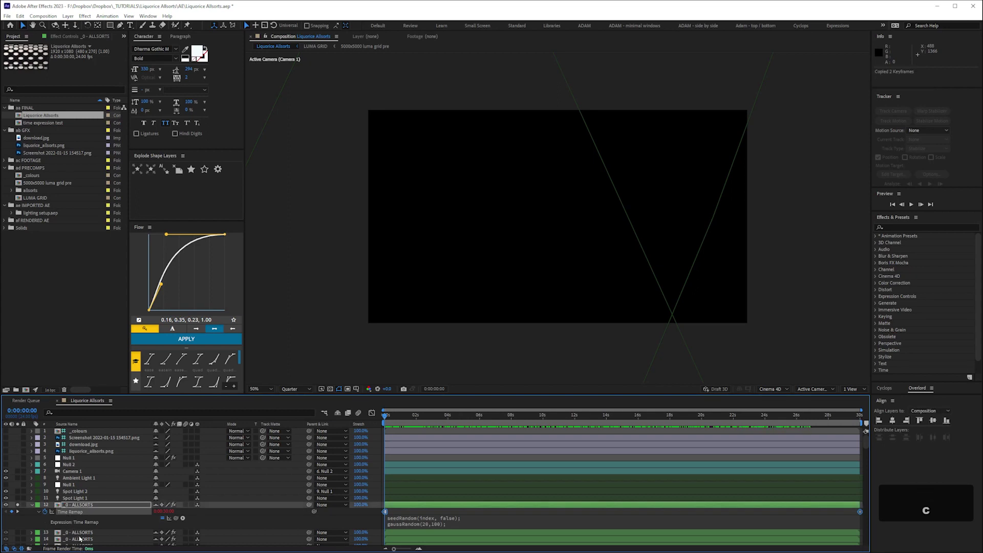
pyautogui.press('ctrl+v')
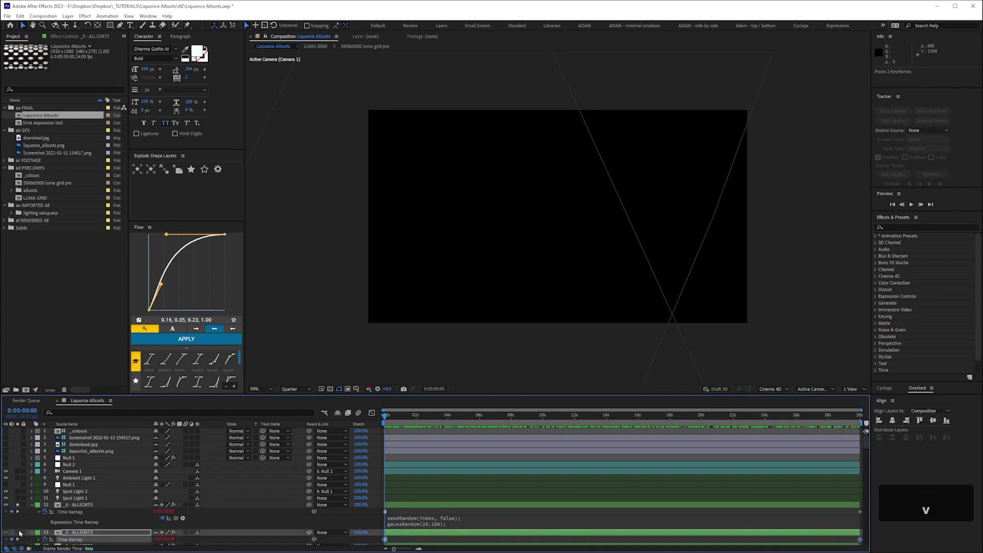
pyautogui.press('space')
pyautogui.press('space')
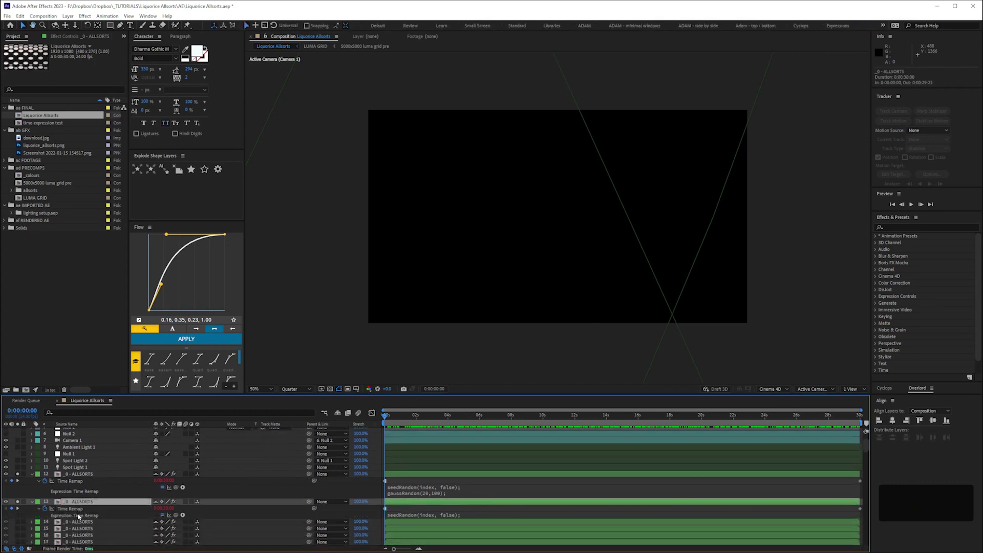
pyautogui.press('ctrl+s')
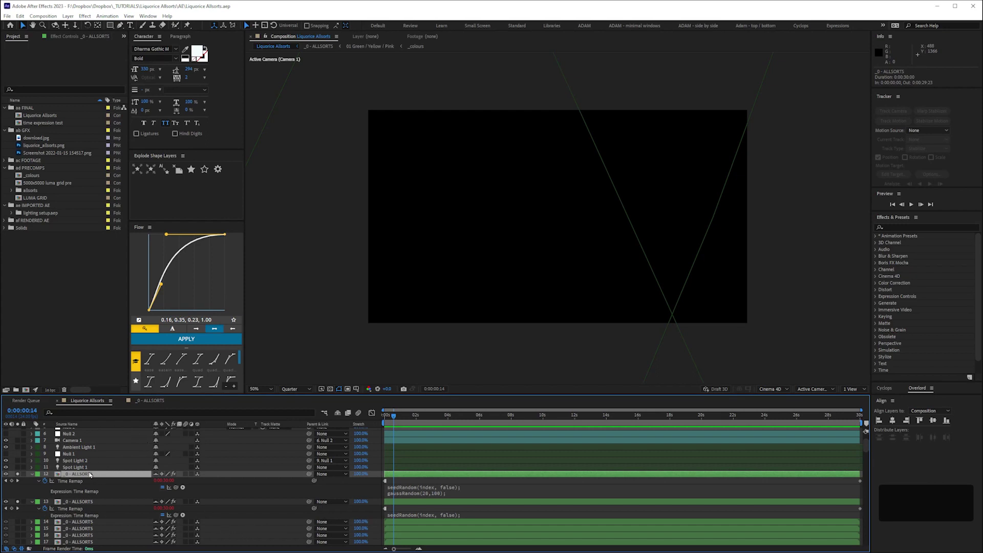
# Duplicate the Extrusion Multiplier slider on the control layer and rename it Allsorts Random.
pyautogui.press('space')
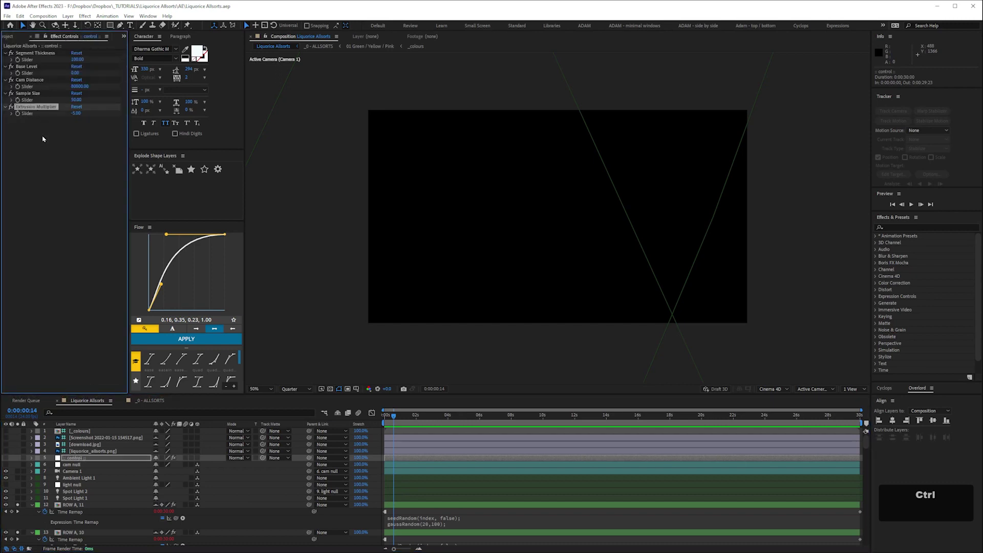
pyautogui.press('ctrl+d')
pyautogui.press('Return')
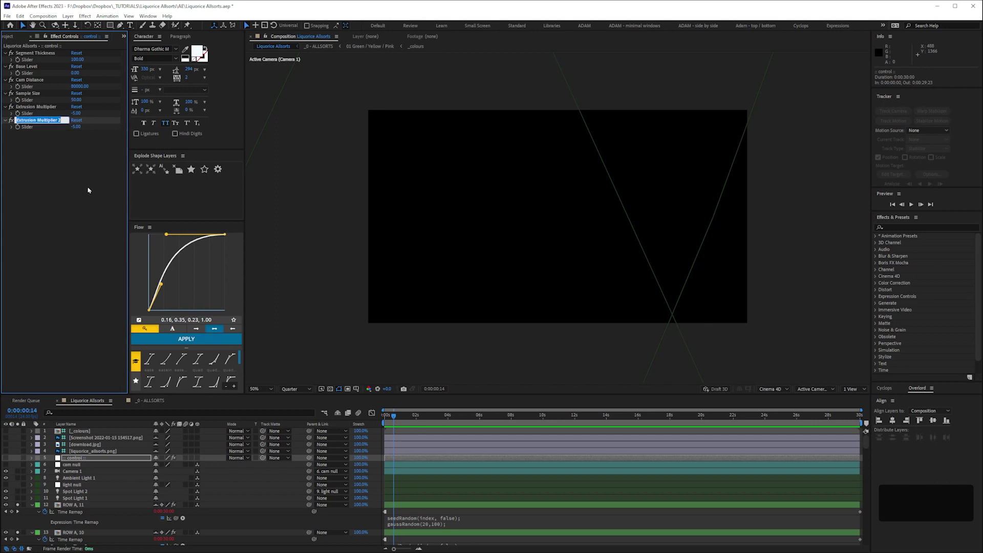
pyautogui.press('shift+r')
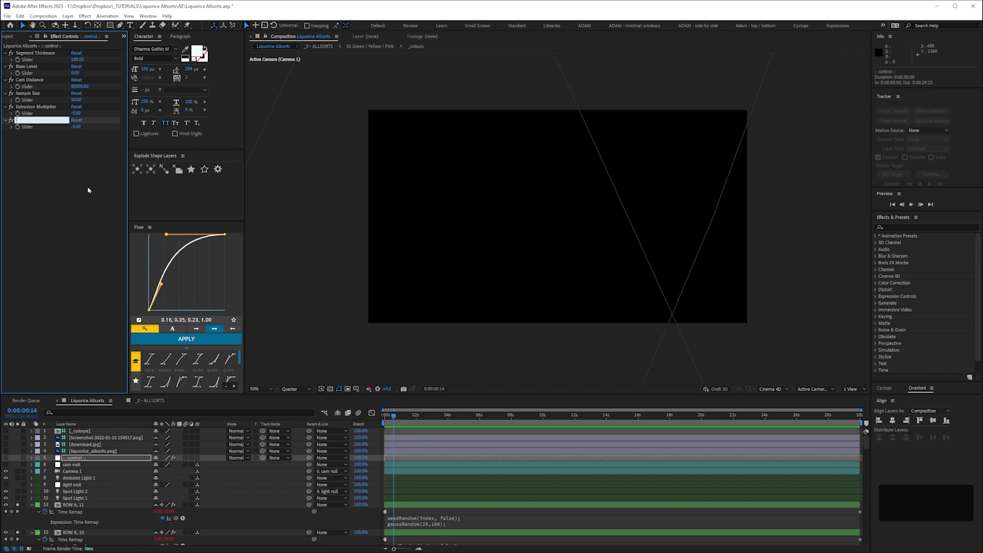
pyautogui.press('shift+a')
pyautogui.write('llsoret')
pyautogui.write('rt')
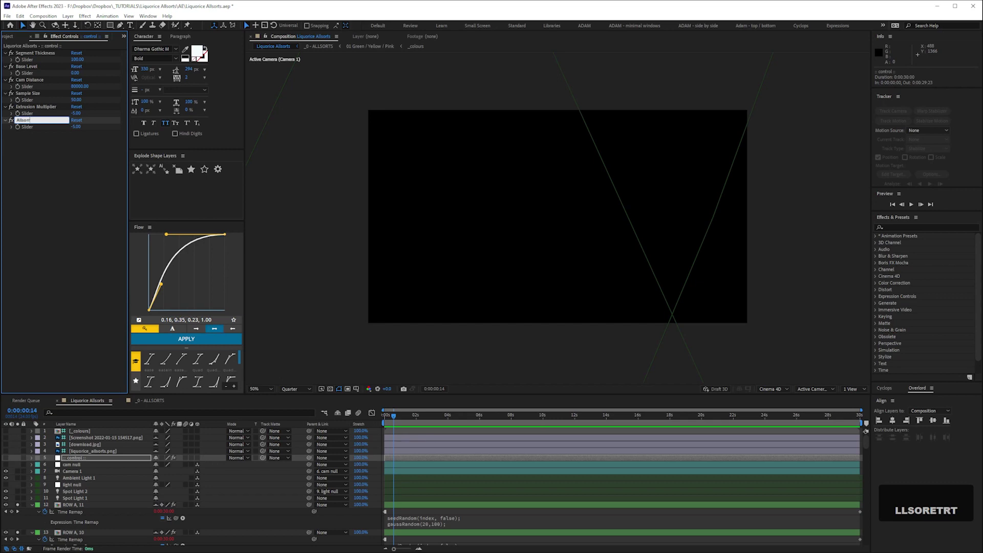
pyautogui.write('tts')
pyautogui.press('space')
pyautogui.press('shift+r')
pyautogui.write('andom')
pyautogui.press('space')
pyautogui.press('shift+v')
pyautogui.write('al')
pyautogui.press('Return')
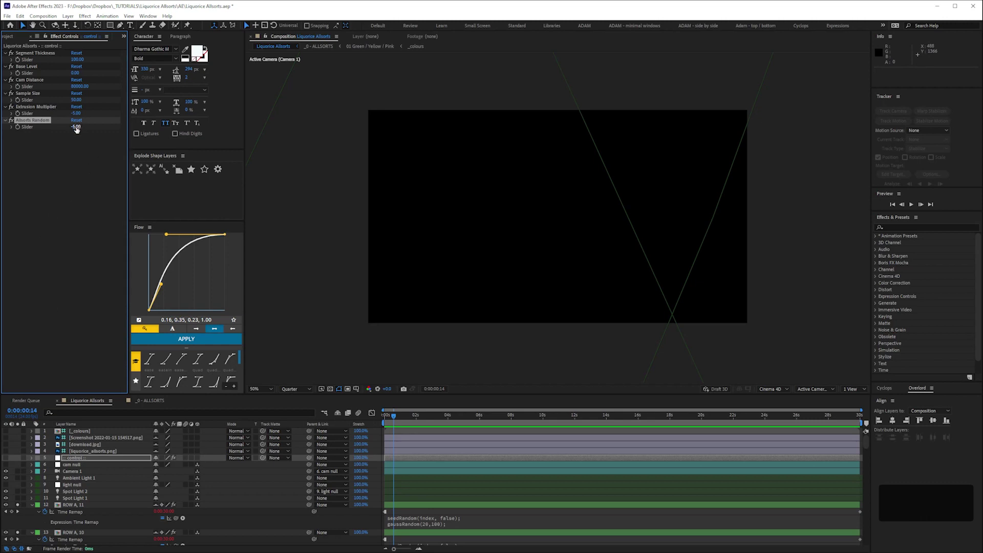
# Set the Allsorts Random slider value to 15.
pyautogui.press('Up')
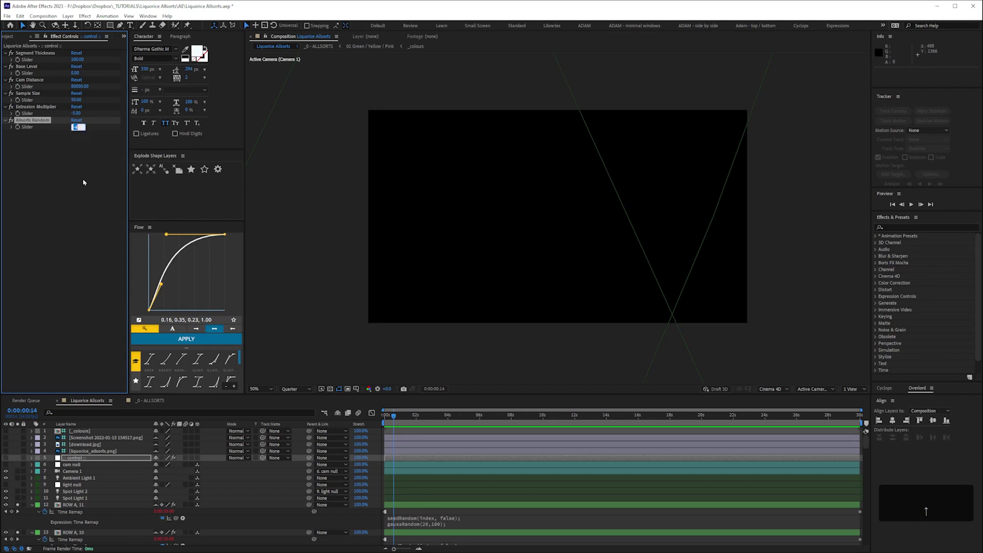
pyautogui.press('KP_1')
pyautogui.press('KP_5')
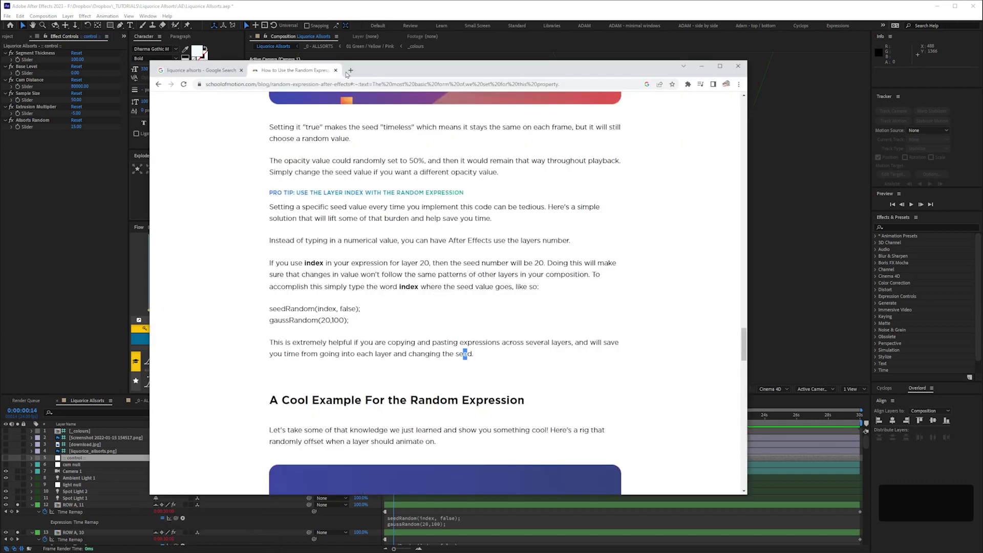
# Search Google for 'after effects random value and hold'.
pyautogui.write('after')
pyautogui.press('space')
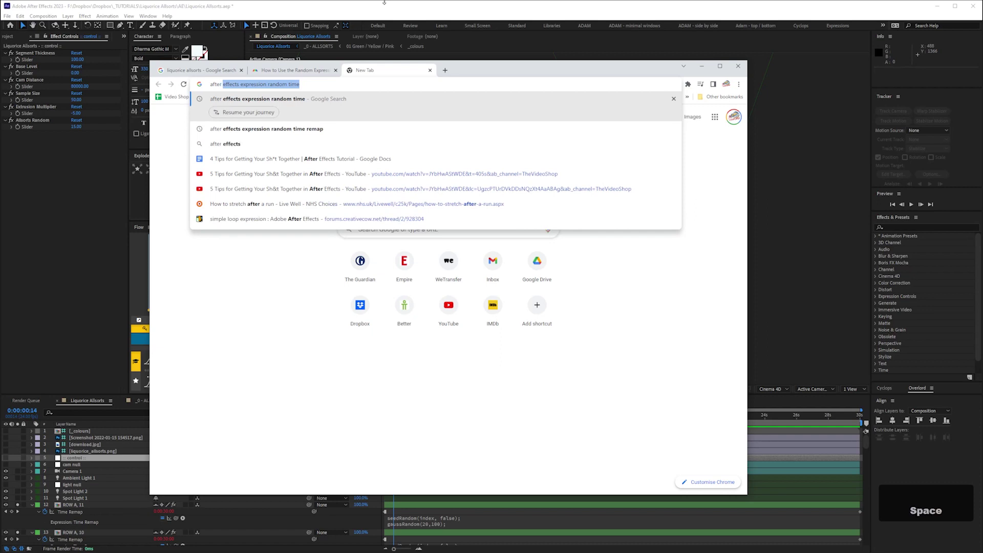
pyautogui.press('Right')
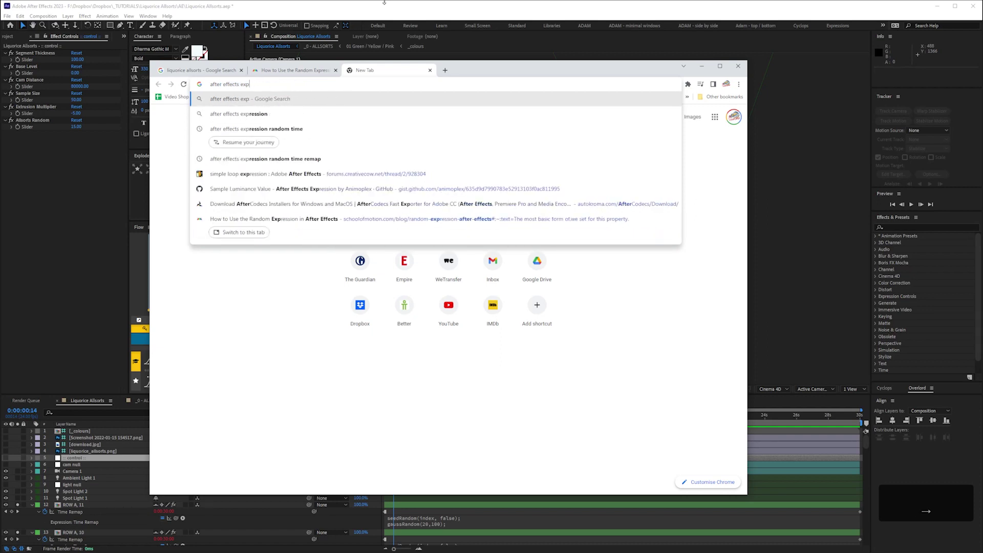
pyautogui.press('r')
pyautogui.write('rando')
pyautogui.press('space')
pyautogui.press('m')
pyautogui.press('space')
pyautogui.press('v')
pyautogui.write('valuye')
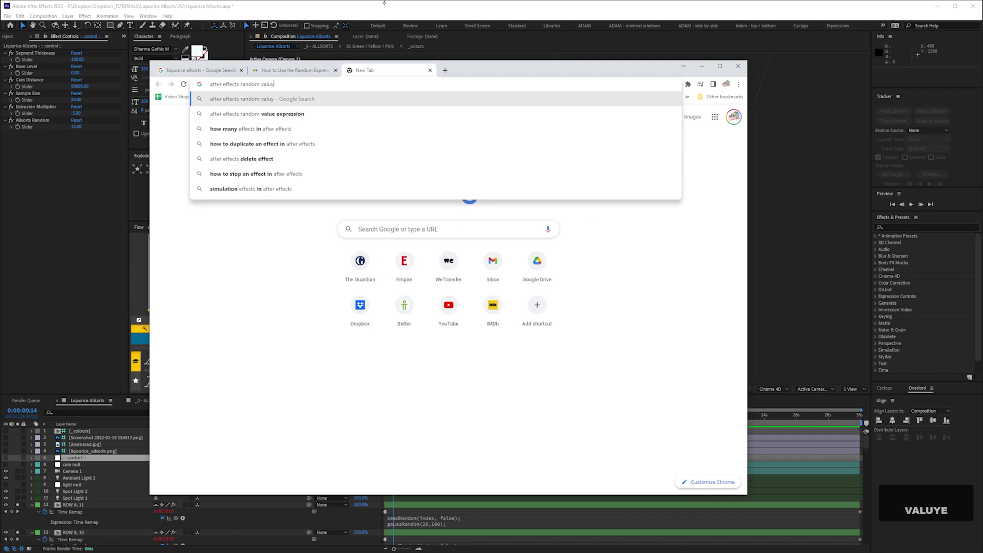
pyautogui.write('e')
pyautogui.press('space')
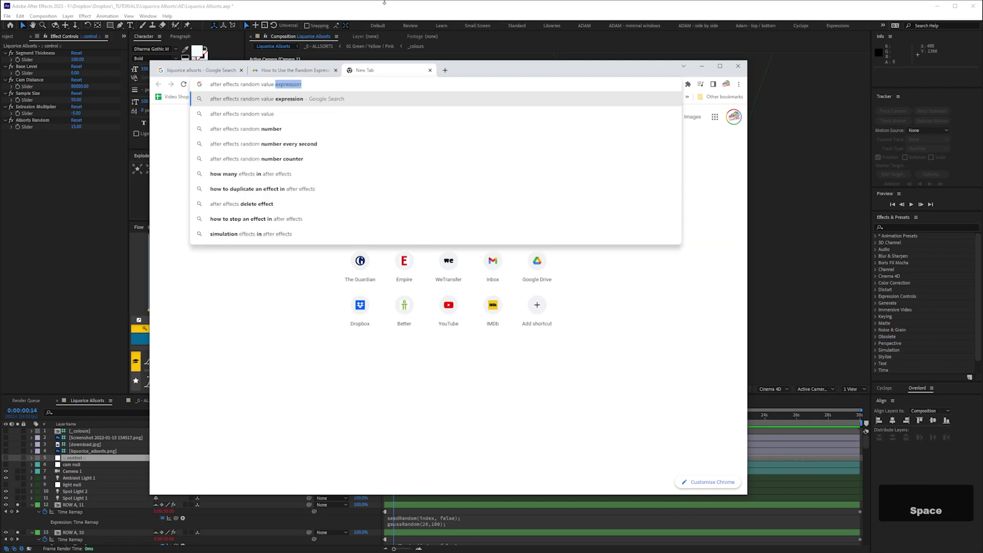
pyautogui.write('and')
pyautogui.press('space')
pyautogui.write('hold')
pyautogui.press('Return')
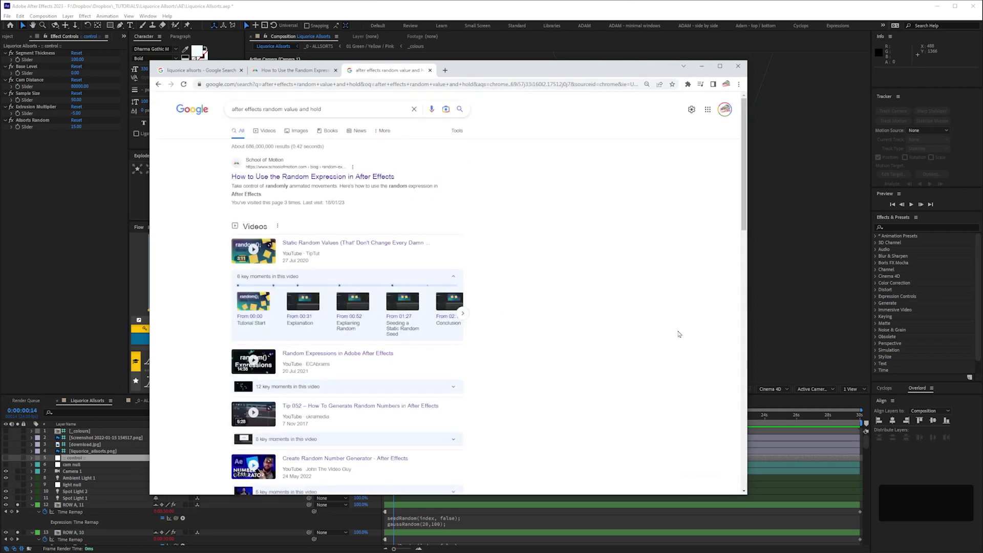
# Read the Creative Cow thread and copy the seedRandom(index,true); random(1000,2000) answer.
pyautogui.press('Page_Down')
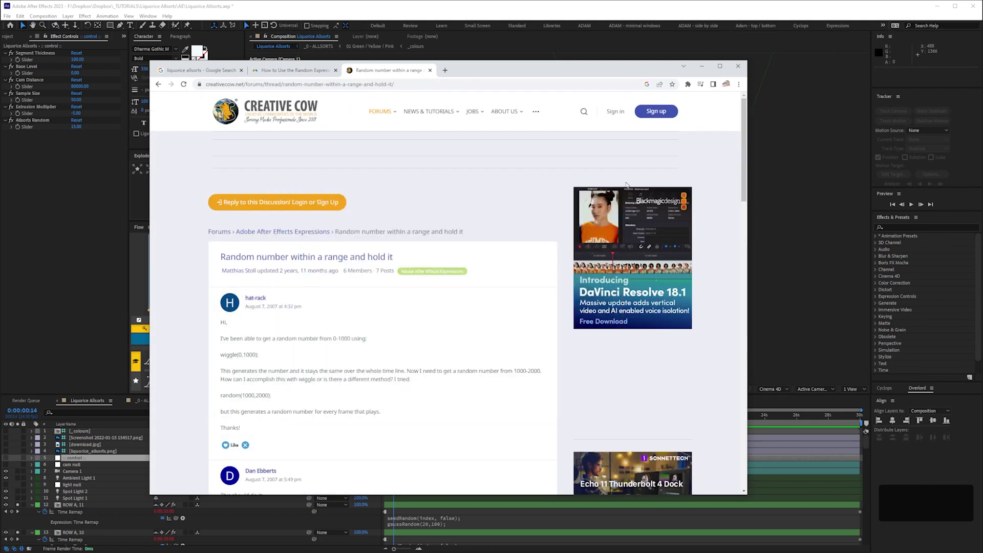
pyautogui.press('Page_Down')
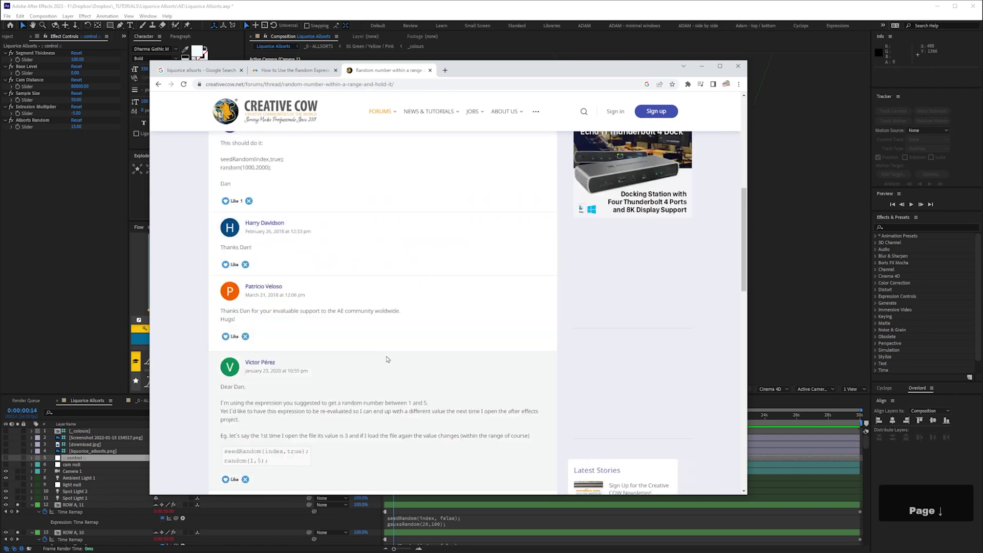
pyautogui.press('Page_Up')
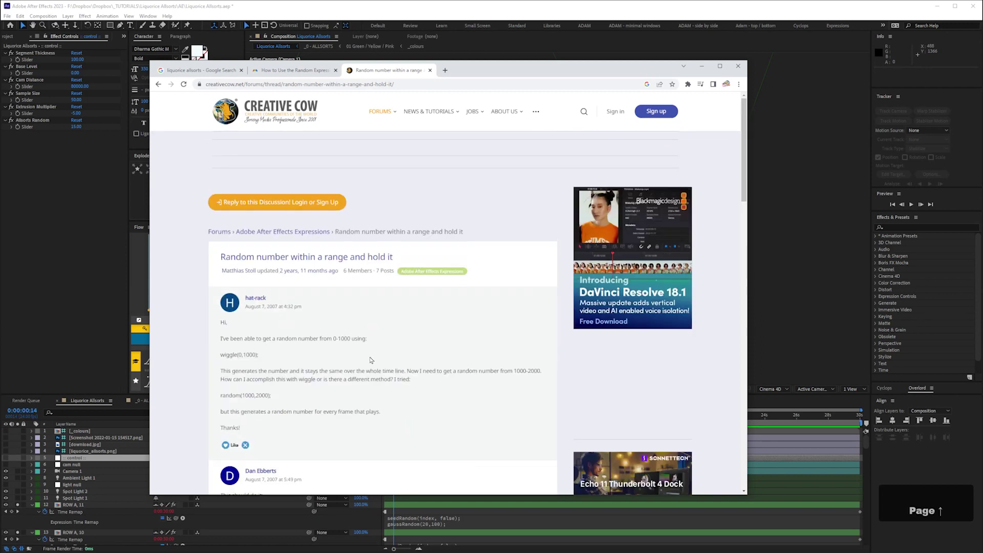
pyautogui.press('Page_Down')
pyautogui.press('Up')
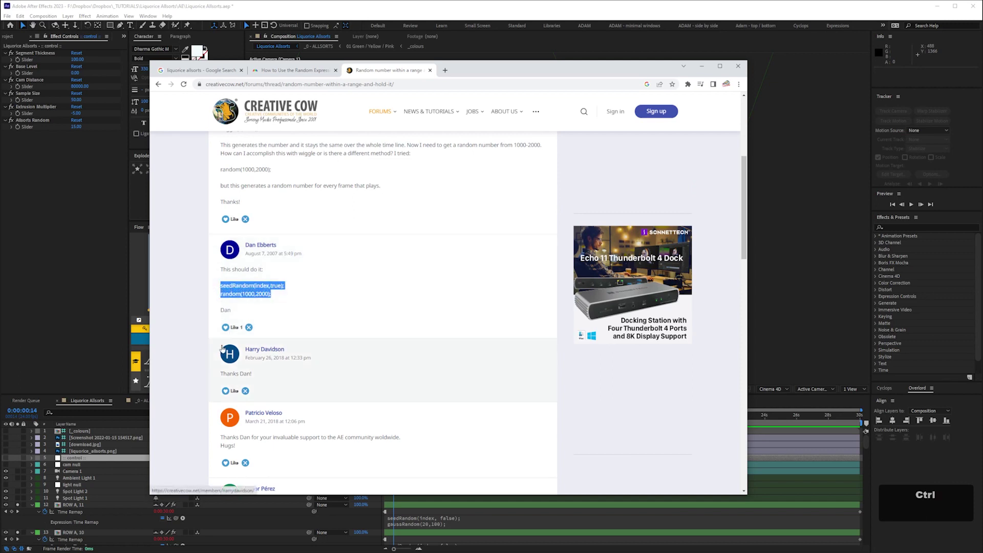
pyautogui.press('ctrl+c')
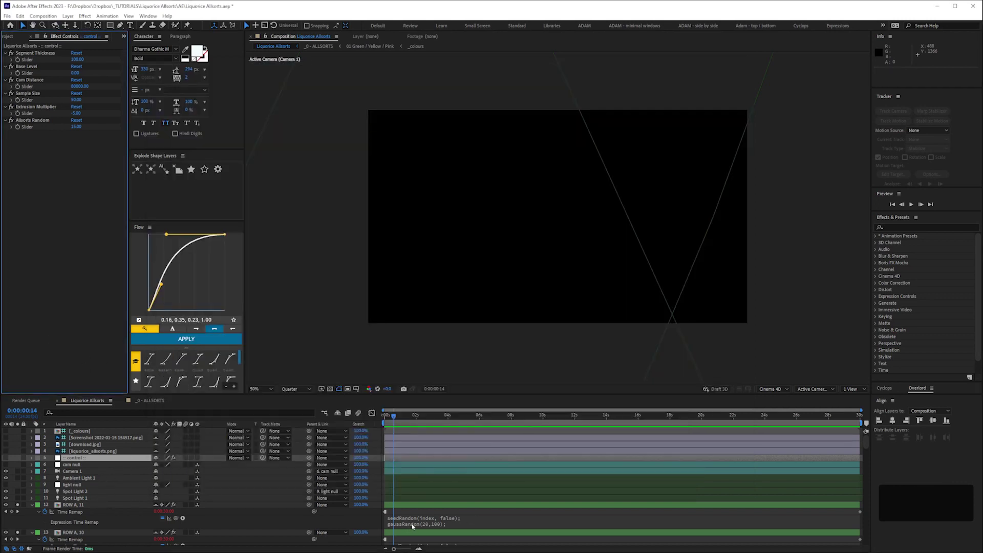
# Rewrite ROW A, 11's Time Remap expression as seedRandom(index,true); random(0,15).
pyautogui.press('ctrl+v')
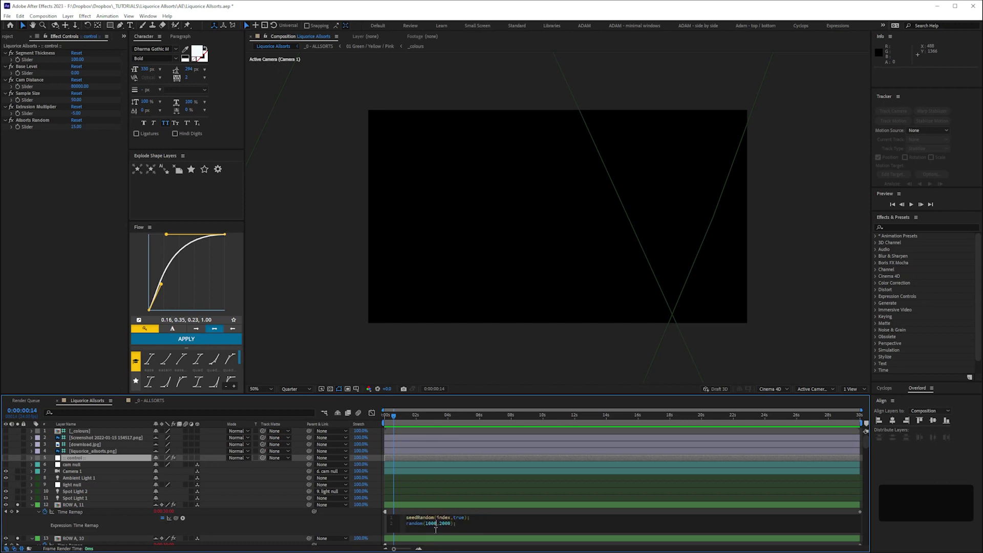
pyautogui.press('KP_0')
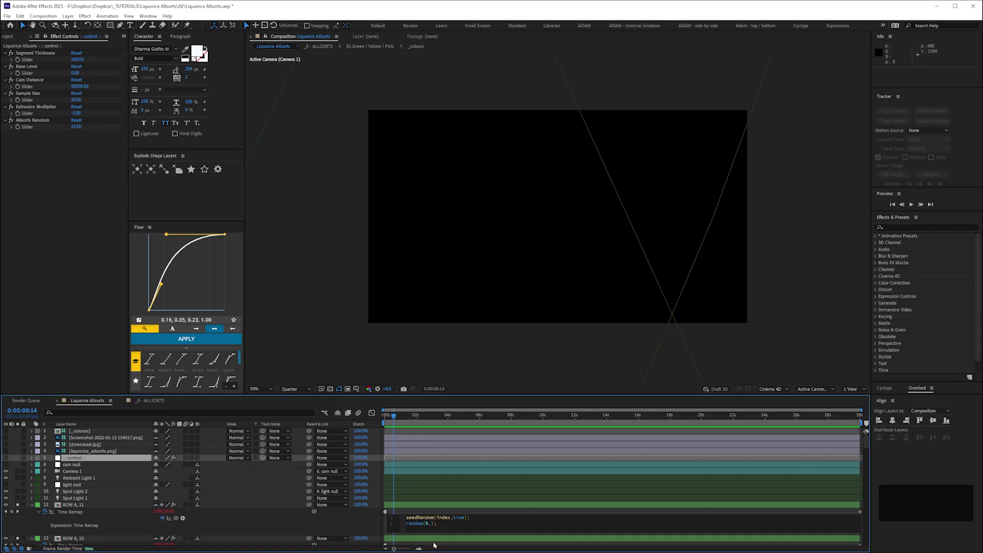
pyautogui.press('KP_1')
pyautogui.press('KP_5')
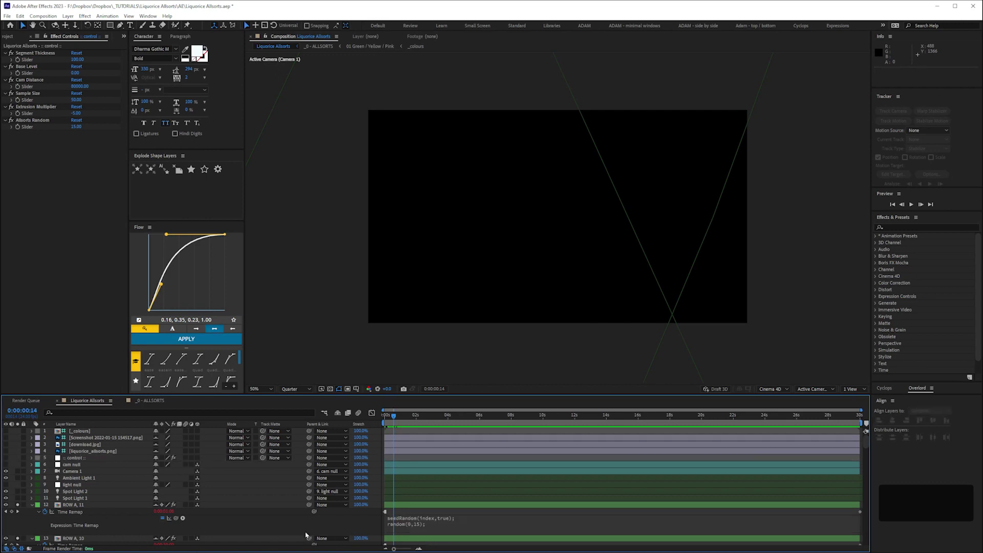
pyautogui.press('space')
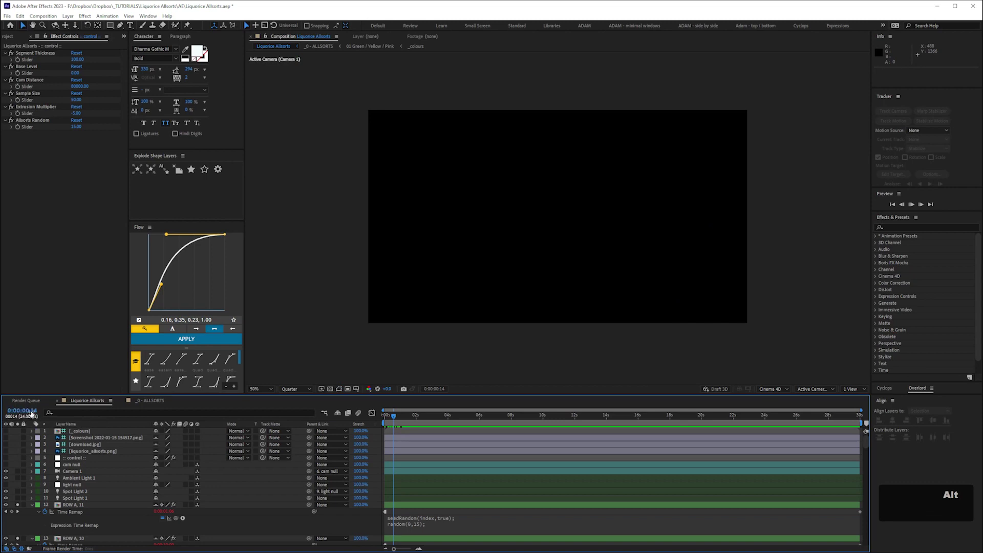
# Copy the finished expression and select ROW A, 10's old Time Remap expression to replace it.
pyautogui.press('space')
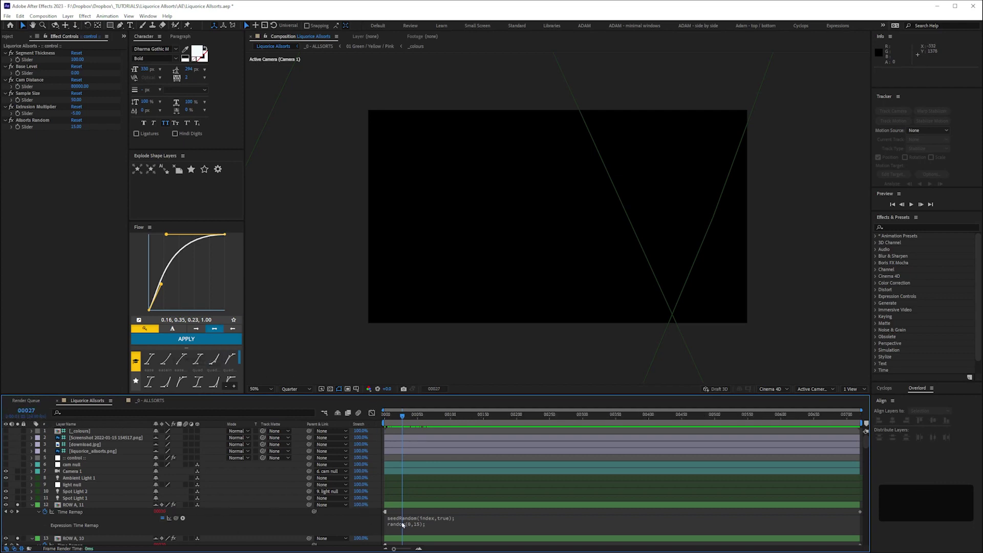
pyautogui.press('ctrl+c')
pyautogui.press('space')
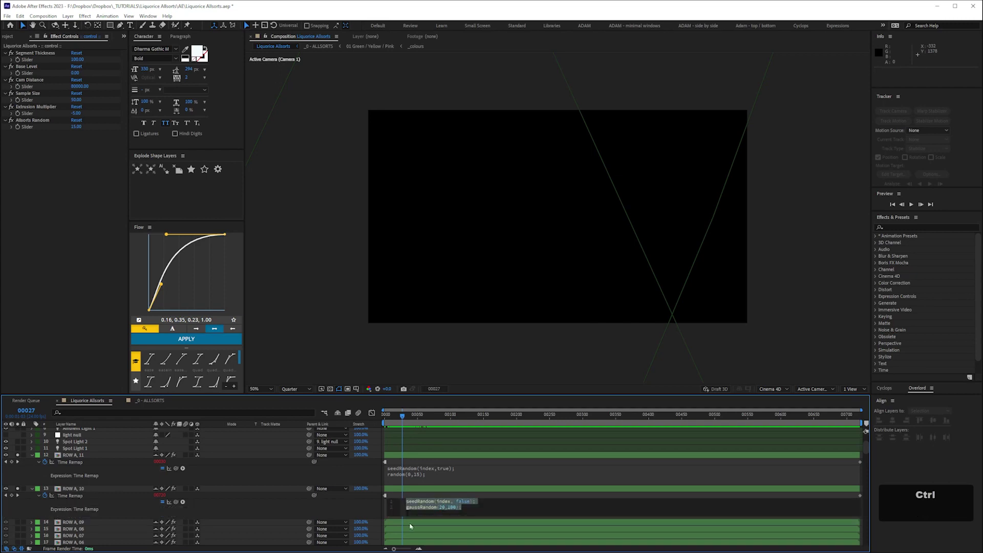
pyautogui.press('ctrl+v')
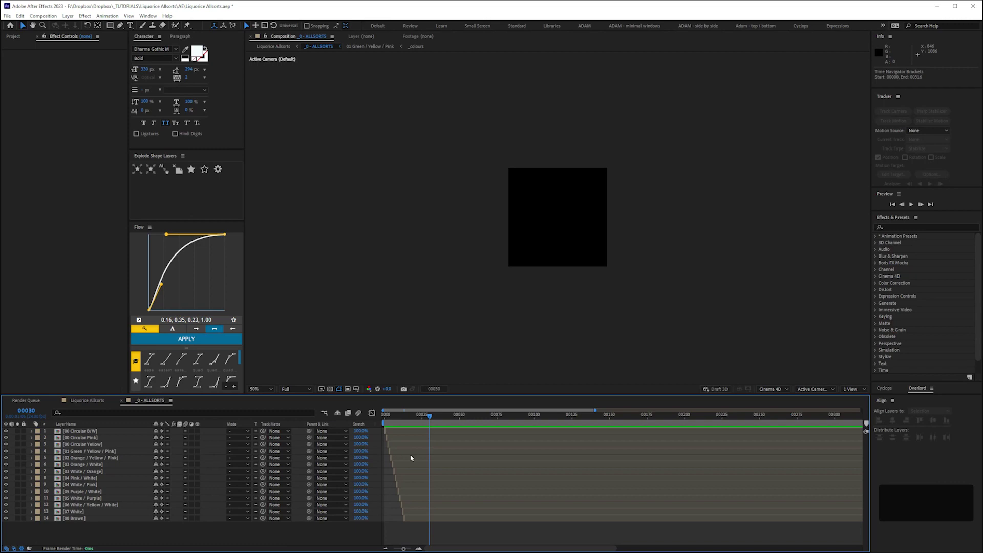
pyautogui.press('=')
pyautogui.press('space')
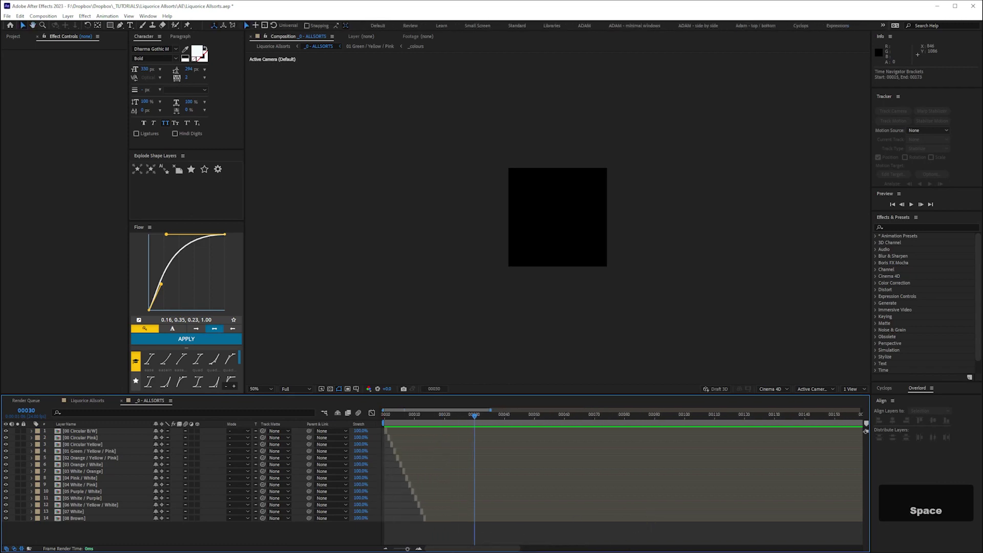
pyautogui.press('space')
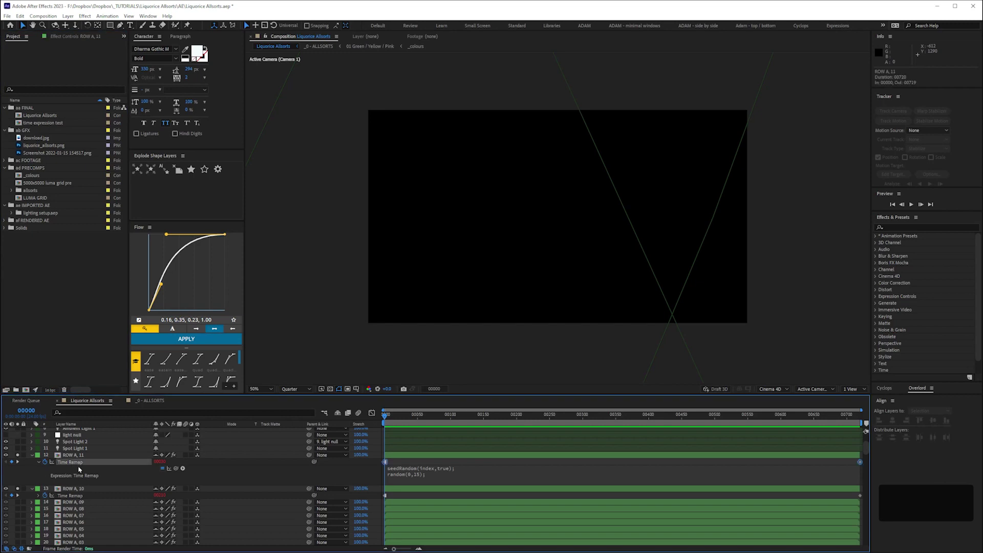
# Collapse the ROW expressions and show ROW A, 10's effect settings with its luma slider.
pyautogui.press('ctrl+c')
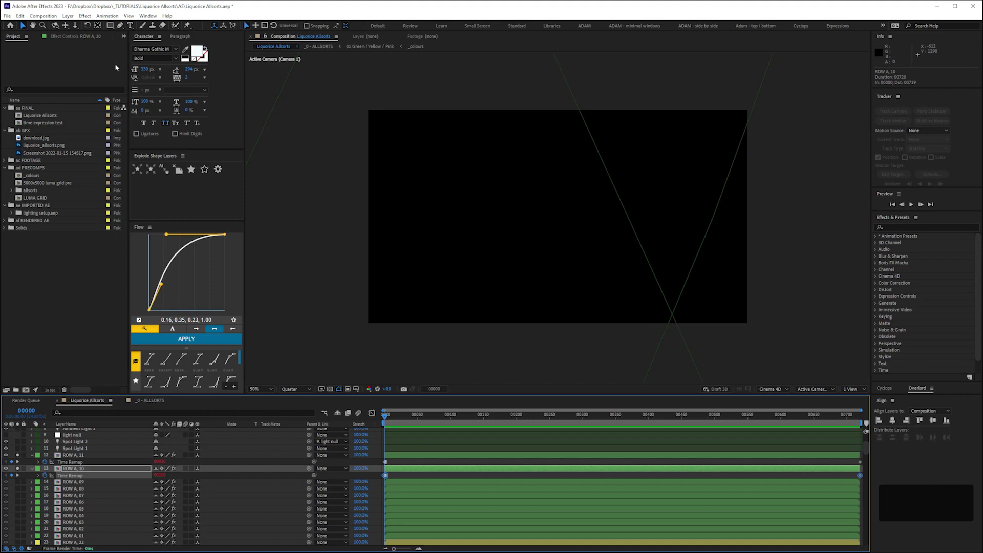
pyautogui.press('space')
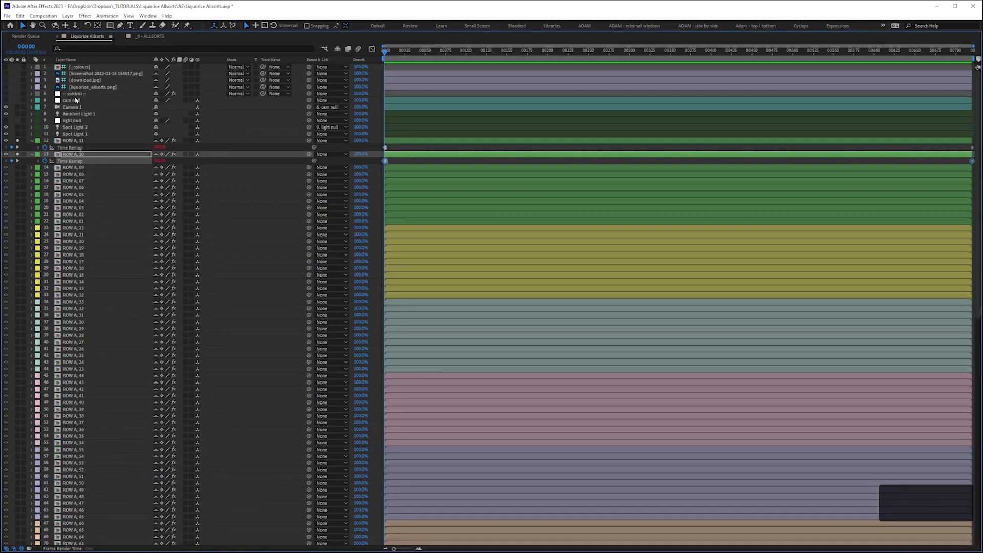
# Reveal the control layer's sliders and start a new line in ROW A, 11's time-remap expression.
pyautogui.press('e')
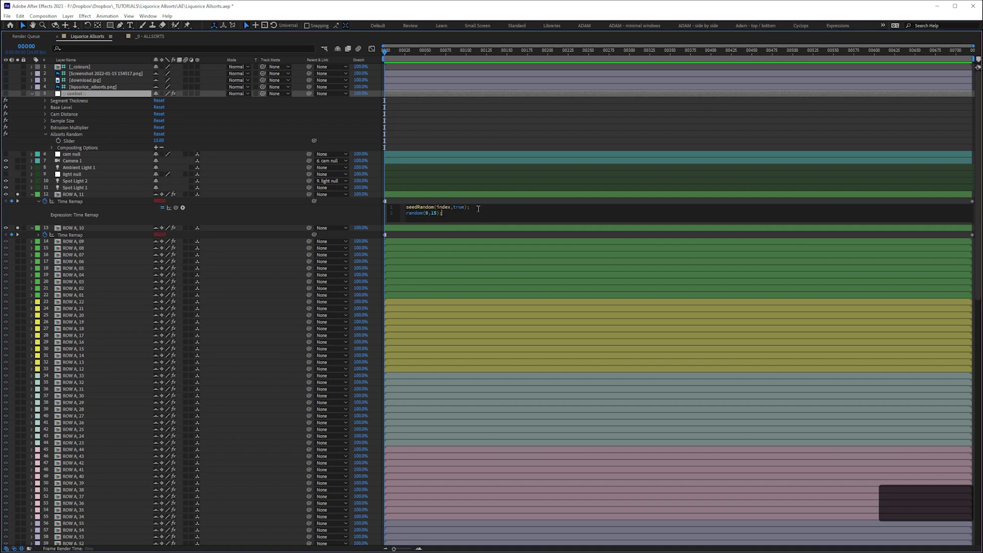
pyautogui.press('Return')
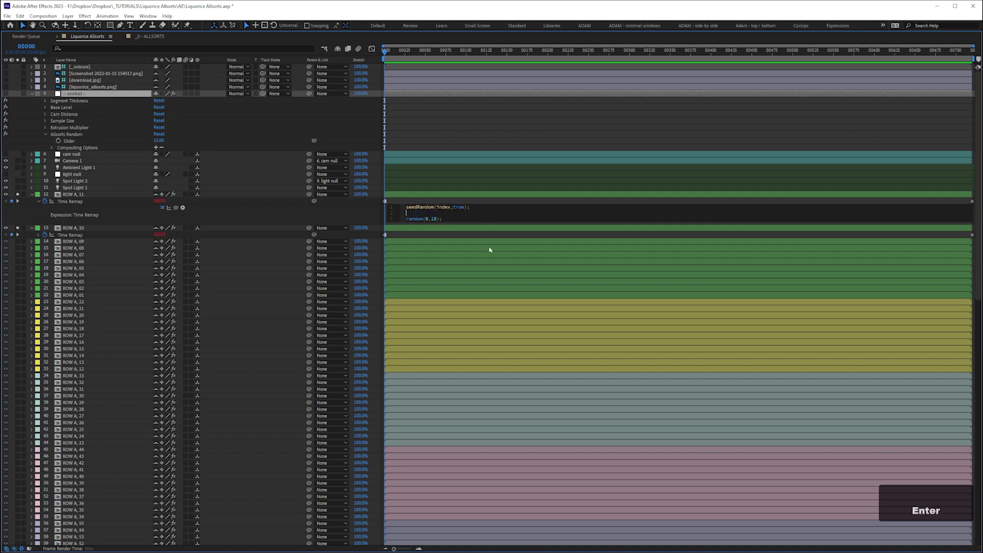
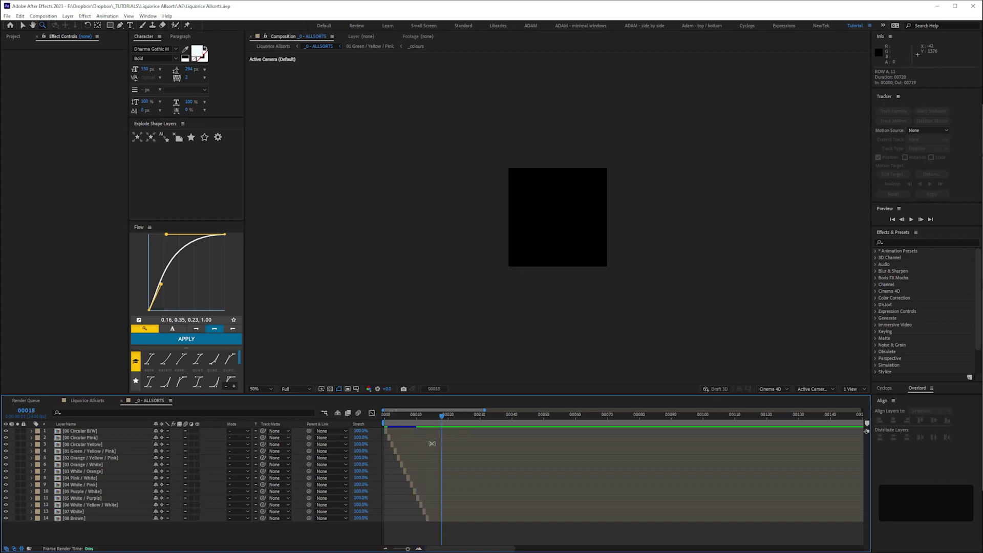
# Set the ALLSORTS composition settings value to 30 and confirm.
pyautogui.press('ctrl+k')
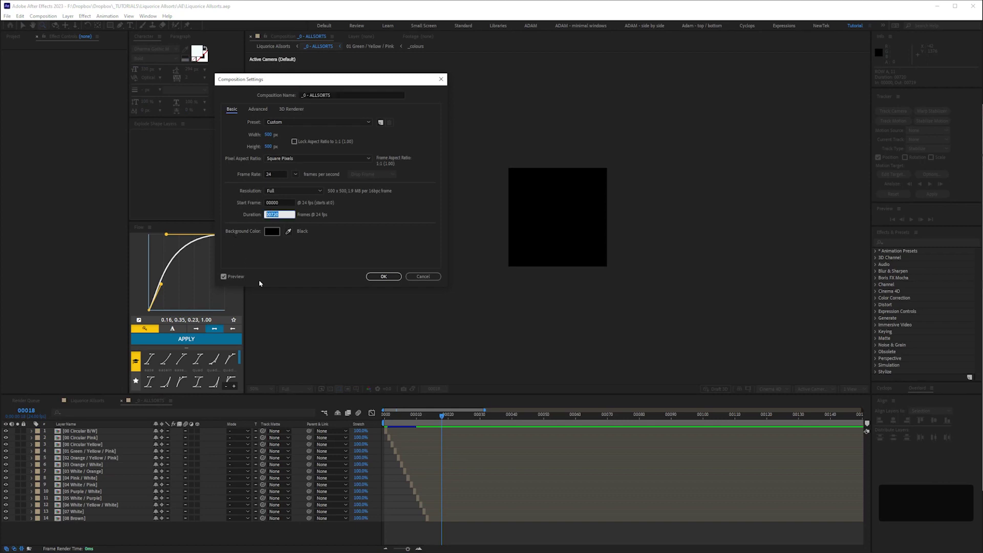
pyautogui.press('KP_3')
pyautogui.press('KP_0')
pyautogui.press('Return')
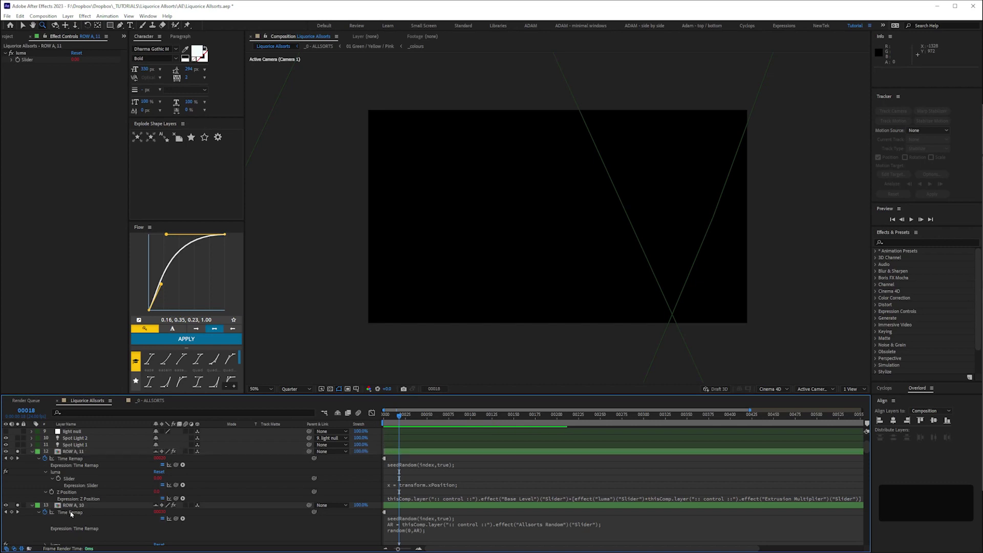
# Preview the comp a few times and save the project with Ctrl+S.
pyautogui.press('space')
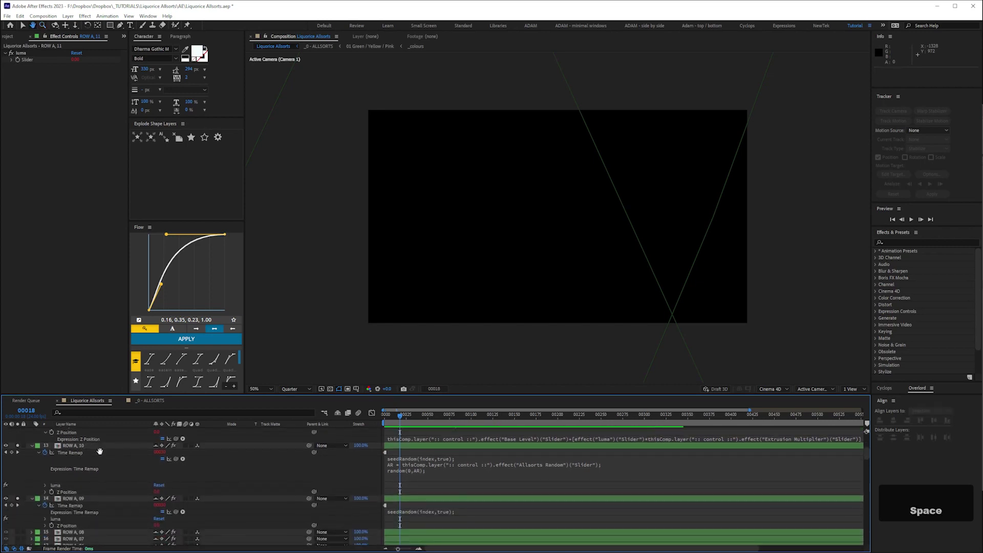
pyautogui.press('space')
pyautogui.press('space')
pyautogui.press('space')
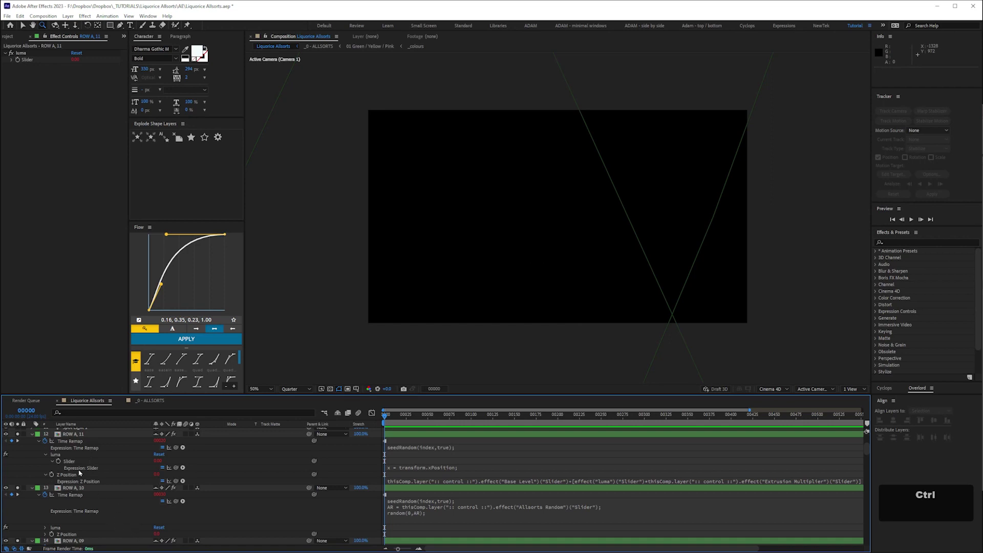
pyautogui.press('ctrl+s')
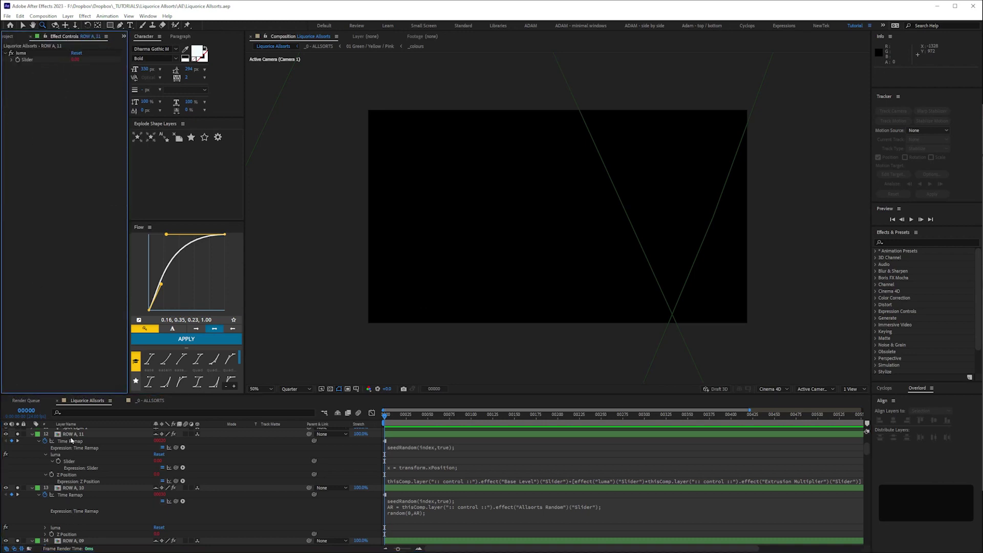
# Enter 20 for the control layer's Allsorts Random slider.
pyautogui.press('space')
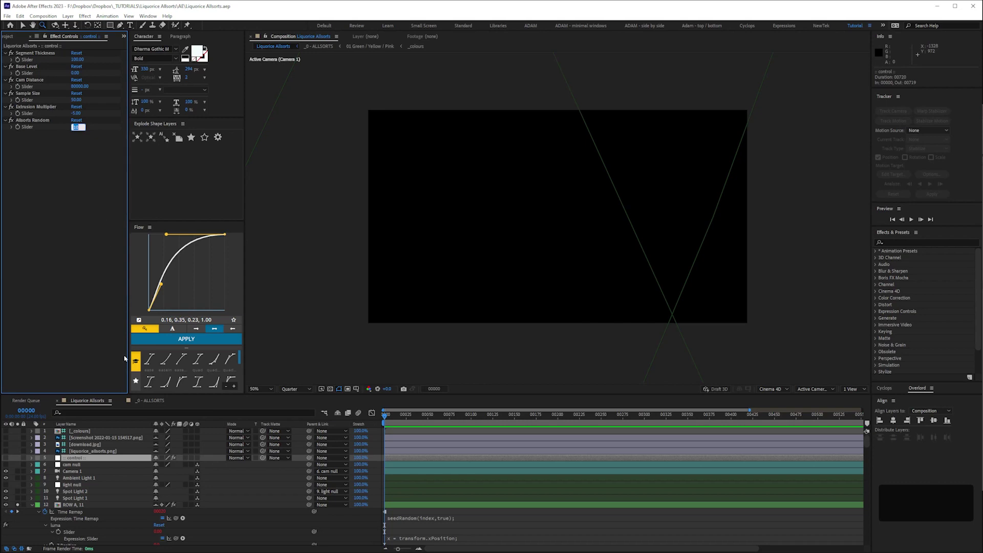
pyautogui.press('KP_3')
pyautogui.press('KP_0')
pyautogui.press('KP_Enter')
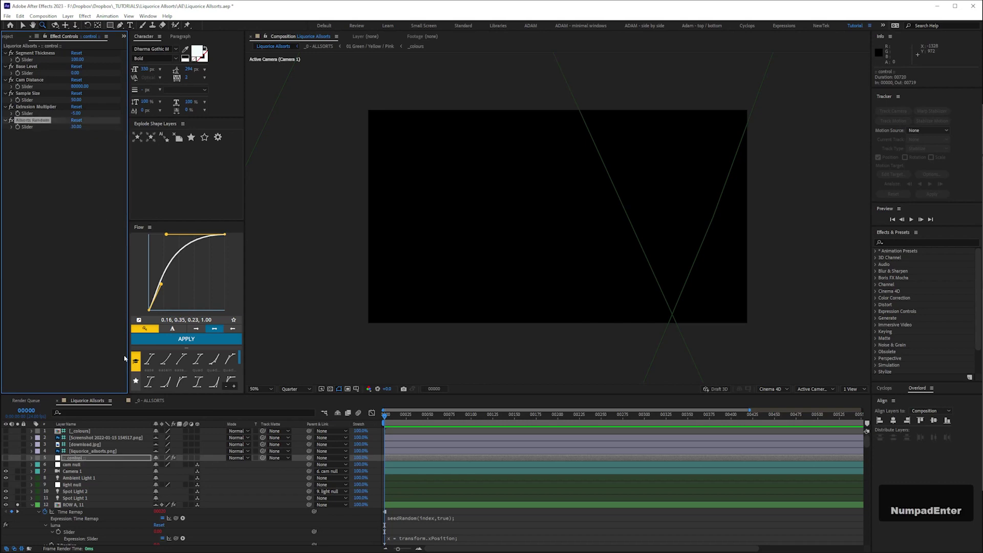
# Edit ROW A, 10's random expression to drop the separate AR line.
pyautogui.press('space')
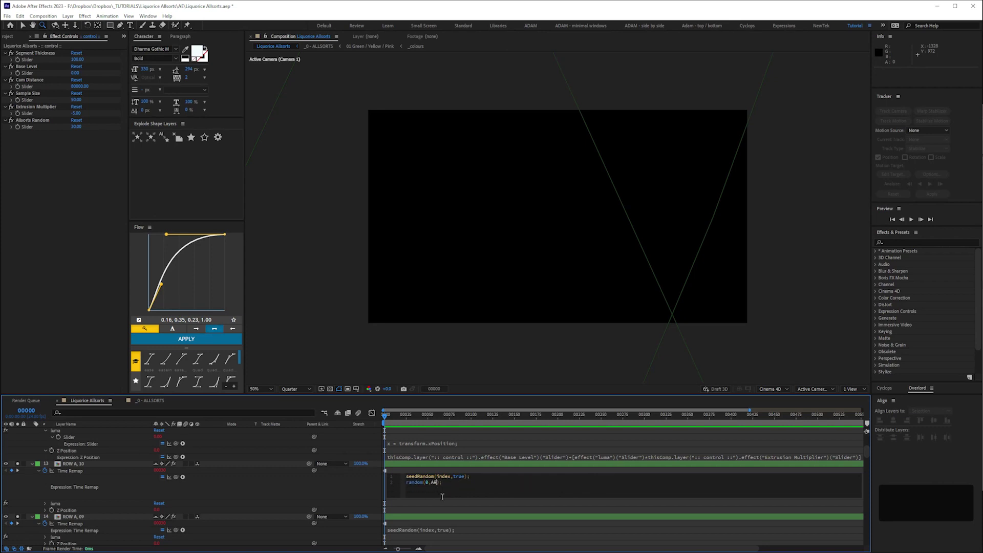
pyautogui.press('KP_3')
# Copy the seedRandom(index,true); random(1000,2000) snippet from the Creative Cow thread.
pyautogui.press('KP_0')
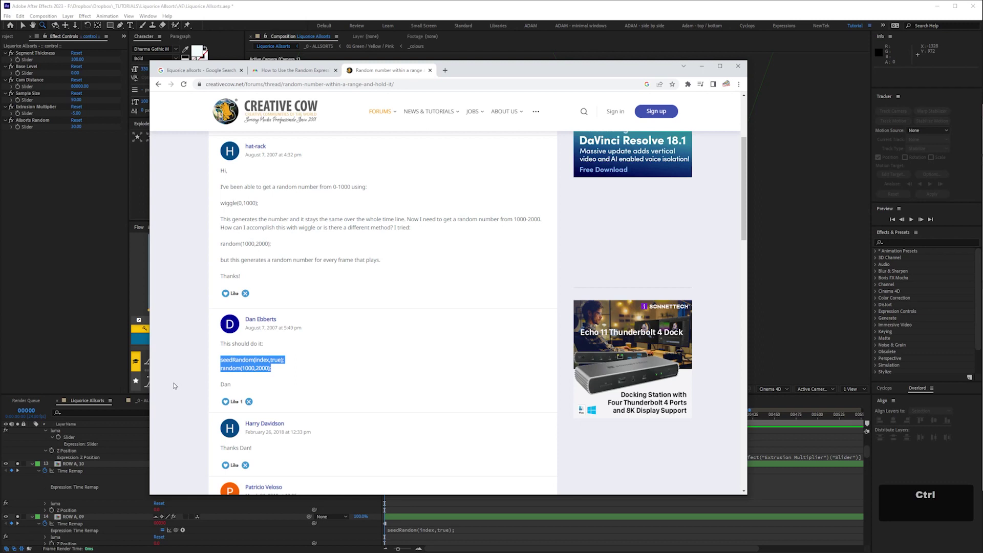
pyautogui.press('ctrl+c')
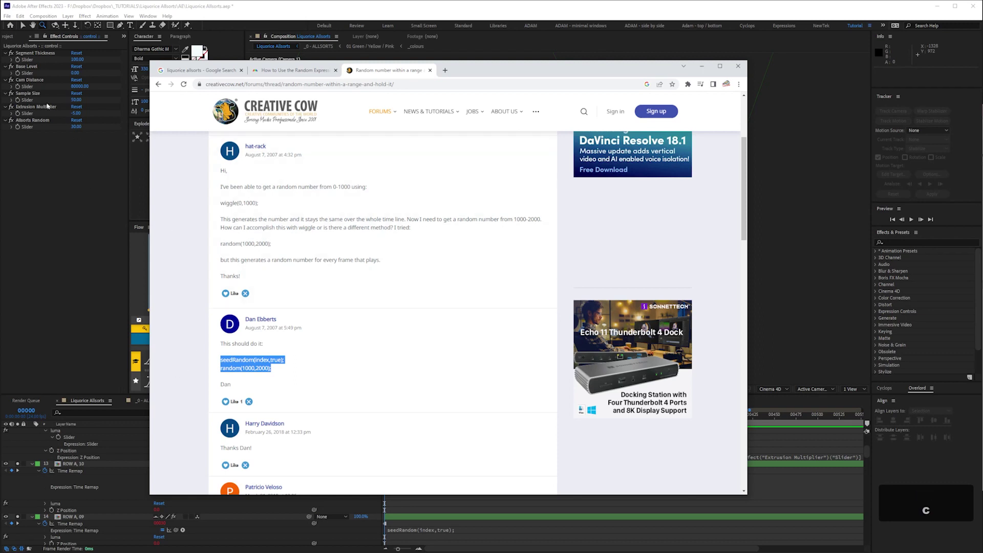
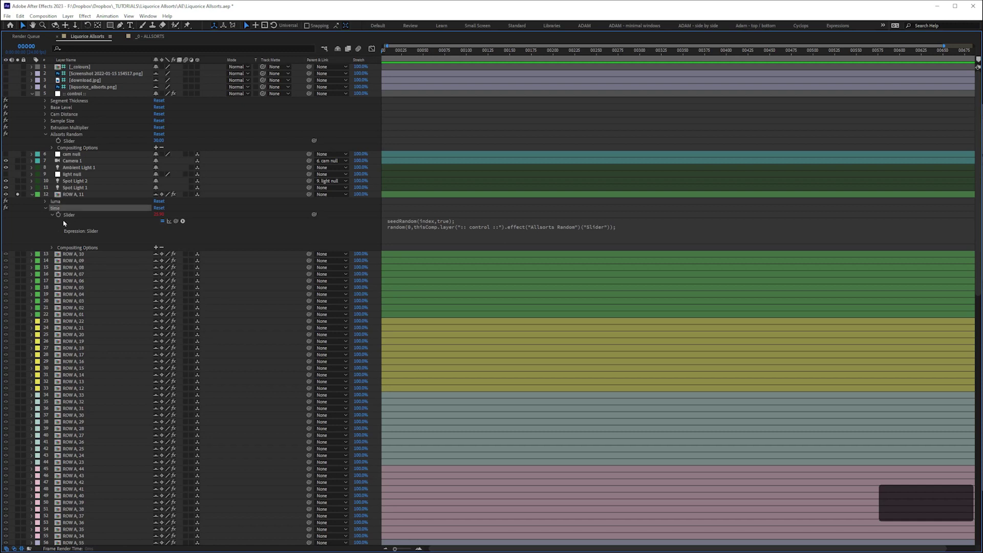
# Copy ROW A, 11's time slider effect with its Allsorts Random expression onto ROW A, 10.
pyautogui.press('ctrl+c')
pyautogui.press('ctrl+v')
pyautogui.press('e')
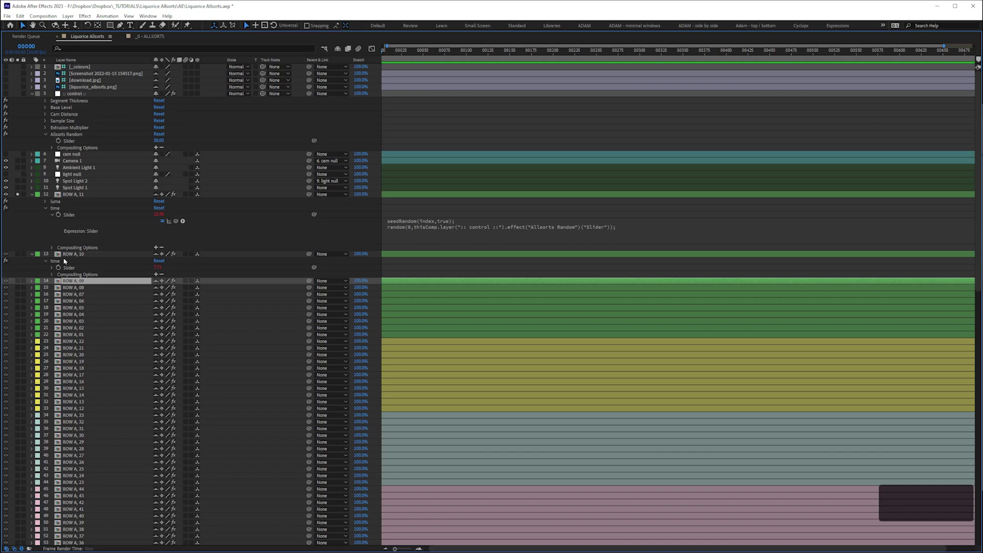
pyautogui.press('e')
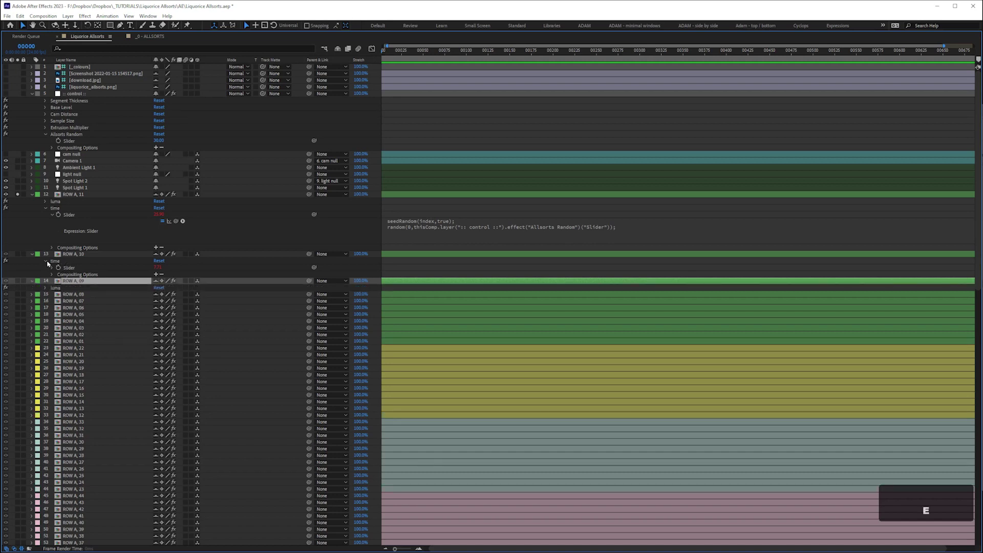
pyautogui.press('e')
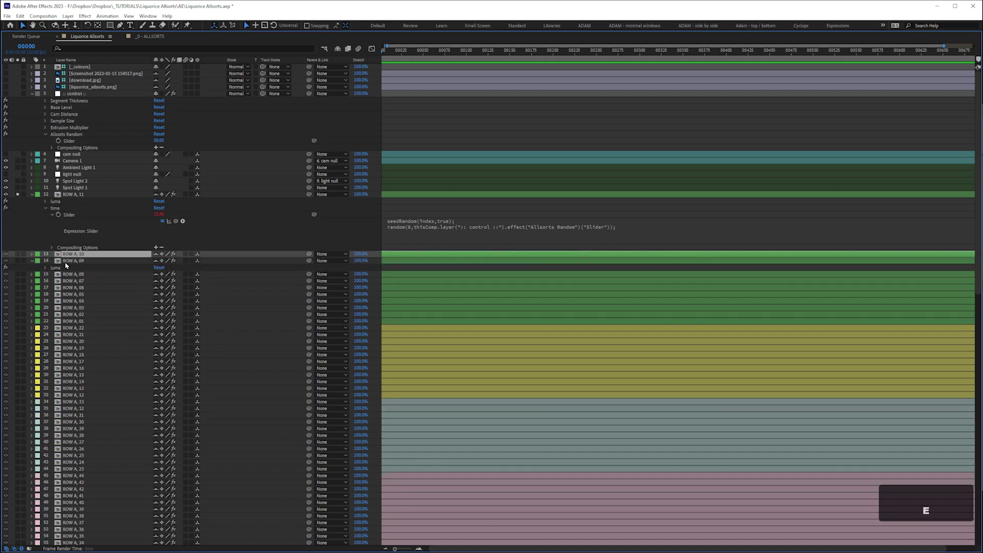
# Copy the luma and time effects from ROW A, 11 onto the other green ROW A layers.
pyautogui.write('ee')
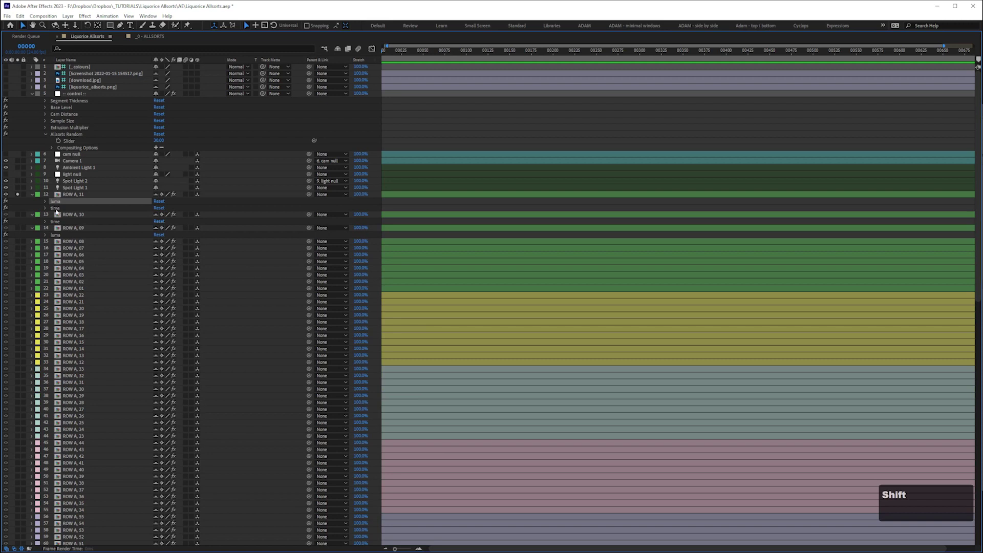
pyautogui.press('ctrl+c')
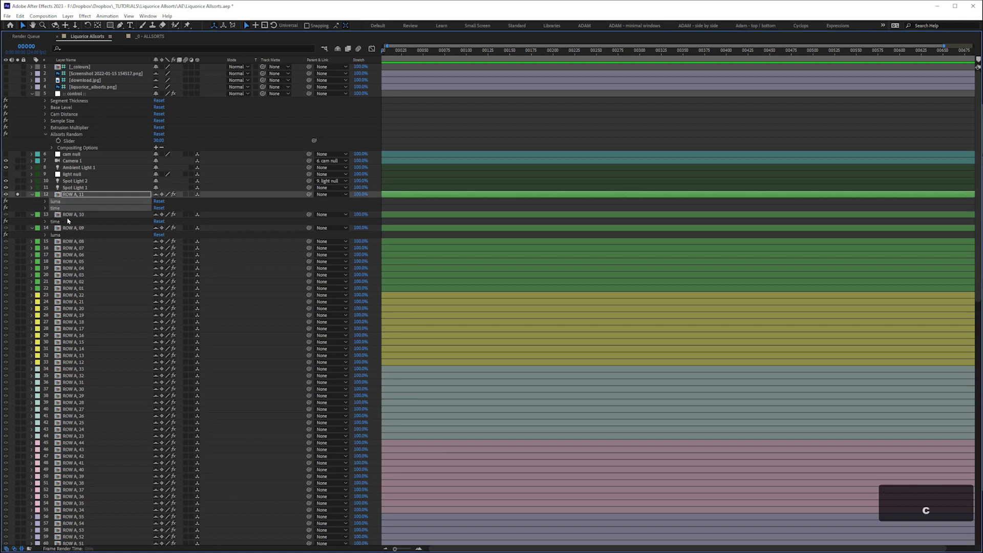
pyautogui.press('ctrl+shift+e')
pyautogui.press('ctrl+v')
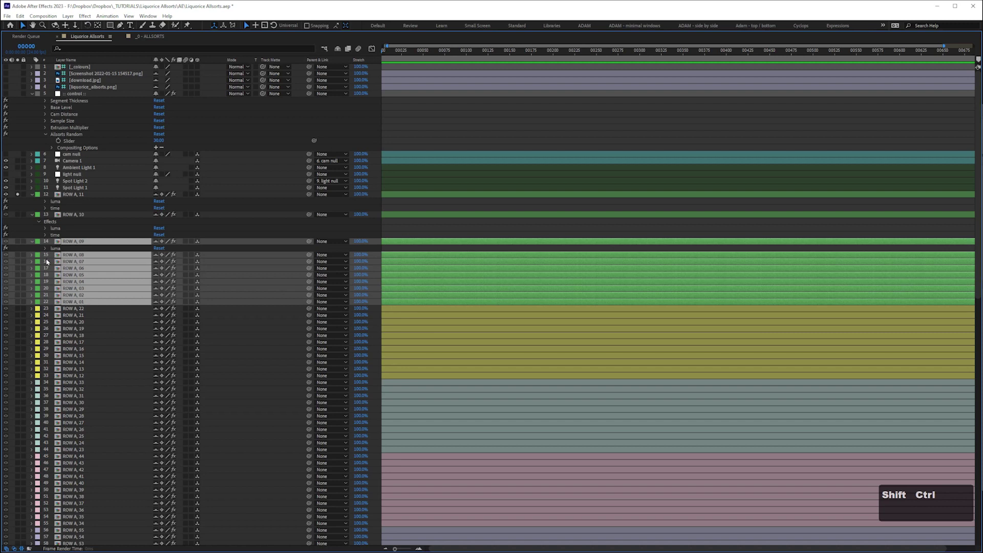
# Paste the luma and time effects onto ROW A, 11 and save the project.
pyautogui.press('ctrl+shift+e')
pyautogui.press('ctrl+v')
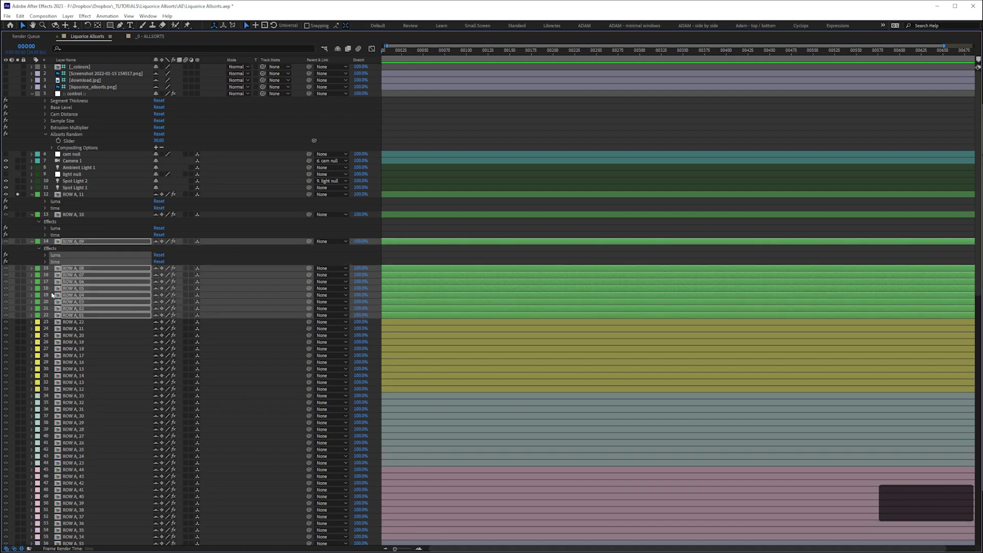
pyautogui.press('ctrl+s')
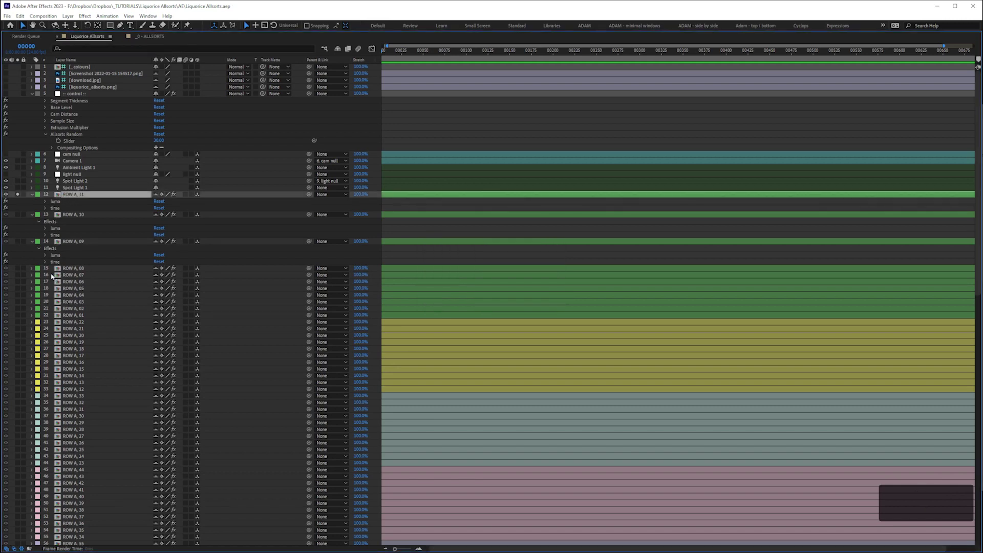
# Enable Time Remapping on ROW A, 11 with an expression reading effect("time")("Slider").
pyautogui.press('u')
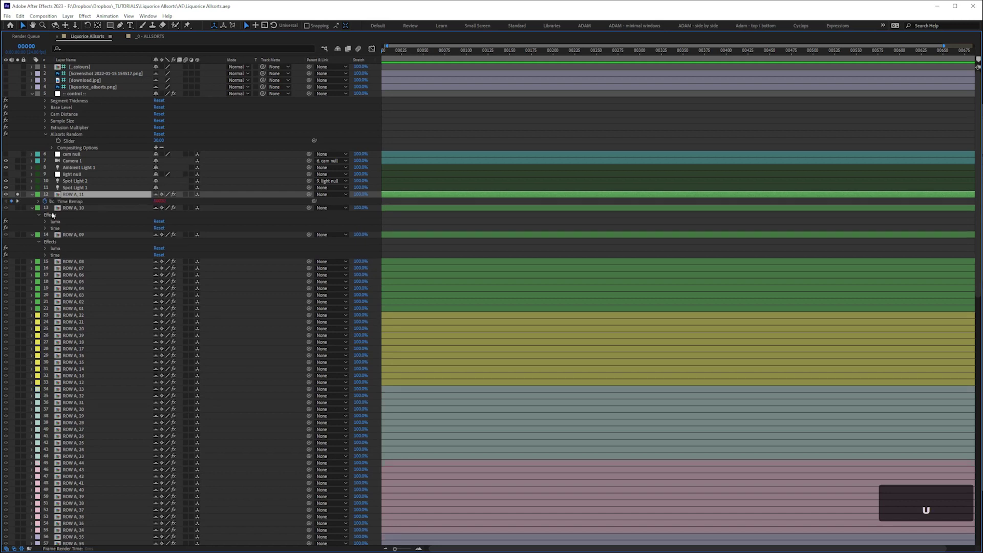
pyautogui.press('shift+e')
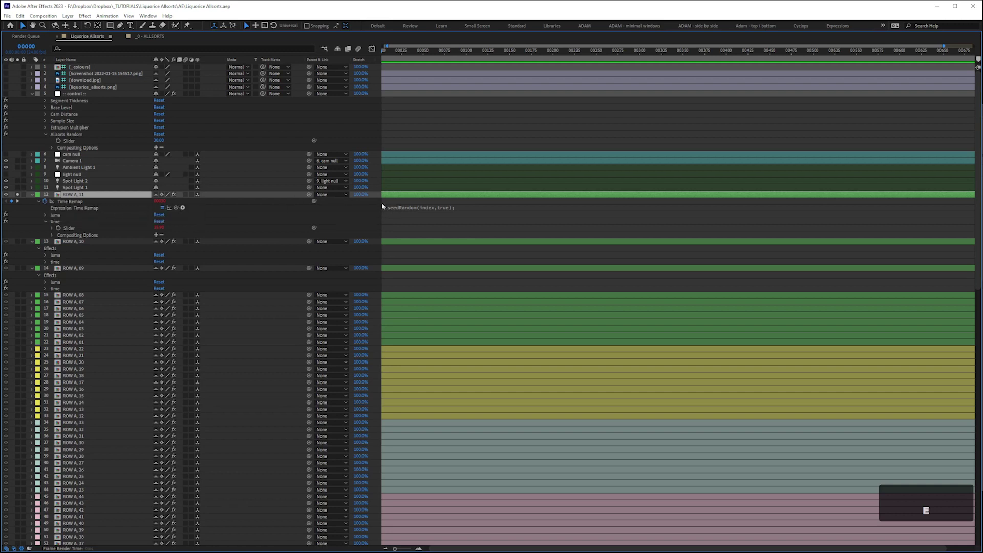
# Give ROW A, 11's time slider a seedRandom(index,true) random driven by the Allsorts Random slider.
pyautogui.press('space')
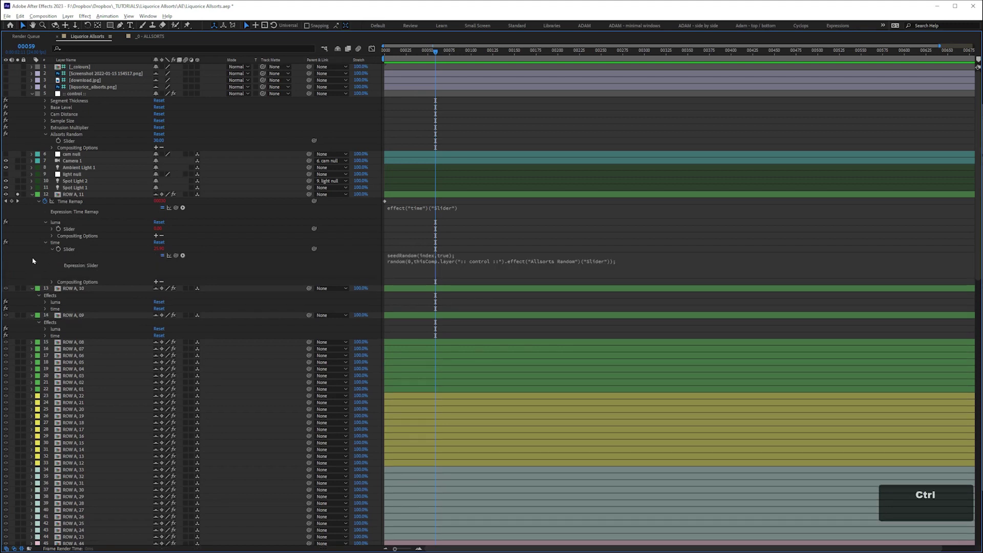
# Find the Math.round() option in the ukramedia article on rounding numbers.
pyautogui.press('ctrl+s')
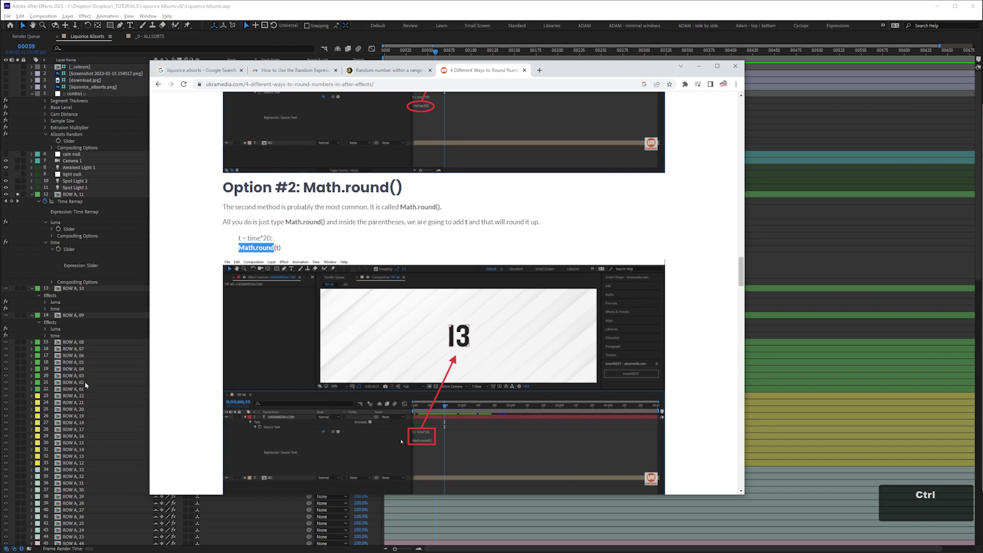
# Rework the time slider expression to begin with a t = assignment before seedRandom(index,true).
pyautogui.press('ctrl+c')
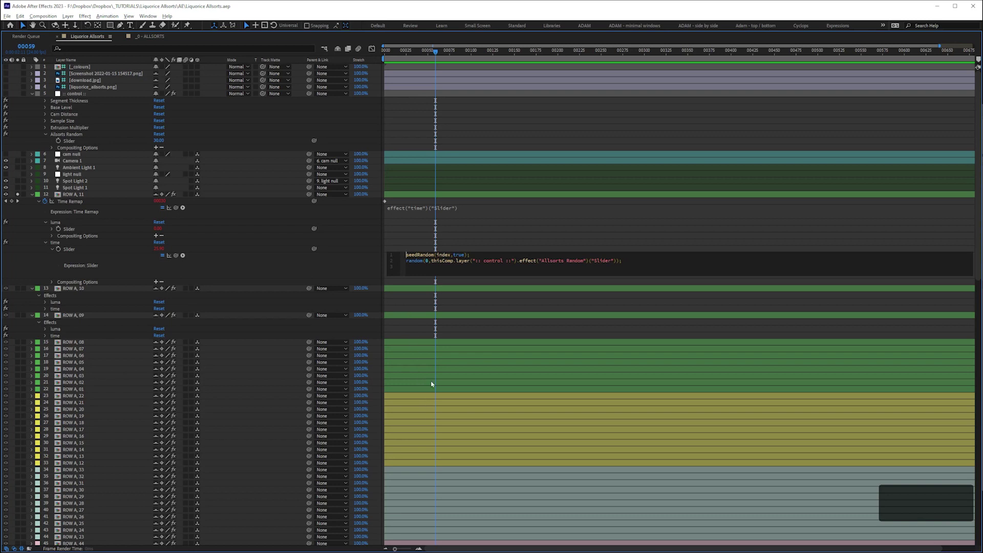
pyautogui.press('t')
pyautogui.press('space')
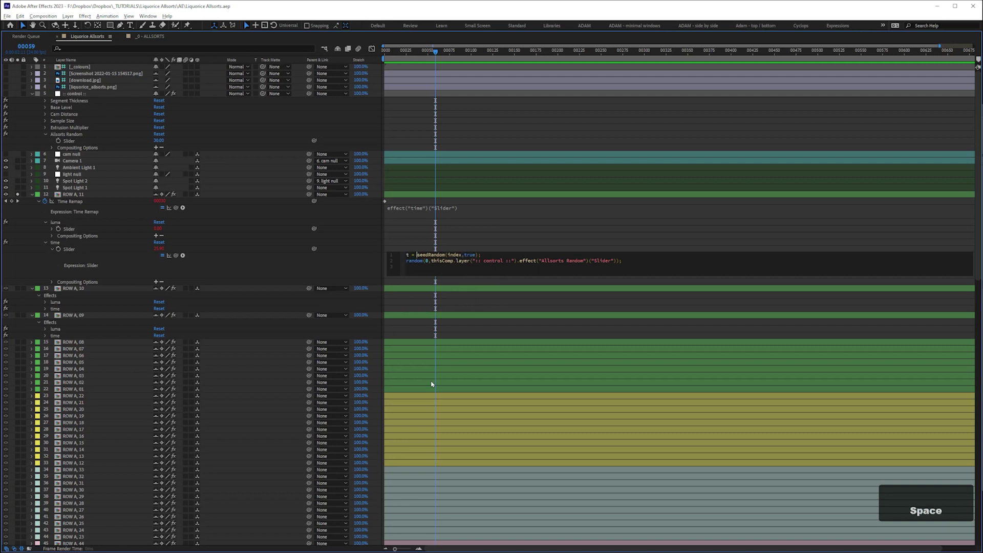
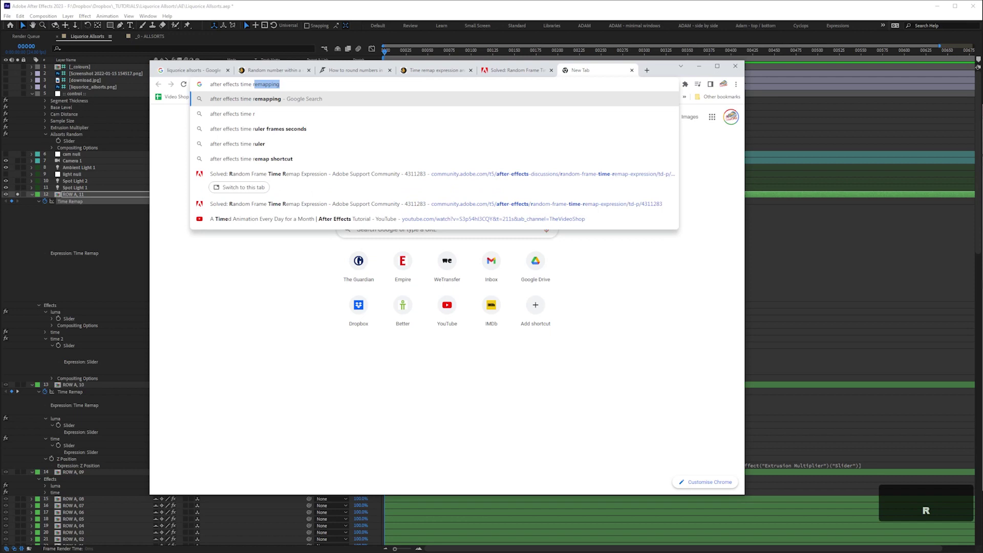
# Search Google for 'mapping hold random frame' and reach the Videolancer random-frame tutorial.
pyautogui.write('mapping')
pyautogui.press('space')
pyautogui.write('hold')
pyautogui.press('space')
pyautogui.write('random')
pyautogui.press('space')
pyautogui.write('frame')
pyautogui.press('Return')
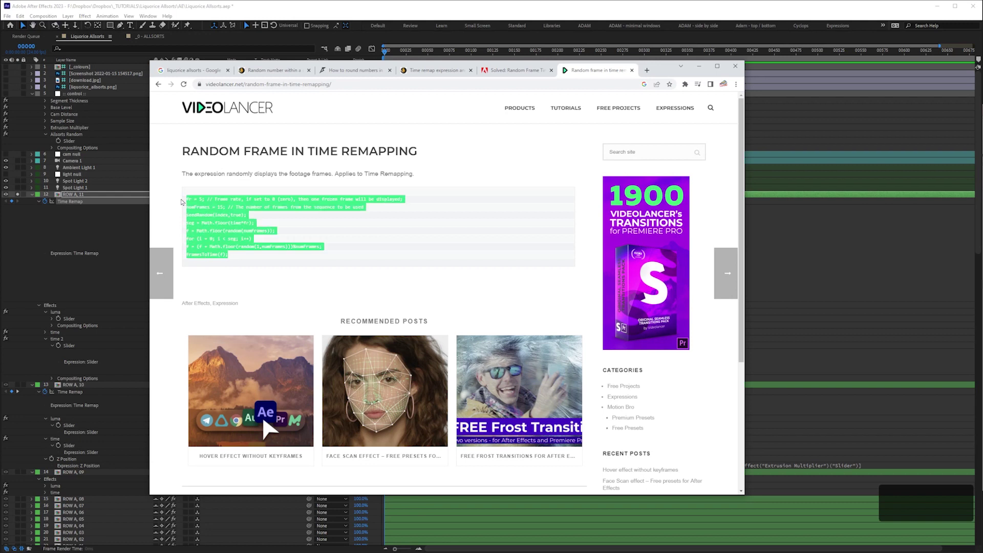
# Replace ROW A, 11's Time Remap with the Videolancer random-frame code, fr set to 0, and commit it.
pyautogui.press('ctrl+c')
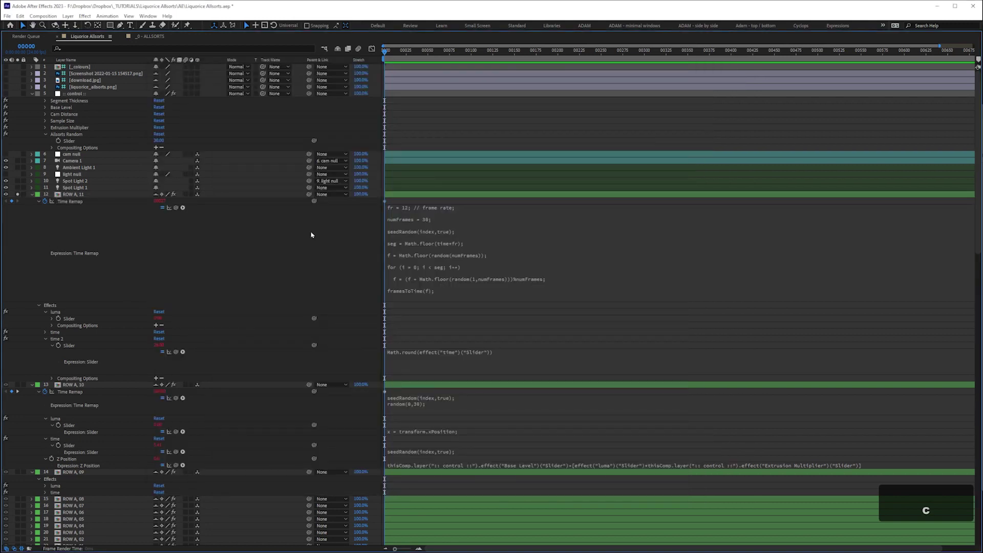
pyautogui.press('ctrl+v')
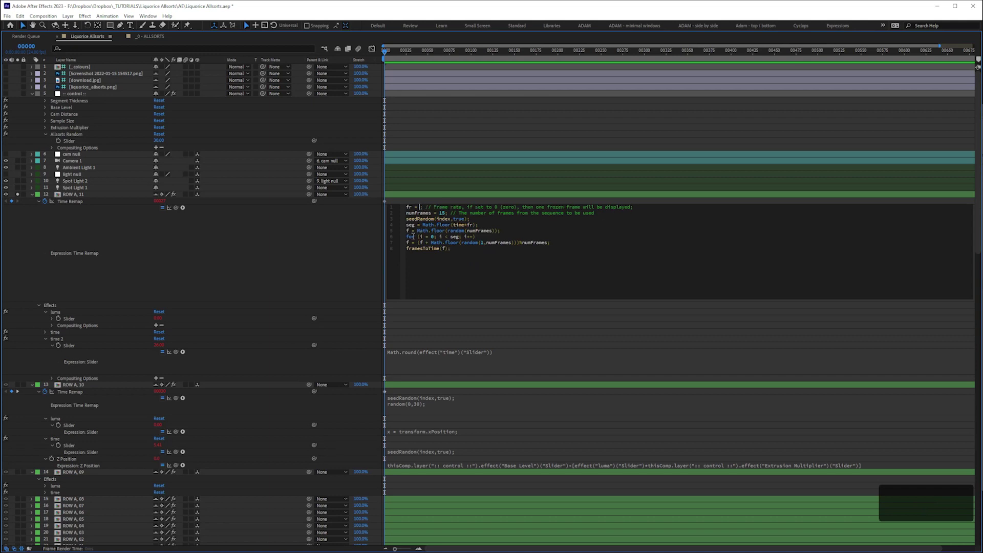
pyautogui.press('KP_0')
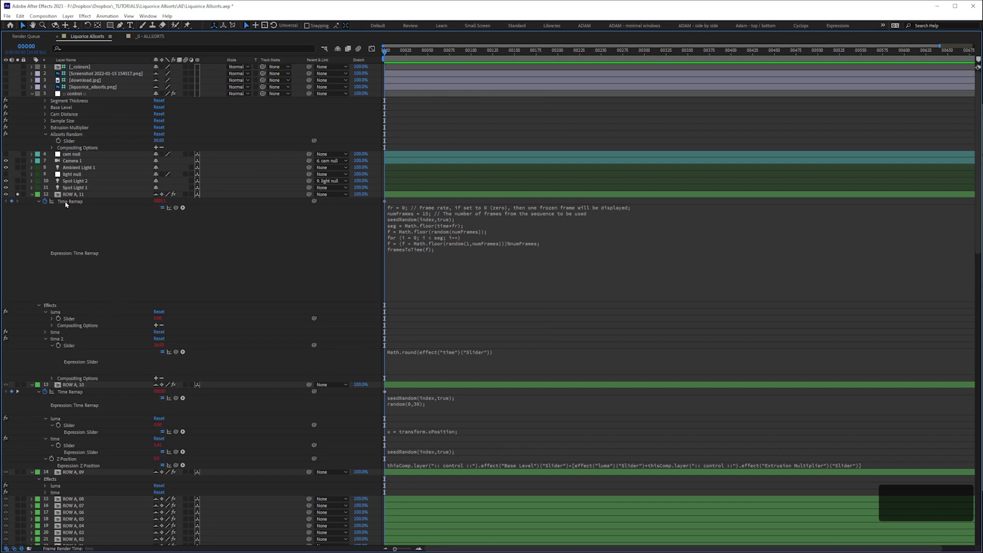
pyautogui.press('ctrl+c')
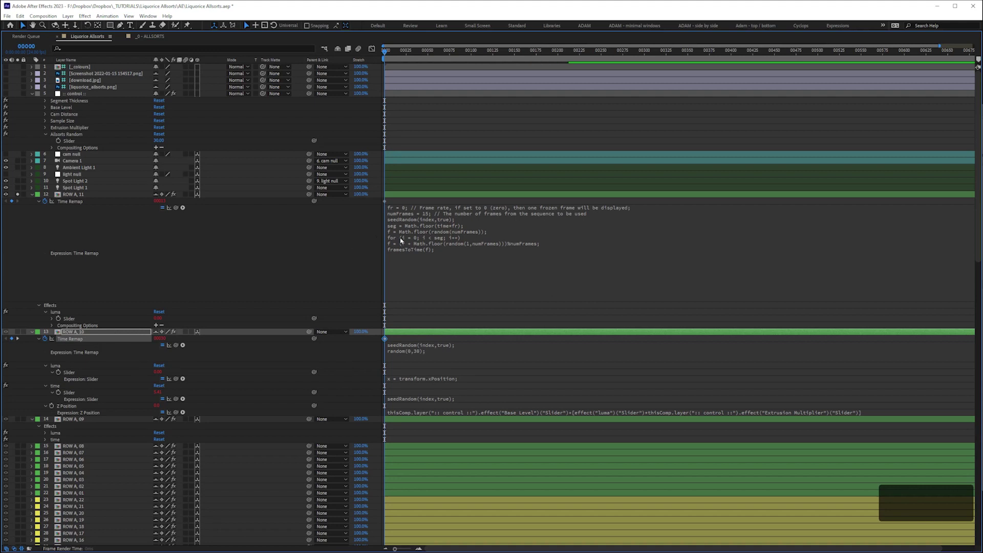
# Apply the random-frame Time Remap expression to ROW A, 10, save, and collapse the layer properties.
pyautogui.press('ctrl+c')
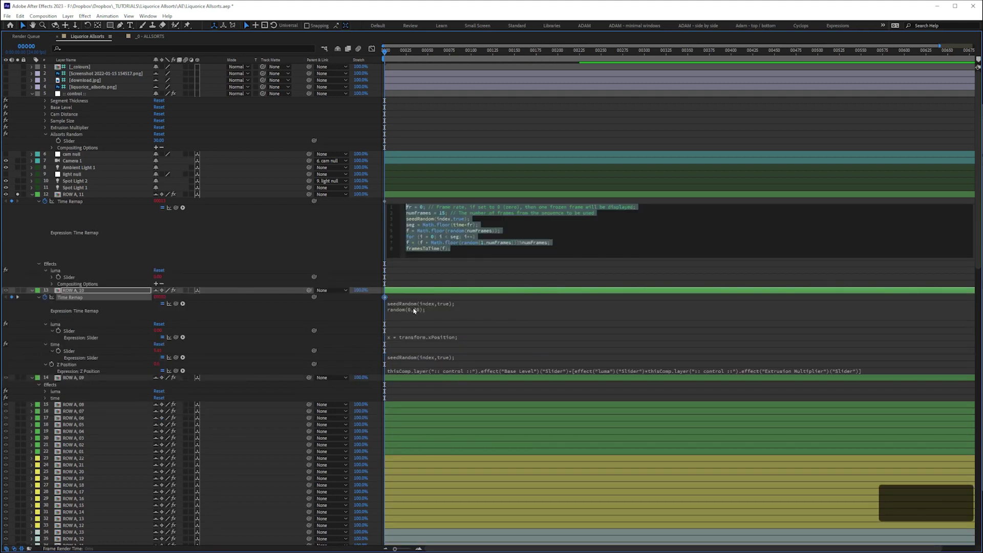
pyautogui.press('ctrl+v')
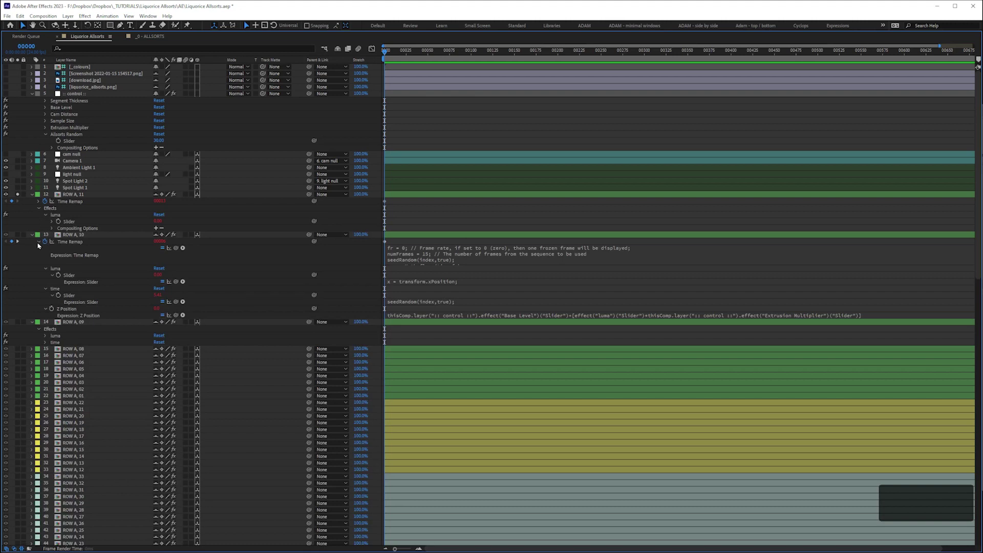
pyautogui.press('ctrl+s')
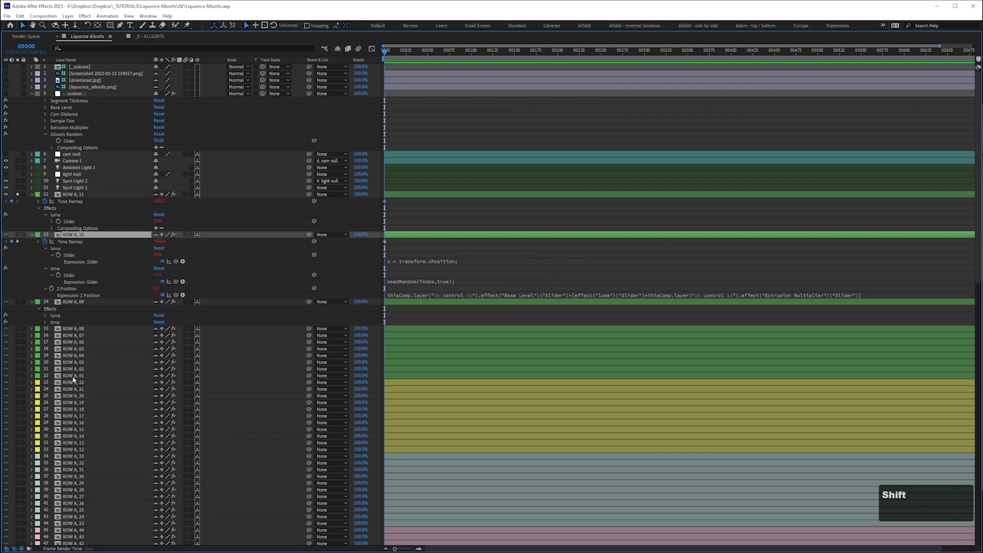
pyautogui.press('e')
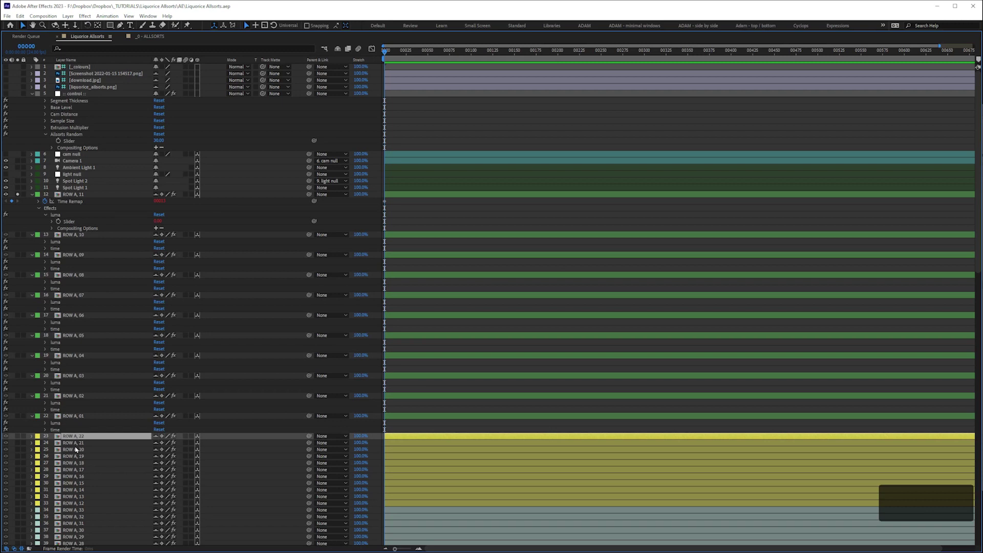
pyautogui.press('e')
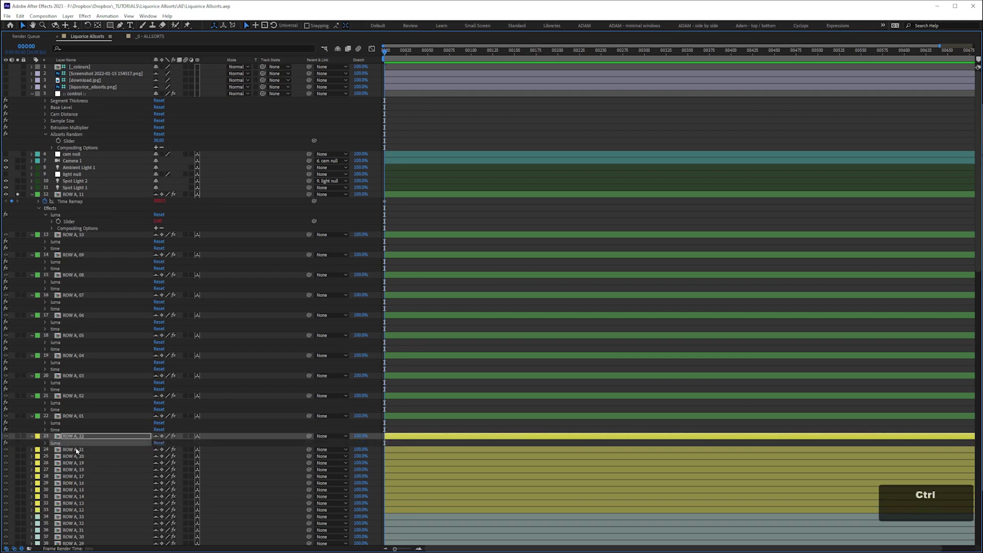
# Hide the properties of ROW A layers 10 down to 01, paste the expression onto them and save.
pyautogui.press('ctrl+c')
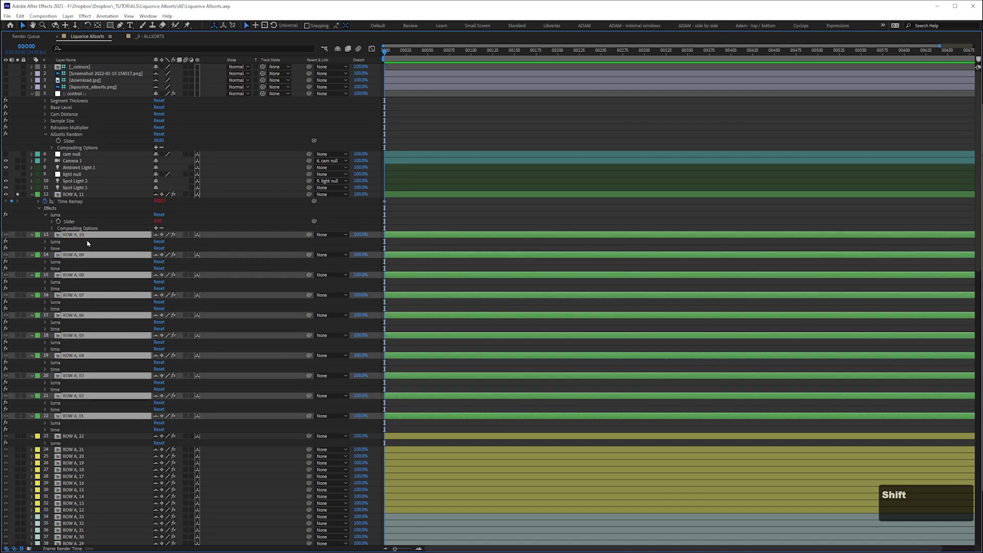
pyautogui.press('ctrl+shift+e')
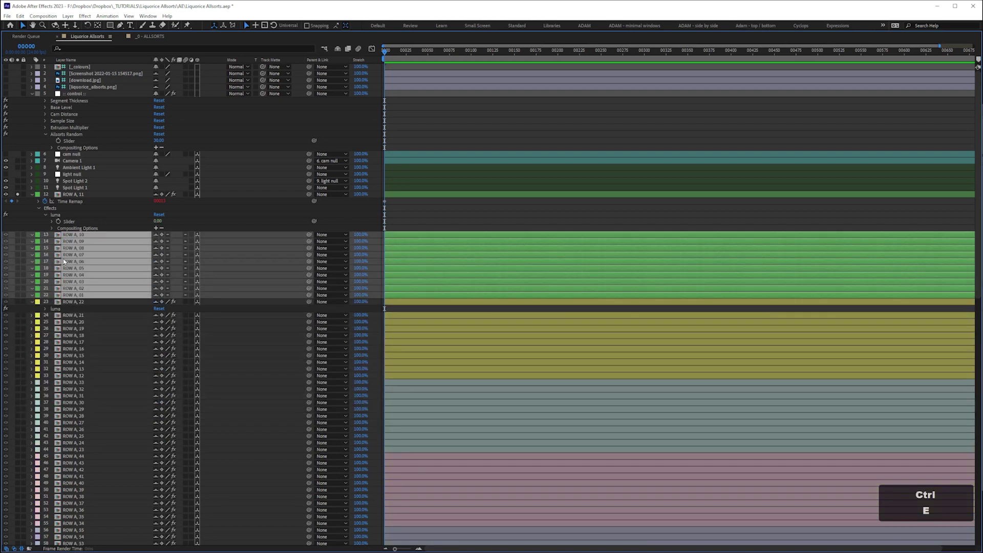
pyautogui.press('ctrl+v')
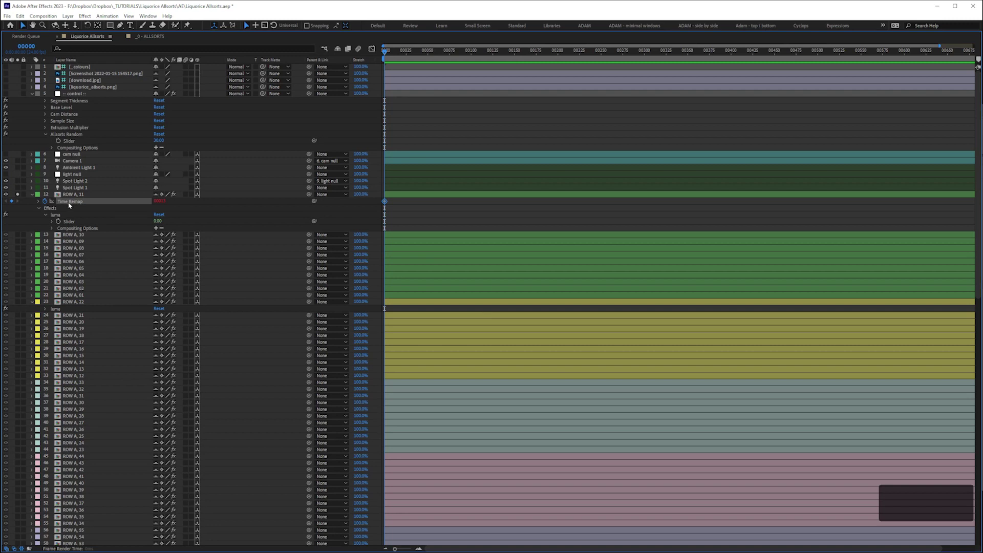
pyautogui.press('ctrl+c')
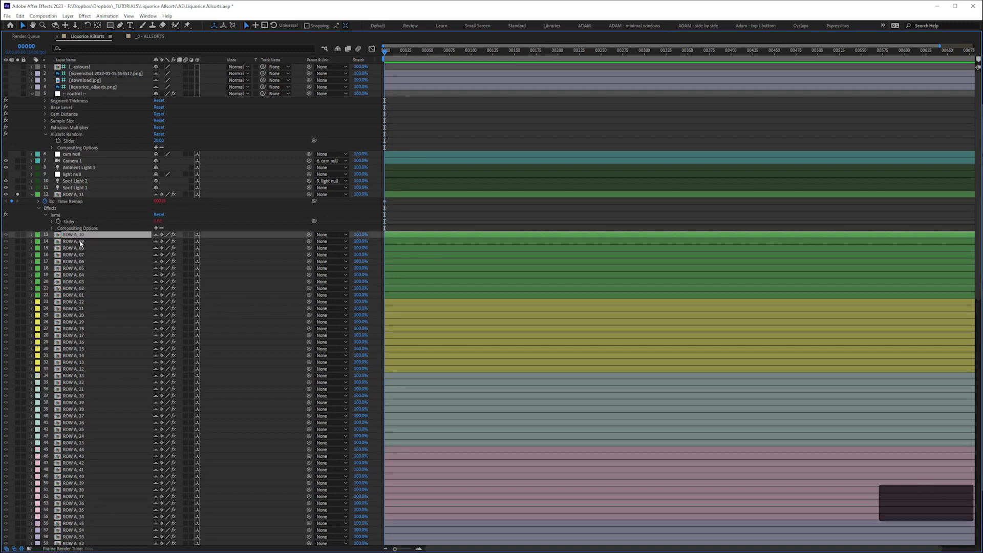
pyautogui.press('ctrl+s')
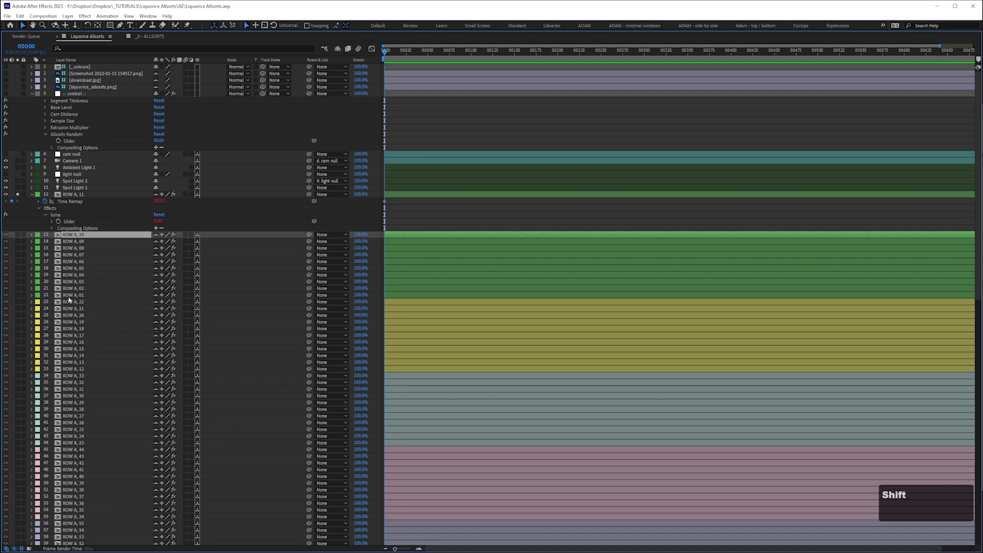
# Enable Time Remapping on the green ROW A layers 13–22, each now running the comp's full length.
pyautogui.press('ctrl+alt+t')
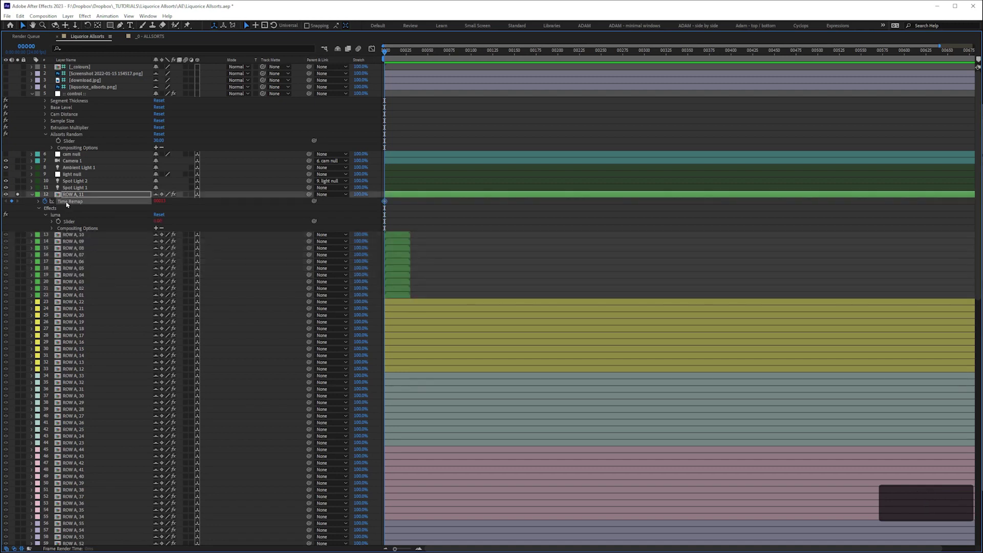
pyautogui.press('ctrl+c')
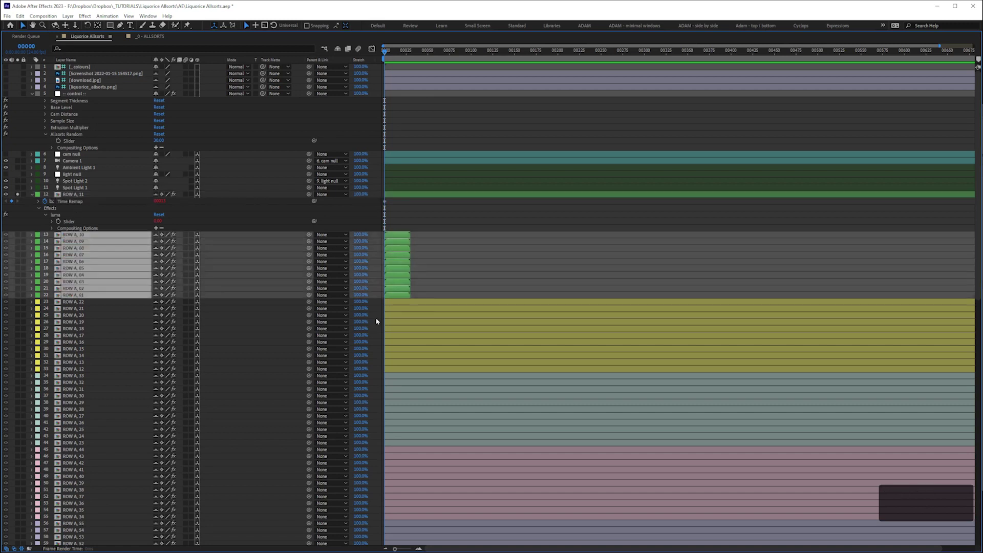
pyautogui.press('ctrl+v')
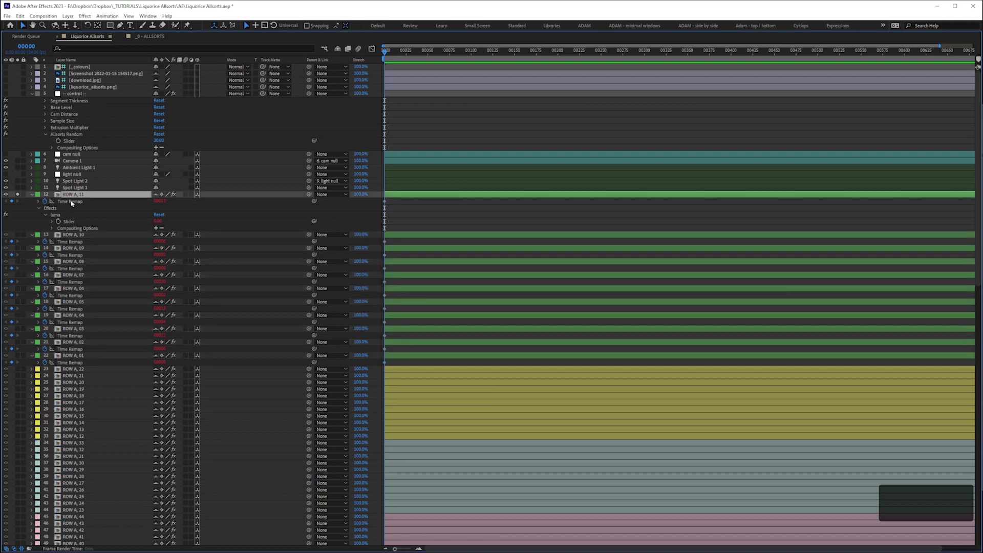
pyautogui.press('ctrl+alt+t')
pyautogui.press('ctrl+v')
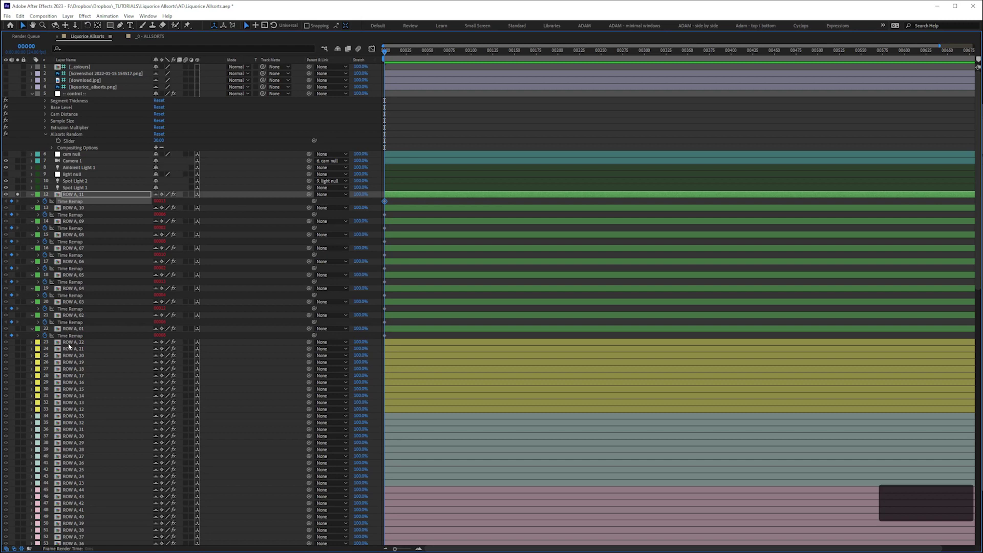
# Enable Time Remapping on the remaining ROW A layers down to layer 132.
pyautogui.press('space')
pyautogui.press('space')
pyautogui.press('space')
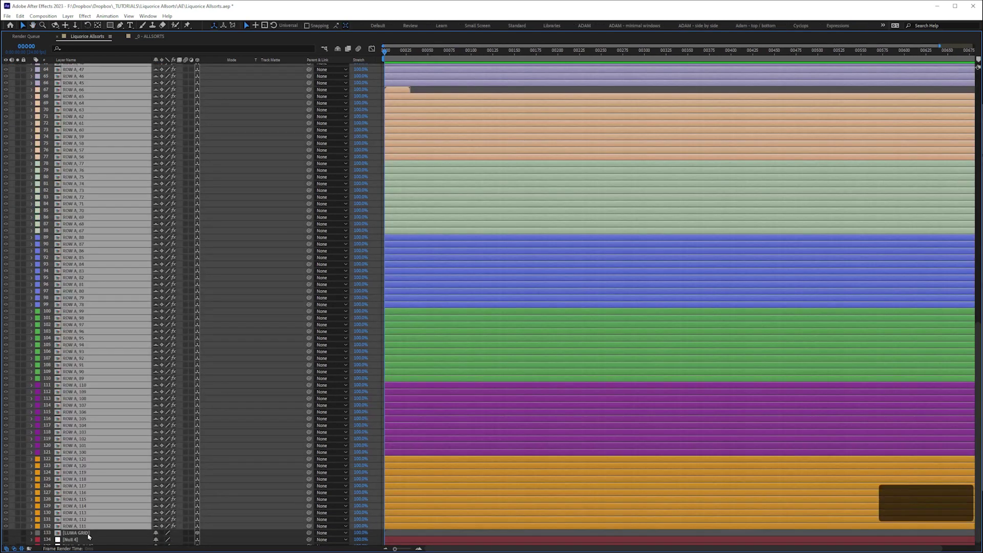
pyautogui.press('ctrl+alt+t')
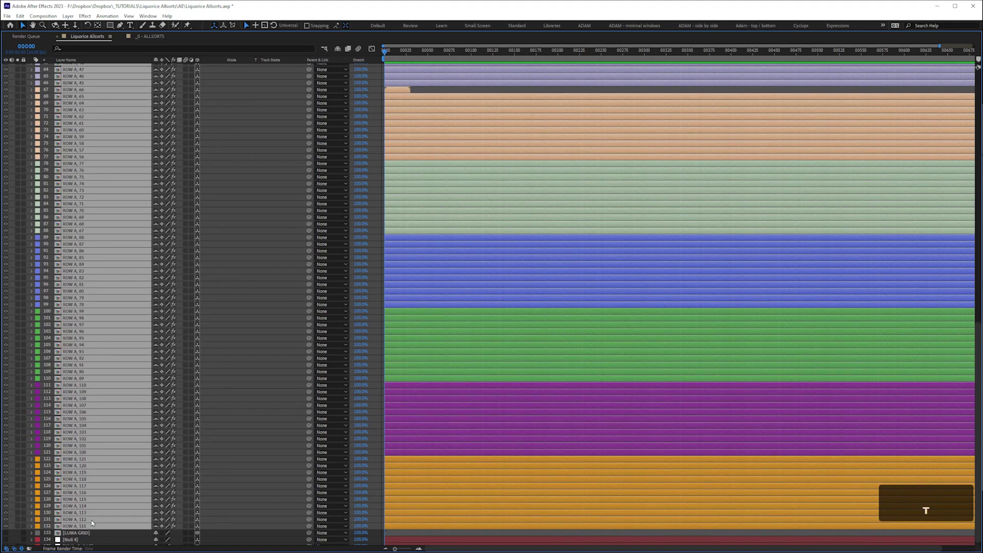
pyautogui.press('ctrl+v')
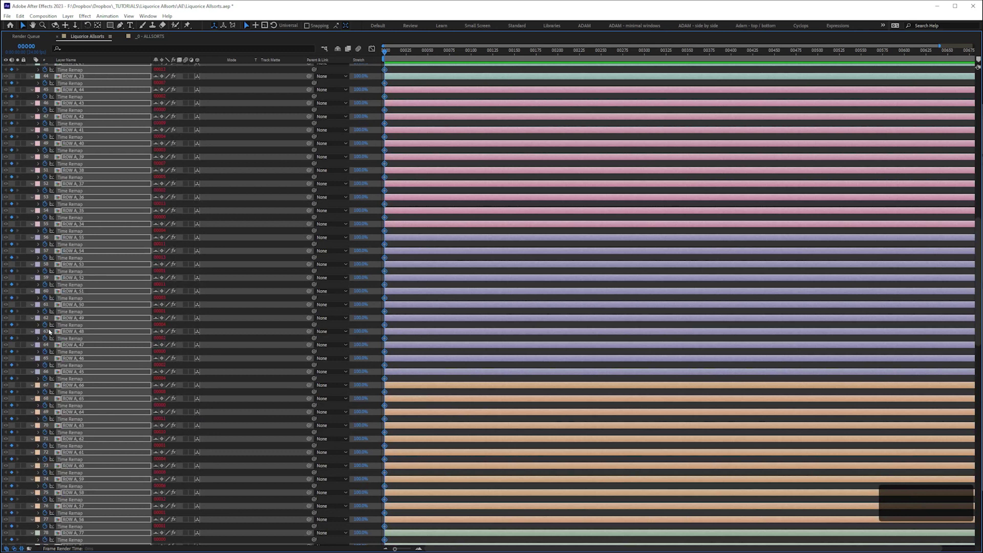
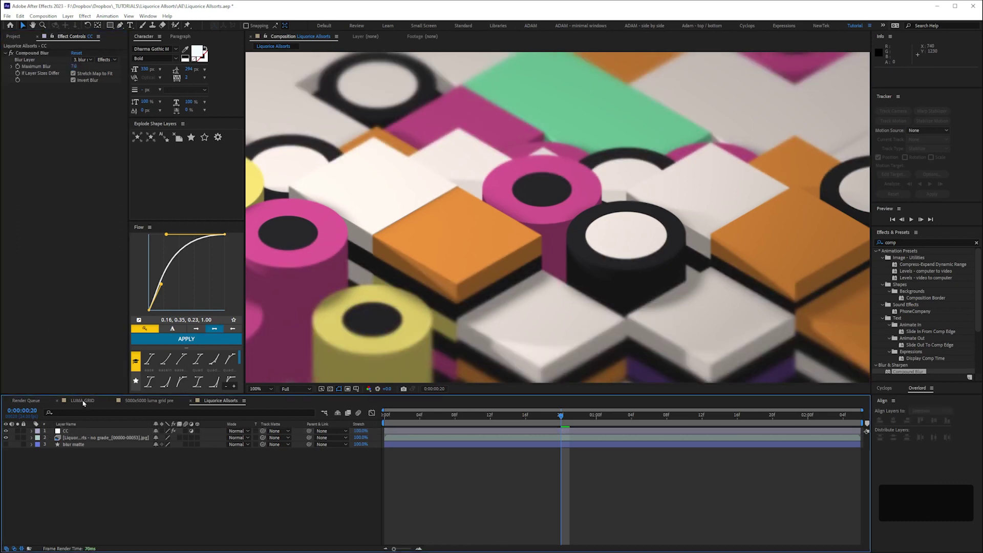
# At 50% zoom, lower Compound Blur's Maximum Blur on the CC layer to 8.
pyautogui.press('ctrl+-')
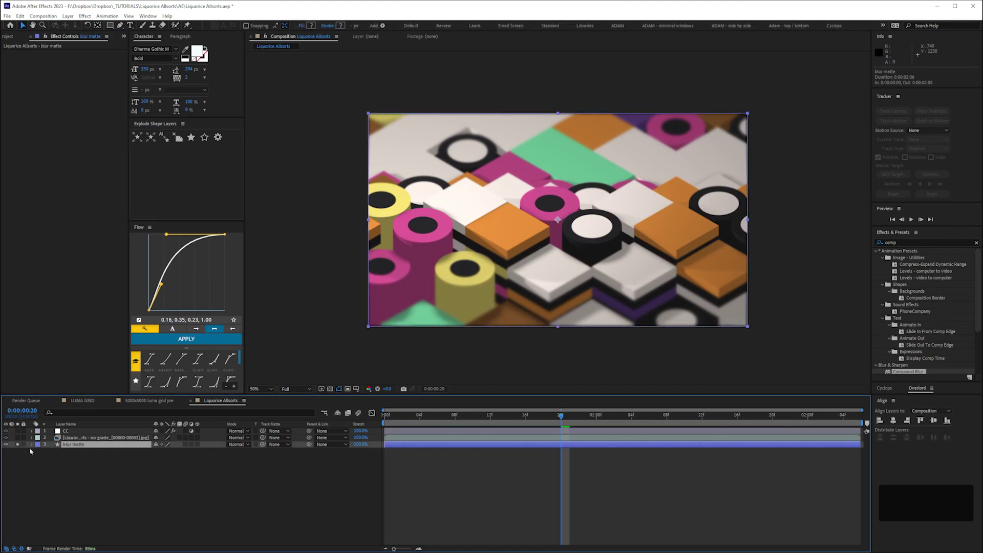
pyautogui.write('eeuu')
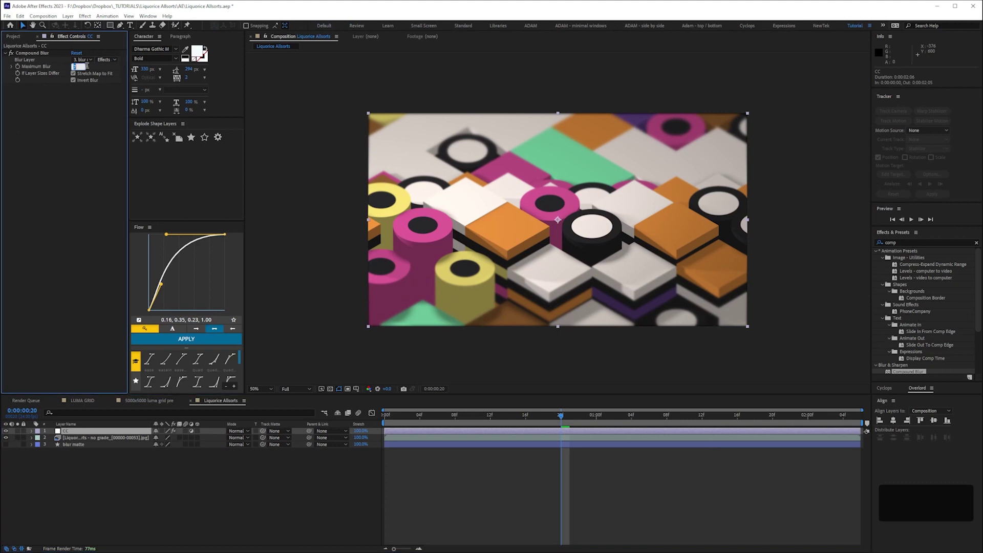
pyautogui.press('KP_1')
pyautogui.press('KP_0')
pyautogui.press('Return')
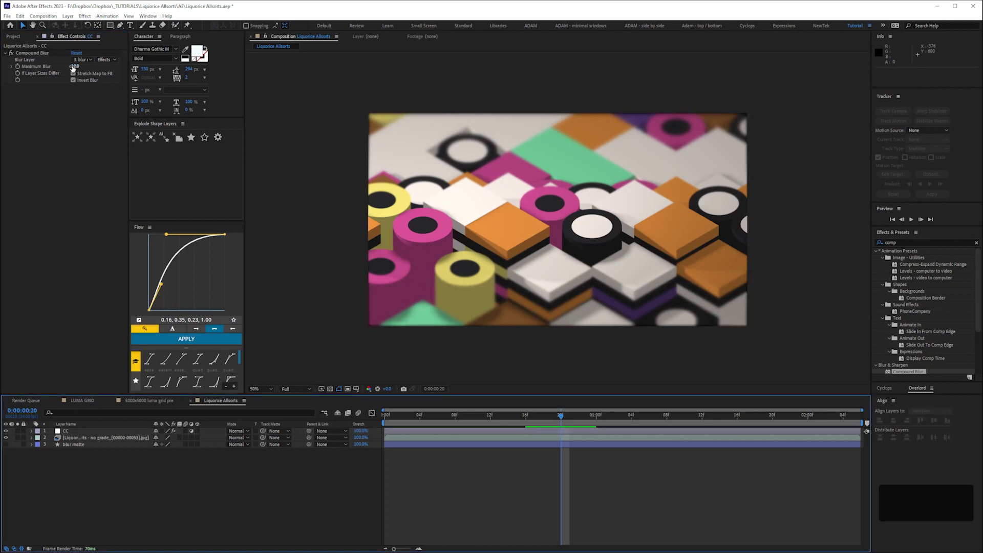
pyautogui.press('KP_8')
pyautogui.press('ctrl+=')
pyautogui.press('ctrl+-')
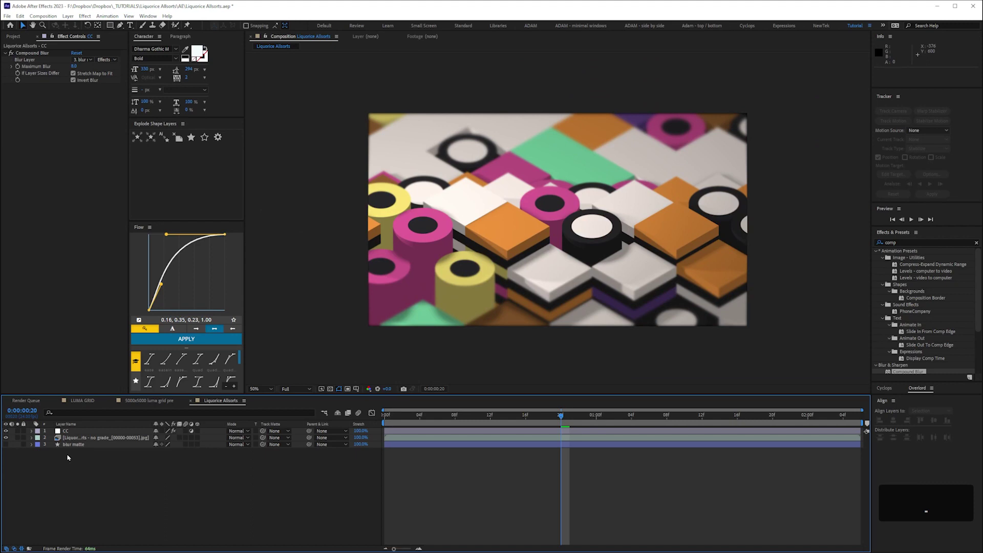
# Duplicate the ungraded 'no grade' liquorice render layer.
pyautogui.press('ctrl+d')
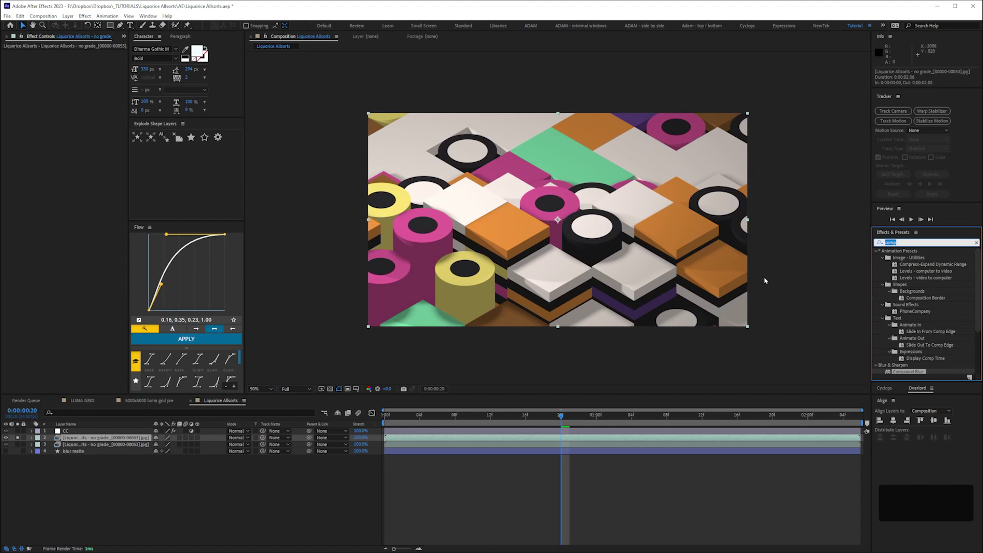
# Apply Gaussian Blur (Blurriness about 28) to the render copy and blend it in Overlay mode.
pyautogui.press('g')
pyautogui.write('ga')
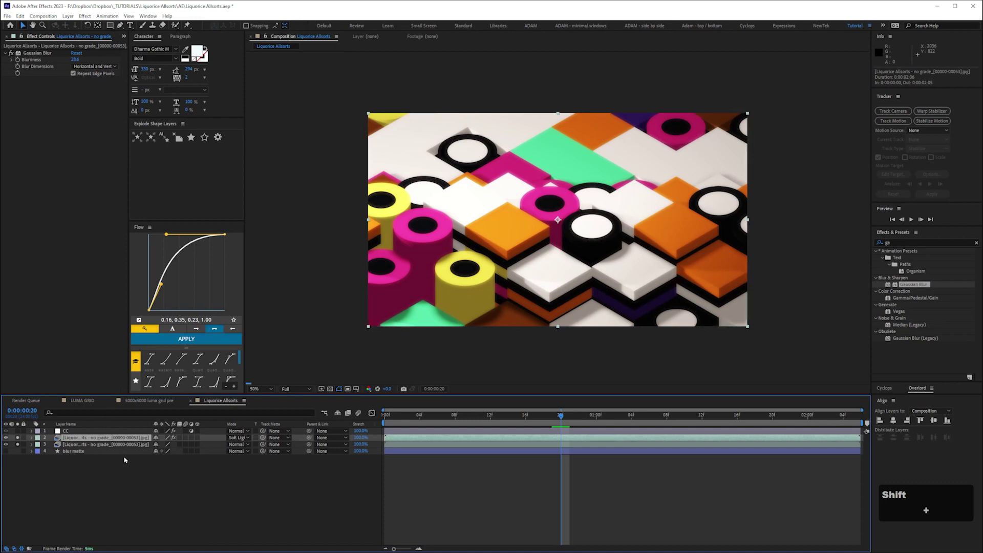
pyautogui.press('shift+-')
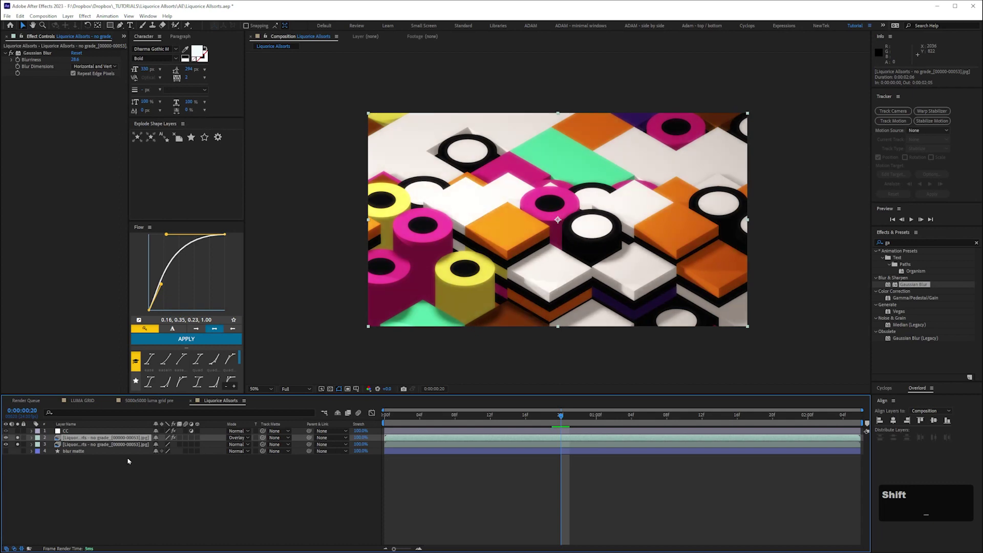
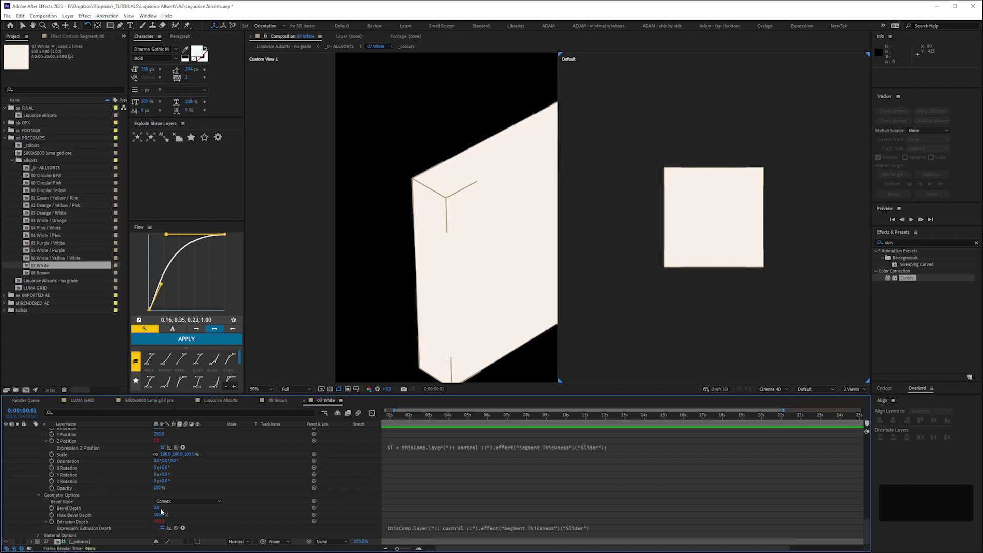
# Reveal the 07 White segment layers' shape, colour, transform and geometry settings.
pyautogui.press('KP_1')
pyautogui.press('Return')
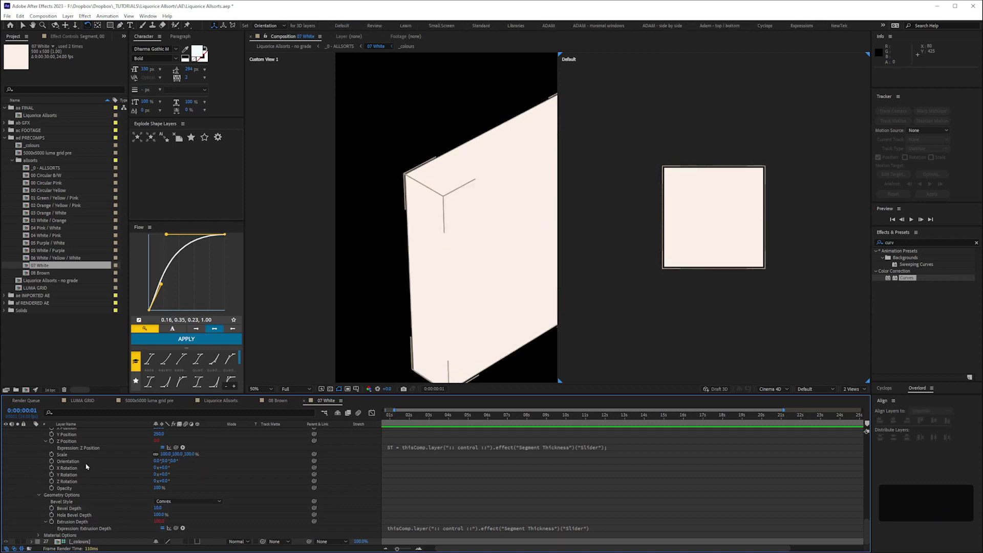
pyautogui.press('space')
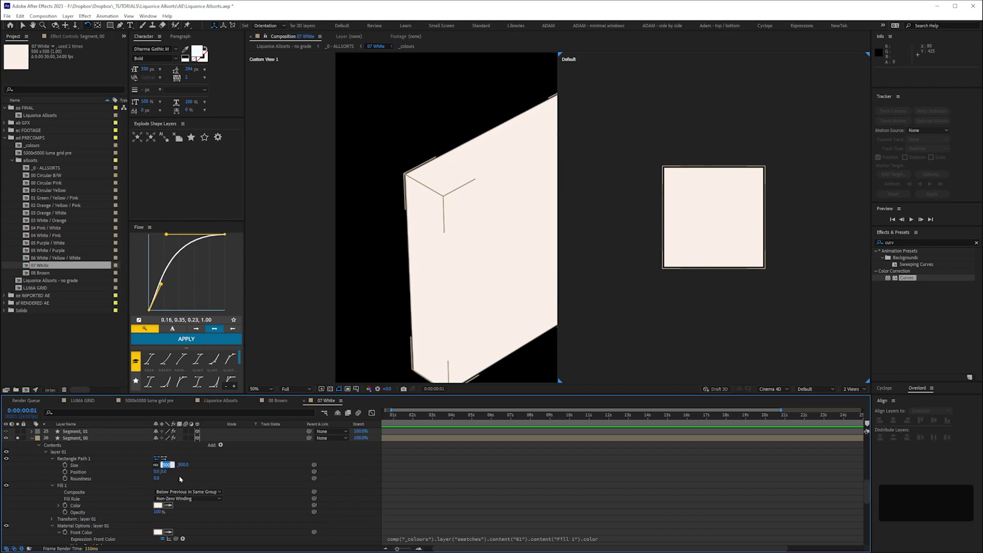
pyautogui.press('shift+Down')
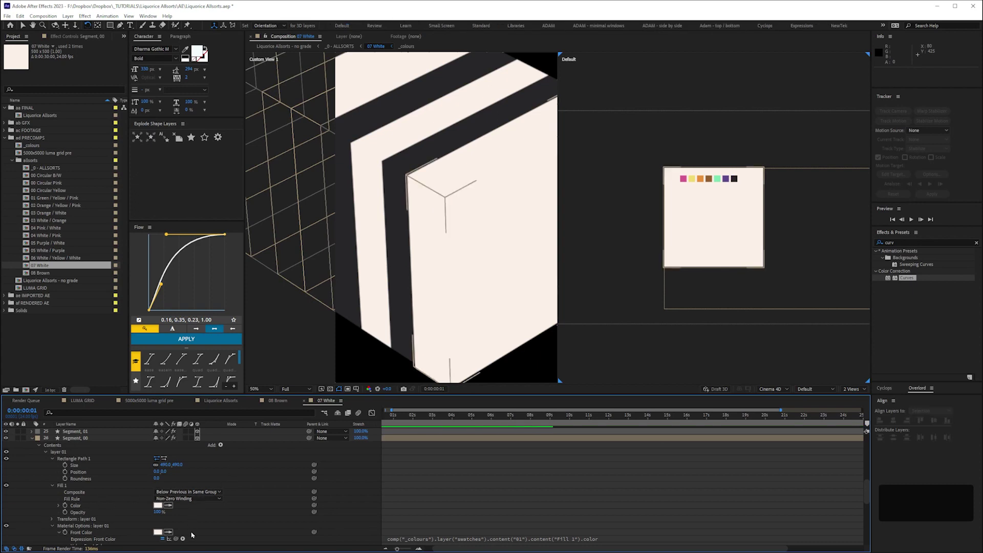
pyautogui.press('space')
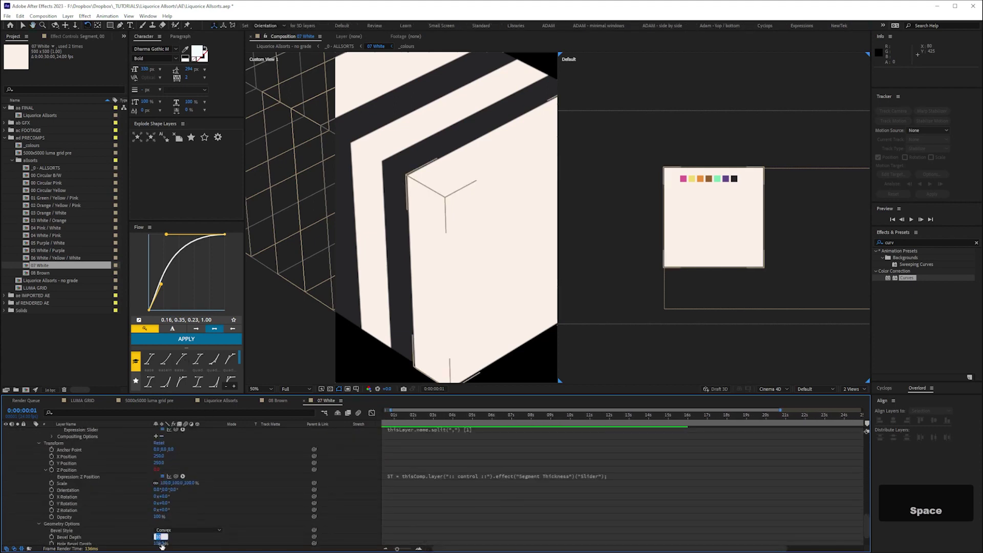
# View the extruded segment stack from the Left in a single view and zoom to check spacing.
pyautogui.press('KP_3')
pyautogui.press('Return')
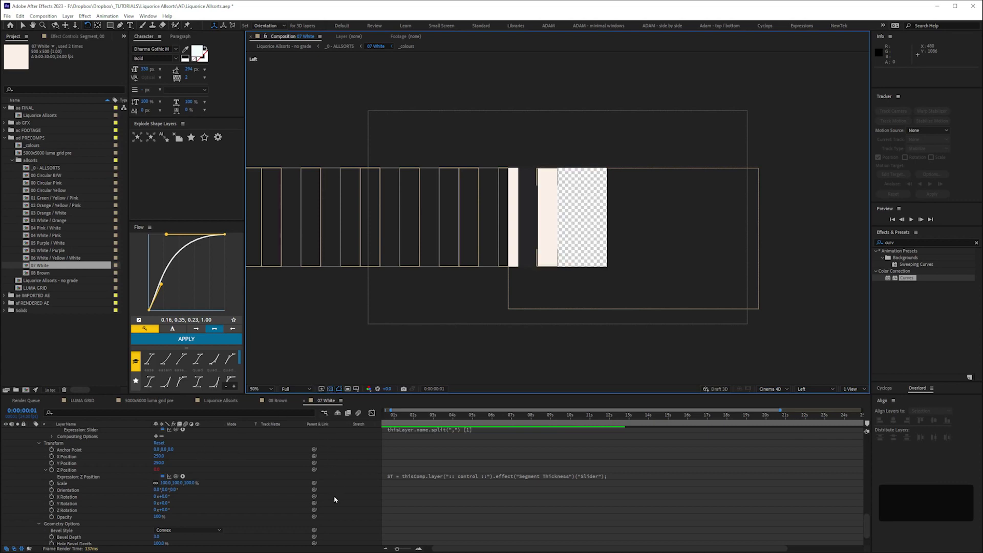
pyautogui.press('ctrl+=')
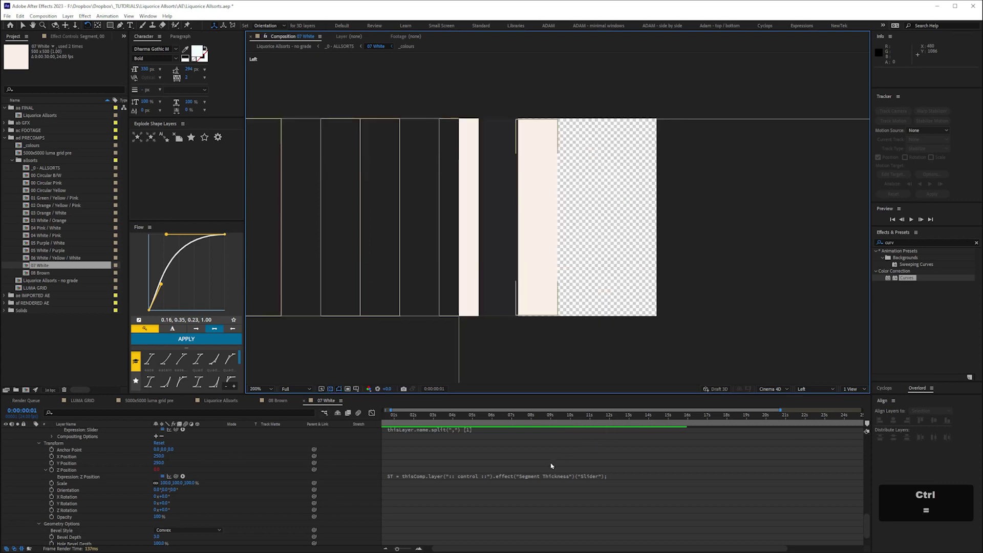
pyautogui.press('ctrl+-')
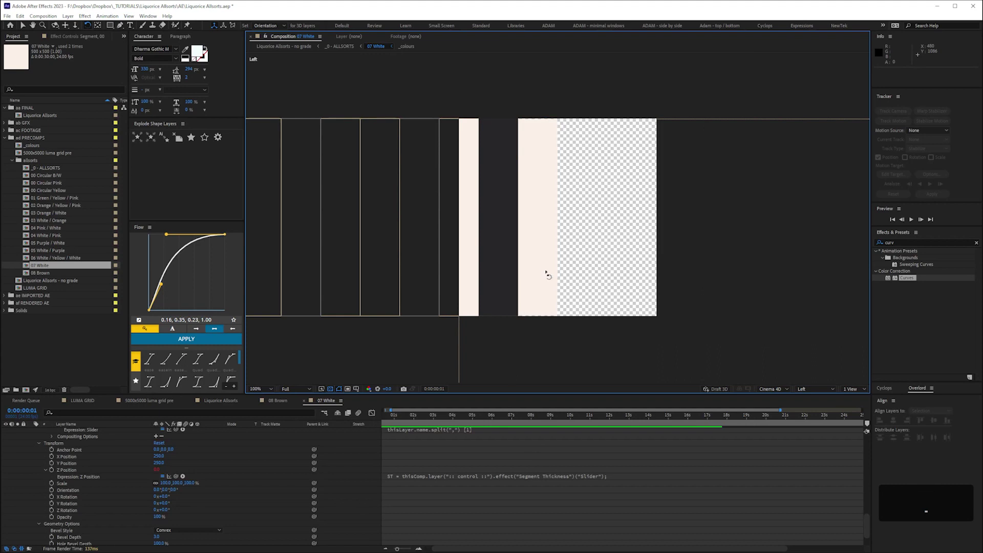
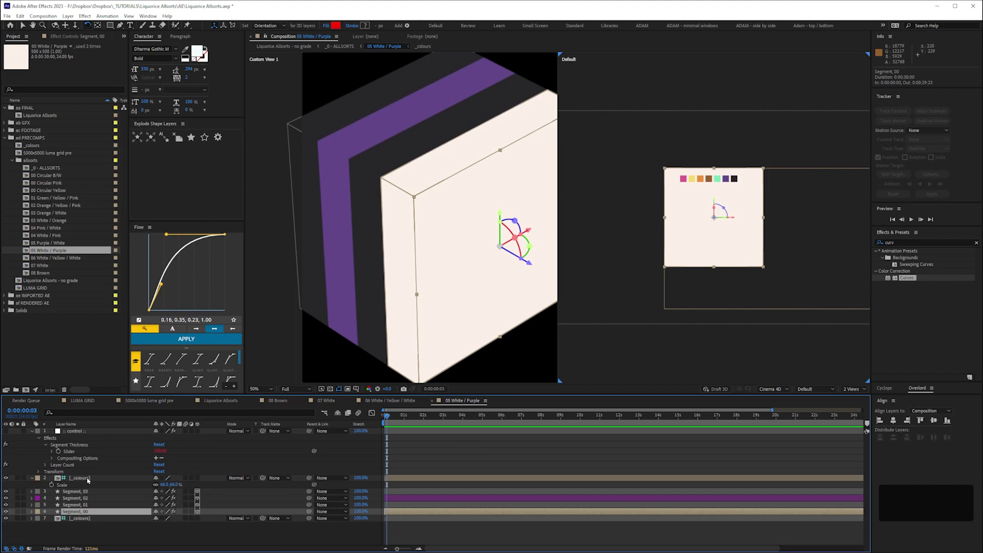
# Duplicate the 05 White / Purple segment layers five times to about two dozen and save.
pyautogui.press('ctrl+d')
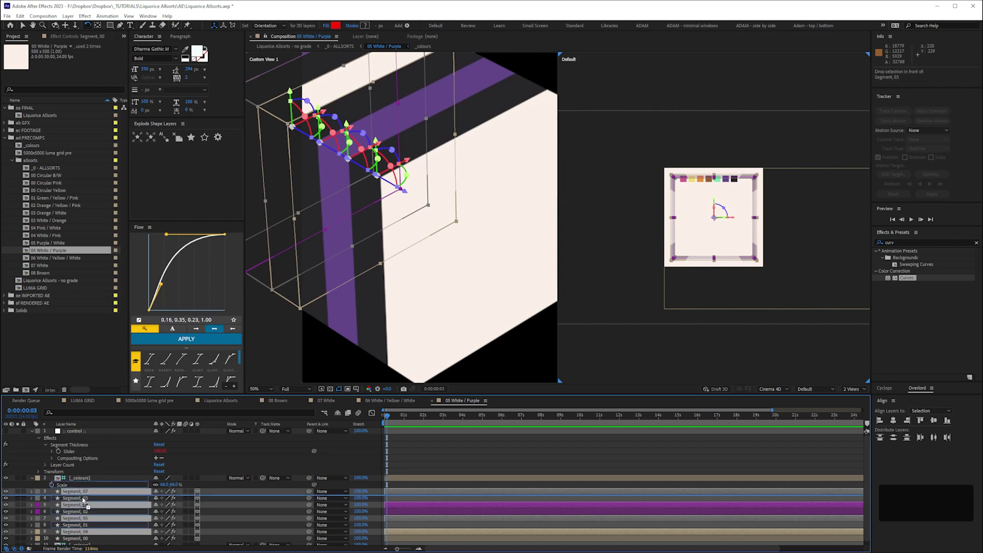
pyautogui.press('ctrl+d')
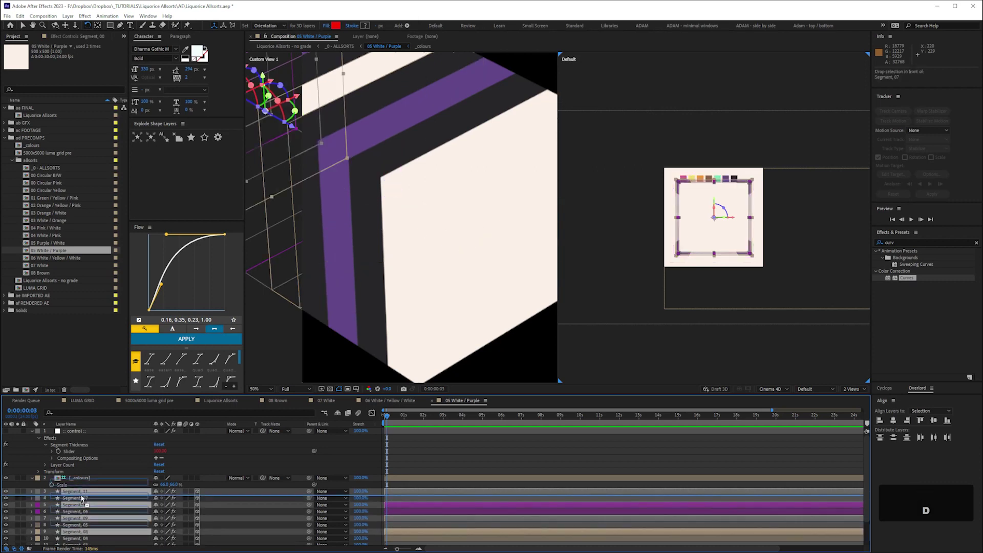
pyautogui.press('ctrl+d')
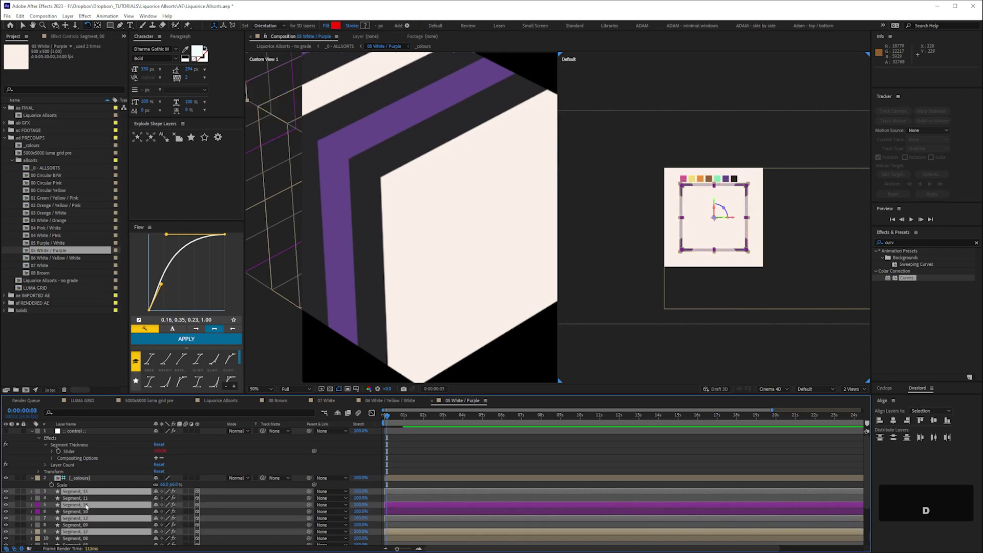
pyautogui.press('ctrl+d')
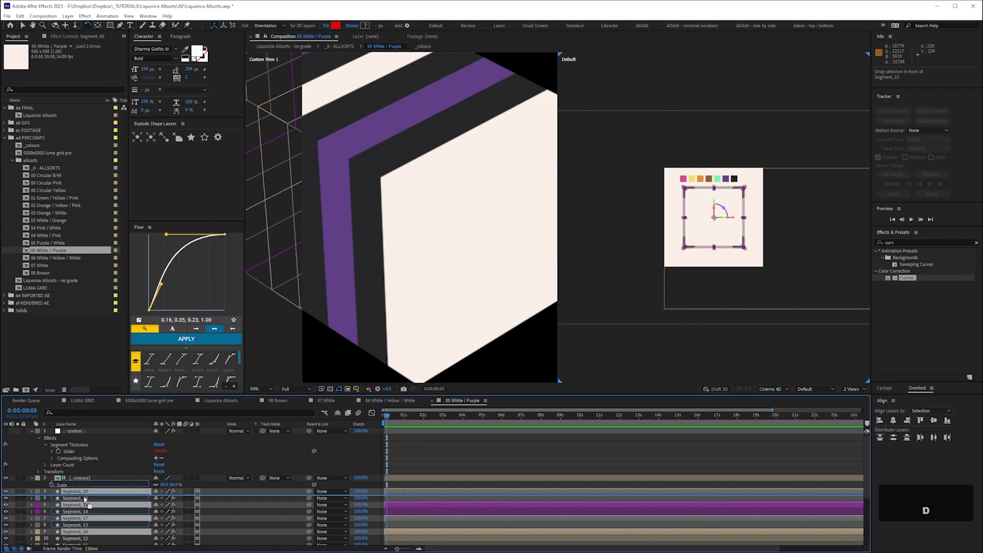
pyautogui.press('ctrl+d')
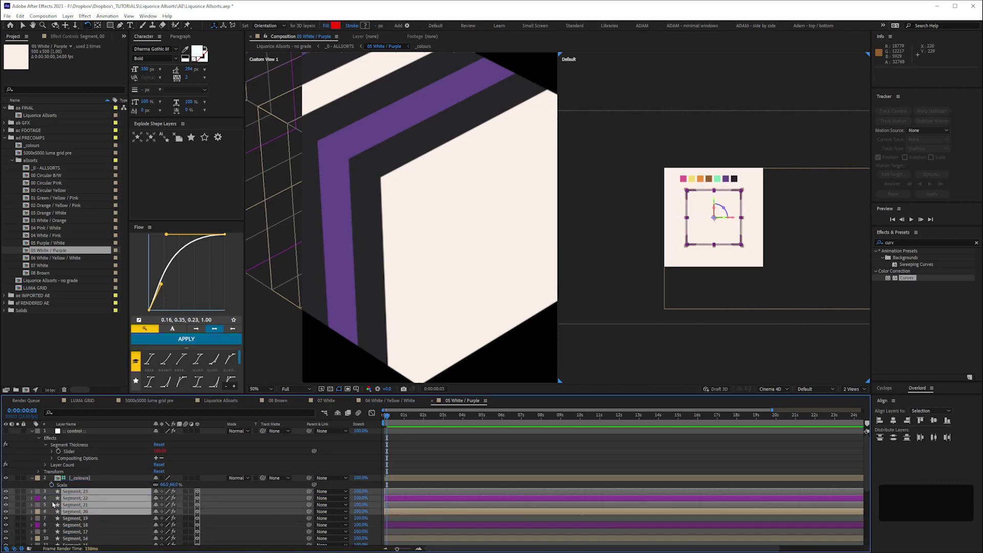
pyautogui.press('ctrl+s')
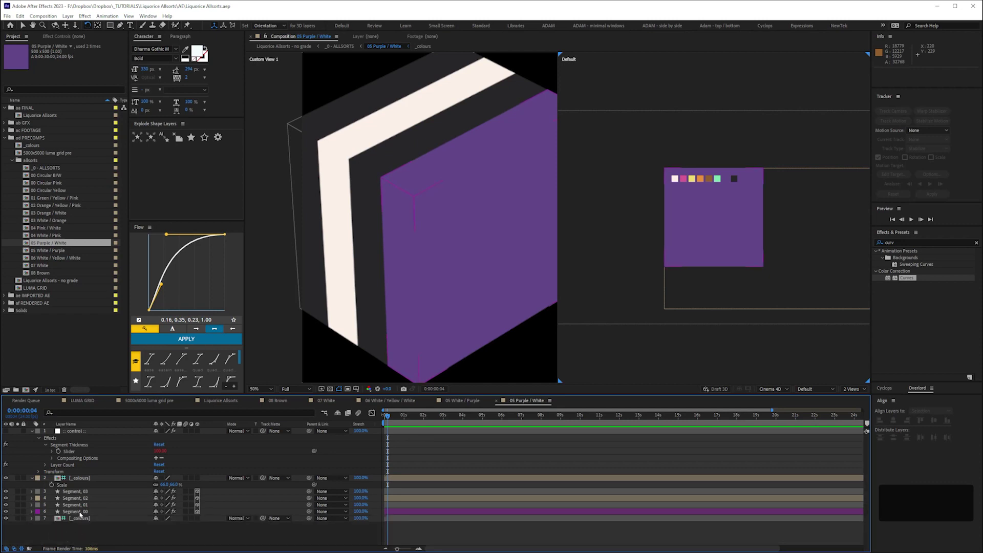
# Duplicate Segment_00–Segment_03 in 04 White / Pink repeatedly toward twenty-four segment layers.
pyautogui.press('ctrl+d')
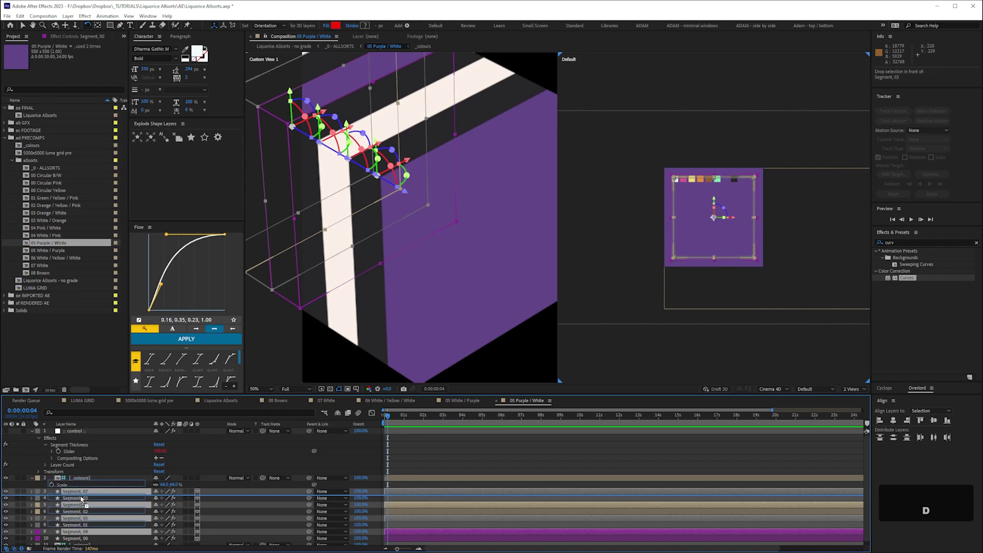
pyautogui.press('ctrl+d')
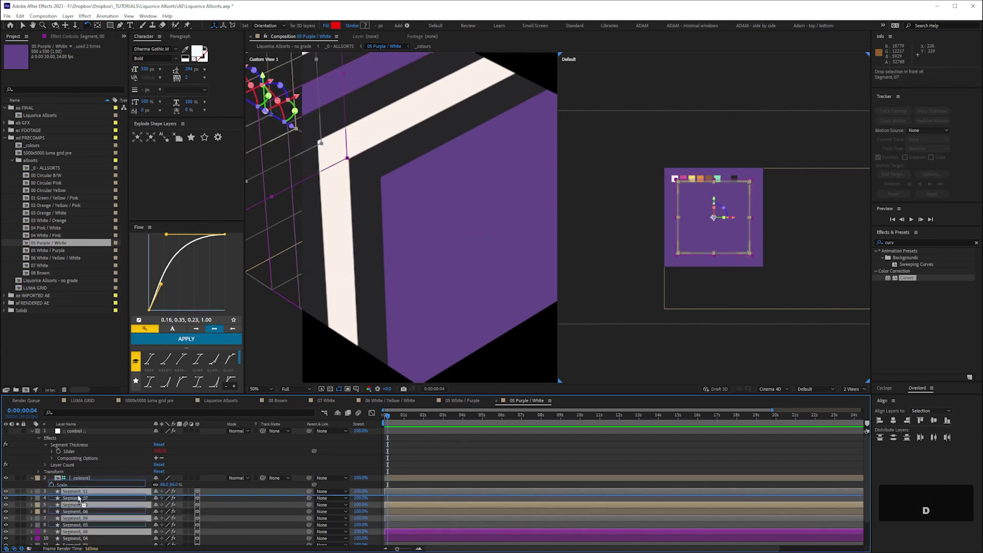
pyautogui.press('ctrl+d')
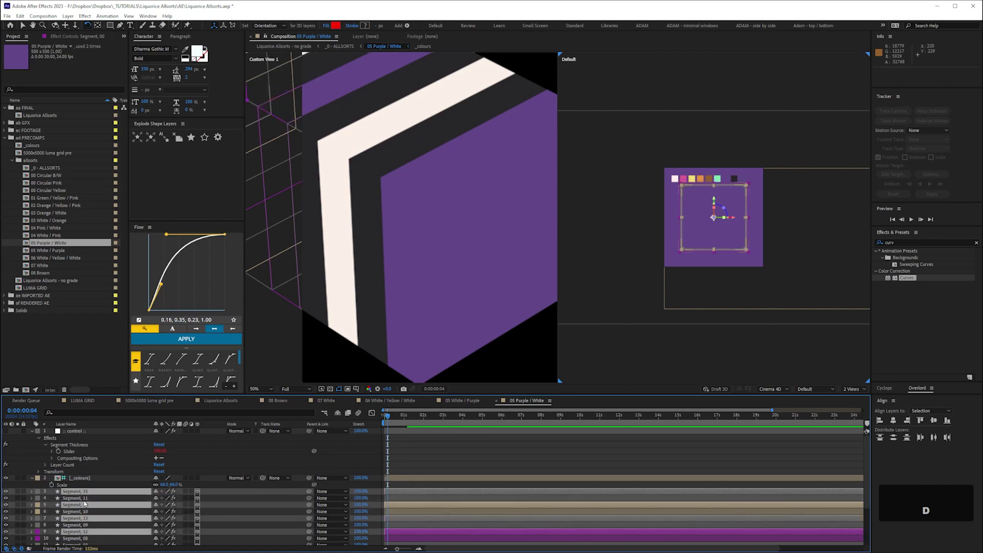
pyautogui.press('ctrl+d')
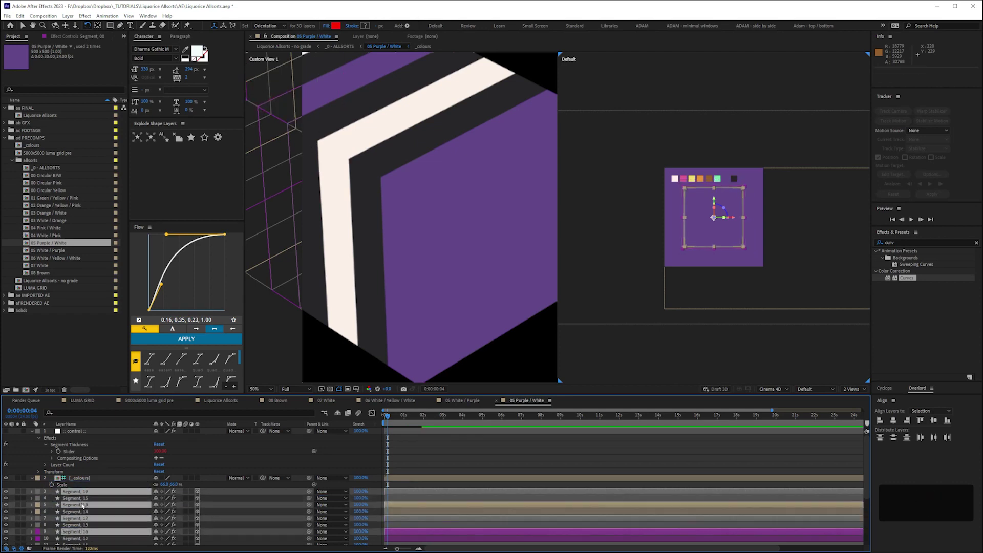
pyautogui.press('ctrl+d')
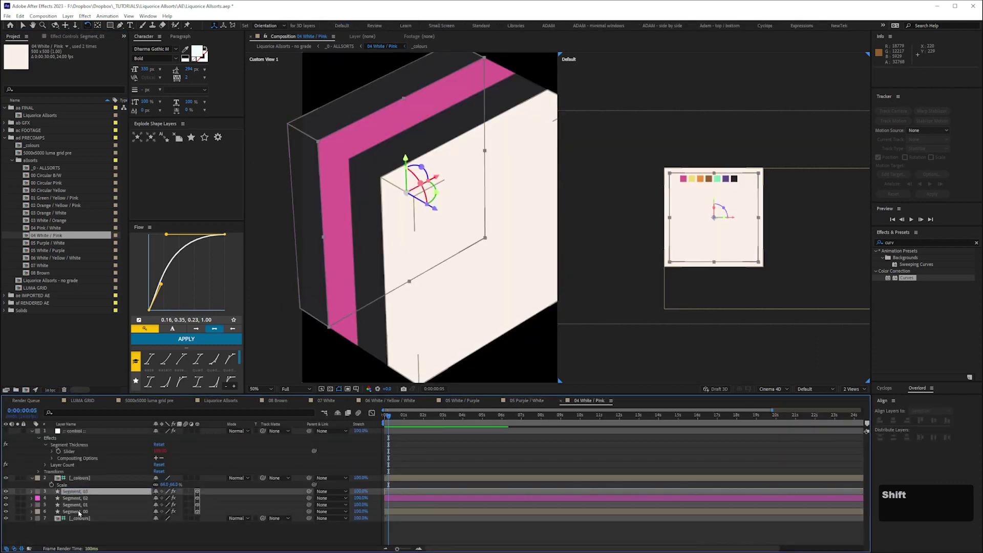
pyautogui.press('ctrl+d')
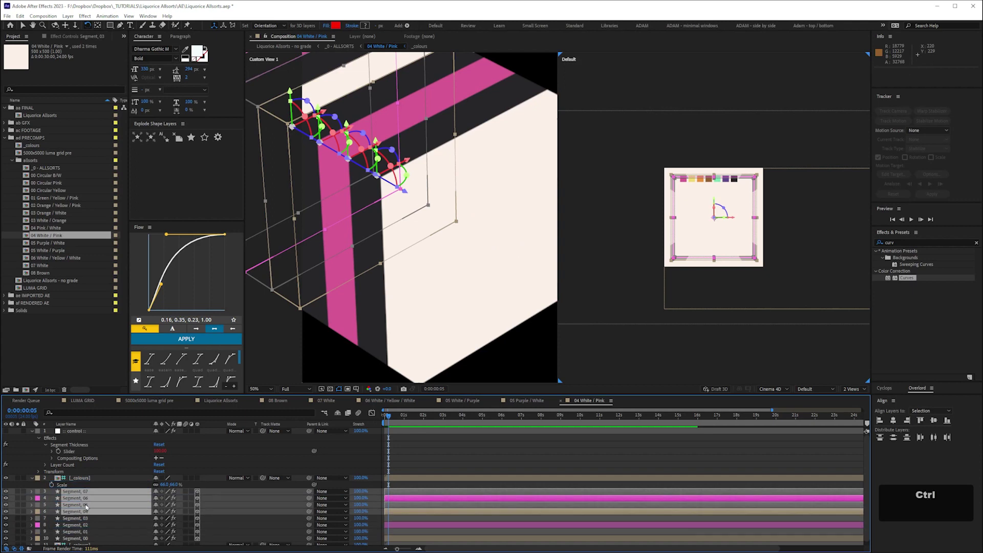
pyautogui.press('ctrl+d')
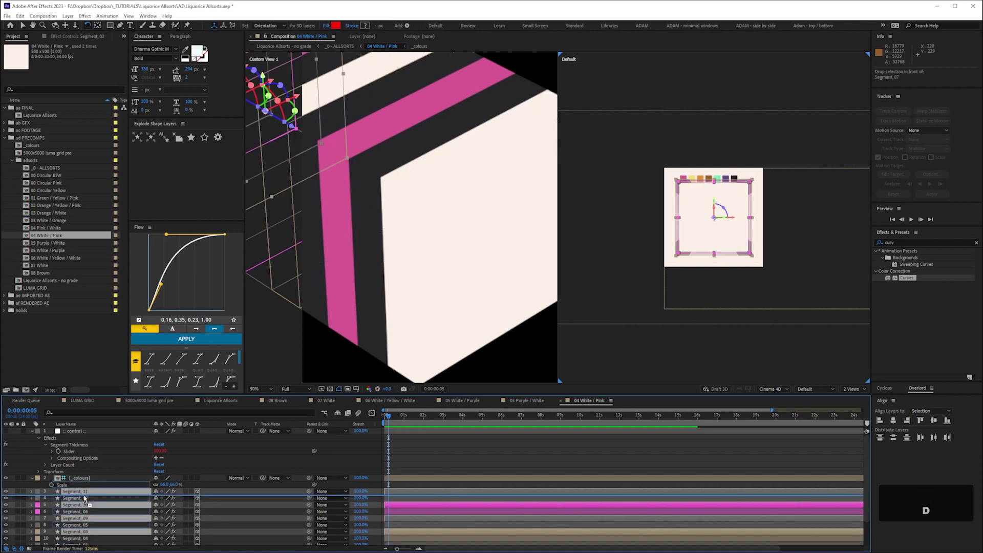
pyautogui.press('ctrl+d')
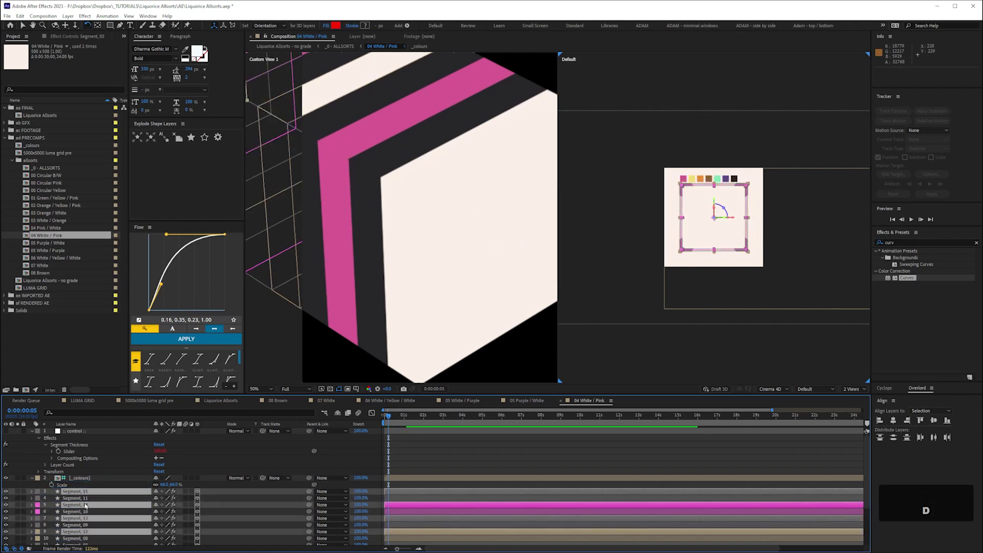
pyautogui.press('ctrl+d')
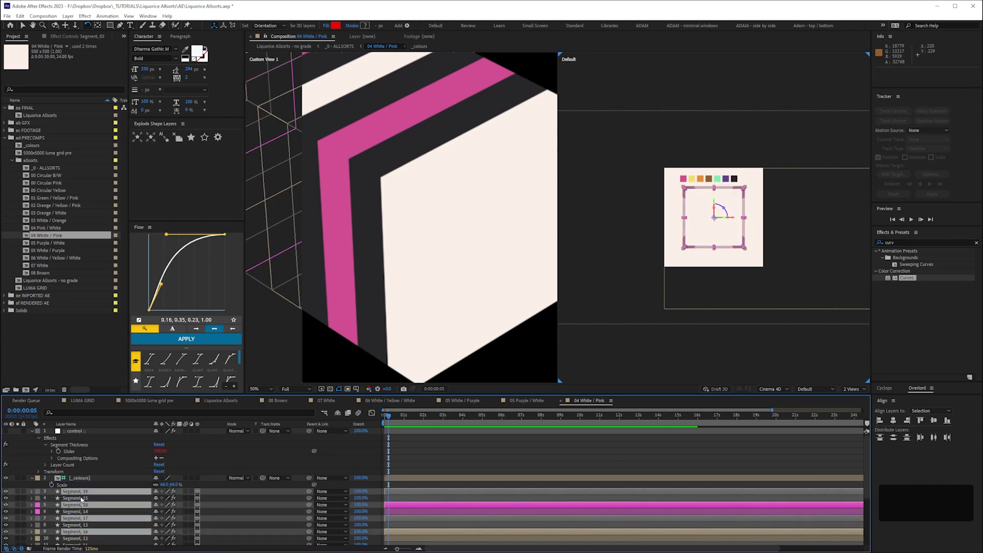
# Duplicate the four 04 Pink / White segment layers until the stack reaches Segment_23.
pyautogui.press('ctrl+d')
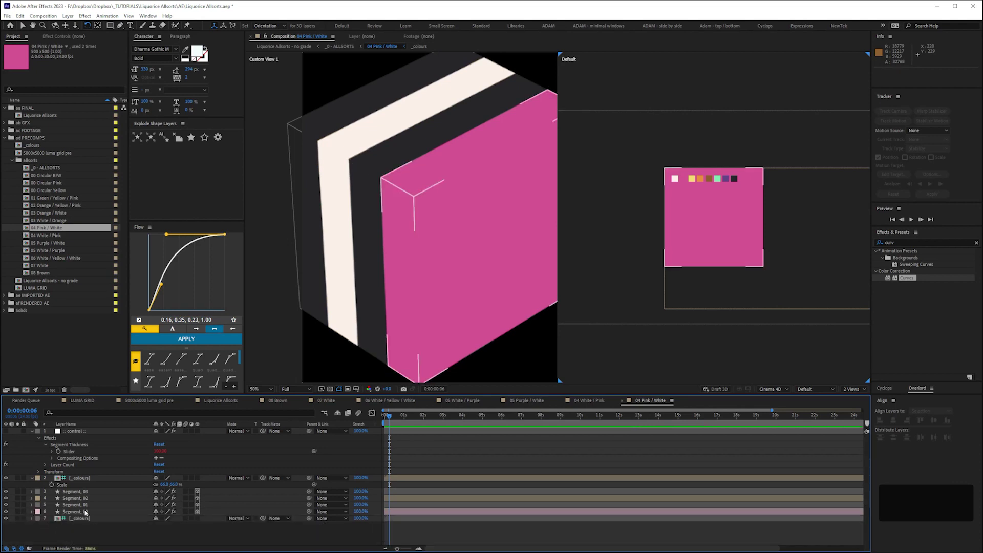
pyautogui.press('ctrl+d')
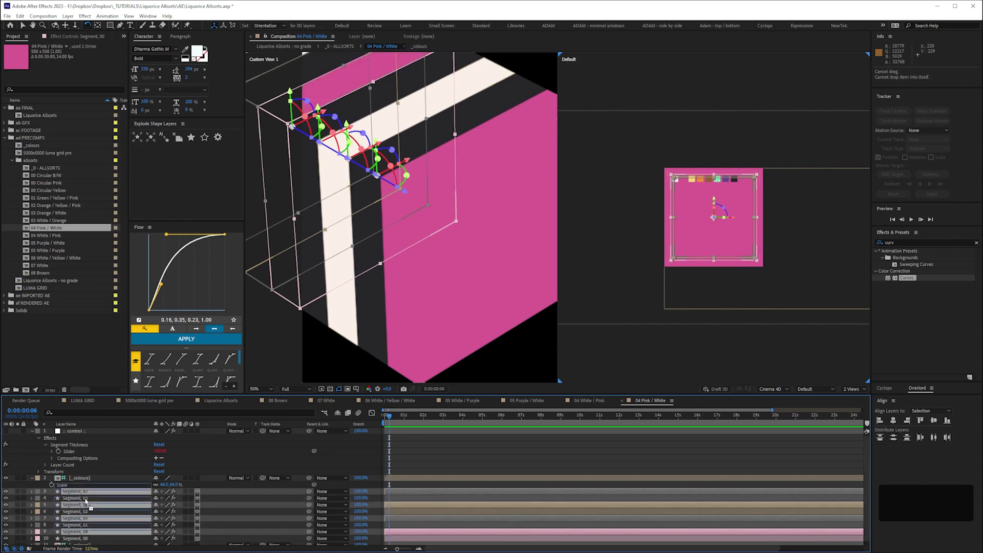
pyautogui.press('ctrl+d')
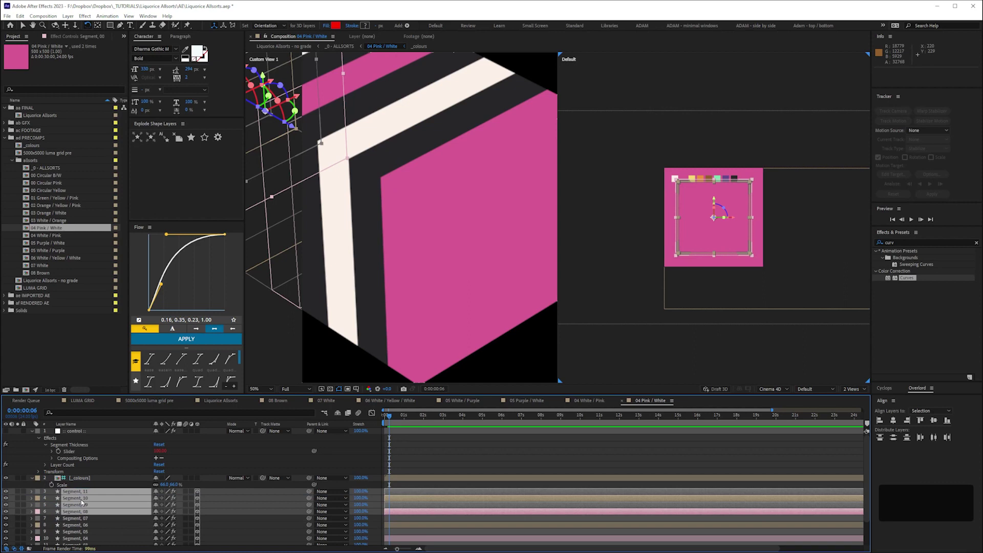
pyautogui.press('ctrl+d')
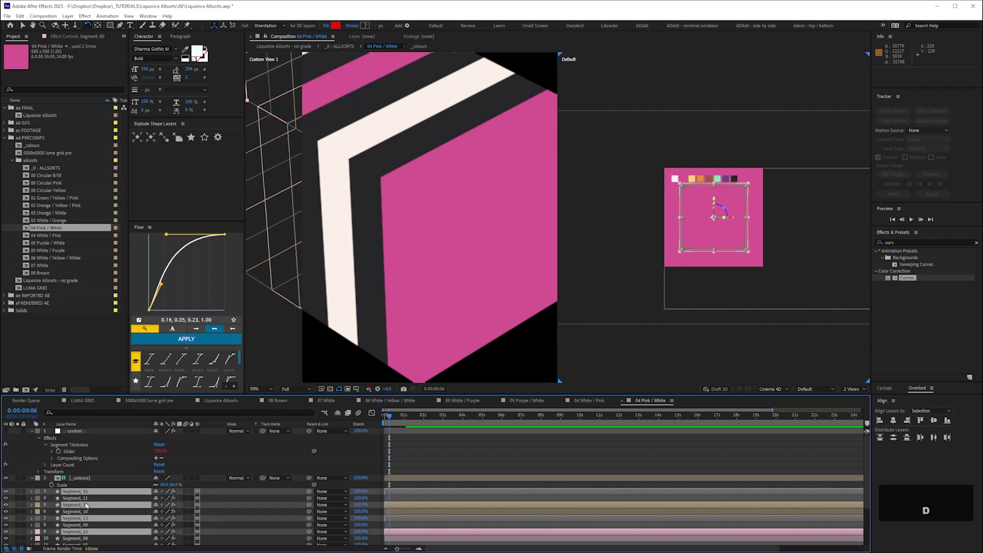
pyautogui.press('ctrl+d')
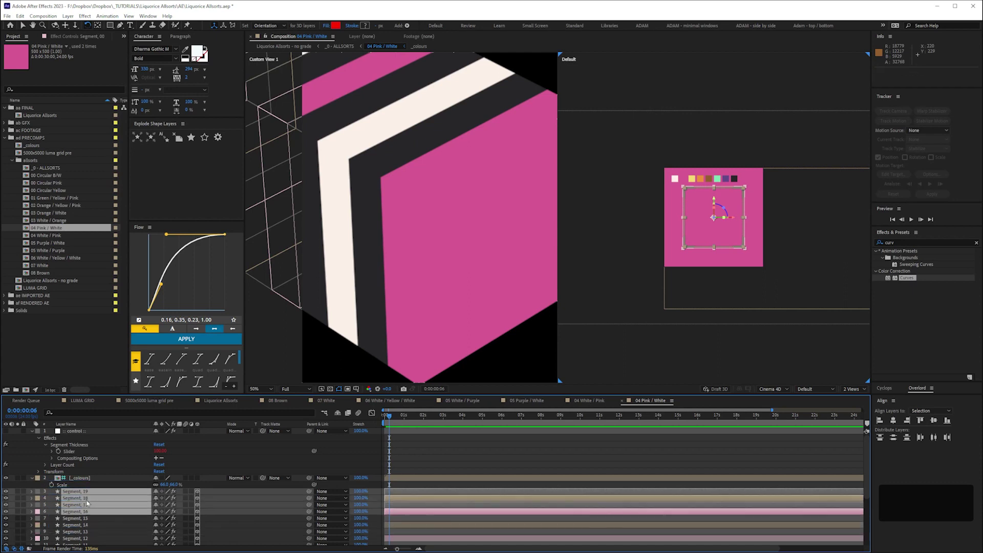
pyautogui.press('ctrl+d')
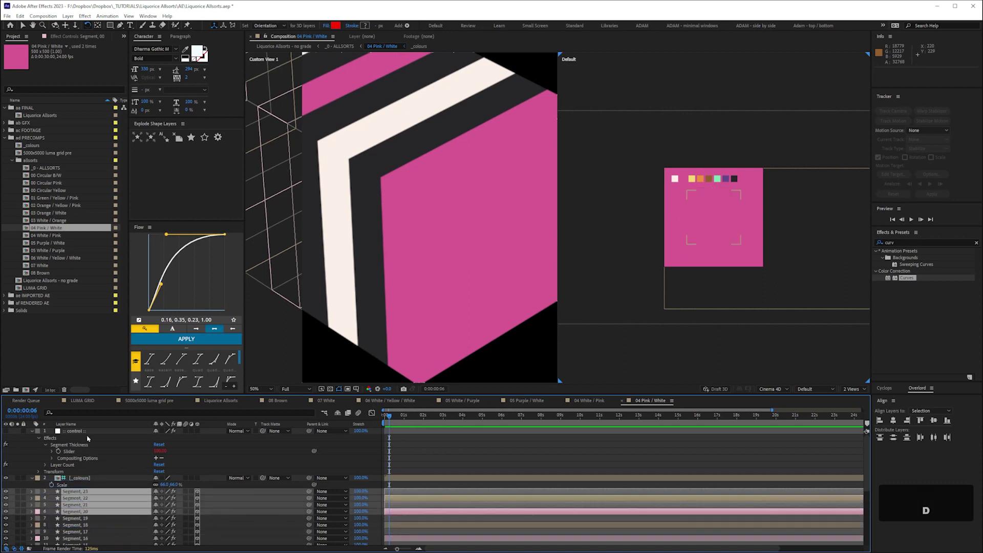
# Save, then duplicate the 03 White / Orange segment layers toward Segment_23.
pyautogui.press('ctrl+s')
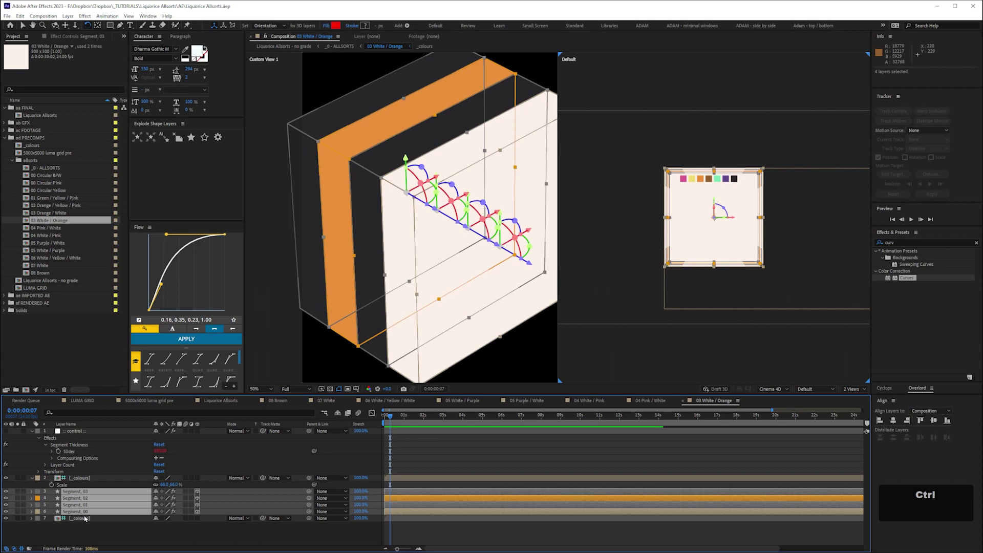
pyautogui.press('ctrl+d')
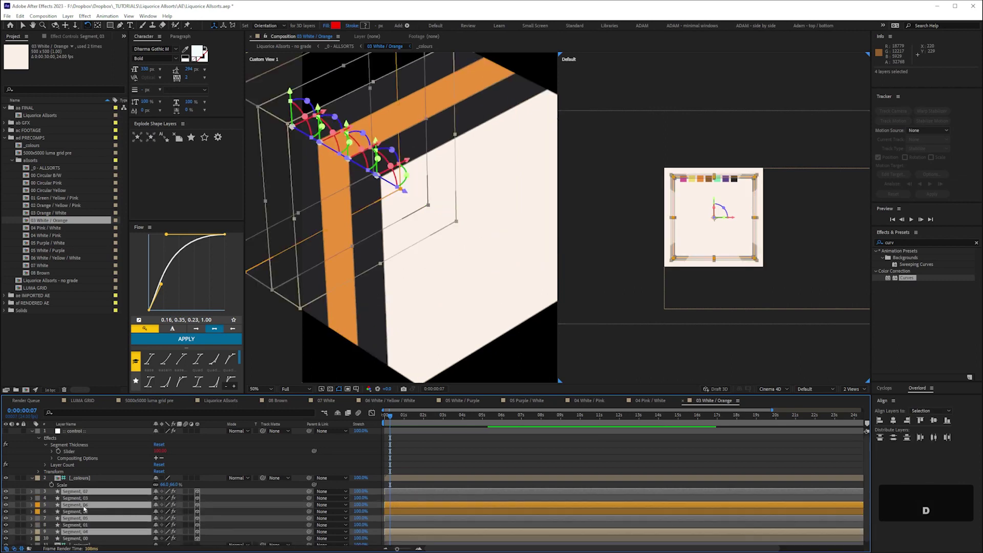
pyautogui.press('ctrl+d')
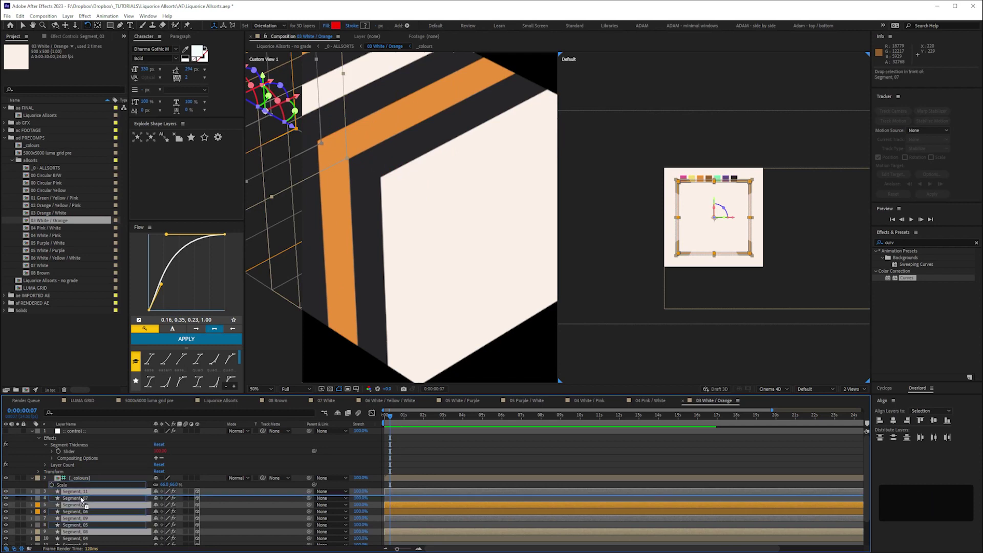
pyautogui.press('ctrl+d')
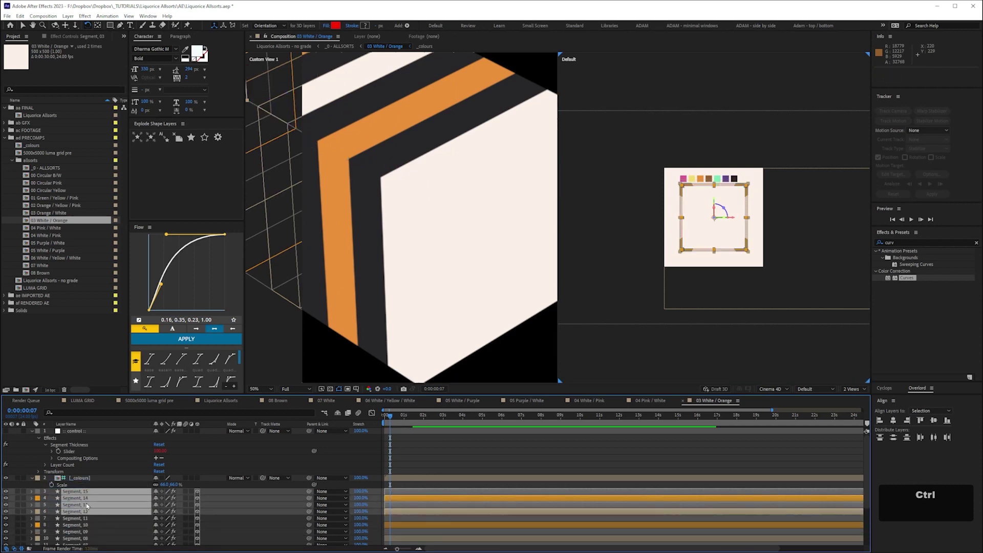
pyautogui.press('ctrl+d')
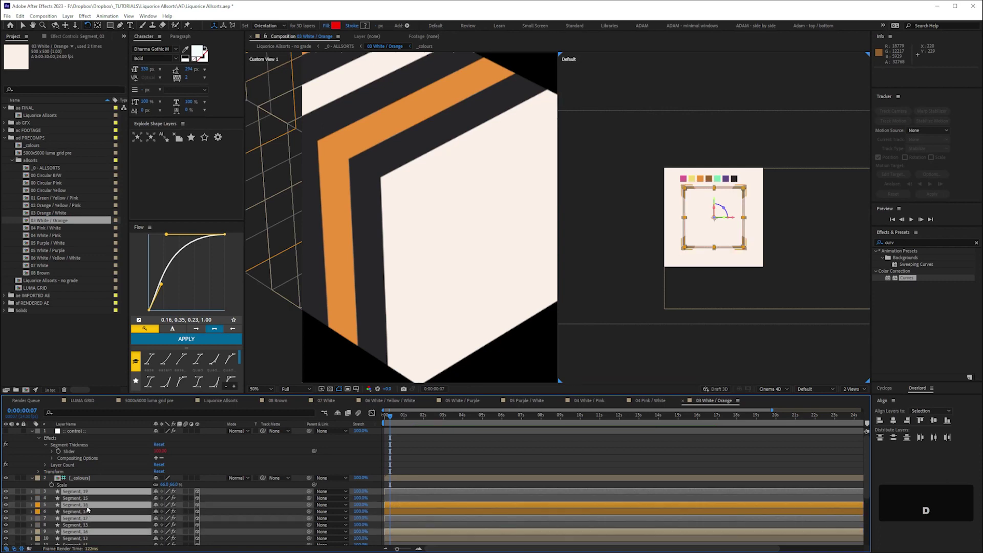
# Fill out and reorder the 03 Orange / White segment stack in descending order, then save.
pyautogui.press('ctrl+d')
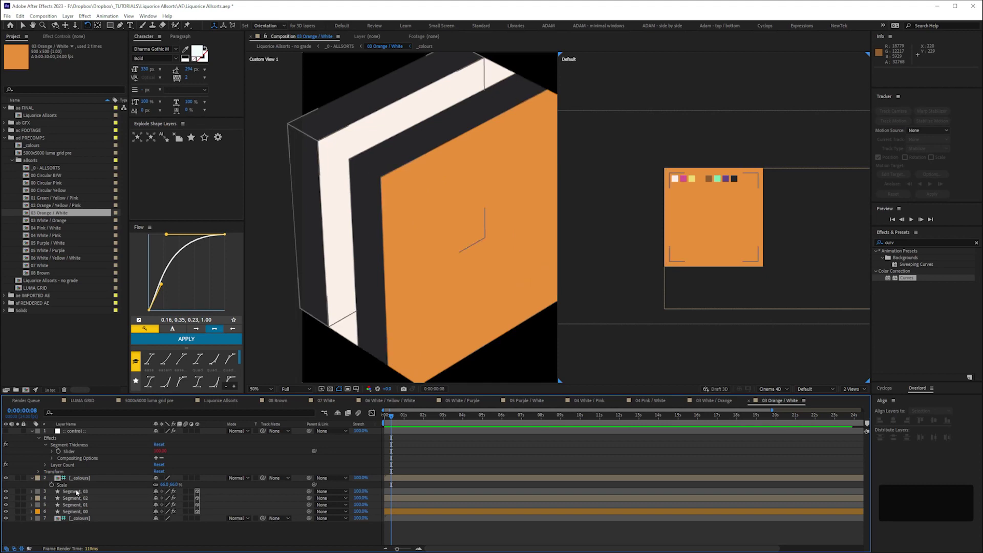
pyautogui.press('ctrl+d')
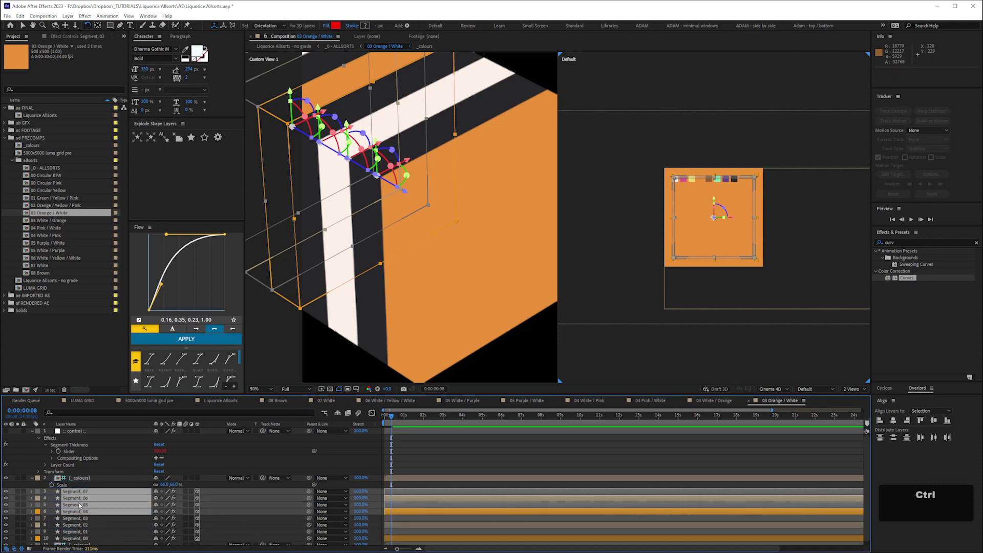
pyautogui.press('ctrl+d')
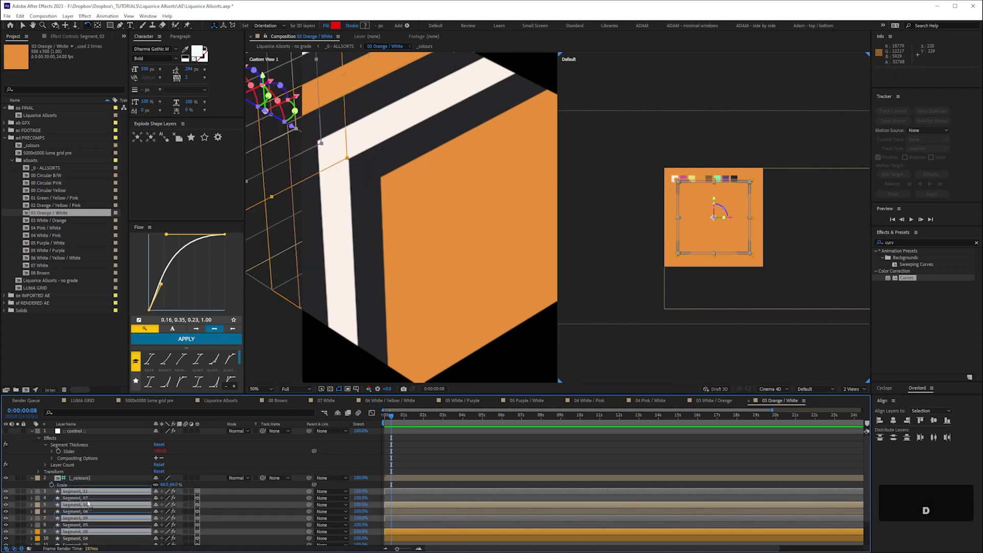
pyautogui.press('ctrl+d')
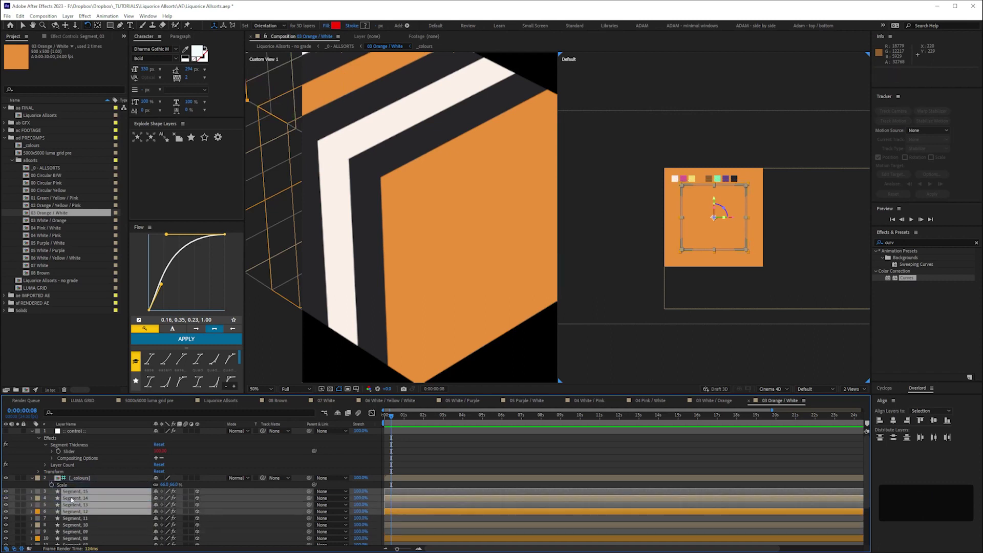
pyautogui.press('ctrl+d')
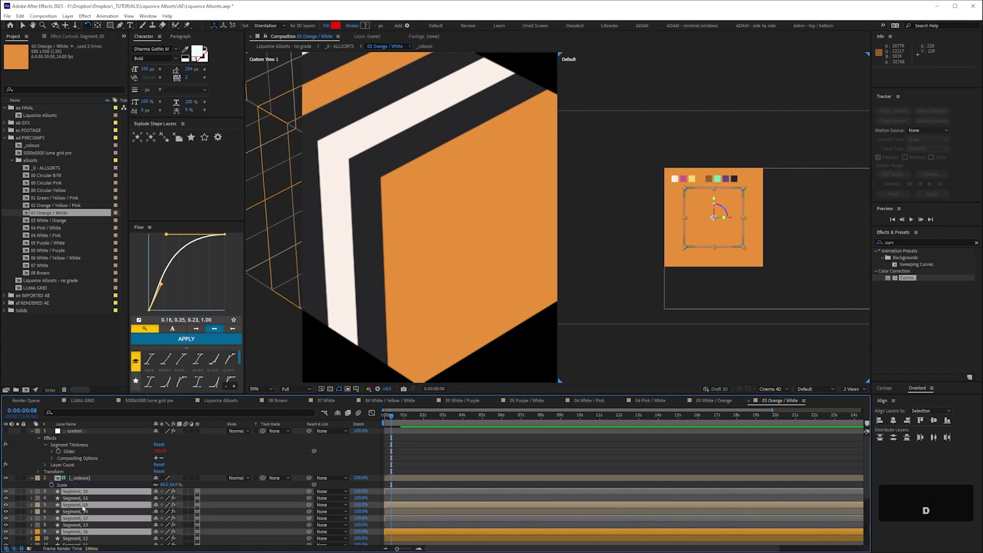
pyautogui.press('ctrl+d')
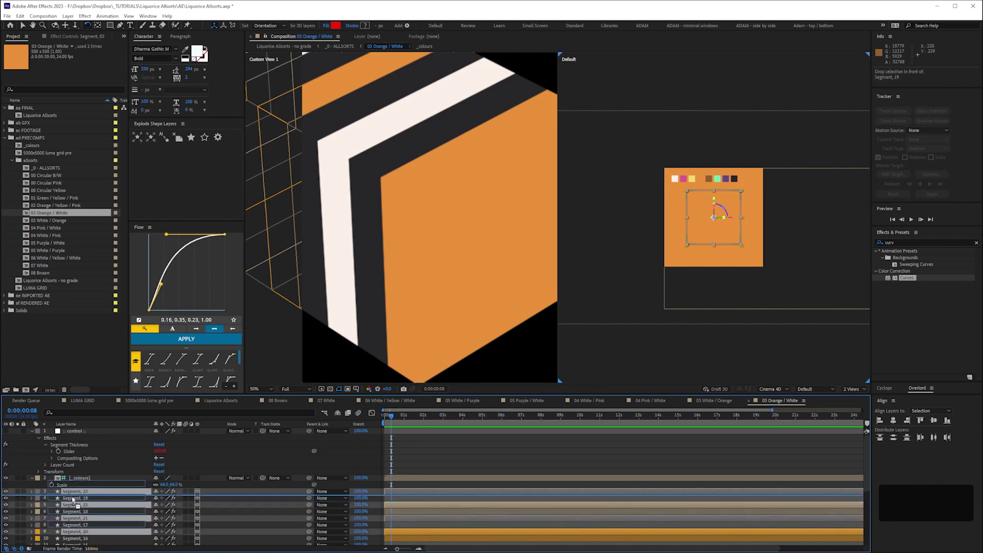
pyautogui.press('ctrl+s')
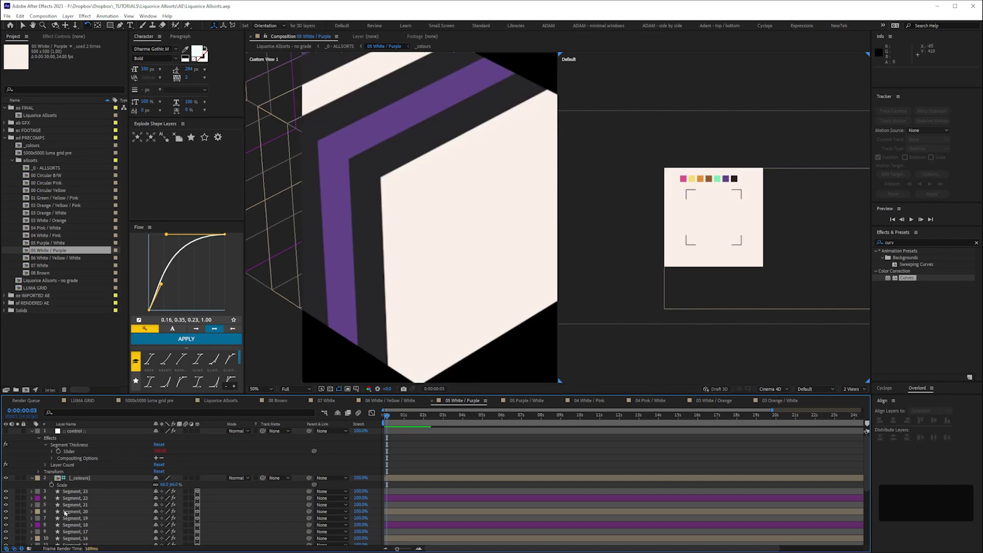
# Show 05 White / Purple in a single Left view and check Segment_00's expressions and Convex bevel.
pyautogui.press('space')
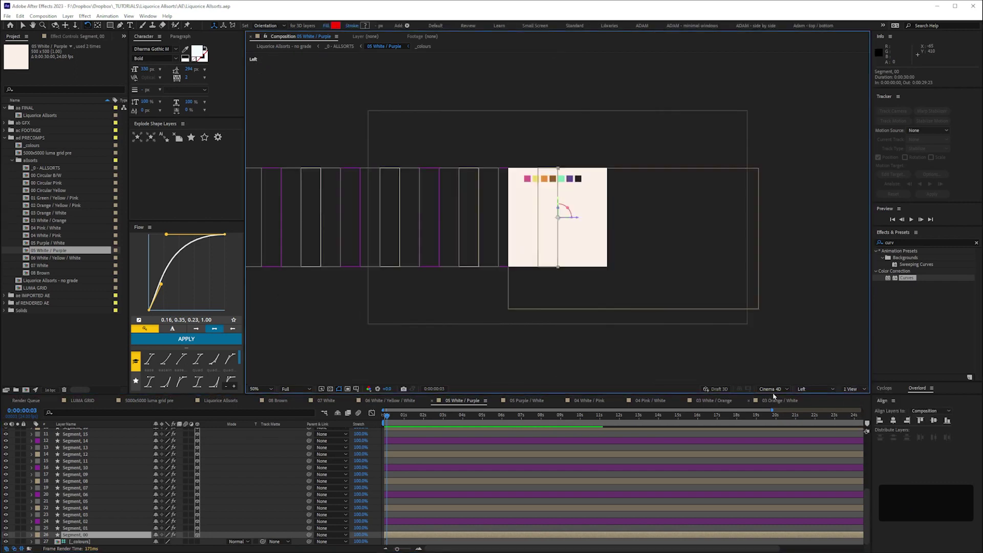
pyautogui.press('ctrl+=')
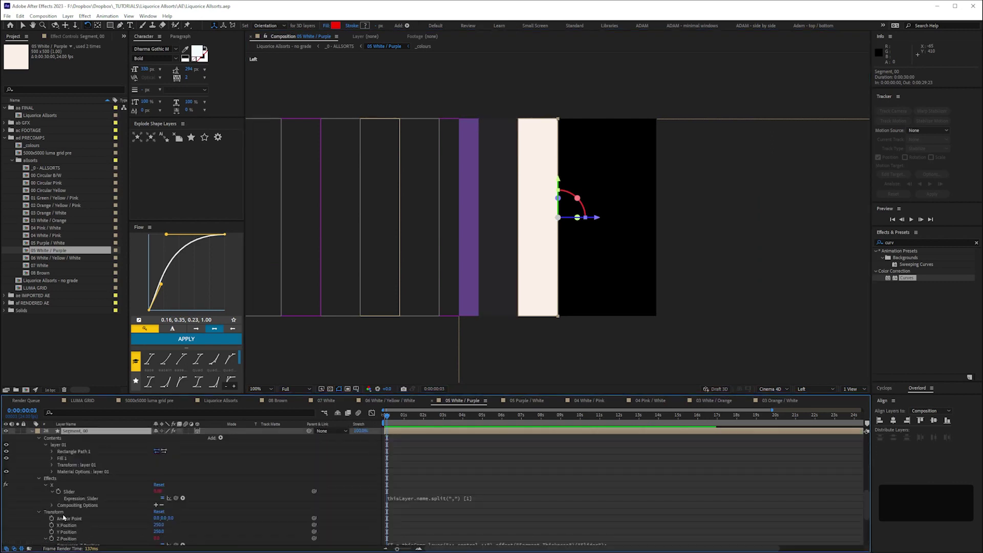
pyautogui.press('space')
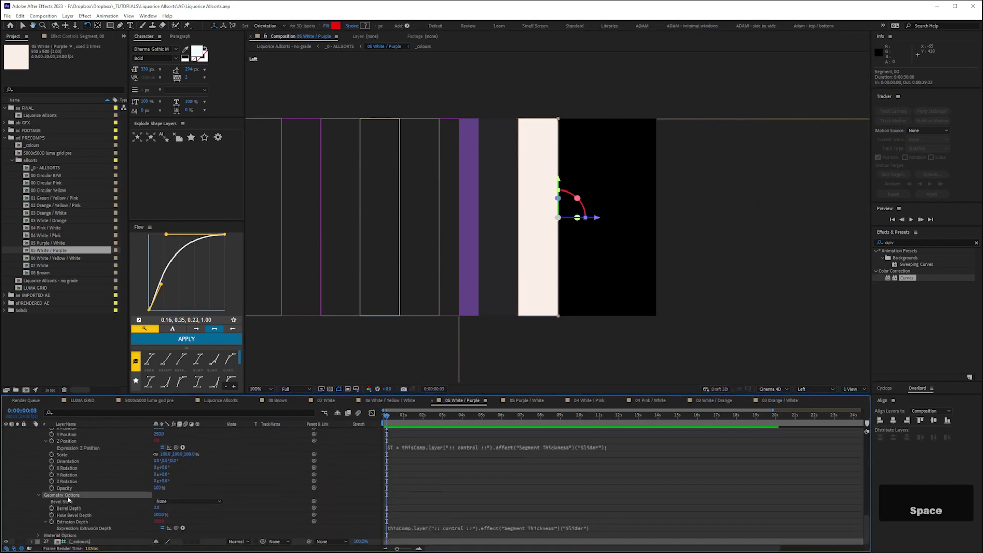
pyautogui.press('ctrl+v')
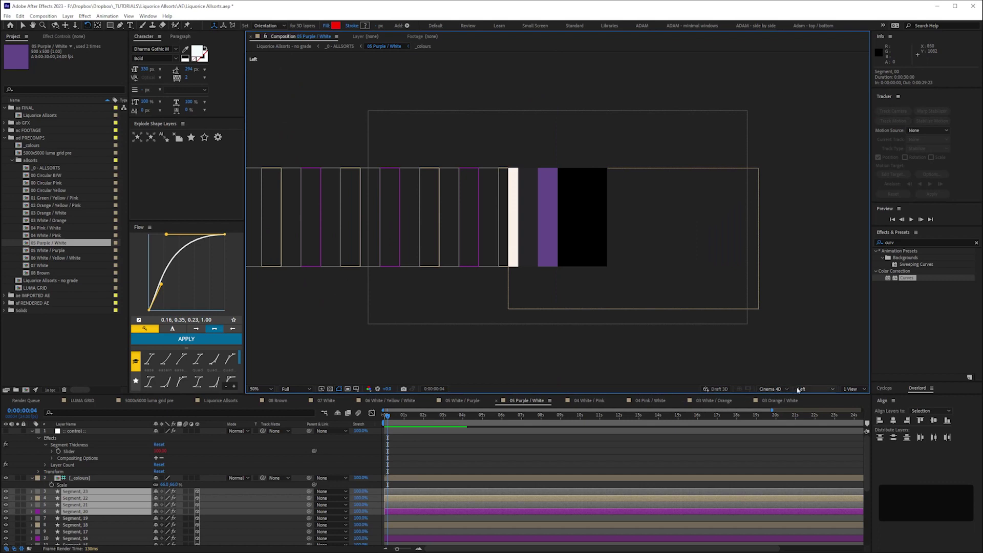
# Zoom in on 05 Purple / White and reveal Segment_00's colour and position expressions (pp, uu).
pyautogui.press('ctrl+=')
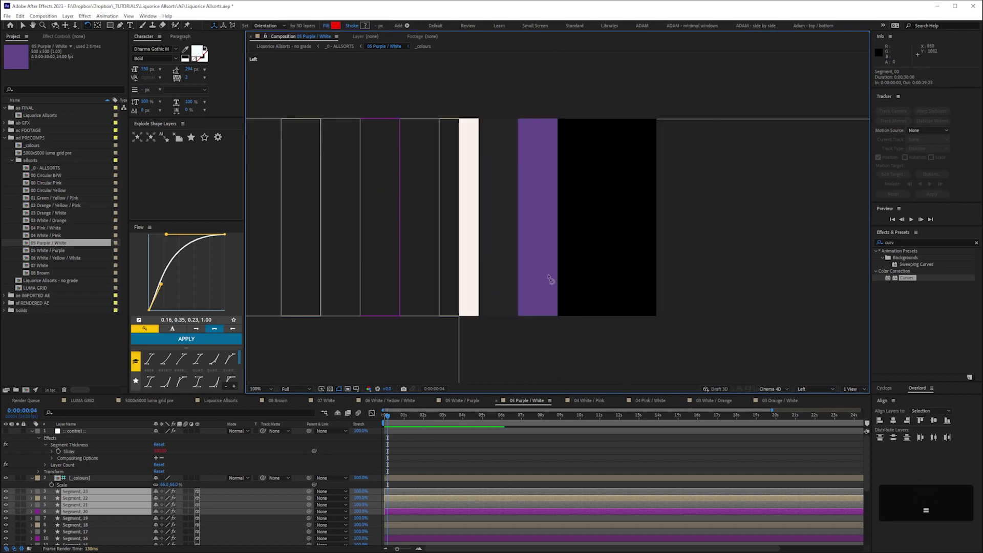
pyautogui.press('v')
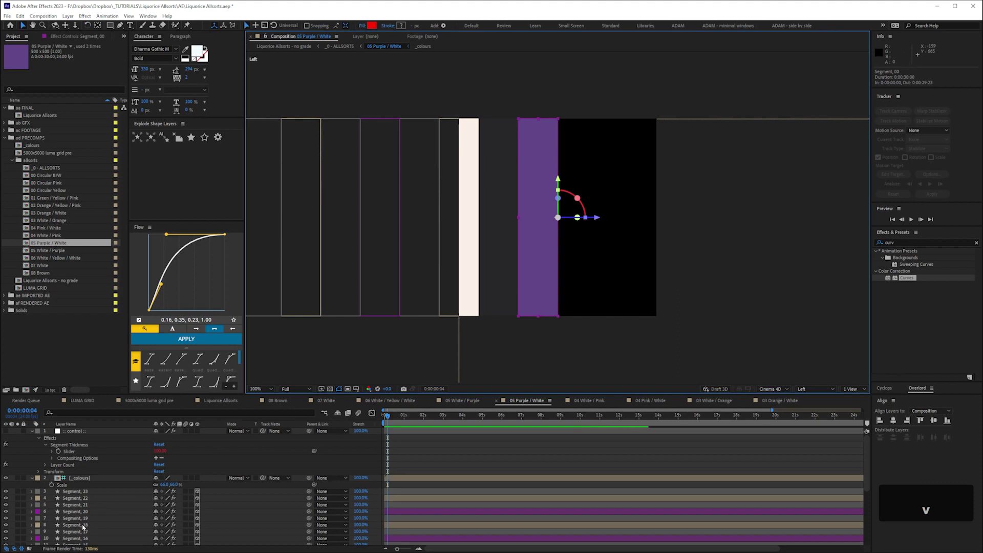
pyautogui.press('p')
pyautogui.write('pp')
pyautogui.press('u')
pyautogui.write('uu')
pyautogui.press('space')
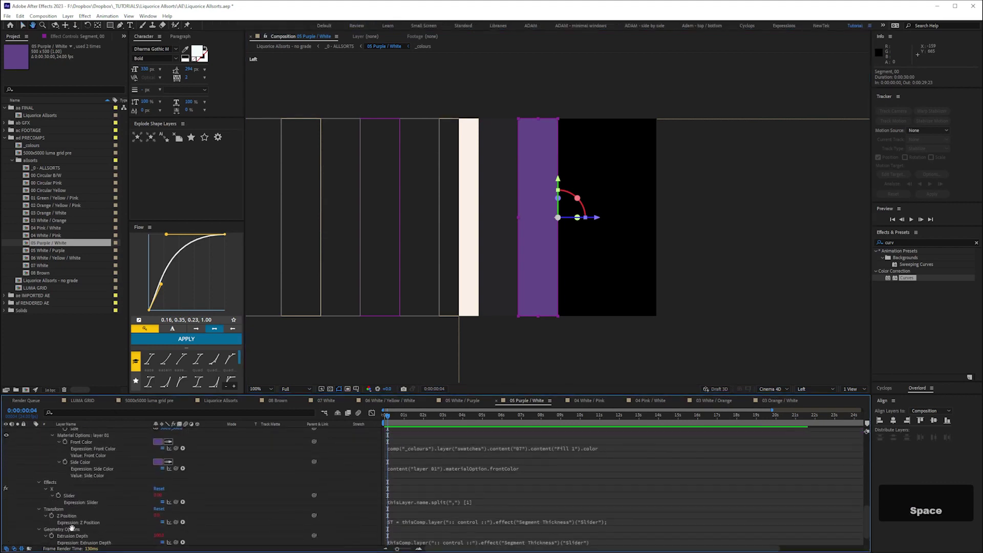
pyautogui.press('ctrl+v')
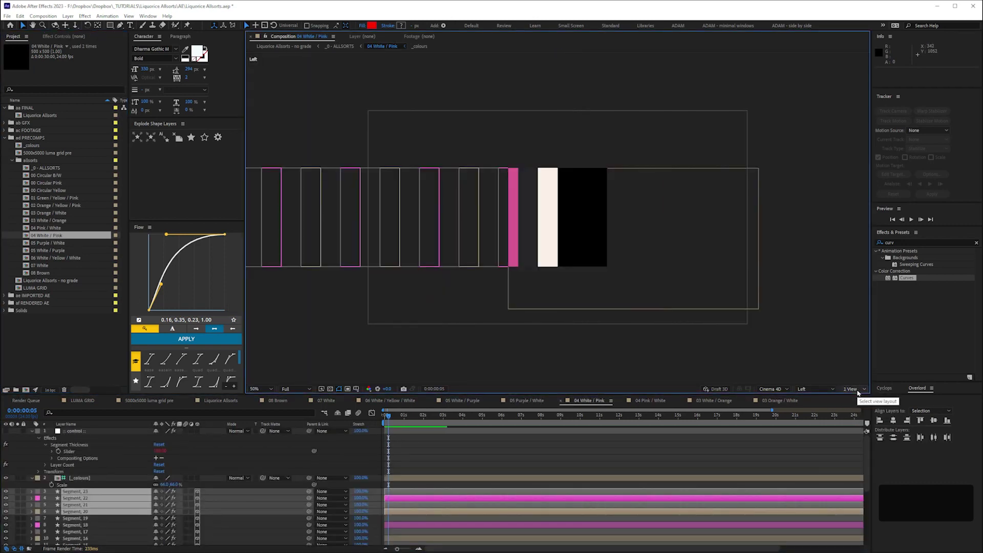
# Zoom in, select Segment_00 in 04 White / Pink, set its Bevel Style to Convex and save.
pyautogui.press('ctrl+=')
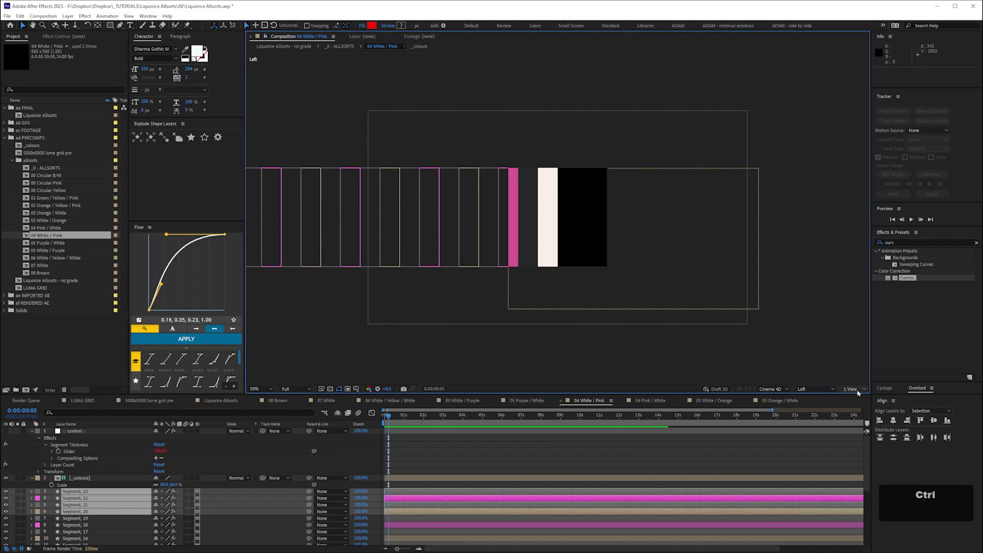
pyautogui.press('ctrl+=')
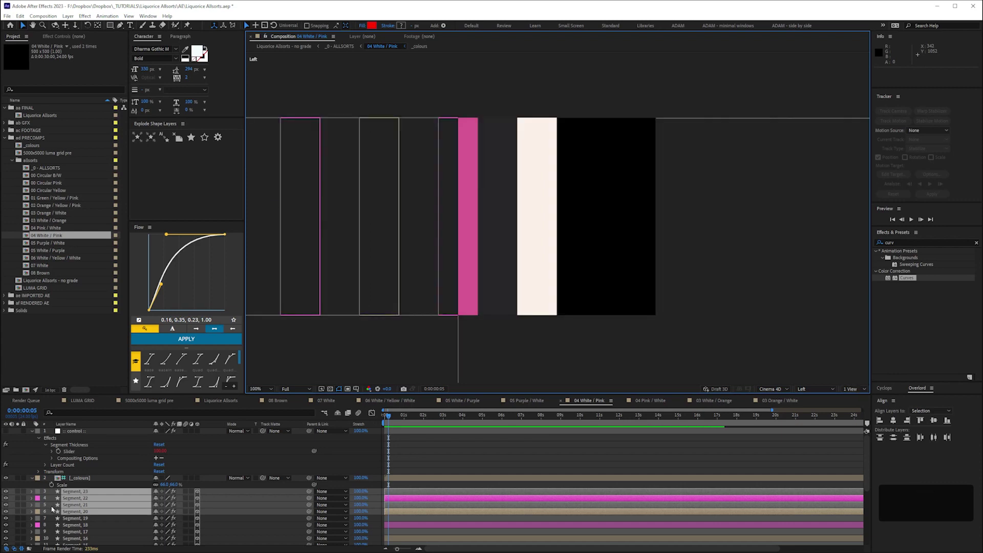
pyautogui.press('space')
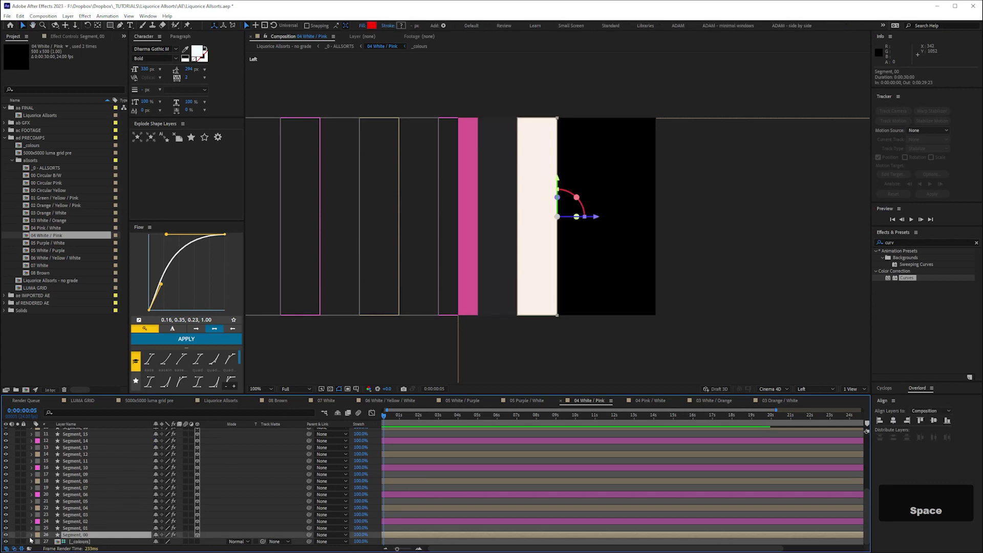
pyautogui.press('space')
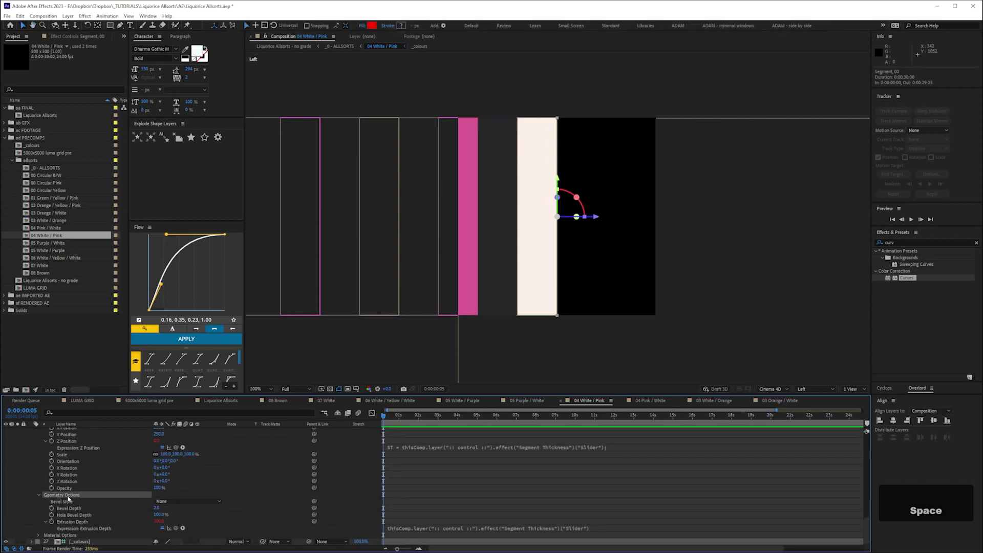
pyautogui.press('ctrl+v')
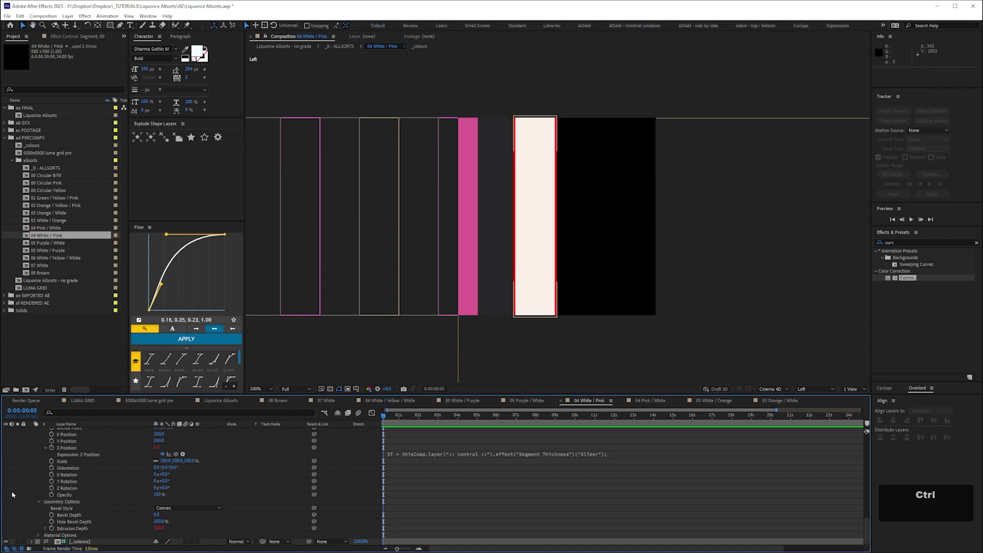
pyautogui.press('ctrl+s')
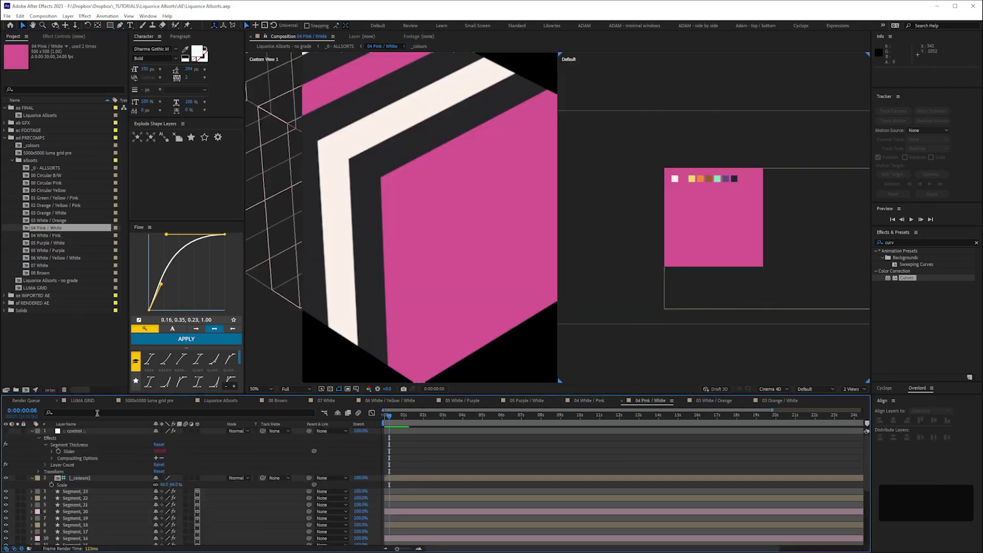
# Give Segment_00 in 04 Pink / White a Convex bevel with Bevel Depth 5.
pyautogui.press('space')
pyautogui.press('space')
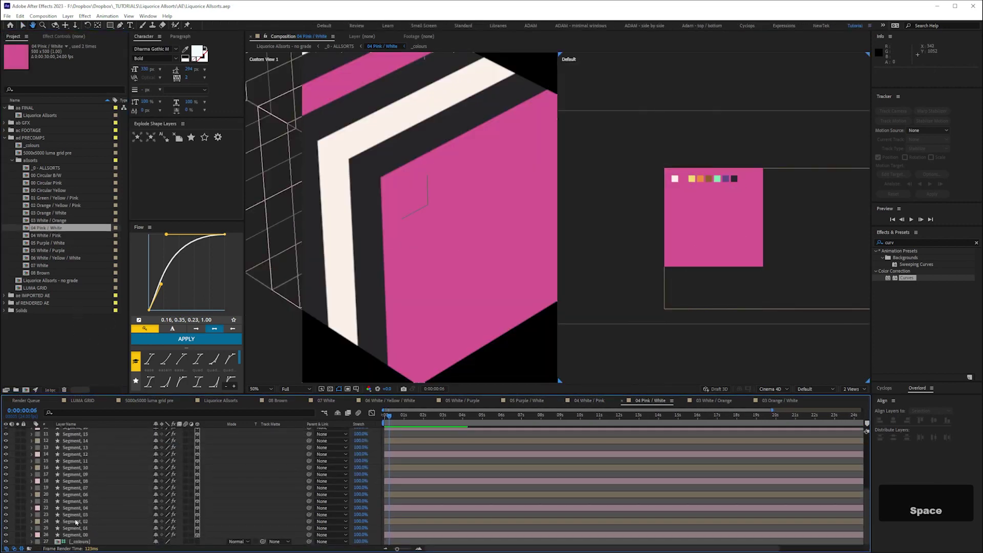
pyautogui.press('space')
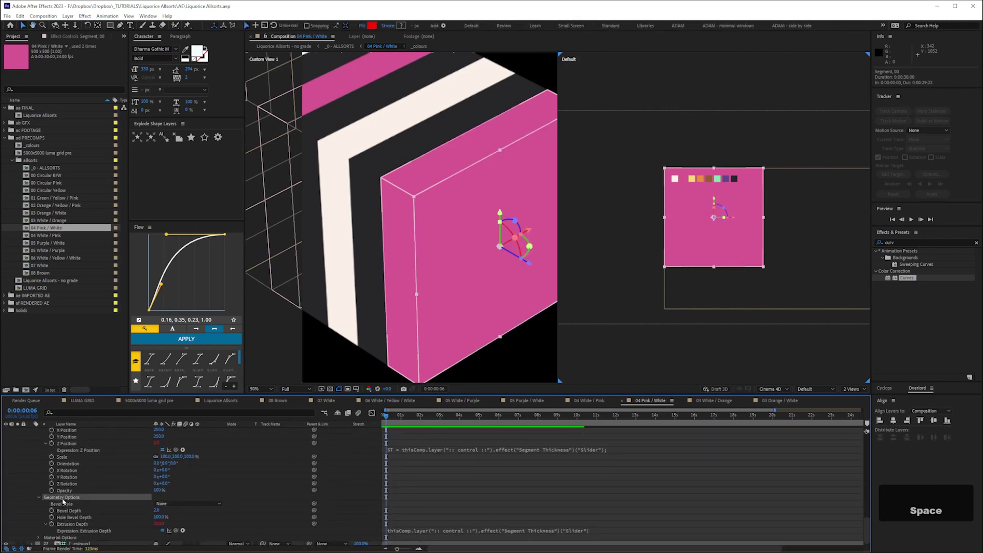
pyautogui.press('ctrl+v')
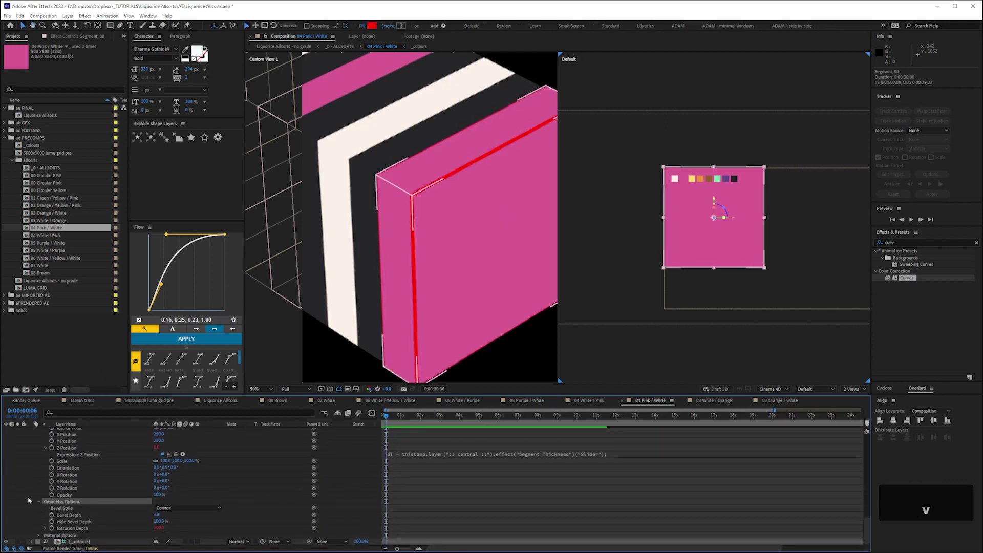
# Check the bevelled segment row from the side view, then move to 03 White / Orange.
pyautogui.press('ctrl+s')
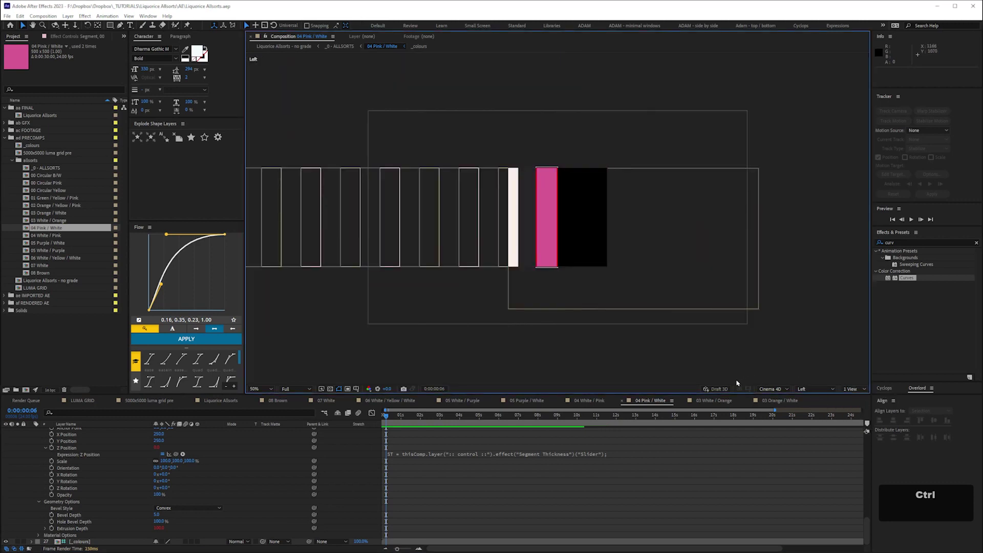
pyautogui.press('ctrl+=')
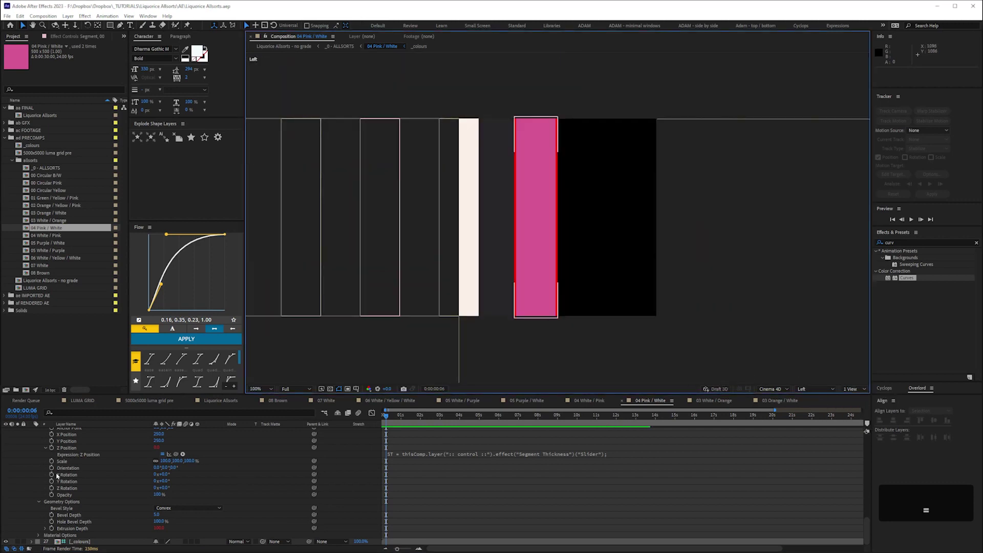
pyautogui.press('ctrl+s')
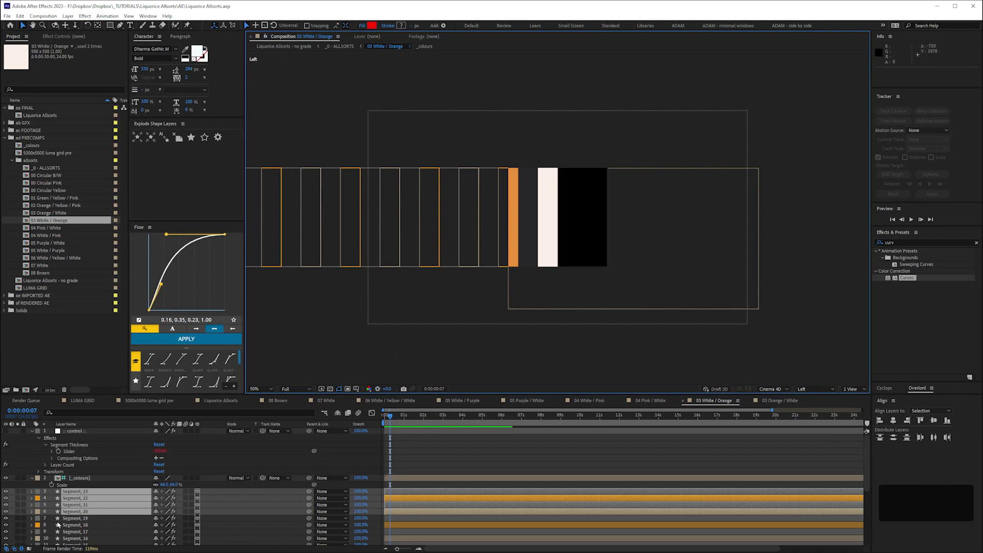
# Reveal Segment_00's Geometry Options in 03 White / Orange, then move to the 03 Orange / White precomp.
pyautogui.press('space')
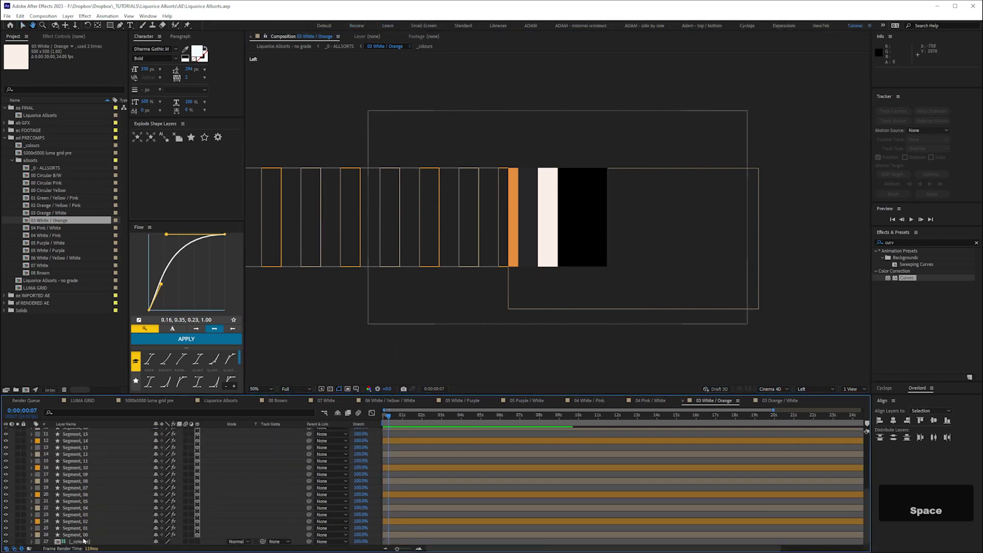
pyautogui.press('space')
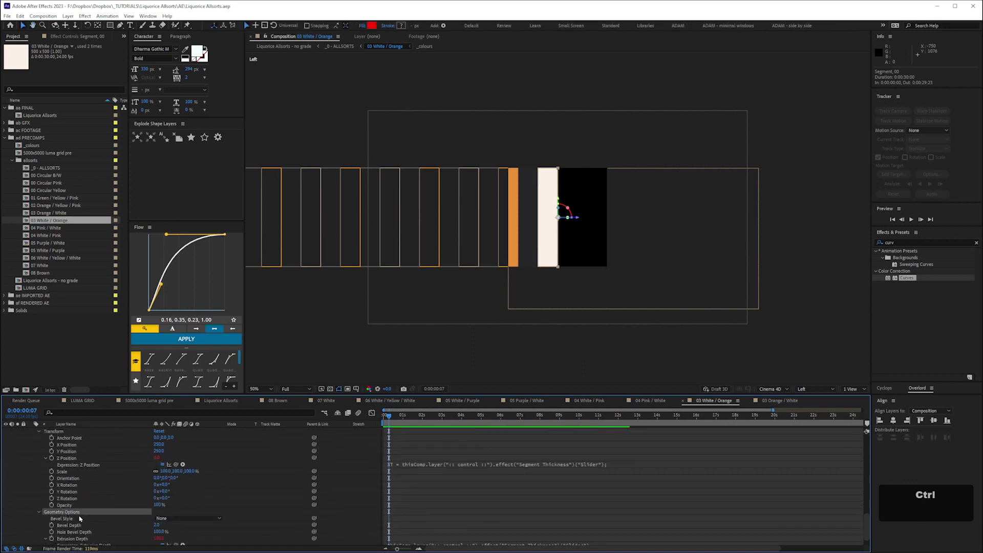
pyautogui.press('ctrl+v')
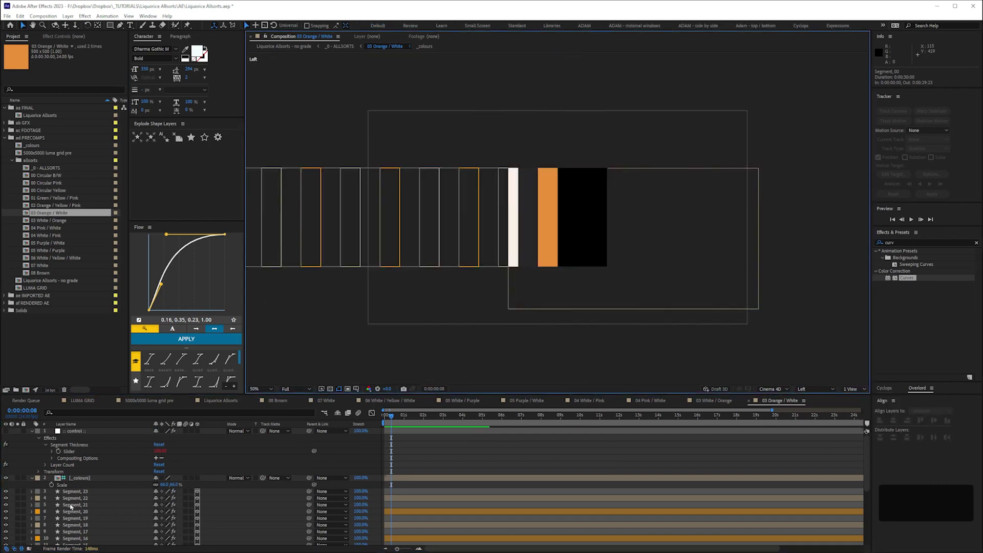
# Give Segment_00 a Convex bevel of depth 5 via its Geometry Options, viewed from the Left.
pyautogui.press('space')
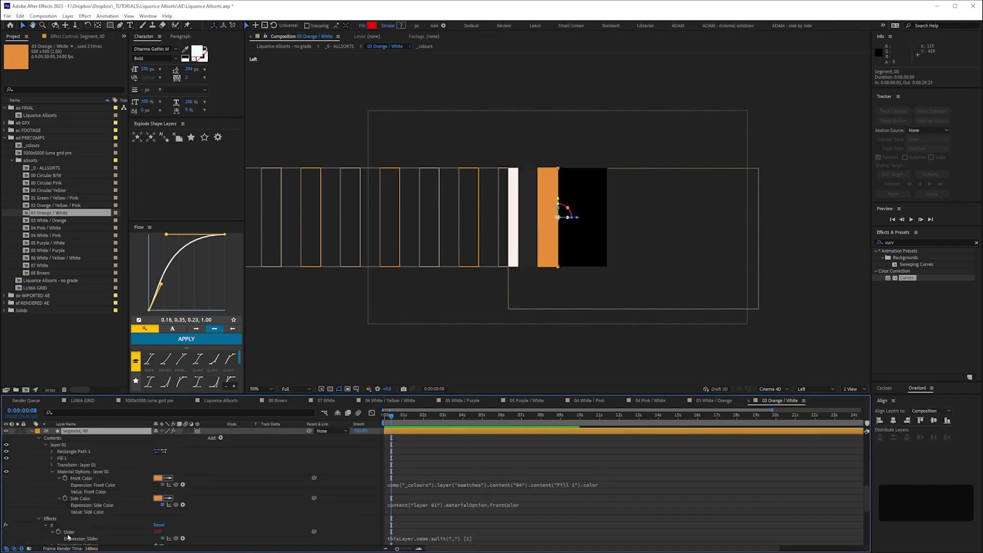
pyautogui.press('space')
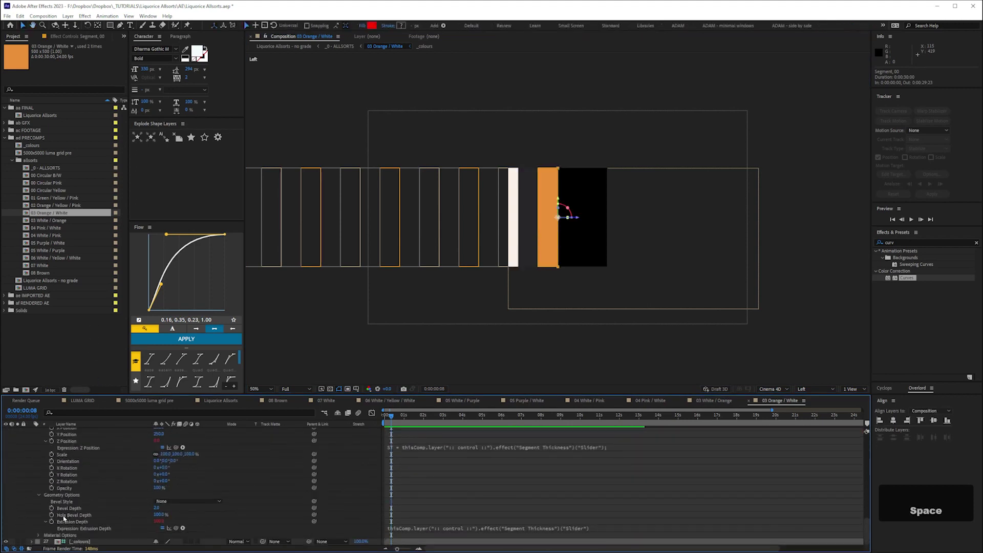
pyautogui.press('ctrl+v')
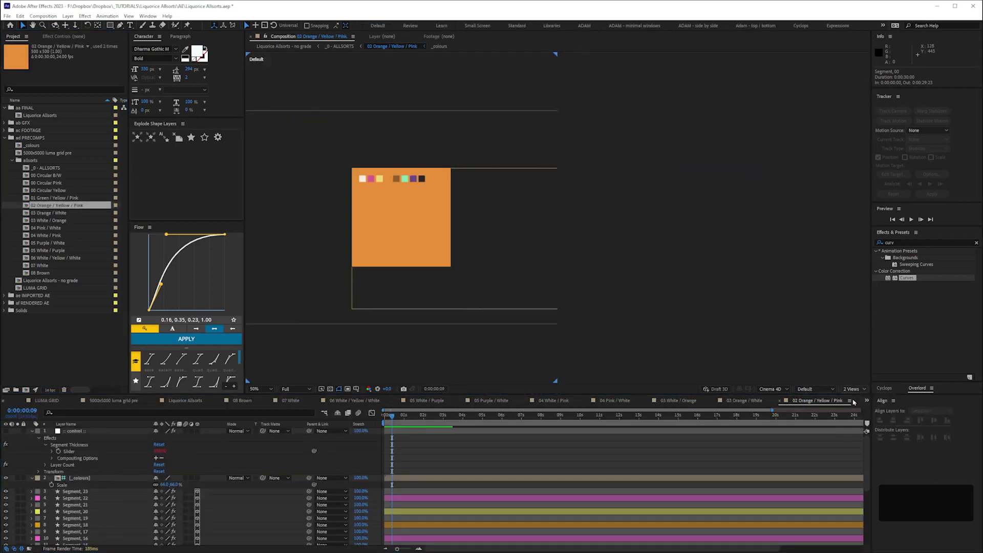
# Check Segment_00's Geometry Options from the side view, then move to 01 Green / Yellow / Pink.
pyautogui.press('space')
pyautogui.press('space')
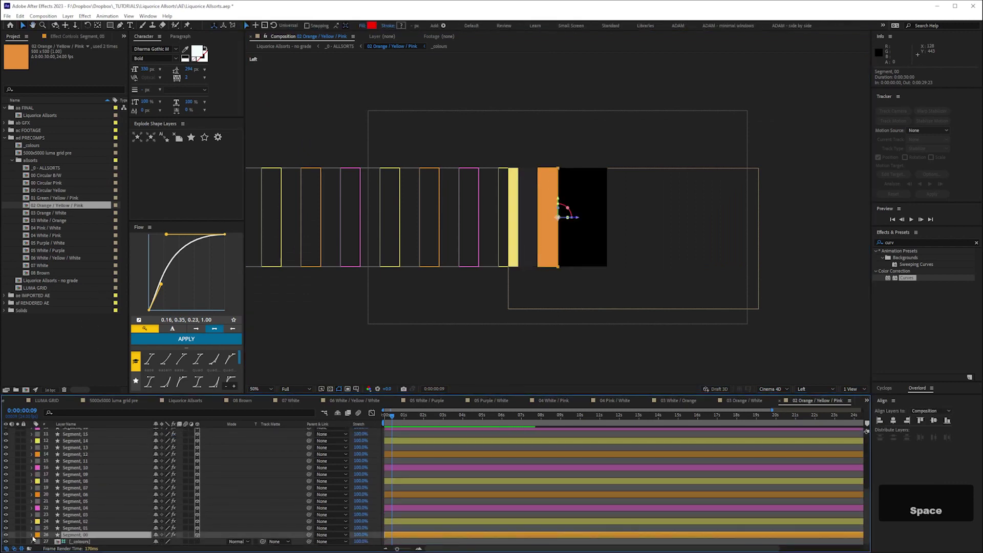
pyautogui.press('space')
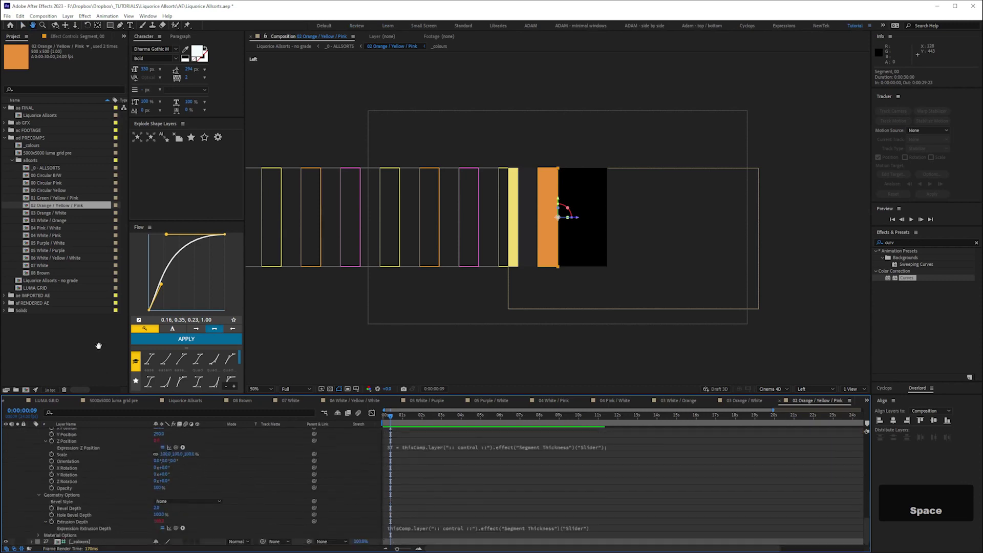
pyautogui.press('ctrl+v')
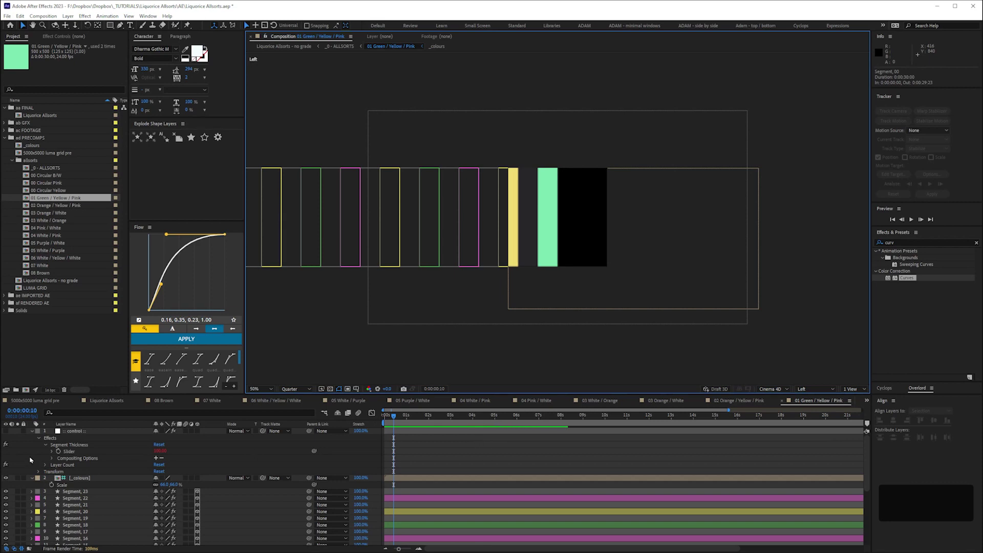
# Reveal Segment_00's Geometry Options, then move to the 00 Circular Yellow precomp.
pyautogui.press('space')
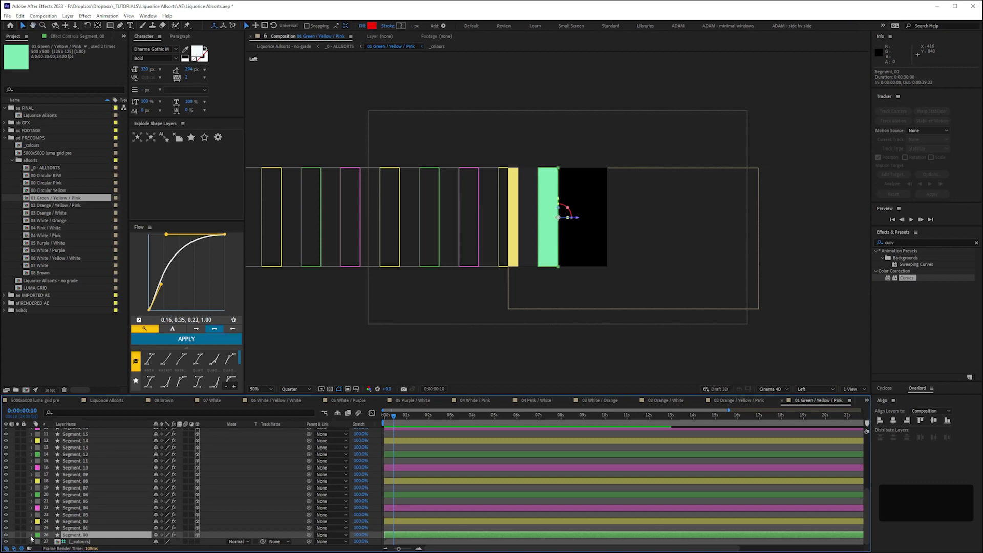
pyautogui.press('space')
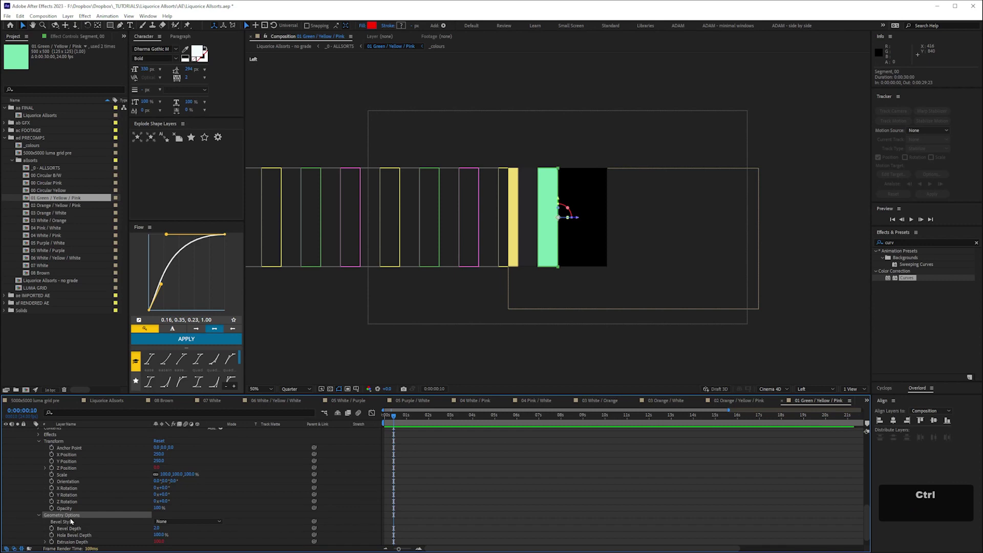
pyautogui.press('ctrl+v')
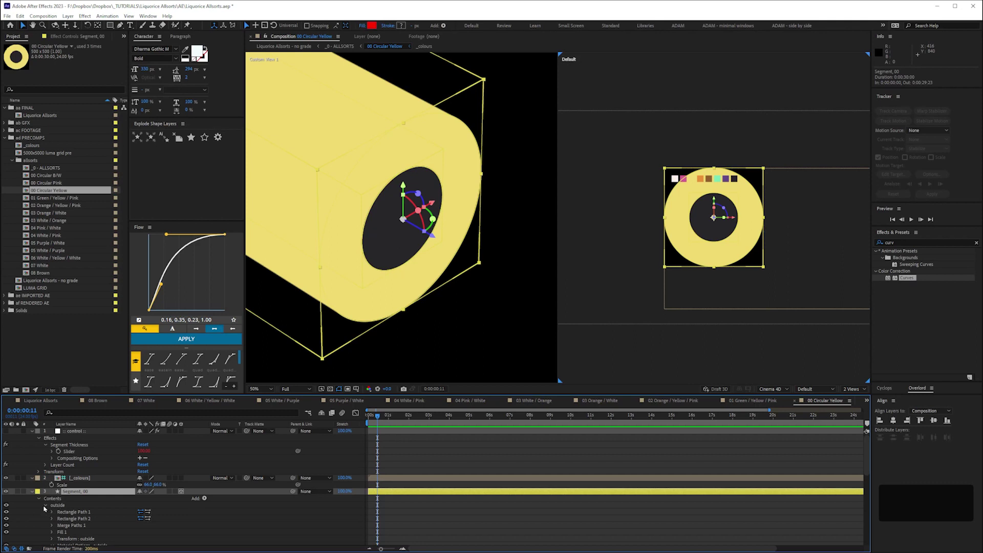
# Set the yellow piece's Geometry Options to Convex bevel, depth 5, keeping the 10000 extrusion after undoing a paste.
pyautogui.press('space')
pyautogui.press('space')
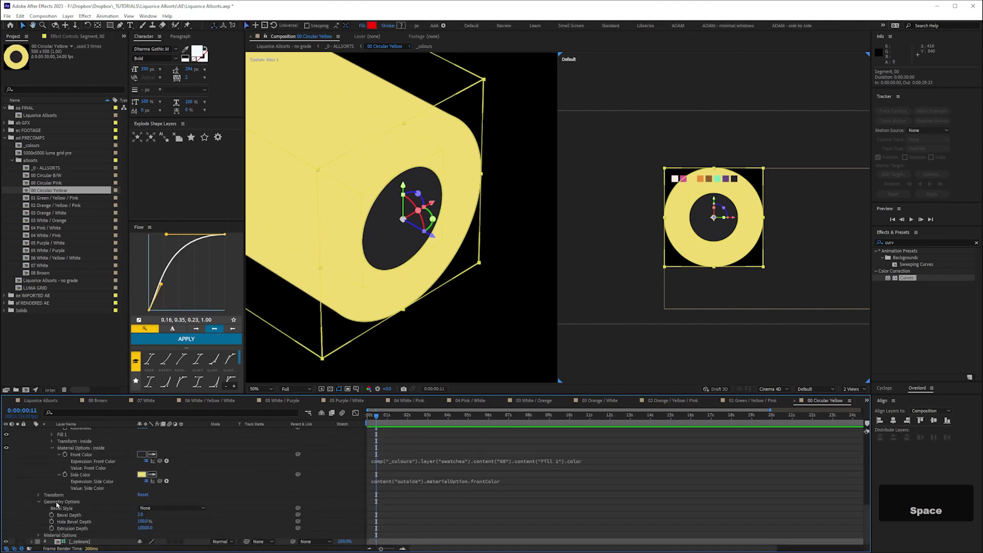
pyautogui.press('ctrl+v')
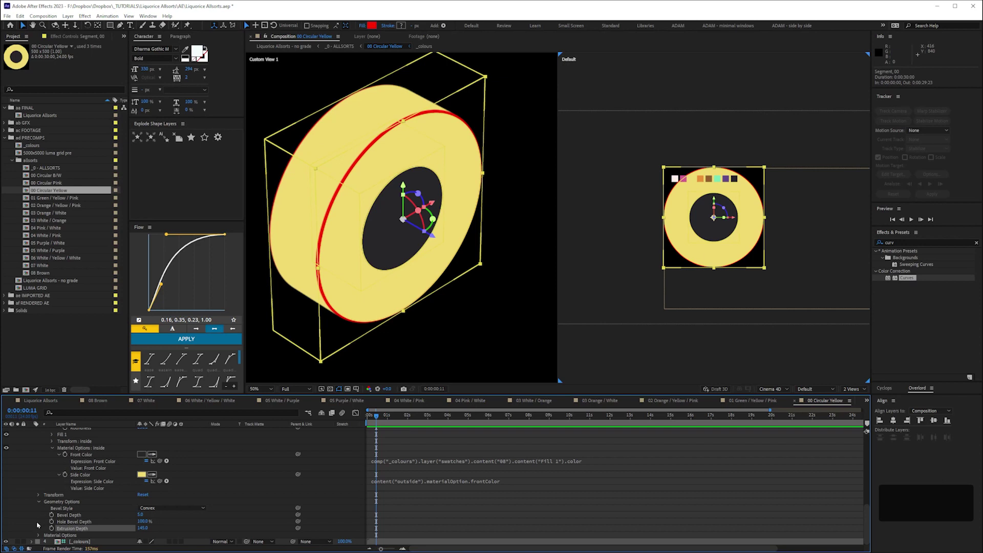
pyautogui.press('ctrl+z')
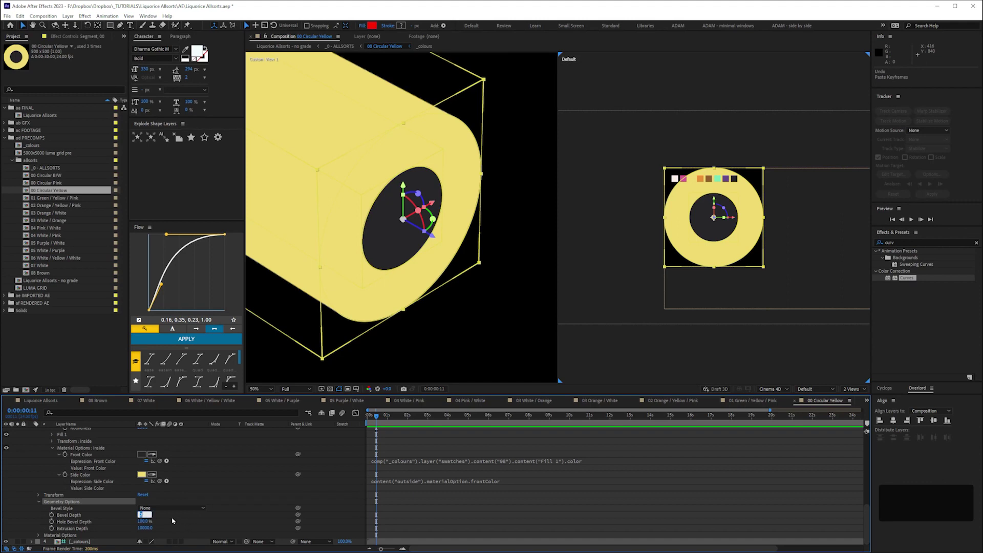
pyautogui.press('KP_5')
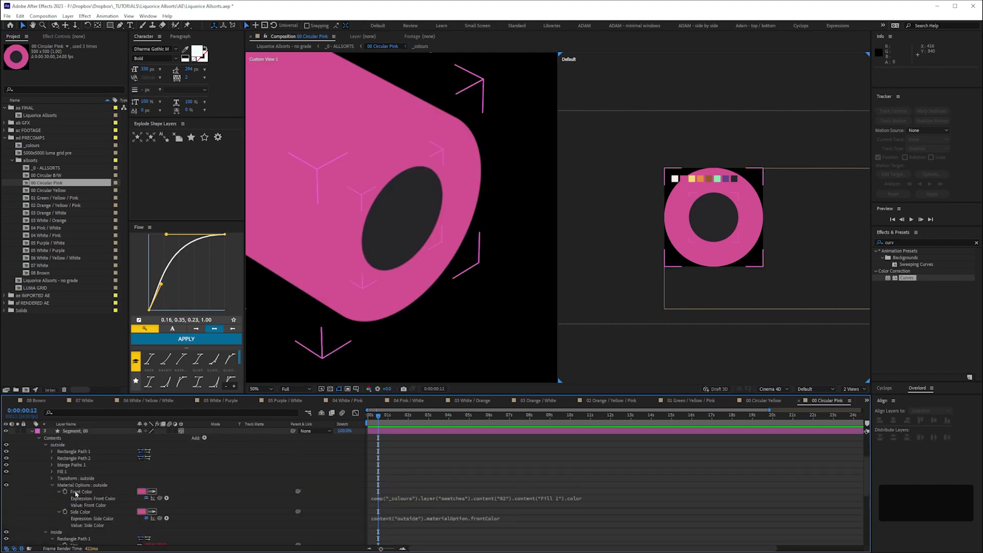
# Set the pink piece's bevel to Convex, depth 5, and inspect the edge in Left view at 100%.
pyautogui.press('space')
pyautogui.press('space')
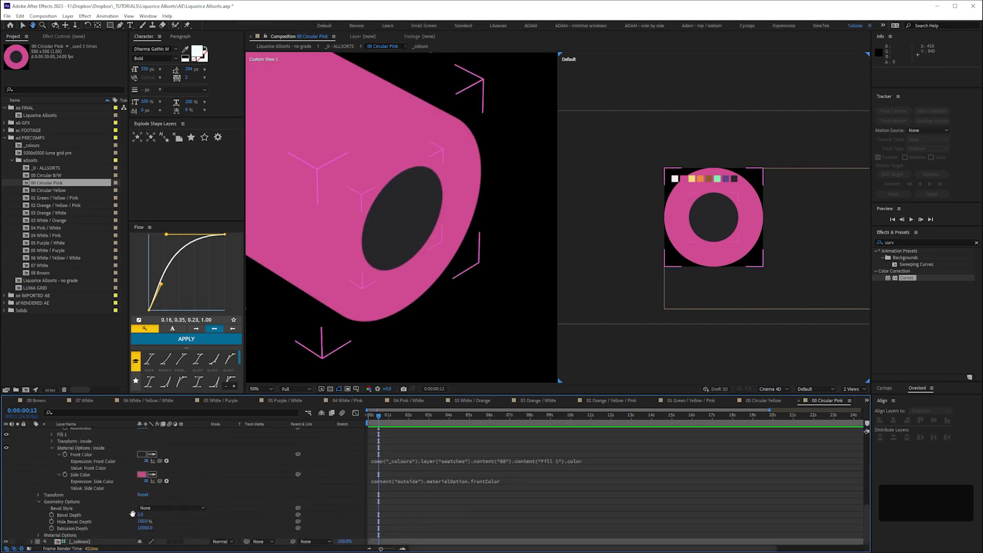
pyautogui.press('space')
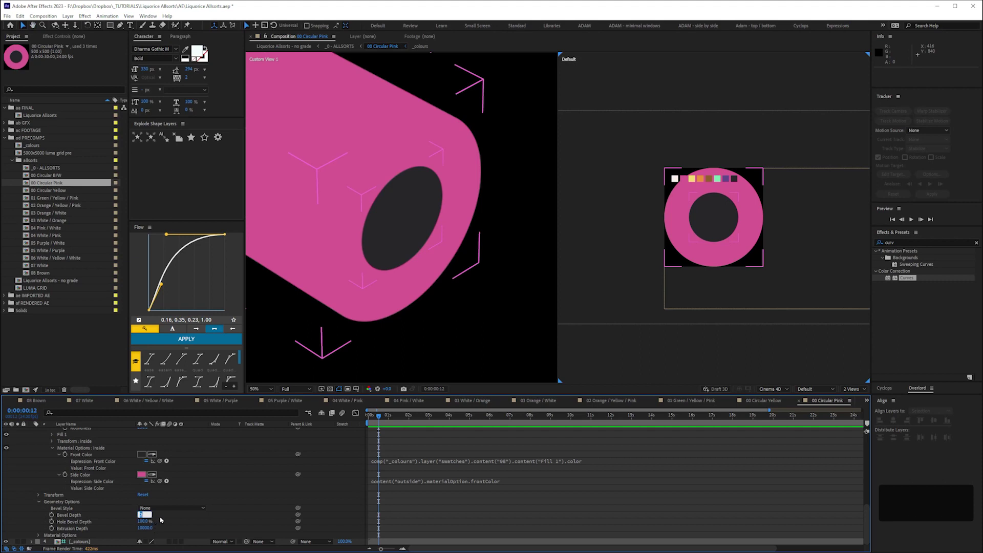
pyautogui.press('KP_5')
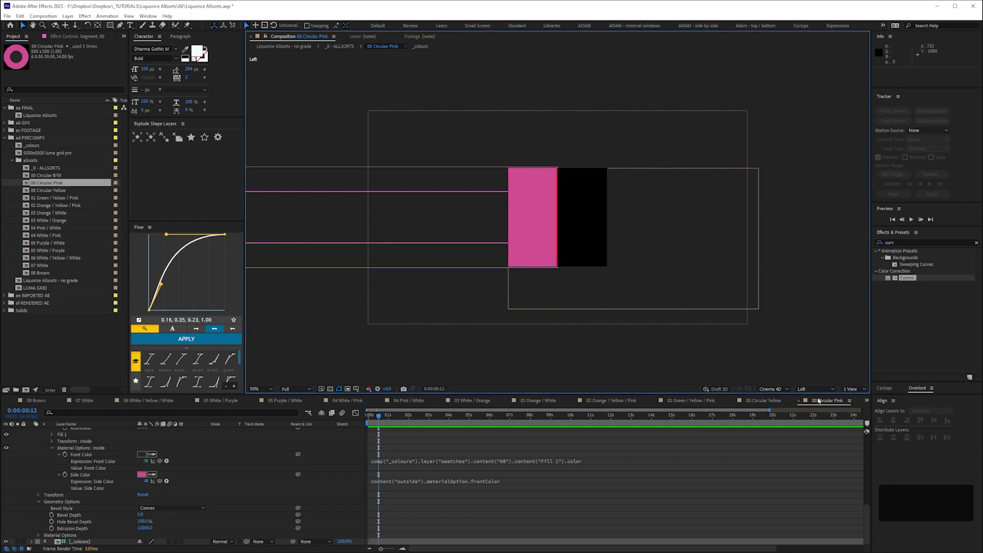
pyautogui.press('ctrl+=')
# Give the 00 Circular B/W piece a convex bevel and check it from the side.
pyautogui.press('=')
pyautogui.press('-')
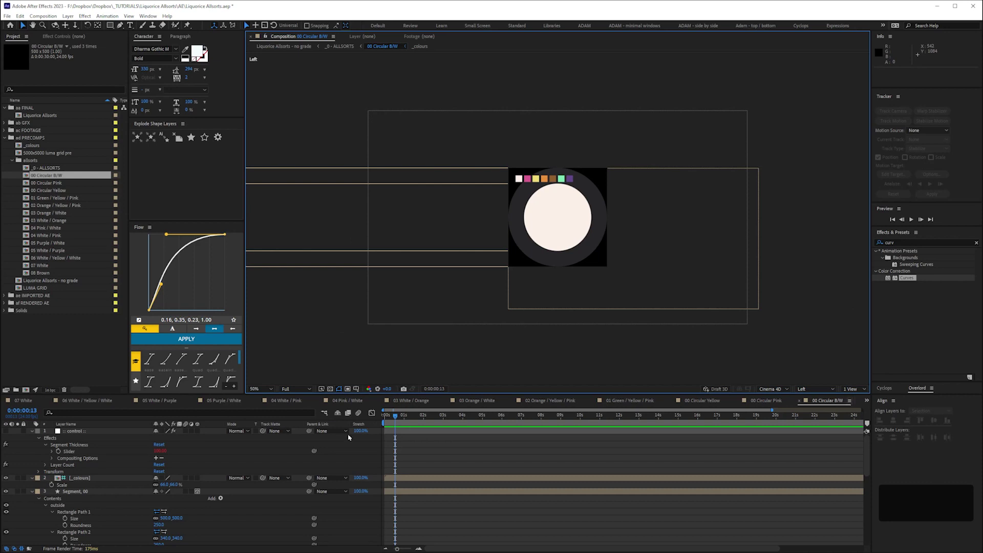
pyautogui.press('ctrl+=')
pyautogui.press('space')
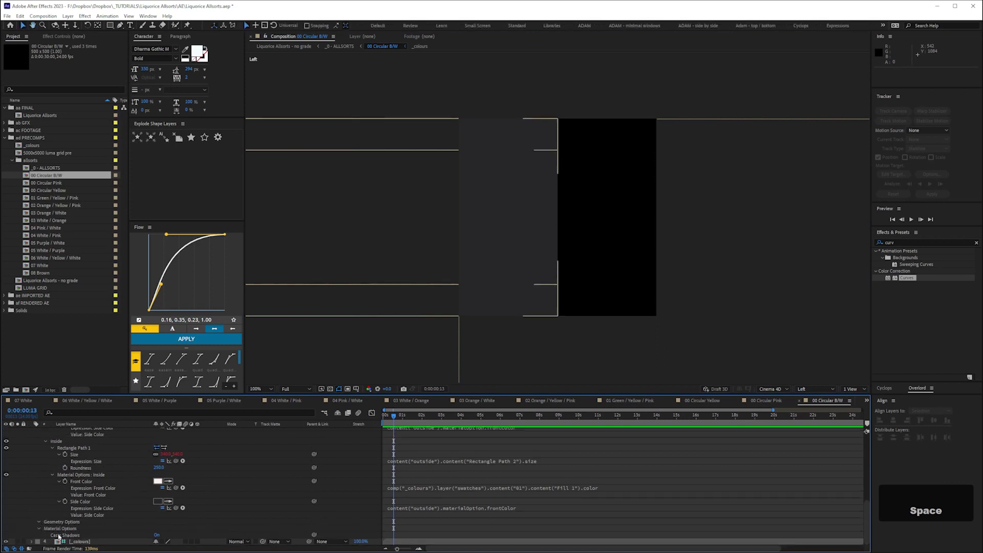
pyautogui.press('KP_5')
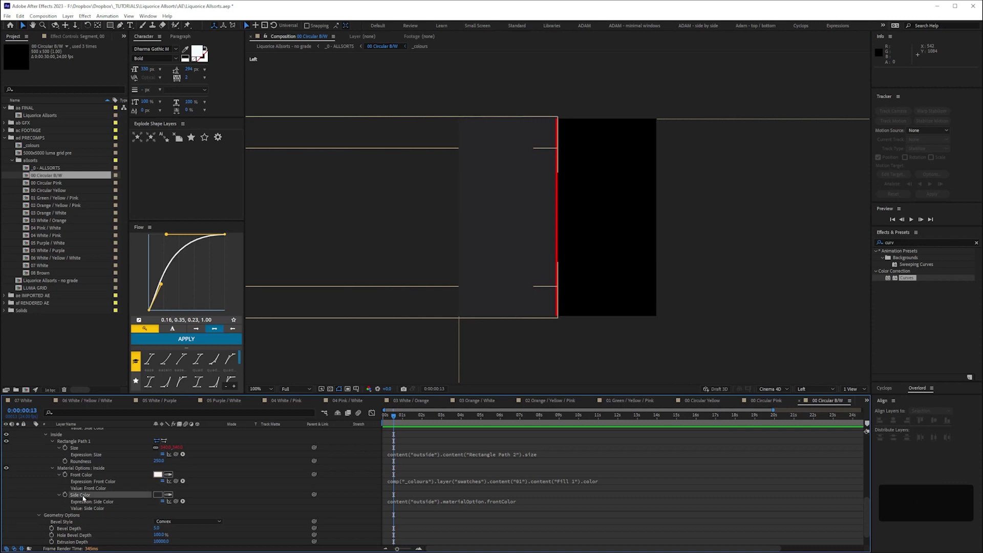
pyautogui.press('ctrl+c')
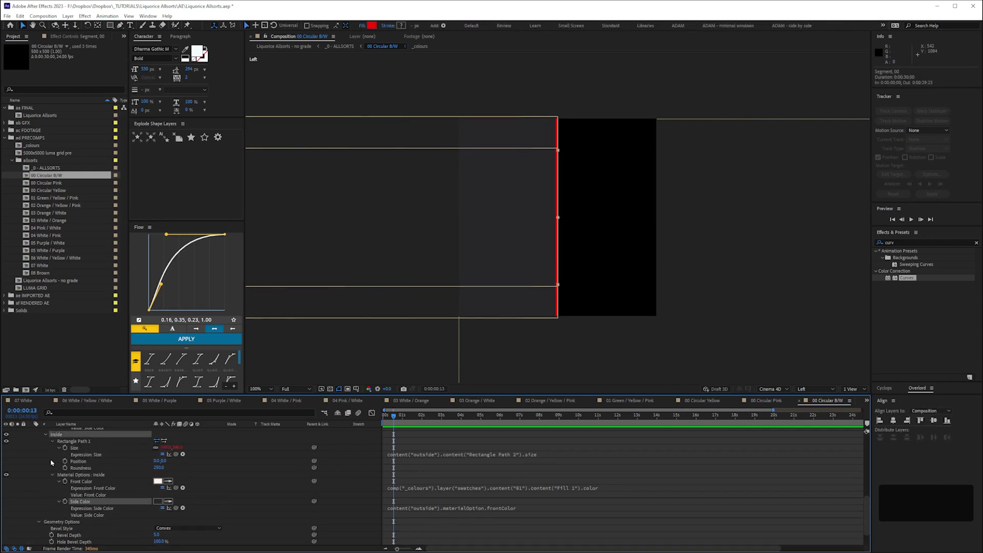
# Turn Segment_00's red outer fill dark and re-enter its outside Rectangle Path 1 size.
pyautogui.press('space')
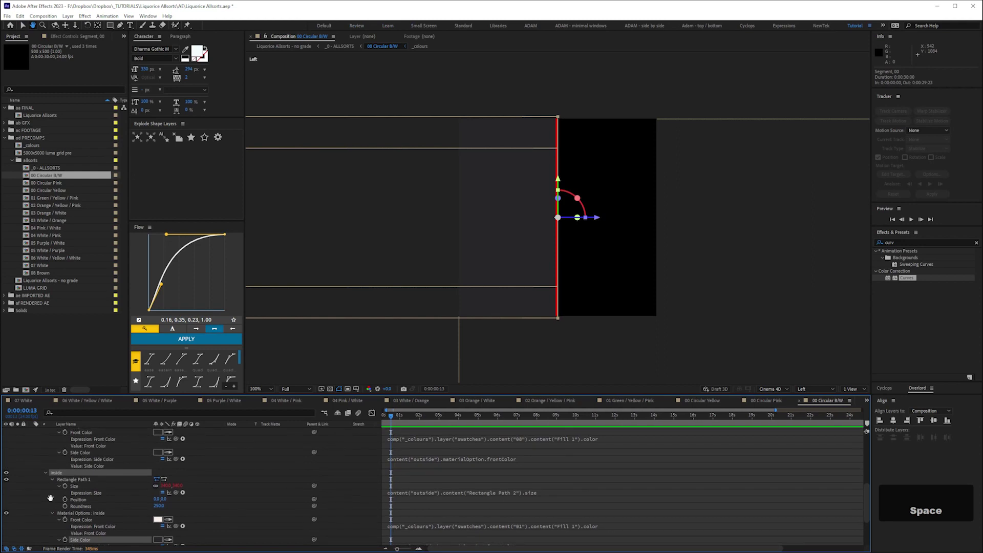
pyautogui.press('space')
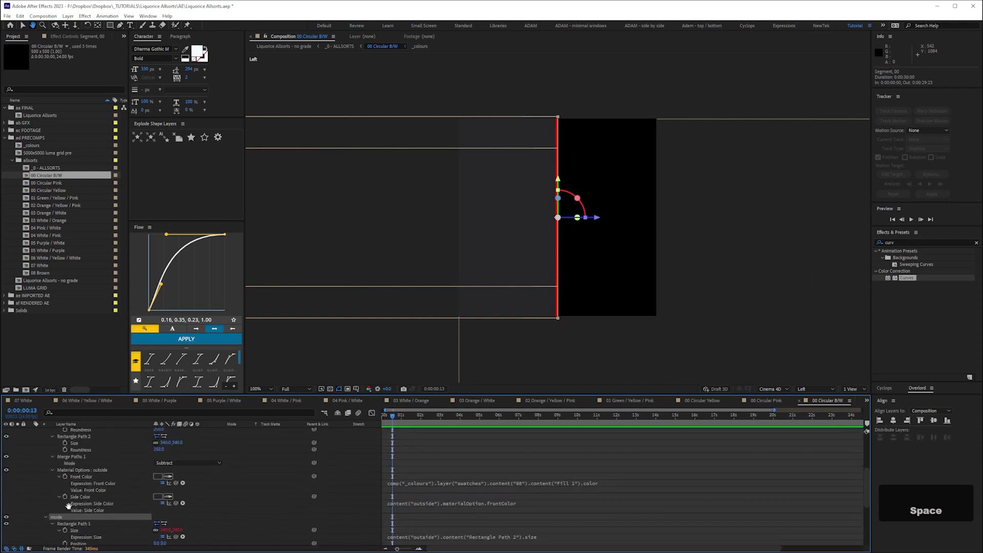
pyautogui.press('space')
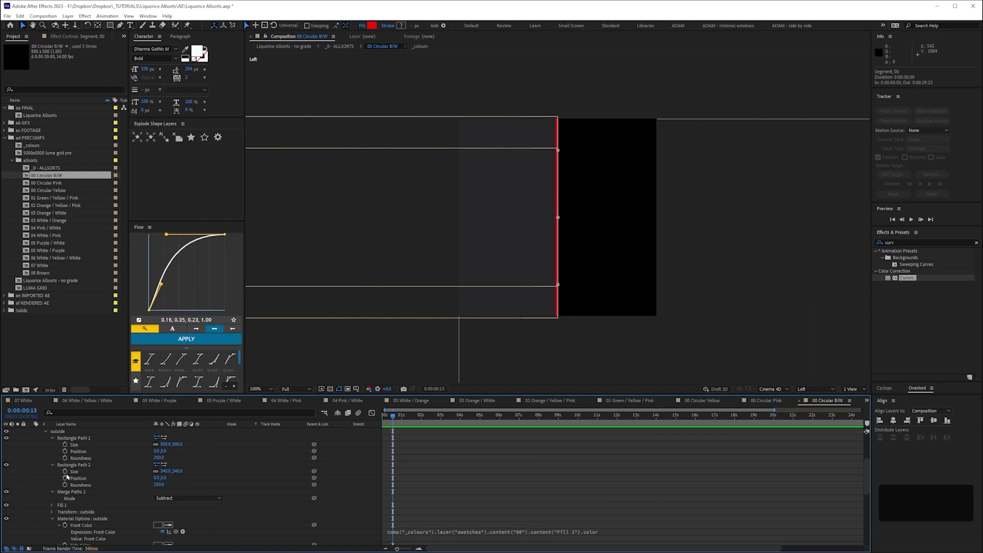
pyautogui.press('space')
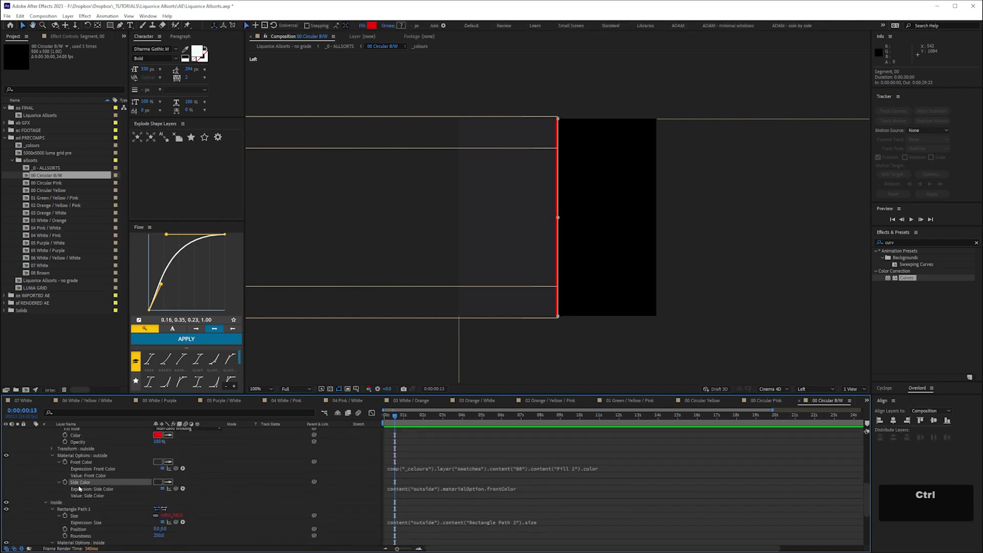
pyautogui.press('ctrl+c')
pyautogui.press('ctrl+v')
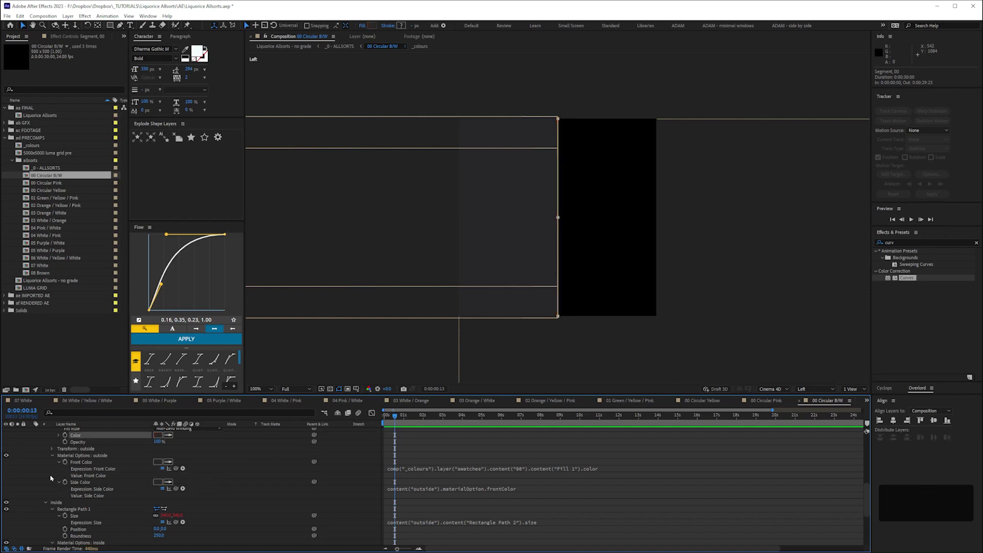
pyautogui.press('space')
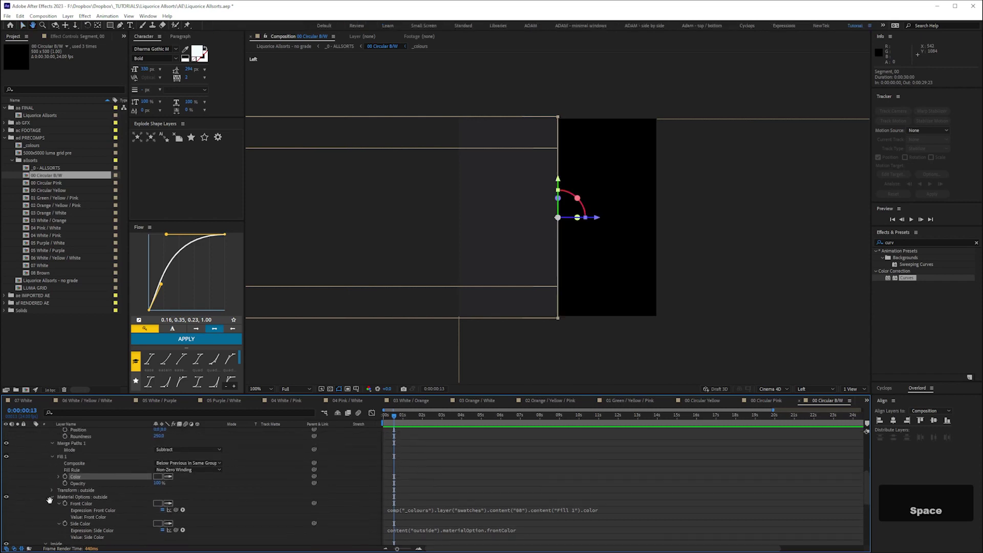
pyautogui.press('space')
pyautogui.press('shift+Down')
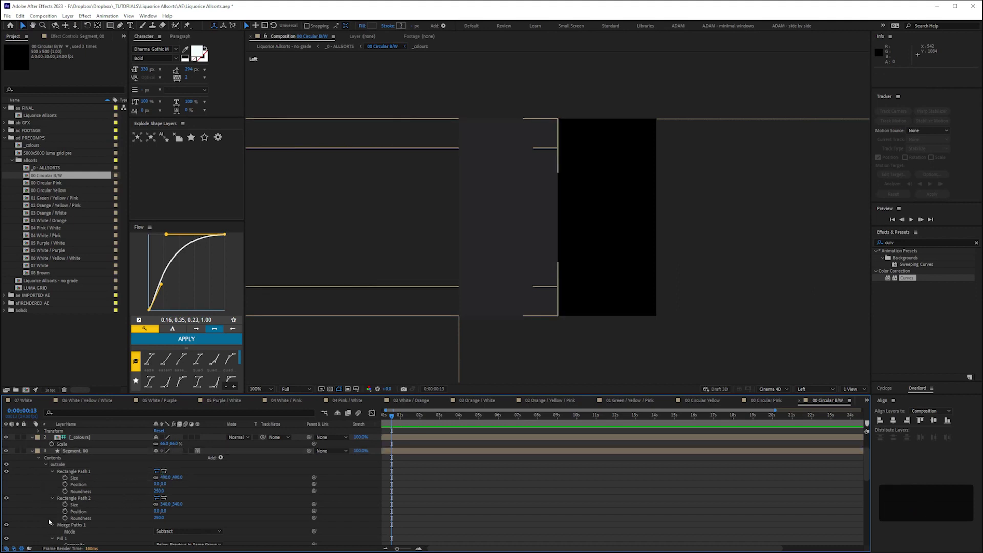
# Save the project and copy the pink swatch into Segment_00's inside Fill 1 colour in 00 Circular Pink.
pyautogui.press('ctrl+s')
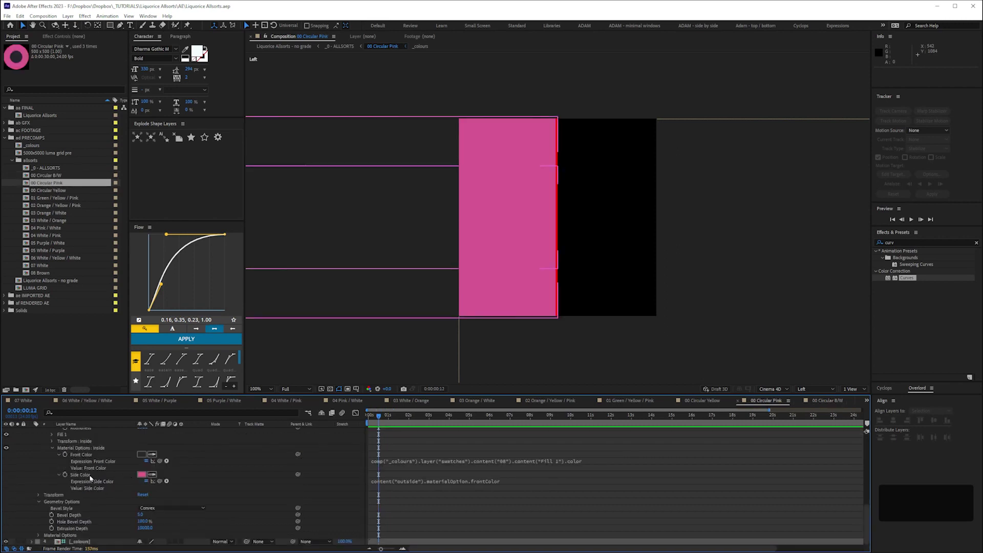
pyautogui.press('ctrl+c')
pyautogui.press('space')
pyautogui.press('space')
pyautogui.press('ctrl+c')
pyautogui.press('space')
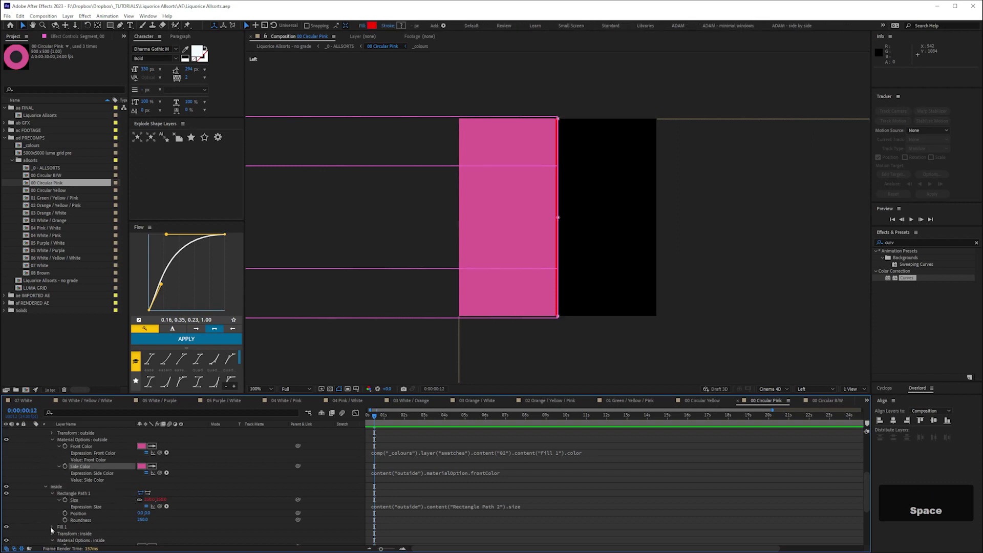
pyautogui.press('ctrl+v')
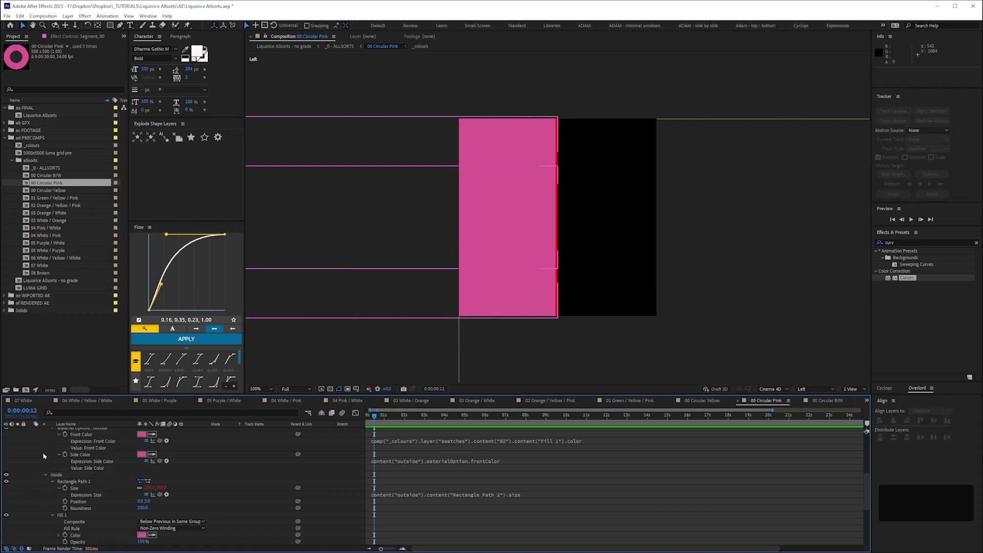
# Make the outside Fill 1 colour of Segment_00 pink as well, removing the red.
pyautogui.press('space')
pyautogui.press('space')
pyautogui.press('space')
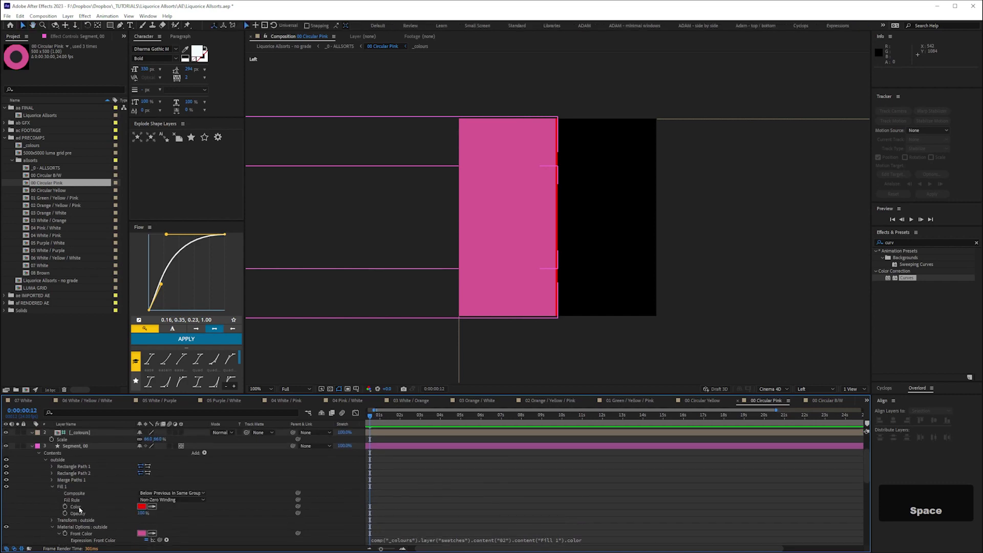
pyautogui.press('ctrl+v')
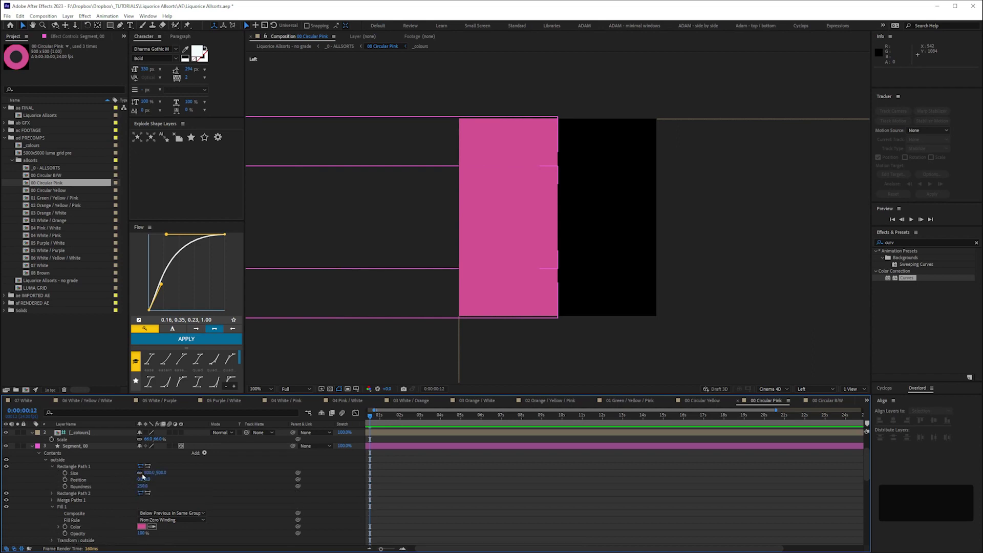
# Make Segment_00's outside Fill 1 yellow in 00 Circular Yellow and confirm the new rectangle size.
pyautogui.press('shift+Down')
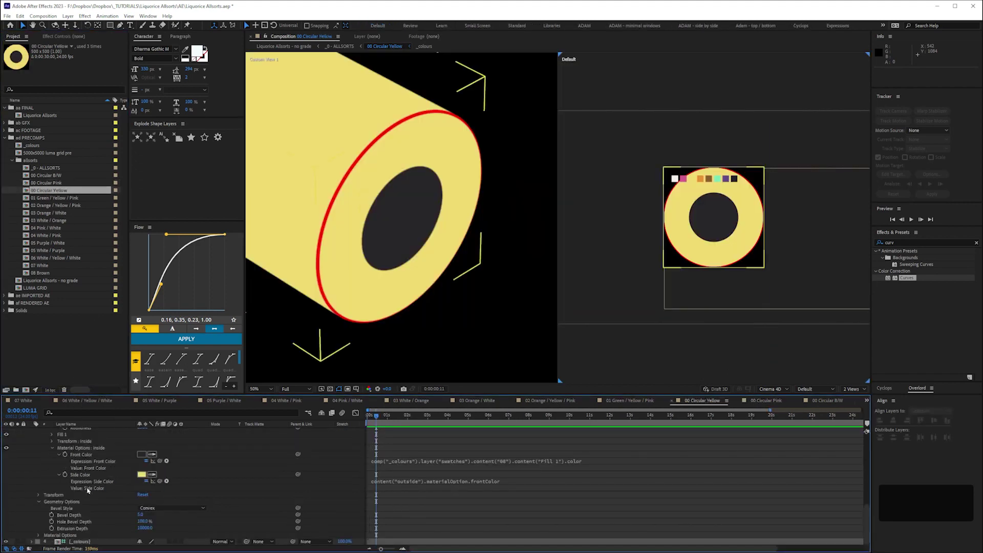
pyautogui.press('space')
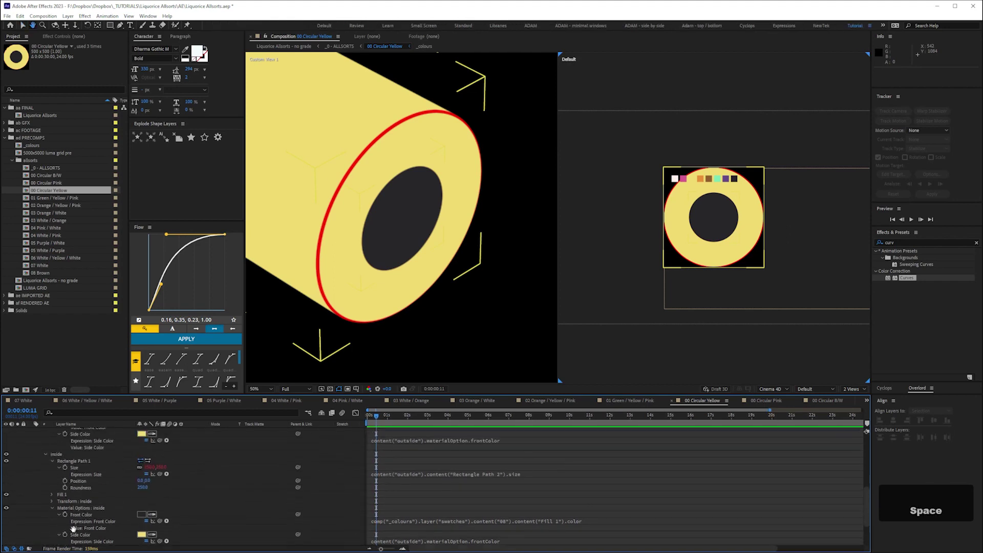
pyautogui.press('ctrl+c')
pyautogui.press('space')
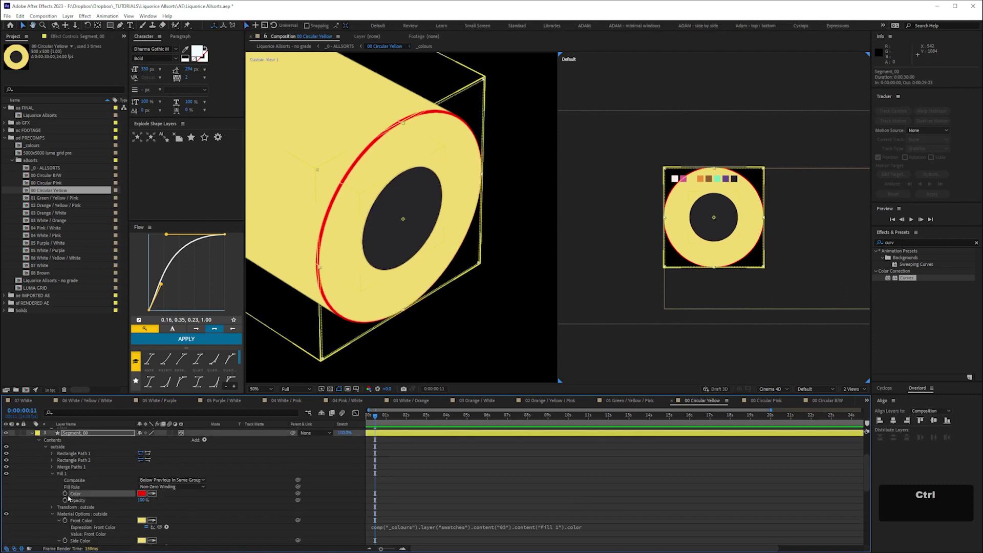
pyautogui.press('ctrl+v')
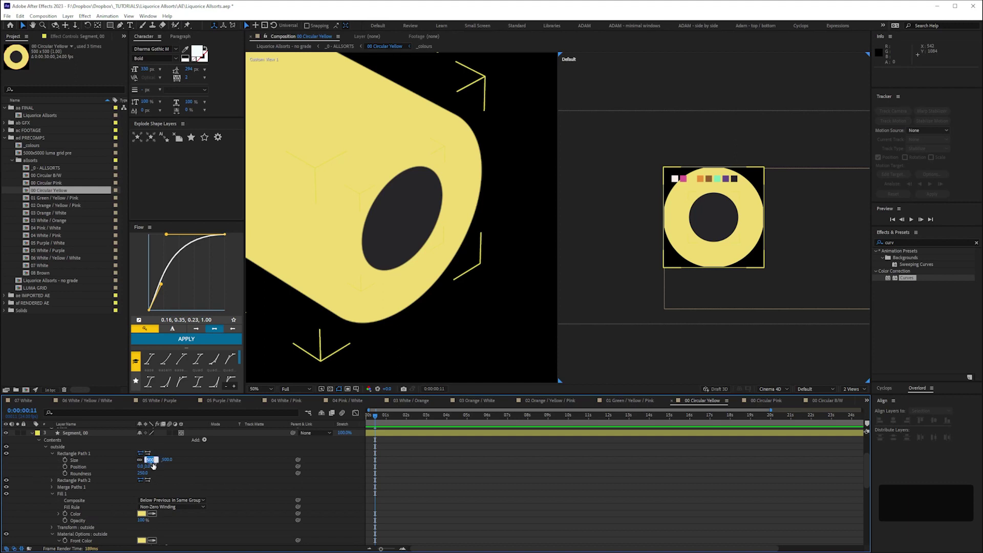
pyautogui.press('shift+Down')
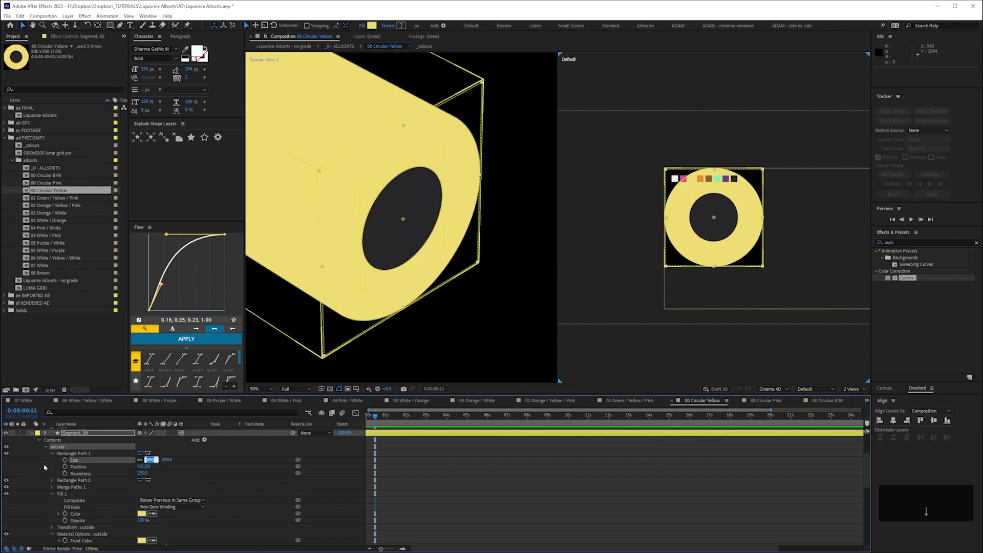
# Save, then make Segment_00's Fill 1 green in 01 Green / Yellow / Pink with a 490×490 rectangle.
pyautogui.press('ctrl+s')
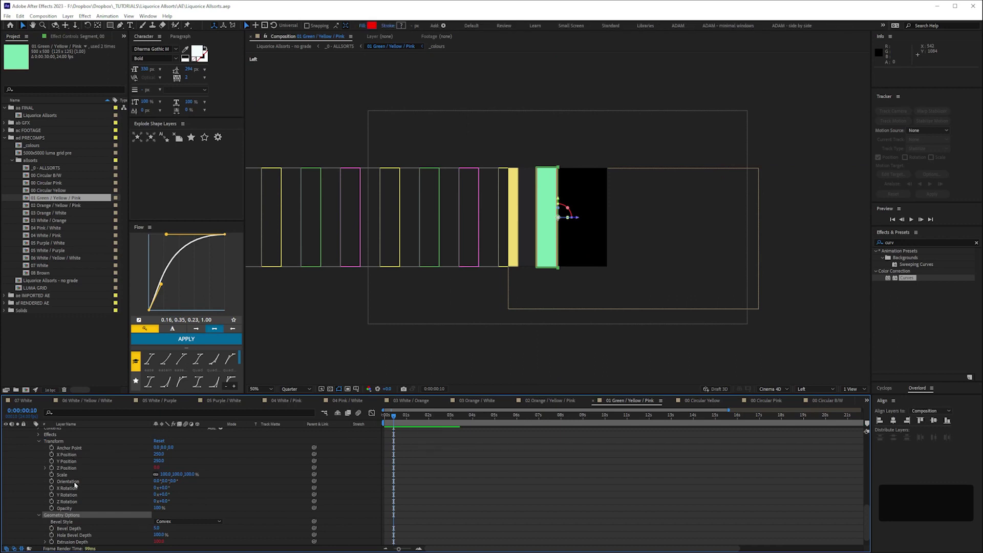
pyautogui.press('space')
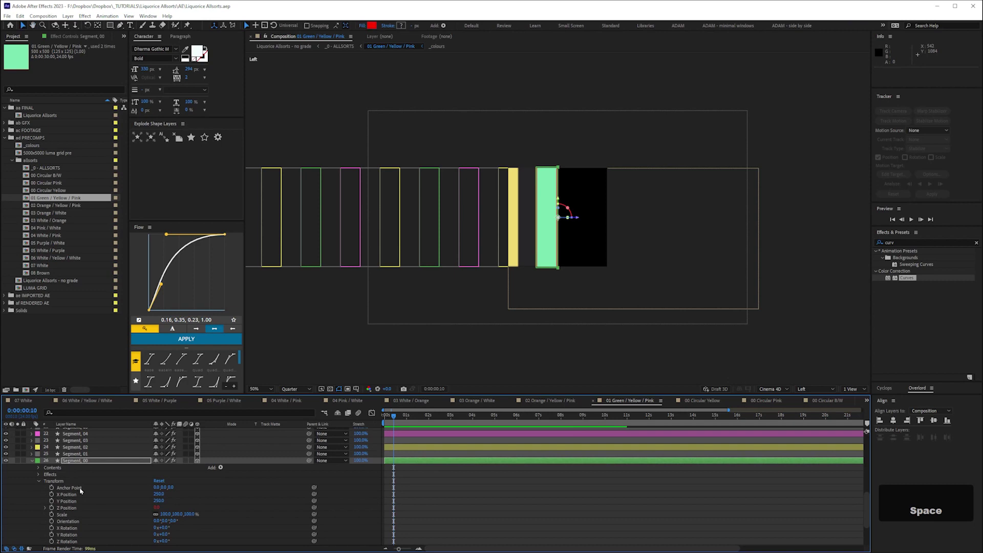
pyautogui.write('uu')
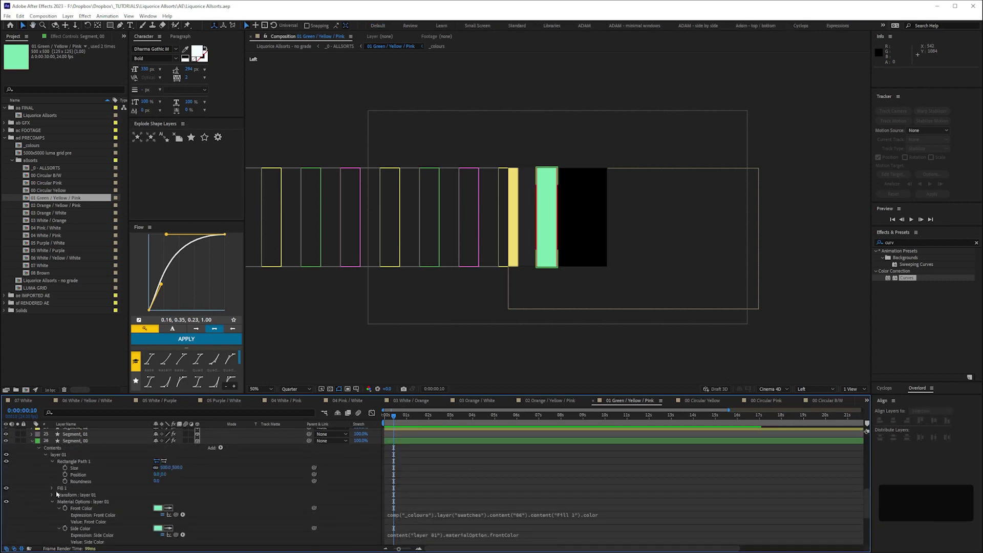
pyautogui.press('ctrl+c')
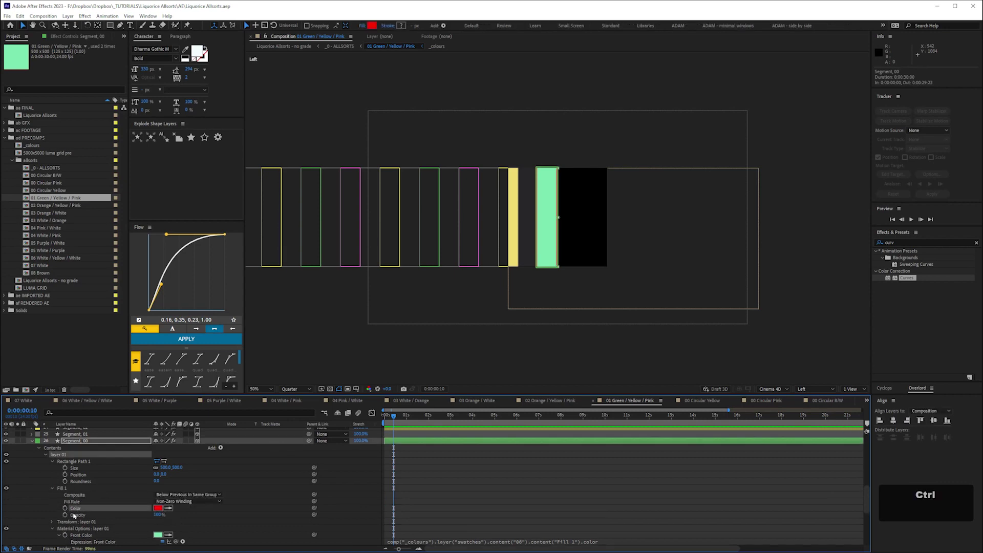
pyautogui.press('ctrl+v')
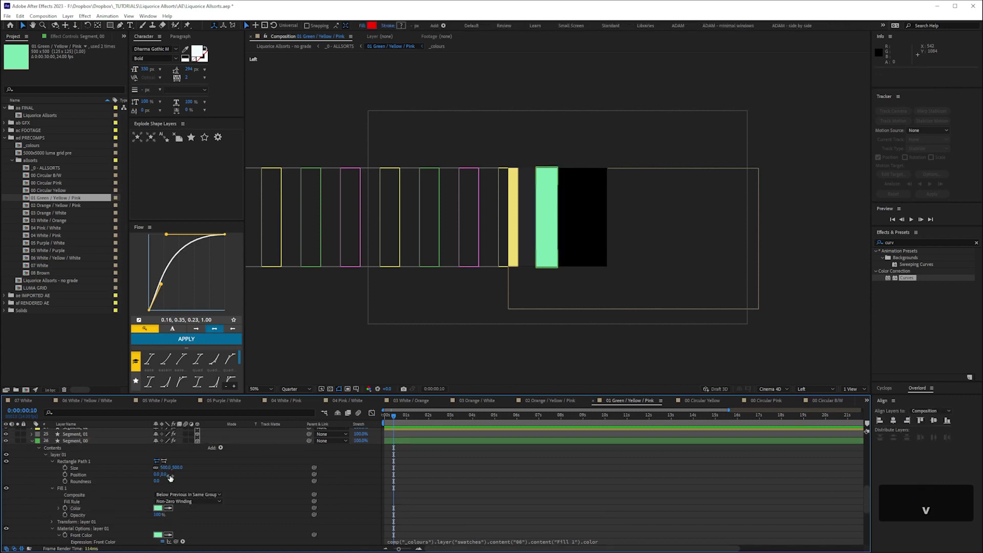
pyautogui.press('shift+Down')
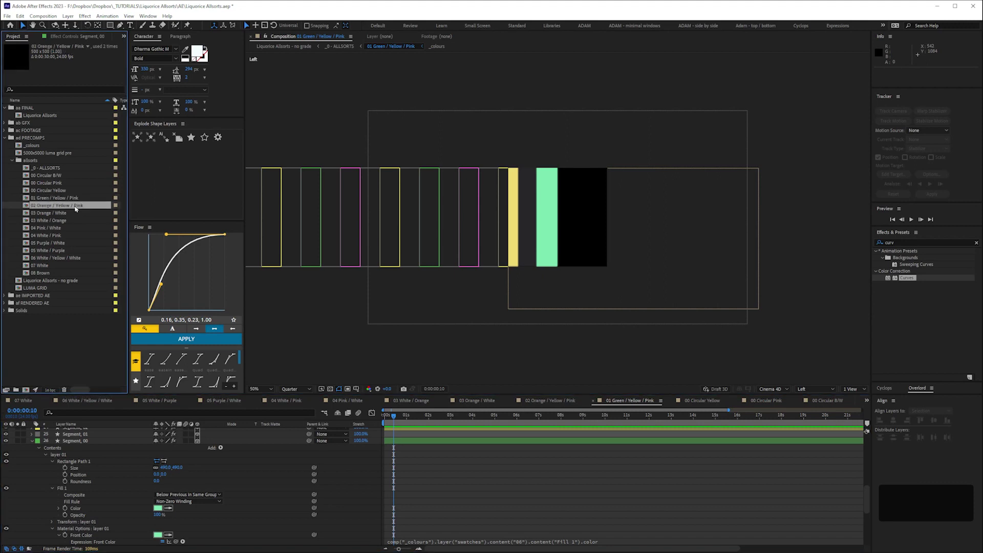
# Give the current segment's rectangle Fill 1 the orange swatch colour, then move on to 03 Orange / White.
pyautogui.press('space')
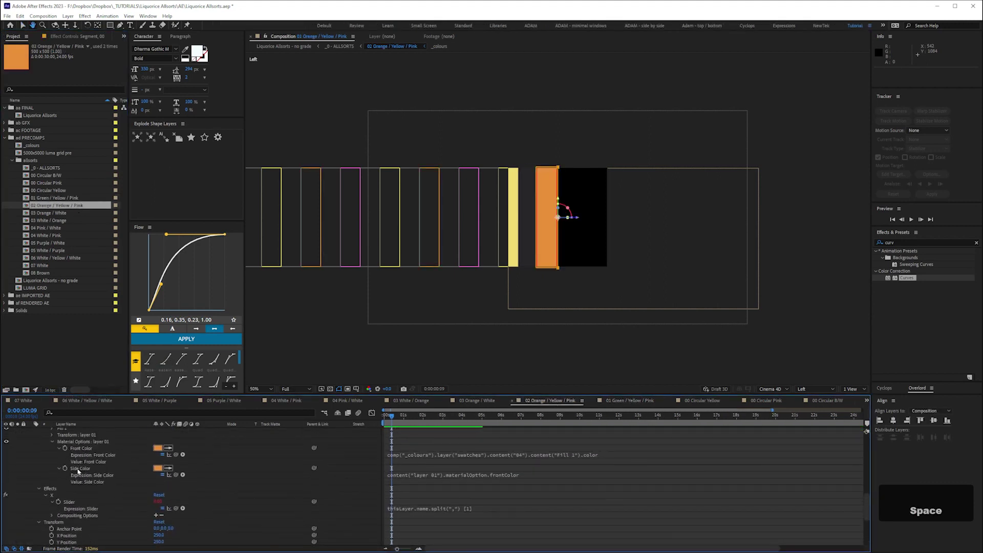
pyautogui.press('ctrl+c')
pyautogui.press('space')
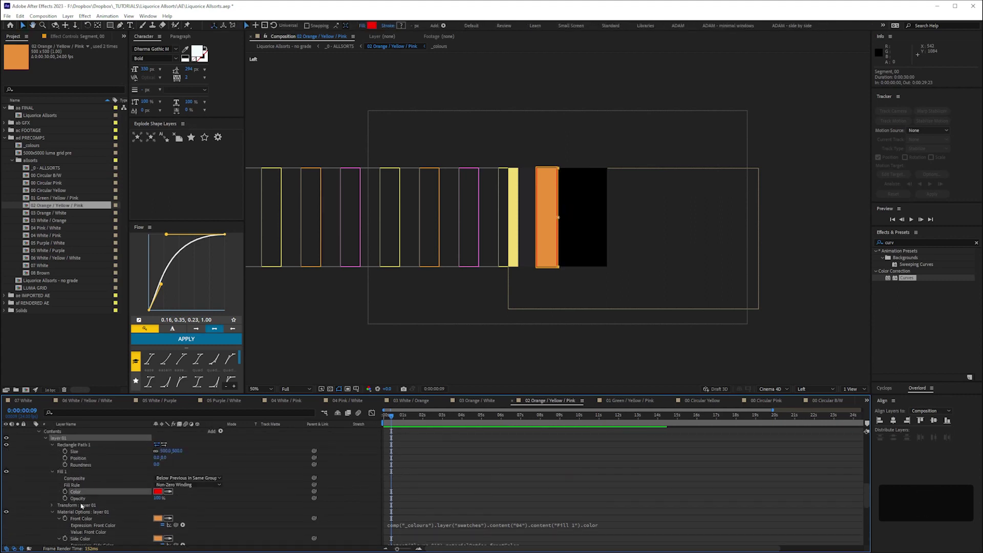
pyautogui.press('ctrl+v')
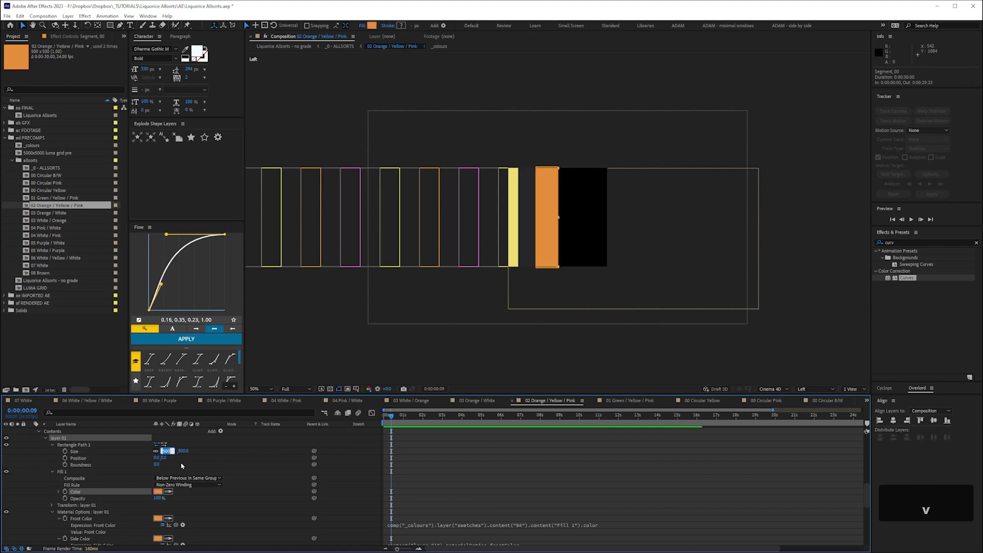
pyautogui.press('shift+Down')
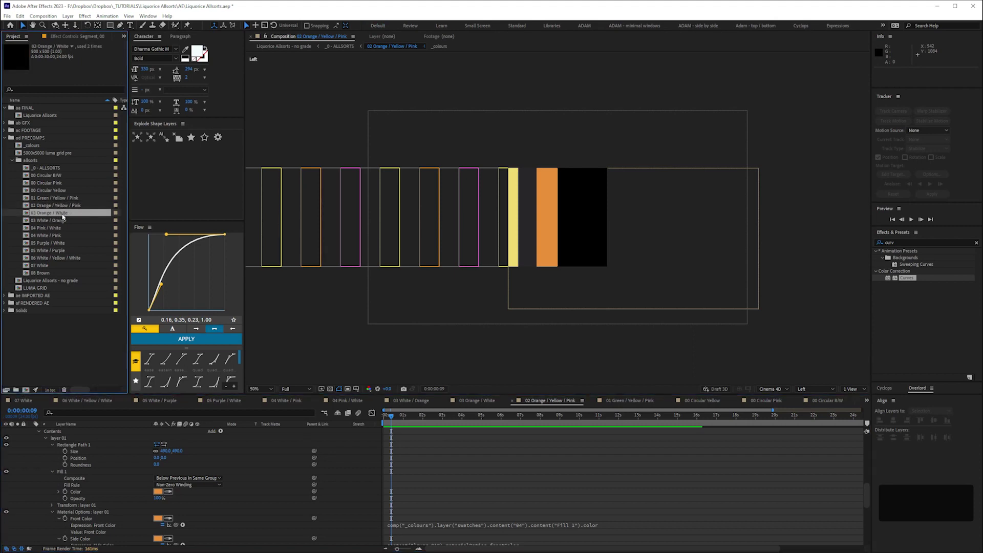
pyautogui.press('space')
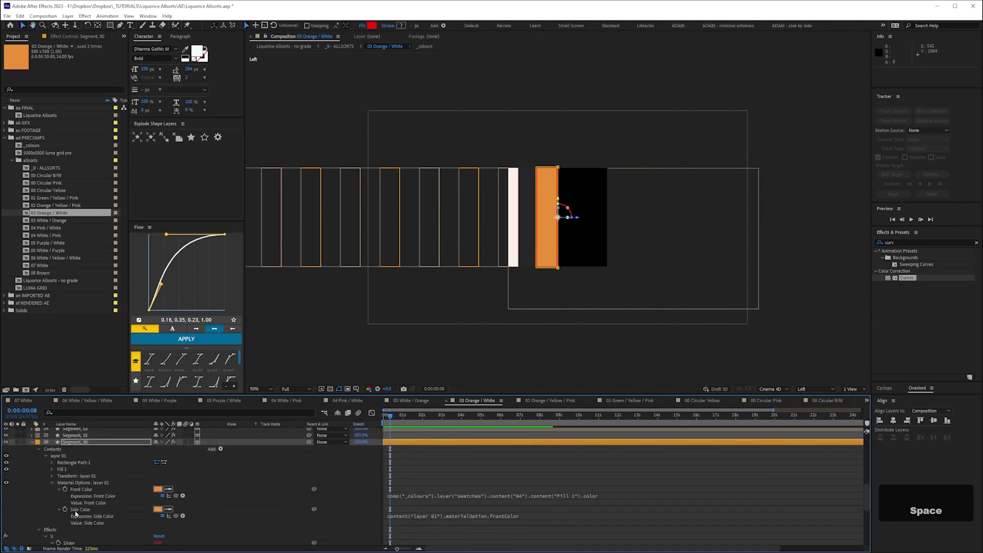
# Replace the red rectangle fill in 03 Orange / White with orange and move to 03 White / Orange.
pyautogui.press('ctrl+c')
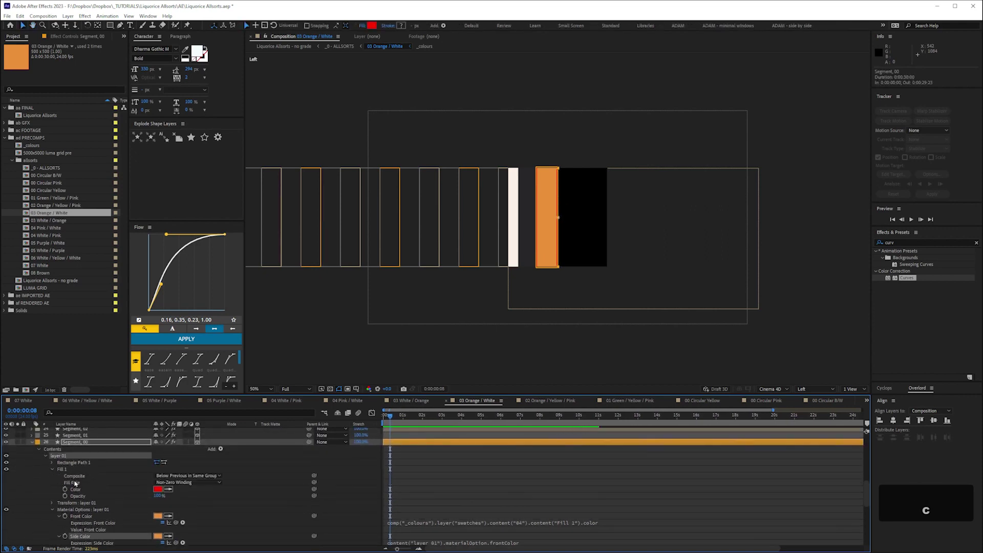
pyautogui.press('ctrl+v')
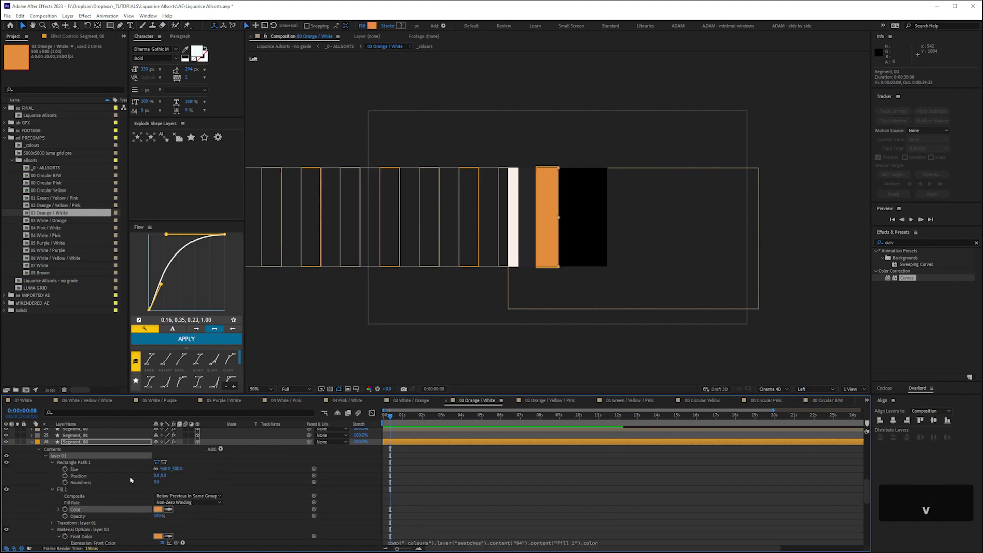
pyautogui.press('shift+Down')
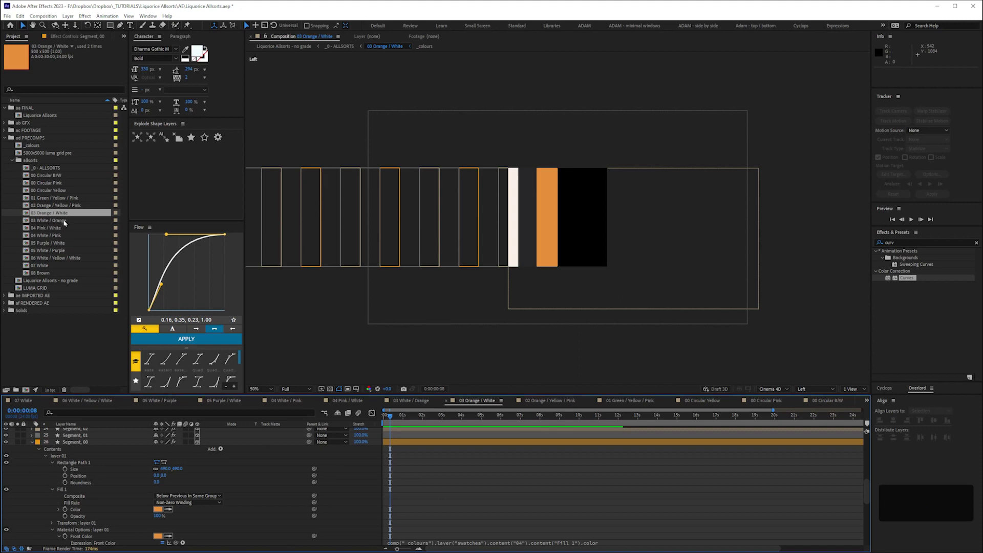
pyautogui.press('space')
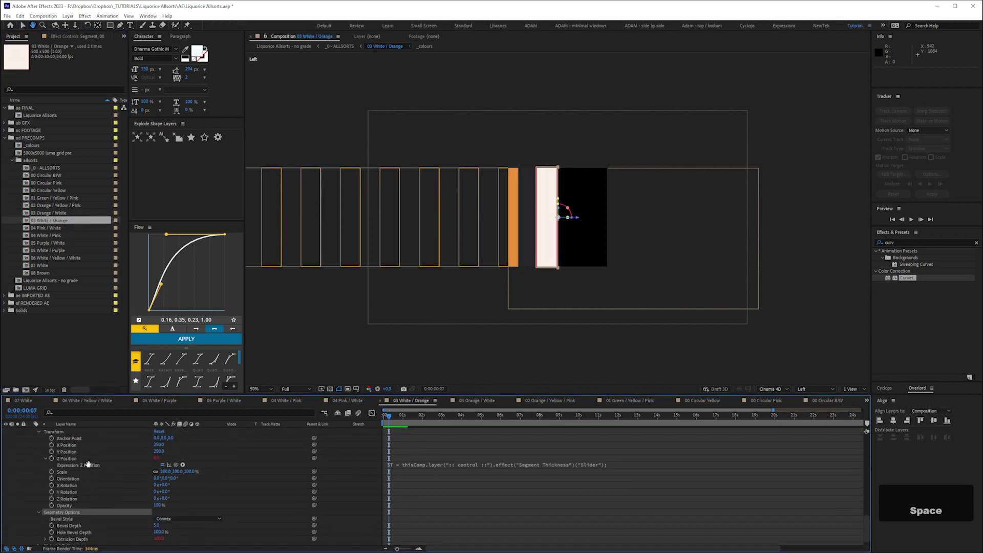
# Replace the red rectangle fill in 03 White / Orange with the cream white swatch.
pyautogui.press('space')
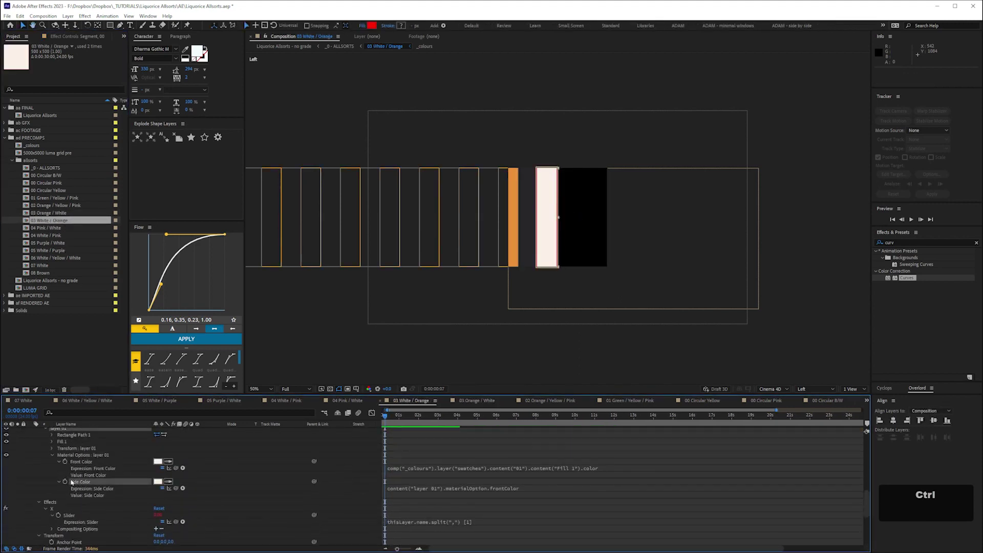
pyautogui.press('ctrl+c')
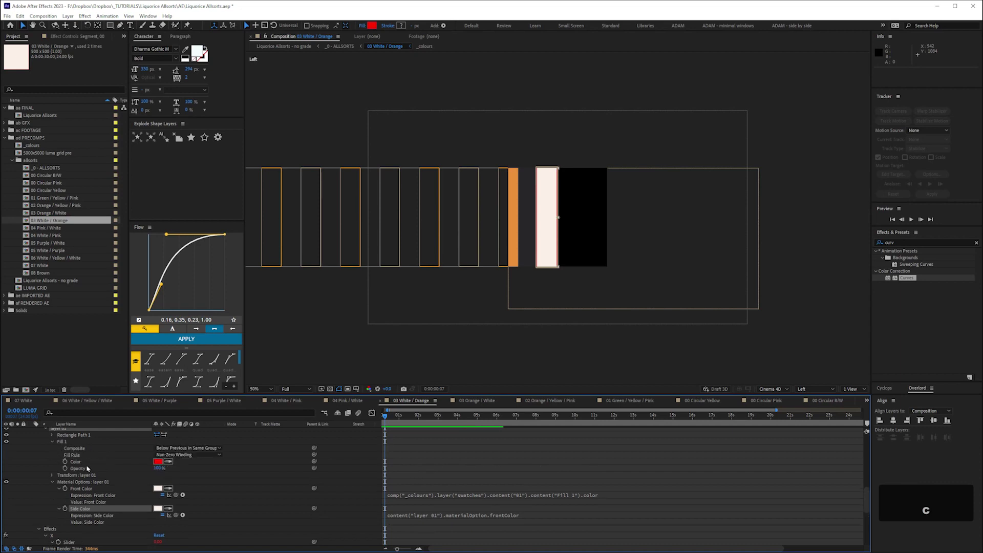
pyautogui.press('ctrl+v')
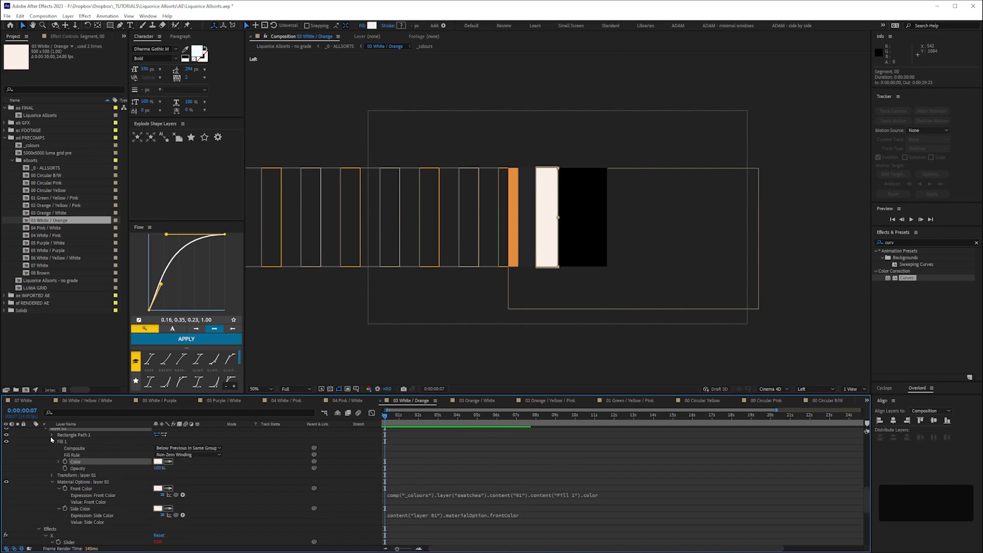
pyautogui.press('shift+Down')
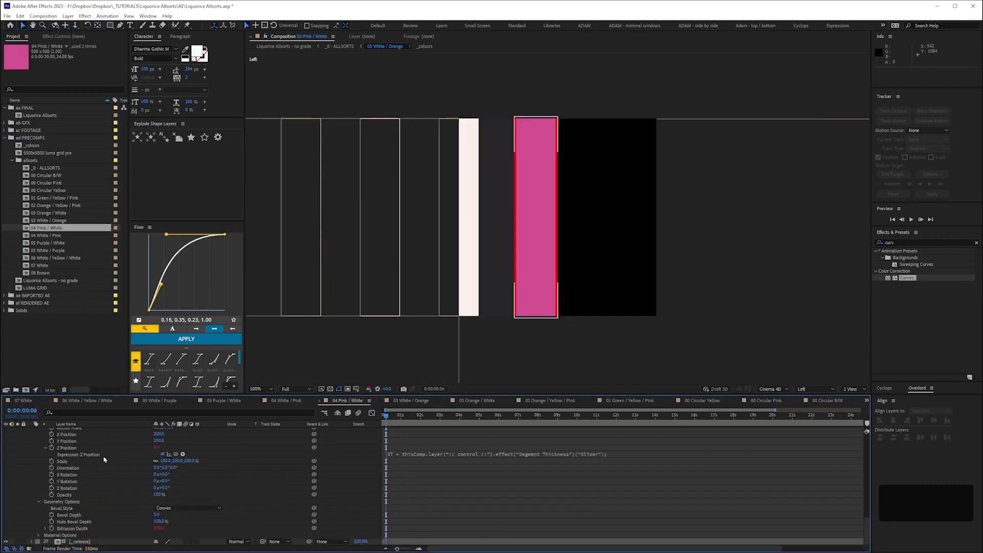
# Set Segment_00's Fill 1 colour in 04 Pink / White to the pink swatch, removing the red rim.
pyautogui.press('space')
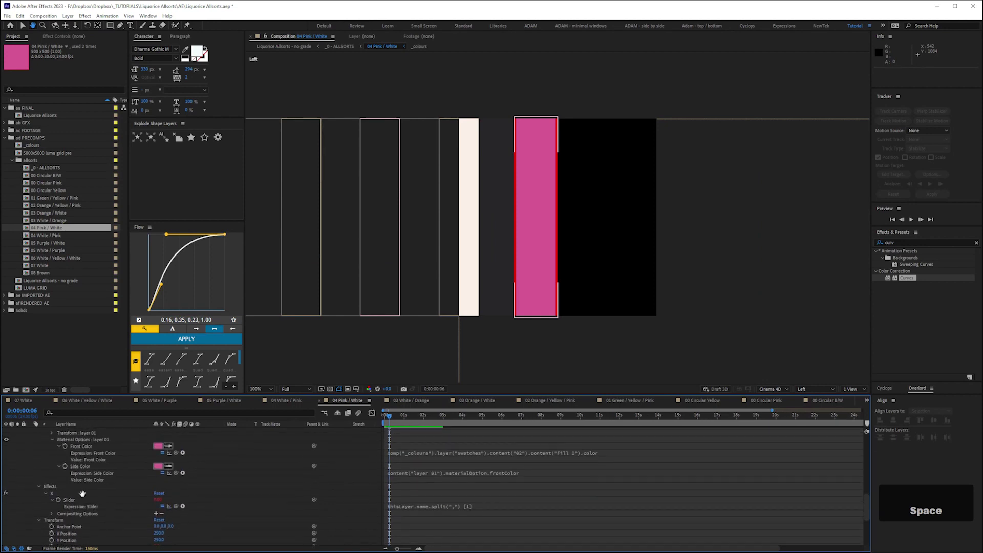
pyautogui.press('ctrl+c')
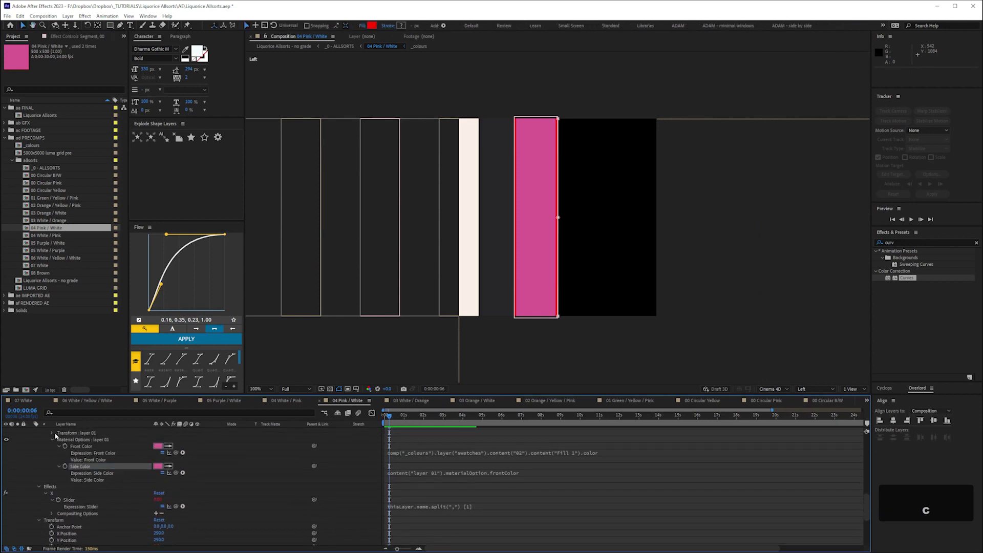
pyautogui.press('space')
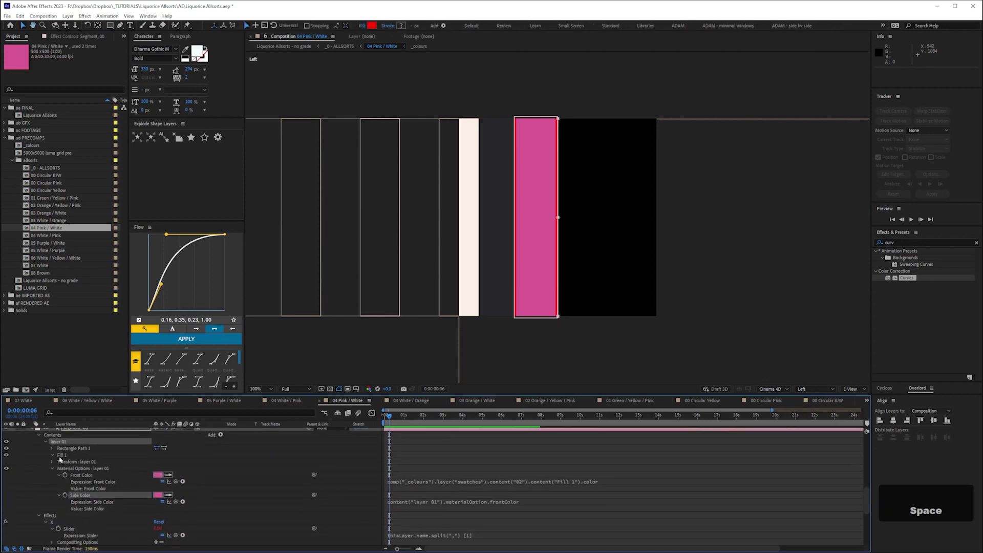
pyautogui.press('ctrl+v')
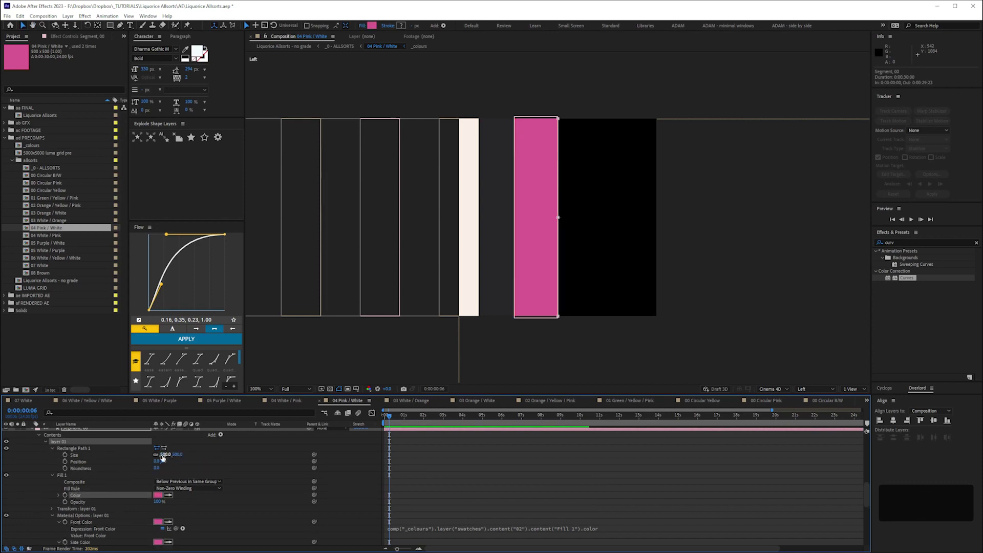
pyautogui.press('shift+Down')
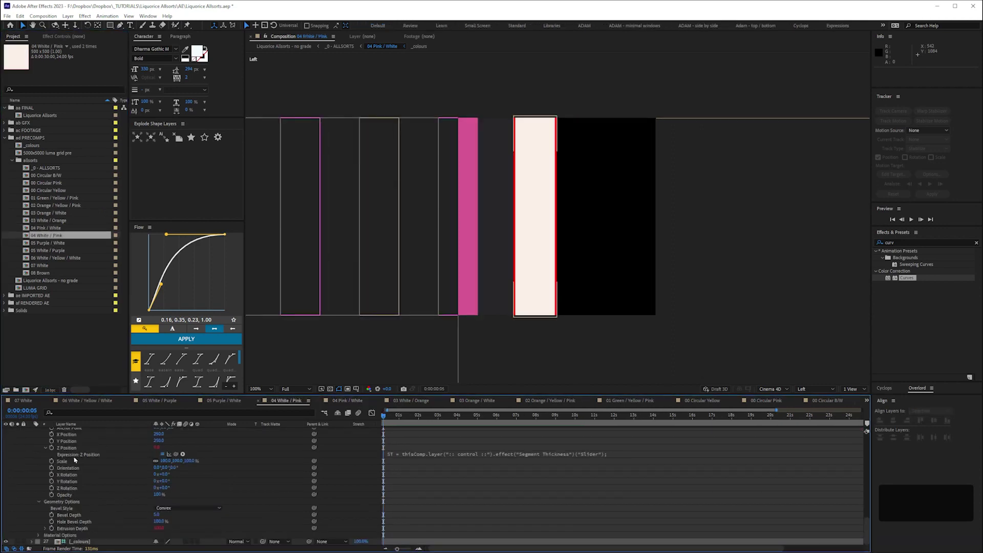
# Set Segment_00's Fill 1 colour in 04 White / Pink to cream white instead of red.
pyautogui.press('space')
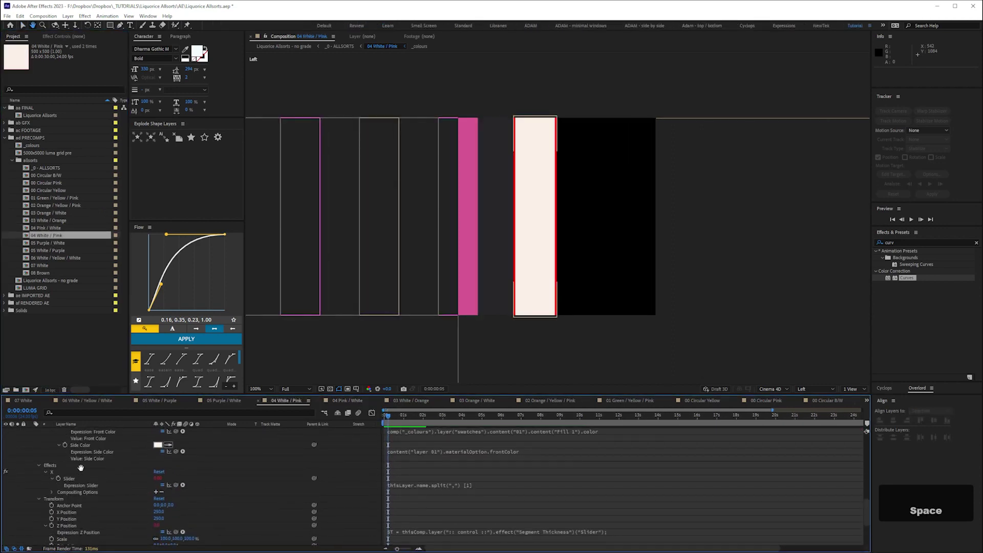
pyautogui.press('ctrl+c')
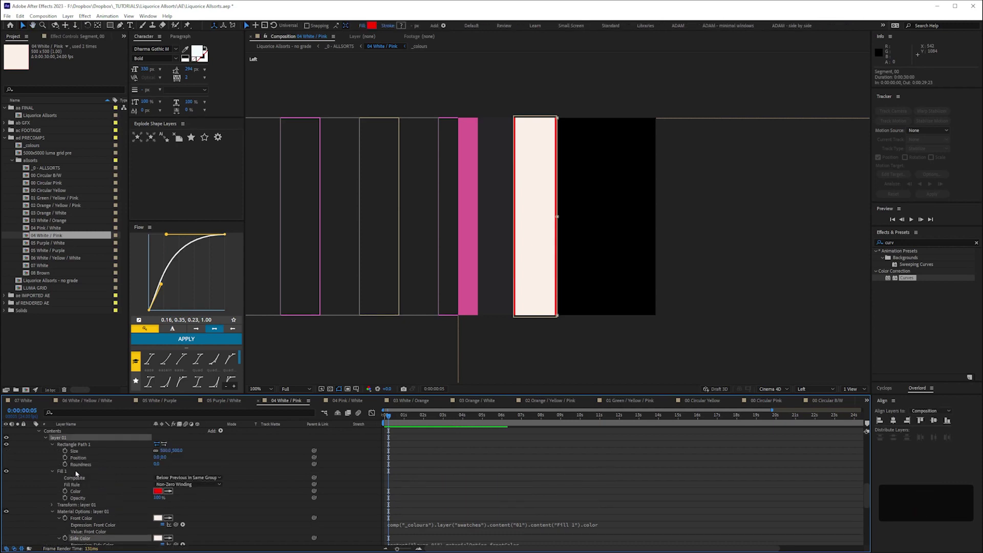
pyautogui.press('ctrl+v')
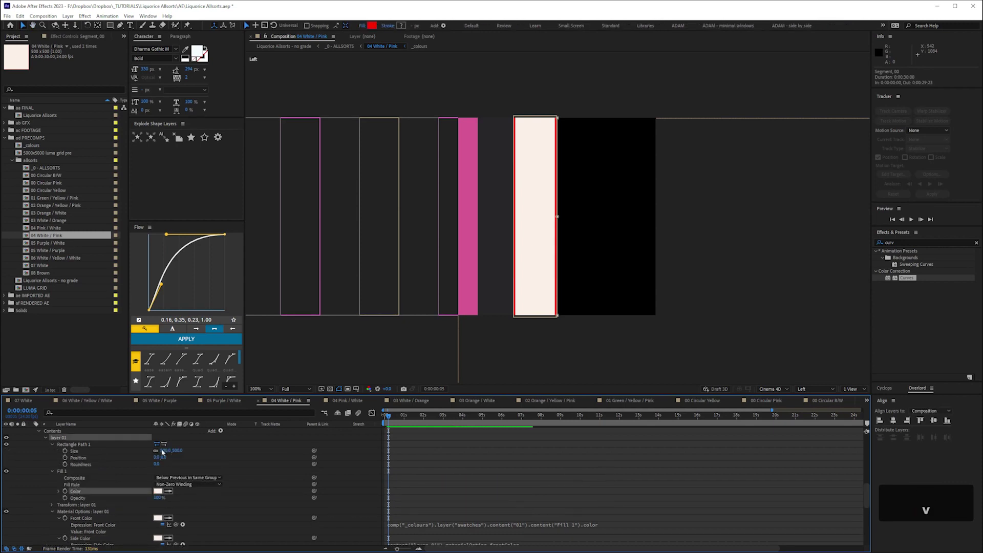
pyautogui.press('shift+Down')
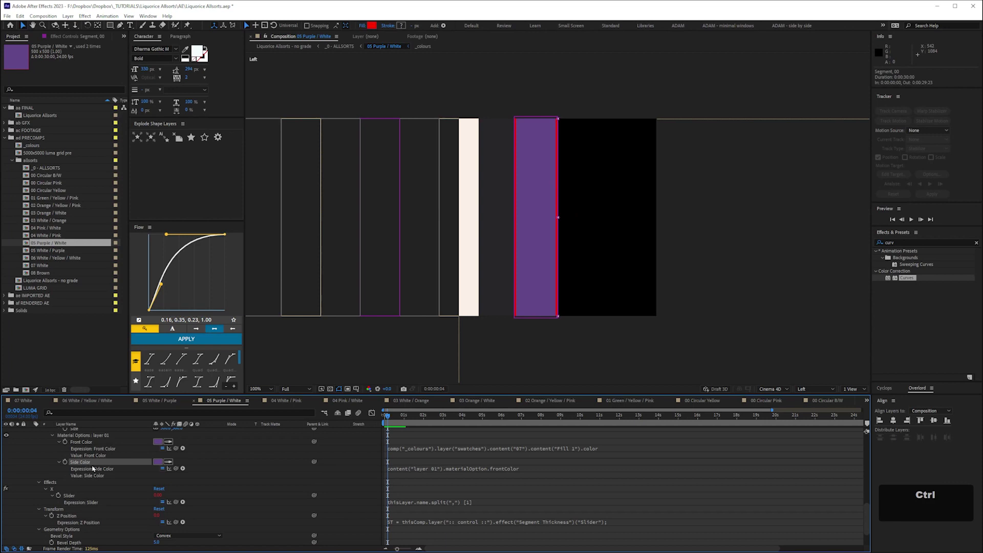
# Set Segment_00's Fill 1 colour in 05 Purple / White to purple instead of red.
pyautogui.press('ctrl+c')
pyautogui.press('space')
pyautogui.press('space')
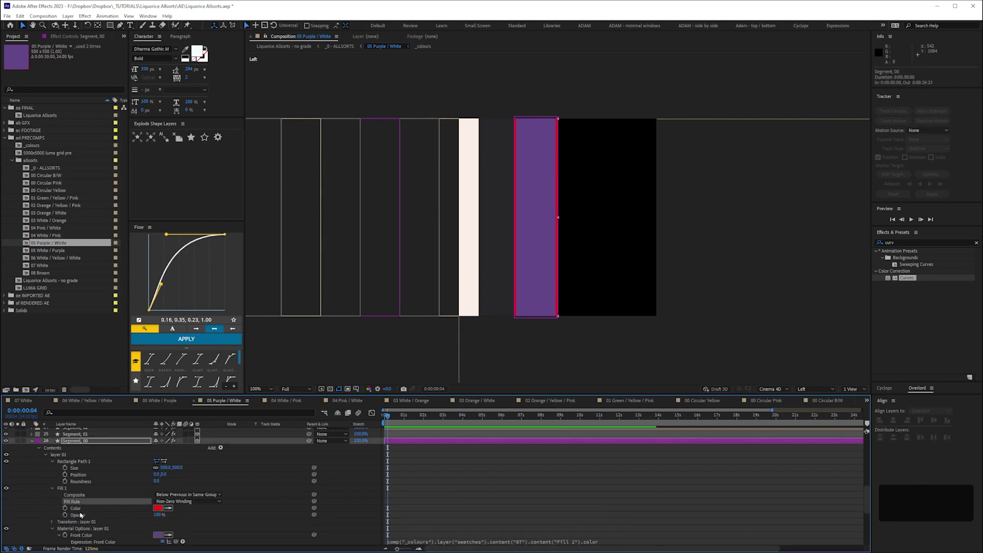
pyautogui.press('ctrl+v')
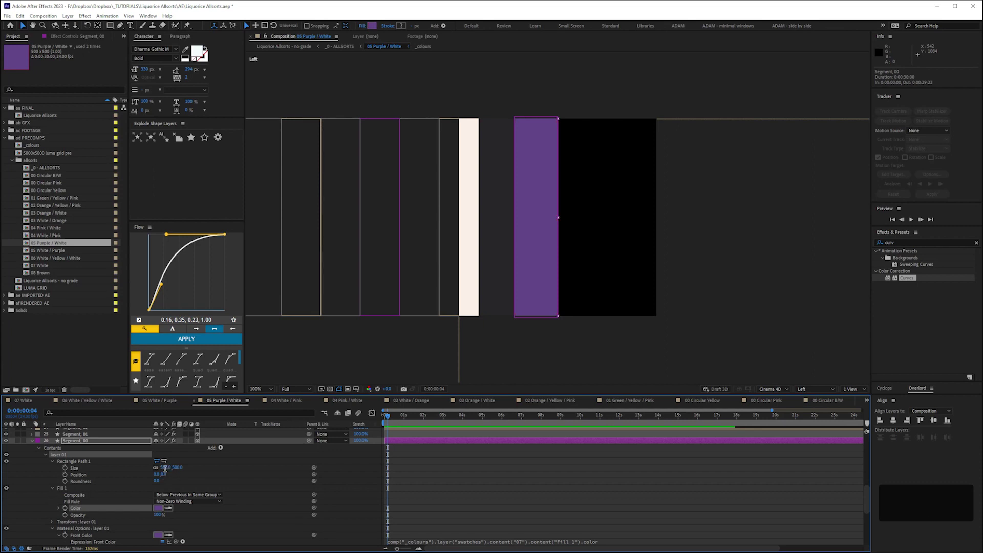
pyautogui.press('shift+Down')
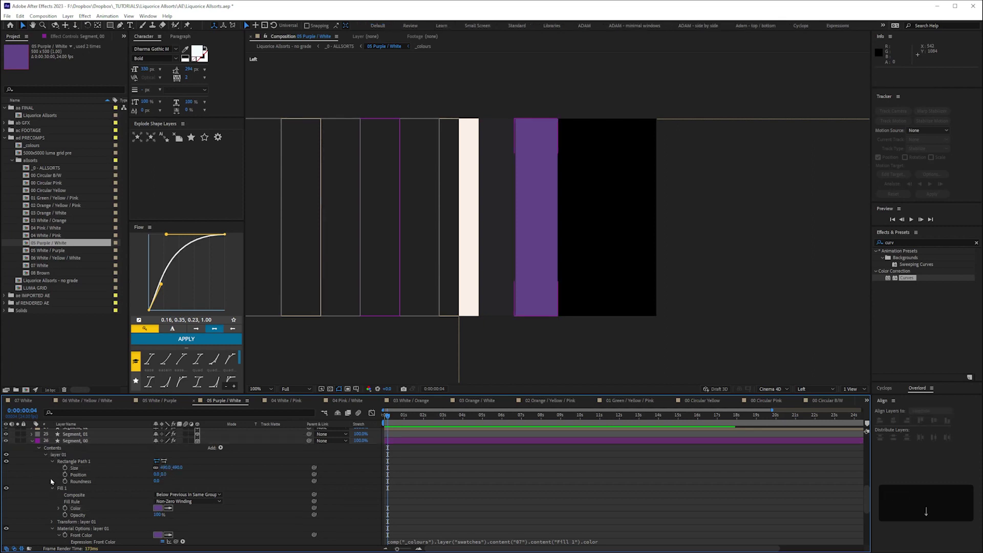
pyautogui.press('ctrl+s')
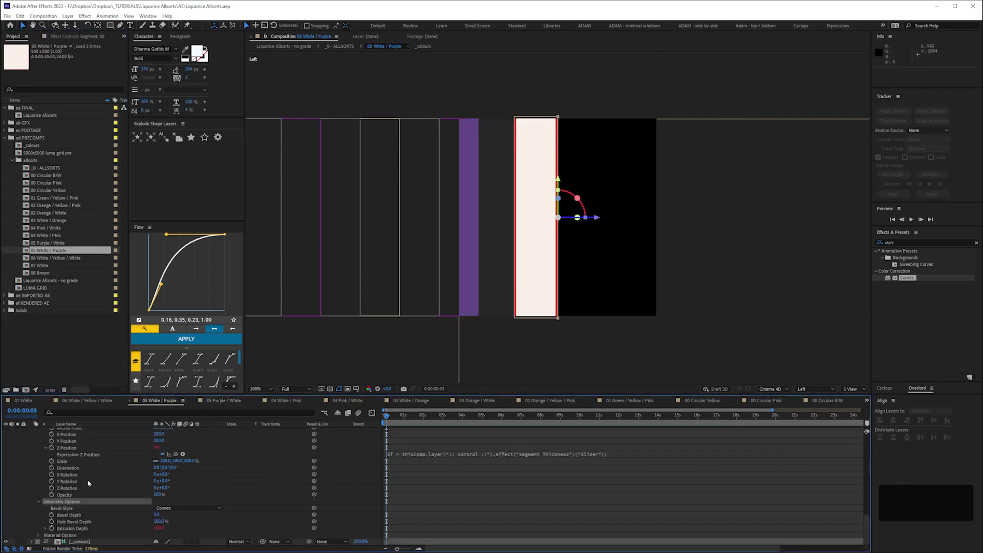
# Set layer 01's Fill 1 colour in 05 White / Purple to cream white instead of red.
pyautogui.press('space')
pyautogui.press('space')
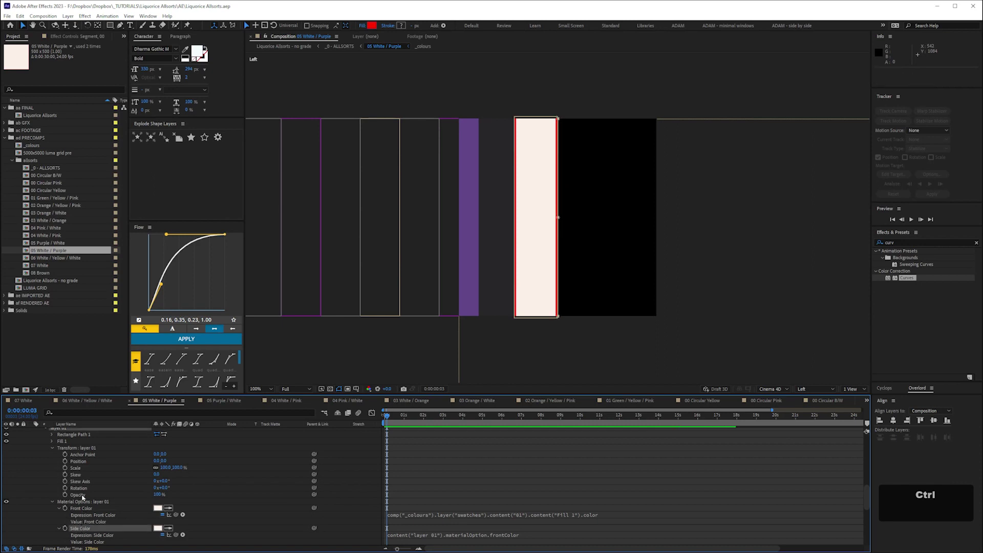
pyautogui.press('ctrl+c')
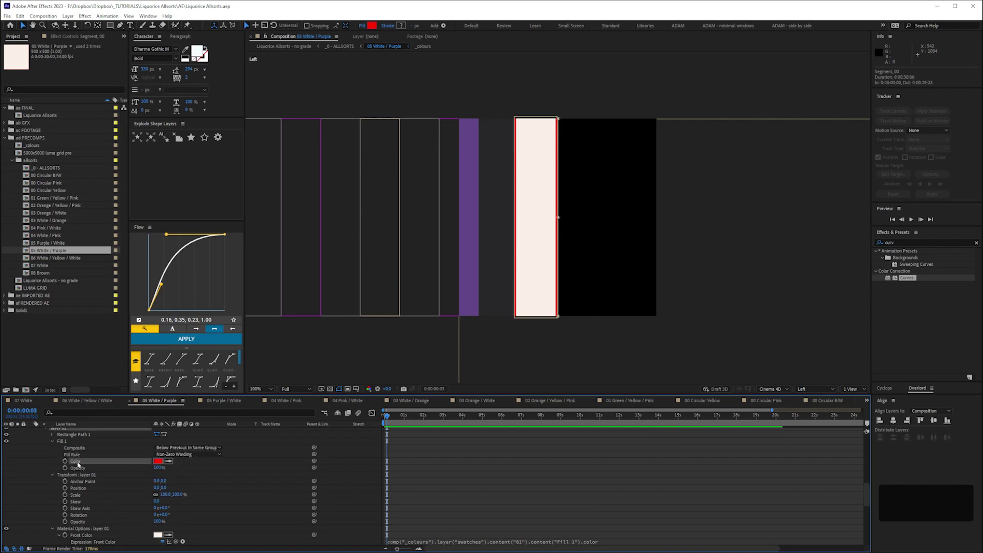
pyautogui.press('ctrl+v')
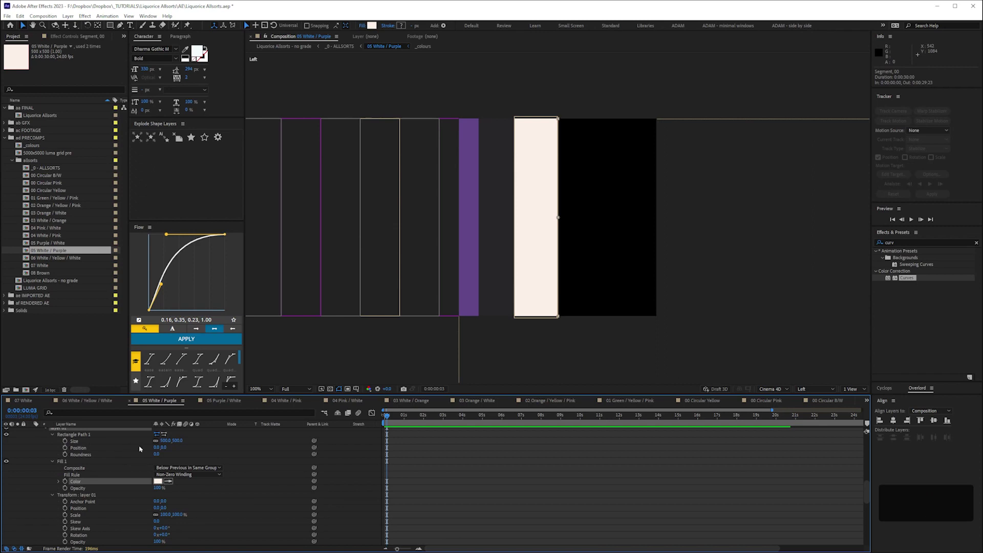
pyautogui.press('shift+Down')
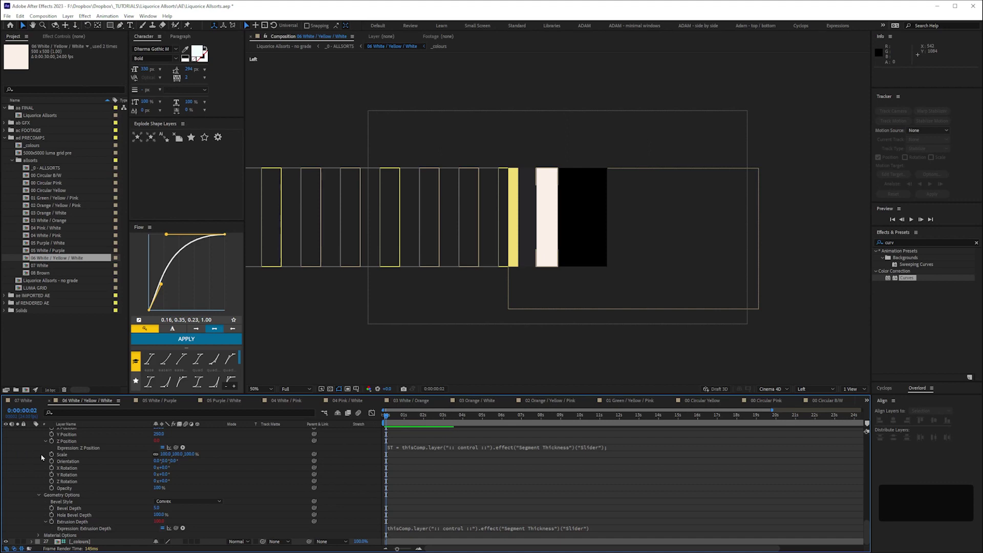
# Check Segment_00's cream fill in 06 White / Yellow / White, view 07 White and save.
pyautogui.press('space')
pyautogui.press('space')
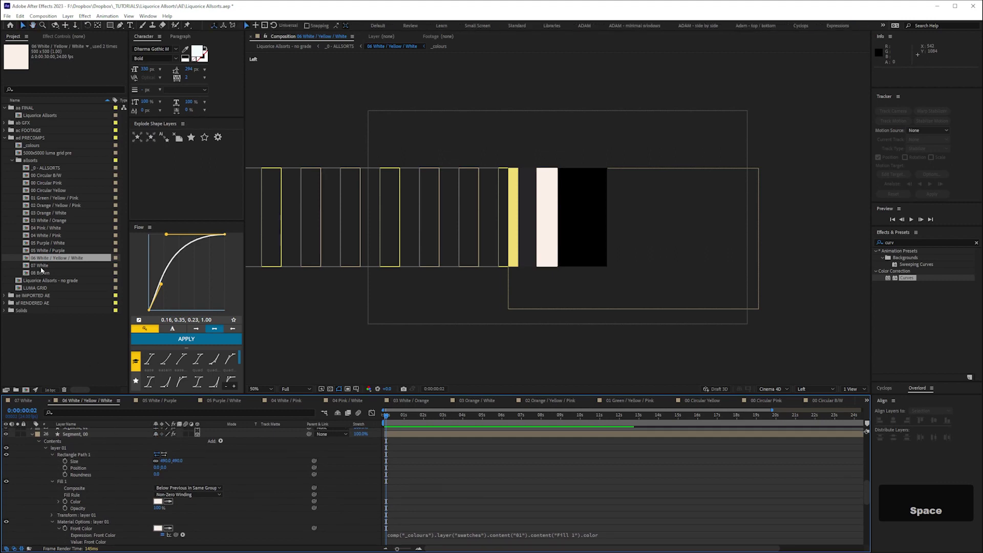
pyautogui.press('space')
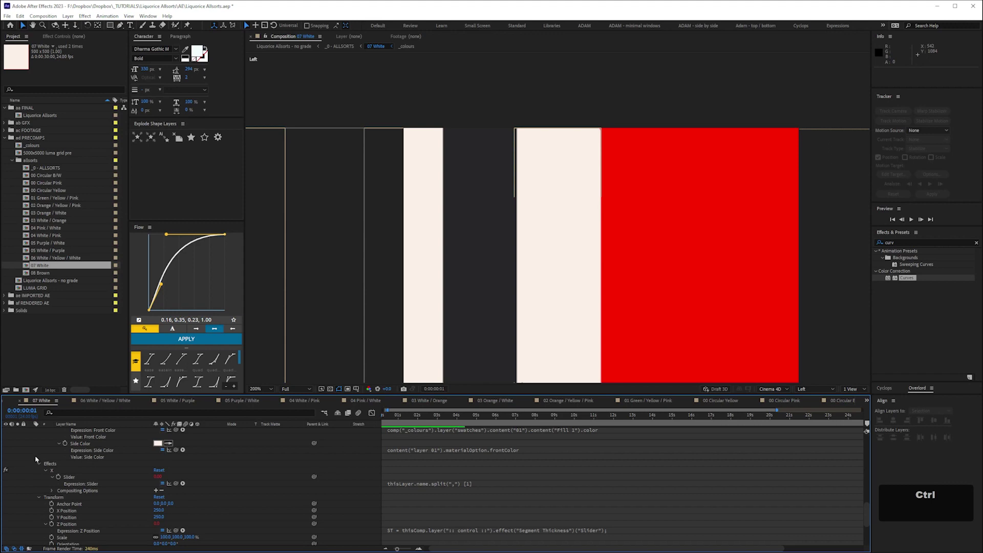
pyautogui.press('ctrl+s')
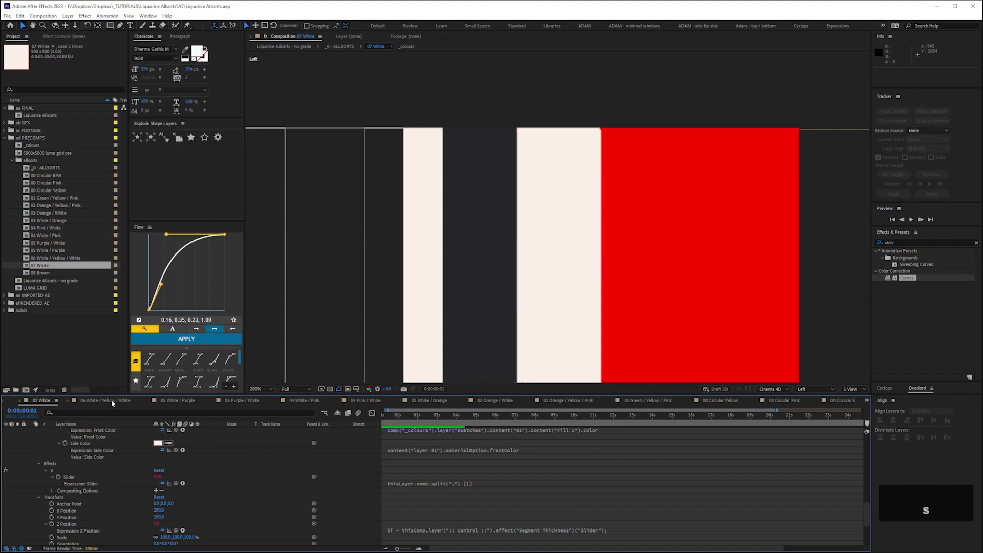
# Preview the final Liquorice Allsorts comp's 3D allsorts animation, stopping and replaying it.
pyautogui.press('ctrl+alt+w')
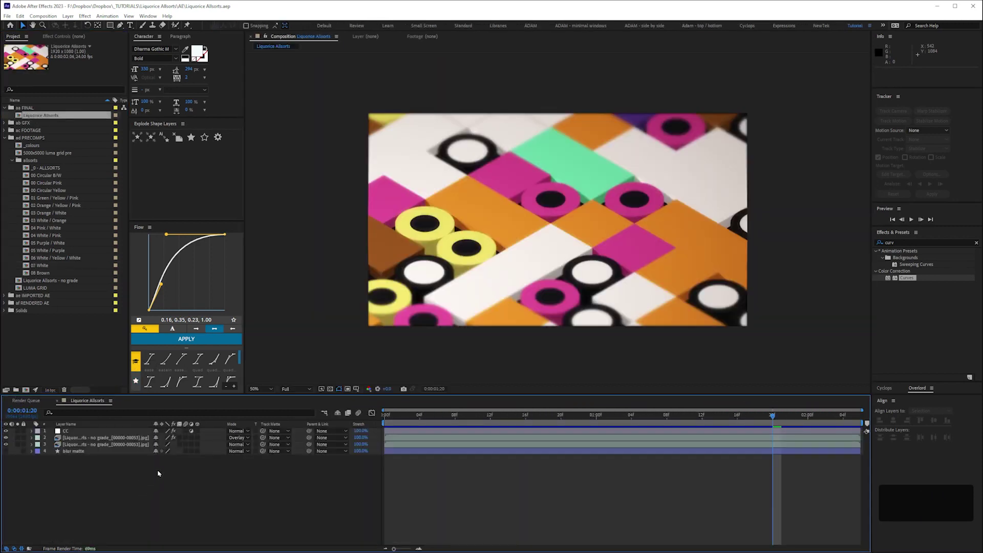
pyautogui.press('KP_0')
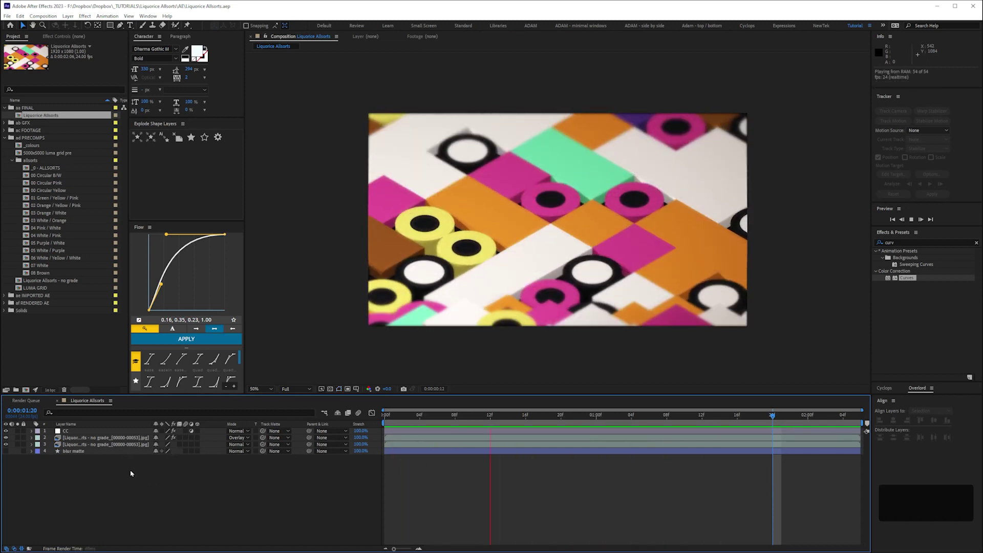
pyautogui.press('space')
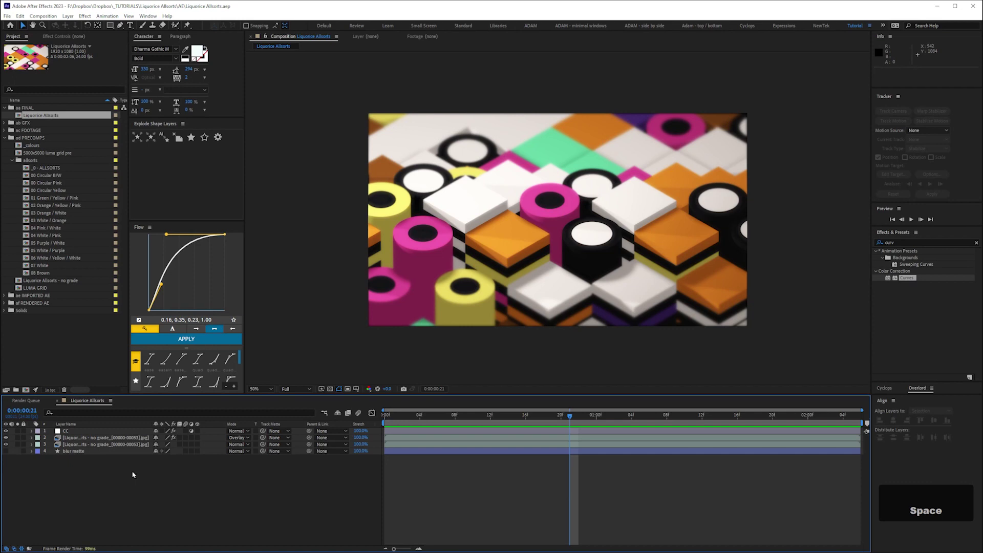
pyautogui.press('KP_0')
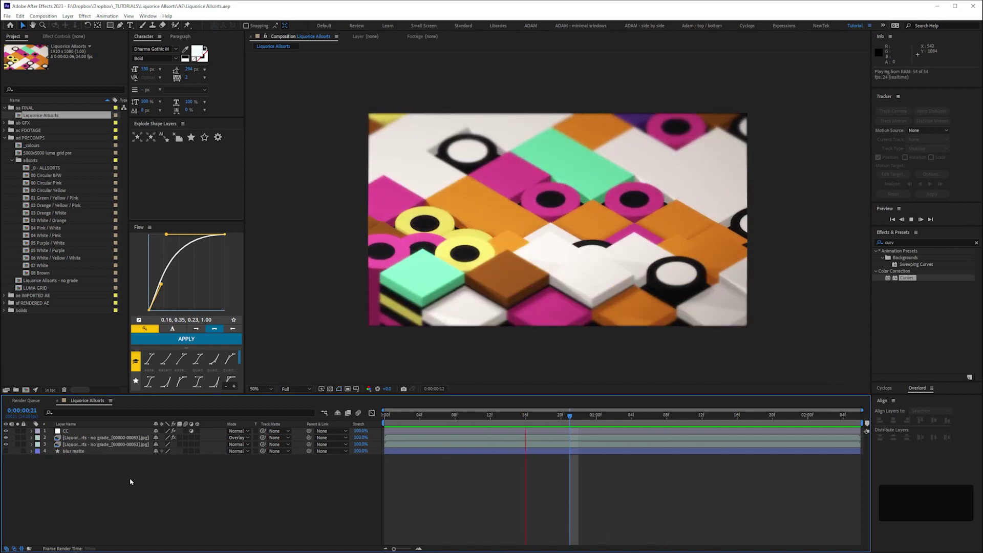
# Ease the luma grid pre comp's keyframes with Easy Ease after zooming the timeline in on them.
pyautogui.press('space')
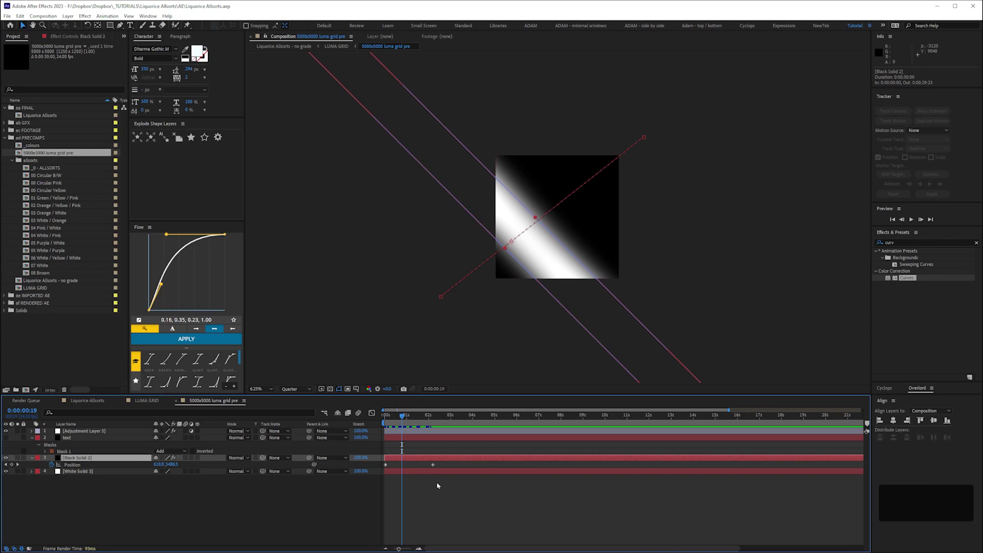
pyautogui.press('=')
pyautogui.press('space')
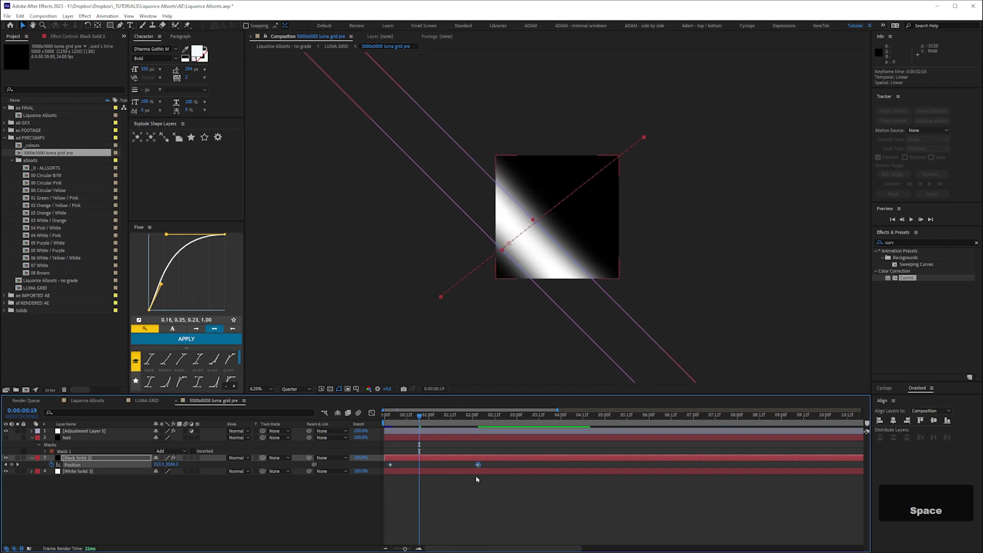
pyautogui.press('F9')
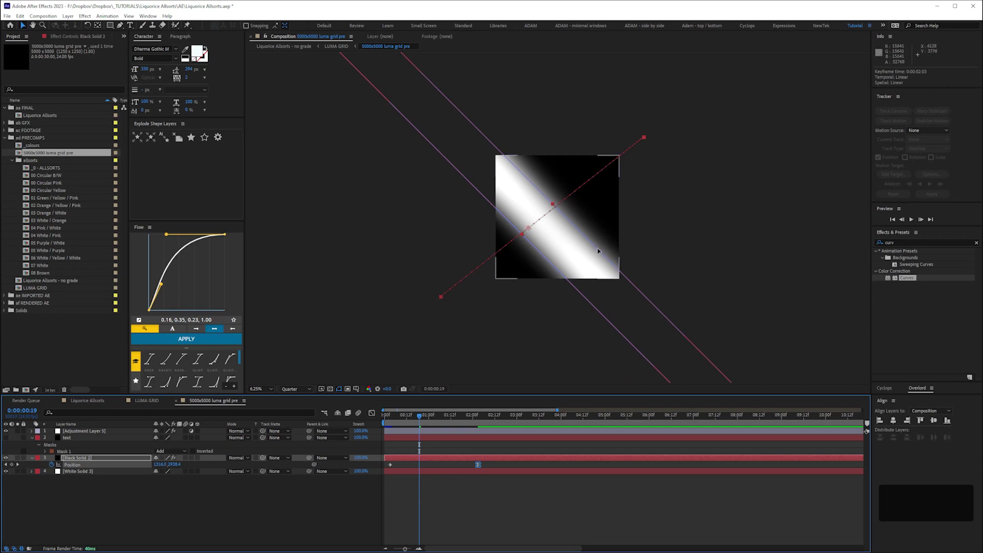
# Raise Black Solid 2's Scale to around 127% so the soft white diagonal band widens.
pyautogui.press('s')
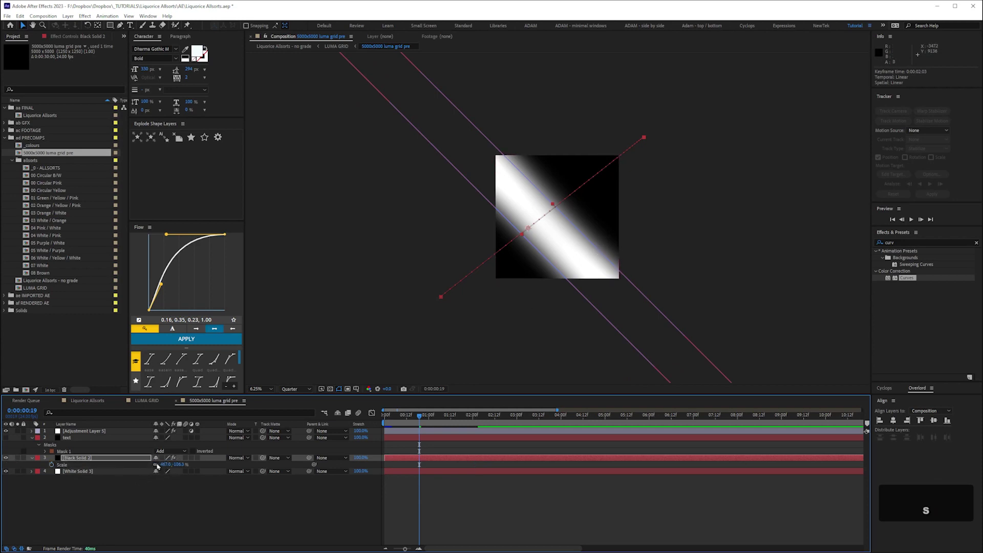
pyautogui.press('shift+Up')
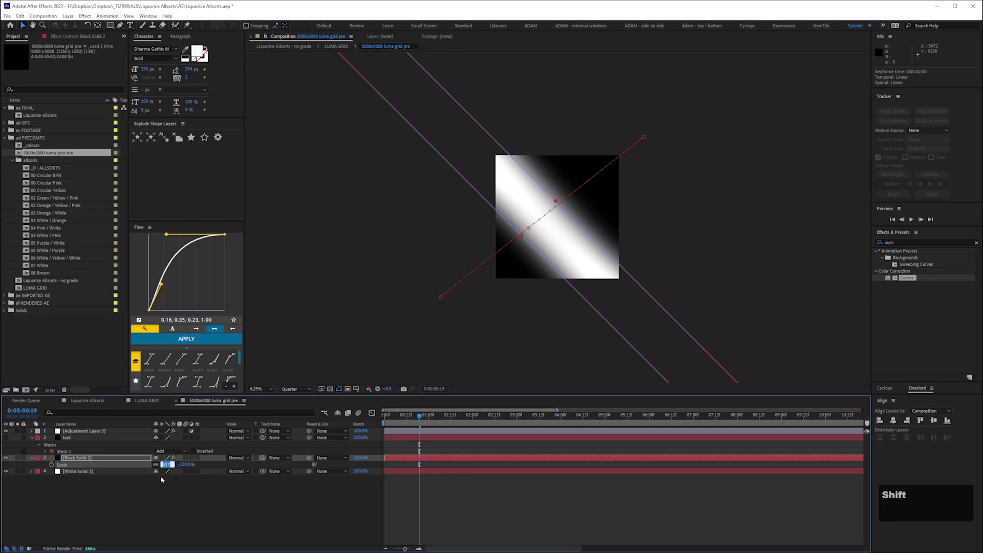
pyautogui.press('shift+Up')
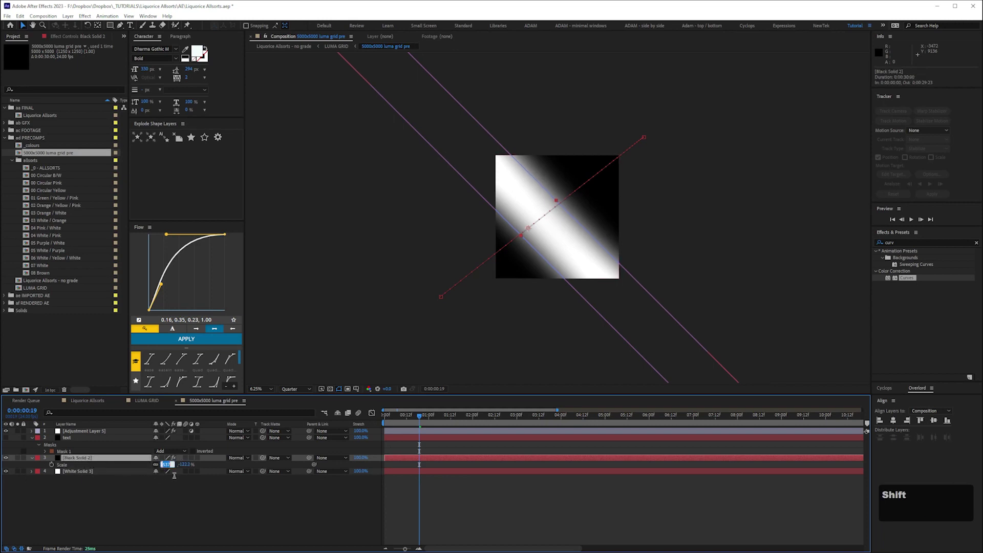
pyautogui.press('shift+Up')
pyautogui.press('shift+Down')
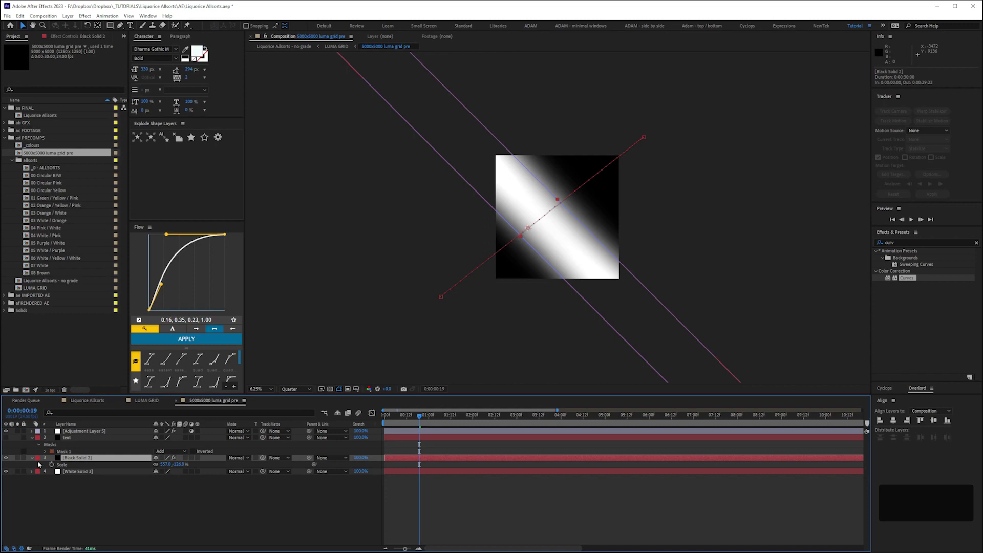
# Adjust Black Solid 2's Turbulent Displace, position and scale to shift the wipe band, then save the project.
pyautogui.press('e')
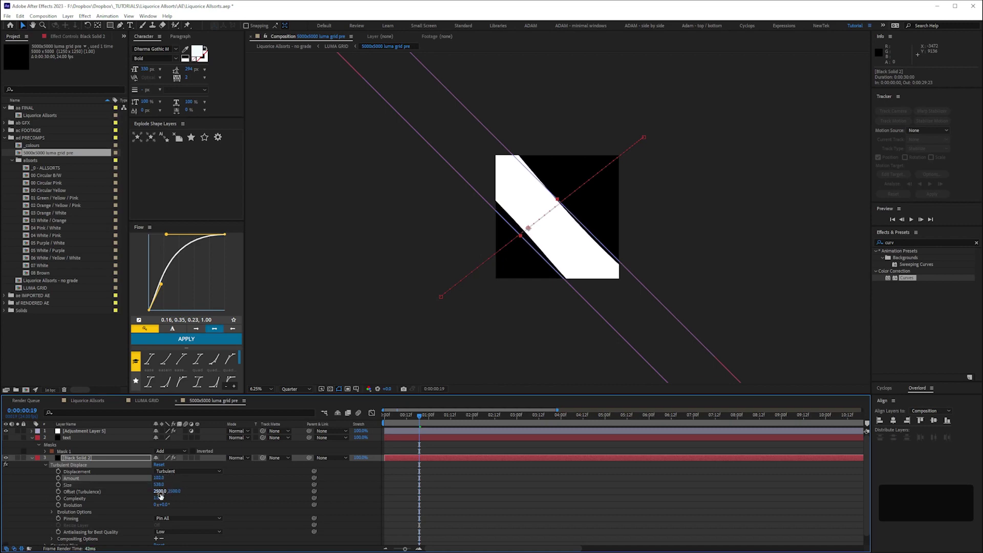
pyautogui.press('s')
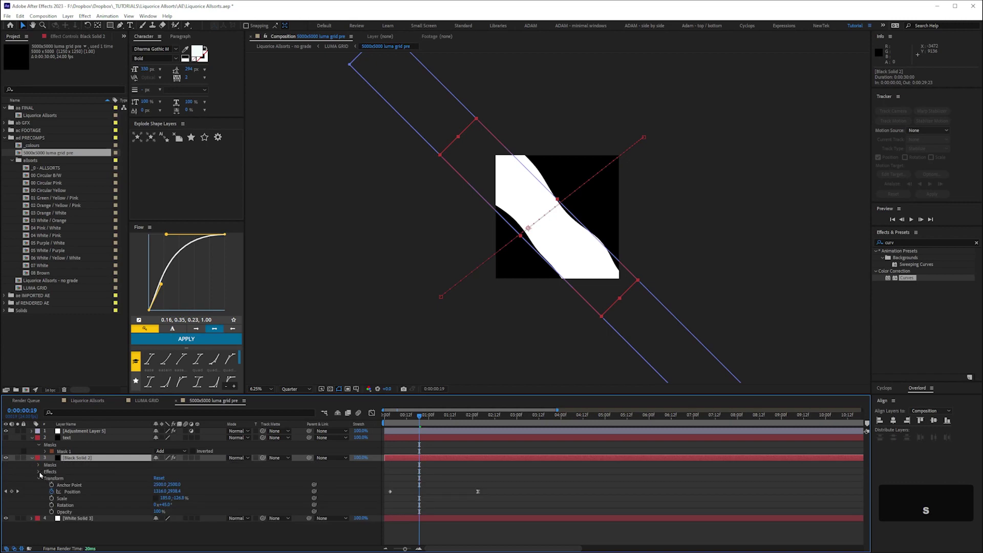
pyautogui.press('e')
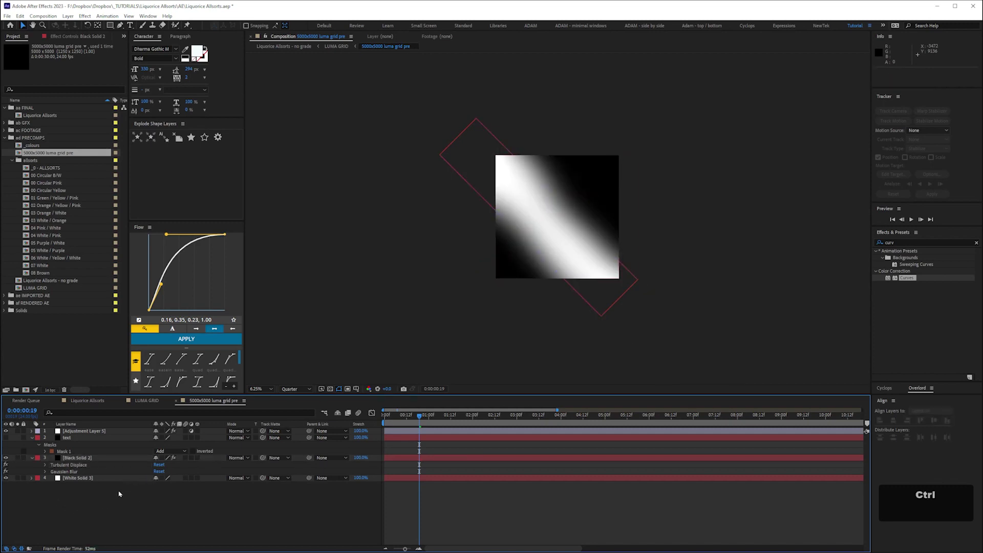
pyautogui.press('ctrl+s')
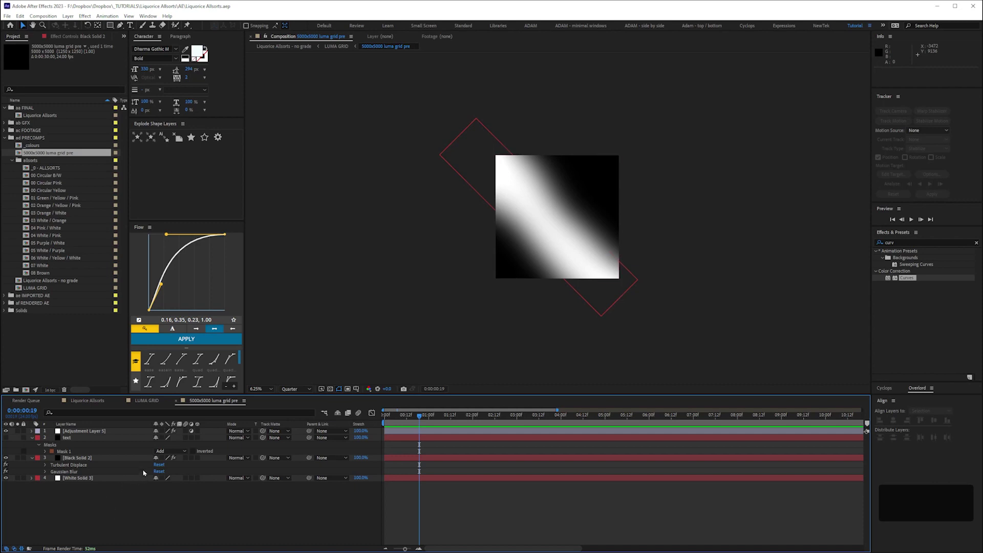
pyautogui.press('ctrl+s')
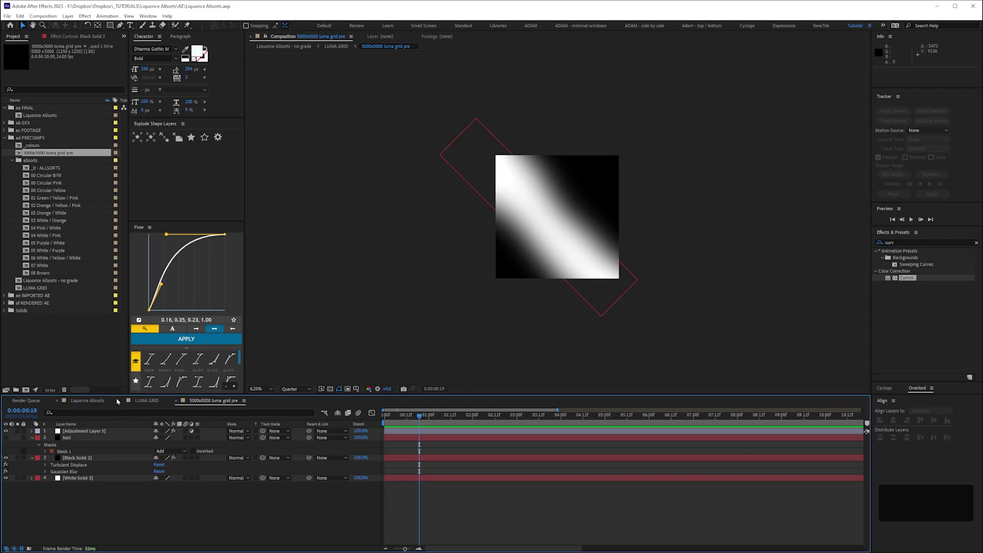